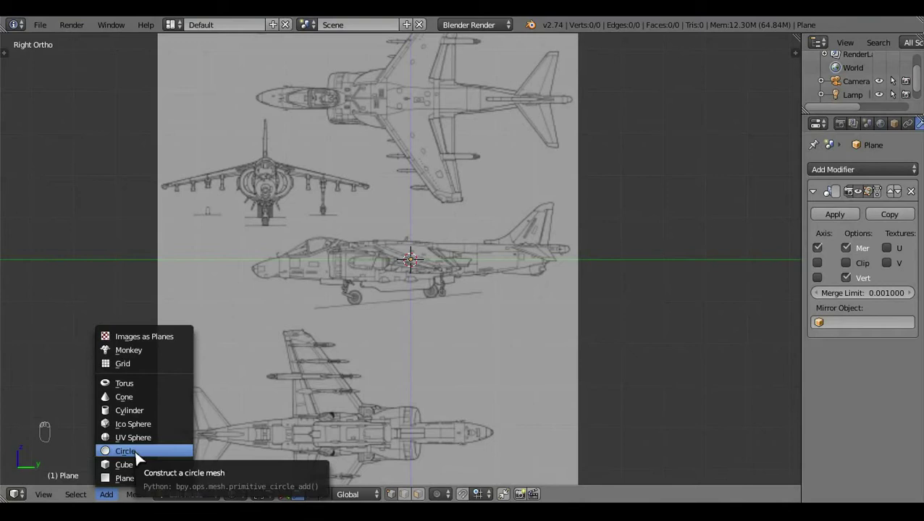
Step: Add an eight-vertex circle and rotate it to face sideways along the fuselage
key("t")
left_click(73, 391)
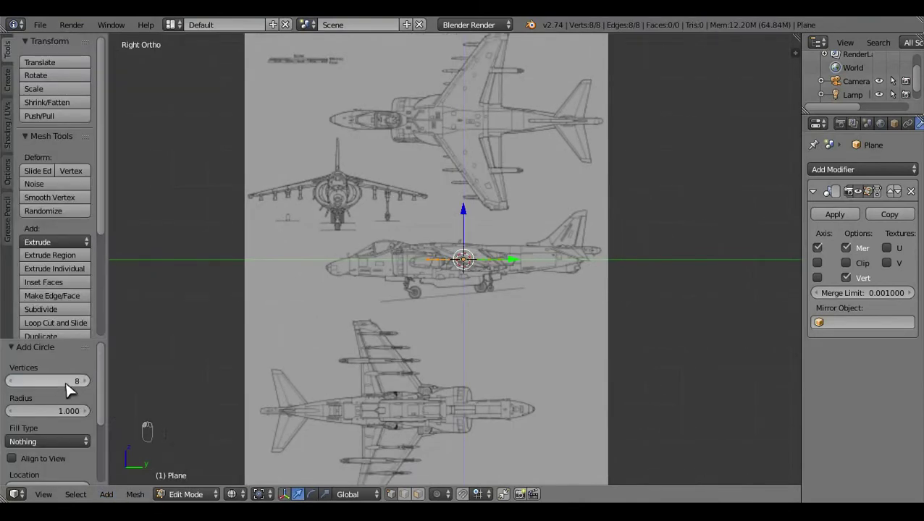
key("t")
key("r")
left_click_drag(456, 384, 525, 383)
key("KP_7")
left_click_drag(524, 383, 425, 103)
Step: Move the circle to the tail cone in Right Ortho and scale it to the rear fuselage outline
key("KP_3")
middle_click(552, 340)
left_click_drag(485, 401, 545, 301)
key("s")
left_click_drag(552, 350, 461, 282)
middle_click(462, 264)
key("s")
left_click(465, 207)
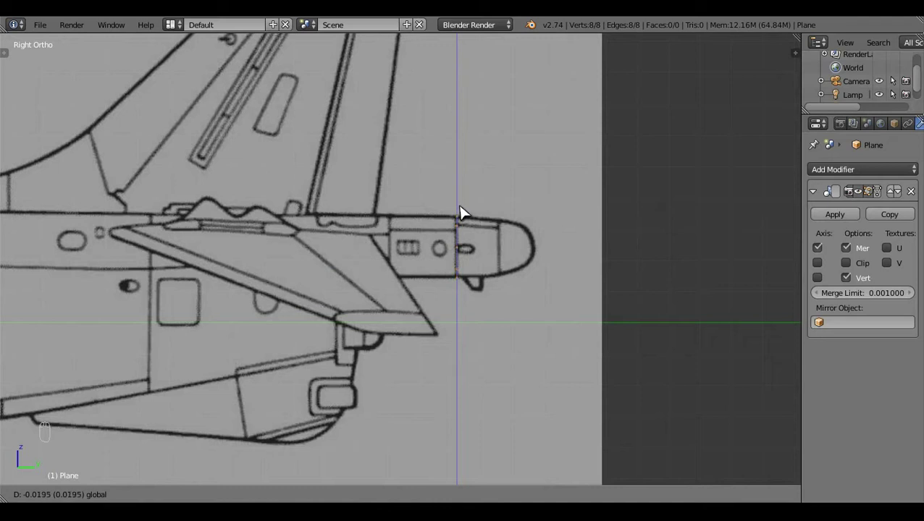
Step: Extrude the ring forward twice into a tube ending at the fin's leading edge
left_click_drag(481, 310, 481, 309)
key("e")
left_click(531, 259)
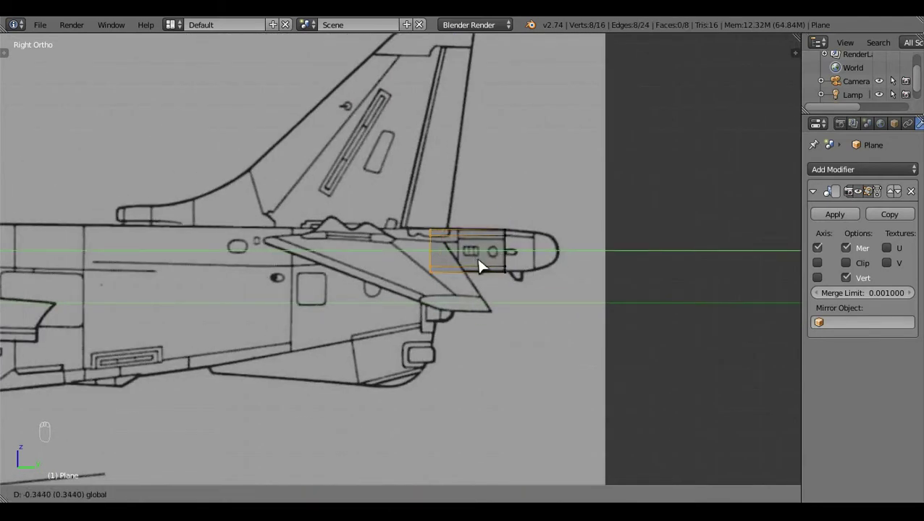
left_click(522, 386)
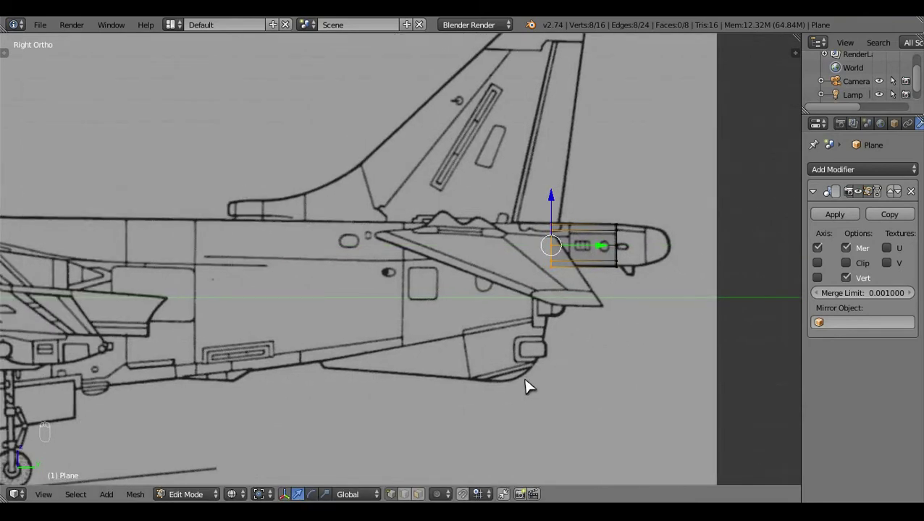
key("e")
left_click(568, 263)
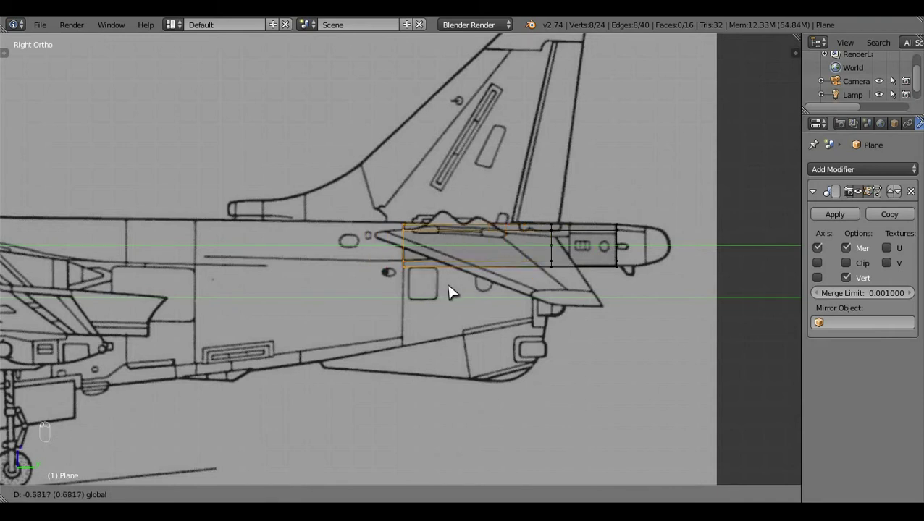
Step: Scale the front ring in top view to match the fuselage width, undoing a stray vertex move
key("KP_7")
key("s")
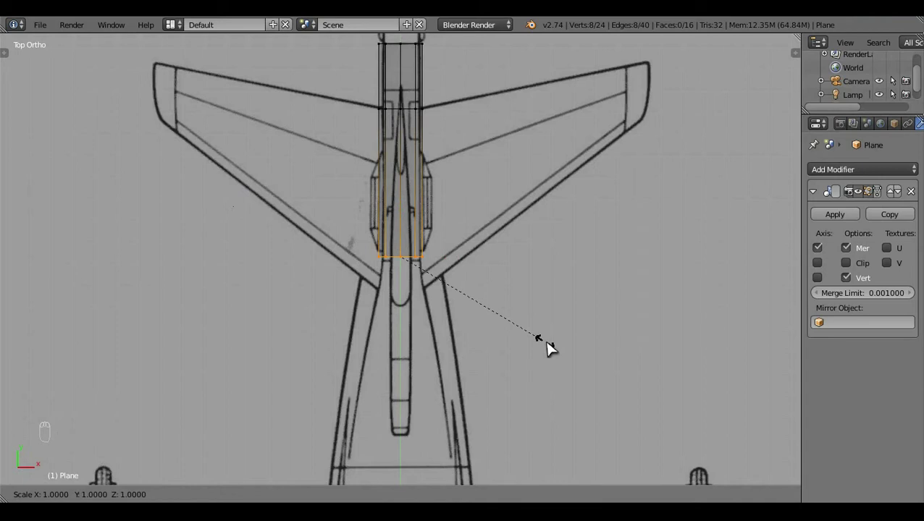
key("KP_3")
left_click_drag(416, 221, 468, 352)
key("s")
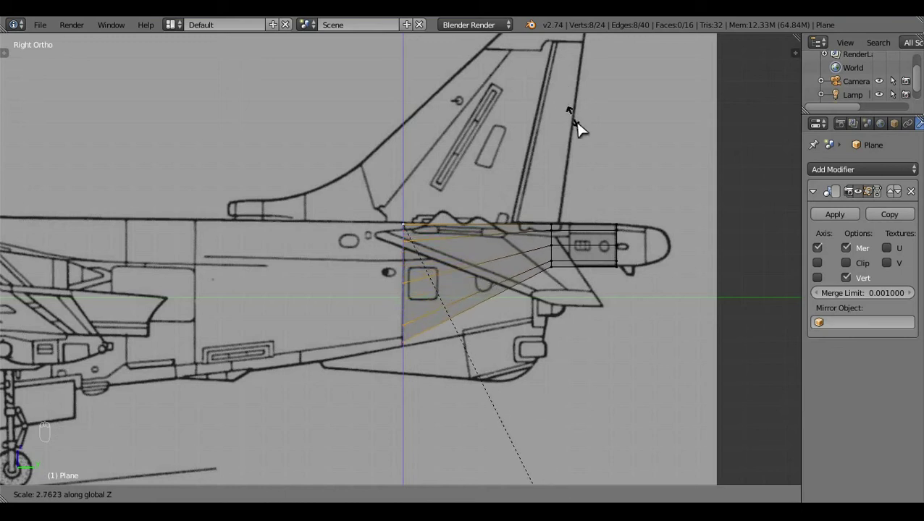
key("a")
left_click_drag(502, 275, 502, 275)
key("ctrl+z")
key("ctrl+z")
Step: Extrude the tube's lower edge down into a flat panel reaching the belly line
key("a")
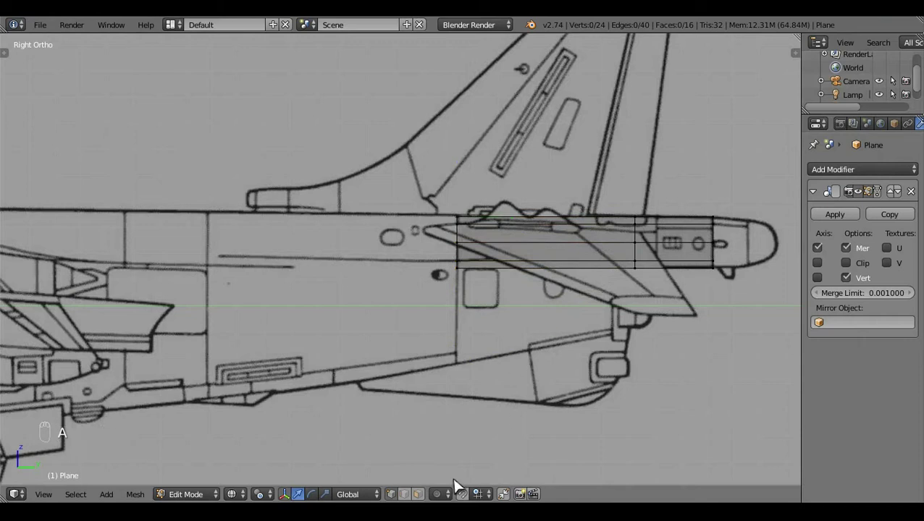
left_click(501, 383)
key("c")
right_click(501, 339)
key("e")
left_click(558, 255)
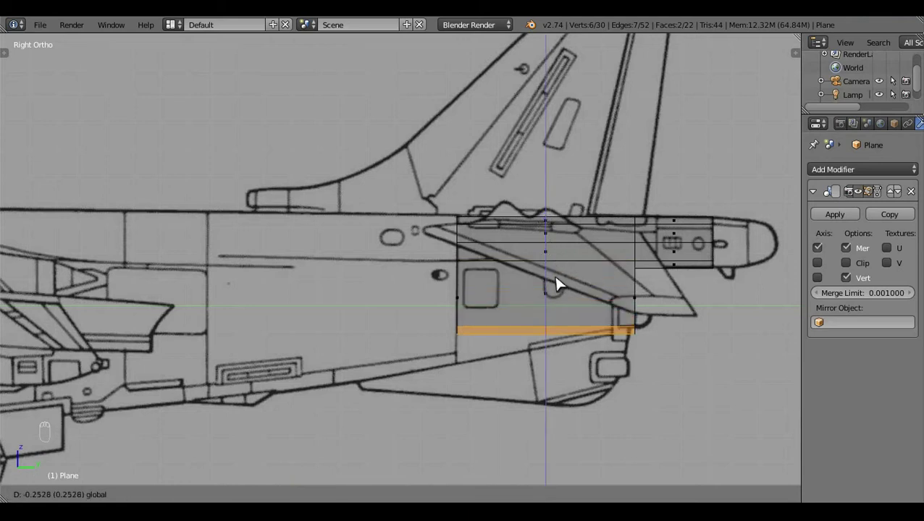
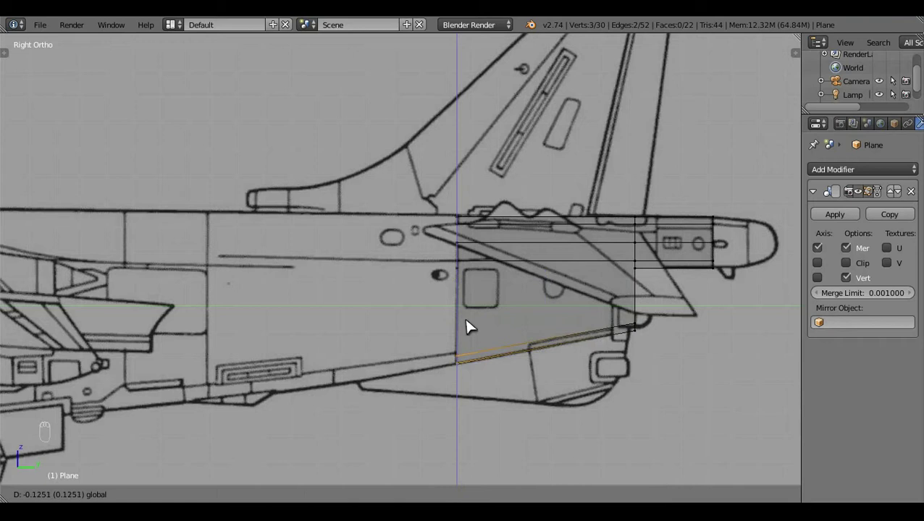
key("a")
key("z")
left_click(413, 278)
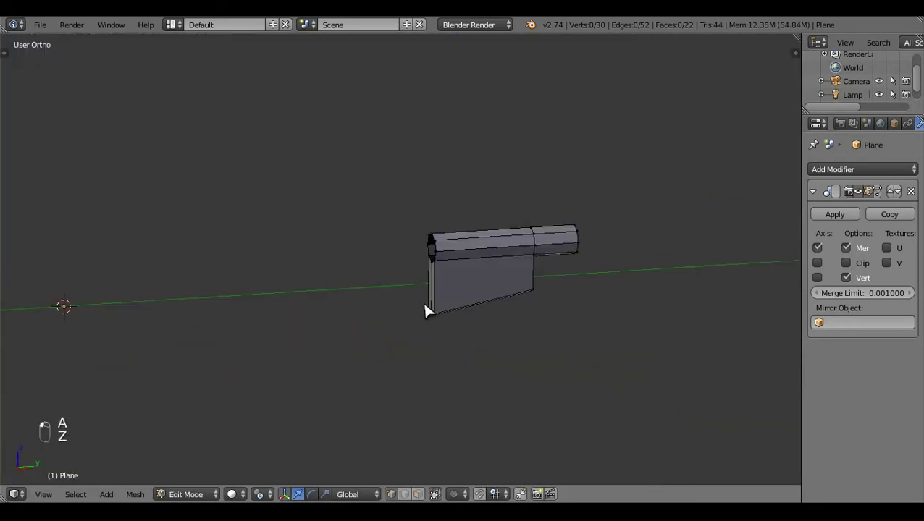
Step: Select the panel's bottom vertices and widen them sideways in top view to the fuselage width
key("KP_7")
key("z")
left_click_drag(491, 235, 491, 235)
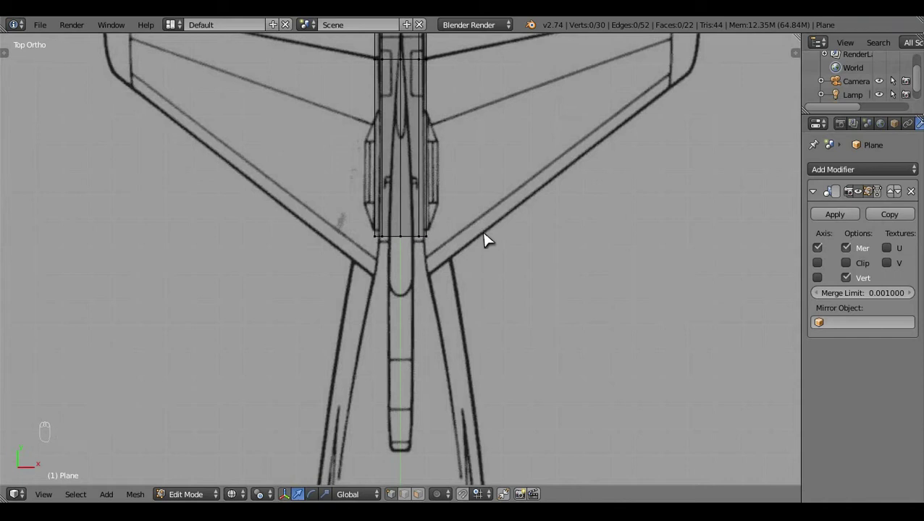
key("KP_3")
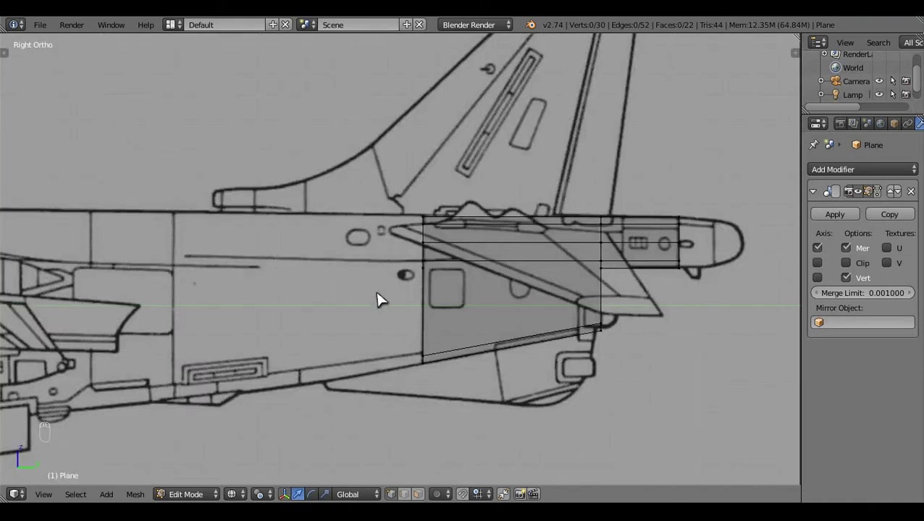
key("KP_7")
left_click_drag(390, 376, 449, 349)
right_click(431, 354)
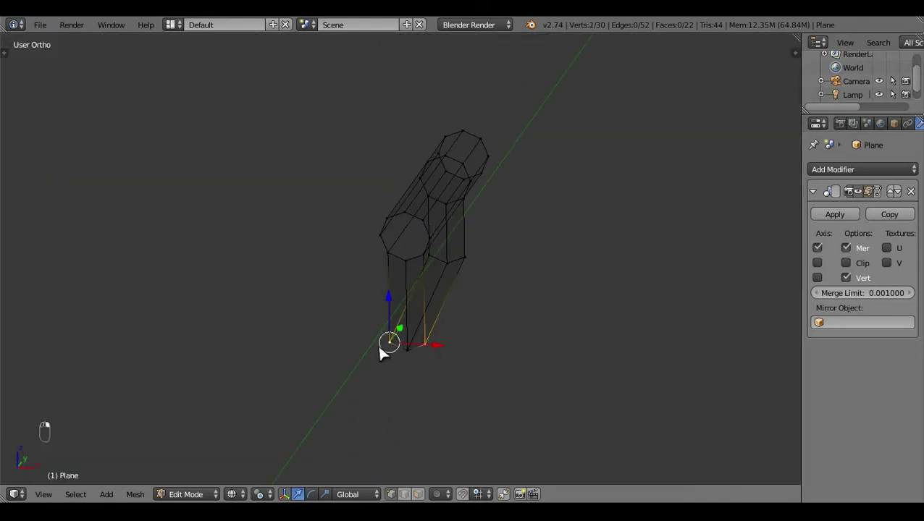
key("KP_7")
left_click(463, 378)
left_click(279, 484)
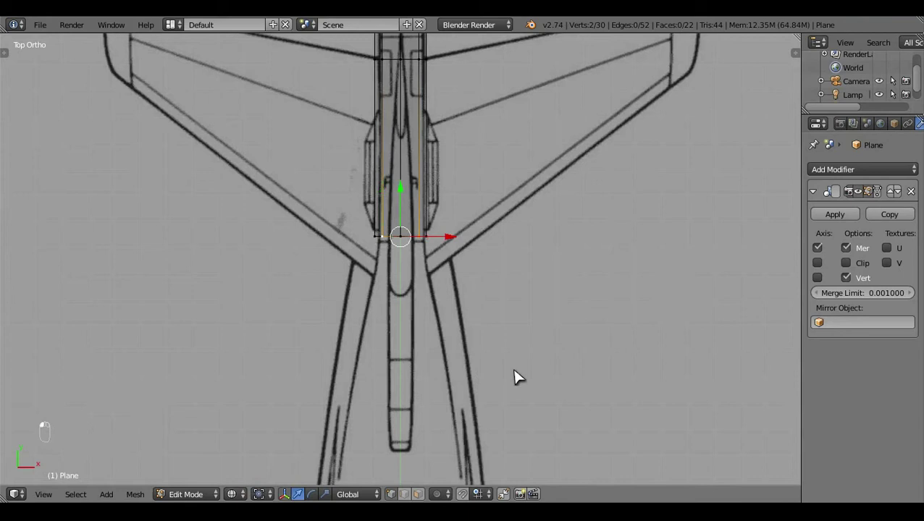
key("s")
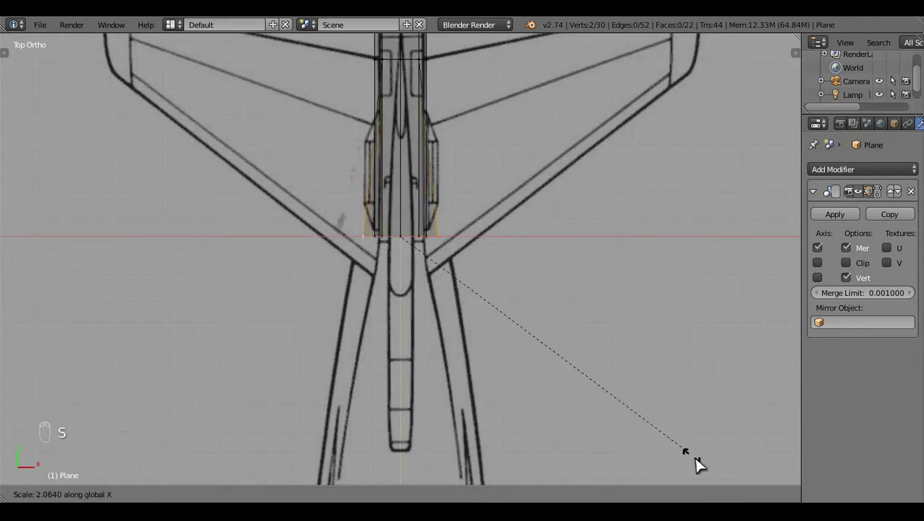
left_click(434, 301)
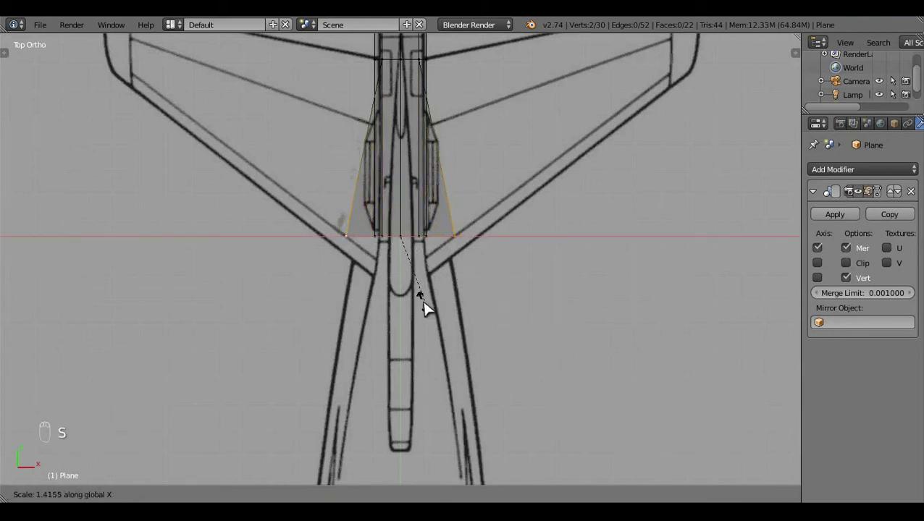
Step: Extrude the body another section forward along the fuselage
key("a")
key("b")
left_click_drag(499, 283, 413, 190)
key("e")
left_click(413, 190)
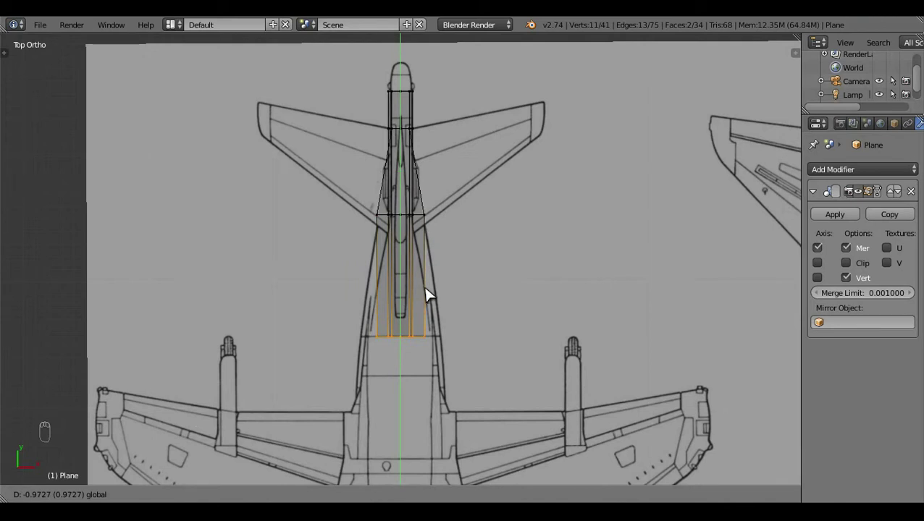
left_click_drag(486, 347, 593, 404)
Step: Scale the front and inner vertices sideways to fit the fuselage outline, returning to side view
key("s")
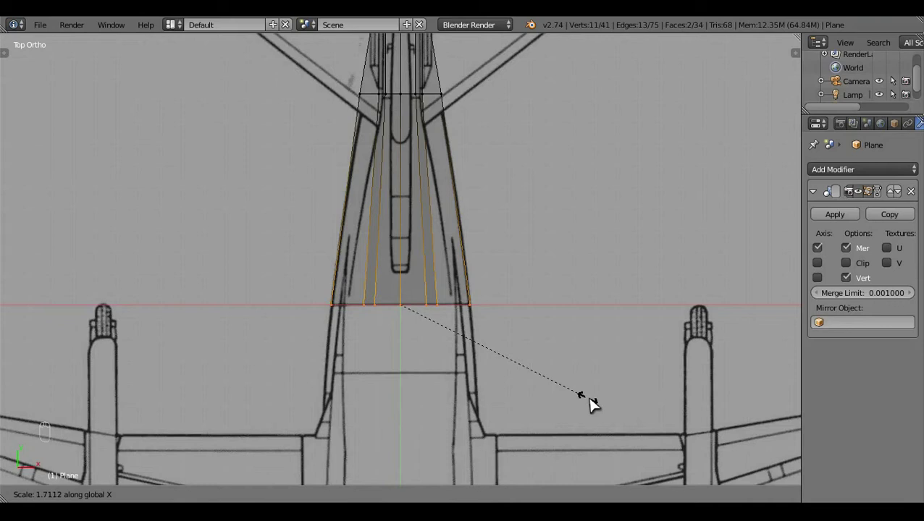
left_click(560, 376)
key("c")
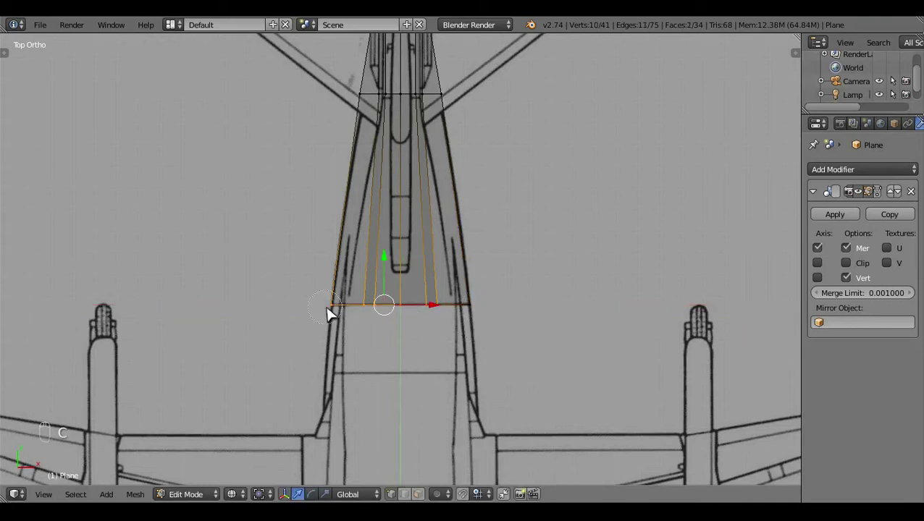
left_click(553, 392)
key("s")
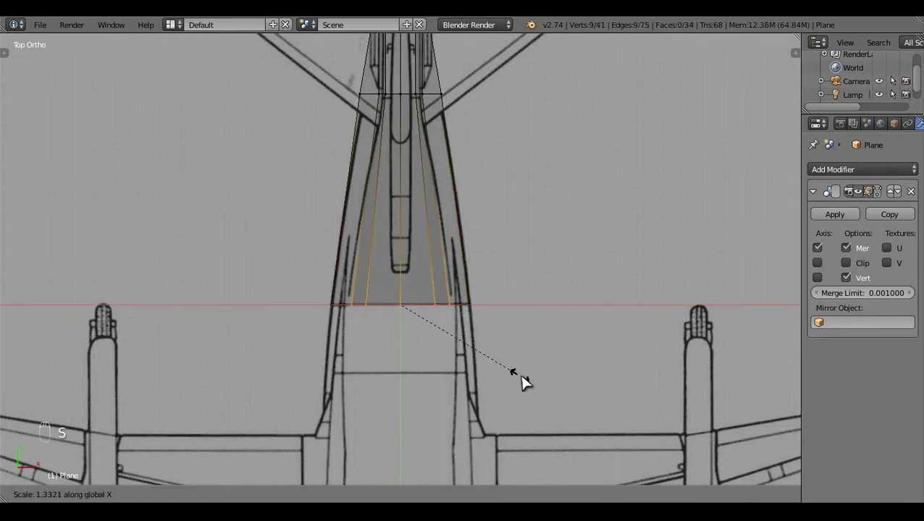
left_click(539, 380)
key("a")
key("z")
key("Tab")
key("a")
left_click(368, 314)
key("KP_3")
Step: Box-select the front vertex column and move it onto the blueprint's fuselage edge
key("z")
key("Tab")
key("b")
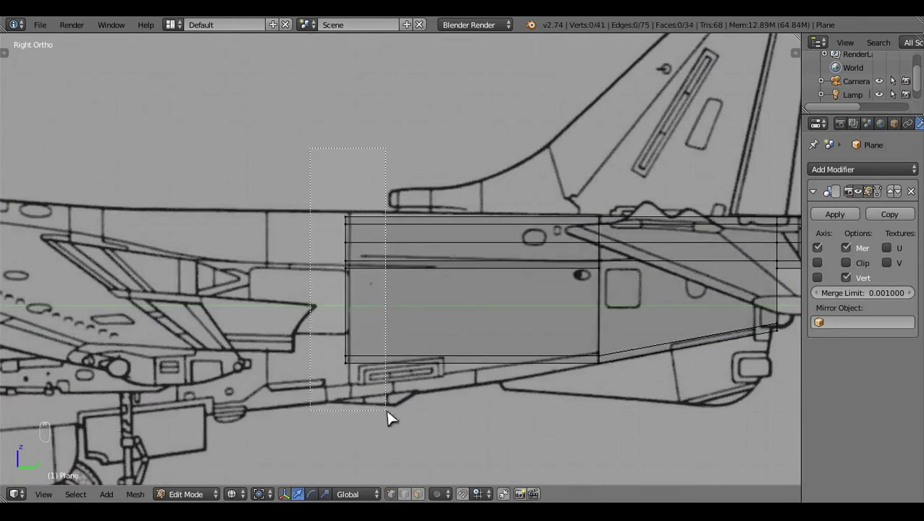
key("b")
left_click(513, 369)
middle_click(452, 258)
left_click(444, 303)
key("a")
left_click_drag(481, 246, 480, 245)
key("c")
right_click(451, 195)
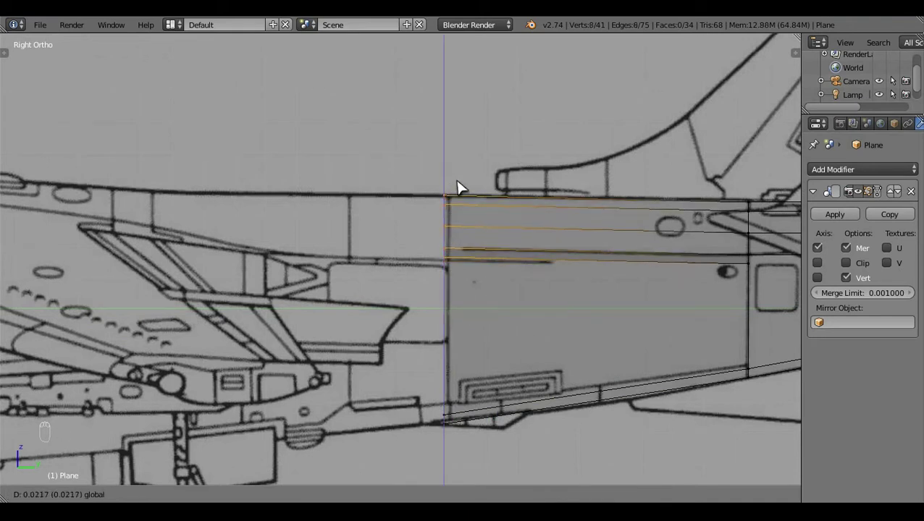
key("s")
key("ctrl+z")
key("a")
left_click(432, 302)
Step: Select the middle vertex column and align it with the blueprint line
key("b")
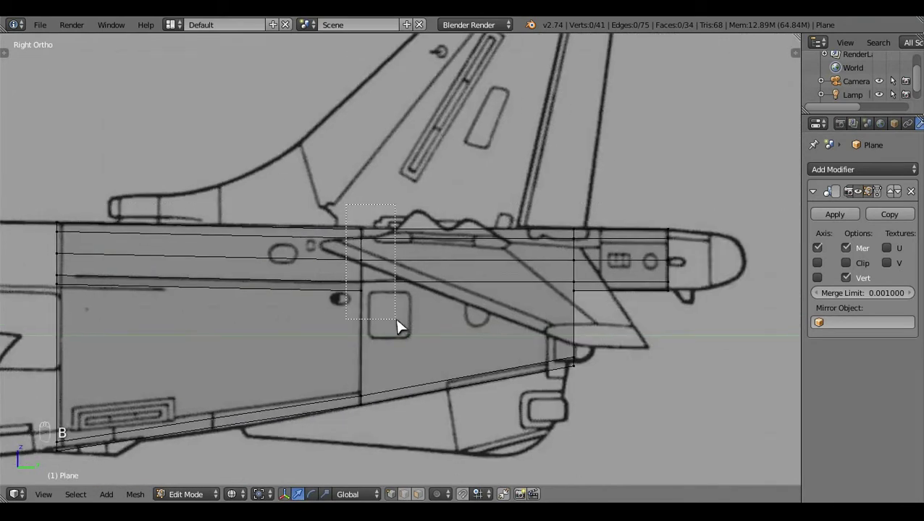
left_click(368, 219)
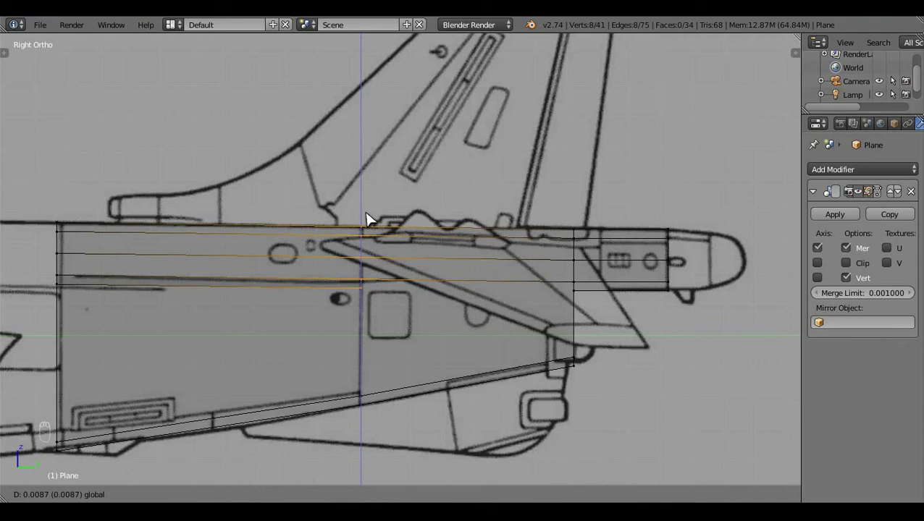
key("a")
key("z")
key("Tab")
middle_click(460, 254)
left_click(376, 326)
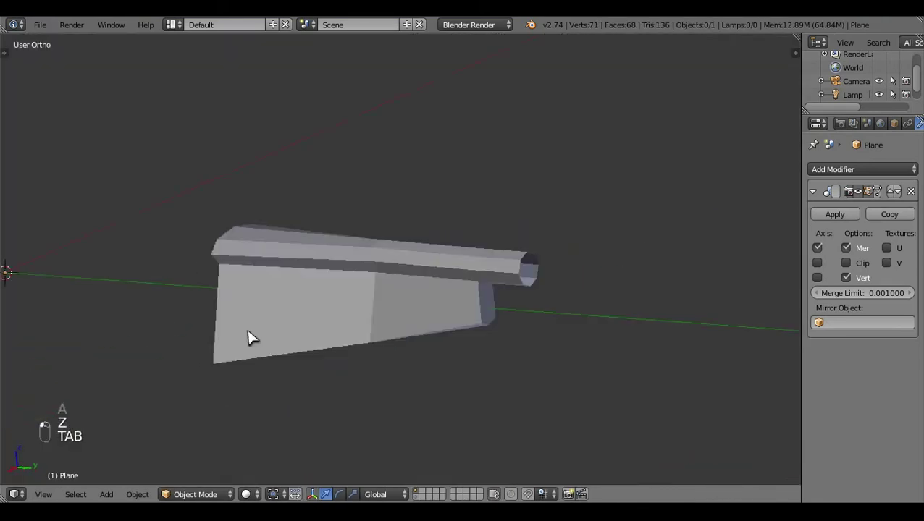
Step: Show the rear fuselage solid in object mode, orbit to inspect it, then face the front blueprint
key("KP_7")
key("z")
middle_click(508, 275)
key("z")
middle_click(508, 275)
key("z")
key("z")
left_click(422, 349)
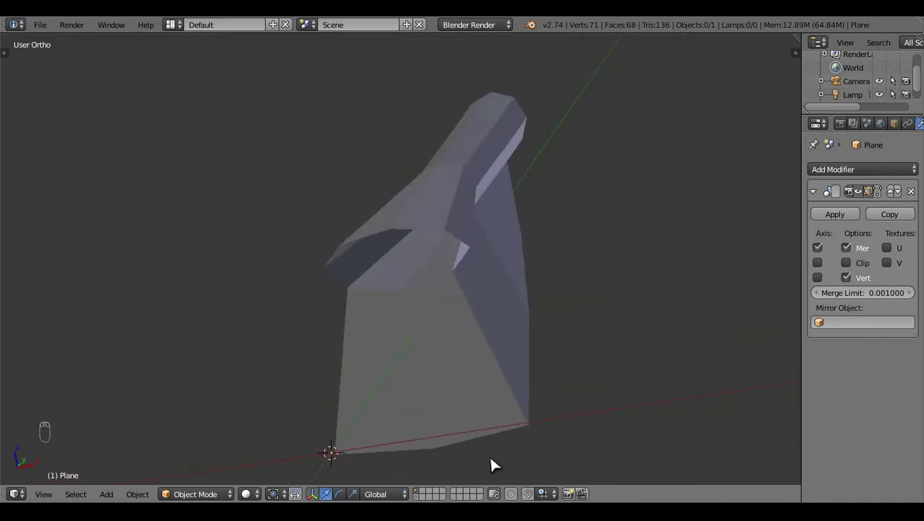
key("KP_1")
Step: In Edit Mode, widen the panel's top vertices sideways to the fuselage outline
middle_click(487, 486)
key("Tab")
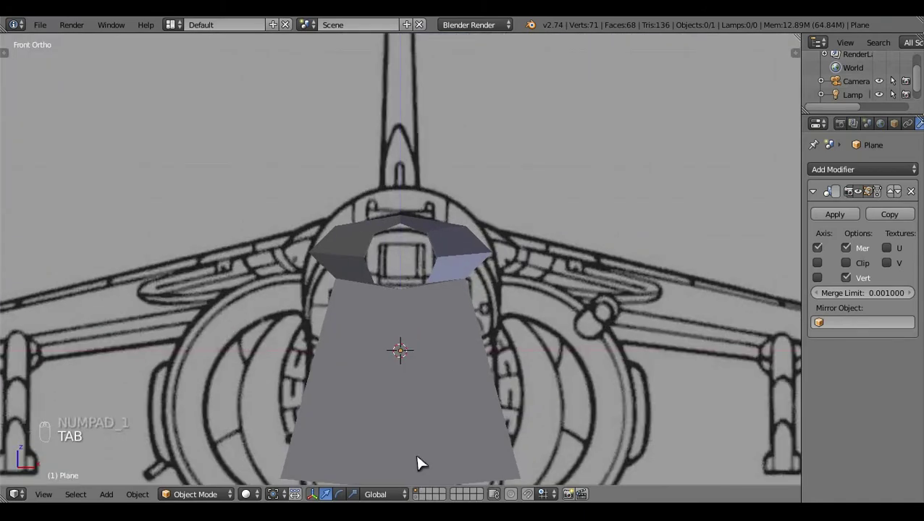
key("Tab")
right_click(446, 368)
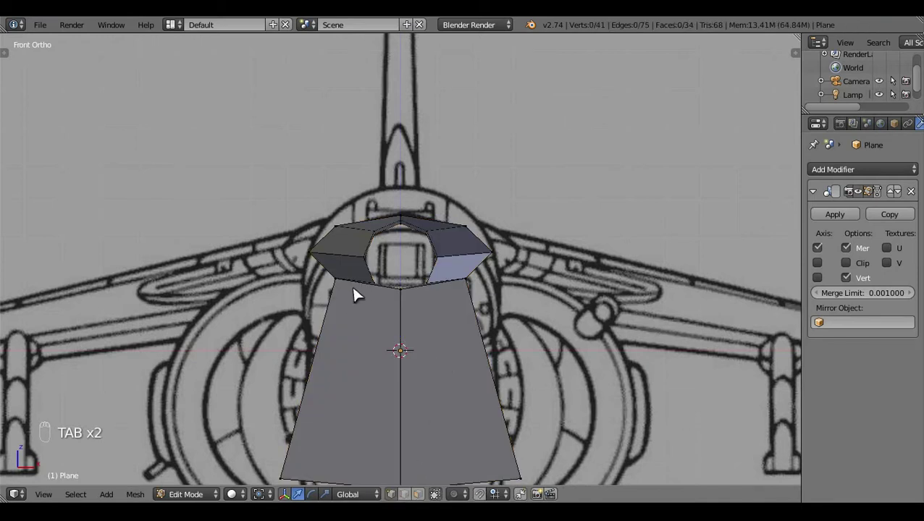
left_click_drag(356, 295, 543, 329)
key("s")
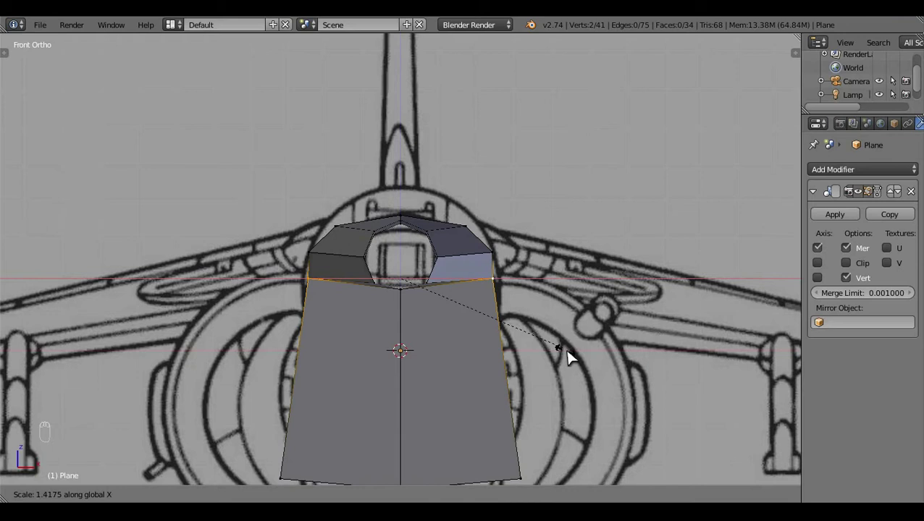
left_click_drag(575, 353, 400, 252)
Step: Check the panel in Right Ortho wireframe and undo the last two adjustments
key("a")
key("z")
key("z")
key("KP_3")
key("z")
key("z")
left_click(383, 272)
key("ctrl+z")
key("ctrl+z")
key("a")
key("KP_3")
key("z")
Step: Add an edge loop across the side panel and scale it to fit in front view
key("ctrl+r")
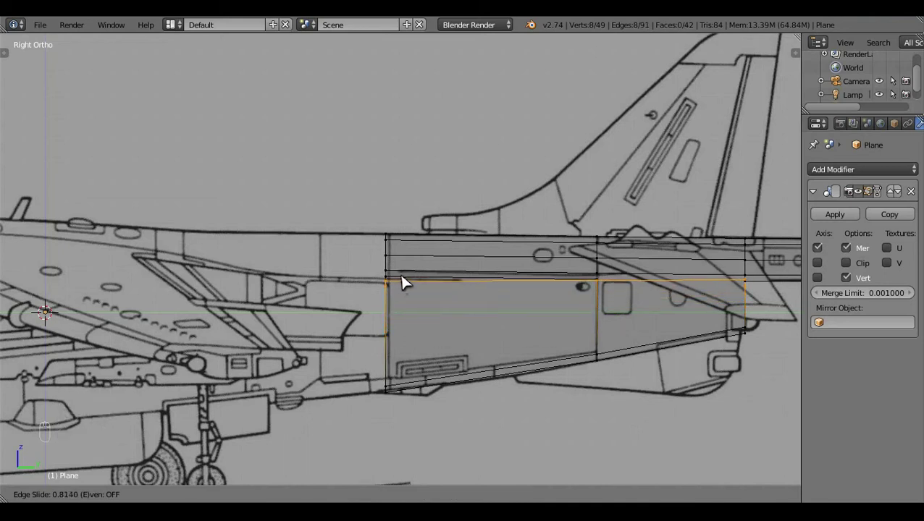
key("z")
key("a")
middle_click(430, 294)
key("KP_1")
left_click_drag(548, 350, 583, 371)
key("s")
left_click(583, 371)
key("a")
key("z")
Step: Review the fuselage in Object Mode from top view, then return to editing the mesh
key("Tab")
middle_click(558, 312)
key("z")
key("a")
left_click(532, 265)
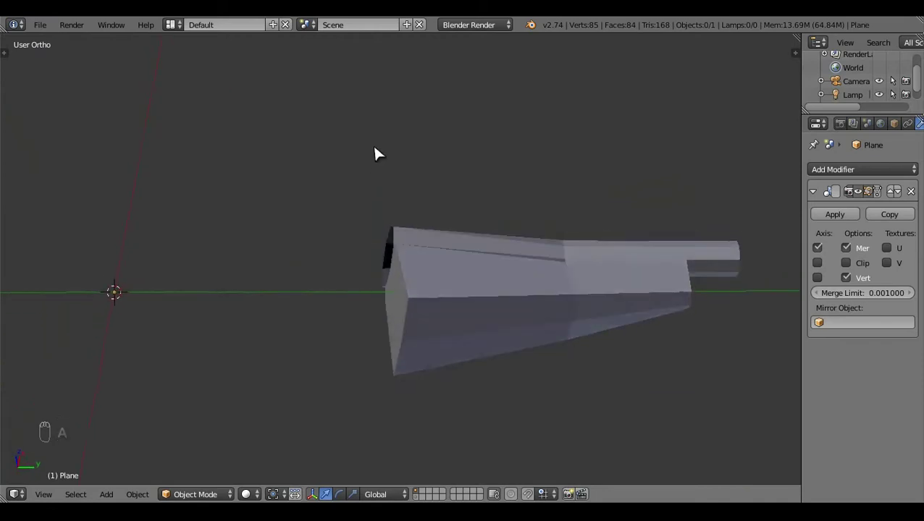
key("KP_7")
key("z")
key("Tab")
middle_click(413, 335)
left_click(400, 358)
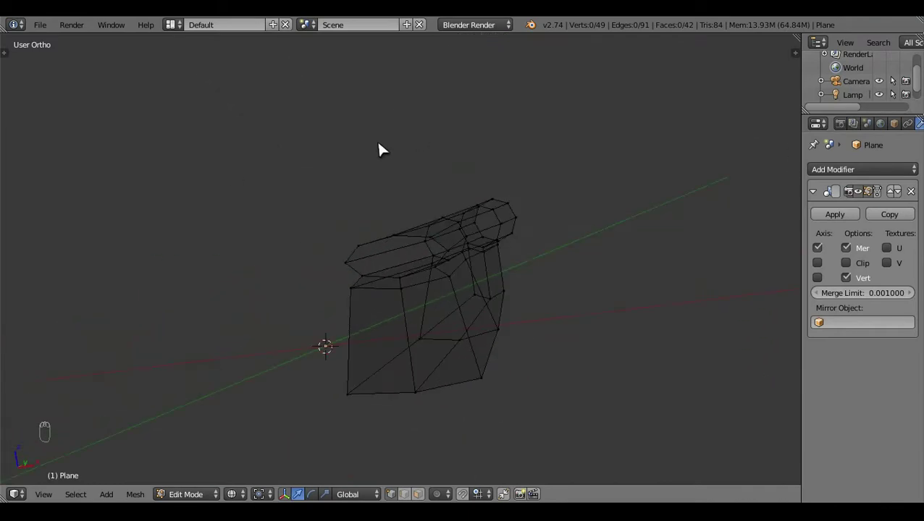
Step: Box-select the front edge loop in Right Ortho and extrude it forward over the intake area
key("KP_3")
middle_click(471, 222)
key("z")
key("z")
left_click_drag(475, 279, 523, 421)
key("b")
key("e")
left_click(525, 309)
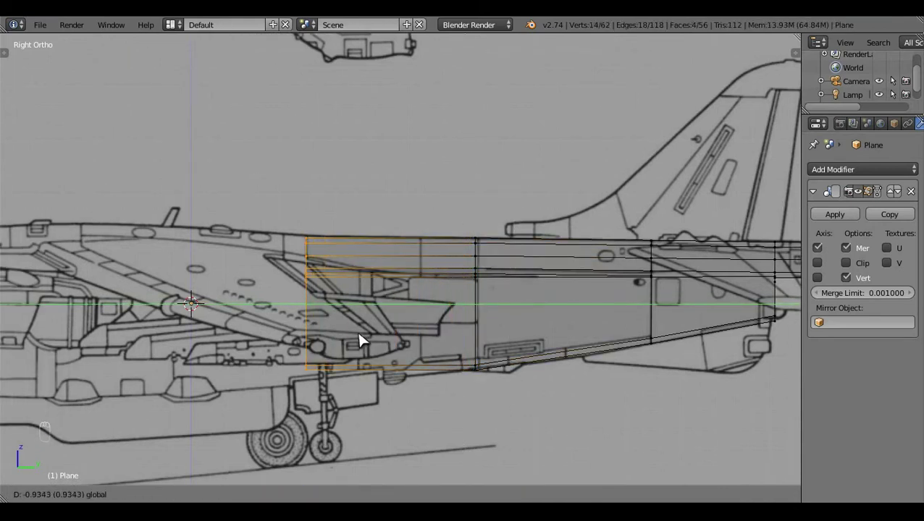
Step: Raise the new section's front top vertices onto the blueprint's upper outline
left_click_drag(400, 383, 475, 342)
key("a")
key("b")
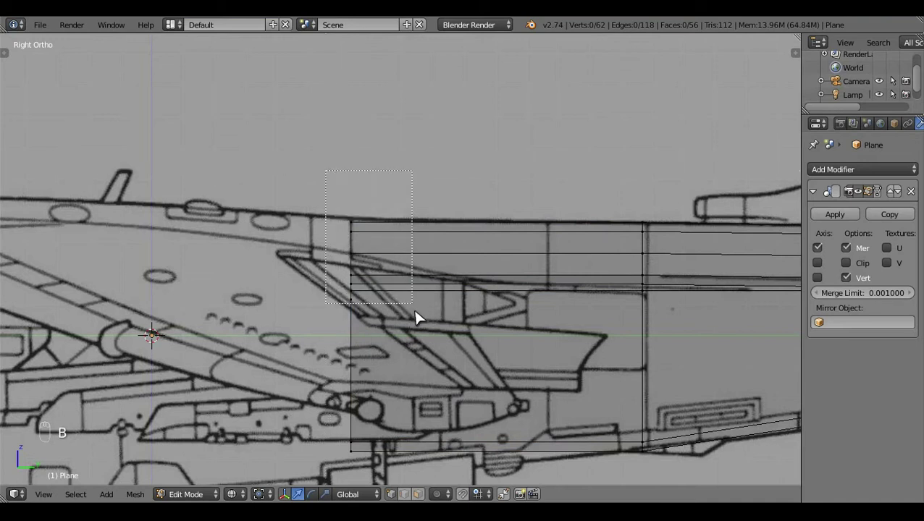
left_click(361, 217)
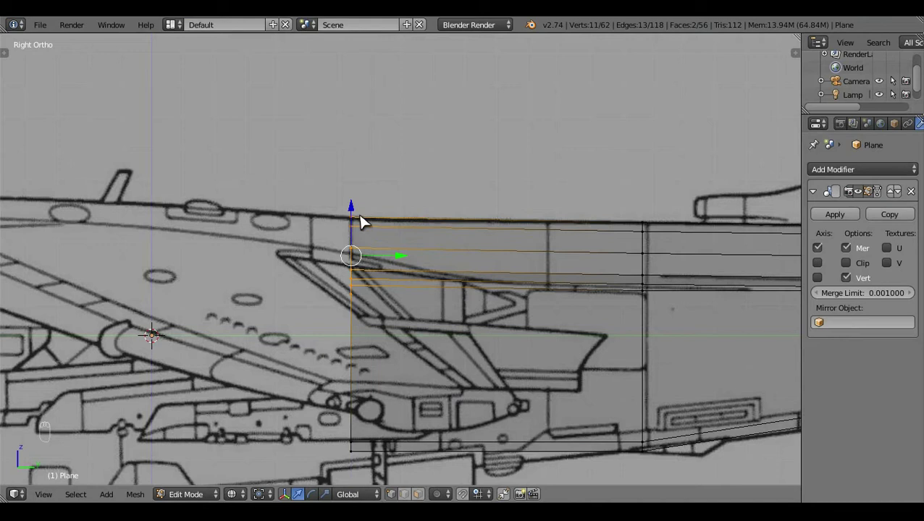
left_click_drag(366, 223, 471, 384)
key("s")
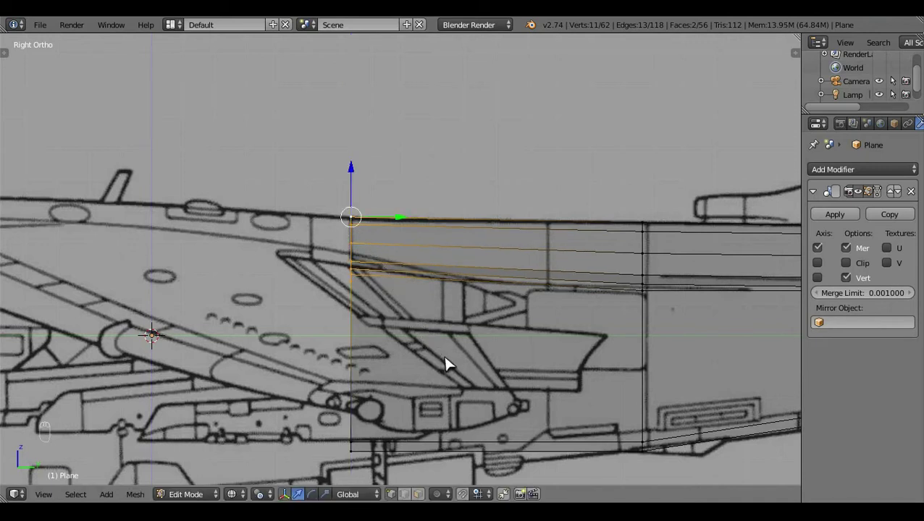
key("a")
Step: Split the new front section with an extra vertical loop cut
key("ctrl+r")
left_click(568, 311)
middle_click(529, 291)
key("b")
key("t")
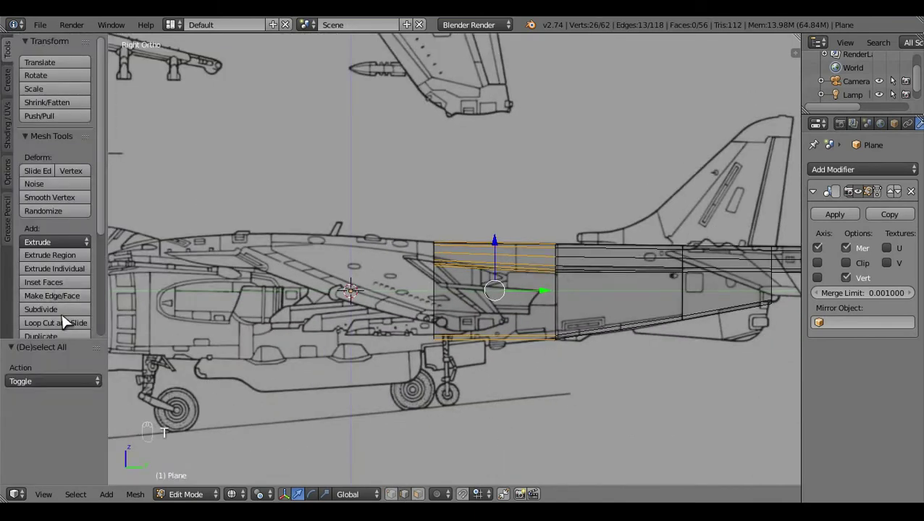
left_click(67, 319)
key("t")
left_click_drag(465, 368, 504, 358)
key("a")
left_click(503, 358)
Step: Move the new loop's vertices to follow the side-view blueprint outline
right_click(503, 262)
middle_click(468, 332)
left_click(554, 368)
left_click_drag(542, 234, 514, 368)
key("x")
key("z")
left_click_drag(570, 349, 596, 368)
right_click(523, 322)
key("KP_3")
key("z")
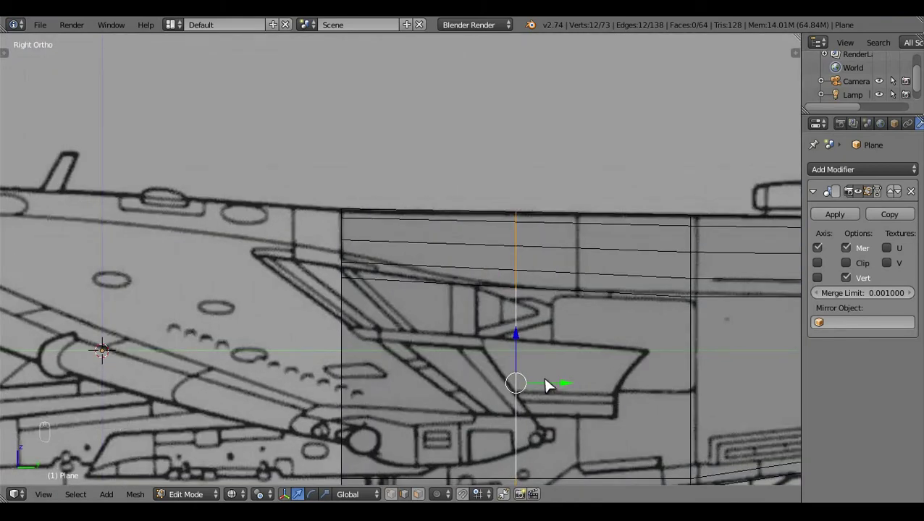
key("g")
key("a")
left_click(319, 194)
Step: Taper the section's upper front vertices downward with a Z scale
key("b")
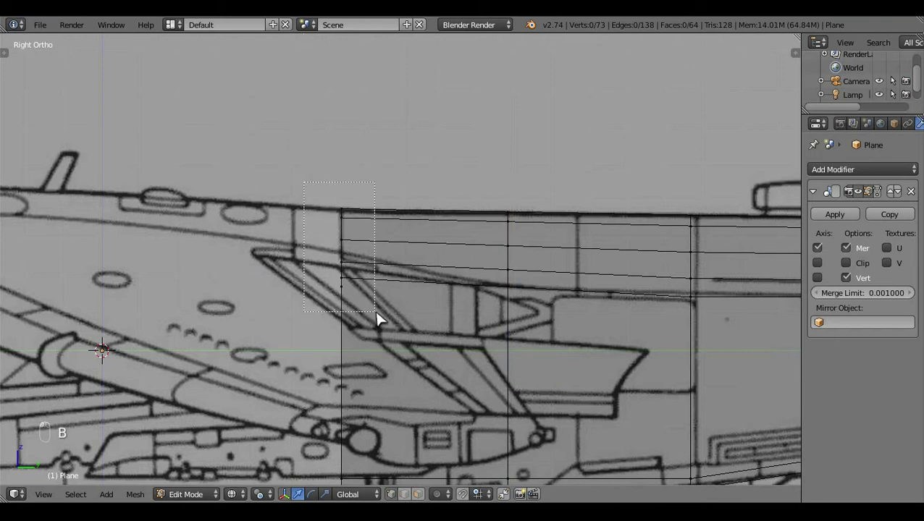
left_click_drag(350, 208, 497, 142)
key("s")
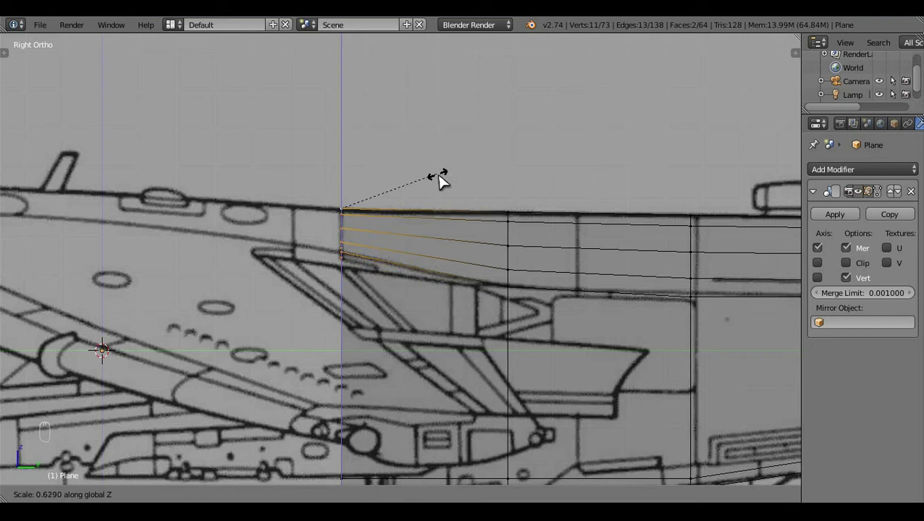
left_click(446, 183)
key("a")
key("z")
left_click(414, 285)
Step: In Top Ortho, select the four side faces at the wing roots
left_click_drag(392, 264, 539, 377)
key("KP_7")
key("z")
left_click_drag(538, 377, 483, 200)
left_click_drag(483, 200, 458, 189)
Step: Select the front section's side faces in top view and change the pivot point
left_click(395, 285)
right_click(464, 175)
left_click_drag(367, 265, 473, 269)
left_click(501, 274)
middle_click(474, 269)
left_click_drag(479, 268, 269, 464)
key("KP_7")
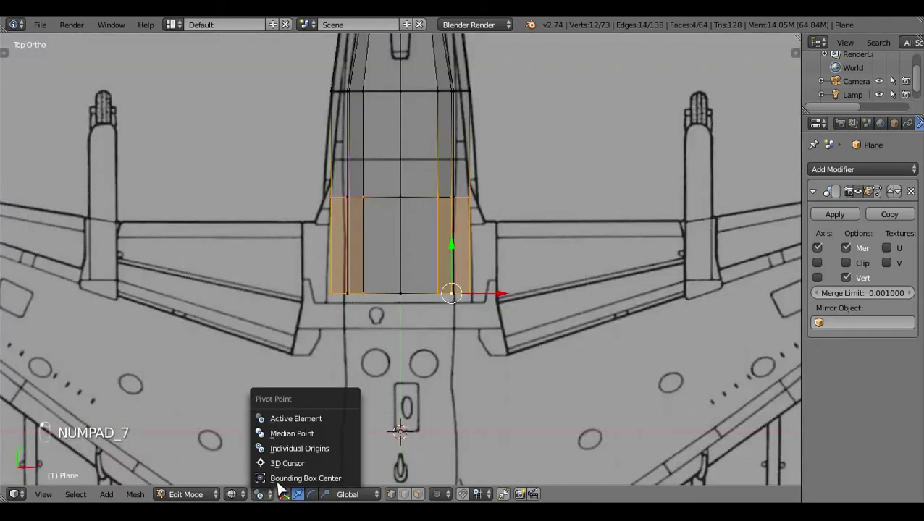
Step: Scale the side faces along X out to the blueprint's fuselage width and check in side view
key("s")
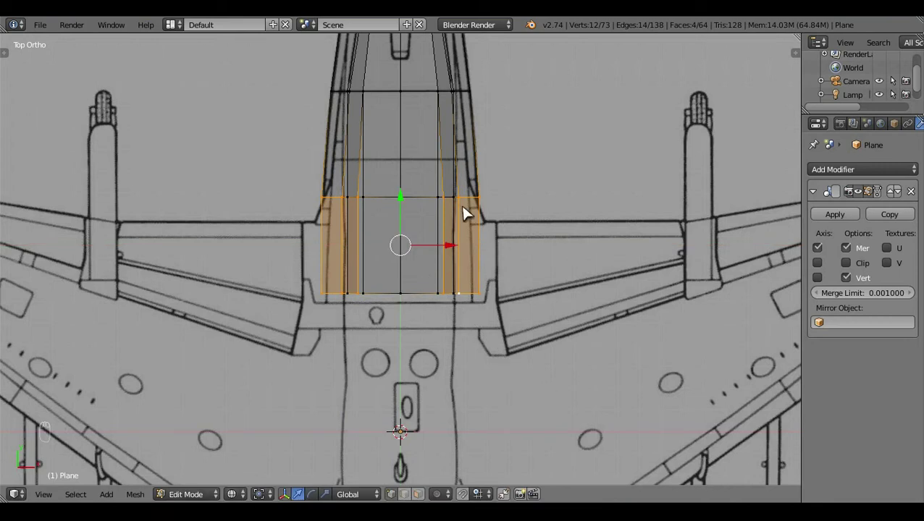
key("b")
key("s")
left_click(528, 391)
key("a")
key("z")
key("z")
key("z")
left_click(413, 375)
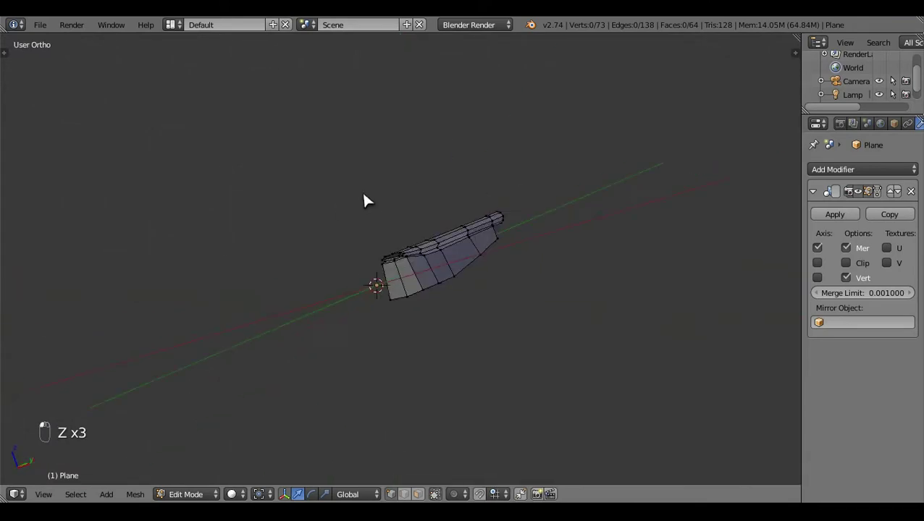
key("KP_3")
key("z")
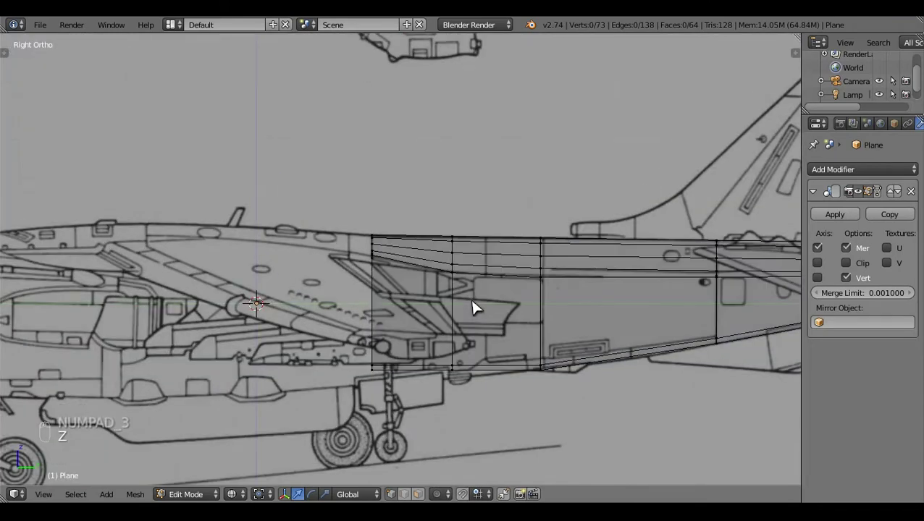
Step: Lower the front section's bottom edge to the blueprint's belly line
left_click_drag(478, 307, 479, 308)
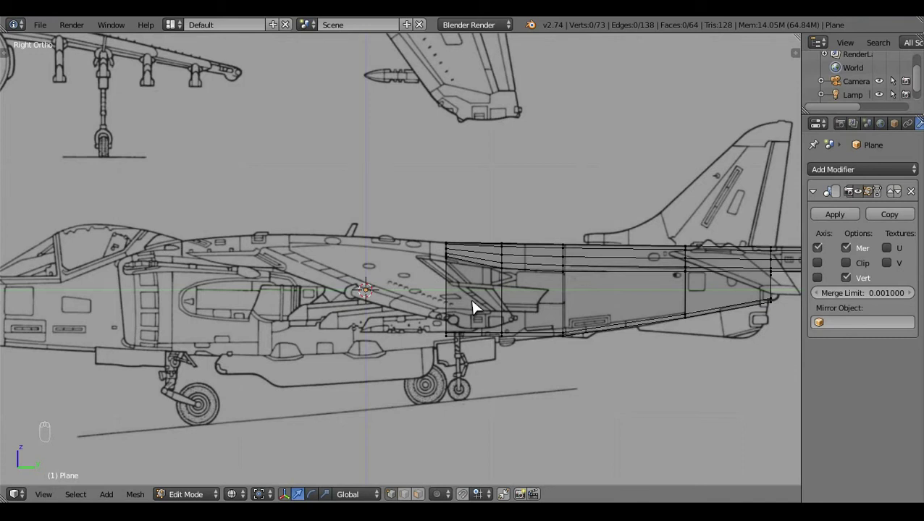
key("b")
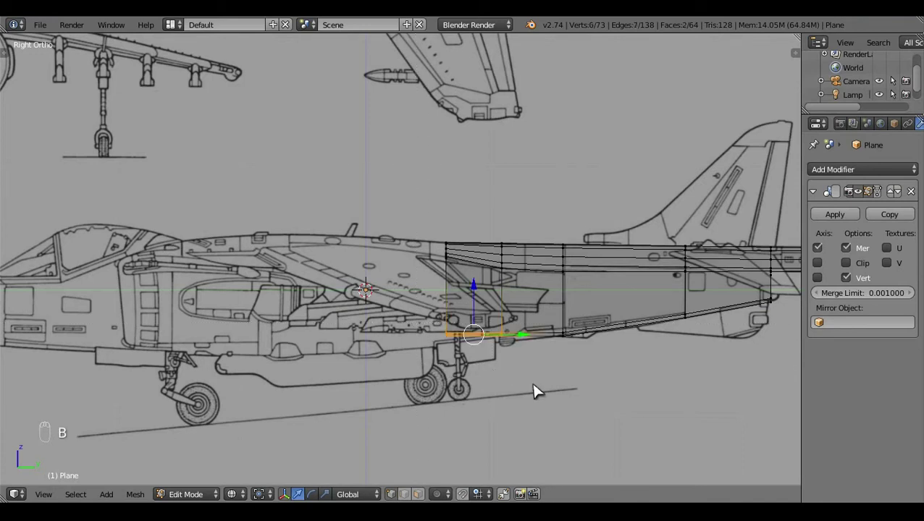
middle_click(540, 391)
left_click(540, 391)
middle_click(567, 309)
left_click(564, 319)
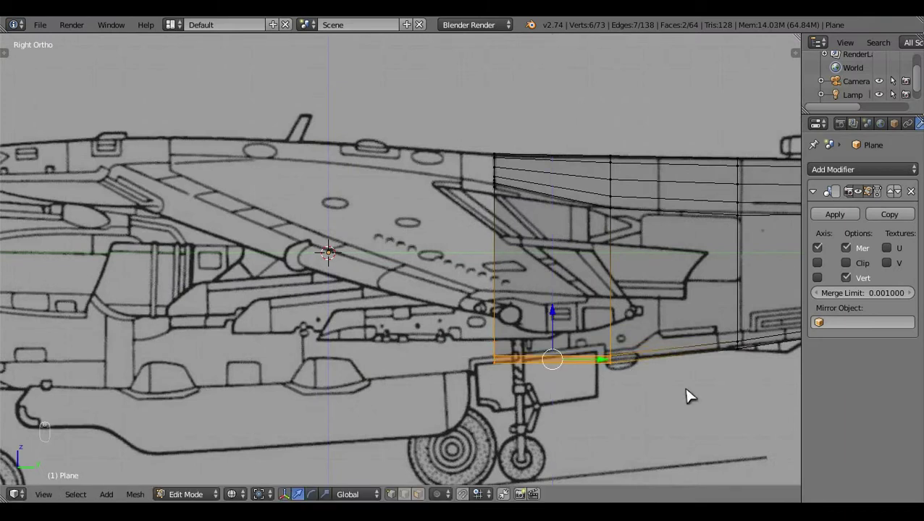
key("c")
left_click_drag(506, 328, 538, 271)
key("a")
key("z")
Step: Widen the lower corner vertices along X and check them in top view
left_click_drag(402, 270, 460, 194)
right_click(460, 194)
key("x")
right_click(543, 260)
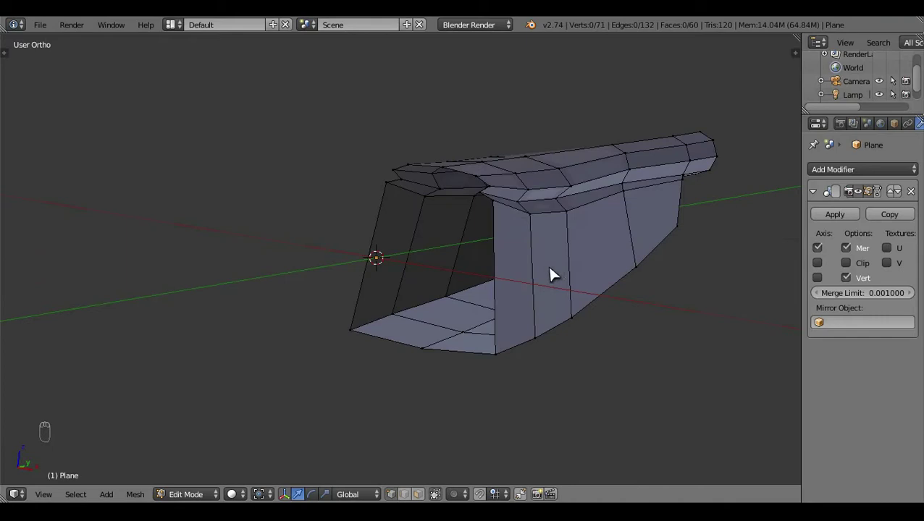
right_click(492, 201)
key("KP_7")
key("z")
left_click_drag(512, 303, 512, 304)
left_click(426, 329)
Step: In Front Ortho, select the upper corner vertices to widen toward the outline
key("KP_3")
key("z")
key("KP_1")
left_click_drag(530, 247, 606, 281)
Step: Check the forward section in front and wireframe views and pick its first side vertex
key("s")
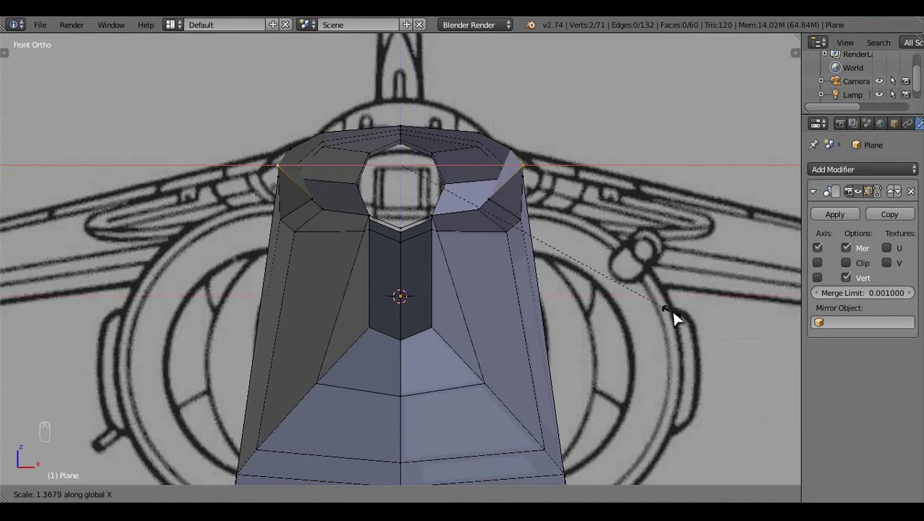
key("a")
middle_click(563, 271)
key("z")
left_click(424, 257)
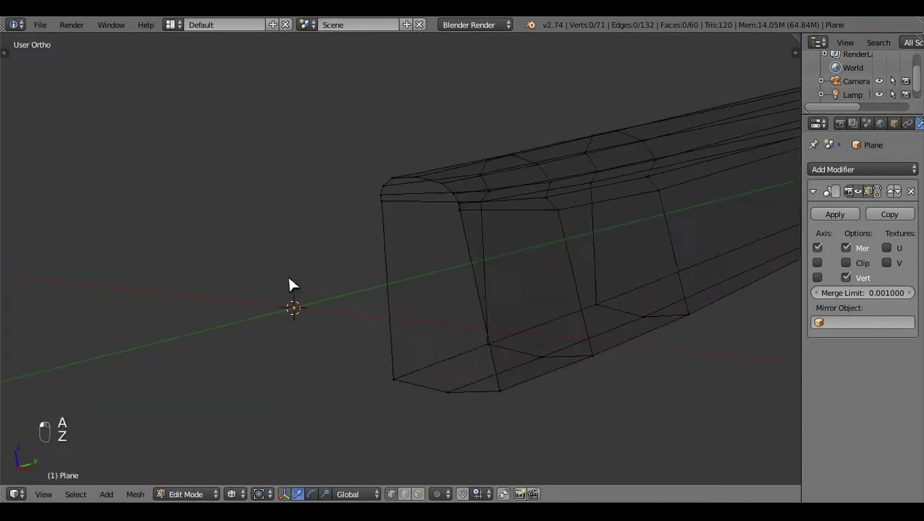
left_click_drag(490, 217, 662, 312)
key("KP_1")
middle_click(662, 313)
key("s")
key("a")
key("z")
middle_click(651, 314)
left_click(414, 231)
Step: From the side view add the matching mid-side vertices of the section to the selection
key("KP_3")
key("z")
key("z")
key("KP_3")
key("z")
left_click(398, 291)
left_click_drag(396, 291, 406, 269)
key("z")
left_click(402, 270)
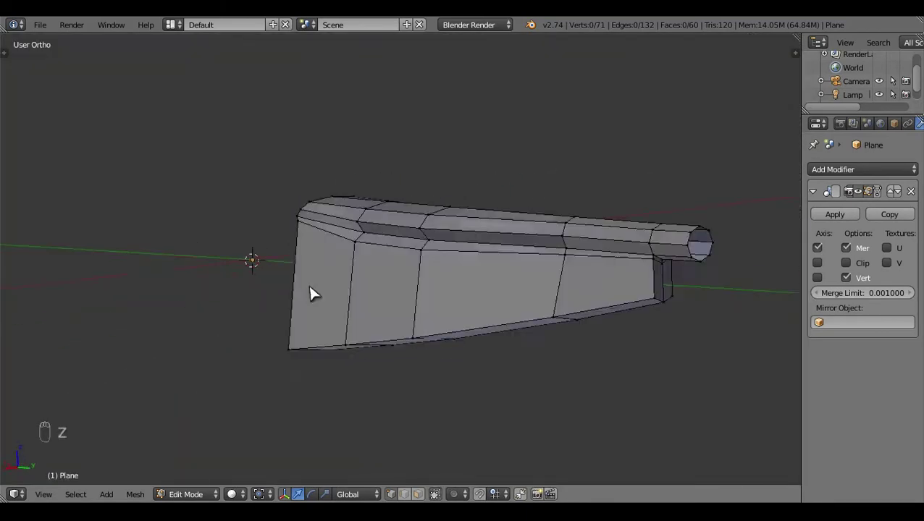
key("KP_3")
key("z")
key("z")
Step: In Top Ortho scale the two side vertices outward along X to meet the fuselage outline
middle_click(508, 320)
left_click_drag(520, 312, 314, 246)
middle_click(314, 247)
key("KP_1")
left_click(600, 346)
key("z")
key("KP_7")
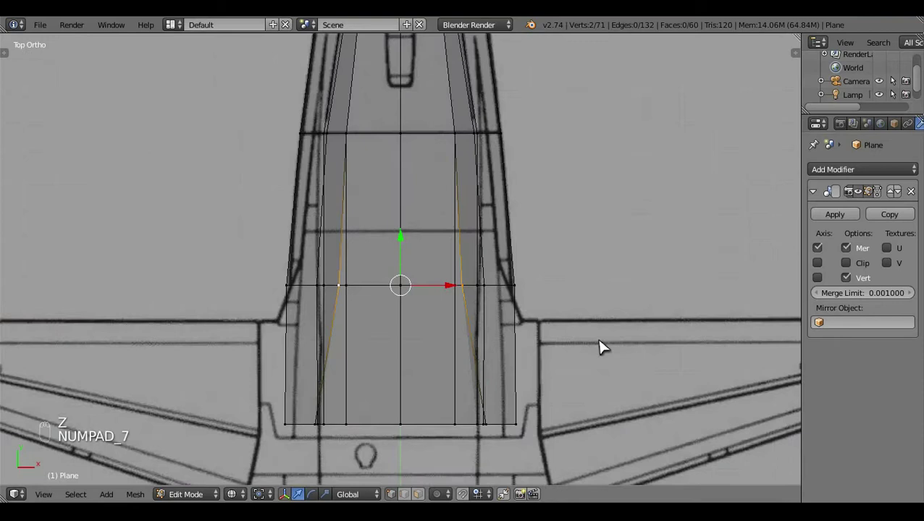
key("s")
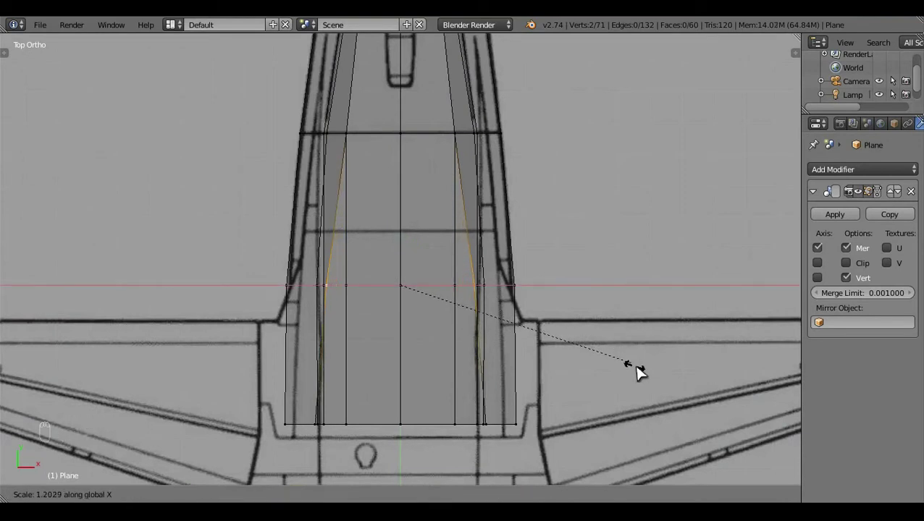
left_click(644, 375)
key("a")
key("z")
Step: Leave Edit Mode to review the widened section, then resume editing near the intake
key("Tab")
middle_click(498, 418)
left_click(457, 347)
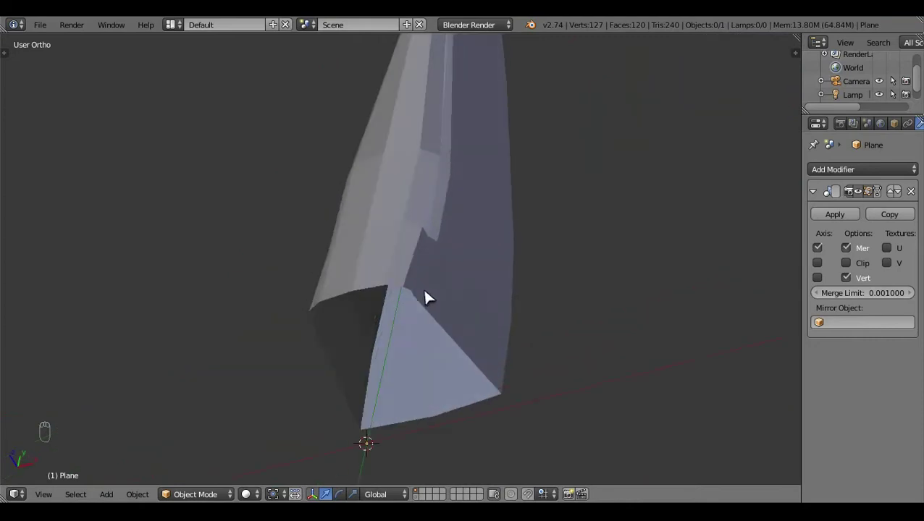
key("KP_3")
key("z")
left_click(538, 300)
key("Tab")
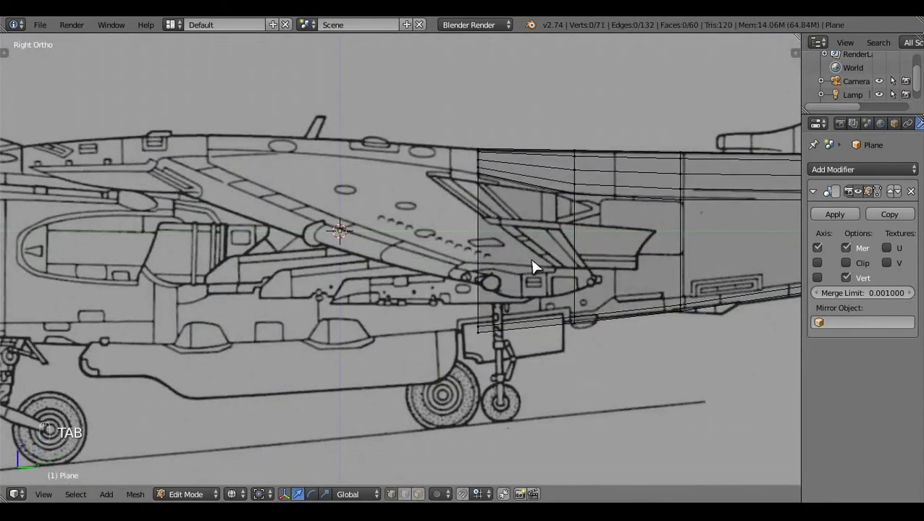
Step: Extrude the front loop forward over the blueprint and scale its top vertices down to the profile
key("b")
key("e")
left_click_drag(543, 258, 316, 290)
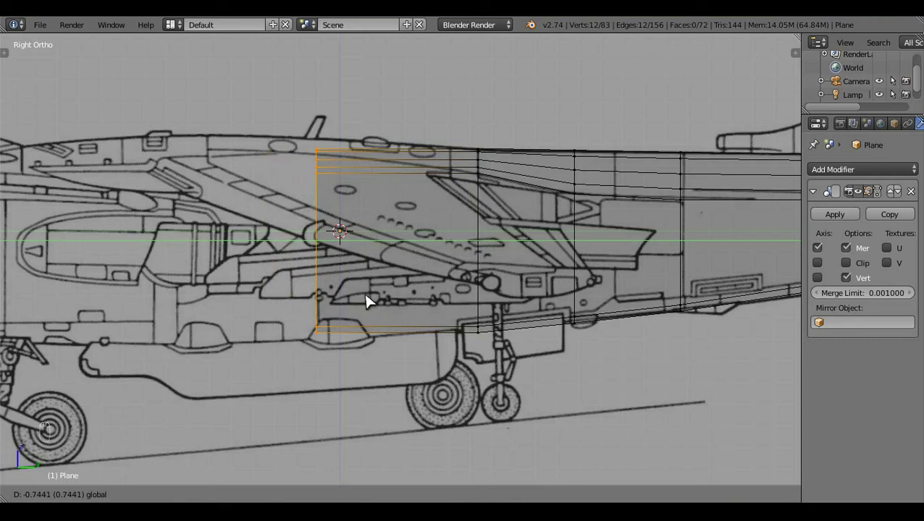
key("s")
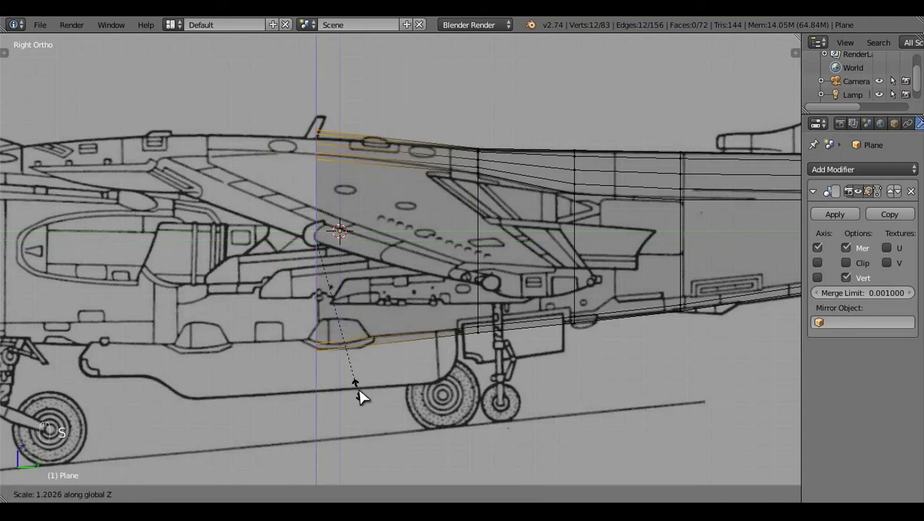
key("c")
left_click_drag(404, 261, 473, 353)
key("s")
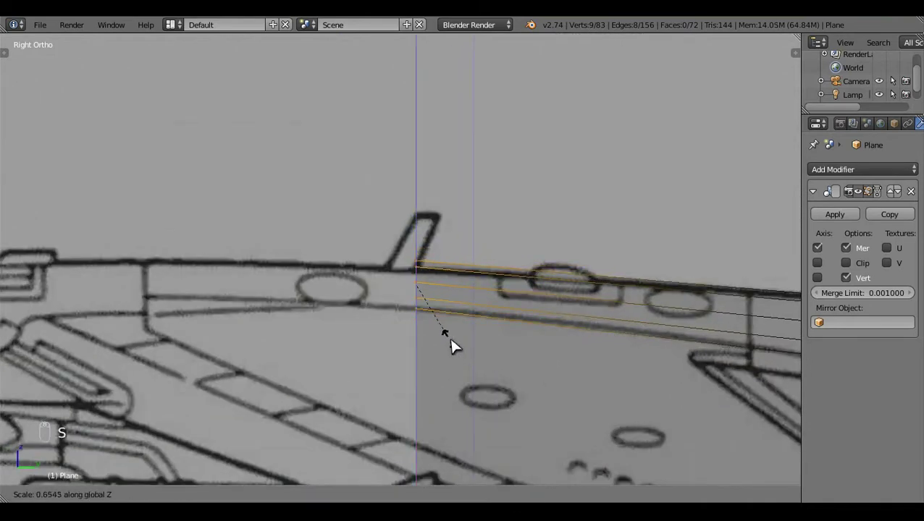
left_click_drag(434, 324, 405, 345)
left_click(390, 340)
Step: Merge the stray vertices left on the new section with two Alt+M merges
key("KP_3")
key("c")
right_click(428, 238)
left_click(426, 243)
key("a")
middle_click(490, 289)
key("z")
left_click(484, 347)
middle_click(599, 297)
left_click(576, 280)
key("alt+m")
right_click(609, 300)
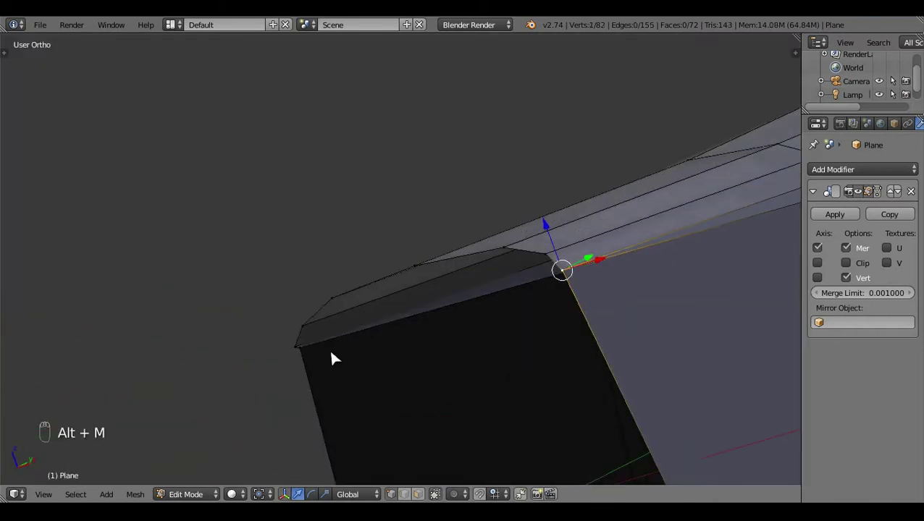
left_click_drag(295, 348, 499, 364)
key("alt+m")
Step: Inspect the extruded section in side view, toggling wireframe to find remaining loose vertices
key("a")
key("z")
key("z")
left_click_drag(552, 292, 600, 301)
key("KP_3")
key("z")
middle_click(600, 302)
key("z")
left_click_drag(598, 301, 455, 330)
key("z")
key("z")
key("z")
key("z")
Step: Select and merge two more pairs of stray vertices on the section
left_click(344, 237)
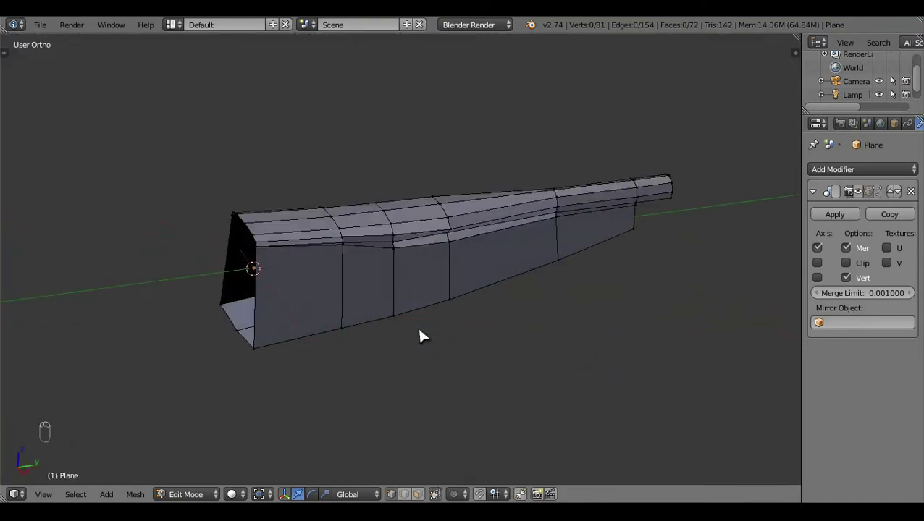
middle_click(410, 267)
left_click(309, 302)
key("KP_3")
key("z")
left_click(410, 323)
middle_click(364, 258)
left_click_drag(369, 251, 460, 329)
key("alt+m")
left_click(290, 287)
middle_click(284, 234)
left_click_drag(289, 247, 326, 301)
key("alt+m")
Step: Select the front ring and extrude a new section forward over the intake toward the cockpit
key("a")
key("KP_3")
key("z")
key("z")
key("z")
left_click(475, 392)
key("z")
key("b")
key("e")
left_click(468, 280)
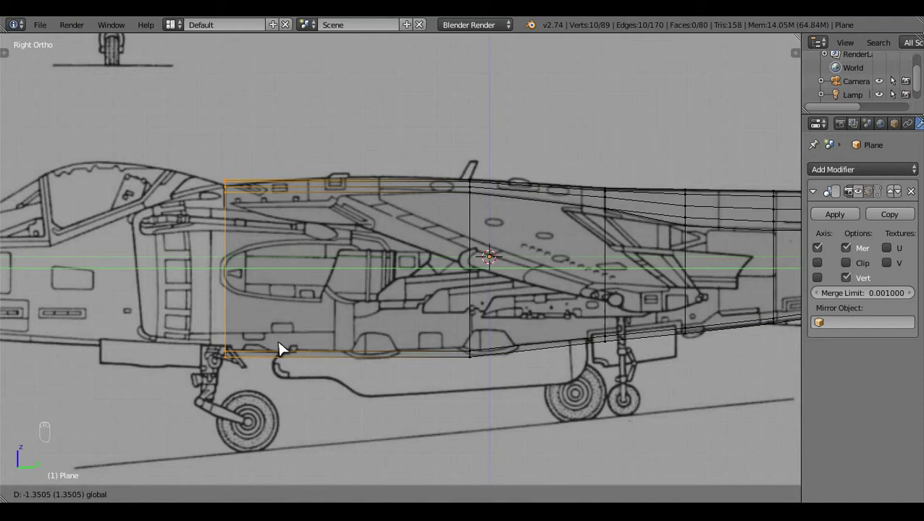
Step: Fix the new forward section in place and fit its height to the side-view outline
left_click(415, 370)
left_click_drag(512, 390, 505, 399)
key("s")
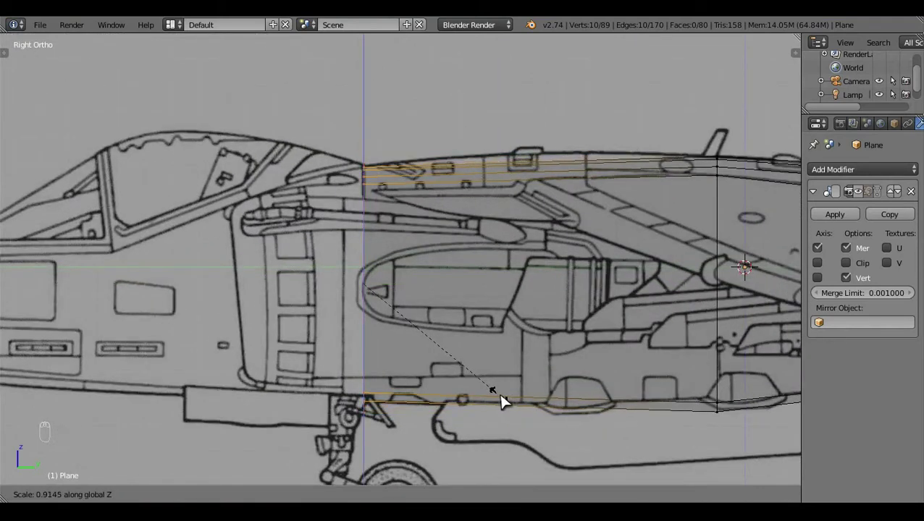
key("c")
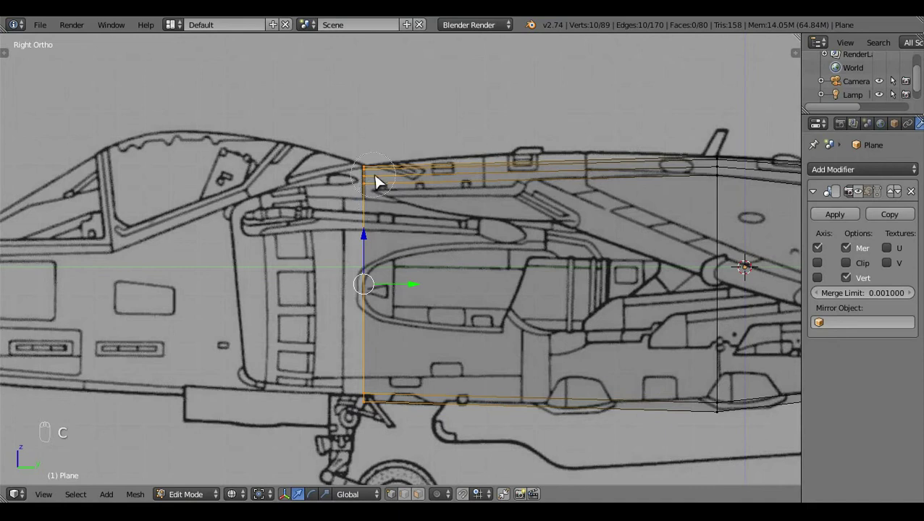
Step: Slide the front fuselage loop along the body to sit on the blueprint
right_click(406, 336)
left_click(370, 354)
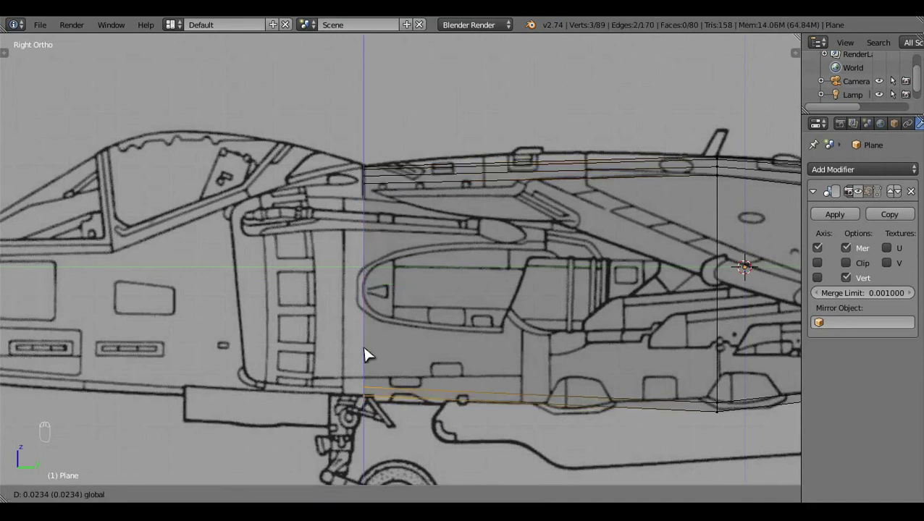
key("ctrl+z")
key("a")
key("z")
key("z")
middle_click(561, 304)
key("z")
left_click(467, 359)
Step: Add two cross-section loops to the rear fuselage section with a loop cut
key("KP_3")
key("z")
key("ctrl+r")
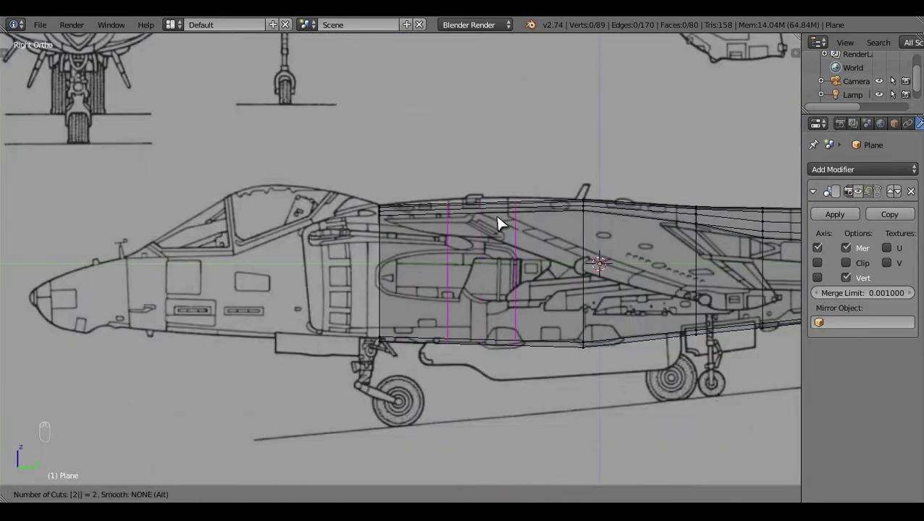
key("a")
key("b")
left_click_drag(547, 287, 486, 132)
left_click_drag(486, 133, 486, 130)
key("a")
key("z")
key("z")
left_click_drag(495, 226, 351, 201)
key("z")
key("z")
Step: Shift the loops near the cockpit to match the blueprint side view
right_click(351, 200)
key("c")
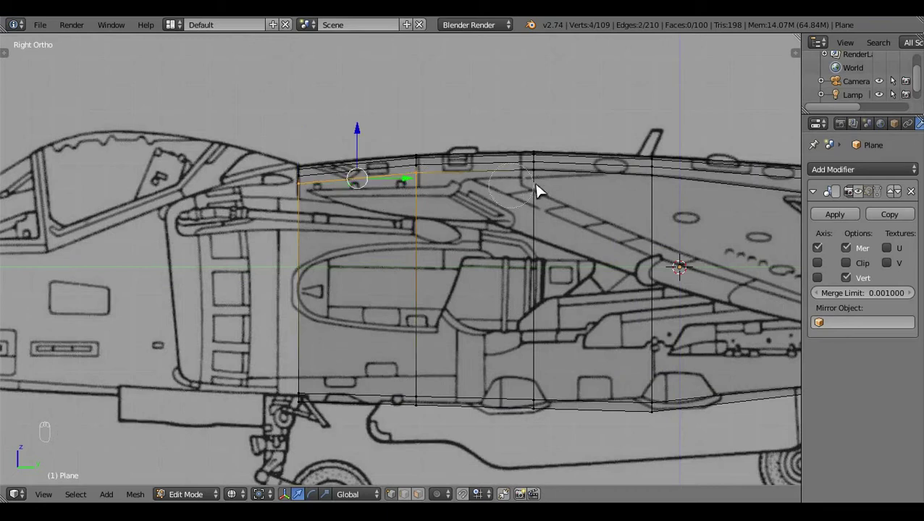
right_click(425, 136)
left_click(424, 136)
key("c")
right_click(423, 153)
left_click(368, 149)
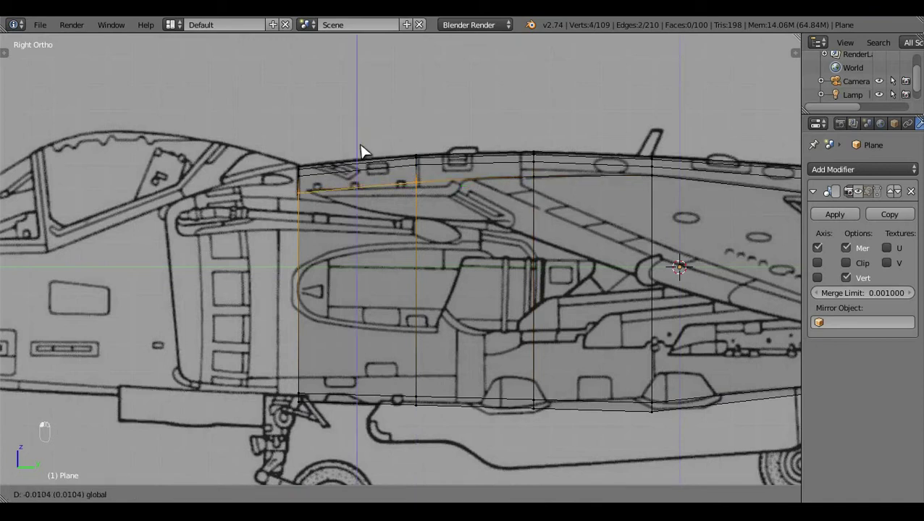
key("a")
key("z")
Step: Review the fuselage in Right Ortho wireframe against the side blueprint
key("Tab")
key("z")
left_click_drag(414, 235, 346, 302)
key("KP_3")
key("z")
left_click(545, 352)
key("z")
left_click(363, 388)
left_click_drag(367, 381, 596, 351)
middle_click(596, 351)
Step: Pull the lower fuselage vertices onto the blueprint belly line
key("Tab")
left_click(538, 380)
left_click(484, 379)
left_click_drag(459, 361, 408, 298)
key("c")
left_click_drag(408, 298, 414, 279)
right_click(413, 276)
key("a")
key("z")
middle_click(427, 289)
Step: View the fuselage from underneath against the bottom blueprint
key("Tab")
left_click(357, 292)
middle_click(460, 332)
key("KP_7")
key("z")
key("ctrl+KP_7")
left_click_drag(460, 333, 427, 296)
key("Tab")
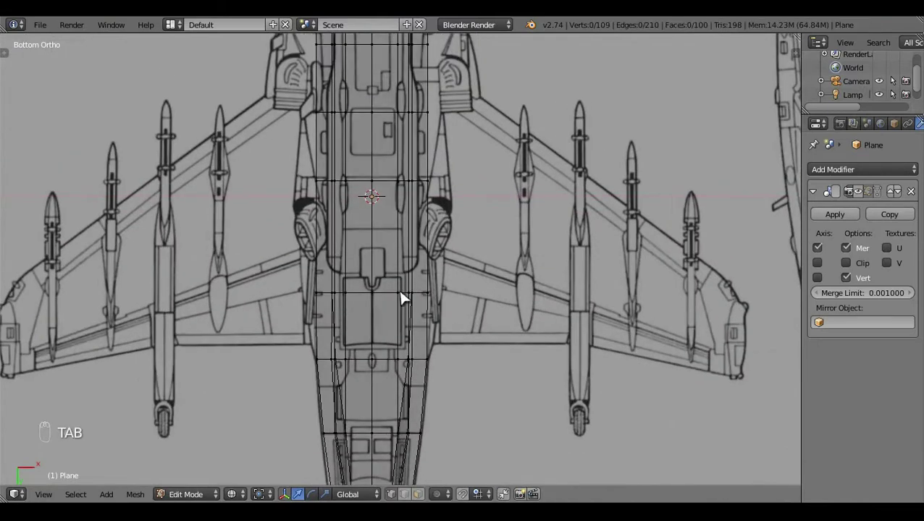
Step: Box-select the forward section in Bottom Ortho and widen it to the plan outline
key("b")
left_click(372, 267)
key("b")
left_click_drag(348, 130, 432, 319)
left_click_drag(470, 310, 572, 359)
key("s")
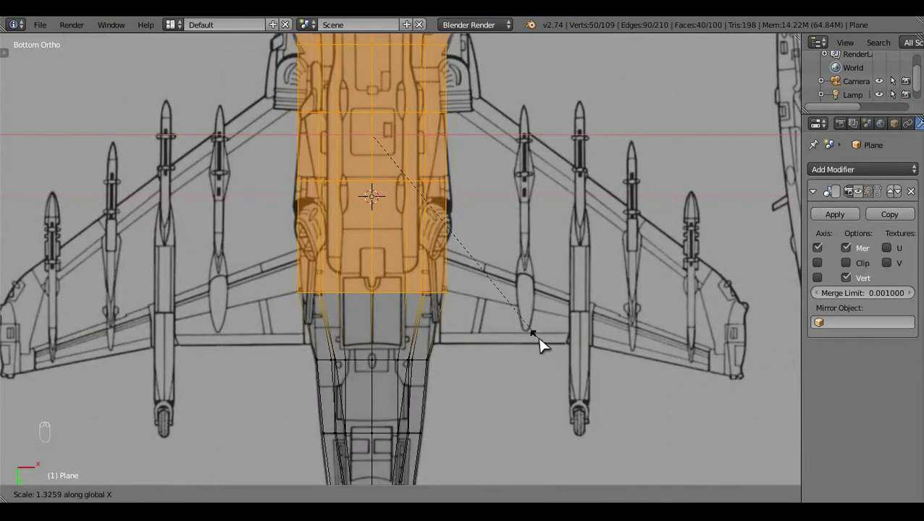
key("b")
left_click_drag(459, 319, 467, 323)
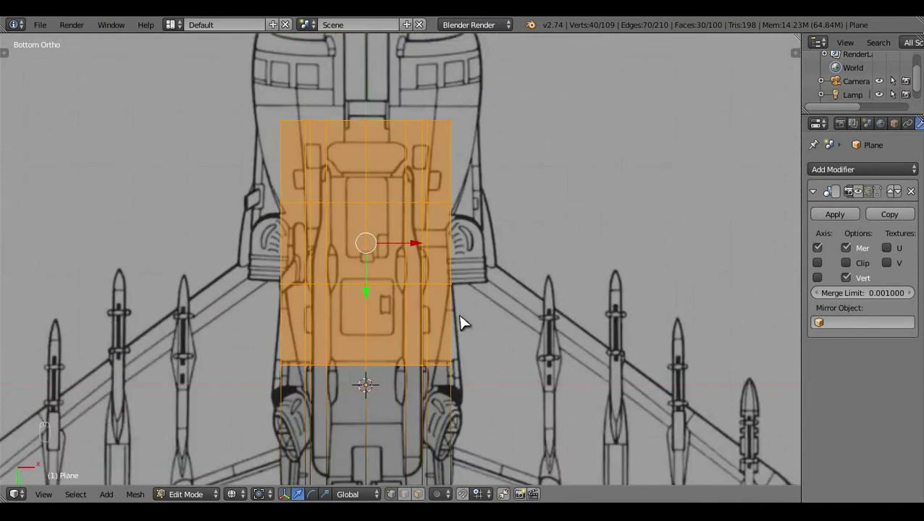
key("a")
Step: Check the widened section in Right and Front Ortho views against the blueprint
middle_click(466, 323)
left_click(467, 323)
key("KP_3")
left_click_drag(467, 323, 524, 102)
key("b")
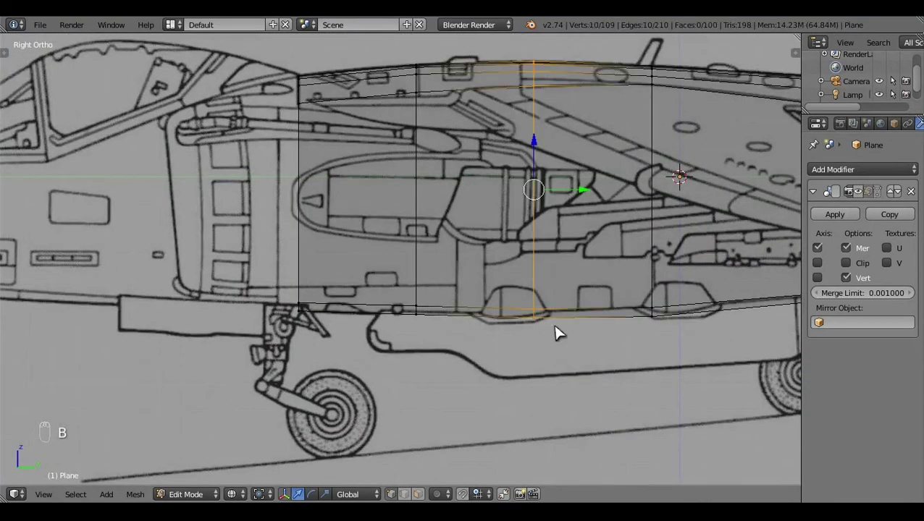
key("ctrl+KP_7")
left_click_drag(454, 360, 454, 360)
key("a")
key("KP_1")
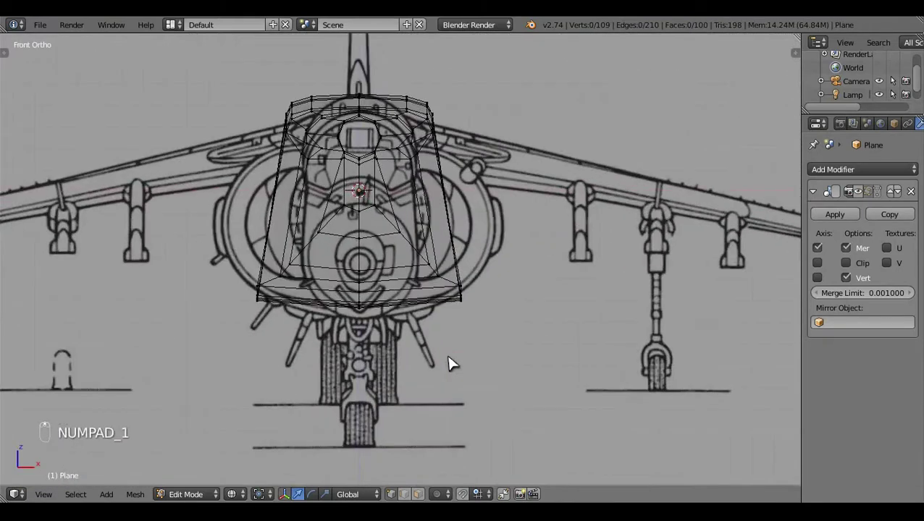
key("z")
key("z")
left_click(439, 376)
key("KP_3")
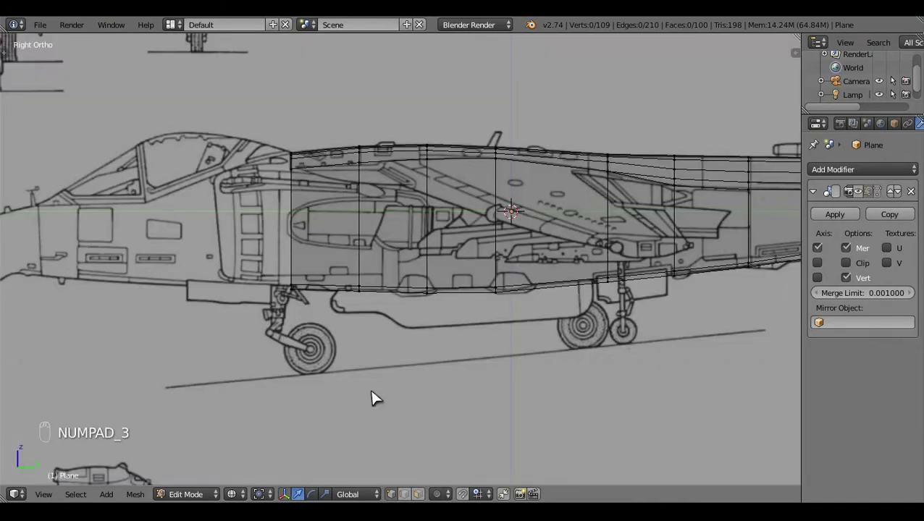
Step: Extrude a new section forward below the cockpit from the front end loop
key("g")
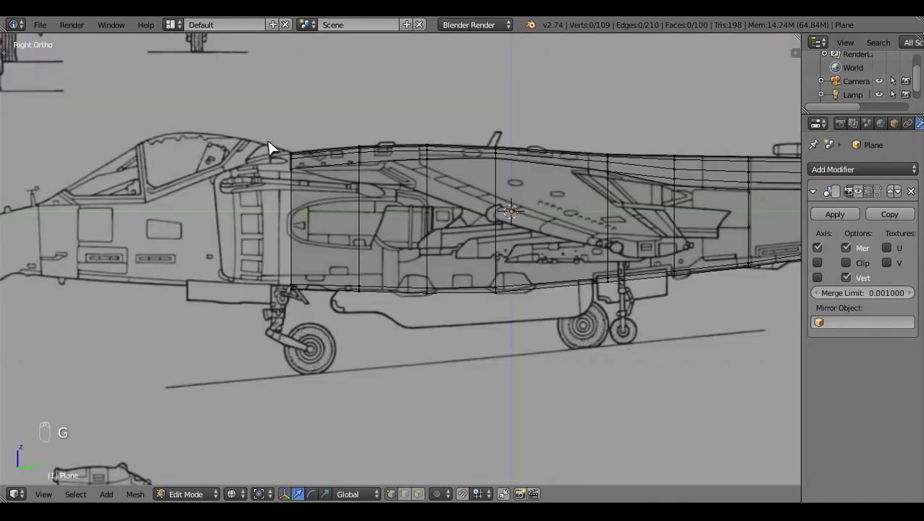
key("b")
left_click(474, 425)
key("e")
left_click(536, 318)
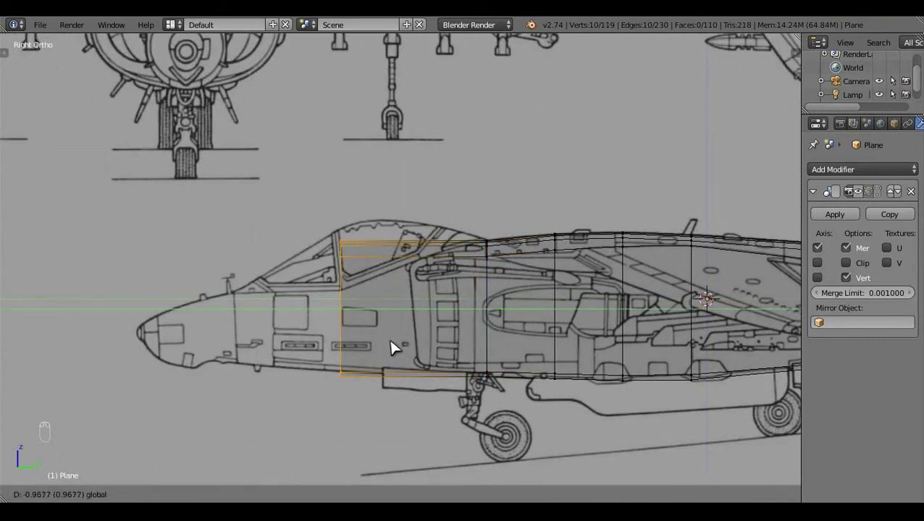
Step: Extrude the front end loop to extend the fuselage under the cockpit
key("c")
right_click(404, 304)
middle_click(464, 365)
left_click(449, 380)
key("a")
key("c")
right_click(447, 202)
left_click(451, 233)
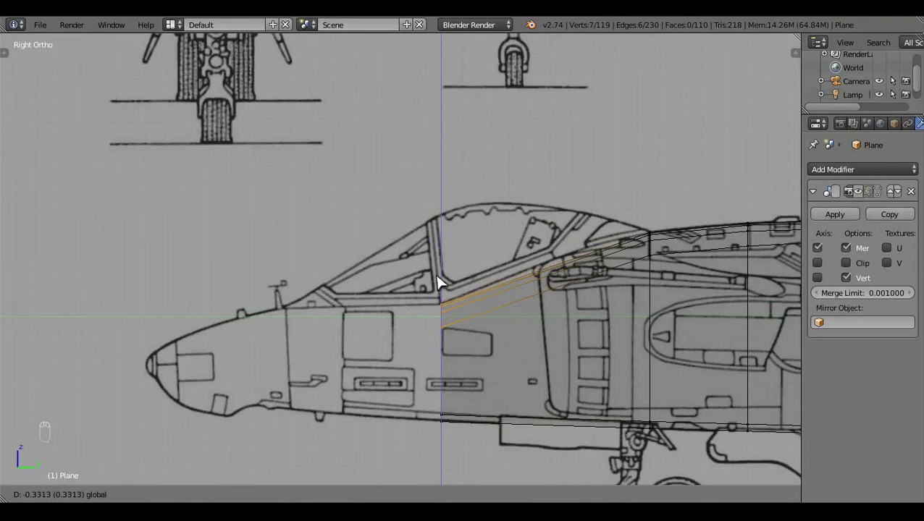
key("a")
Step: Add a cross-section loop across the new front section and check it in Right Ortho
key("ctrl+r")
key("a")
key("c")
left_click_drag(552, 245, 558, 238)
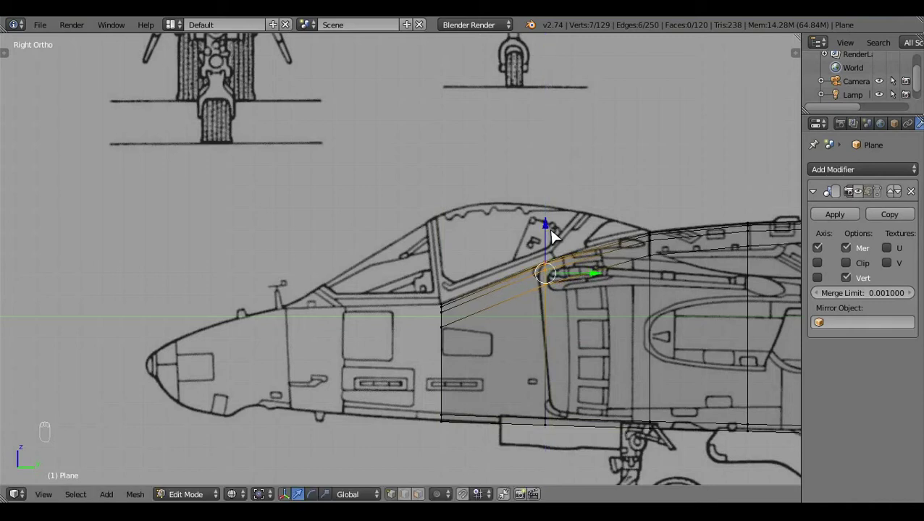
key("a")
key("z")
key("a")
key("a")
left_click_drag(506, 296, 355, 403)
key("KP_3")
key("z")
left_click(549, 388)
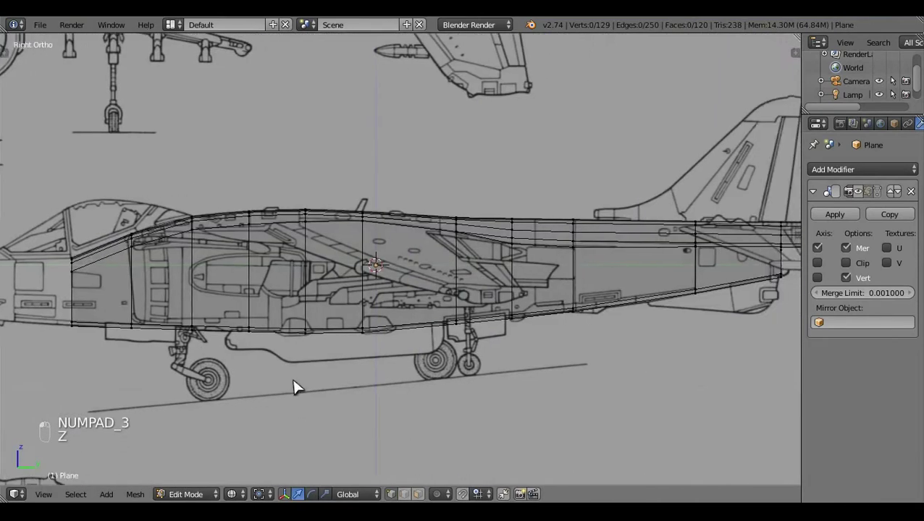
Step: Extrude the fuselage forward to just behind the nose and set the end on the blueprint
key("ctrl+r")
left_click_drag(394, 294, 348, 355)
key("b")
key("e")
left_click(352, 297)
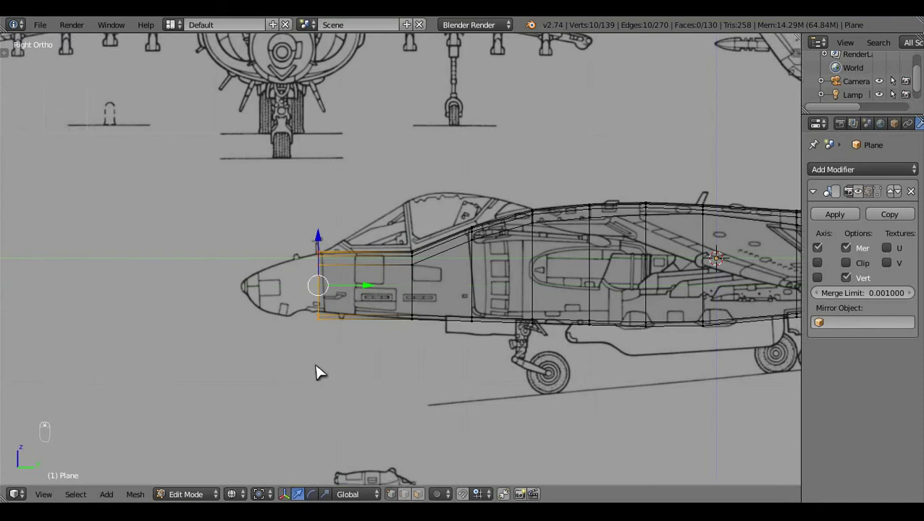
left_click(283, 321)
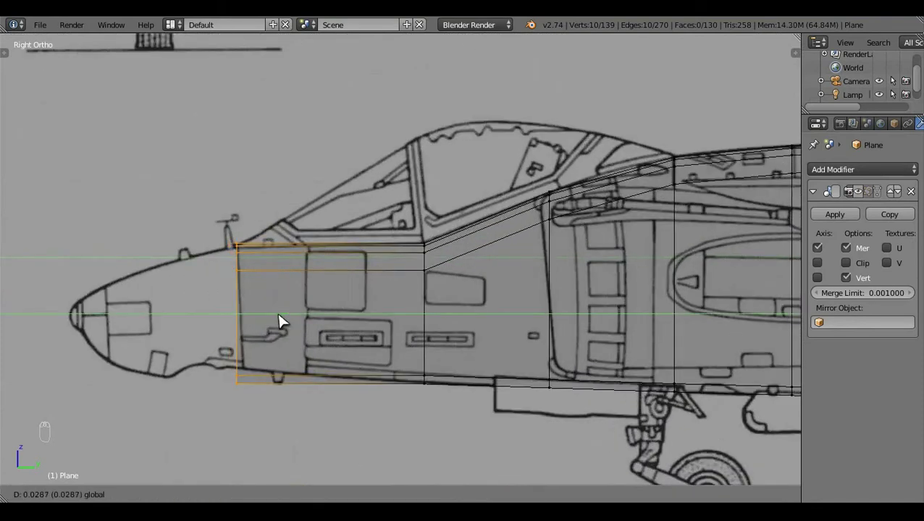
key("c")
left_click_drag(257, 328, 253, 315)
key("a")
key("z")
Step: Narrow the nose-end loop along X in Top Ortho to the top-view outline
left_click(421, 305)
key("KP_7")
key("z")
key("b")
key("s")
key("a")
left_click_drag(497, 344, 497, 344)
key("KP_3")
key("KP_7")
key("ctrl+r")
Step: Narrow the nose-end loop along X to the top-view blueprint outline
key("a")
key("b")
key("s")
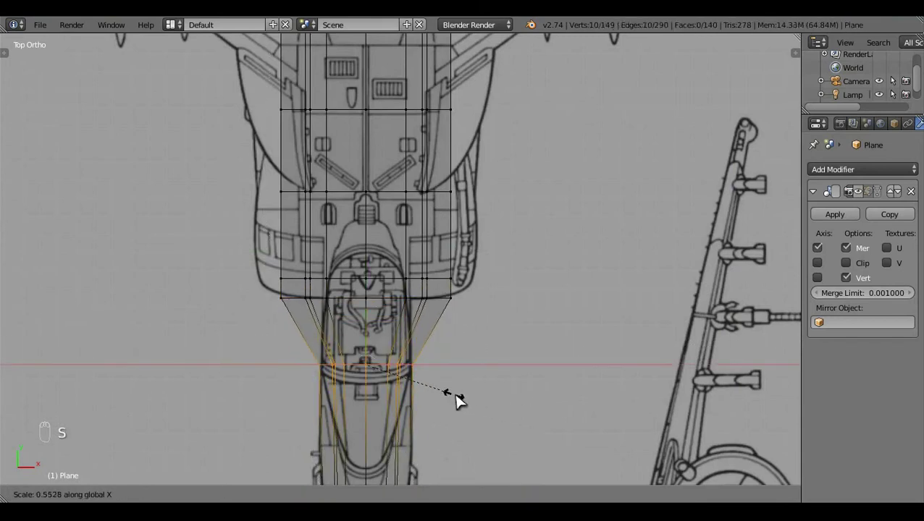
key("a")
key("z")
middle_click(462, 401)
left_click(301, 377)
Step: Taper the next front loop in Top Ortho to match the plan outline
key("KP_3")
left_click_drag(359, 385, 359, 384)
key("z")
key("z")
key("z")
key("KP_7")
key("z")
key("z")
key("b")
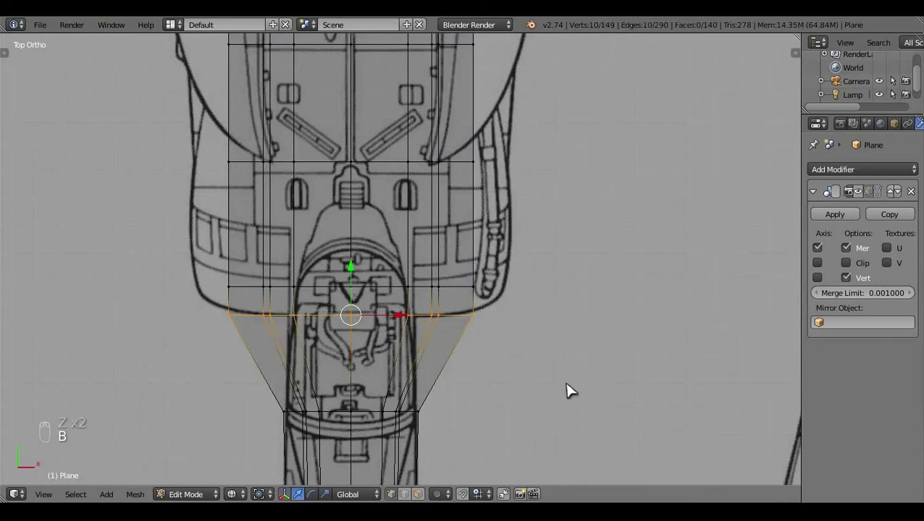
key("s")
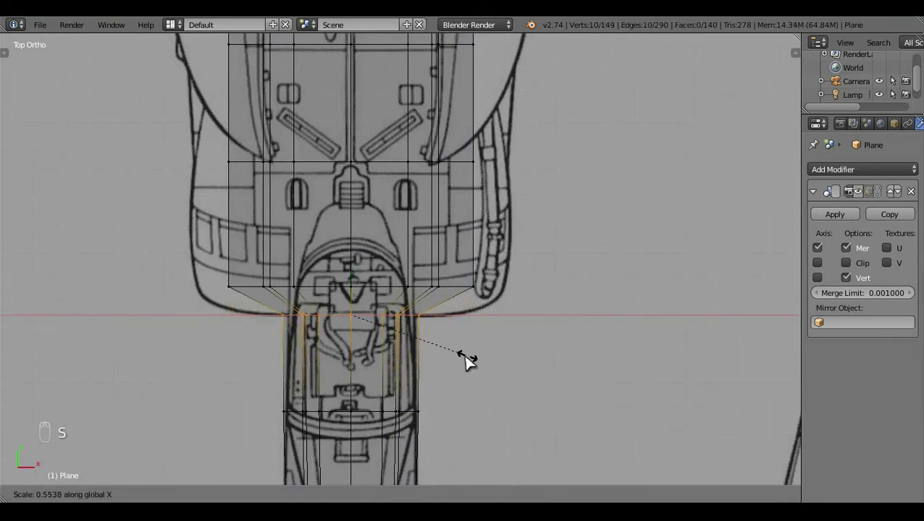
key("a")
Step: In the side blueprint view, start a lengthwise loop cut along the fuselage sides
key("z")
middle_click(468, 361)
key("z")
left_click(390, 349)
key("KP_3")
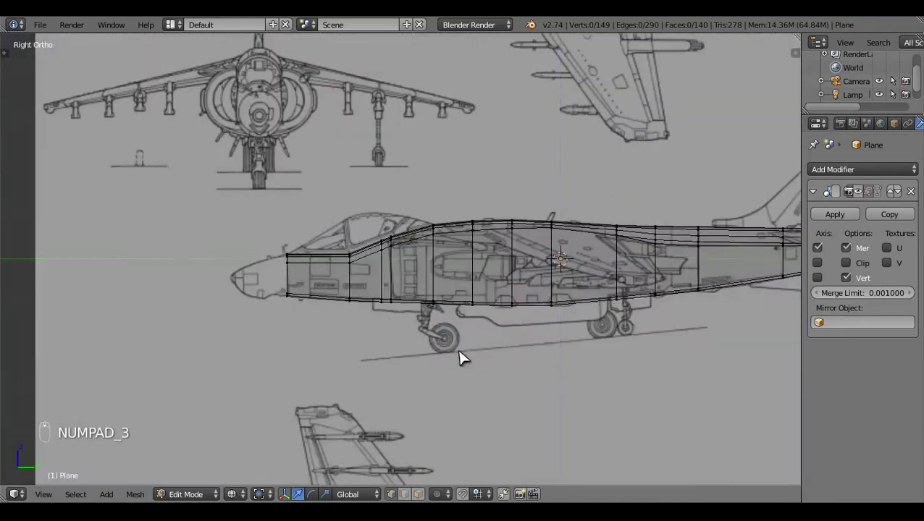
key("KP_1")
key("z")
key("z")
key("z")
left_click(548, 221)
key("KP_3")
key("z")
key("b")
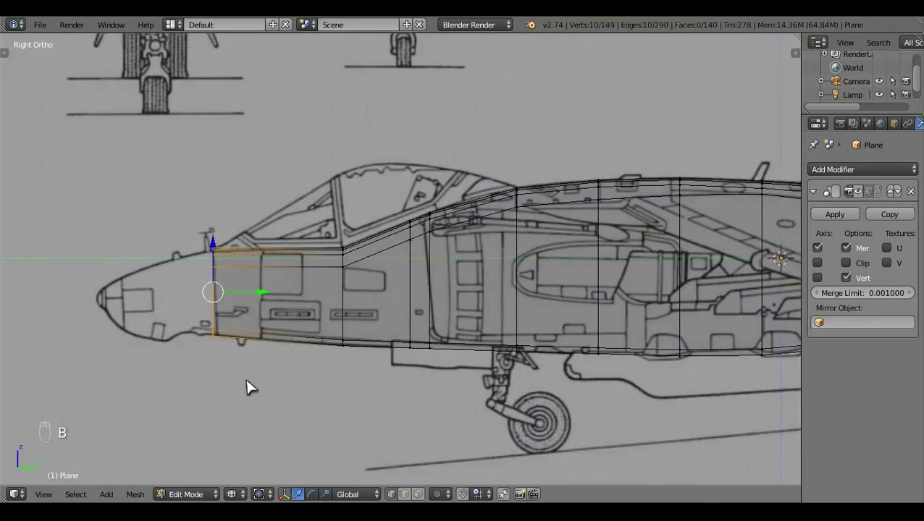
key("a")
key("ctrl+r")
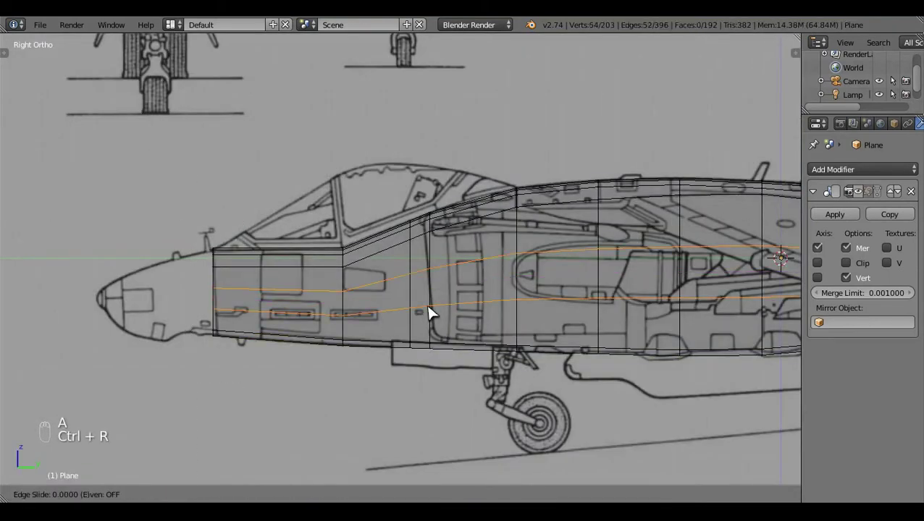
Step: Confirm the new lengthwise loops along the forward fuselage sides
key("a")
key("z")
left_click(436, 281)
key("KP_3")
key("z")
Step: Box-select the side faces on the intake flanks in Bottom Ortho
key("b")
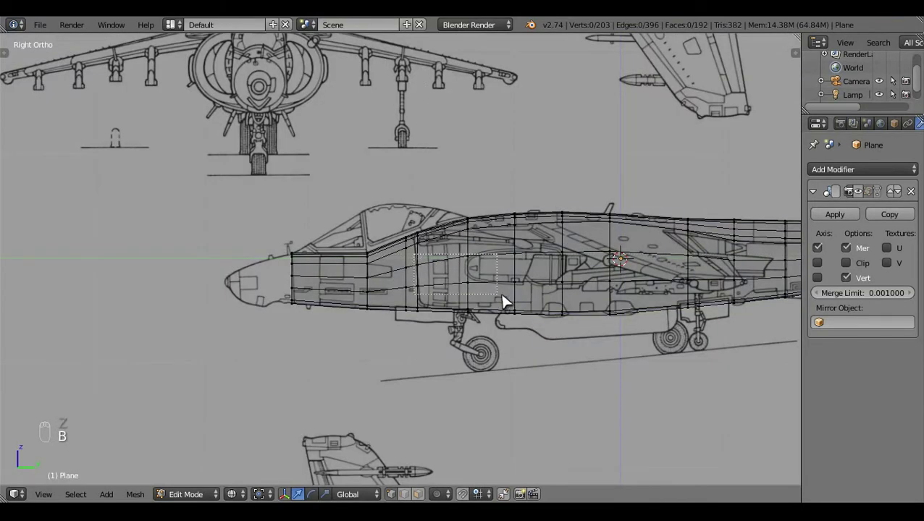
key("c")
left_click(603, 273)
key("ctrl+KP_7")
left_click_drag(558, 336, 487, 377)
key("b")
left_click(487, 377)
left_click_drag(295, 323, 505, 336)
key("b")
left_click_drag(505, 335, 551, 325)
key("b")
key("z")
key("z")
Step: Scale the intake flanks outward along X to the bottom blueprint view
key("s")
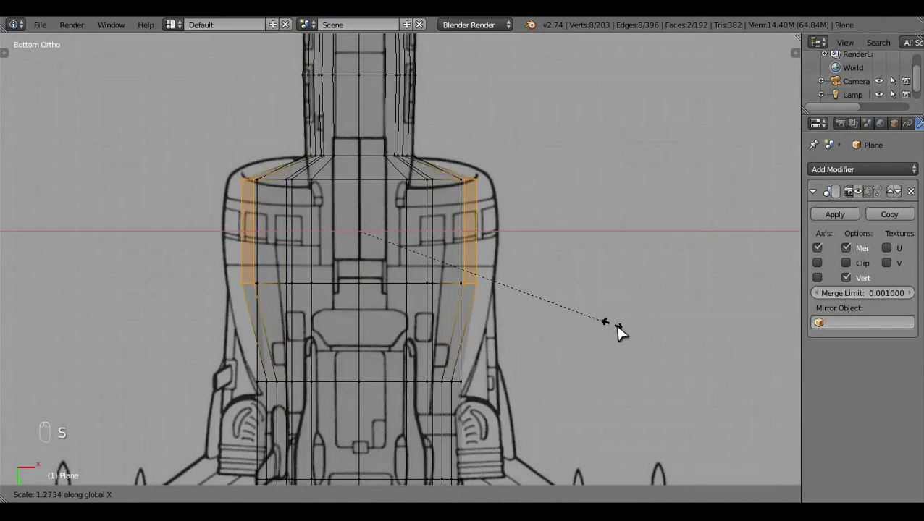
key("KP_1")
key("a")
key("z")
left_click_drag(582, 315, 524, 399)
left_click_drag(464, 275, 327, 321)
right_click(424, 338)
Step: Widen the flanks again in Front Ortho to match the front view
key("KP_1")
key("z")
key("s")
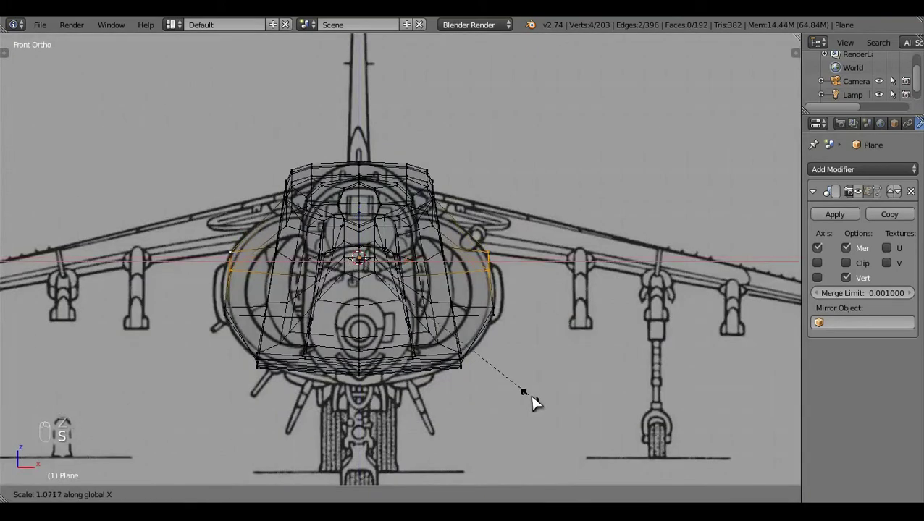
left_click(538, 404)
key("a")
key("z")
key("a")
key("a")
left_click(535, 336)
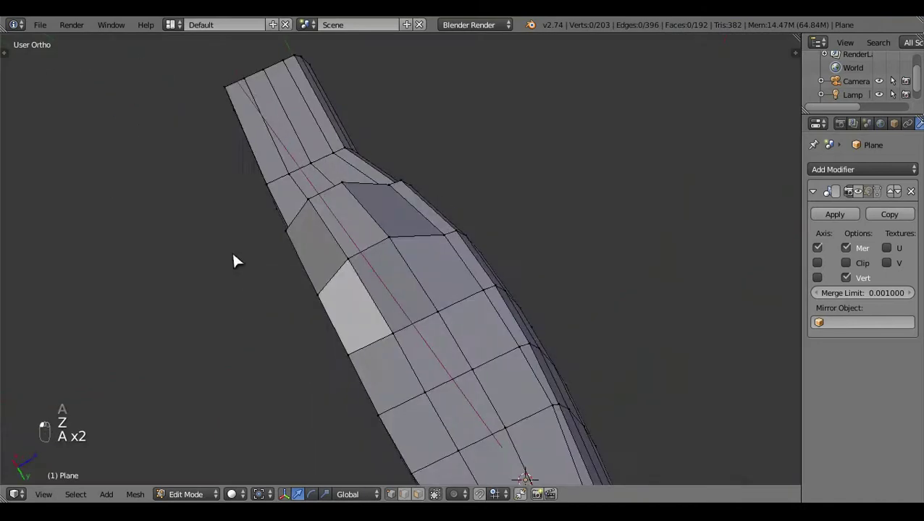
Step: Orbit to check the bulge, then box-select the whole fuselage mesh
key("ctrl+KP_7")
key("z")
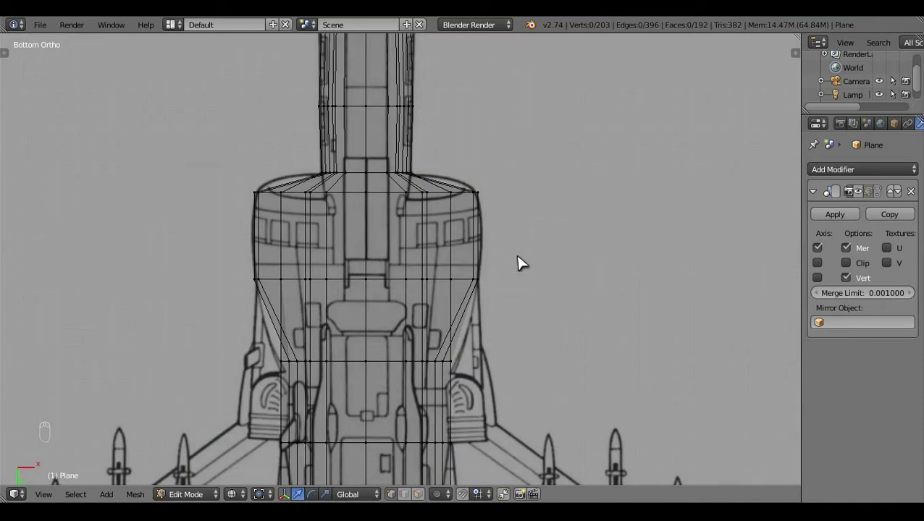
key("z")
middle_click(523, 259)
key("KP_1")
key("z")
key("b")
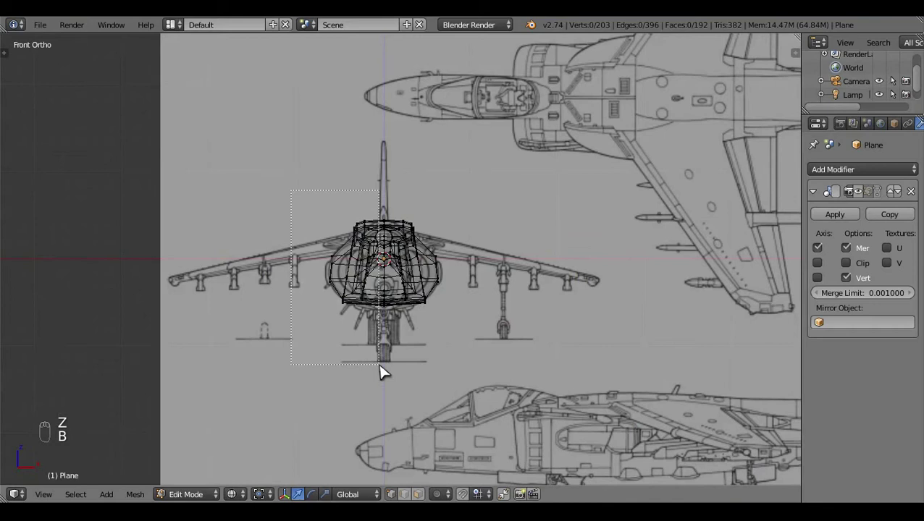
left_click_drag(461, 318, 708, 253)
key("x")
left_click(708, 253)
key("a")
key("z")
Step: Review the fuselage in object mode from side and front views, then return to edit mode
key("Tab")
left_click(499, 250)
key("KP_3")
key("z")
key("KP_1")
key("z")
key("z")
key("z")
key("KP_3")
key("Tab")
key("z")
left_click(420, 310)
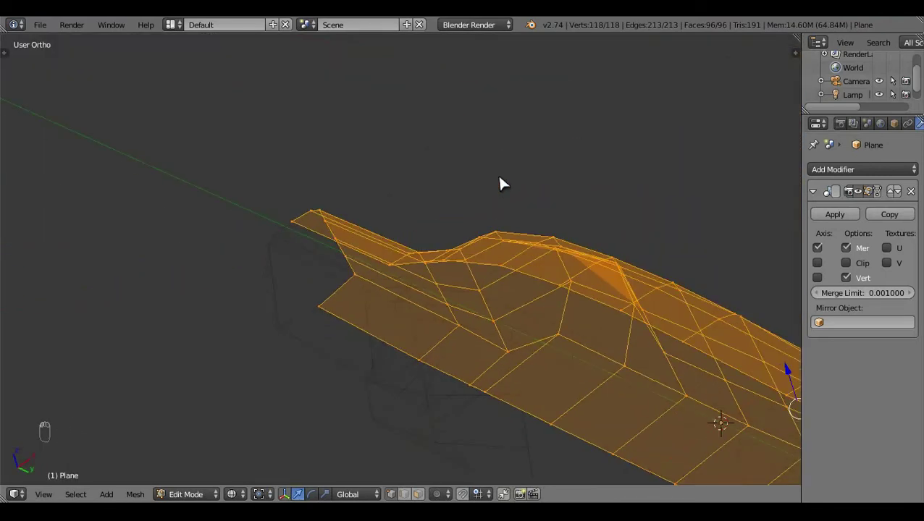
Step: Frame the fuselage underside in bottom ortho wireframe with the blueprint visible beneath the mesh
right_click(587, 345)
key("a")
left_click_drag(536, 320, 563, 334)
key("ctrl+KP_7")
middle_click(542, 306)
key("z")
key("z")
middle_click(549, 308)
key("z")
key("z")
key("z")
left_click_drag(506, 268, 397, 169)
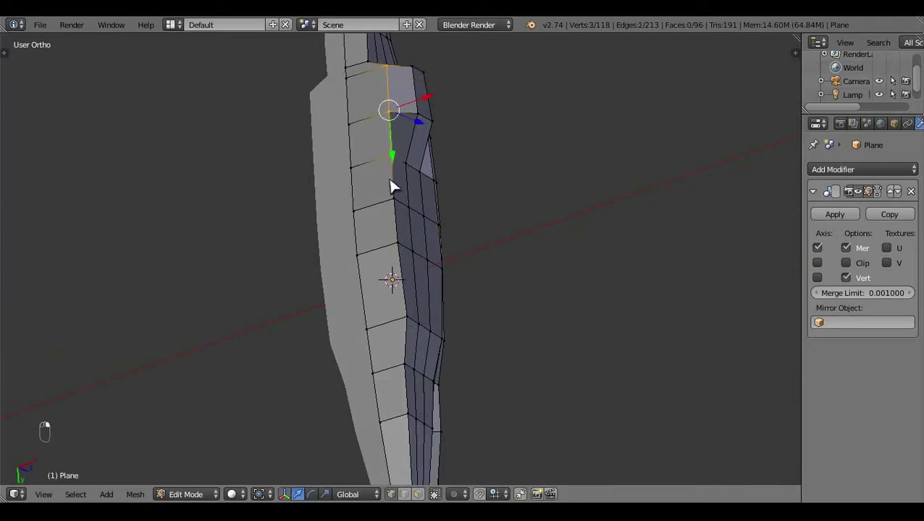
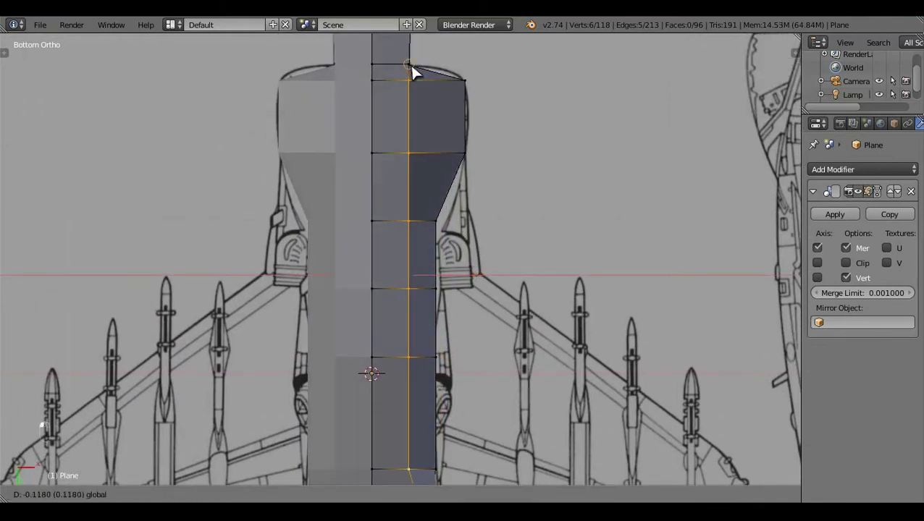
Step: Move the forward underside vertices outward onto the blueprint's intake outline
key("z")
left_click(472, 366)
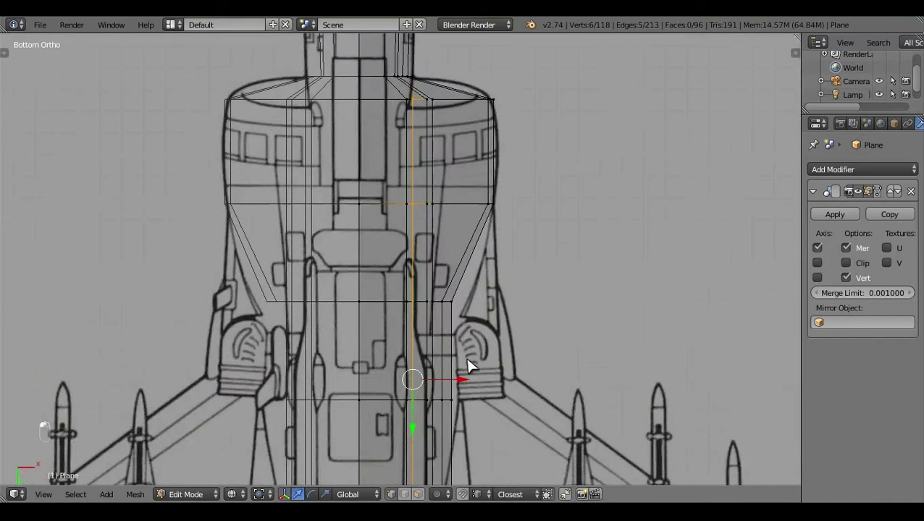
middle_click(466, 375)
left_click(459, 389)
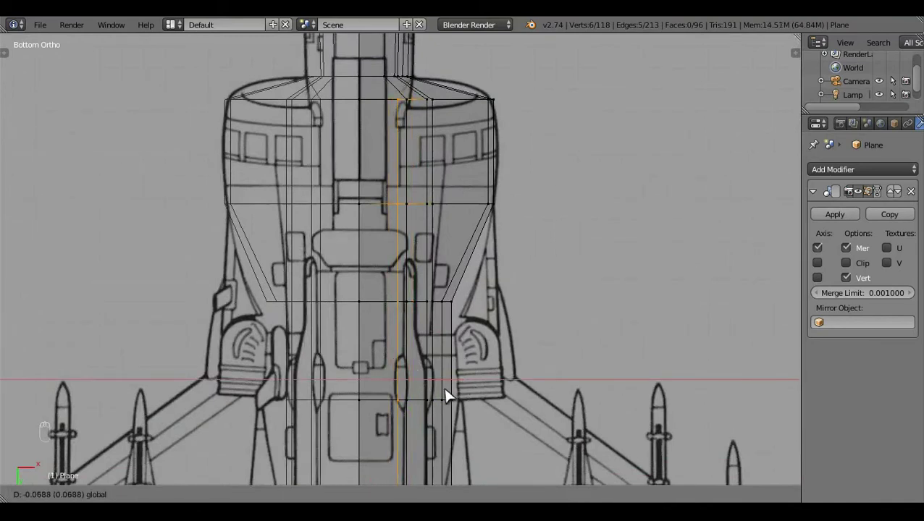
key("z")
key("a")
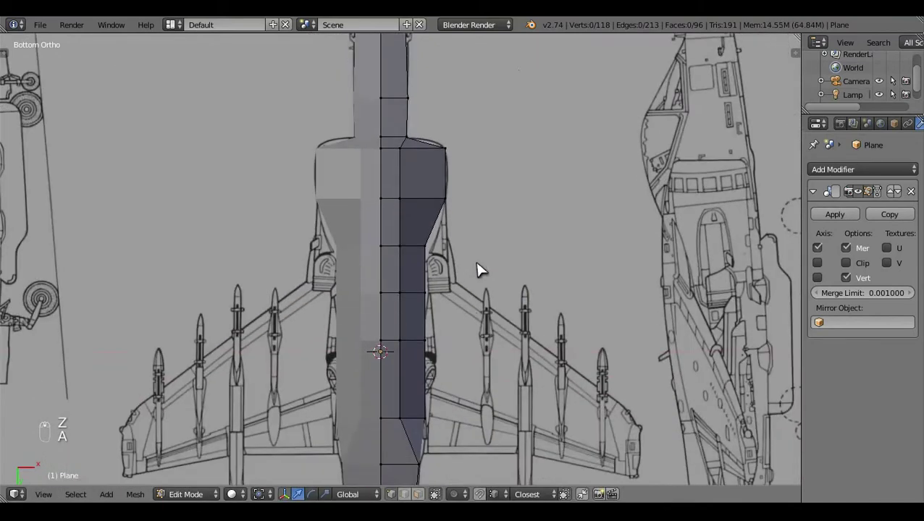
key("z")
middle_click(481, 267)
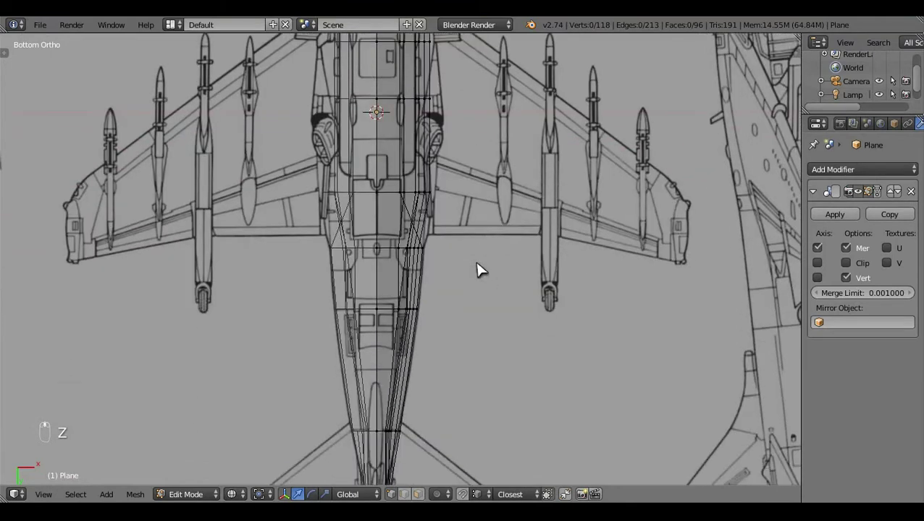
left_click_drag(464, 221, 488, 276)
right_click(391, 180)
Step: Align the mid-fuselage lower edge vertices with the bottom-view body outline
key("ctrl+KP_7")
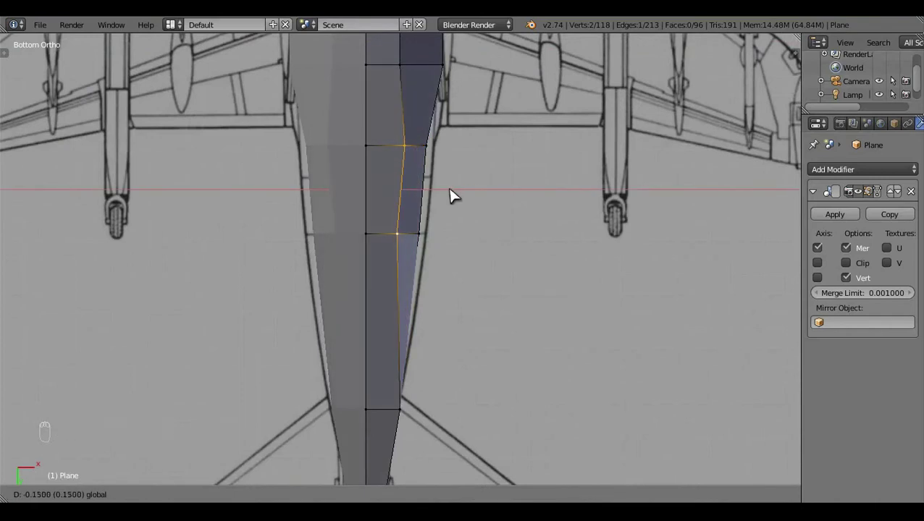
key("a")
key("z")
key("z")
left_click(404, 314)
key("a")
left_click_drag(450, 278, 455, 225)
right_click(456, 224)
middle_click(453, 223)
right_click(450, 225)
key("a")
left_click(444, 228)
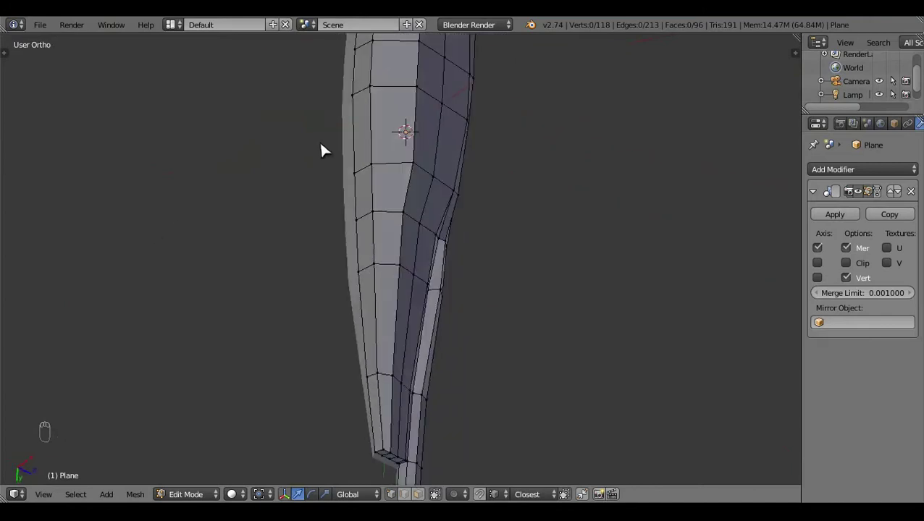
left_click_drag(425, 223, 475, 365)
Step: Pull the rear underside vertices inward so the body tapers along the blueprint's tail outline
key("ctrl+KP_7")
middle_click(475, 365)
key("z")
key("z")
left_click_drag(465, 286, 477, 304)
key("z")
key("c")
left_click(484, 190)
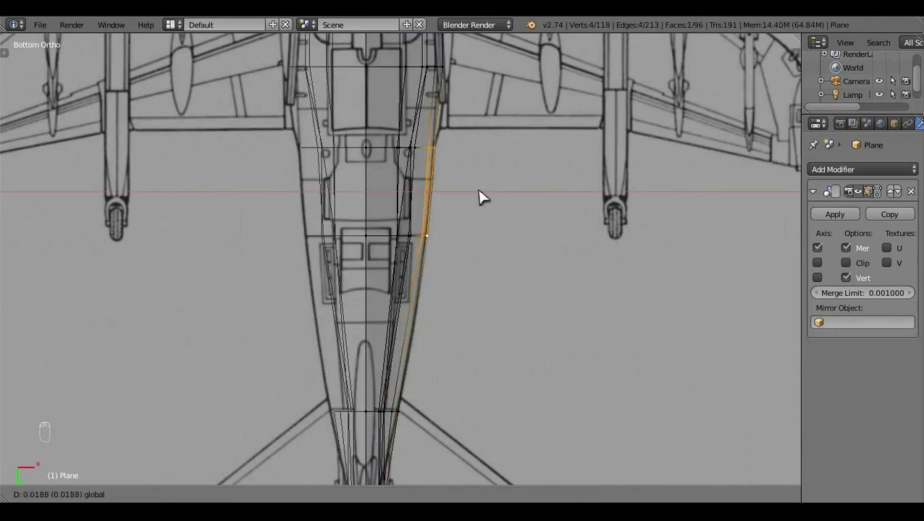
key("c")
left_click_drag(487, 158, 490, 156)
key("a")
key("z")
Step: Check the smoothed fuselage shape against the side blueprint in Object Mode, then return to editing
key("Tab")
left_click_drag(474, 161, 310, 345)
key("KP_3")
key("z")
key("z")
key("Tab")
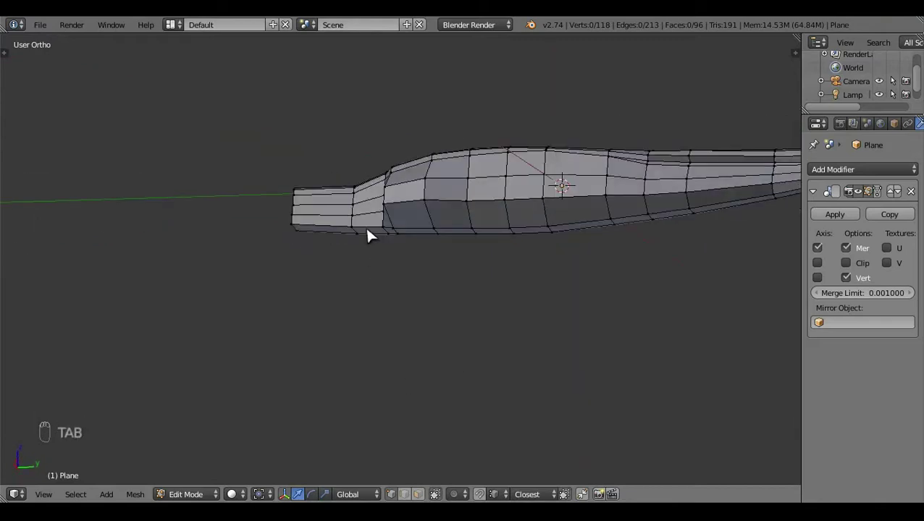
Step: In Right Ortho wireframe, select the fuselage side edges behind the cockpit at the intake
key("KP_3")
key("z")
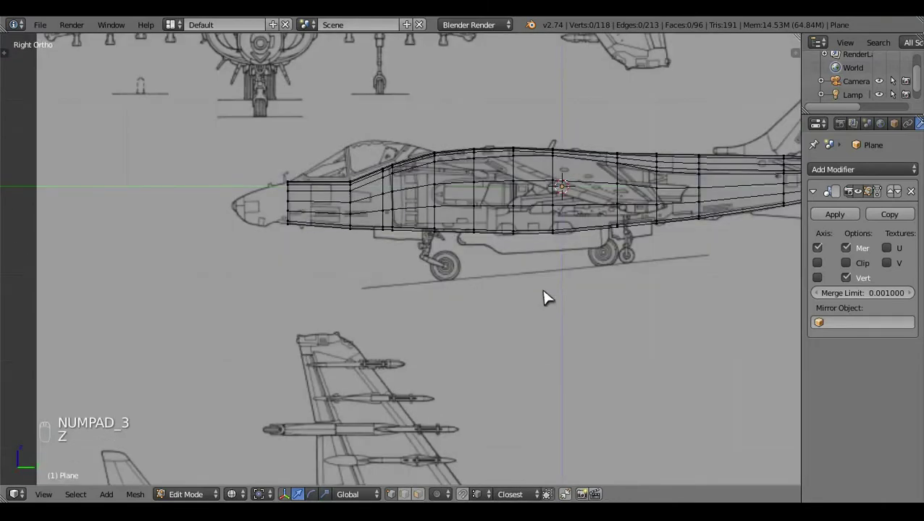
left_click(406, 313)
key("z")
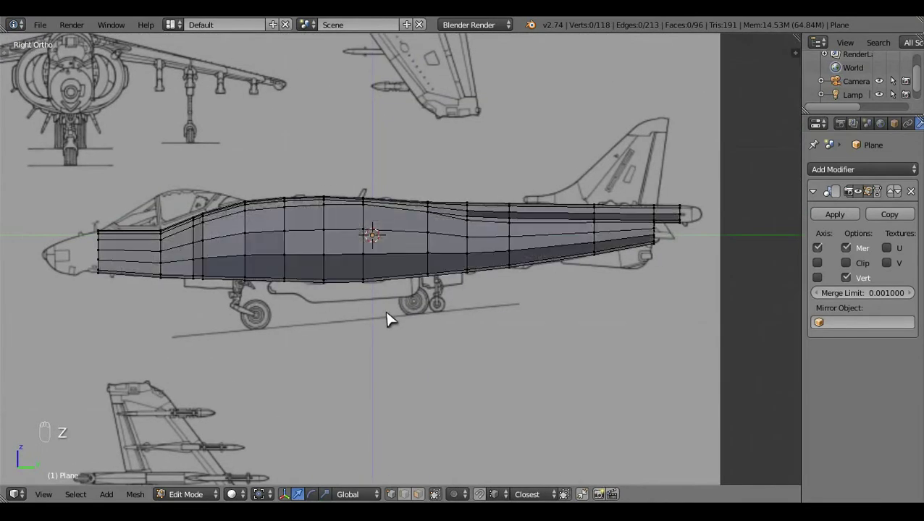
left_click_drag(245, 362, 391, 348)
key("z")
left_click_drag(390, 348, 390, 348)
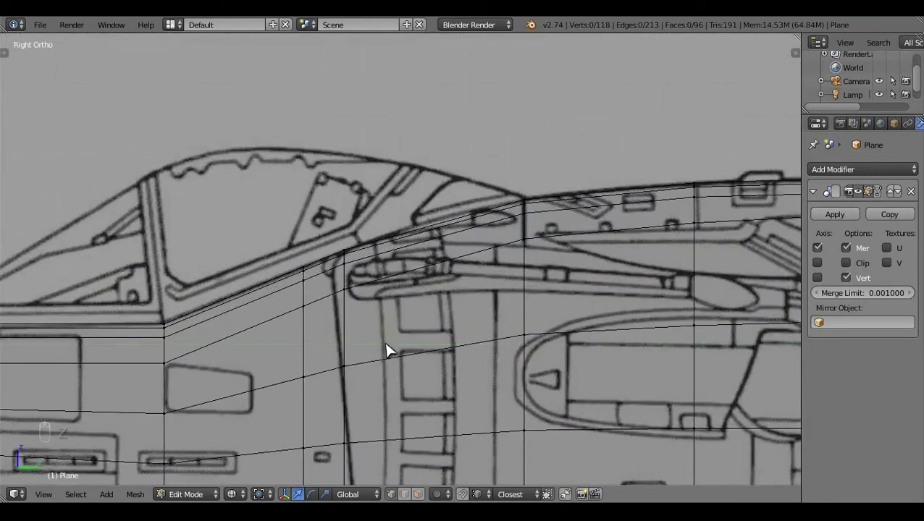
left_click_drag(468, 320, 476, 284)
middle_click(476, 283)
left_click(489, 291)
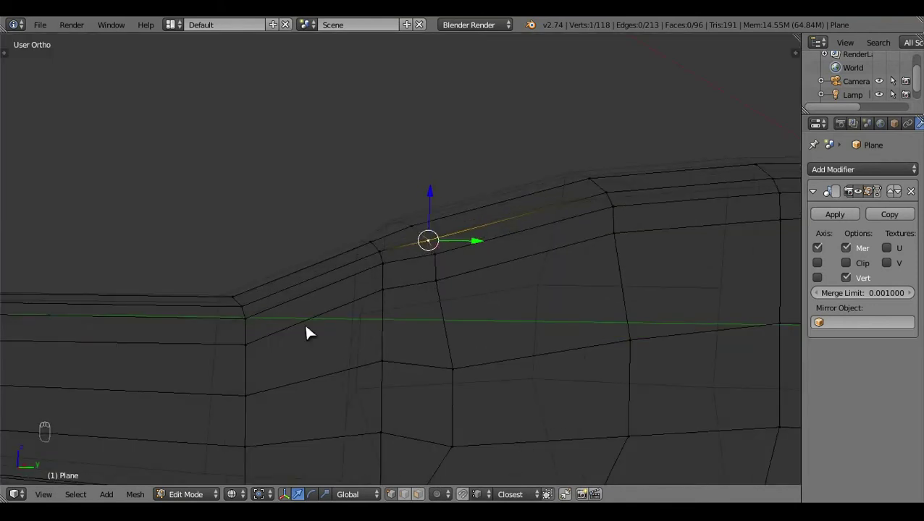
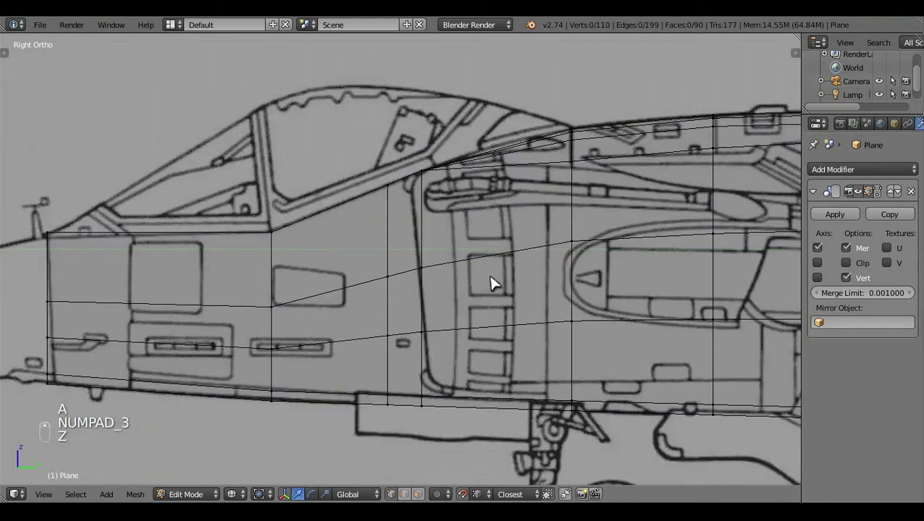
Step: Box-select the intake edges and slide them back onto the blueprint's intake outline
key("b")
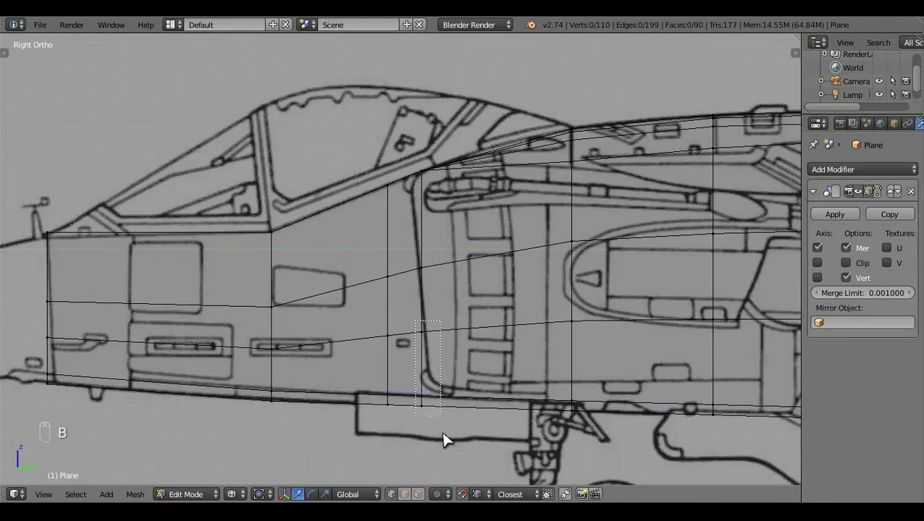
left_click(478, 446)
middle_click(492, 340)
key("g")
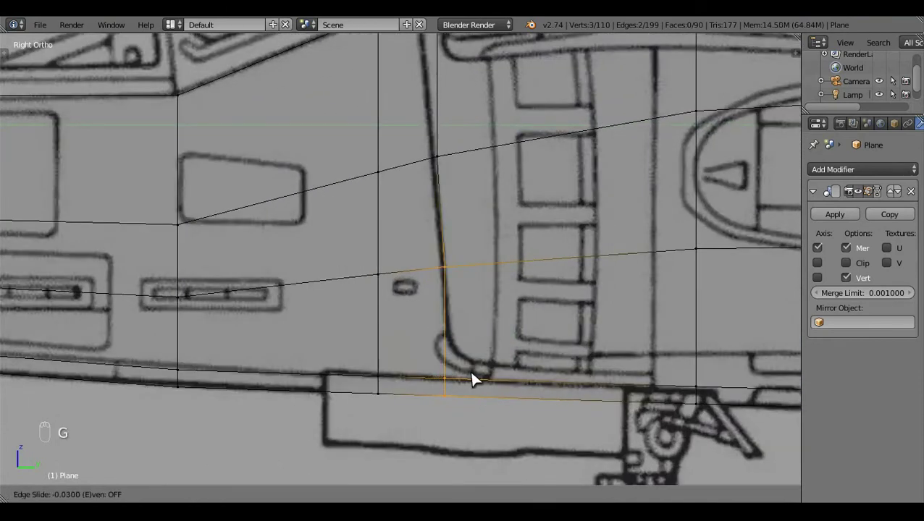
key("c")
right_click(456, 420)
key("g")
left_click_drag(475, 405, 465, 301)
key("a")
middle_click(465, 301)
Step: Slide the individual lip vertices into place to form the faceted intake step
key("c")
left_click(445, 277)
key("g")
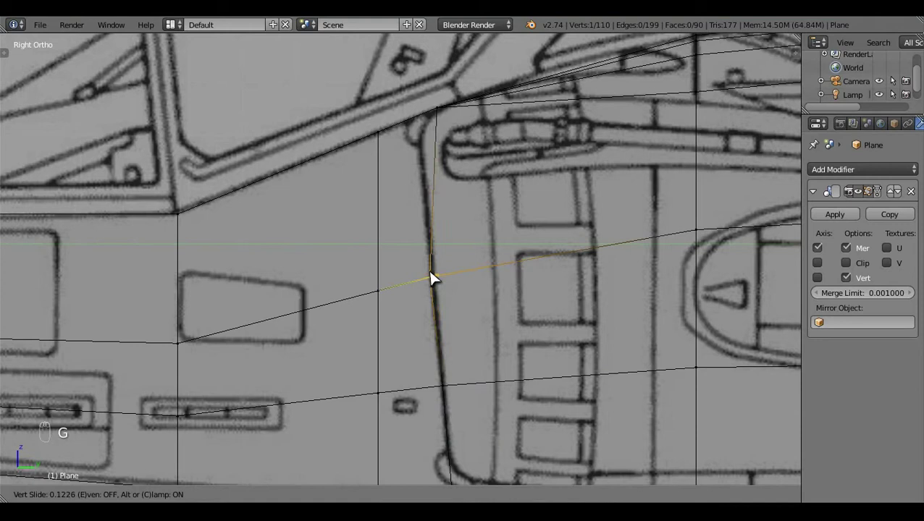
left_click(465, 262)
key("a")
key("c")
key("g")
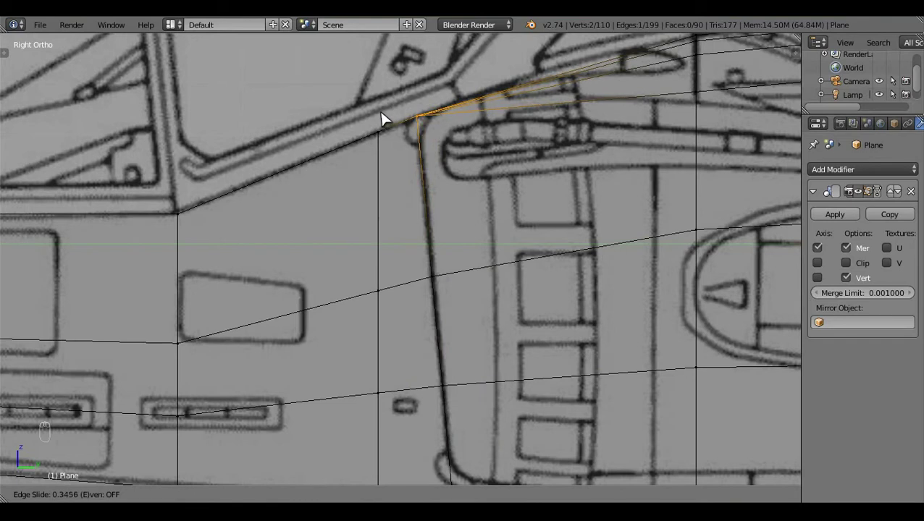
key("a")
Step: Review the stepped intake lip in shaded view against the side blueprint
middle_click(475, 219)
key("z")
key("z")
key("z")
left_click(414, 405)
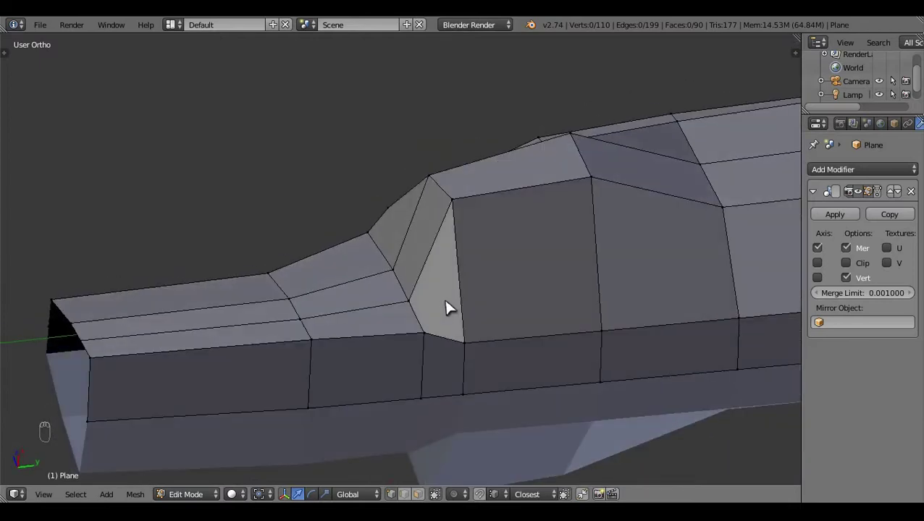
Step: Select the nose-section vertices in wireframe from the top and side ortho views
key("ctrl+KP_7")
key("z")
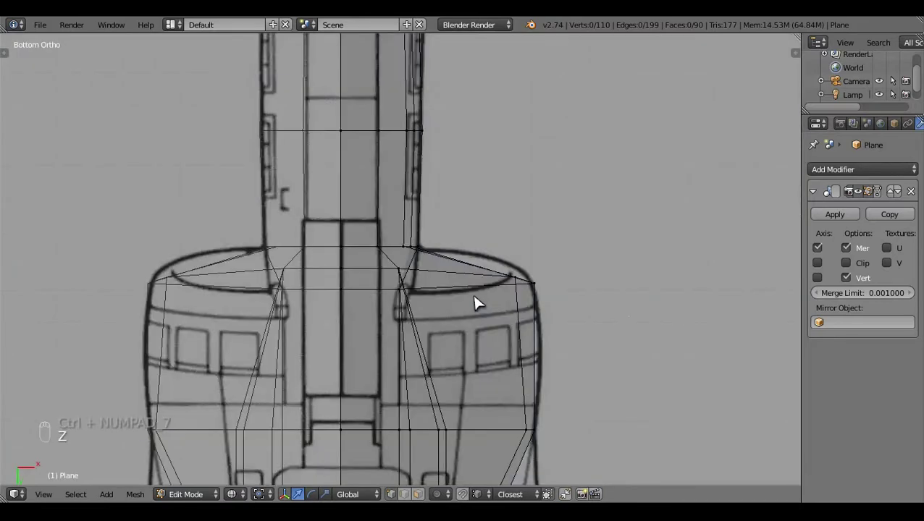
key("KP_7")
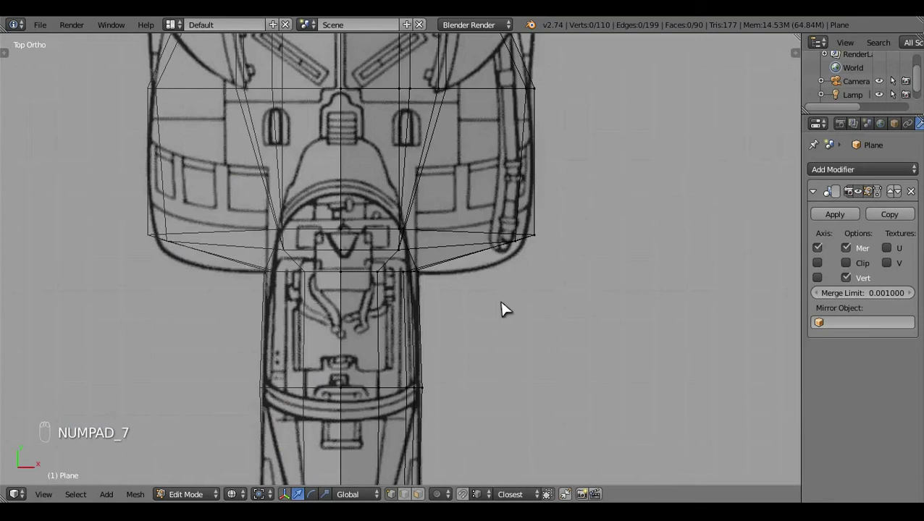
key("KP_3")
left_click_drag(501, 306, 431, 250)
key("z")
left_click(430, 249)
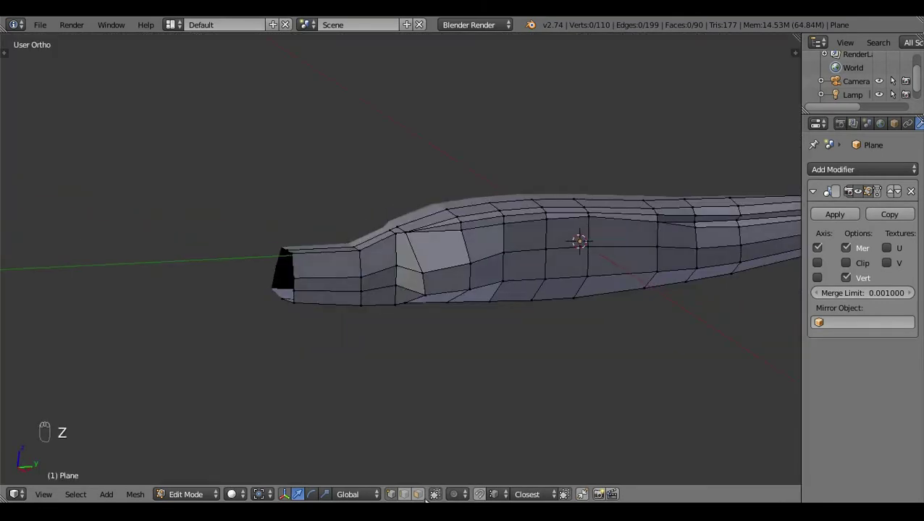
left_click_drag(401, 382, 349, 299)
left_click_drag(411, 283, 326, 225)
Step: Try an X-constrained move of the nose vertices in side view and undo it
key("x")
right_click(515, 394)
key("KP_3")
key("z")
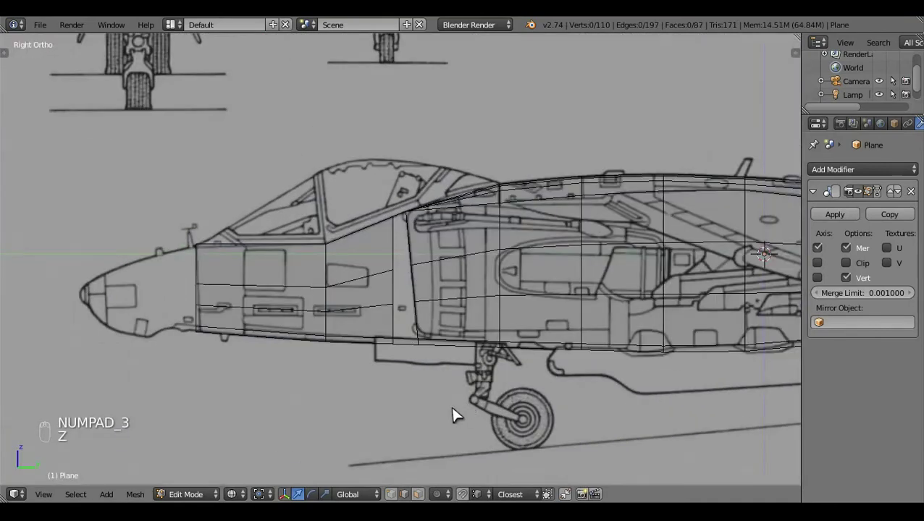
key("z")
key("ctrl+z")
key("x")
right_click(394, 291)
Step: Extrude and fill to add an extra edge across the nose section
key("e")
left_click_drag(458, 423, 417, 358)
right_click(418, 313)
key("f")
left_click_drag(415, 280, 428, 305)
key("f")
key("a")
left_click(473, 299)
right_click(474, 299)
key("a")
Step: Nudge the new nose vertices into place, checking them from side and top views
key("KP_3")
key("z")
key("z")
left_click(406, 392)
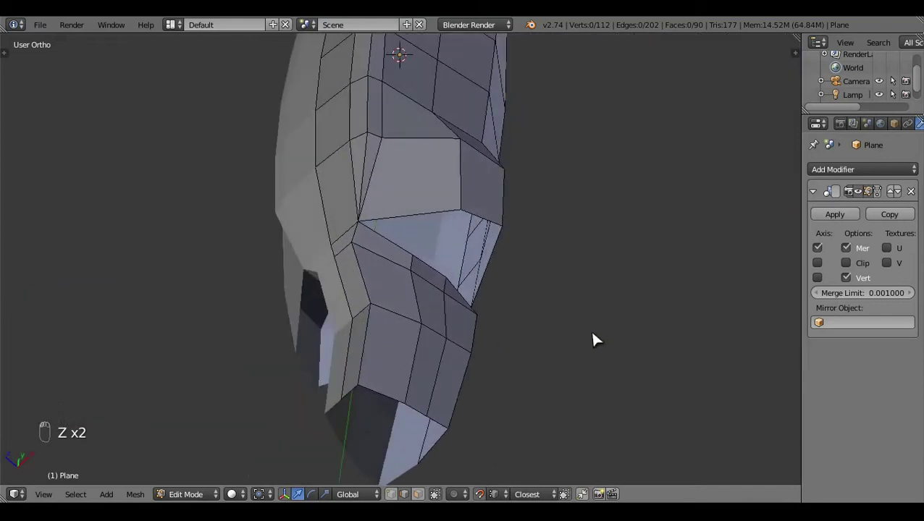
key("KP_7")
key("z")
middle_click(512, 371)
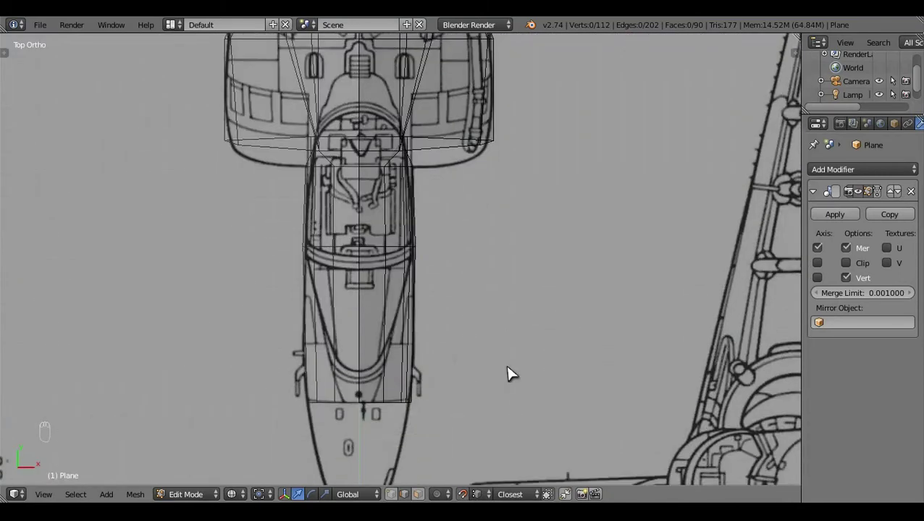
key("z")
left_click(384, 289)
key("KP_3")
key("z")
Step: Adjust the lower nose vertices in top view, undoing one misplaced move
key("KP_7")
key("z")
middle_click(449, 495)
left_click(390, 480)
key("z")
left_click(417, 458)
key("ctrl+z")
left_click(476, 464)
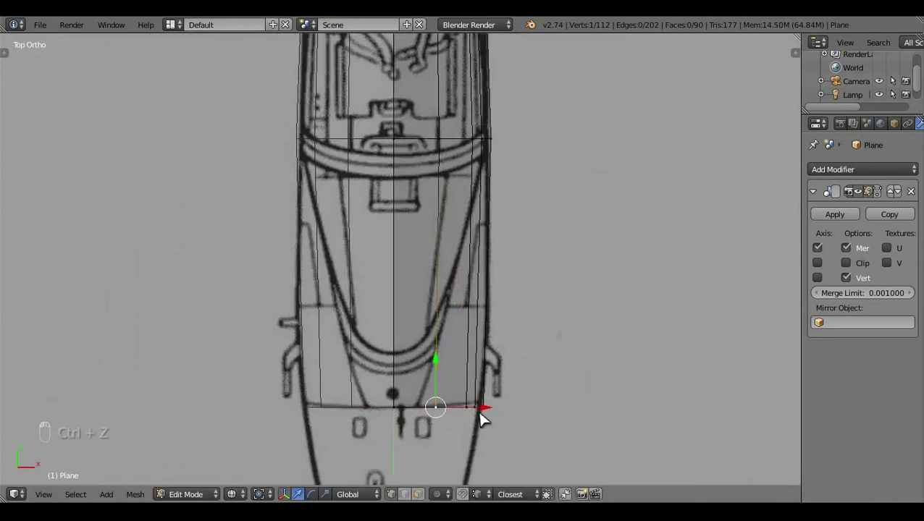
key("z")
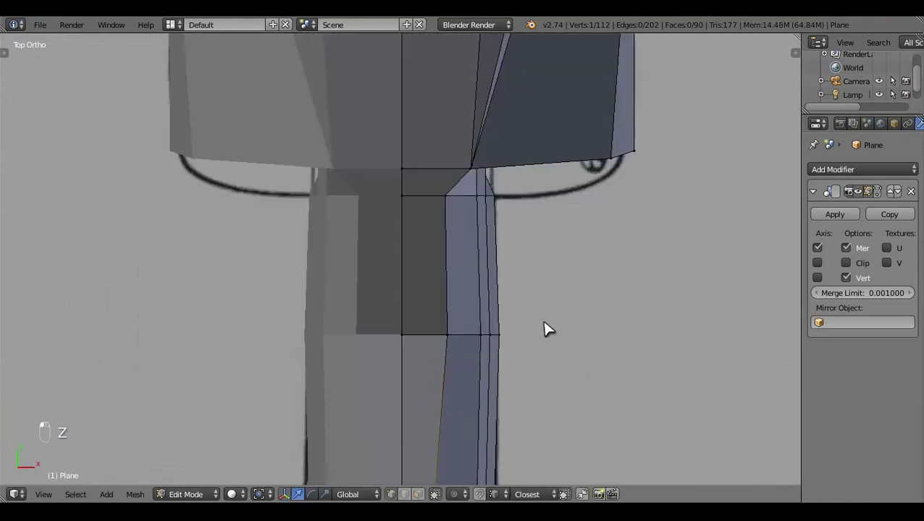
key("z")
Step: Move the canopy-area vertices so they follow the blueprint's canopy outline
left_click(500, 264)
left_click_drag(509, 270, 547, 285)
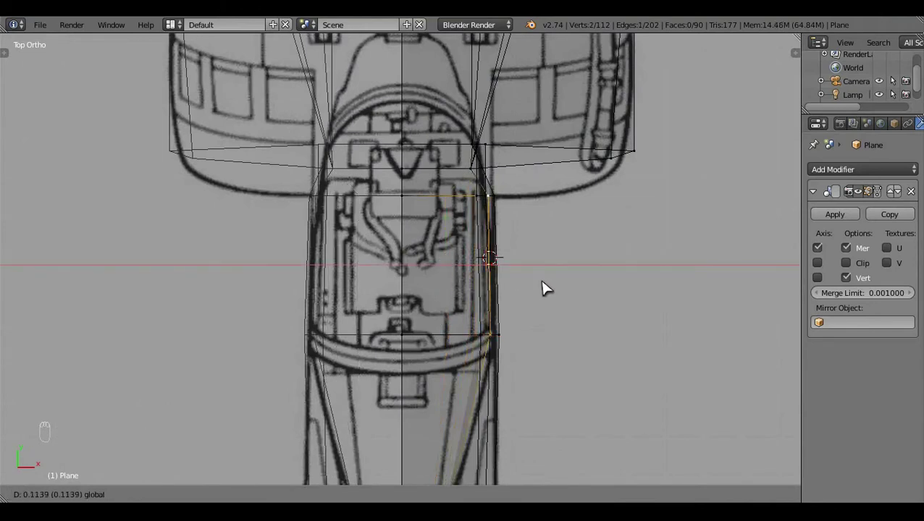
key("c")
left_click_drag(540, 318, 539, 339)
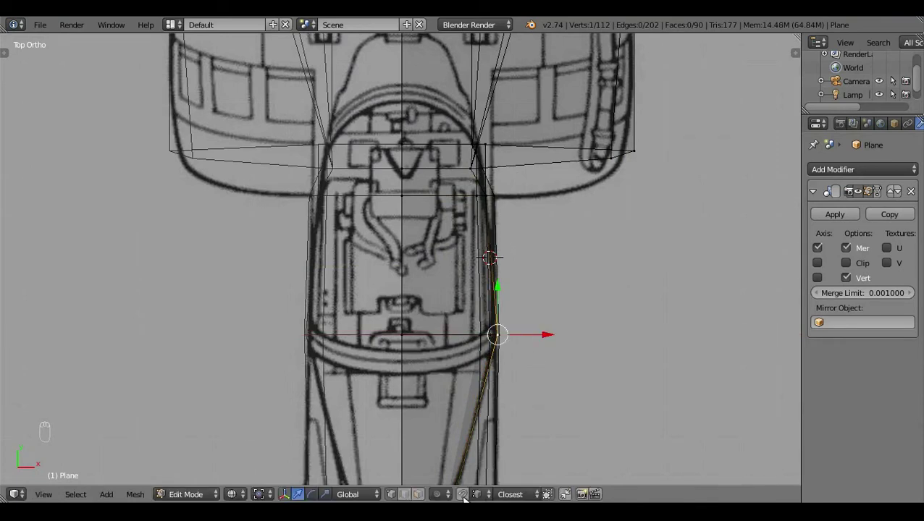
left_click_drag(550, 386, 560, 334)
key("a")
key("z")
left_click(490, 370)
left_click_drag(521, 245, 606, 303)
right_click(563, 218)
right_click(583, 249)
middle_click(607, 303)
key("a")
Step: Reposition the mid-height fuselage edge under the cockpit along the blueprint panel lines
key("KP_7")
key("z")
middle_click(542, 151)
key("a")
key("z")
middle_click(565, 425)
left_click(502, 388)
key("KP_3")
key("z")
left_click(468, 368)
left_click_drag(292, 307, 497, 462)
left_click_drag(379, 265, 390, 254)
left_click(390, 253)
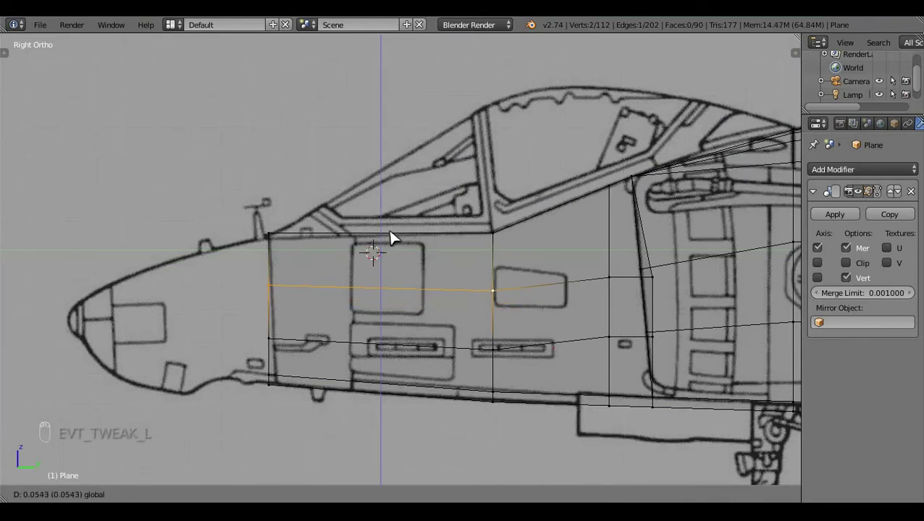
Step: Finish placing the cockpit-side fuselage edge and pick the next vertex
left_click_drag(321, 358, 386, 293)
middle_click(386, 294)
left_click(386, 290)
key("a")
key("z")
middle_click(486, 320)
left_click(501, 352)
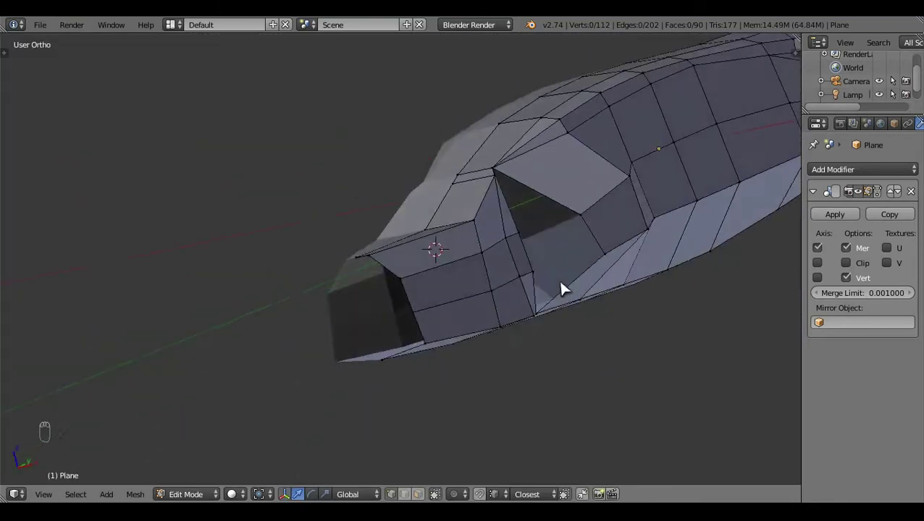
Step: Inspect the fuselage cross-section from the front view, toggling wireframe
key("KP_1")
left_click_drag(522, 383, 504, 363)
key("z")
key("z")
key("z")
key("z")
middle_click(504, 363)
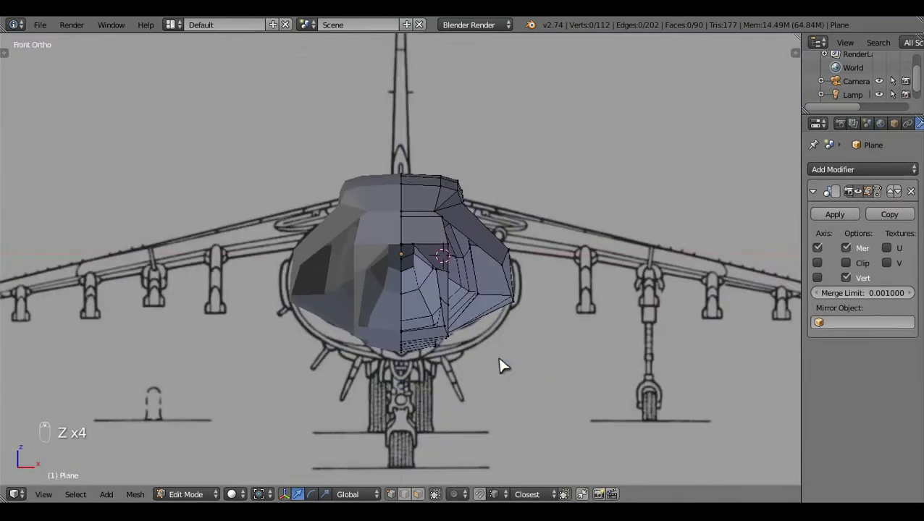
key("z")
key("z")
key("z")
left_click(370, 323)
key("KP_1")
key("z")
key("z")
key("z")
key("z")
Step: Select the underside outline vertices and drag them toward the blueprint line
right_click(506, 336)
key("z")
right_click(520, 337)
left_click(520, 337)
key("z")
right_click(523, 374)
key("z")
left_click(523, 387)
key("a")
key("z")
left_click_drag(491, 302, 325, 230)
Step: In bottom ortho, undo stray moves and place a fuselage vertex on the blueprint edge
key("ctrl+KP_7")
key("z")
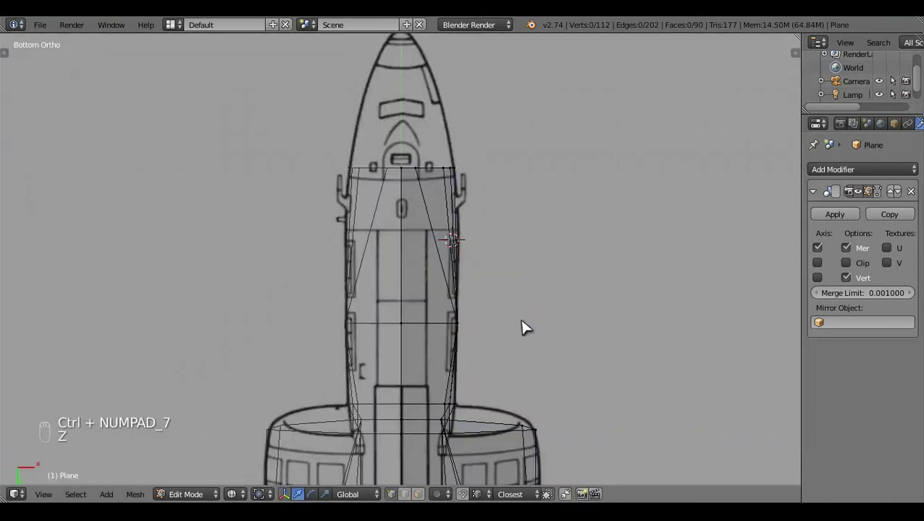
left_click(517, 294)
key("z")
left_click(407, 402)
key("ctrl+z")
key("ctrl+z")
key("ctrl+z")
left_click_drag(410, 338, 466, 395)
key("ctrl+KP_7")
left_click(514, 293)
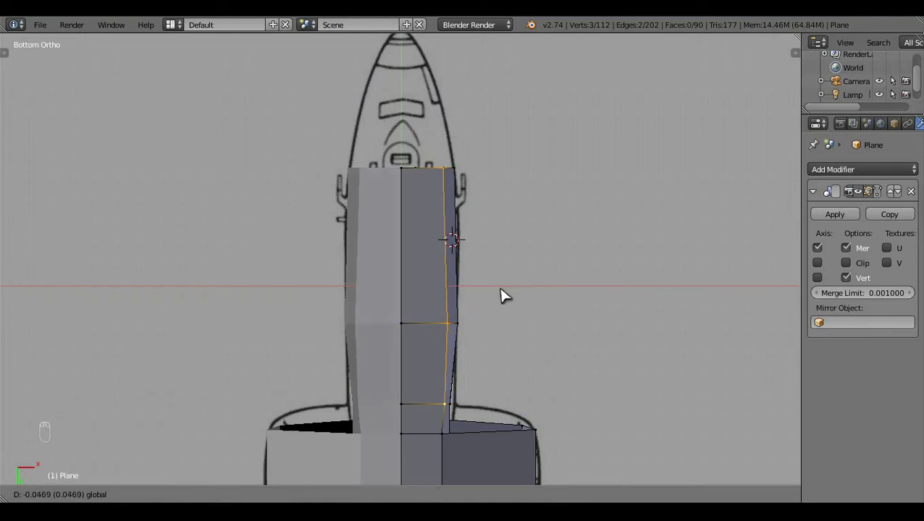
Step: Move two more underside vertices onto the bottom-view fuselage outline
key("a")
key("z")
left_click(492, 359)
left_click(462, 366)
key("ctrl+KP_7")
middle_click(564, 361)
key("z")
left_click(580, 316)
left_click(495, 332)
Step: Set the last wing-root vertex on the outline and return to Object Mode
key("Left")
key("ctrl+KP_7")
key("z")
left_click(576, 331)
key("a")
key("z")
key("Tab")
left_click(432, 260)
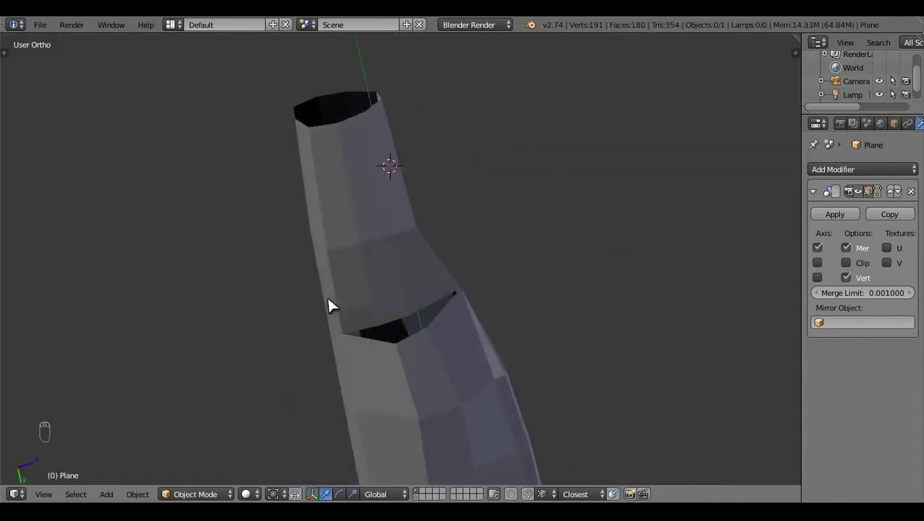
Step: In Top Ortho Edit Mode, move a vertex behind the cockpit onto the blueprint
key("KP_7")
key("Tab")
key("z")
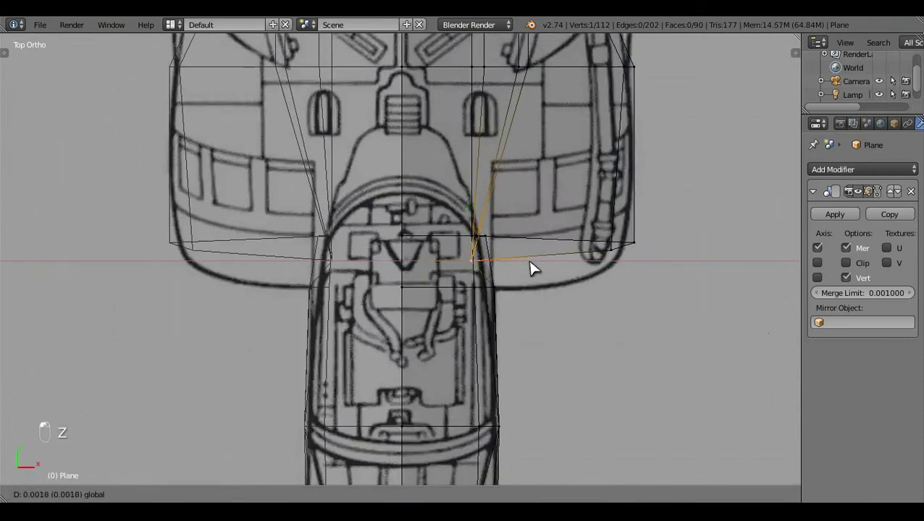
left_click(544, 271)
key("z")
key("z")
key("a")
key("z")
left_click(476, 366)
Step: Select neighbouring fuselage vertices and check their placement from the side view
left_click(333, 268)
left_click(309, 267)
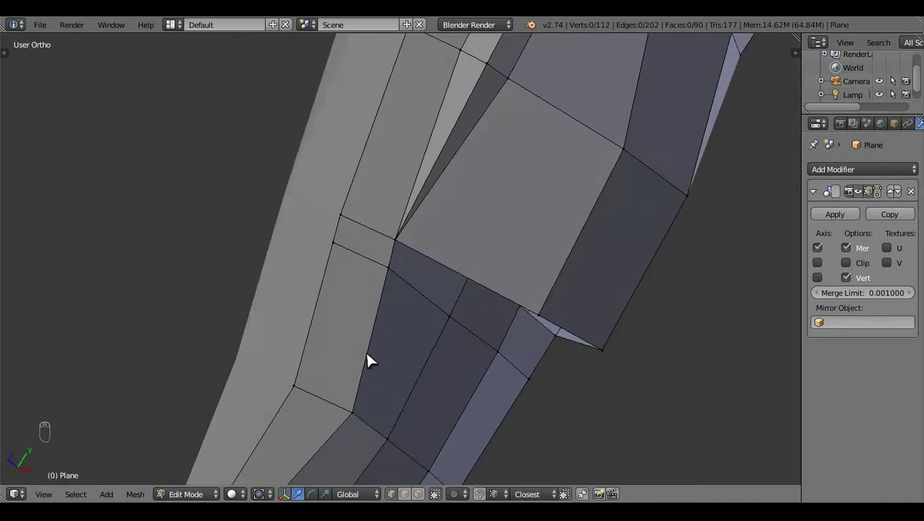
middle_click(427, 333)
left_click(428, 279)
key("a")
key("KP_3")
key("z")
key("z")
key("z")
key("z")
left_click(350, 338)
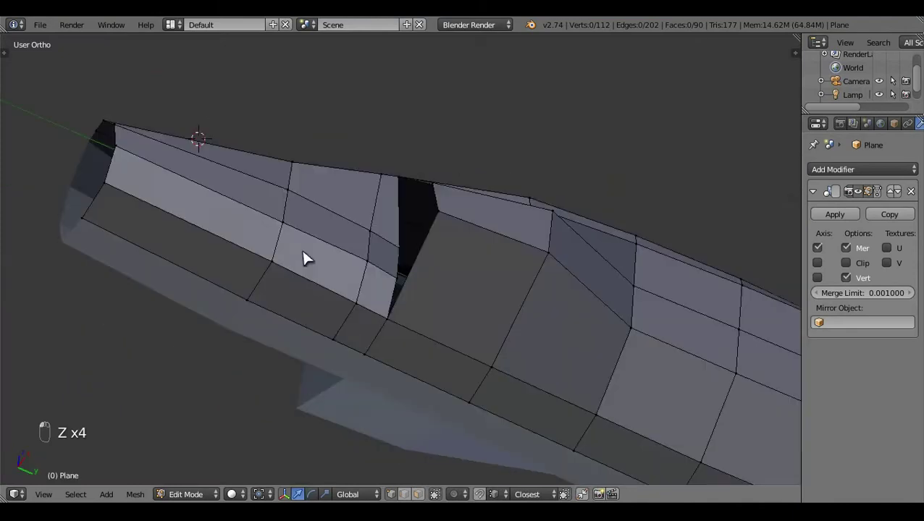
Step: From top and bottom views, drag fuselage vertices onto the blueprint outline
key("KP_7")
key("z")
left_click(502, 391)
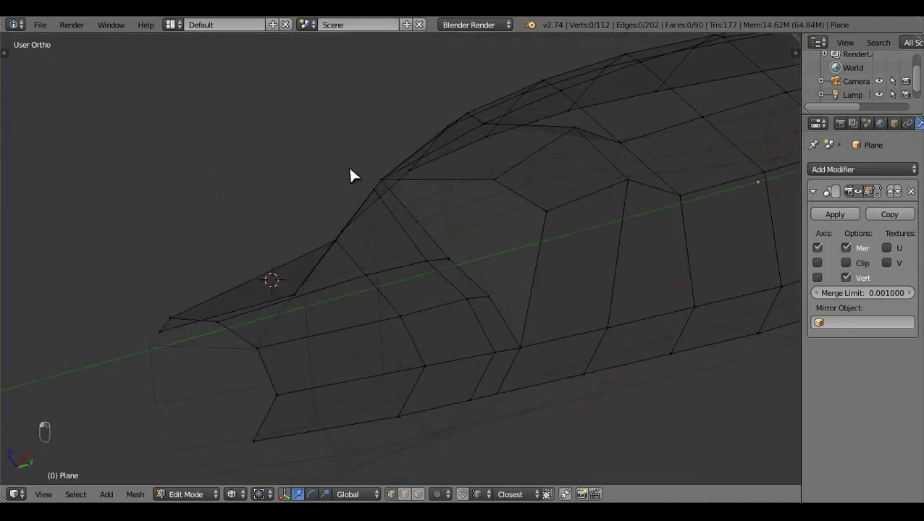
key("ctrl+KP_7")
key("z")
left_click(407, 312)
left_click(441, 223)
key("ctrl+KP_7")
key("z")
left_click_drag(524, 297, 616, 229)
left_click_drag(617, 228, 596, 221)
Step: Move the intake lip edge onto the blueprint line, working from the bottom view
key("c")
right_click(567, 464)
left_click(598, 329)
key("z")
left_click_drag(489, 347, 494, 488)
left_click_drag(501, 491, 513, 363)
key("ctrl+KP_7")
key("z")
key("z")
key("z")
key("a")
key("c")
right_click(507, 472)
left_click_drag(622, 320, 638, 280)
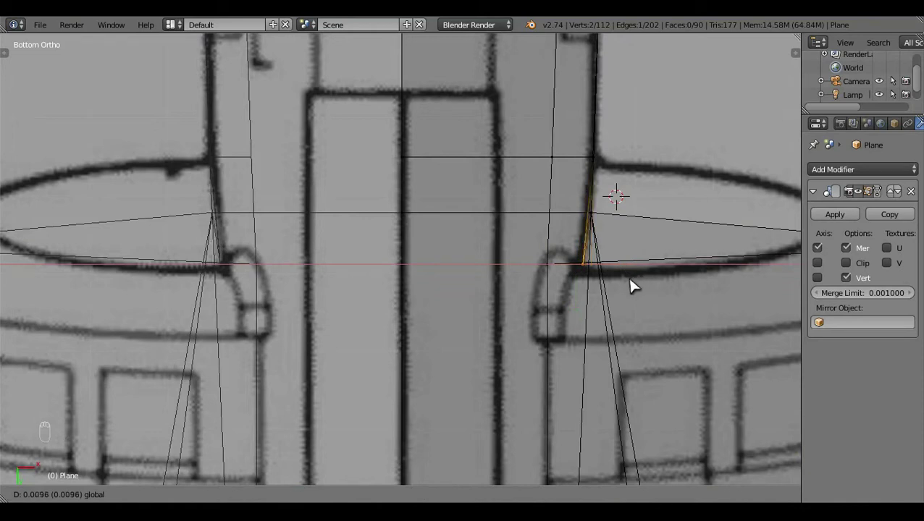
Step: Leave Edit Mode, reselect the fuselage object and re-enter Edit Mode
key("a")
key("z")
key("Tab")
left_click(366, 318)
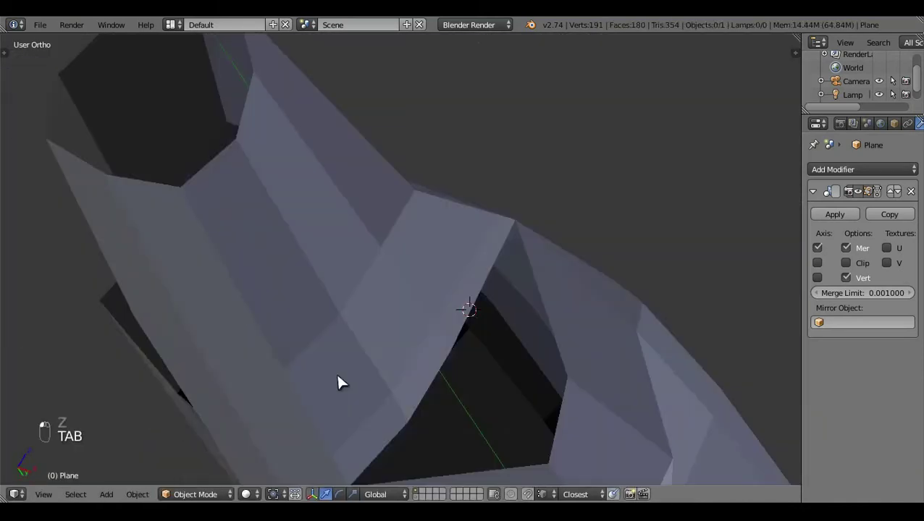
middle_click(410, 368)
left_click(292, 309)
middle_click(391, 321)
key("Tab")
left_click(459, 305)
Step: Try a vertex rip (V) in top view, undo it, and drag the vertex instead
key("KP_7")
key("z")
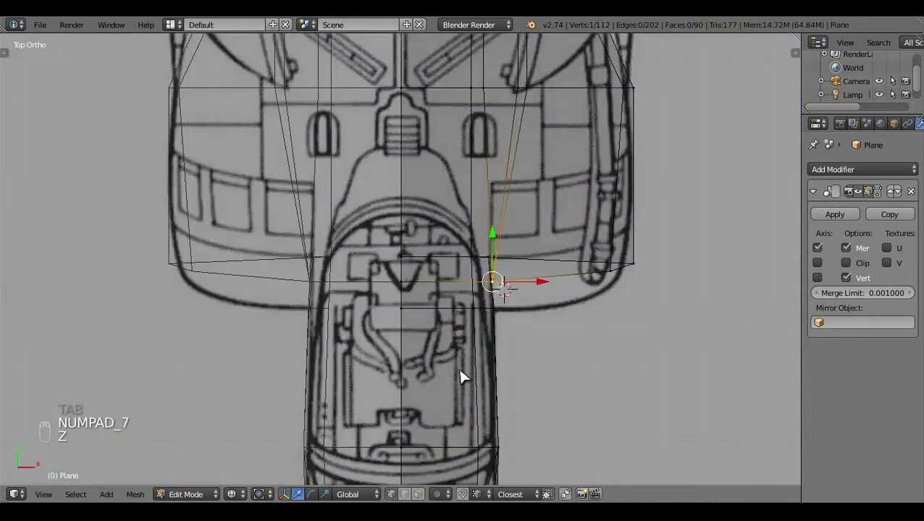
key("z")
key("v")
key("z")
key("z")
key("ctrl+z")
left_click_drag(432, 218, 428, 269)
key("z")
Step: Nudge vertices beside the intake in top view to follow the blueprint
key("KP_7")
left_click(610, 357)
key("c")
left_click_drag(590, 342, 593, 336)
key("a")
key("z")
left_click(552, 359)
left_click(463, 357)
Step: Slide intake vertices along X so the seam lines up with the blueprint
right_click(473, 242)
left_click_drag(411, 243, 319, 261)
key("x")
left_click_drag(419, 261, 453, 249)
right_click(452, 248)
key("x")
key("KP_7")
key("z")
key("z")
right_click(492, 206)
key("x")
key("z")
key("z")
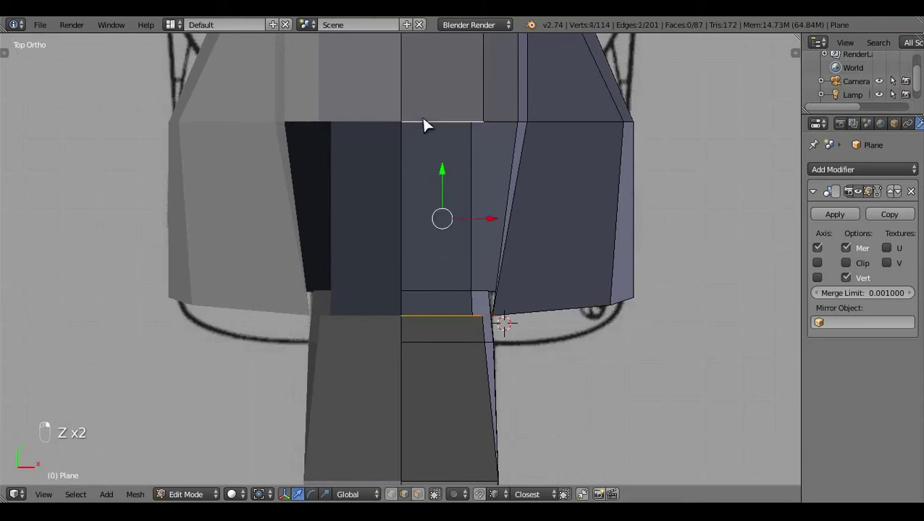
Step: Fill faces (F) across the adjusted intake edges and tweak their corners
key("f")
key("a")
key("z")
left_click_drag(500, 323, 557, 312)
key("z")
left_click_drag(557, 312, 525, 315)
left_click_drag(459, 233, 435, 246)
key("f")
key("a")
Step: Add a loop cut near the intake and merge stray seam vertices with Alt+M
key("ctrl+r")
key("KP_7")
key("z")
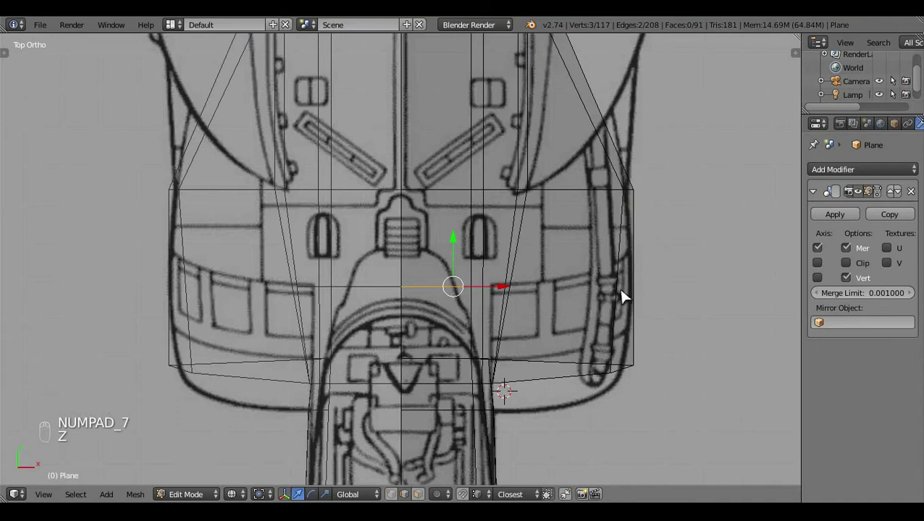
key("ctrl+r")
key("z")
key("a")
left_click_drag(468, 316, 408, 275)
key("x")
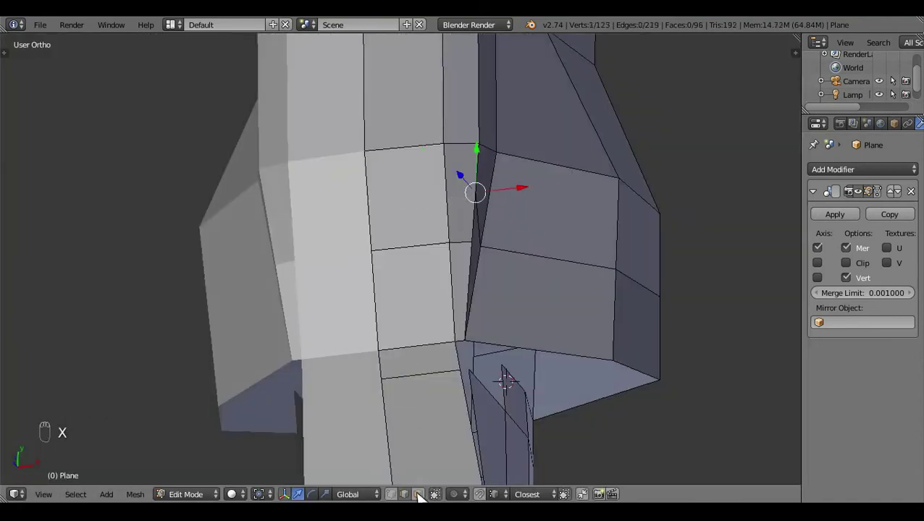
left_click(404, 454)
right_click(481, 250)
key("alt+m")
key("a")
Step: Reposition a centreline vertex near the intake over the top-view blueprint
key("KP_7")
key("z")
key("z")
middle_click(499, 315)
key("z")
left_click(567, 302)
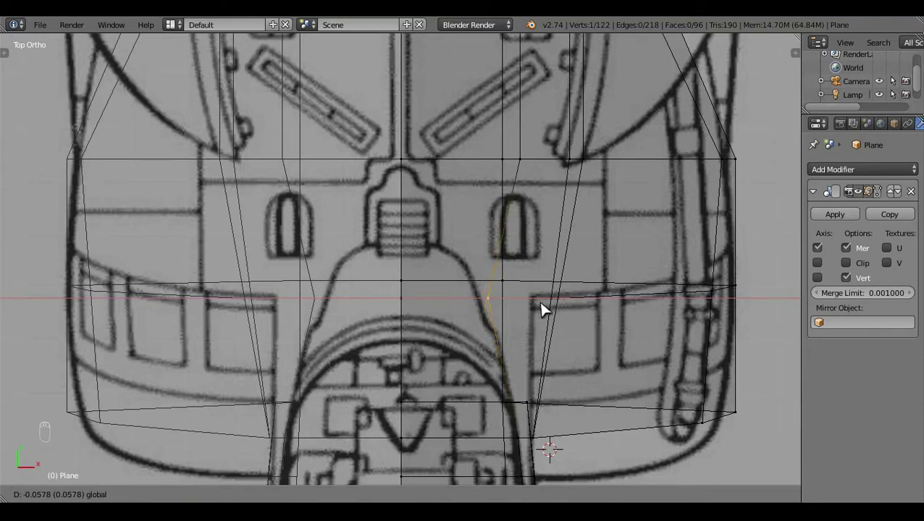
key("z")
left_click(408, 301)
key("z")
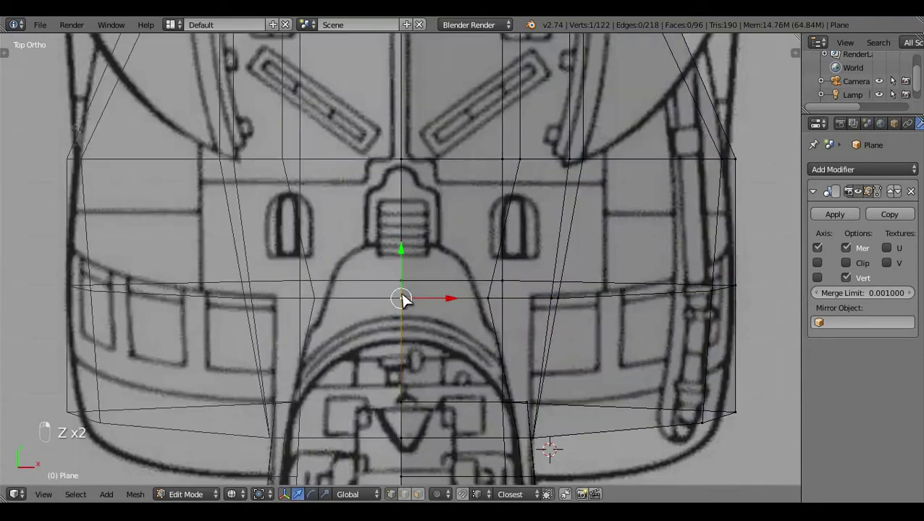
key("g")
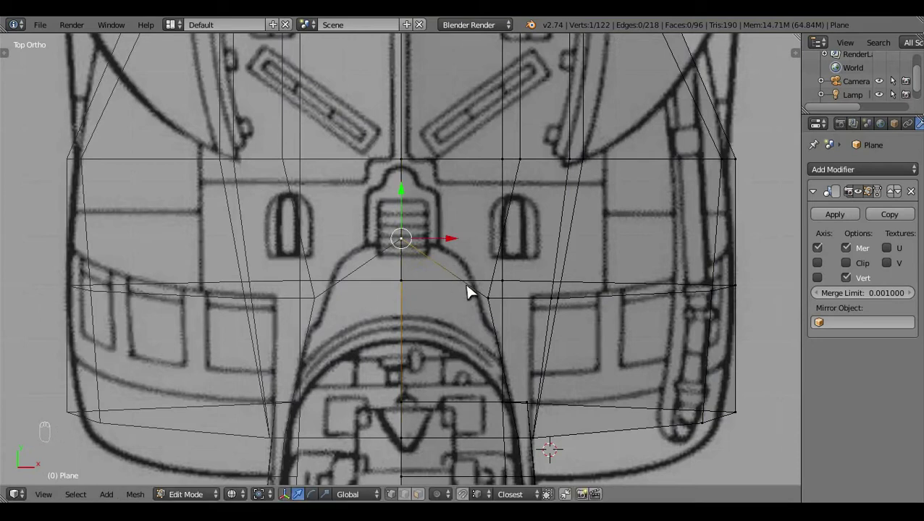
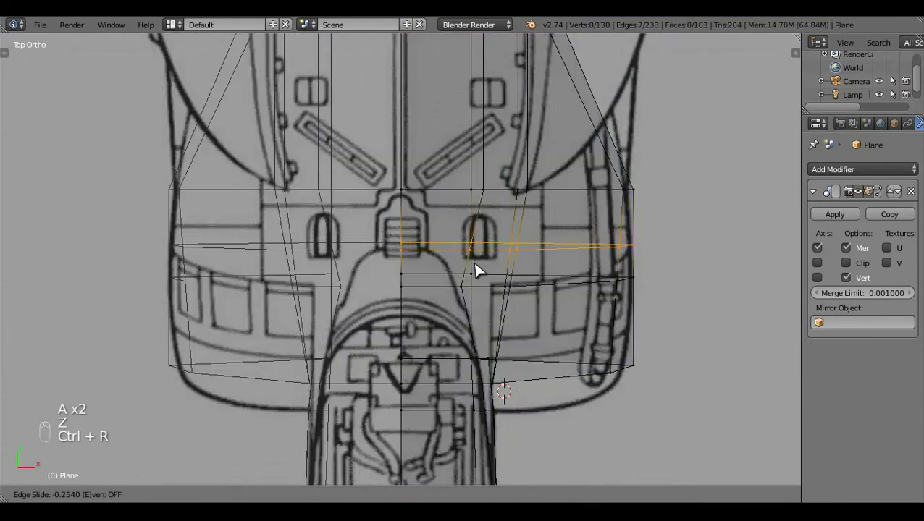
Step: Slide the new edge loop across the intake and confirm its position
left_click_drag(483, 261, 515, 253)
key("z")
key("z")
left_click(500, 251)
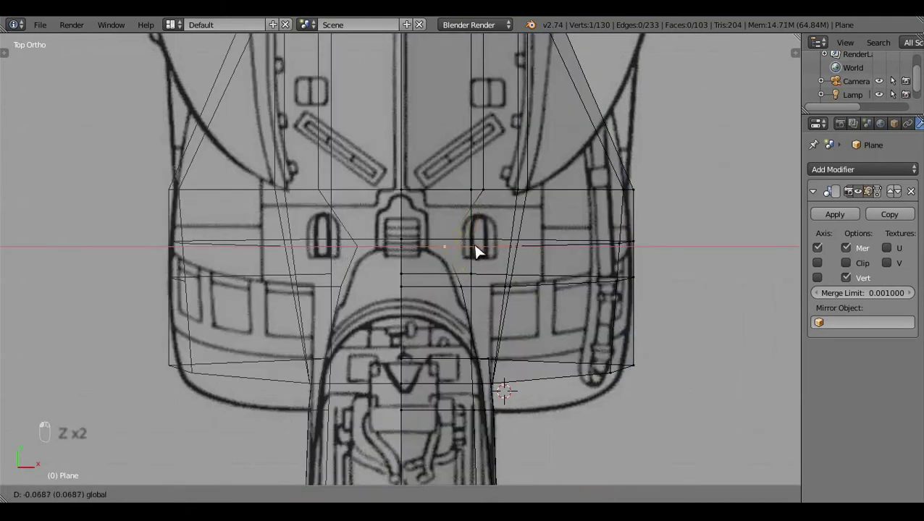
Step: Move an intake vertex onto the blueprint intake line in wireframe
key("a")
key("z")
left_click_drag(491, 298, 490, 298)
key("a")
key("a")
key("z")
key("z")
left_click_drag(528, 304, 505, 309)
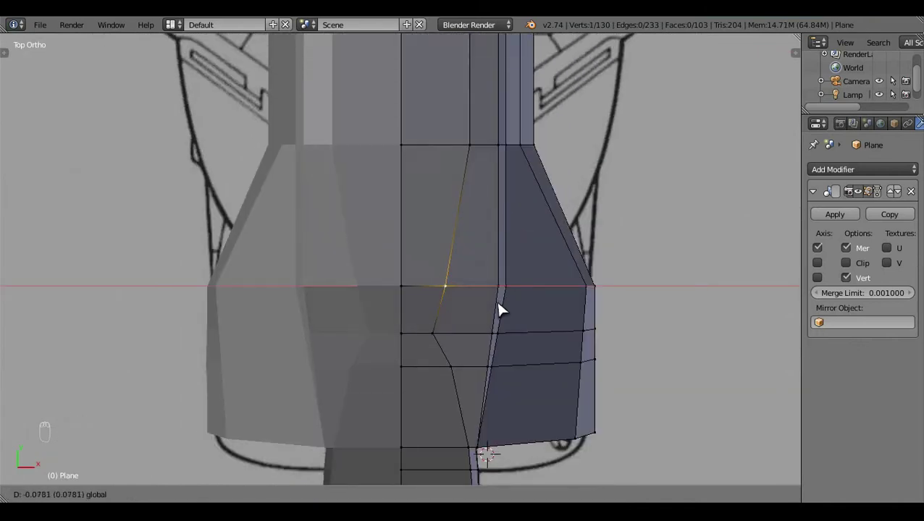
Step: Box-select and delete (X) stray geometry below the intake
key("a")
key("z")
left_click(436, 396)
left_click_drag(439, 369, 408, 494)
key("x")
left_click(431, 395)
right_click(473, 341)
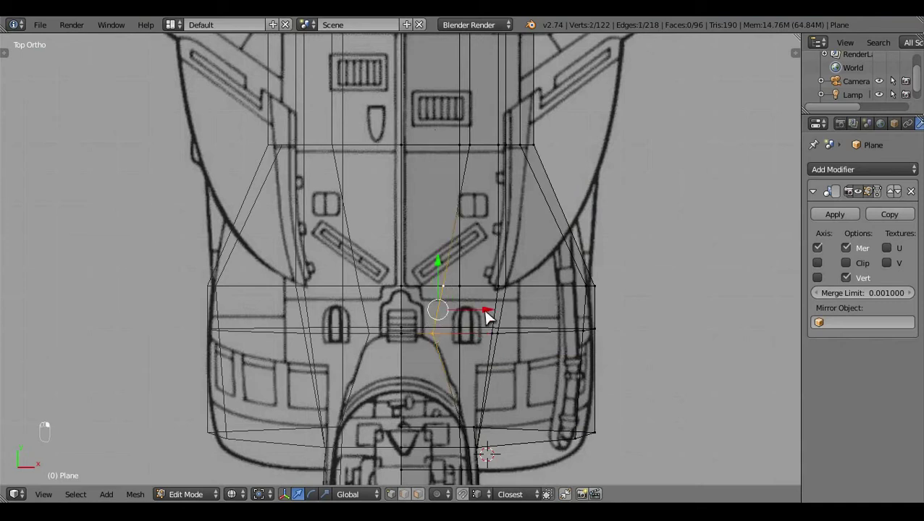
Step: Reposition a cockpit-side vertex up toward the intake lip
key("a")
key("z")
left_click(480, 286)
key("a")
key("z")
key("a")
left_click_drag(480, 297, 414, 239)
key("a")
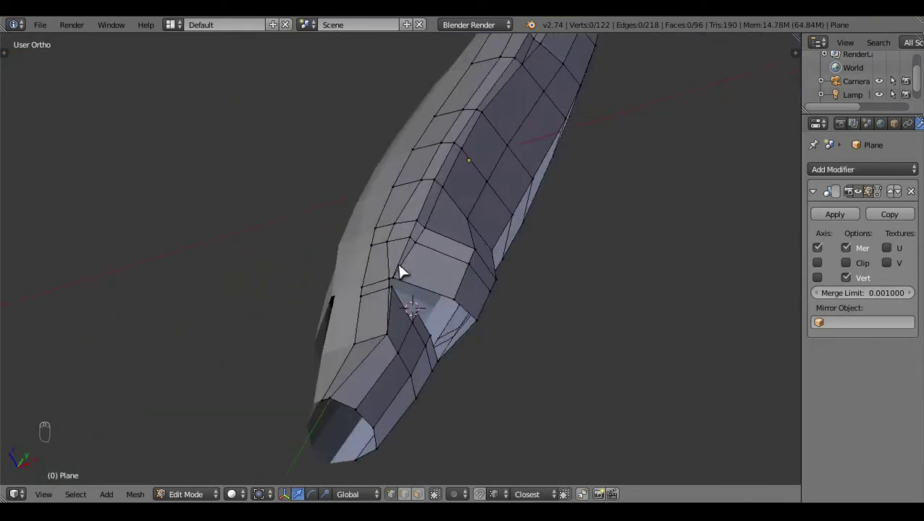
Step: Nudge the intake vertices against the top and side blueprints
key("KP_7")
middle_click(499, 343)
key("z")
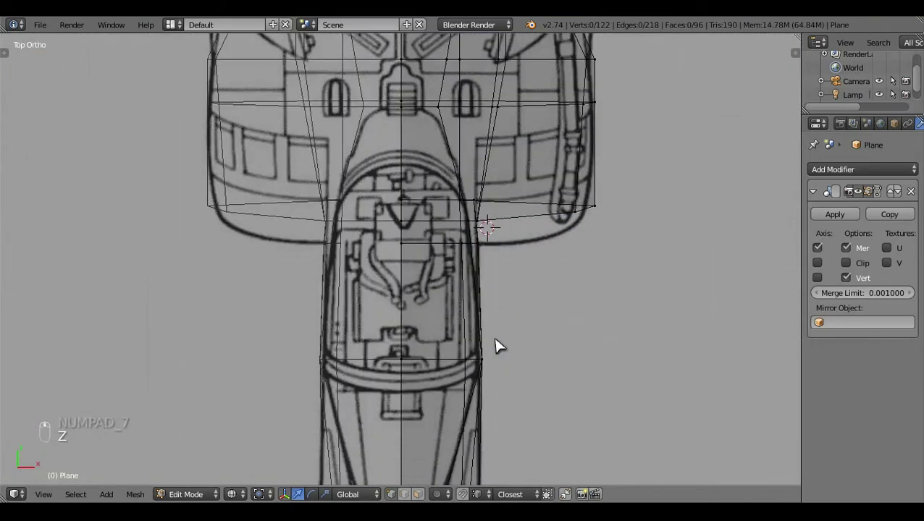
key("z")
left_click_drag(547, 360, 505, 318)
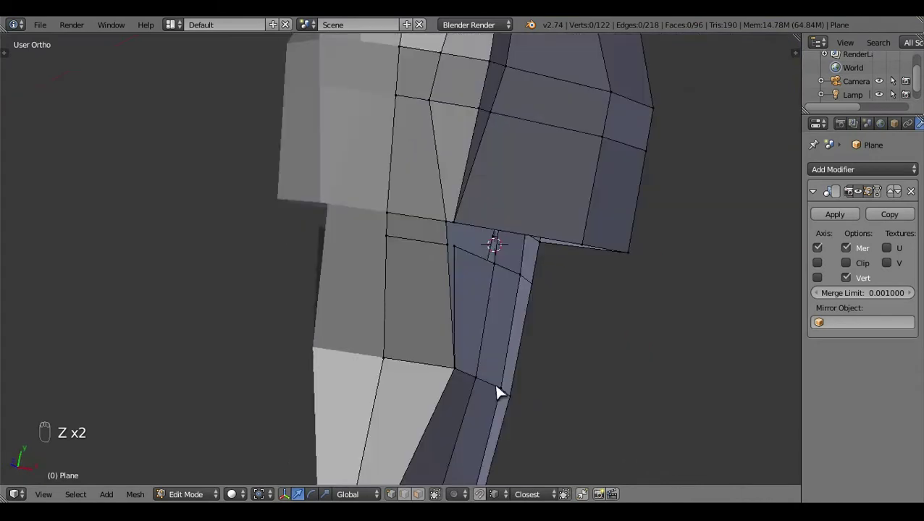
key("KP_3")
left_click_drag(462, 403, 475, 343)
key("z")
key("z")
Step: Merge one intake vertex away with Alt+M and fill the remaining gap with F
left_click(496, 349)
left_click(493, 378)
right_click(493, 377)
left_click_drag(477, 256, 512, 352)
key("alt+m")
left_click_drag(509, 349, 488, 231)
key("f")
Step: Select the nose top faces while checking from top and side views
key("a")
key("KP_7")
key("s")
key("z")
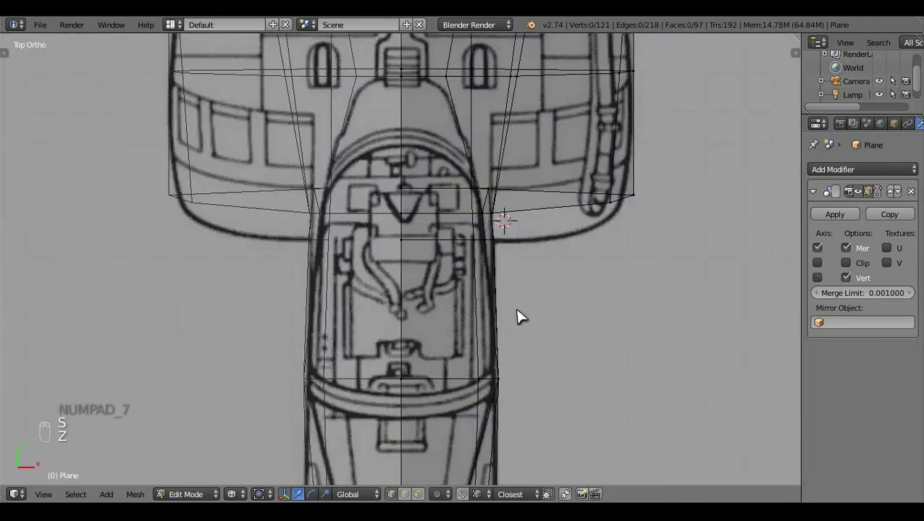
key("z")
left_click(436, 276)
key("KP_3")
key("z")
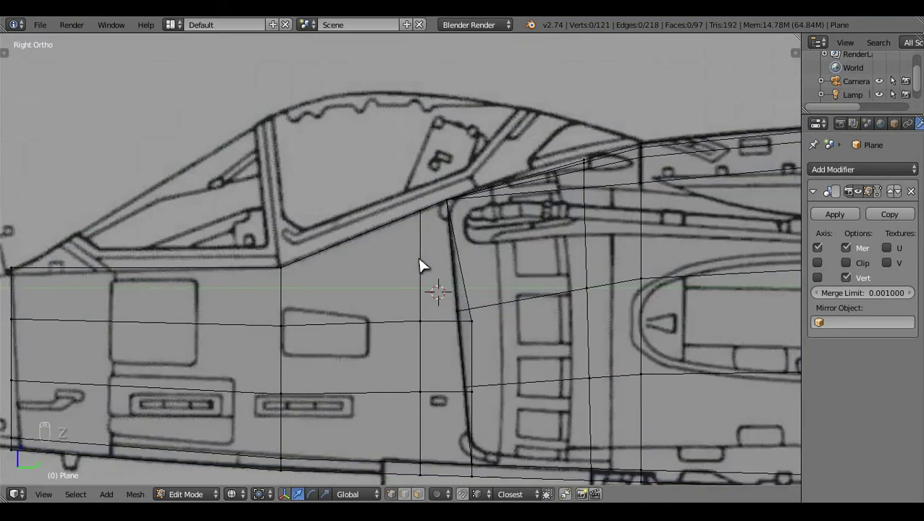
middle_click(425, 265)
key("z")
left_click(424, 315)
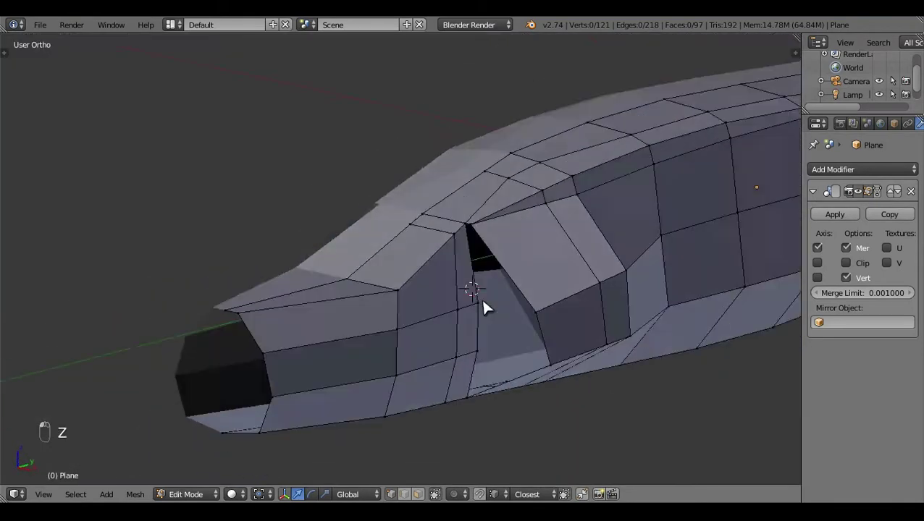
Step: Review the intake-to-cockpit join from top, angled and side views, revealing an open gap
key("KP_7")
key("z")
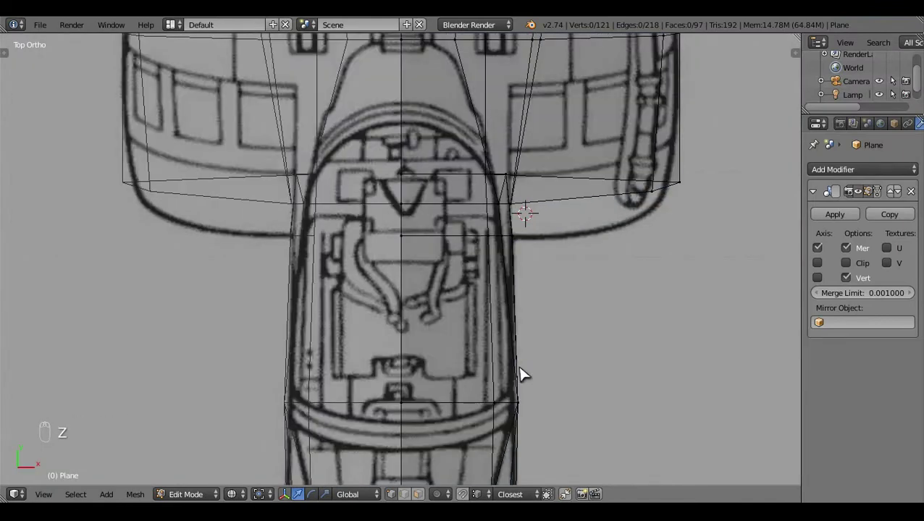
key("z")
left_click(513, 345)
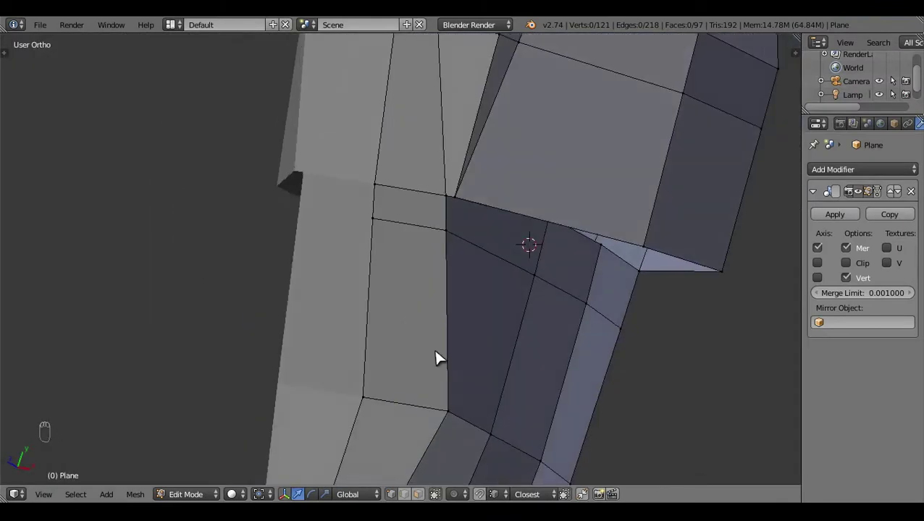
middle_click(411, 495)
left_click_drag(426, 494, 416, 220)
left_click_drag(384, 364, 471, 324)
key("KP_3")
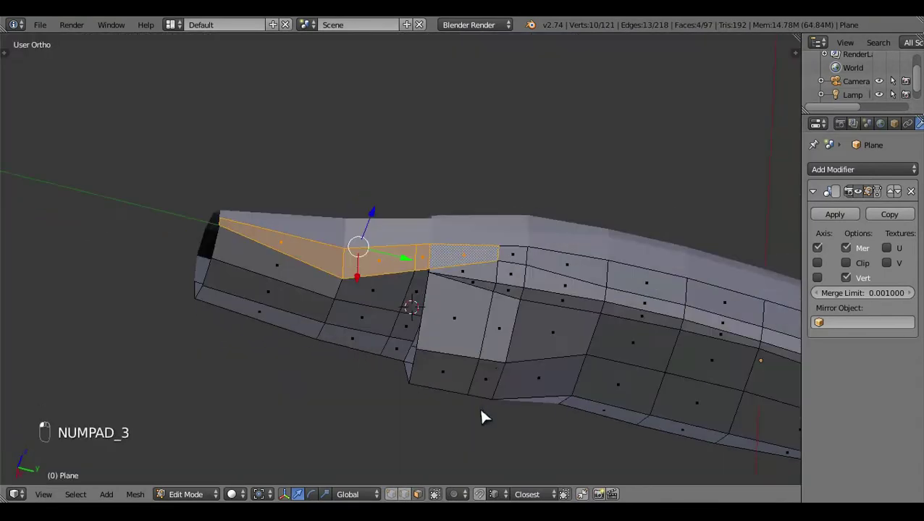
Step: Adjust a fuselage vertex in top view, then return to Right Ortho
middle_click(514, 257)
key("KP_7")
key("z")
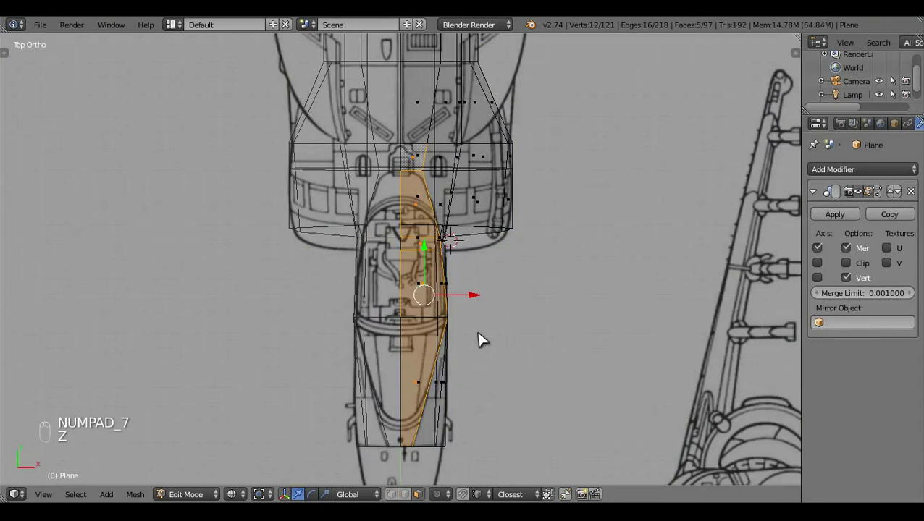
left_click_drag(485, 339, 412, 349)
key("KP_3")
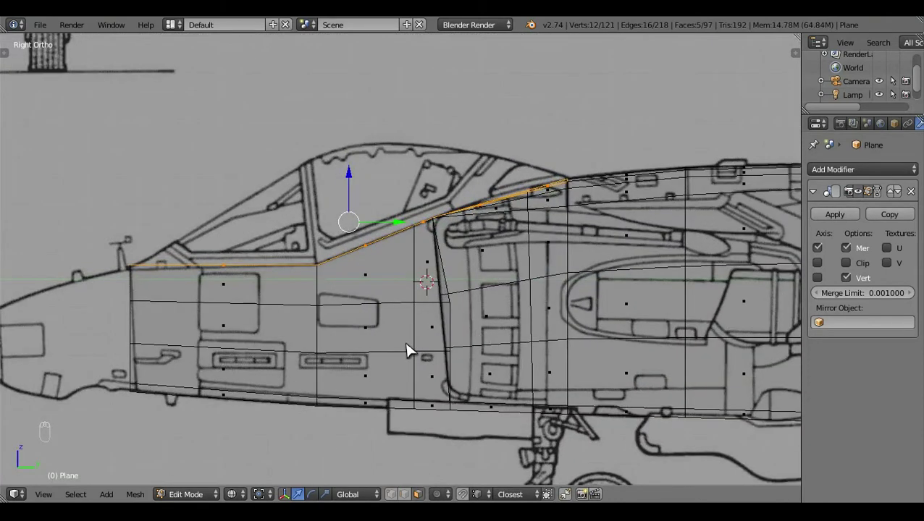
Step: Extrude the nose top and raise it up to the blueprint canopy line
key("e")
left_click(357, 164)
key("s")
left_click_drag(398, 187, 410, 165)
left_click(395, 164)
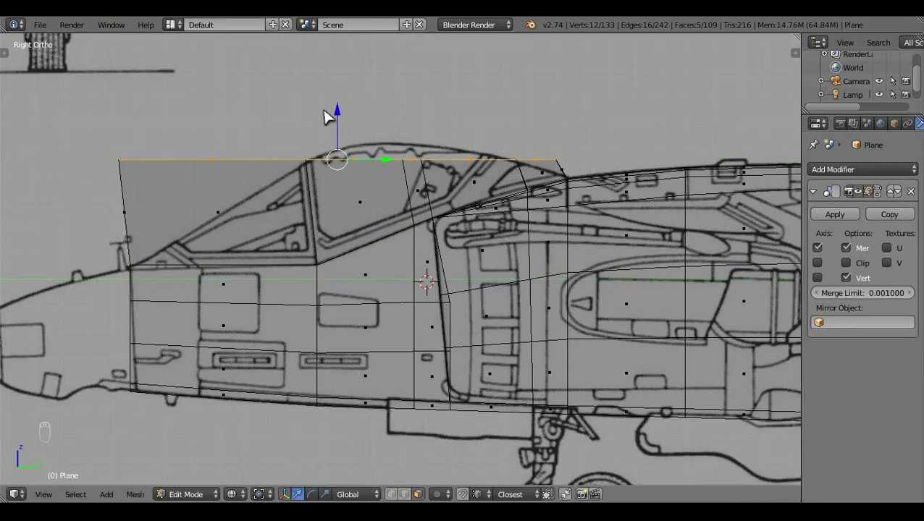
Step: Move the canopy-top vertices onto the blueprint's curved canopy outline
left_click(349, 121)
left_click(346, 129)
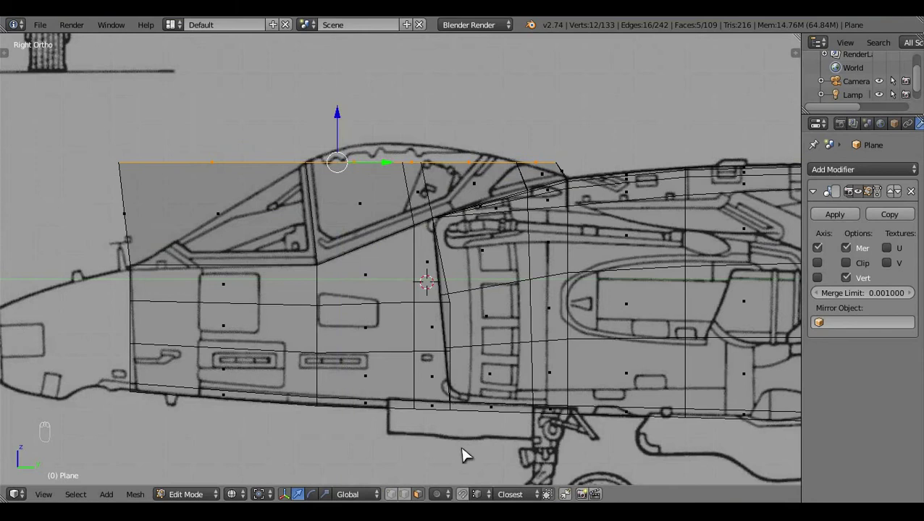
left_click(402, 471)
key("a")
key("c")
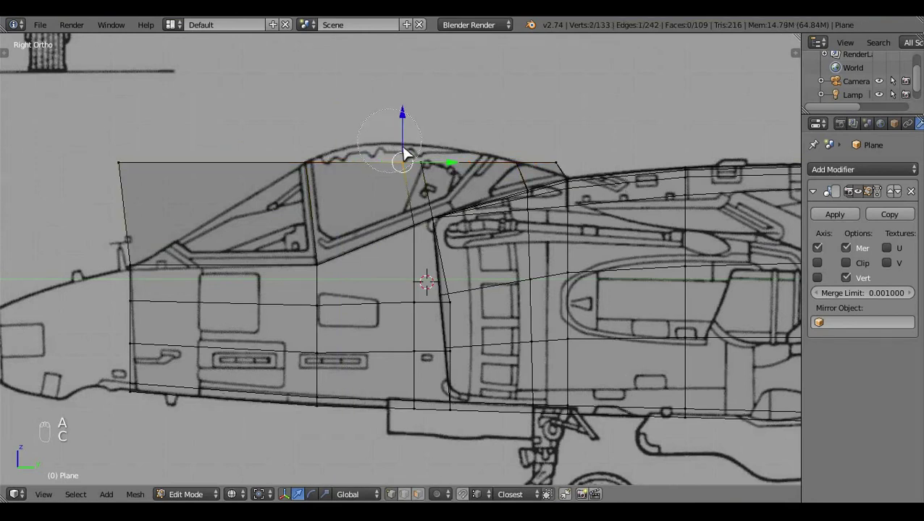
left_click_drag(554, 152, 563, 152)
key("c")
left_click_drag(470, 121, 543, 168)
key("c")
left_click_drag(427, 114, 420, 91)
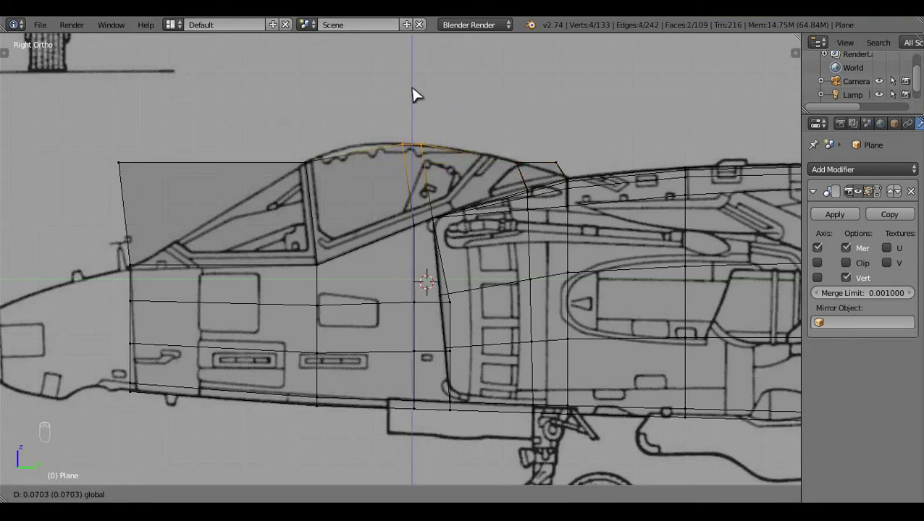
Step: Edge-slide (G G) a loop through the canopy
key("a")
left_click(543, 279)
middle_click(418, 495)
left_click_drag(513, 330, 512, 318)
key("g")
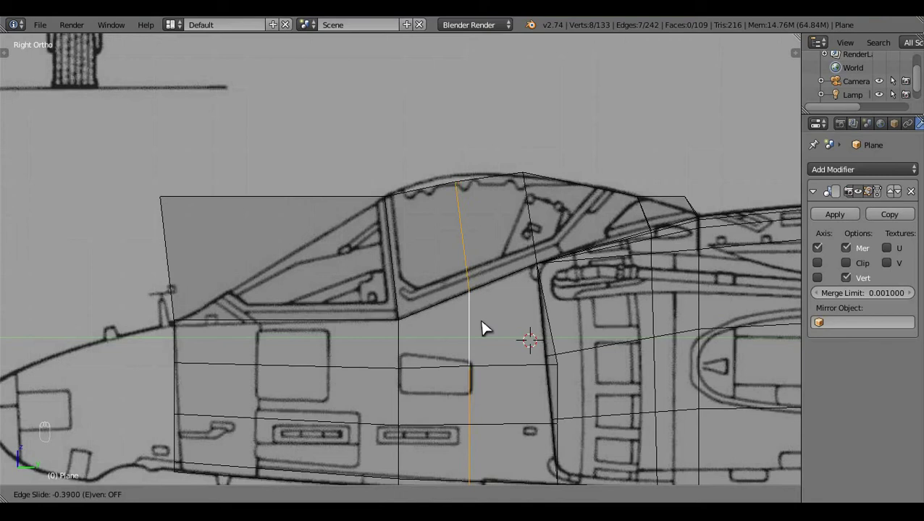
left_click_drag(491, 324, 461, 191)
key("a")
Step: Fine-tune the canopy peak vertices against the side outline
key("c")
right_click(462, 144)
left_click(462, 136)
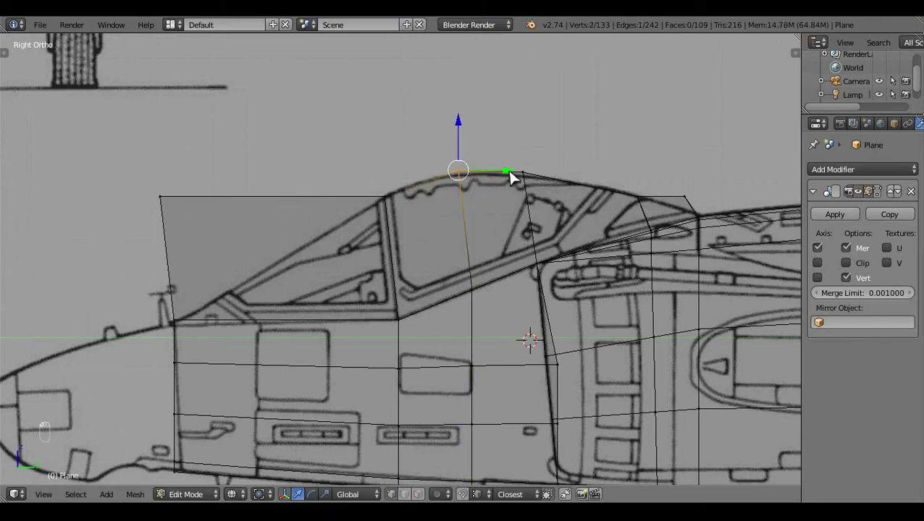
left_click(504, 170)
key("a")
key("c")
left_click_drag(648, 170, 645, 158)
key("a")
key("z")
Step: Merge overlapping canopy-front vertices with Alt+M twice
middle_click(608, 205)
key("z")
left_click_drag(348, 290, 394, 343)
key("alt+m")
left_click(307, 296)
key("alt+m")
right_click(417, 346)
Step: Delete stray vertices and faces at the canopy front and recheck from top view
left_click_drag(413, 302, 325, 200)
key("x")
key("z")
right_click(490, 279)
left_click(430, 382)
key("KP_7")
Step: Move the canopy's rear-tip vertices onto the fuselage spine line in Right Ortho wireframe
key("z")
left_click_drag(516, 277, 516, 278)
key("KP_3")
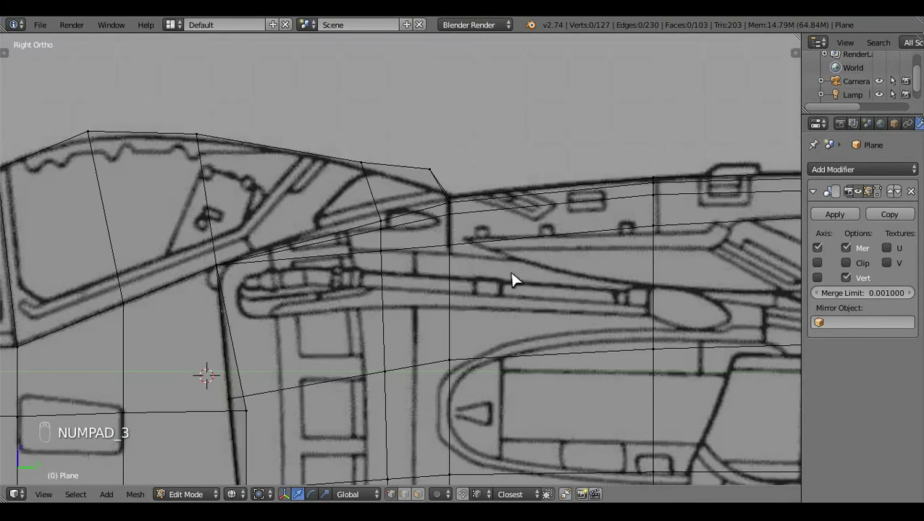
left_click_drag(516, 278, 454, 134)
key("c")
left_click_drag(449, 97, 484, 161)
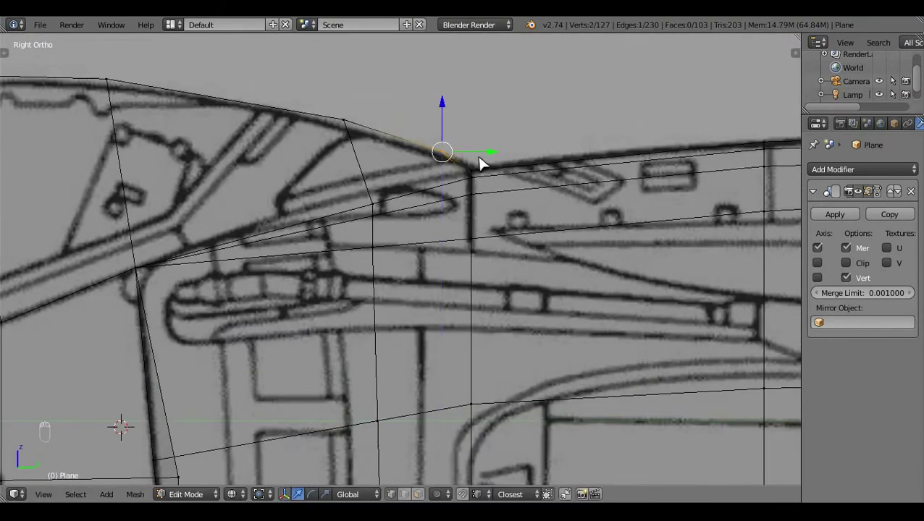
left_click_drag(484, 158, 516, 181)
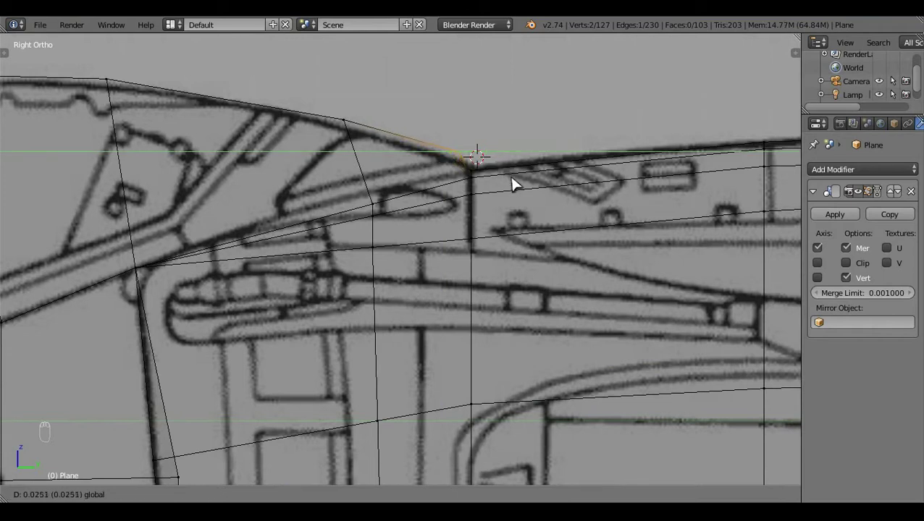
left_click(515, 204)
left_click_drag(427, 199, 487, 207)
Step: Merge the overlapping canopy rear vertices with the spine vertices (Alt+M)
key("alt+m")
left_click_drag(460, 169, 472, 240)
key("alt+m")
key("KP_3")
key("a")
key("c")
right_click(381, 188)
left_click(383, 167)
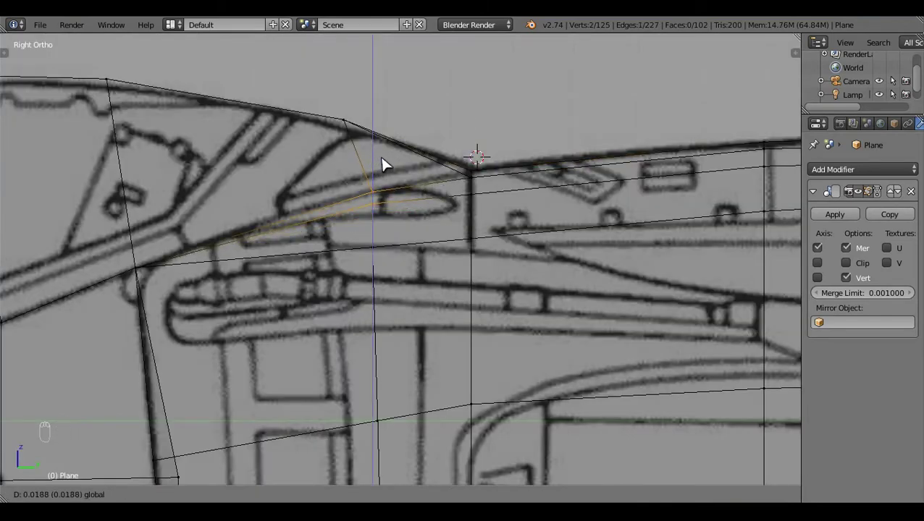
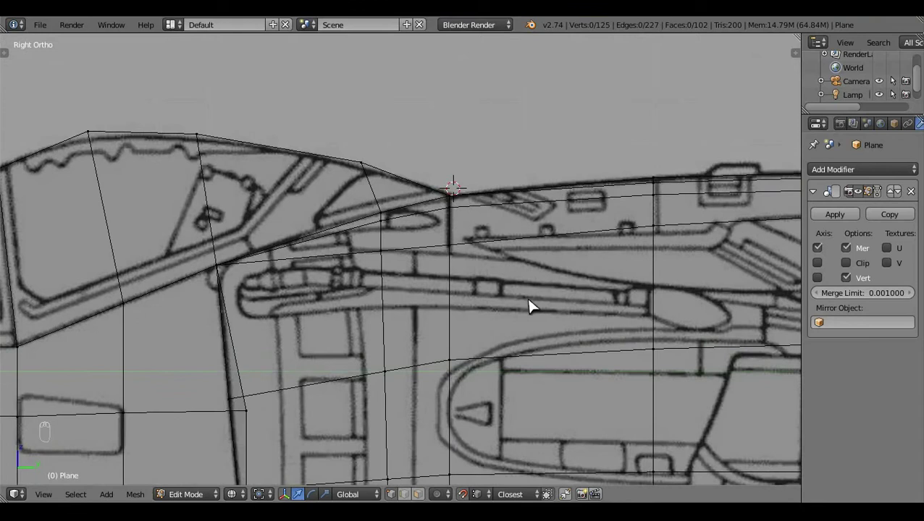
Step: Orbit through Top, Front and Right views to inspect the canopy shape against the blueprint
key("KP_7")
left_click_drag(533, 304, 533, 303)
key("KP_3")
left_click_drag(533, 304, 533, 304)
key("z")
left_click(553, 325)
key("KP_7")
key("z")
key("z")
left_click_drag(525, 365, 277, 348)
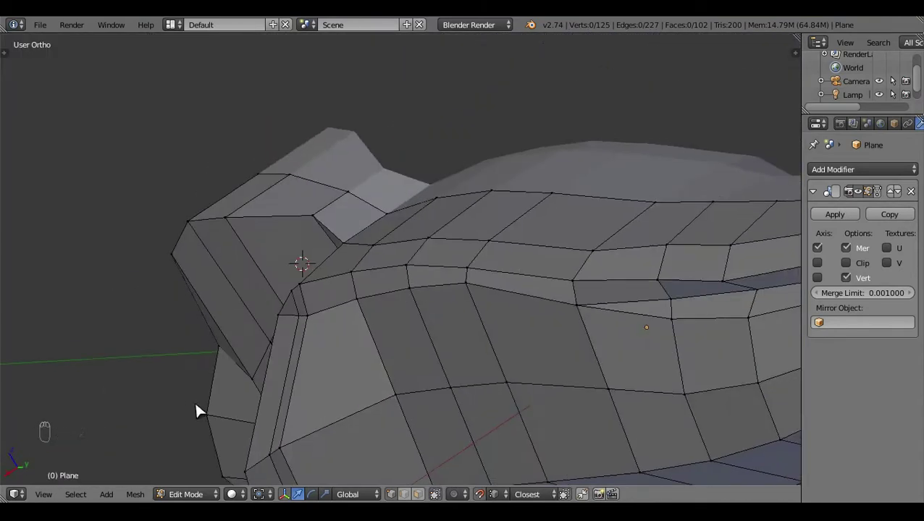
right_click(495, 200)
key("KP_1")
key("z")
left_click_drag(623, 301, 520, 261)
key("KP_3")
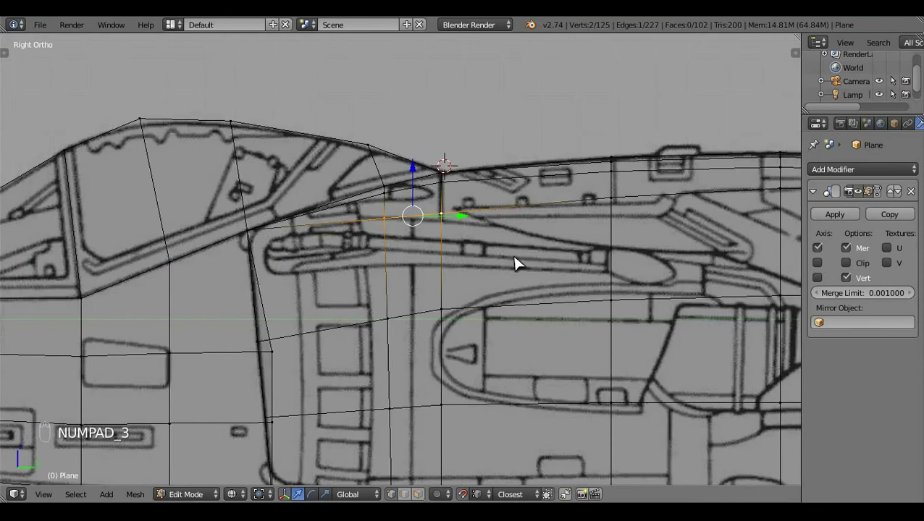
key("KP_1")
middle_click(551, 326)
middle_click(552, 330)
key("KP_3")
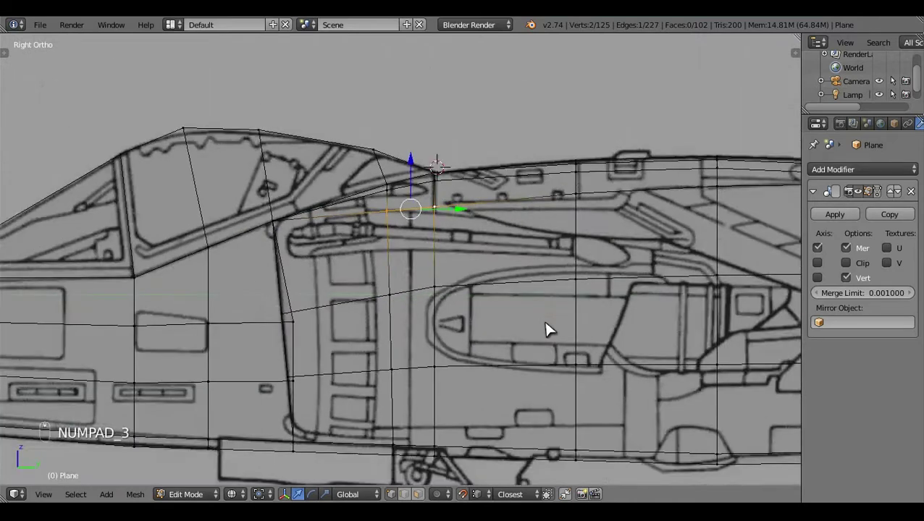
middle_click(552, 331)
Step: Cut a new lengthwise edge loop through the fuselage side below the canopy (Ctrl+R)
key("z")
key("a")
key("KP_1")
key("z")
key("z")
key("z")
key("ctrl+r")
key("z")
key("z")
left_click(539, 265)
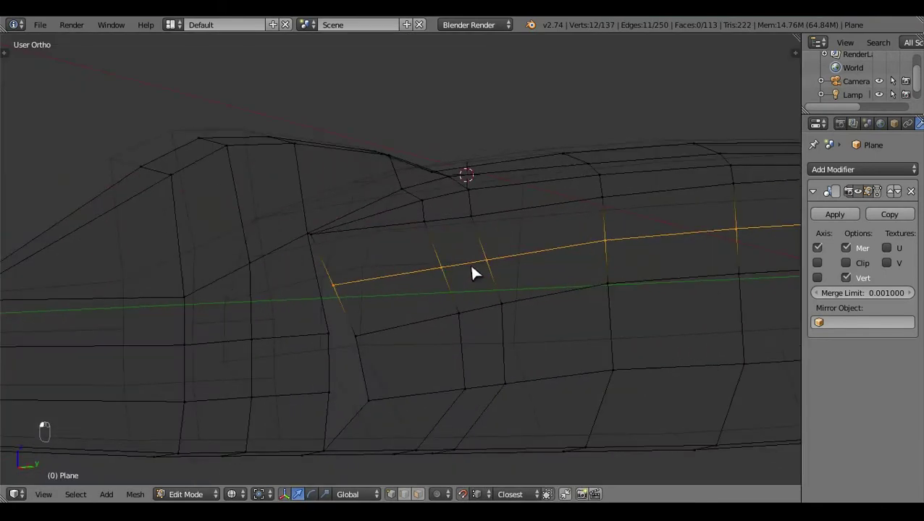
key("KP_3")
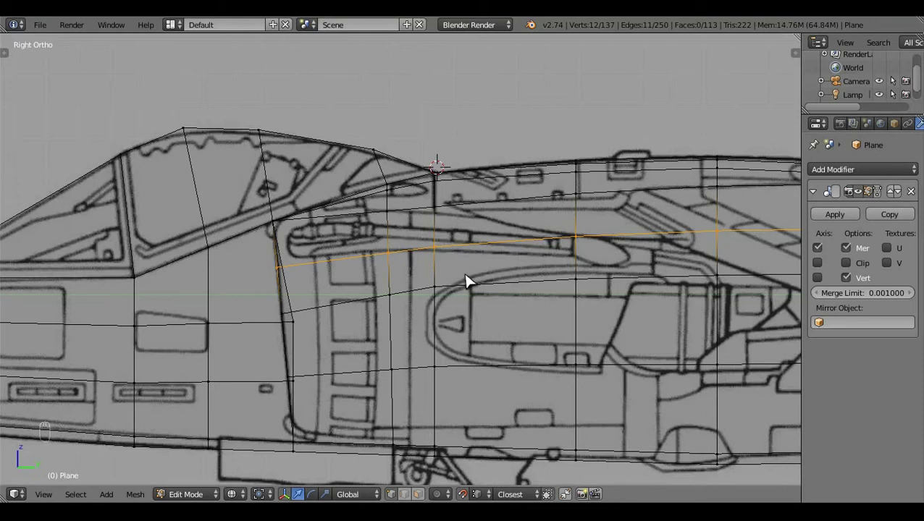
key("z")
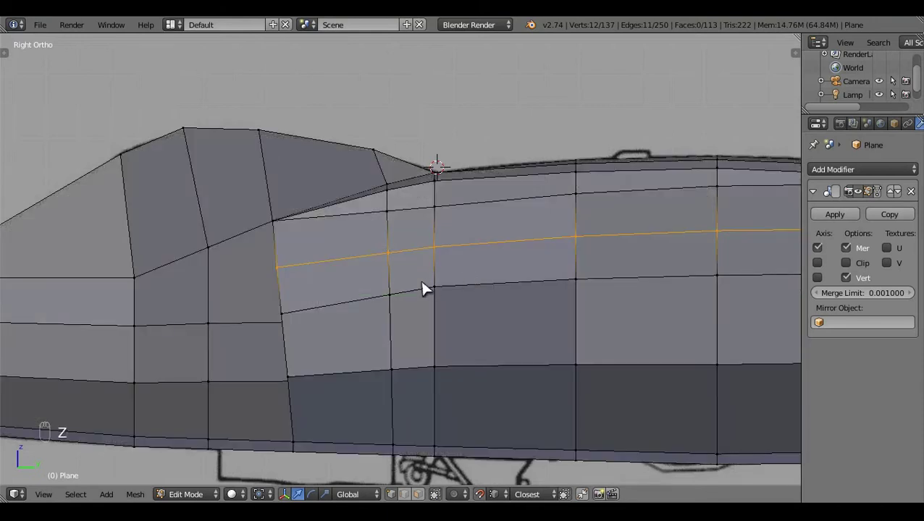
key("ctrl+z")
left_click(397, 279)
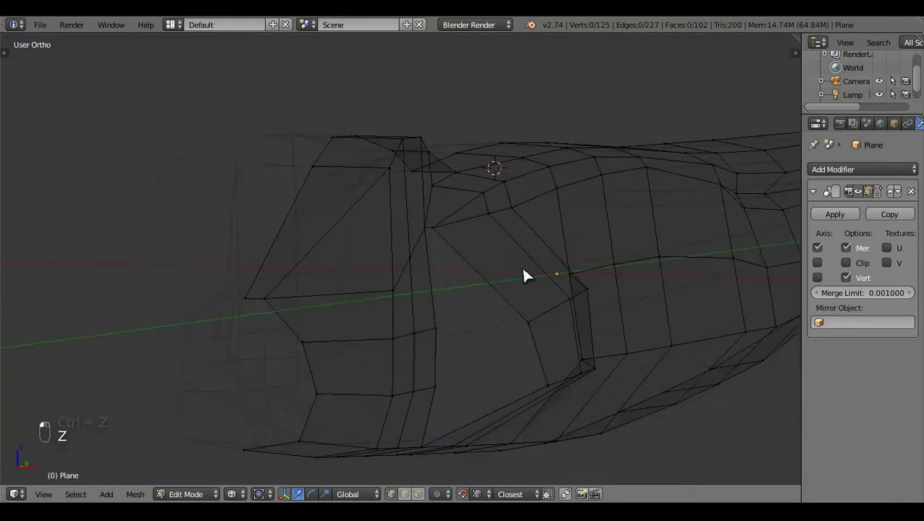
Step: Check the fuselage from Front and Right Ortho and box-select the lower side vertices
key("KP_1")
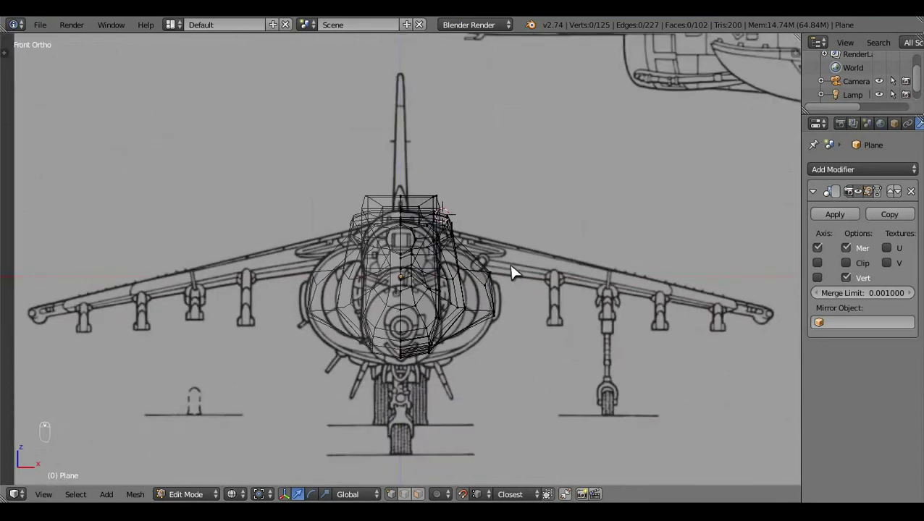
key("z")
key("z")
key("KP_3")
left_click_drag(516, 270, 437, 363)
key("b")
left_click_drag(436, 363, 598, 239)
key("z")
right_click(421, 362)
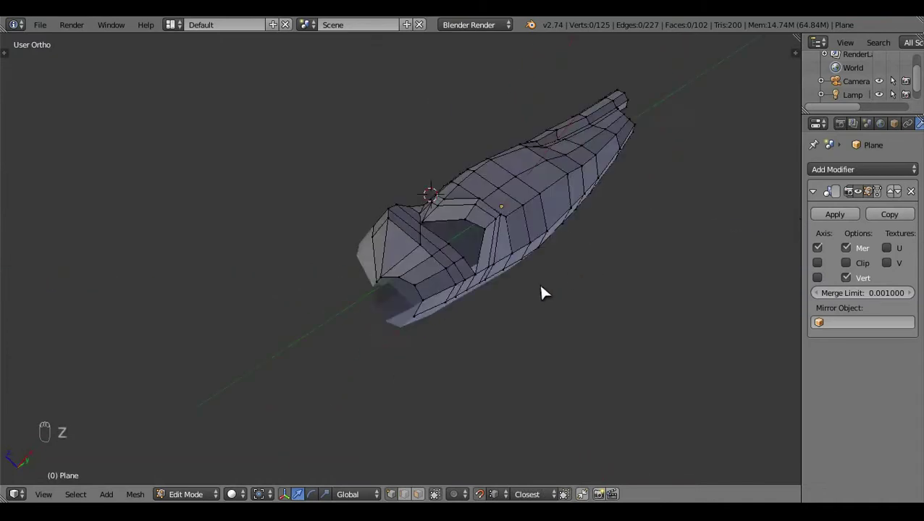
middle_click(498, 392)
middle_click(537, 389)
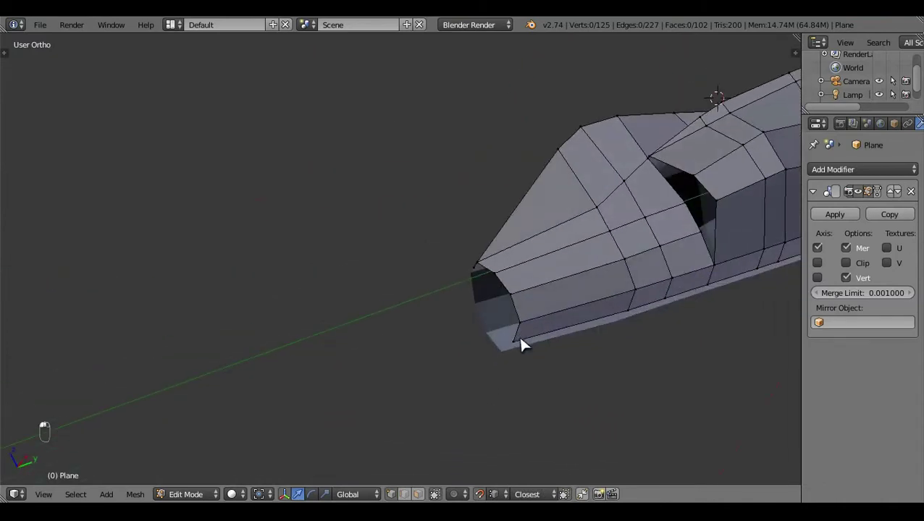
key("KP_3")
key("z")
middle_click(548, 367)
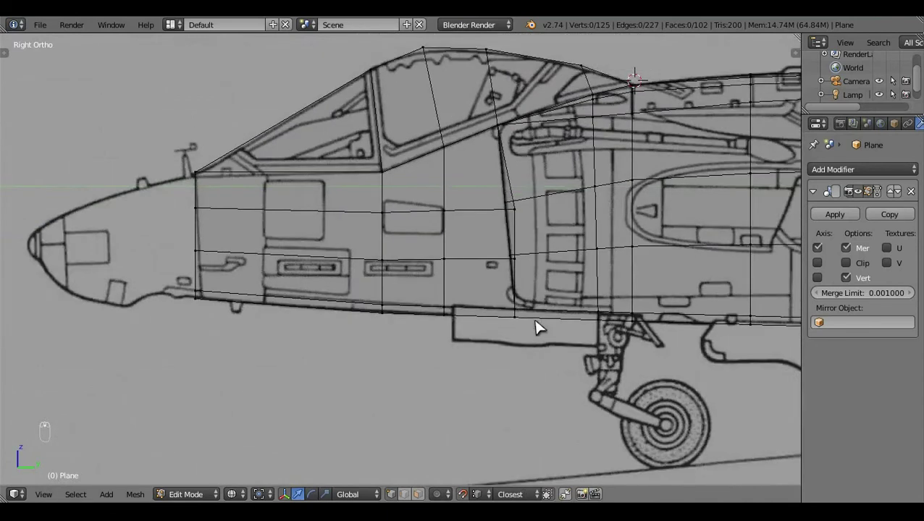
Step: View the fuselage from below in wireframe to verify the bottom edge loop selection
key("ctrl+KP_7")
key("z")
left_click(587, 347)
left_click_drag(559, 275, 559, 274)
key("z")
key("z")
key("z")
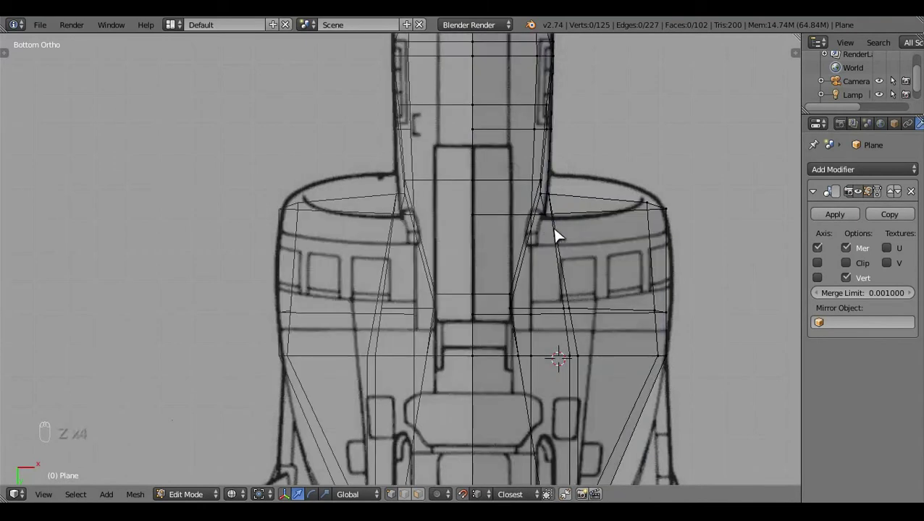
key("z")
middle_click(575, 264)
key("z")
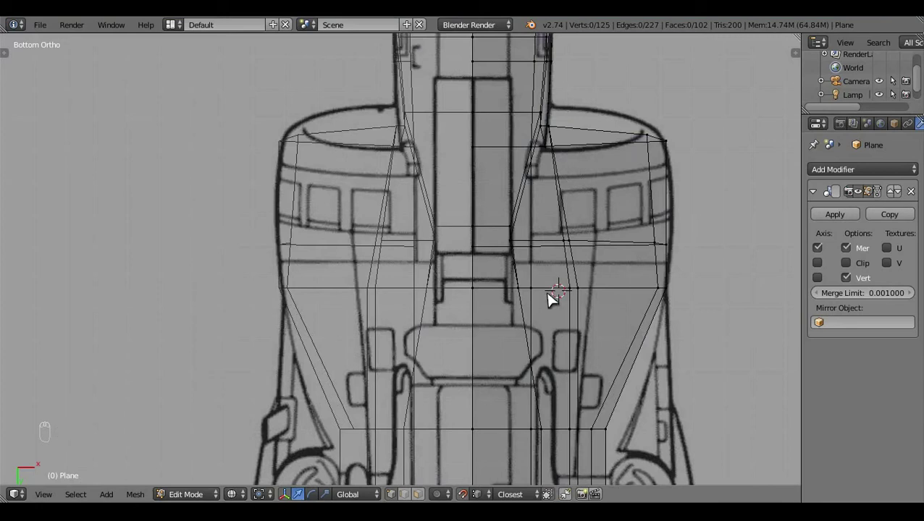
key("KP_3")
key("z")
Step: Select the fuselage belly edge loop in Right Ortho ready to align it with the lower outline
left_click(427, 352)
right_click(318, 266)
middle_click(440, 299)
right_click(439, 299)
key("KP_3")
left_click(491, 319)
key("z")
left_click_drag(504, 323, 213, 277)
left_click(213, 278)
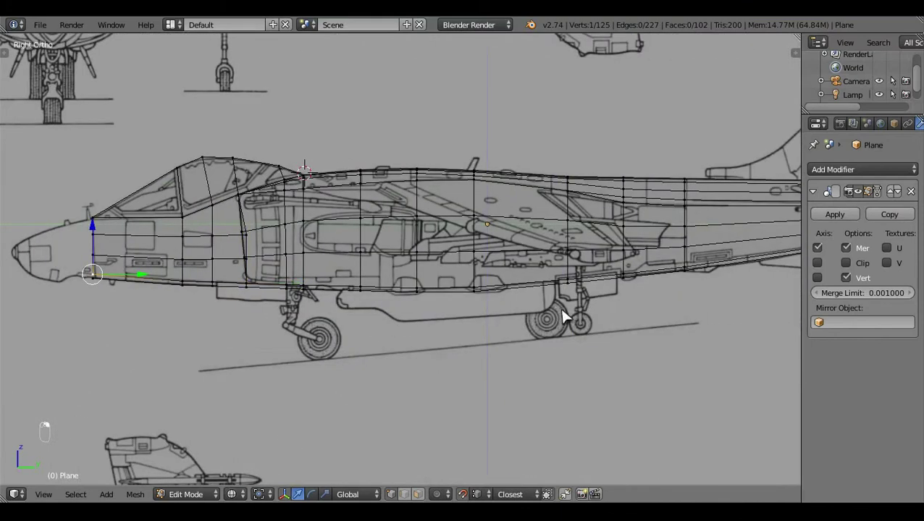
middle_click(668, 289)
left_click(788, 237)
right_click(365, 366)
middle_click(365, 366)
Step: Nudge the belly edge loop onto the side-view blueprint line and review the solid model in object mode
left_click_drag(558, 428, 680, 221)
key("a")
key("z")
key("Tab")
left_click(289, 330)
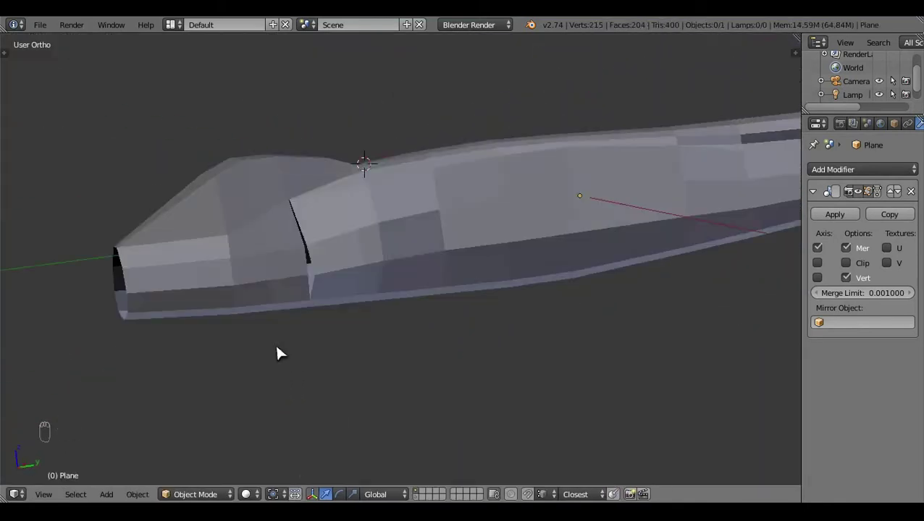
key("KP_3")
left_click(398, 336)
key("z")
middle_click(472, 315)
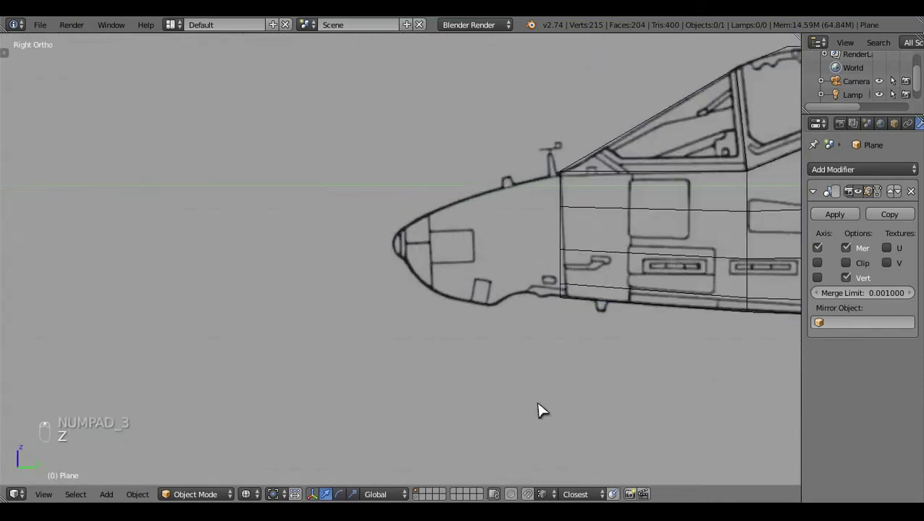
Step: Extrude the nose-end vertices into a new tip and shrink it in Top Ortho to the pointed nose
key("Tab")
left_click(498, 260)
key("b")
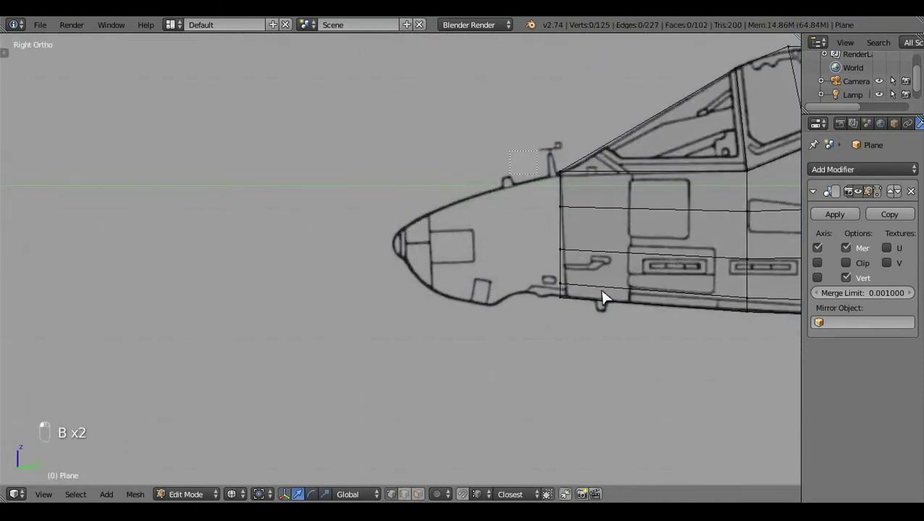
key("e")
left_click_drag(590, 235, 597, 336)
key("KP_7")
key("s")
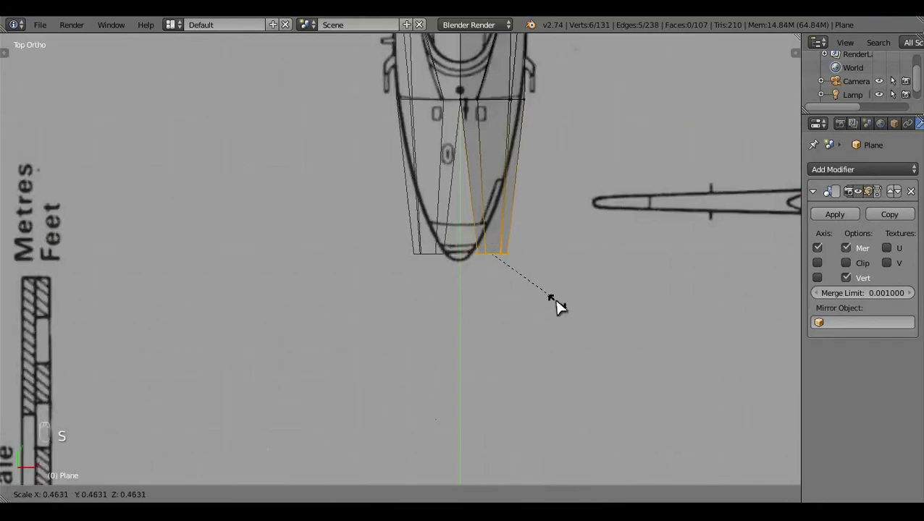
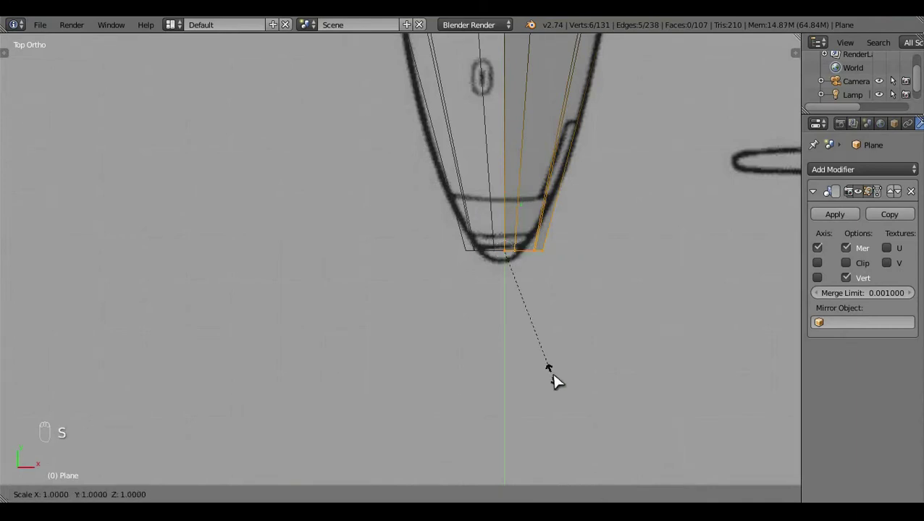
key("s")
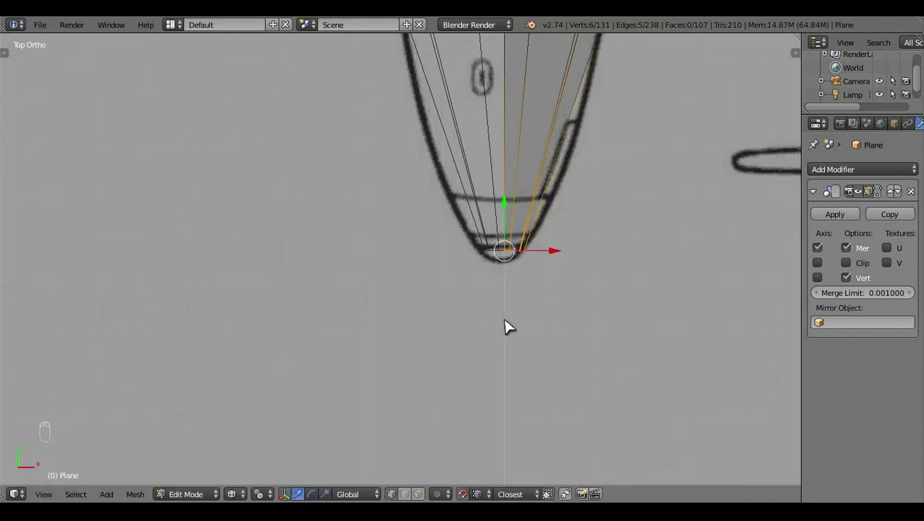
Step: Squash the nose tip along Z in Right Ortho to match the side-profile point
key("KP_3")
left_click(417, 149)
key("s")
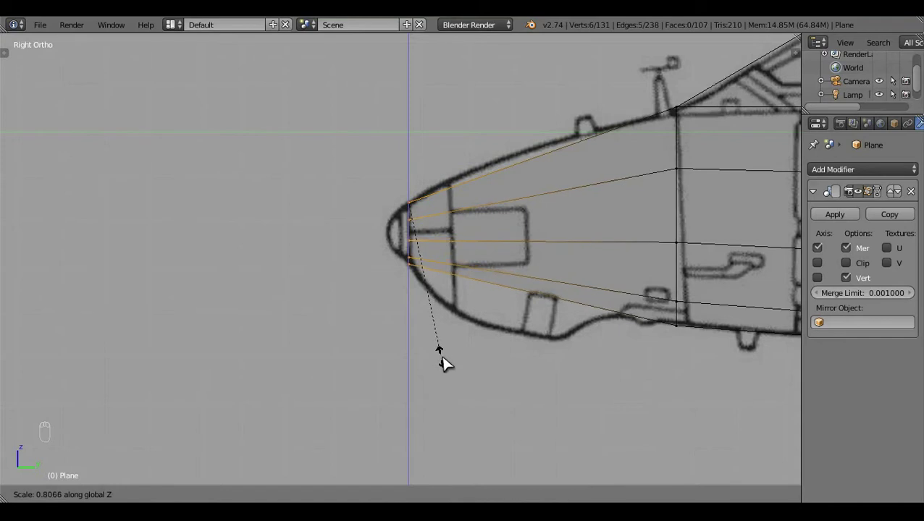
left_click_drag(414, 164, 546, 253)
key("a")
middle_click(546, 253)
key("z")
Step: Inspect the finished nose tip from Right and Front Ortho views
left_click(448, 294)
key("KP_3")
key("z")
key("z")
left_click(481, 246)
right_click(495, 234)
key("KP_1")
Step: Grab the nose-tip vertex and move it into its new position against the blueprint
middle_click(559, 367)
left_click(527, 386)
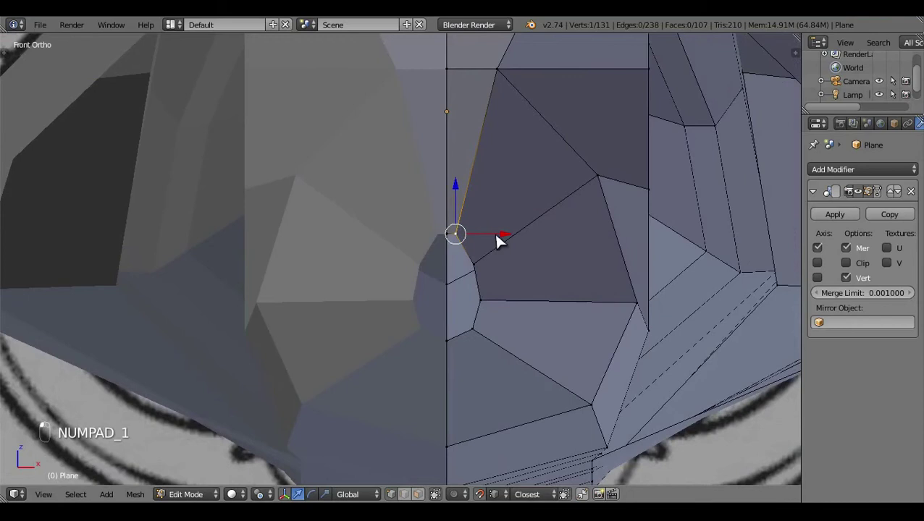
left_click(505, 239)
left_click(469, 196)
key("ctrl+z")
left_click_drag(492, 311, 467, 213)
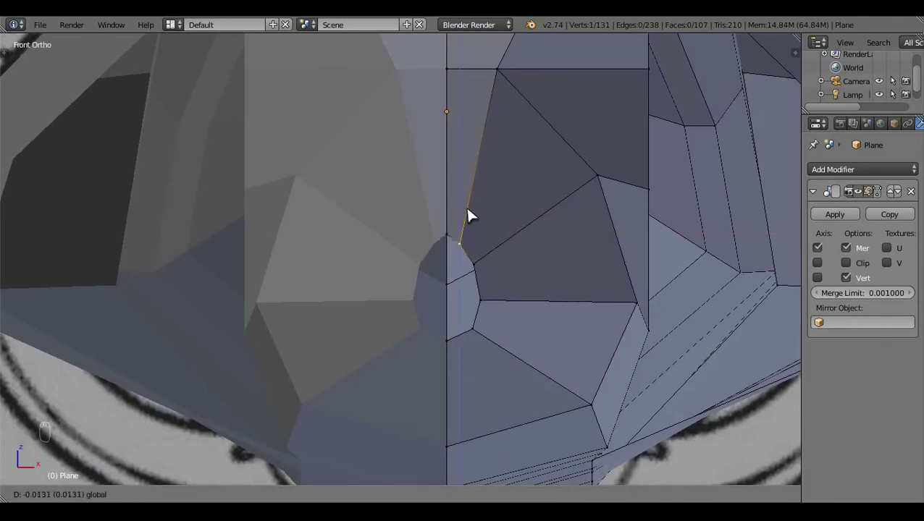
left_click(515, 248)
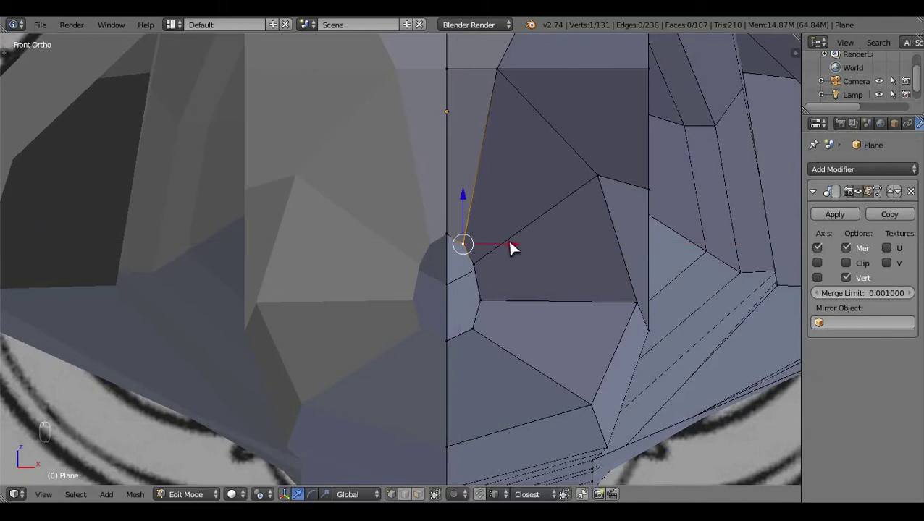
Step: Check the relocated nose tip in side and top blueprint views and by orbiting around it
key("a")
key("z")
middle_click(538, 289)
key("z")
left_click(529, 244)
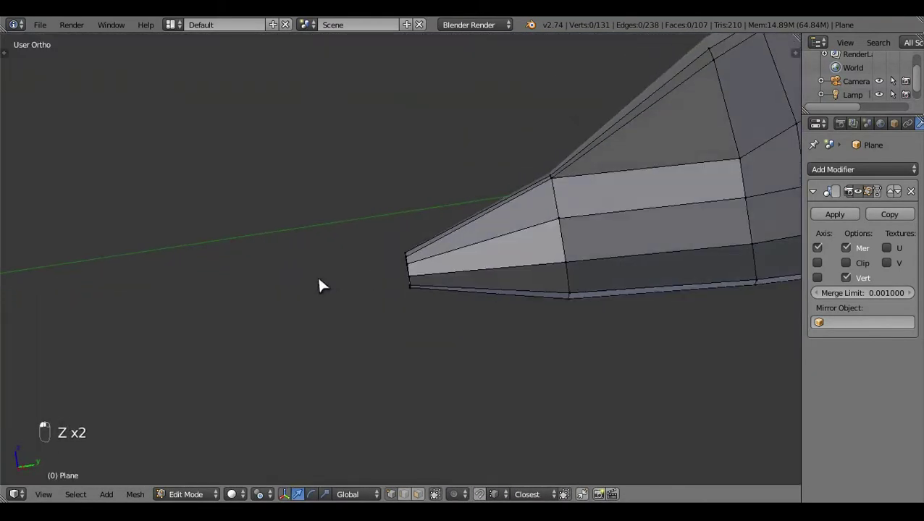
key("KP_3")
key("z")
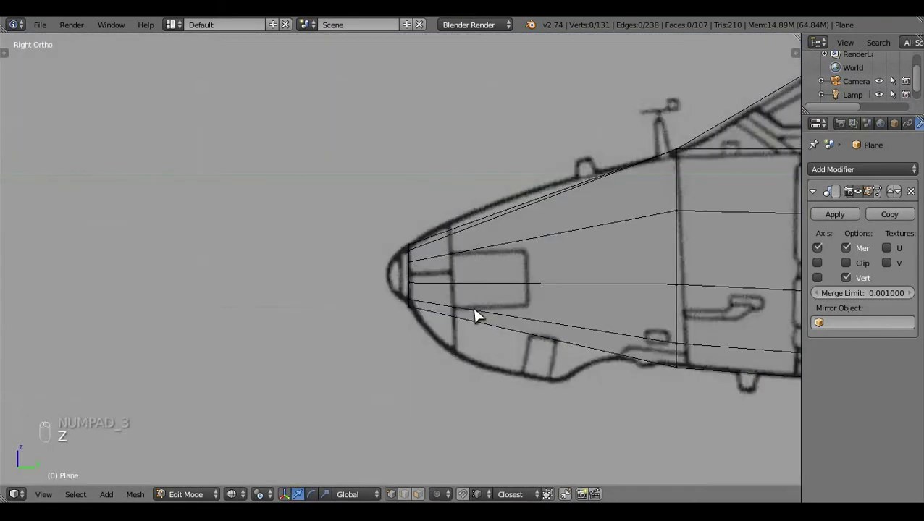
key("KP_7")
middle_click(481, 315)
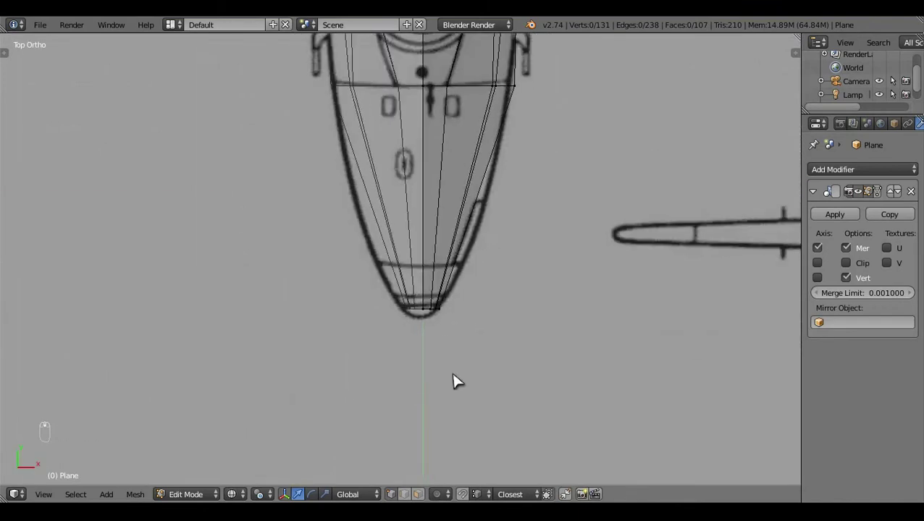
left_click_drag(433, 359, 454, 342)
right_click(430, 288)
key("a")
left_click_drag(454, 342, 481, 352)
key("z")
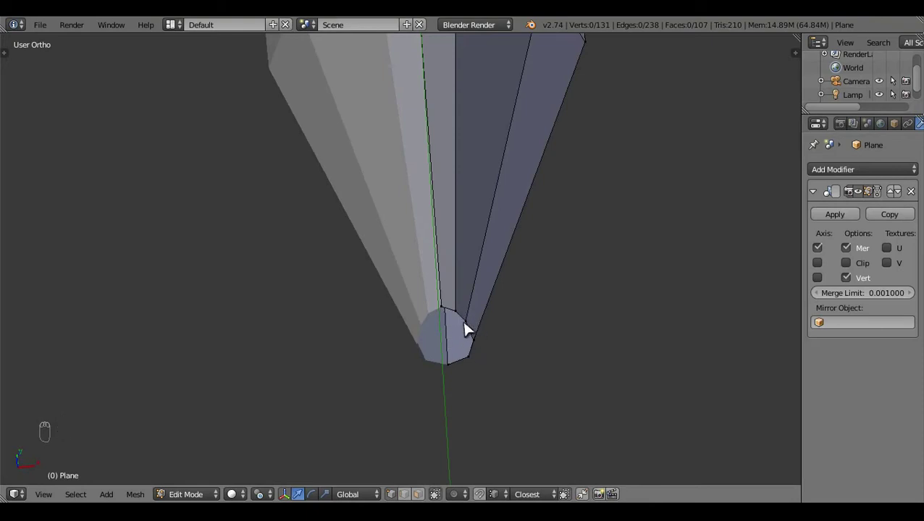
left_click(406, 375)
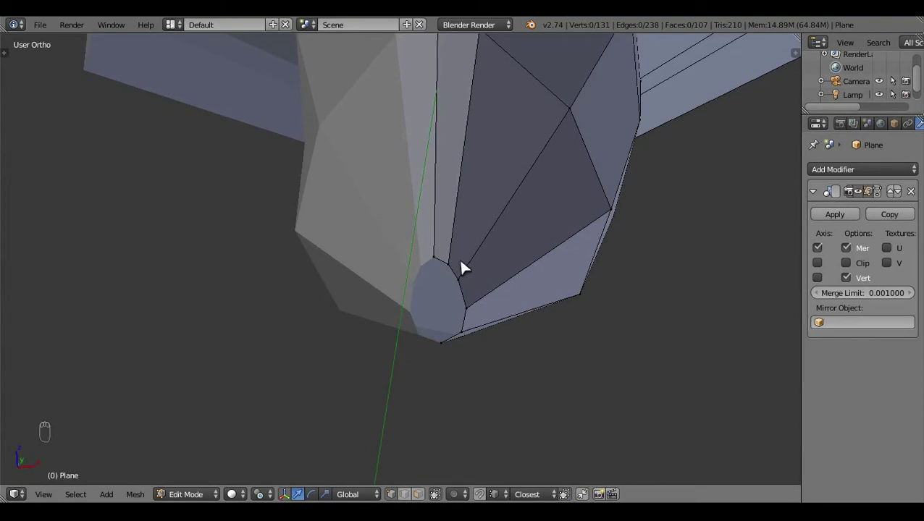
left_click(578, 318)
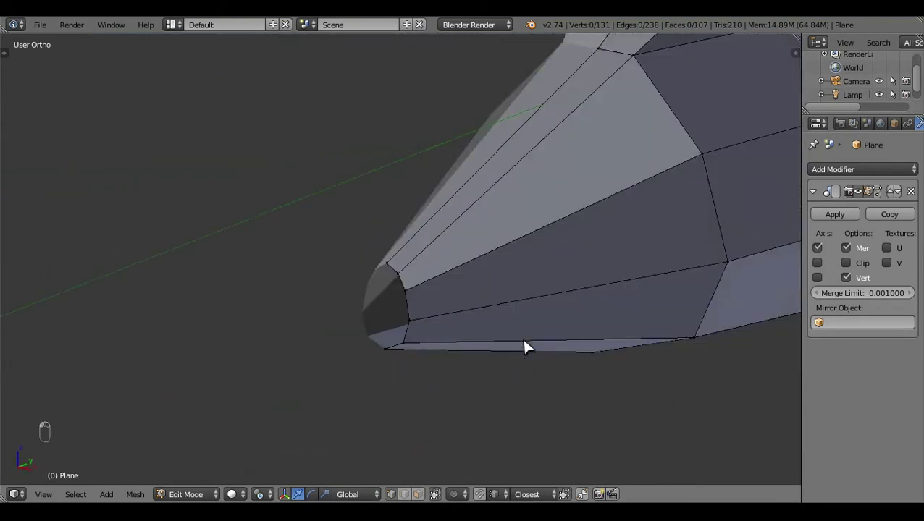
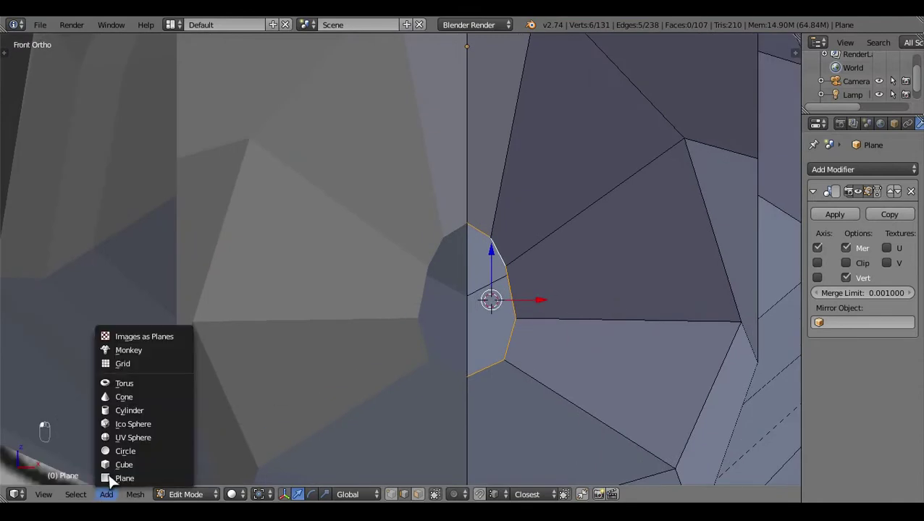
Step: Add a 10-vertex circle at the nose tip, rotate it about X and shrink it to the nose's width
key("t")
left_click(66, 385)
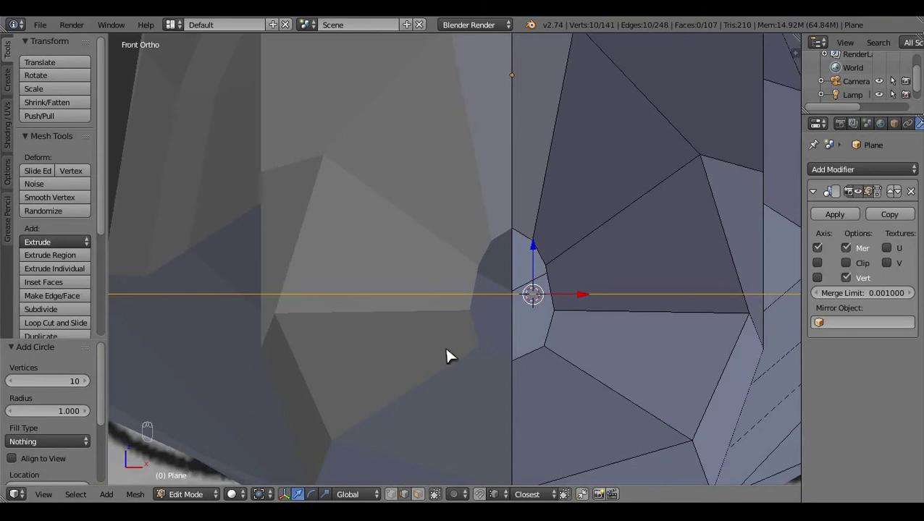
left_click(476, 397)
key("r")
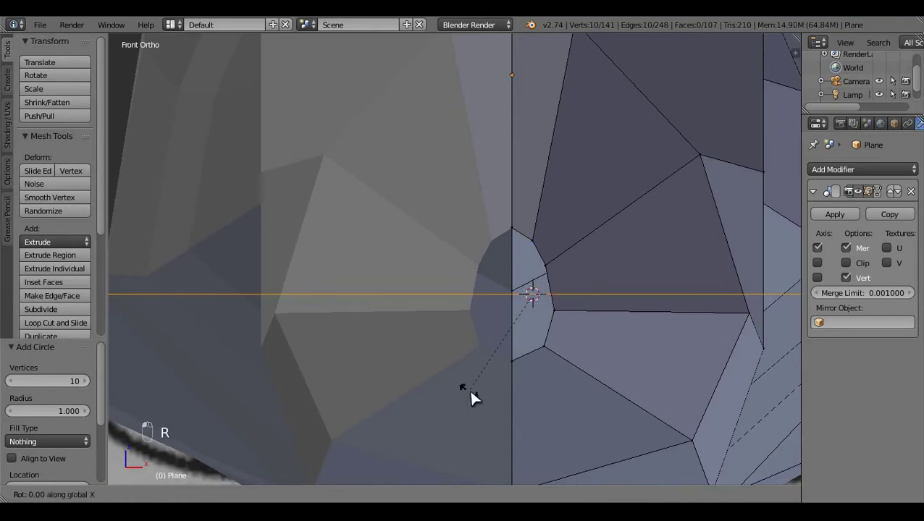
left_click(635, 400)
key("s")
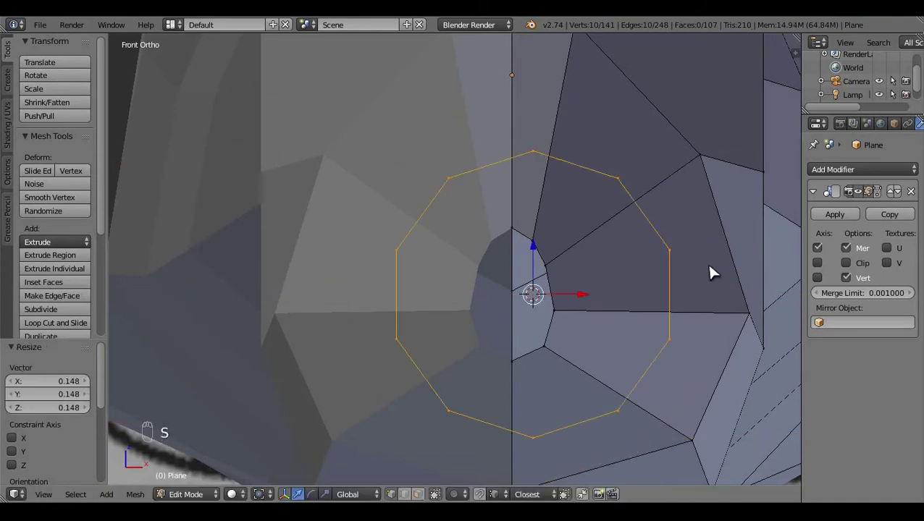
key("n")
left_click(795, 128)
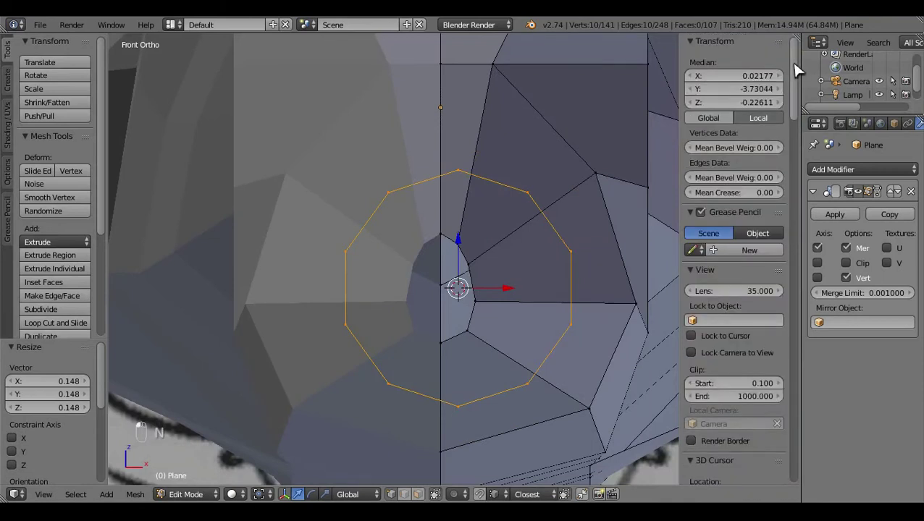
left_click(771, 82)
key("n")
key("s")
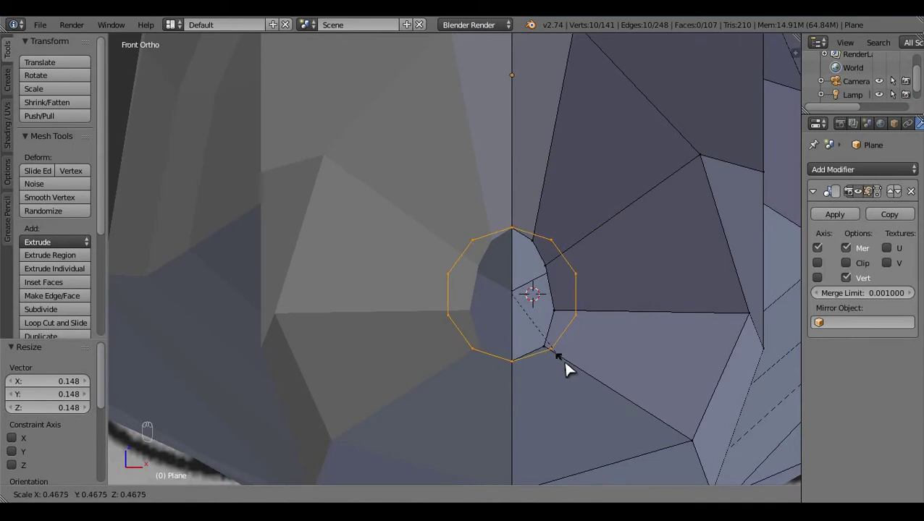
Step: Bring the surrounding fuselage vertices onto the corners of the new nose ring
middle_click(582, 399)
key("t")
left_click_drag(592, 398, 481, 207)
middle_click(482, 207)
right_click(482, 195)
left_click_drag(526, 260, 509, 164)
left_click(514, 186)
right_click(554, 231)
left_click_drag(552, 248, 564, 314)
right_click(564, 314)
left_click(554, 316)
left_click(520, 370)
right_click(531, 370)
left_click(523, 370)
left_click(515, 357)
Step: Verify the nose ring against the top and side blueprint views
key("a")
key("z")
middle_click(543, 325)
key("z")
middle_click(542, 324)
middle_click(541, 325)
left_click(387, 304)
key("KP_7")
key("z")
key("z")
middle_click(495, 329)
key("z")
key("KP_3")
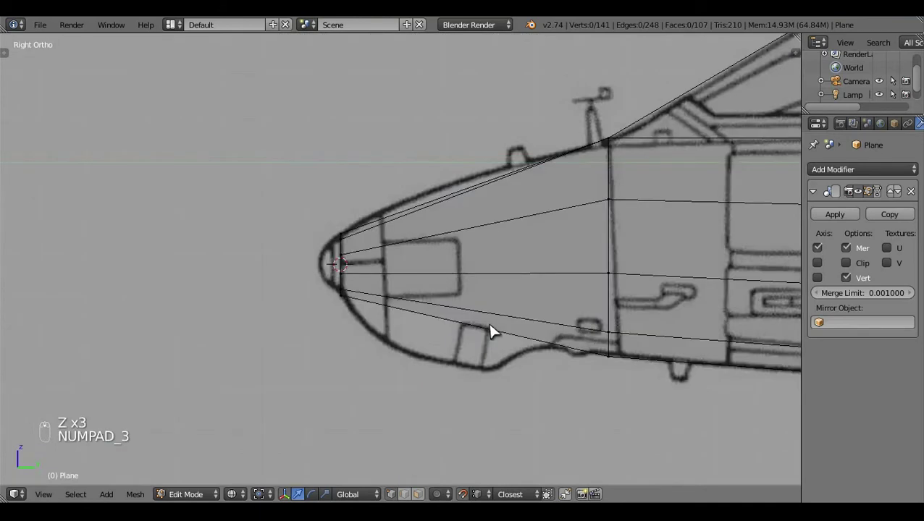
Step: Cut an edge loop across the nose and widen it in Top view about the active-element pivot
key("ctrl+r")
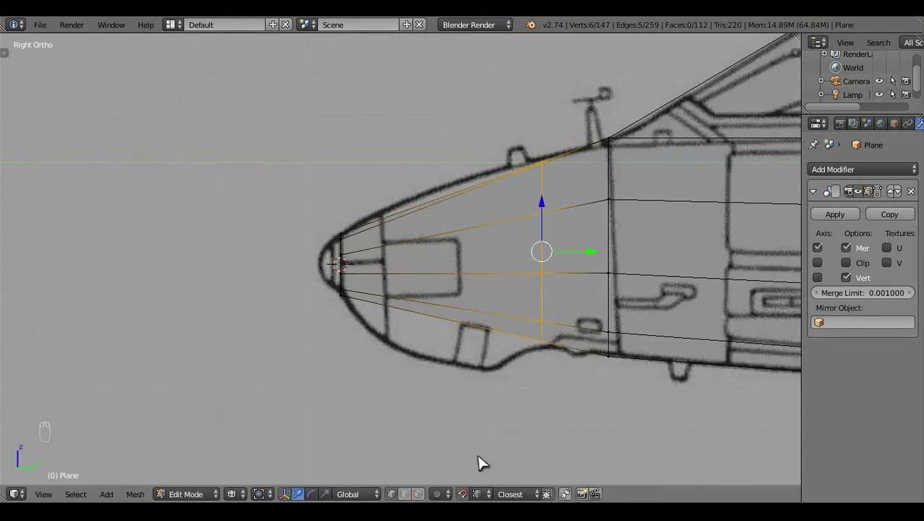
left_click(523, 353)
left_click_drag(521, 361, 522, 403)
key("s")
left_click(525, 410)
key("KP_7")
left_click(559, 380)
left_click(540, 177)
left_click_drag(540, 241, 545, 223)
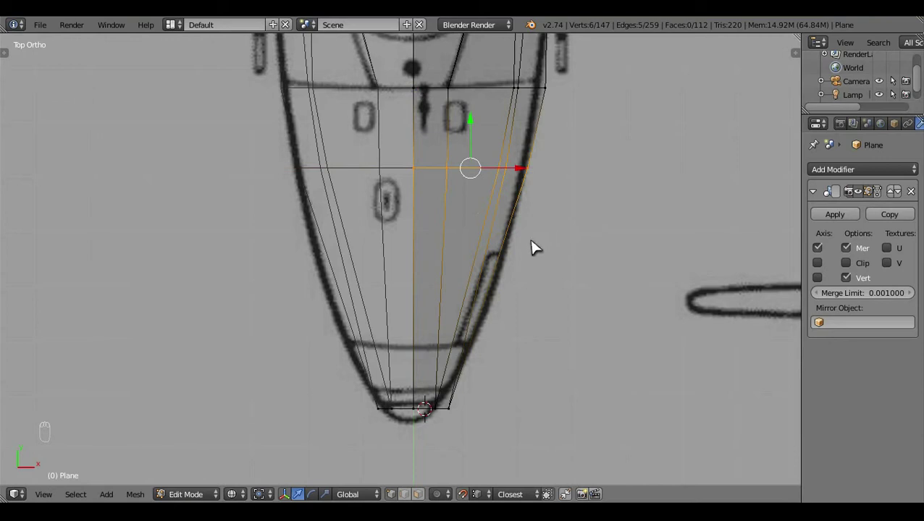
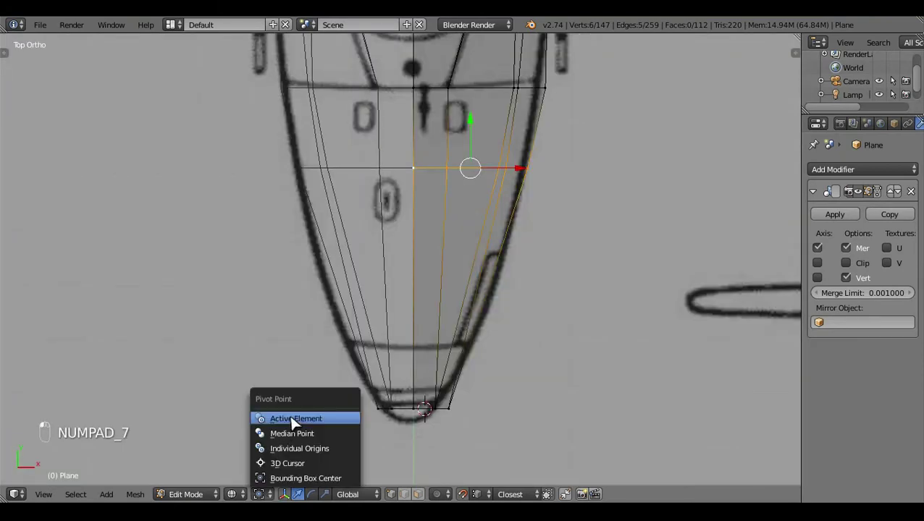
key("s")
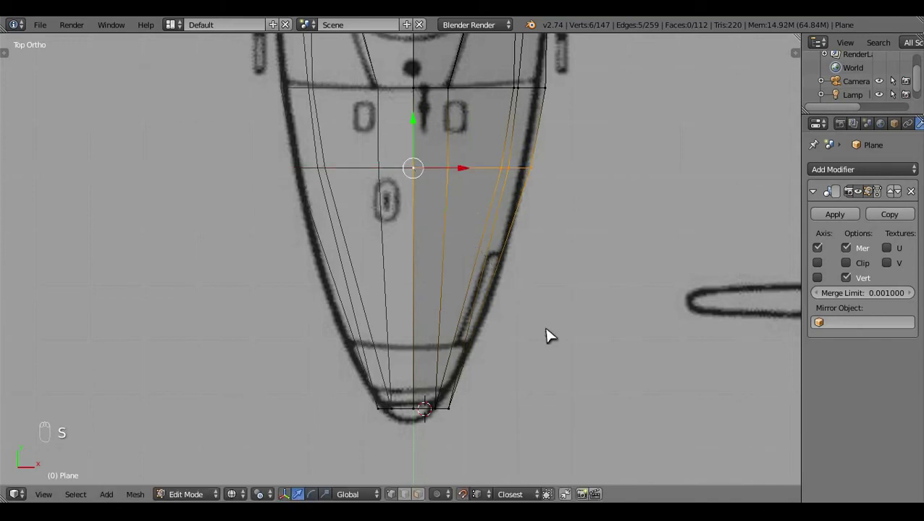
Step: Inspect the new nose loop from the side and from below
key("a")
key("z")
left_click(354, 331)
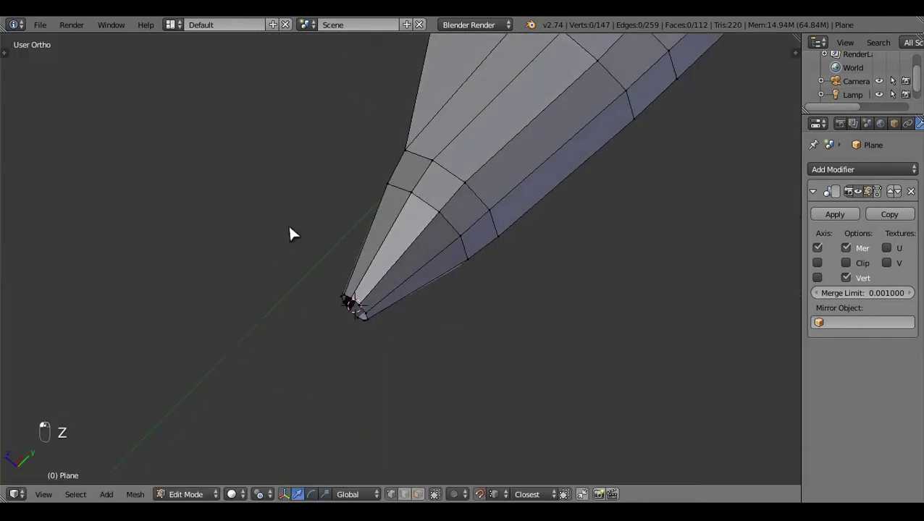
key("KP_3")
left_click_drag(396, 330, 371, 292)
key("z")
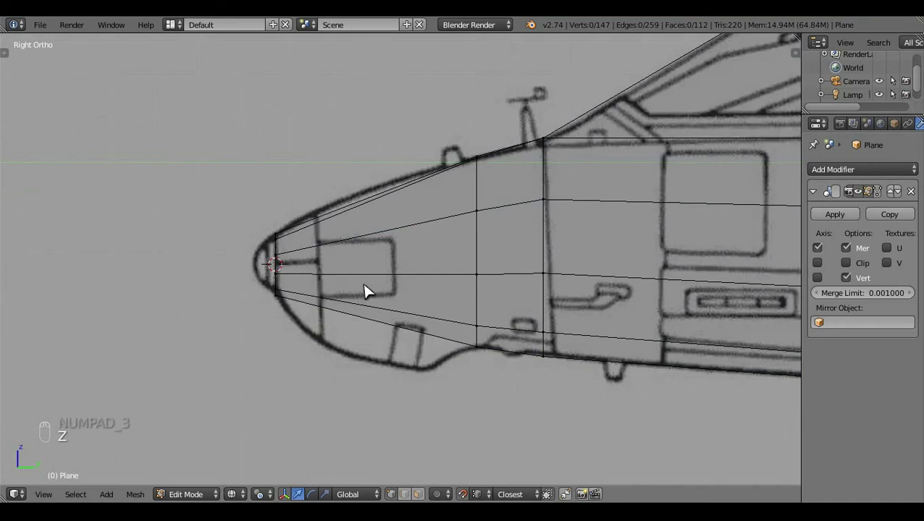
Step: Cut a second loop near the nose tip and scale it vertically to the side outline
key("ctrl+r")
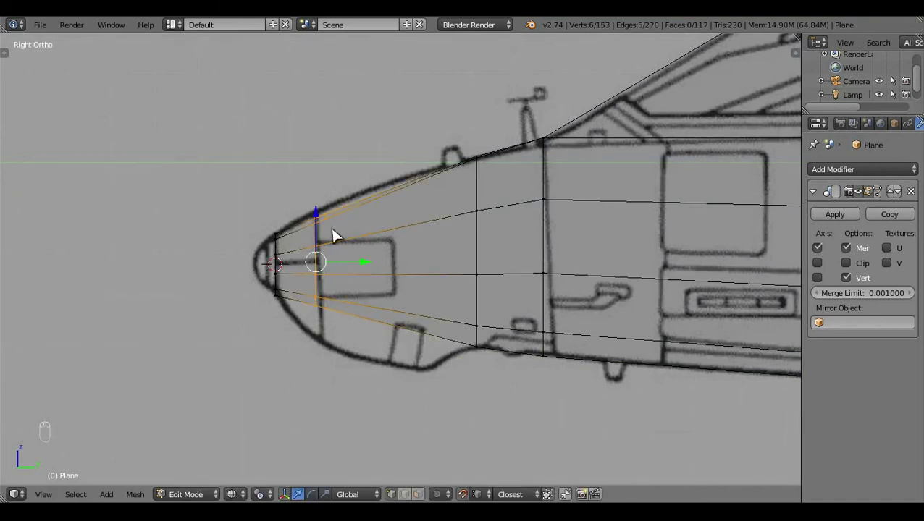
left_click_drag(325, 325, 306, 344)
left_click(305, 359)
key("KP_3")
left_click(389, 387)
middle_click(387, 380)
key("s")
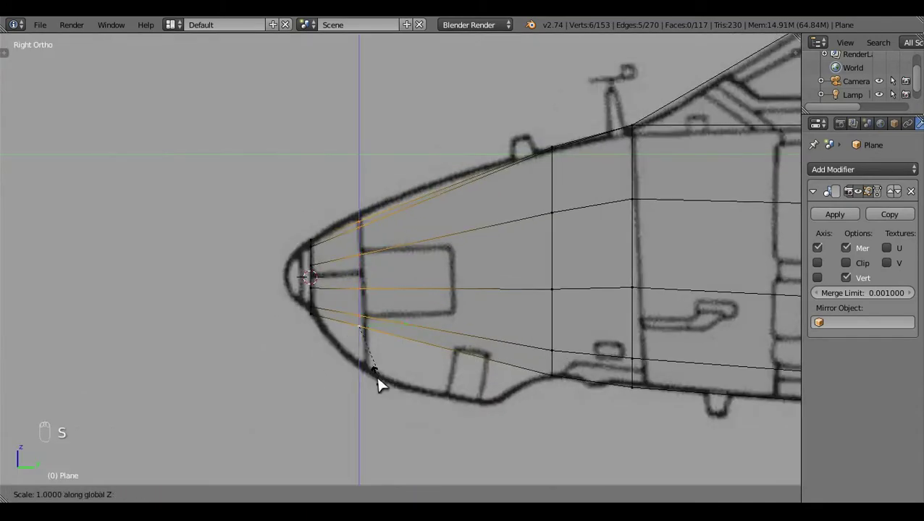
left_click(384, 388)
Step: Check the tip loops in Top view and return to object mode
key("KP_7")
key("a")
key("z")
middle_click(508, 354)
key("Tab")
left_click(406, 310)
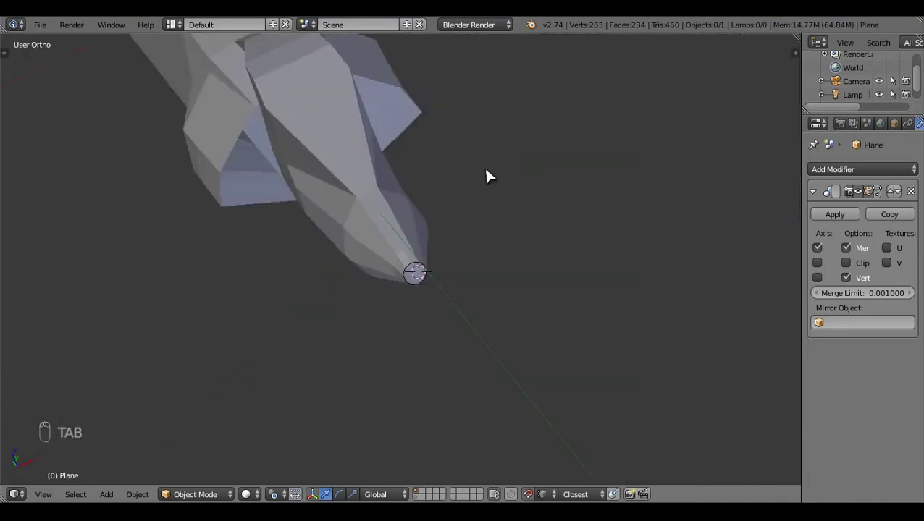
Step: In Top Ortho edit mode, cut a loop across the nose and pull its outer vertex onto the outline
key("KP_7")
left_click_drag(487, 332, 497, 323)
key("z")
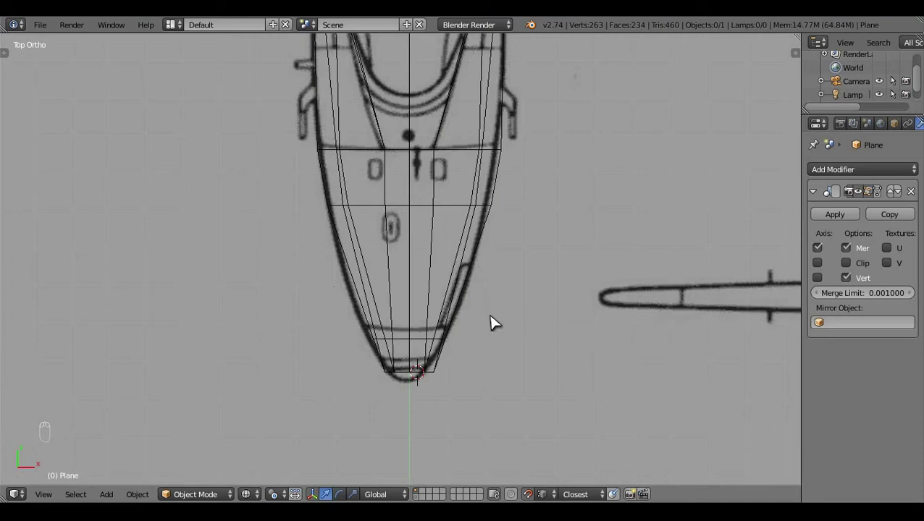
key("Tab")
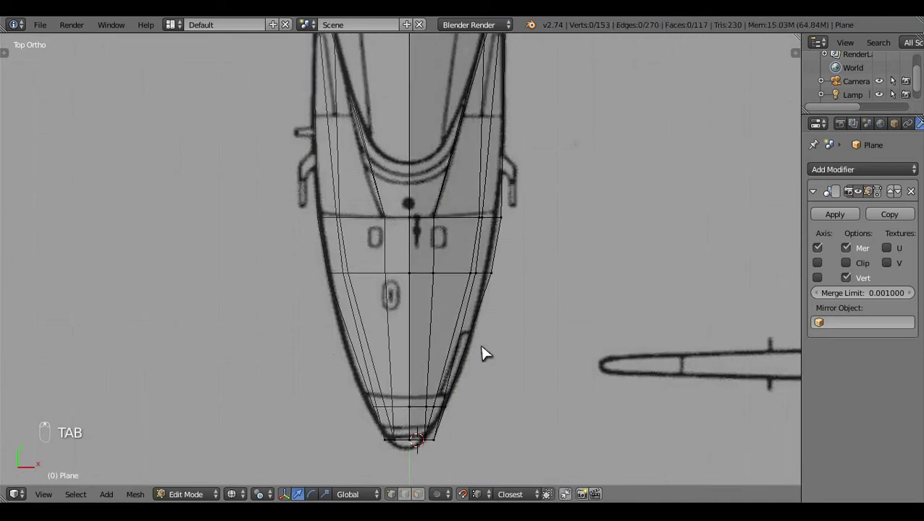
middle_click(483, 350)
key("ctrl+r")
key("z")
key("z")
key("c")
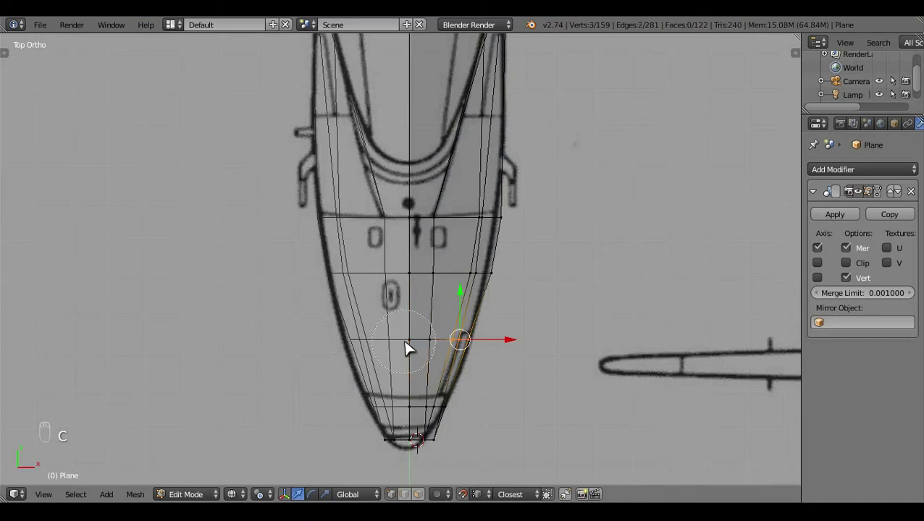
left_click_drag(523, 355, 529, 348)
right_click(525, 348)
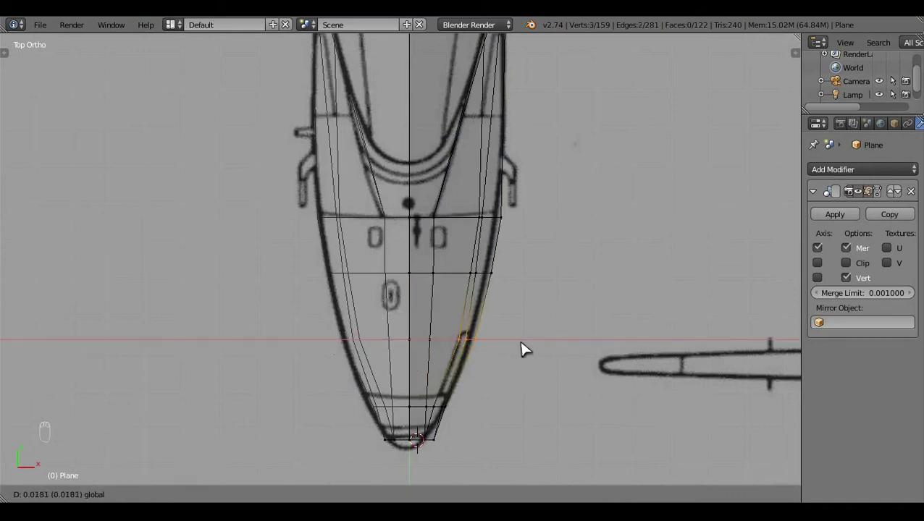
key("a")
key("c")
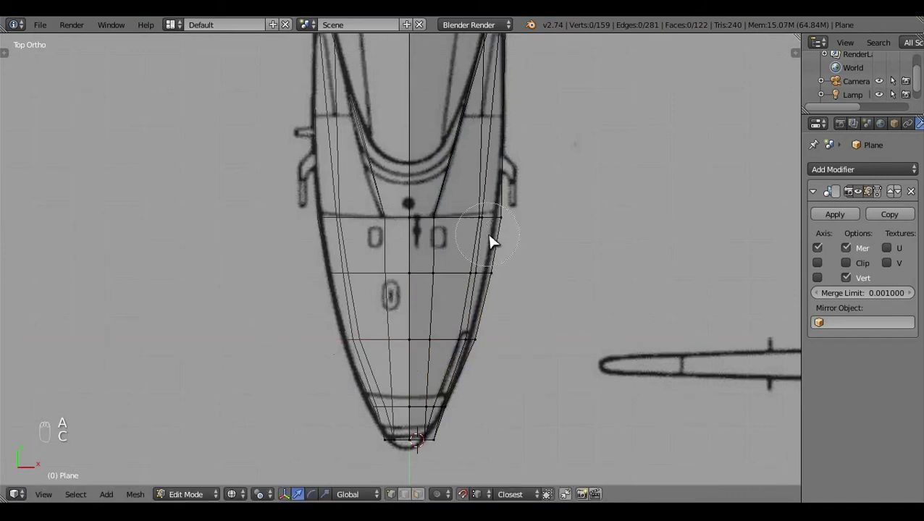
Step: Cut a further loop through the cockpit area and move its outer vertices onto the top outline
right_click(543, 261)
left_click(541, 253)
key("a")
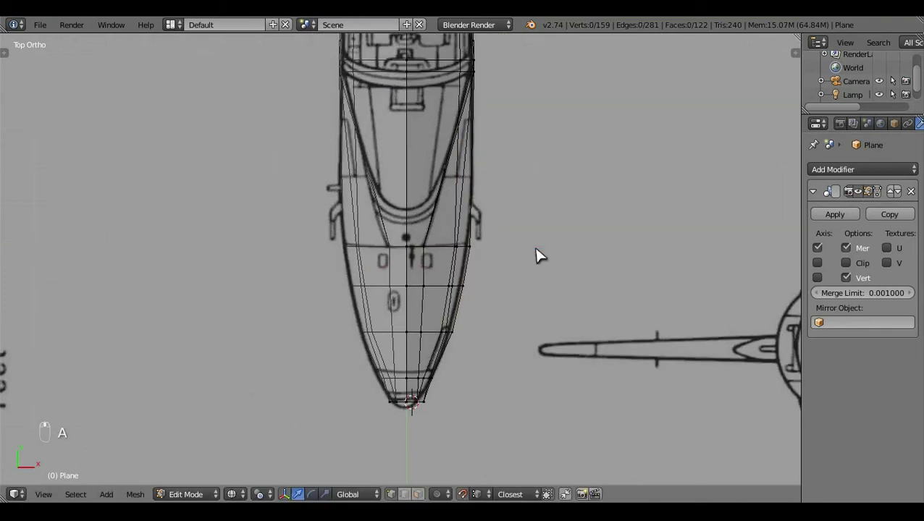
middle_click(543, 255)
key("ctrl+r")
left_click(500, 397)
key("g")
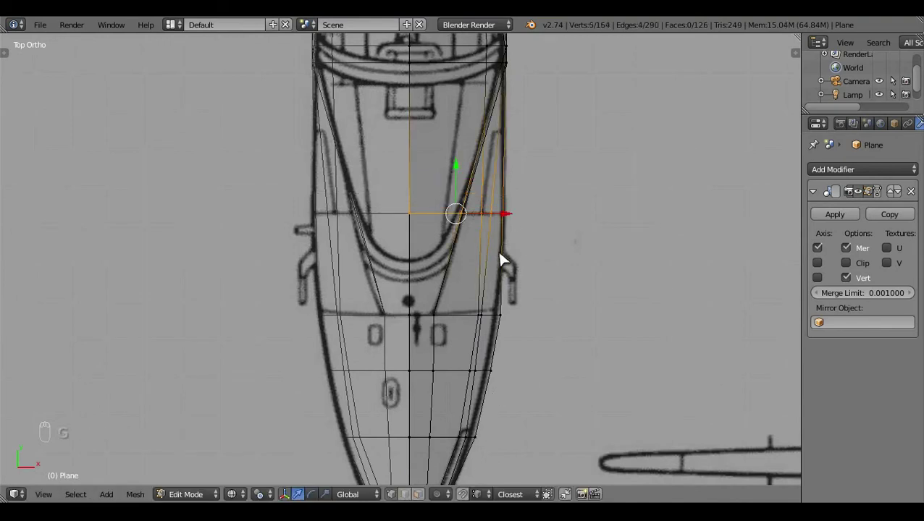
key("a")
key("c")
left_click_drag(502, 228, 555, 223)
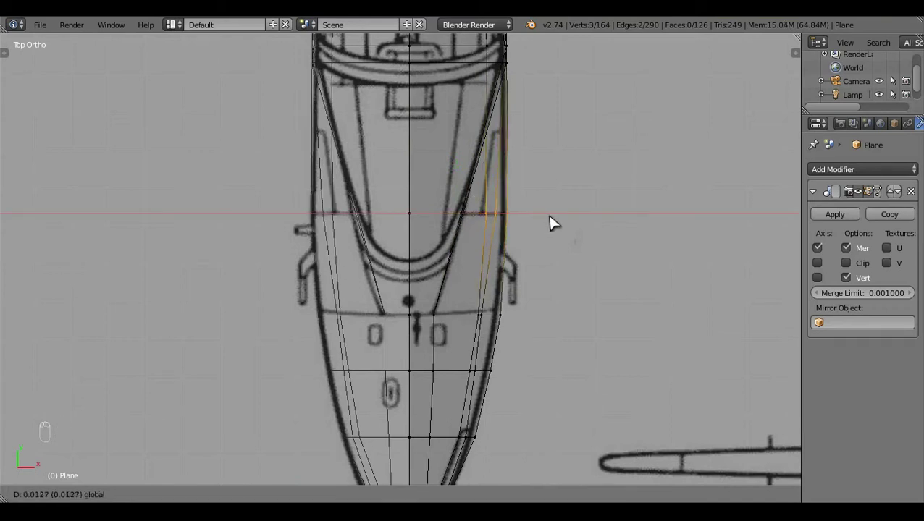
key("a")
key("z")
Step: Review the fuselage in side and top views, then select a cockpit-side vertex for reshaping
key("Tab")
left_click(435, 366)
key("KP_3")
key("z")
left_click(560, 355)
key("KP_7")
key("z")
key("Tab")
left_click_drag(420, 350, 436, 174)
right_click(435, 175)
key("KP_7")
key("z")
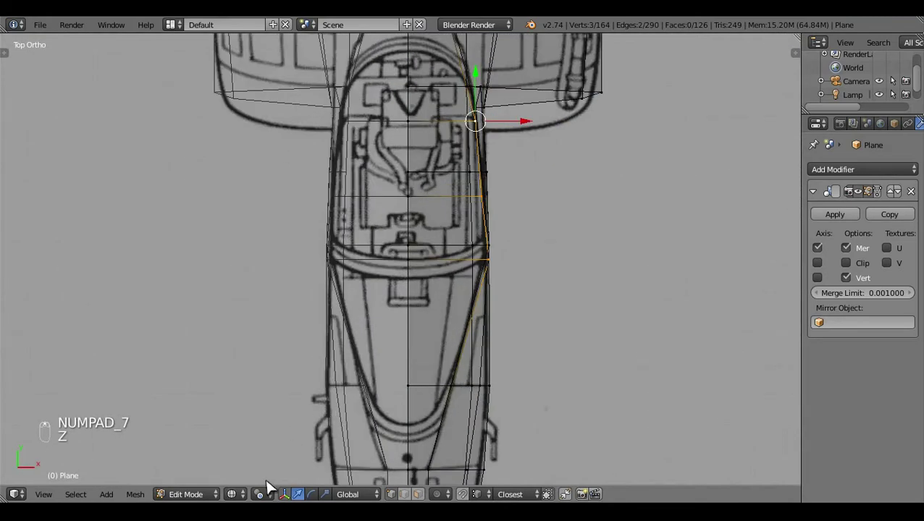
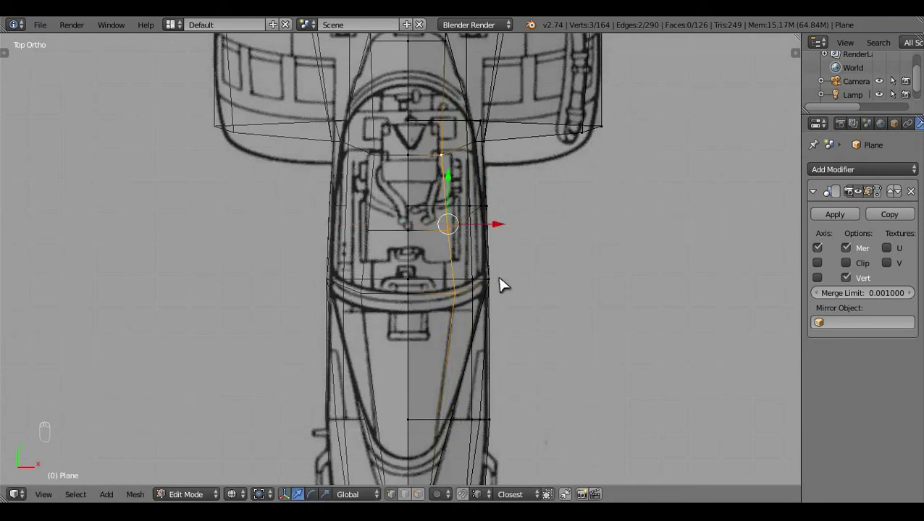
Step: Nudge the cockpit canopy vertices onto the blueprint canopy outline in Top view
key("z")
middle_click(504, 282)
left_click_drag(501, 257, 550, 258)
key("z")
middle_click(549, 258)
left_click(550, 258)
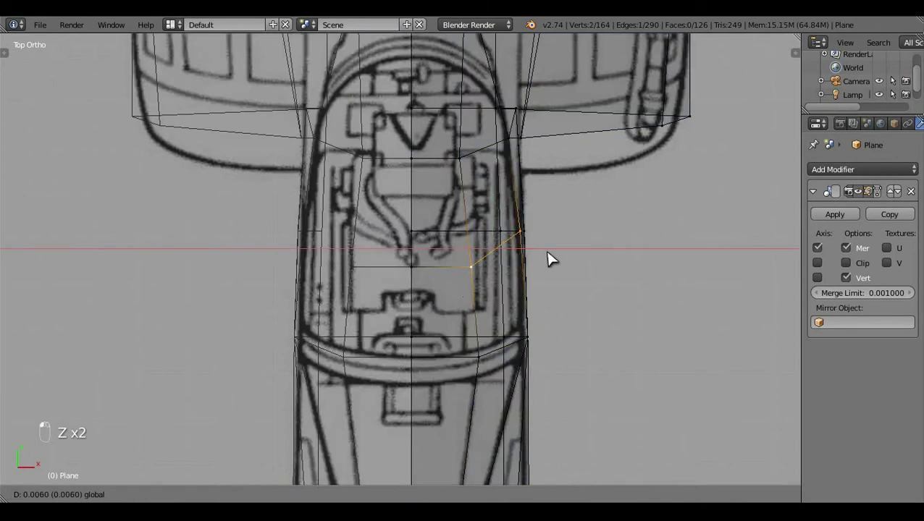
key("a")
key("z")
middle_click(469, 152)
right_click(470, 139)
key("z")
left_click(519, 139)
key("a")
middle_click(494, 134)
right_click(514, 147)
left_click(501, 148)
key("a")
key("z")
Step: In Right view, add an edge loop near the tail boom tip and start pulling it rearward
key("Tab")
left_click_drag(436, 401, 375, 197)
key("KP_3")
middle_click(494, 247)
left_click(493, 248)
middle_click(494, 247)
left_click_drag(483, 244, 574, 262)
key("KP_3")
key("z")
left_click(557, 309)
key("Tab")
key("c")
left_click_drag(625, 246, 591, 205)
Step: Extrude the tail tip loop rearward twice, scaling it toward the blueprint tail cone
key("e")
left_click_drag(591, 205, 624, 216)
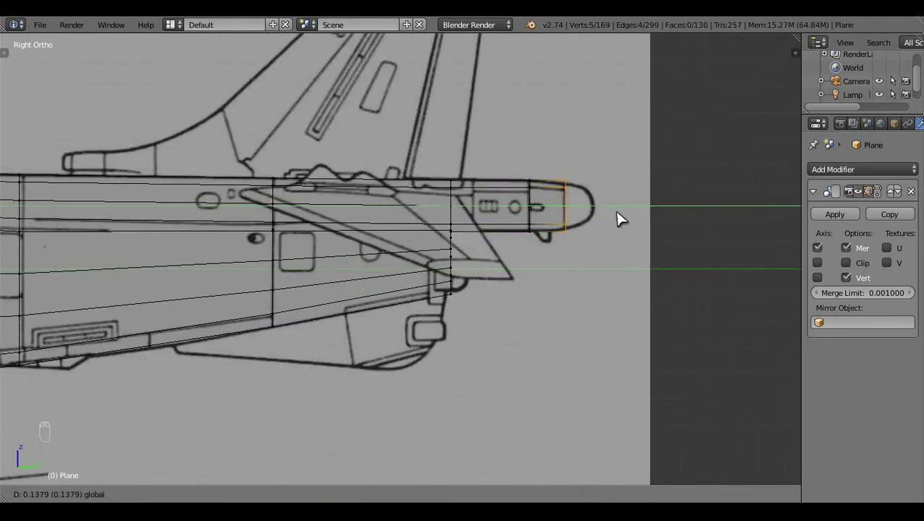
left_click(526, 315)
middle_click(524, 316)
left_click(524, 316)
left_click_drag(597, 328, 586, 201)
key("s")
left_click(553, 205)
key("e")
left_click_drag(601, 257, 639, 265)
Step: Check the tip in Top view, then flatten the tail tip loop vertically in side view
key("KP_7")
key("a")
key("c")
left_click_drag(517, 104, 476, 131)
right_click(507, 99)
key("c")
left_click(508, 79)
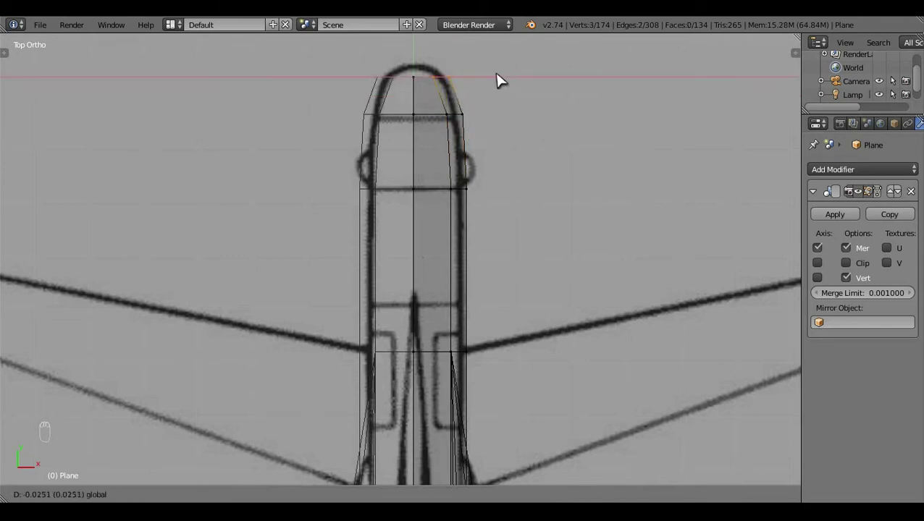
key("a")
key("z")
key("KP_3")
key("z")
middle_click(515, 286)
key("b")
key("s")
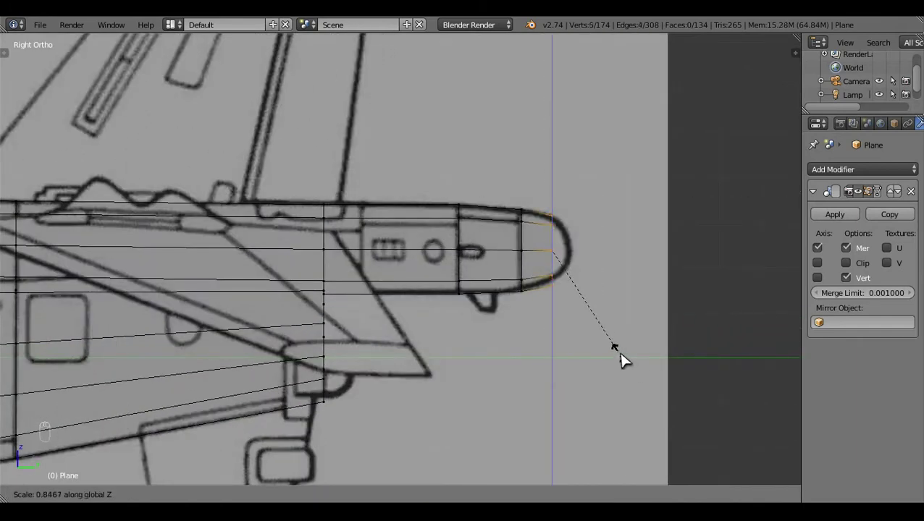
left_click_drag(561, 210, 564, 209)
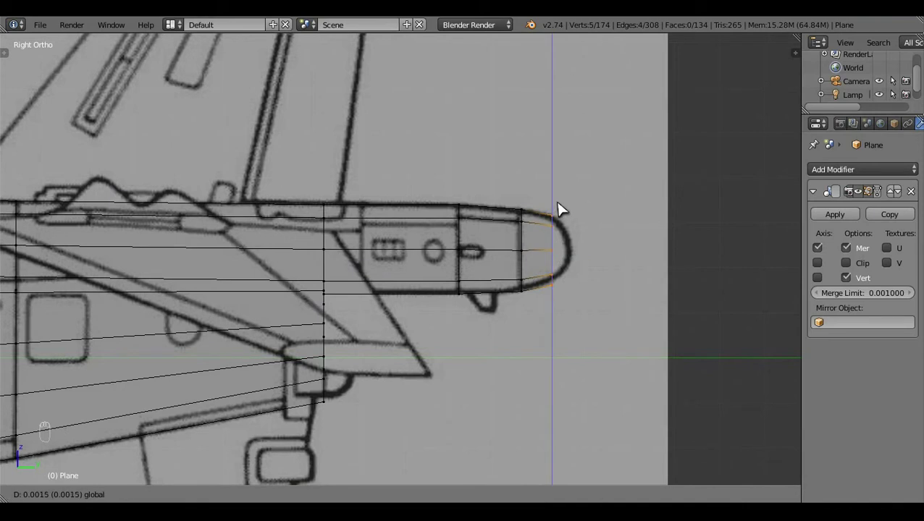
left_click(547, 312)
Step: Extrude a final end loop to the tail tip and shrink it to round the tip
key("e")
left_click_drag(529, 263, 558, 274)
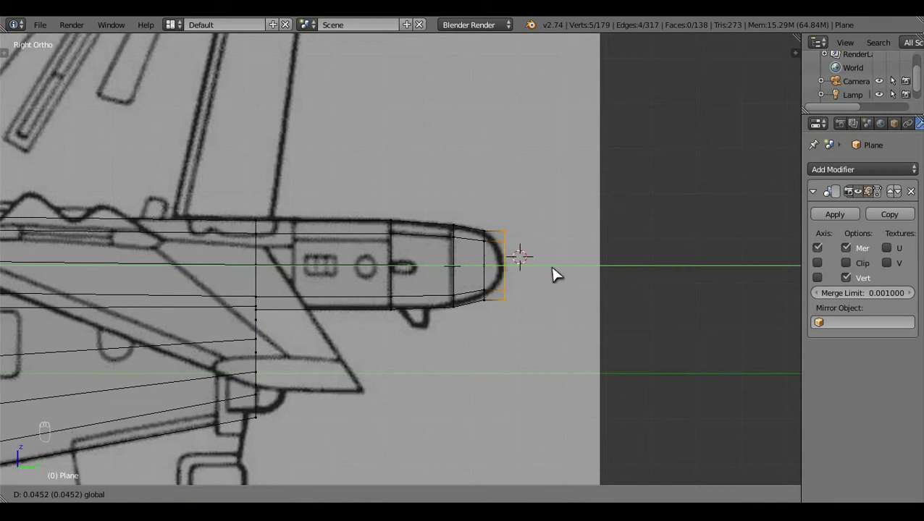
key("s")
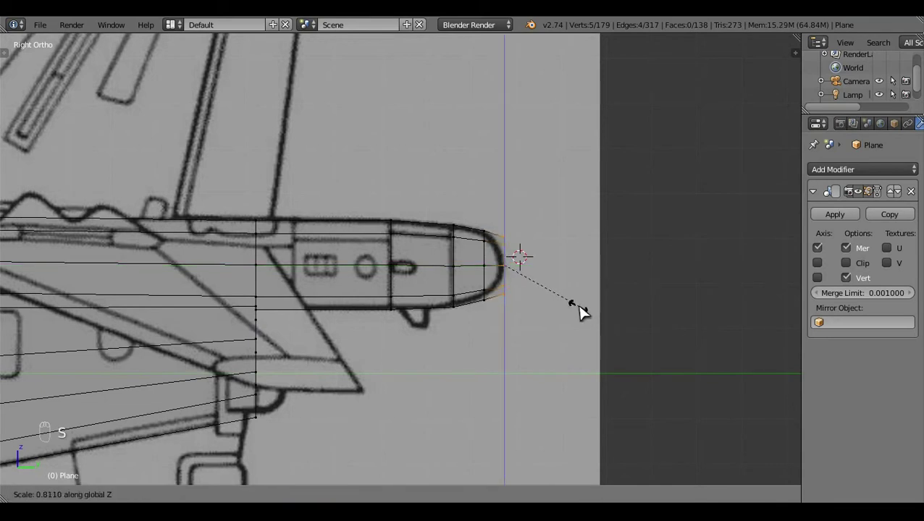
left_click_drag(567, 291, 554, 273)
key("c")
right_click(564, 290)
left_click_drag(564, 290, 595, 272)
right_click(595, 271)
key("s")
key("c")
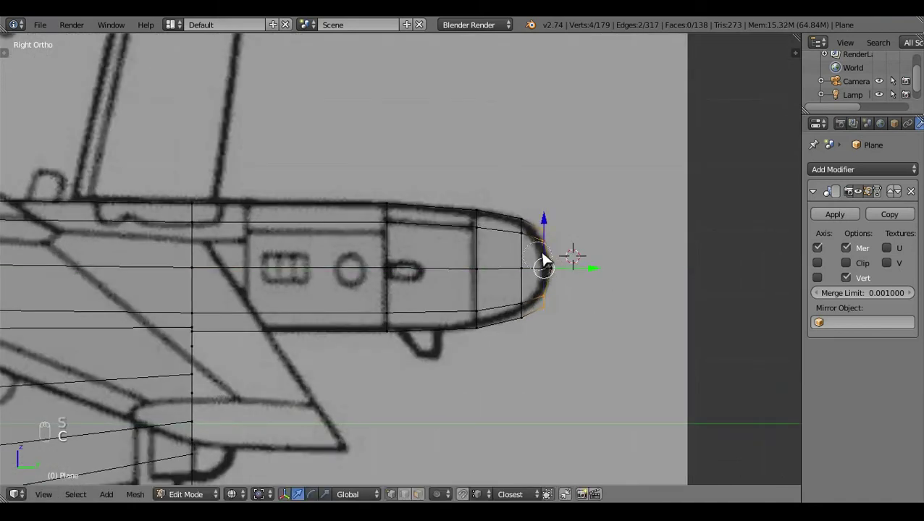
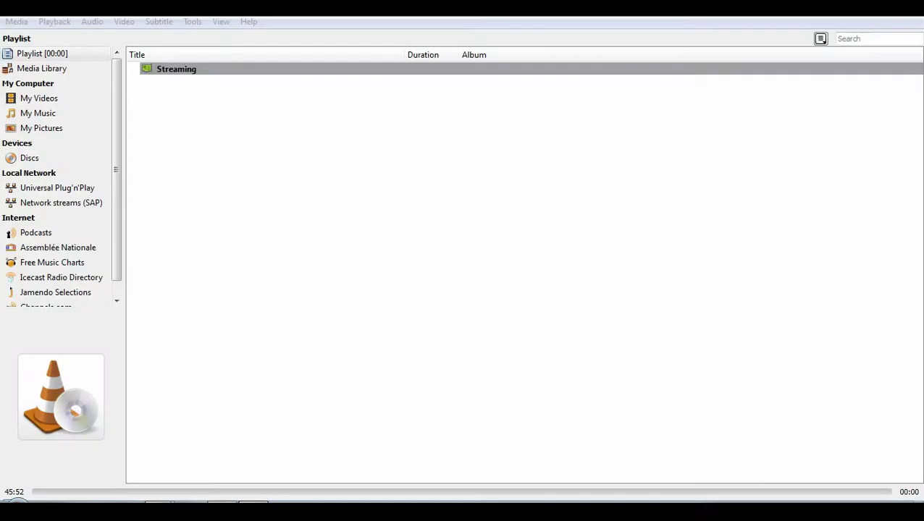
Step: Add a Subdivision Surface modifier to the fuselage and leave edit mode
left_click_drag(430, 265, 461, 293)
key("z")
key("z")
key("Tab")
Step: In Right Ortho, select the lower side edge loop and lower it onto the blueprint body line
key("z")
left_click(320, 300)
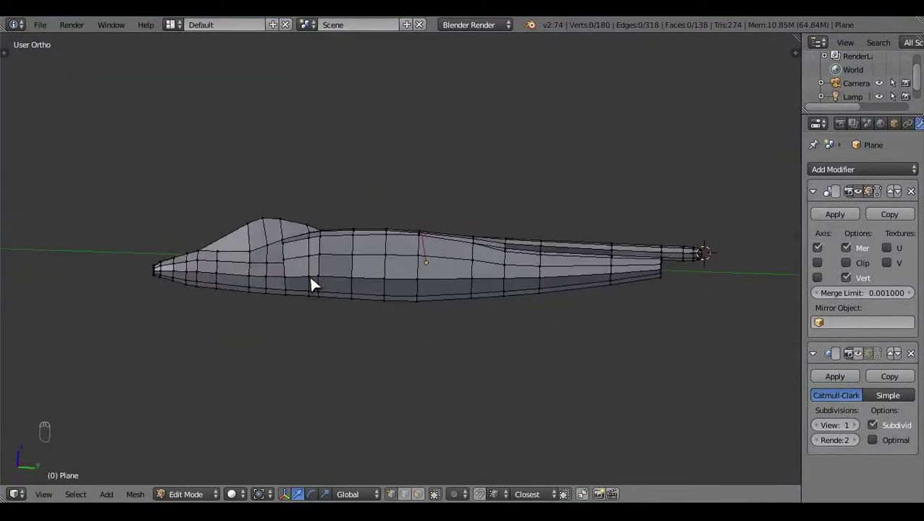
key("KP_3")
key("z")
middle_click(387, 304)
key("z")
middle_click(624, 325)
left_click_drag(176, 305, 390, 255)
key("z")
left_click(390, 255)
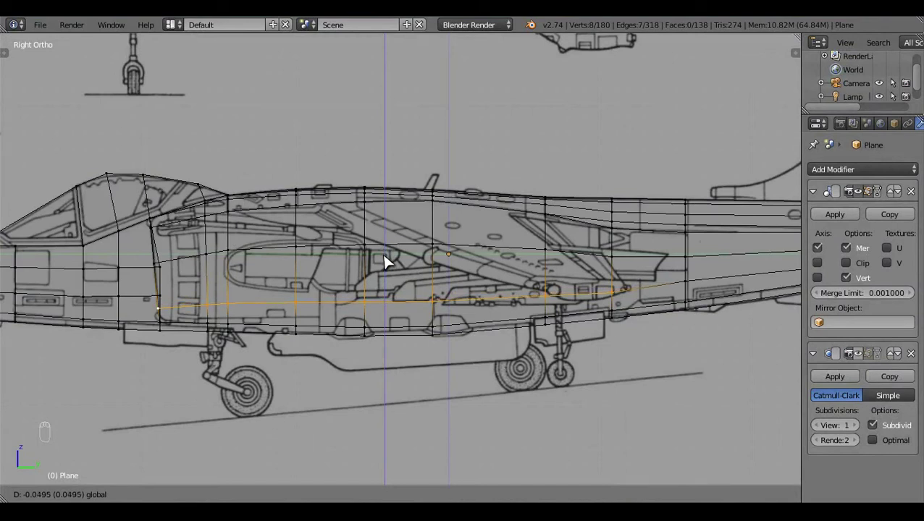
key("ctrl+z")
left_click_drag(394, 245, 394, 252)
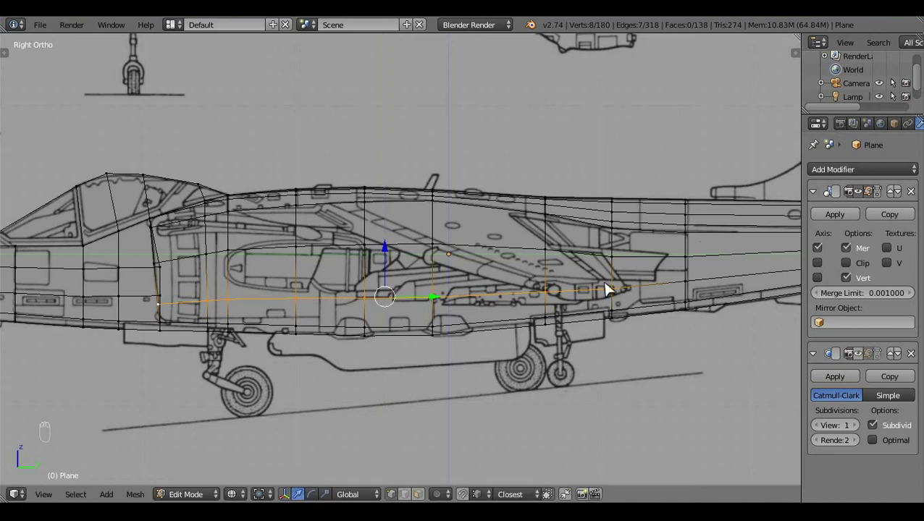
Step: Align the remaining lower side vertices with the blueprint, lowering the side edge slightly
right_click(567, 309)
middle_click(349, 268)
left_click(346, 271)
left_click_drag(575, 309, 281, 279)
right_click(283, 280)
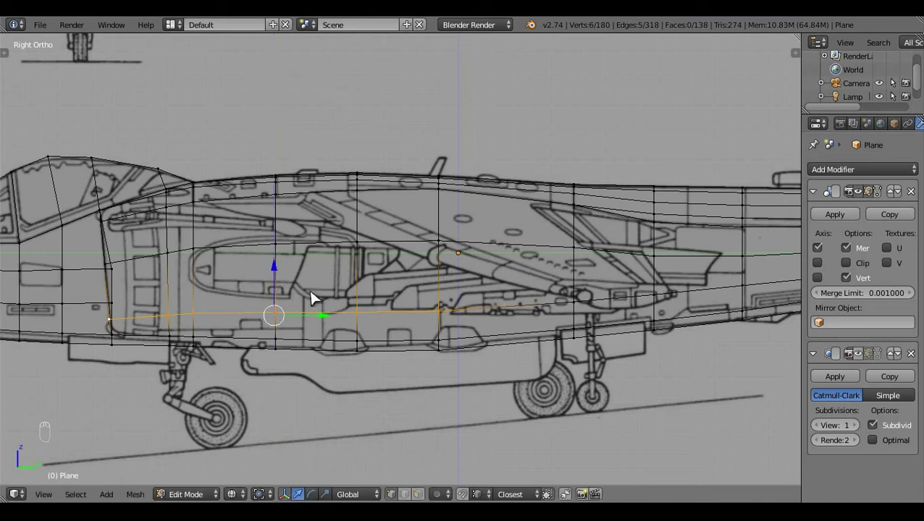
key("a")
key("z")
left_click(466, 378)
middle_click(316, 315)
left_click(334, 300)
left_click_drag(445, 284, 339, 244)
left_click(338, 243)
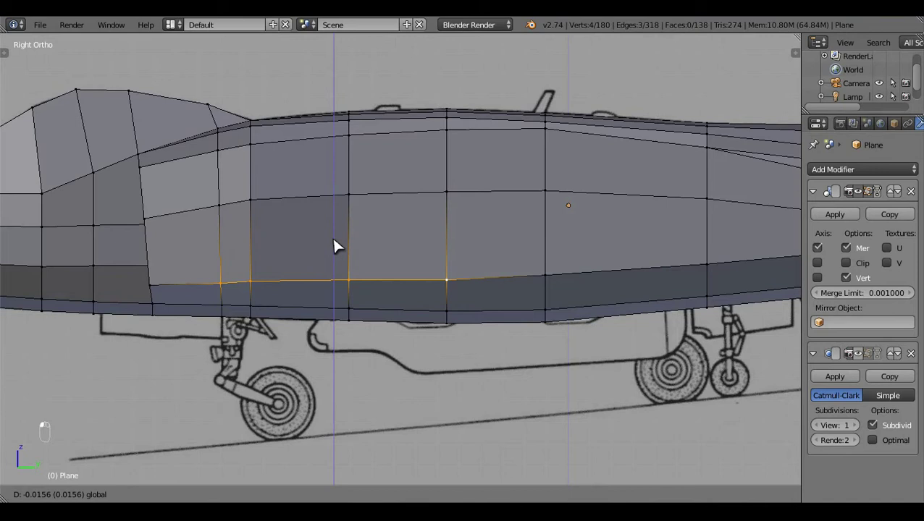
left_click_drag(264, 297, 306, 247)
left_click(307, 245)
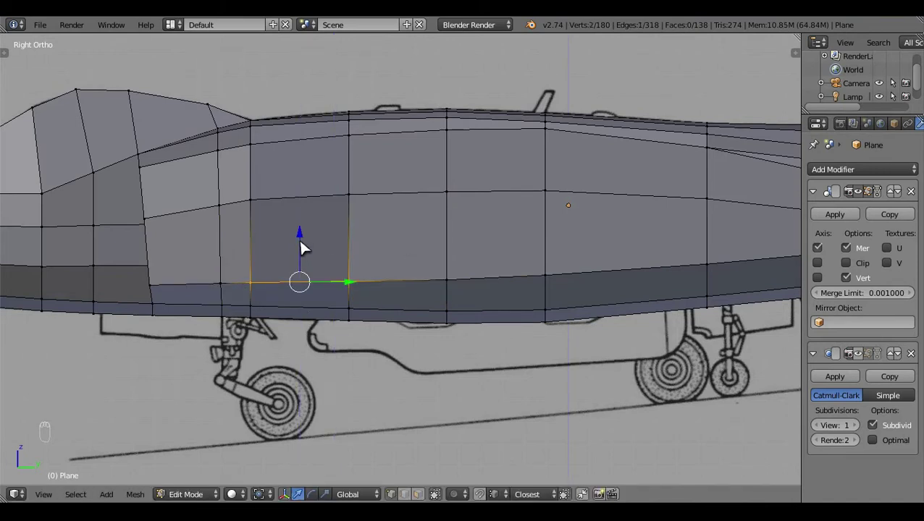
Step: Nudge a vertex near the intake onto the side-view outline and return to object mode
key("a")
middle_click(361, 257)
left_click(351, 311)
middle_click(374, 321)
left_click(257, 330)
key("z")
left_click(289, 323)
key("ctrl+z")
key("a")
key("c")
left_click_drag(301, 369, 297, 375)
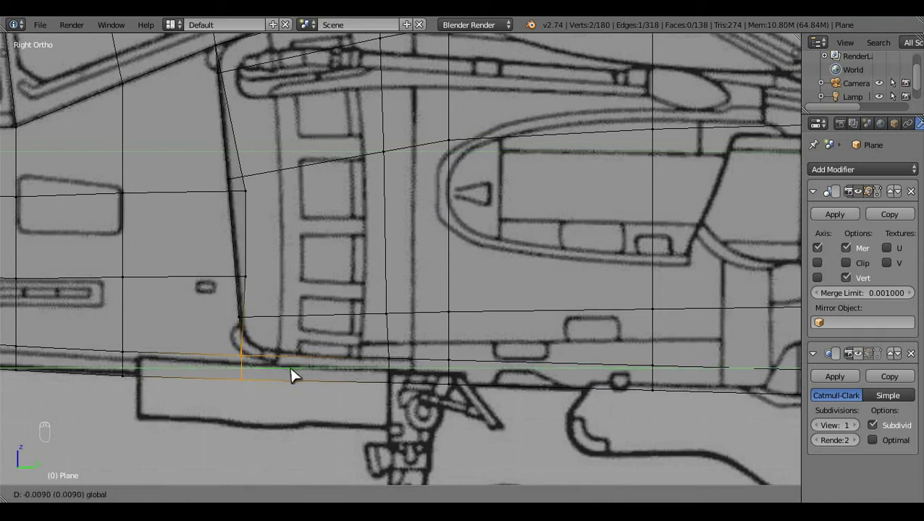
key("z")
key("z")
key("a")
left_click_drag(263, 229, 321, 236)
key("a")
key("z")
middle_click(346, 233)
key("Tab")
left_click(307, 262)
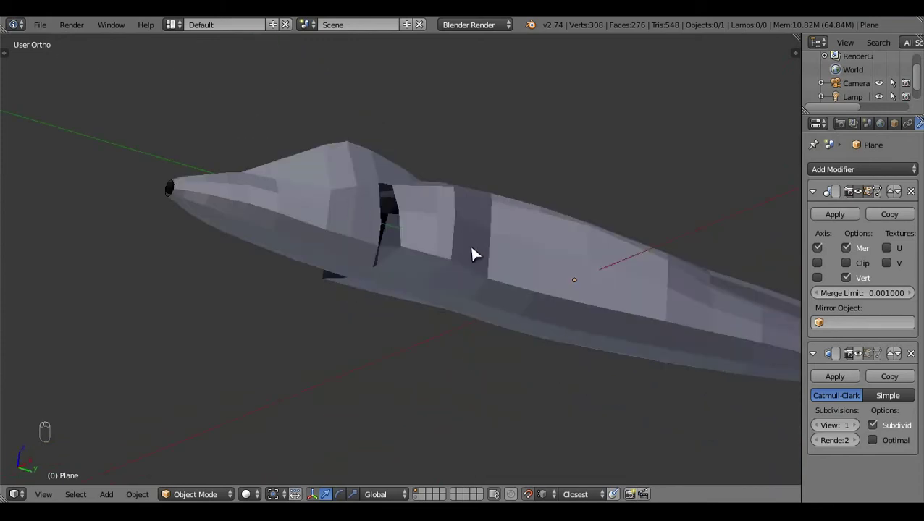
Step: In bottom ortho wireframe, pull the selected belly face out to form the ventral strake
key("KP_3")
left_click_drag(478, 254, 528, 293)
key("z")
key("ctrl+KP_7")
key("z")
key("z")
key("Tab")
key("z")
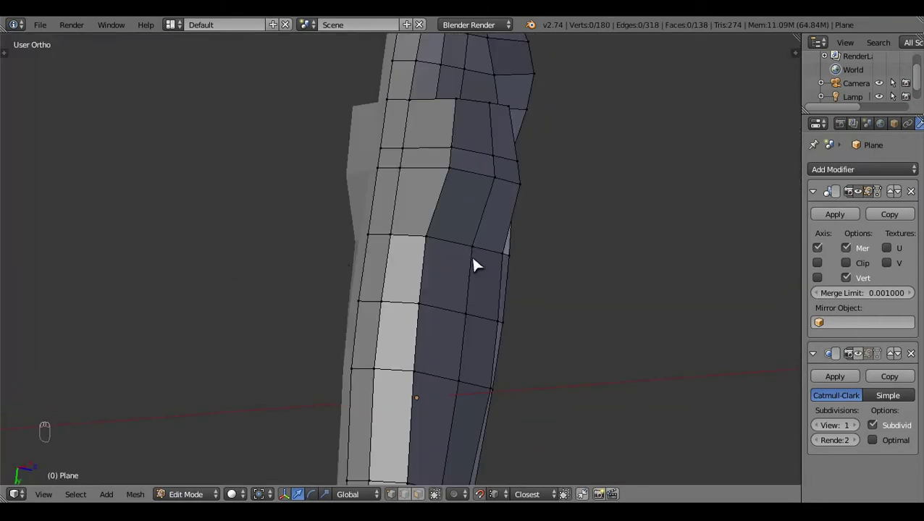
key("KP_7")
key("z")
key("z")
key("z")
key("z")
left_click(513, 364)
left_click_drag(427, 238, 447, 300)
key("ctrl+KP_7")
key("z")
left_click(546, 265)
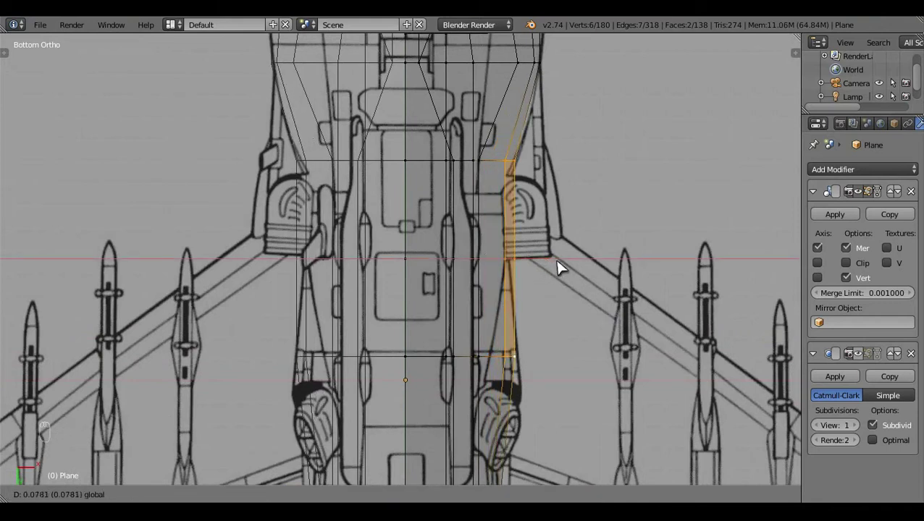
Step: Slide the strake's vertices along the blueprint's strake edge so its outline matches
key("a")
key("z")
double_click(575, 241)
key("z")
left_click_drag(576, 240, 531, 357)
key("z")
left_click_drag(442, 320, 415, 174)
key("ctrl+KP_7")
left_click(556, 294)
middle_click(556, 294)
key("z")
key("c")
left_click_drag(538, 229, 567, 358)
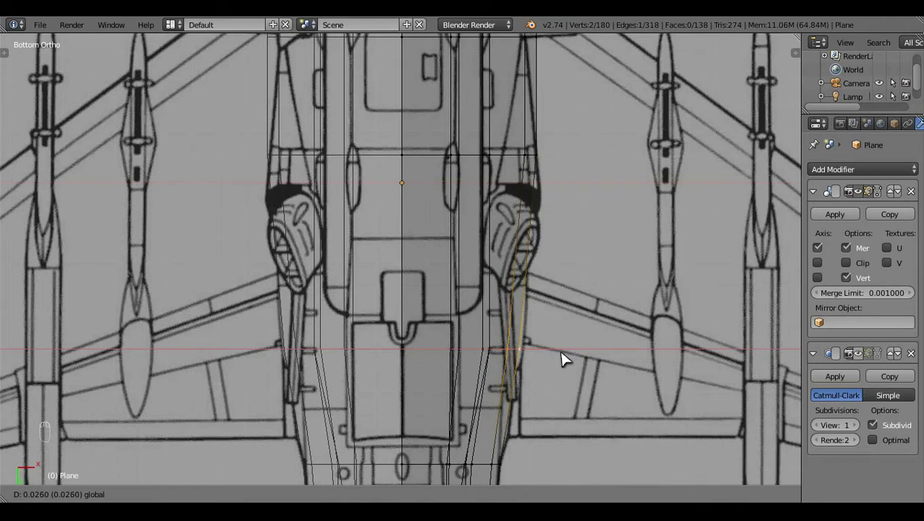
key("a")
key("z")
Step: Switch to the intake flank and drag its side vertex outward toward the blueprint outline
key("Tab")
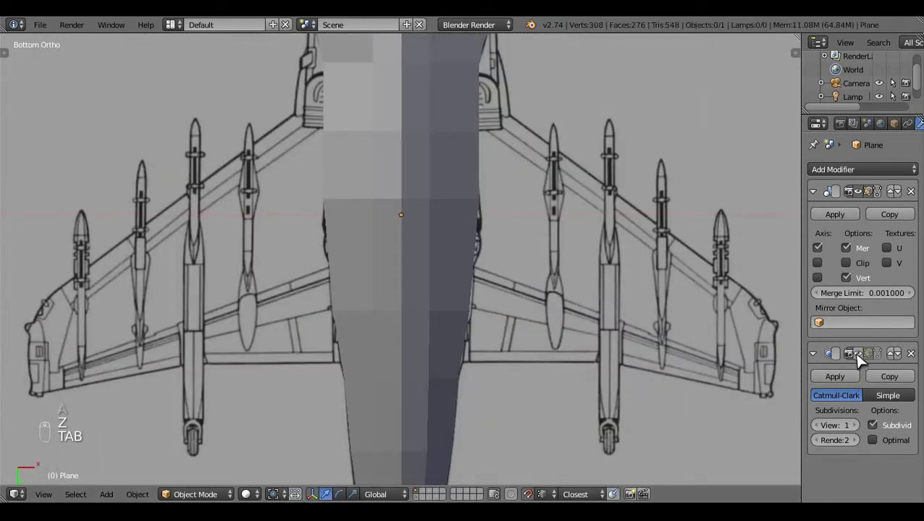
left_click(699, 360)
left_click_drag(465, 152, 866, 361)
left_click(866, 361)
key("Tab")
key("z")
middle_click(569, 164)
left_click(540, 251)
left_click_drag(540, 251, 544, 311)
key("z")
key("z")
Step: Undo a misplaced move and re-seat the intake flank edge on the fuselage outline
right_click(544, 311)
left_click(578, 312)
key("a")
key("z")
key("z")
key("ctrl+z")
left_click(498, 308)
right_click(533, 307)
left_click(533, 307)
left_click(538, 307)
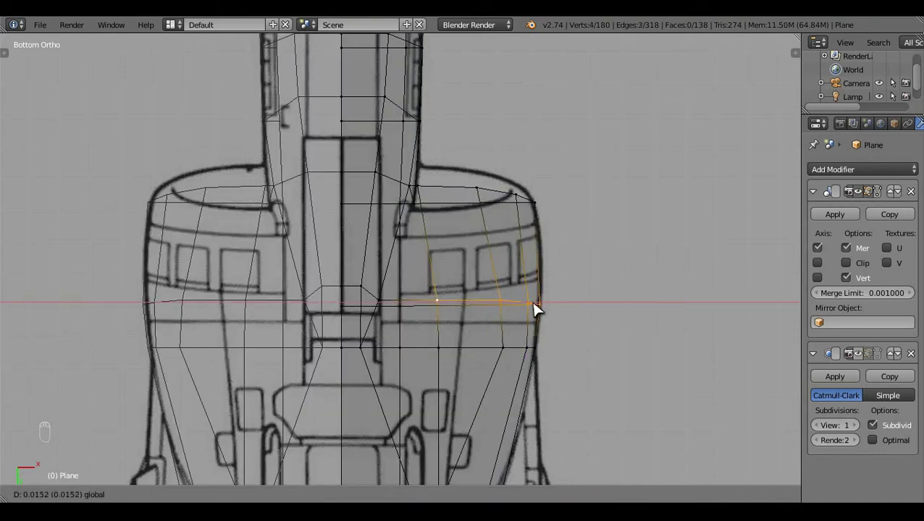
key("a")
key("z")
middle_click(624, 291)
Step: Box-select one belly cross-section and slide its edge loop along the fuselage to the blueprint
key("z")
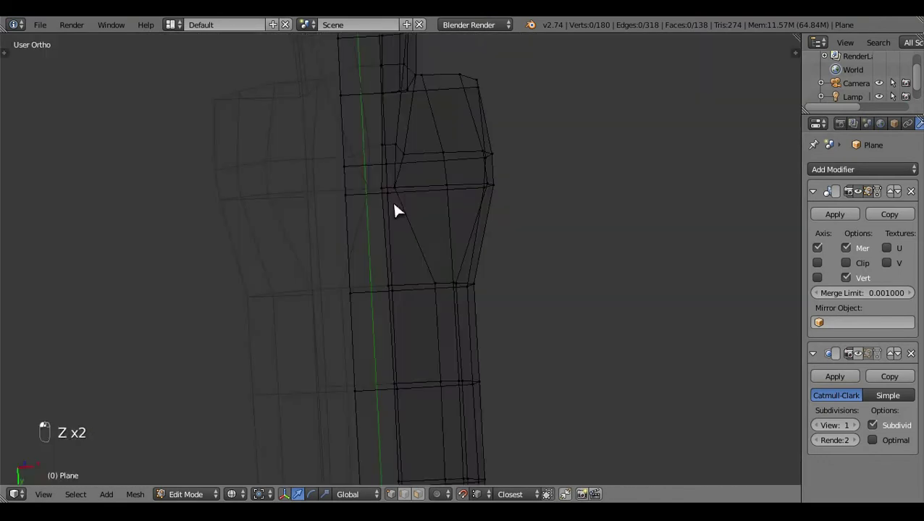
left_click(81, 303)
key("KP_3")
key("z")
key("z")
key("b")
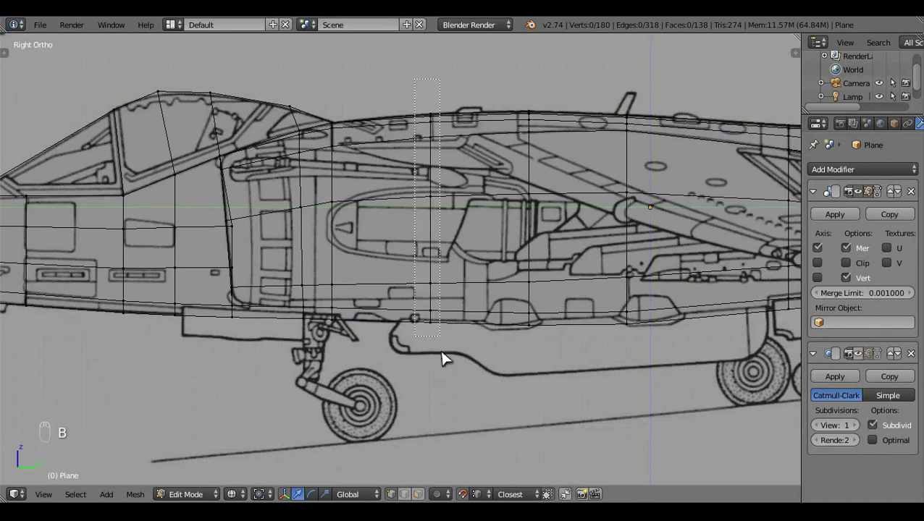
key("ctrl+KP_7")
left_click_drag(434, 304, 446, 325)
key("g")
left_click(449, 403)
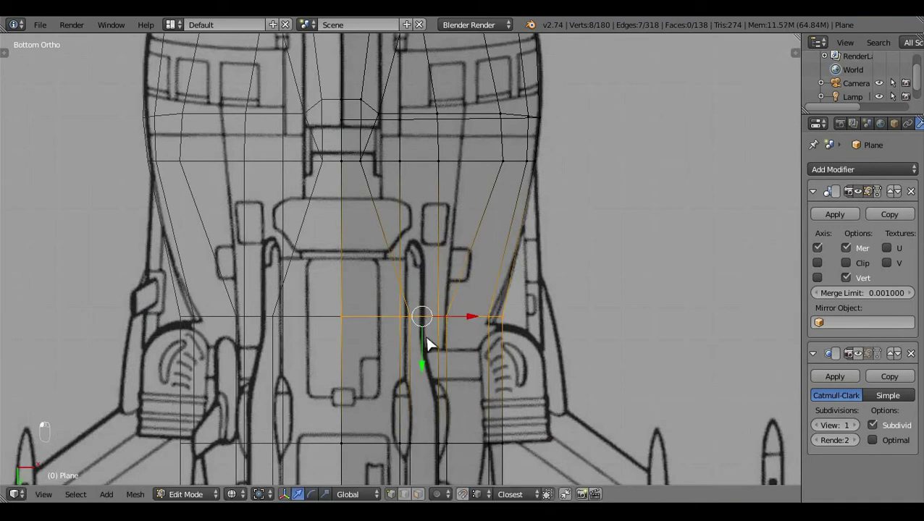
key("g")
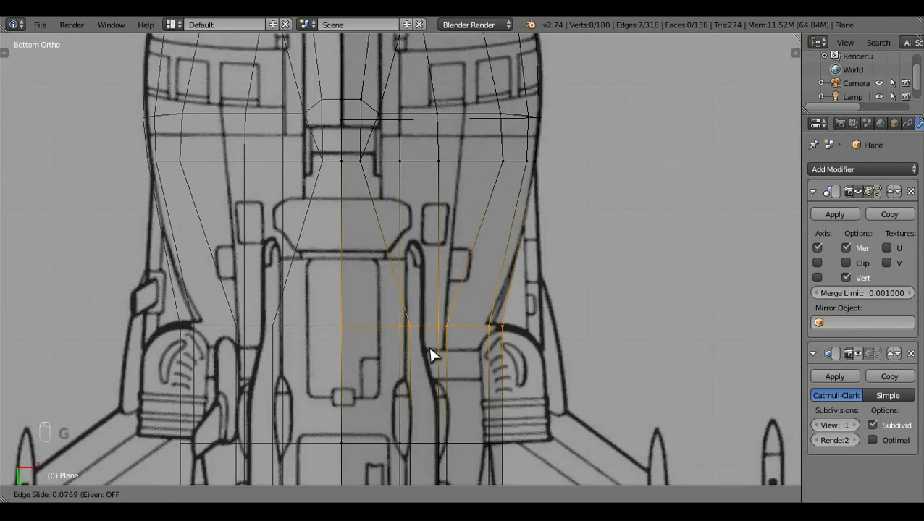
left_click_drag(547, 328, 468, 306)
Step: Move the ventral strake corner vertex onto the blueprint and inspect it from below
key("a")
key("b")
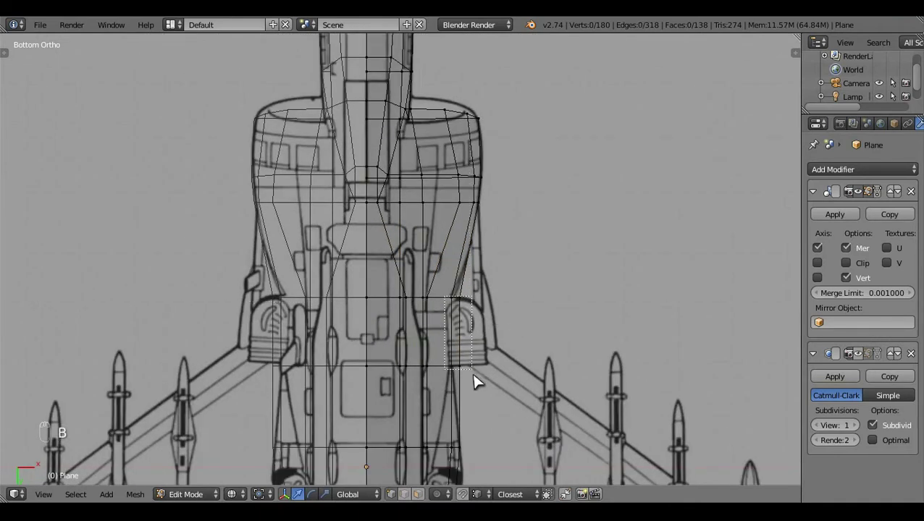
middle_click(513, 376)
left_click(530, 370)
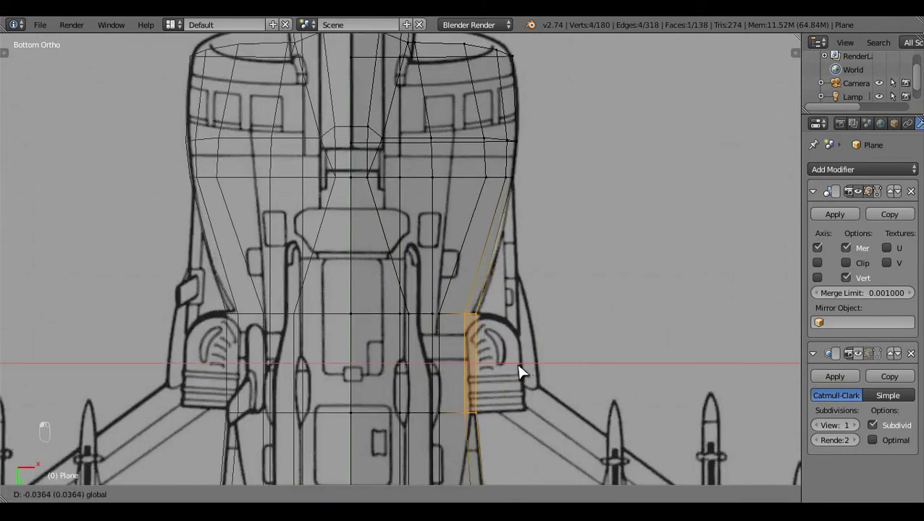
key("c")
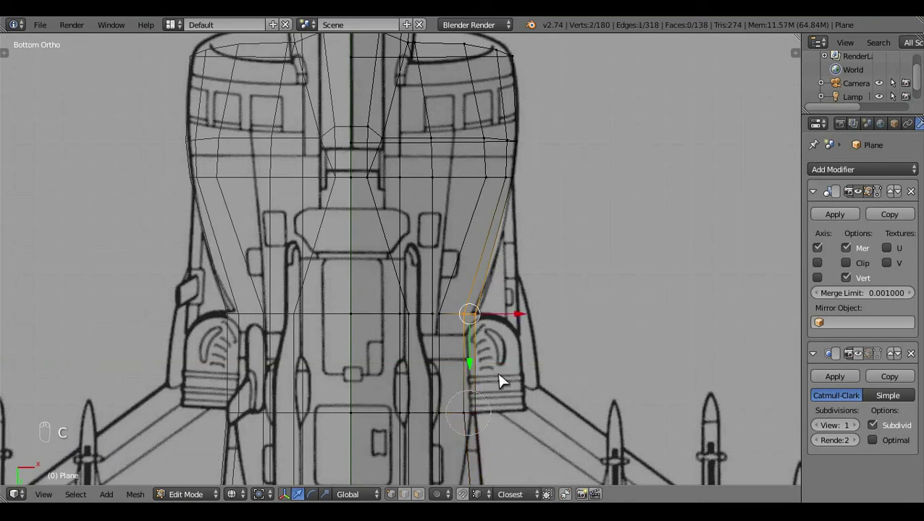
left_click_drag(517, 318, 520, 318)
key("a")
key("z")
left_click_drag(520, 318, 439, 269)
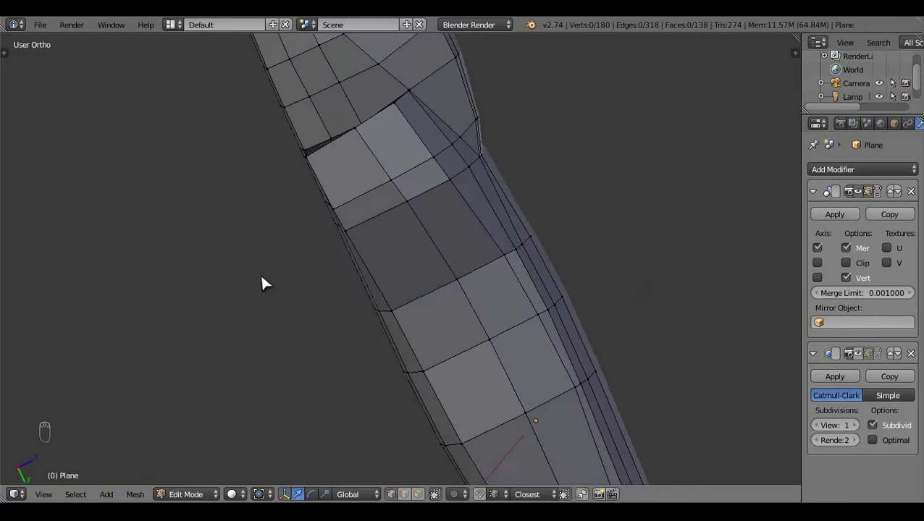
left_click(452, 414)
right_click(457, 326)
middle_click(457, 326)
Step: Extrude the vertices beside the intake in bottom view and nudge the new edge into place
key("ctrl+KP_7")
key("e")
left_click(517, 337)
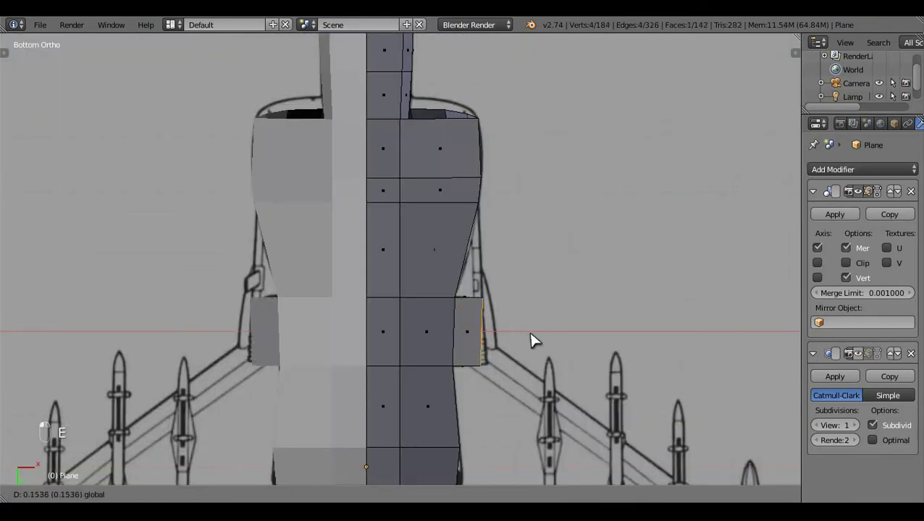
left_click(403, 495)
key("z")
key("c")
left_click_drag(523, 366, 533, 374)
right_click(527, 373)
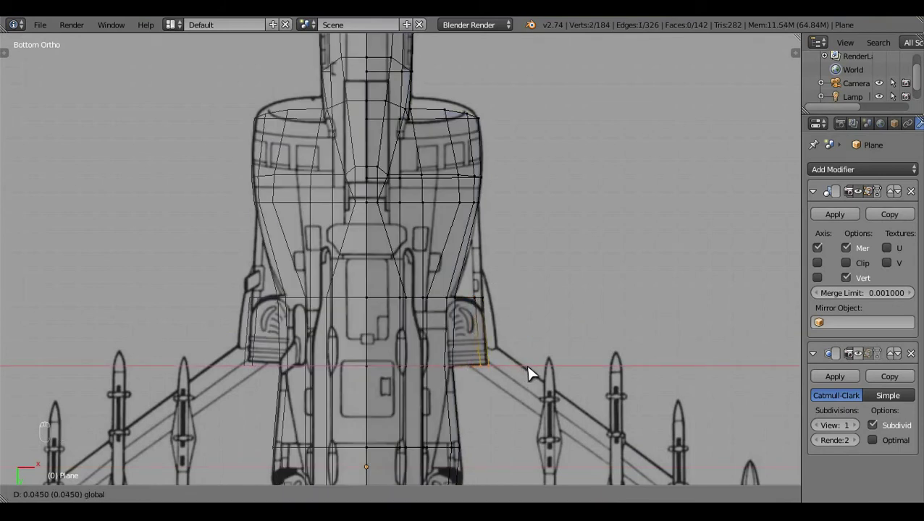
key("a")
key("z")
Step: Delete the faulty face beside the intake and rebuild it with new edges and a face via F
left_click(497, 272)
left_click(403, 361)
right_click(399, 315)
key("x")
left_click_drag(453, 289, 423, 359)
key("f")
left_click_drag(418, 315, 467, 300)
key("f")
key("f")
key("a")
key("KP_3")
key("z")
left_click_drag(504, 387, 504, 387)
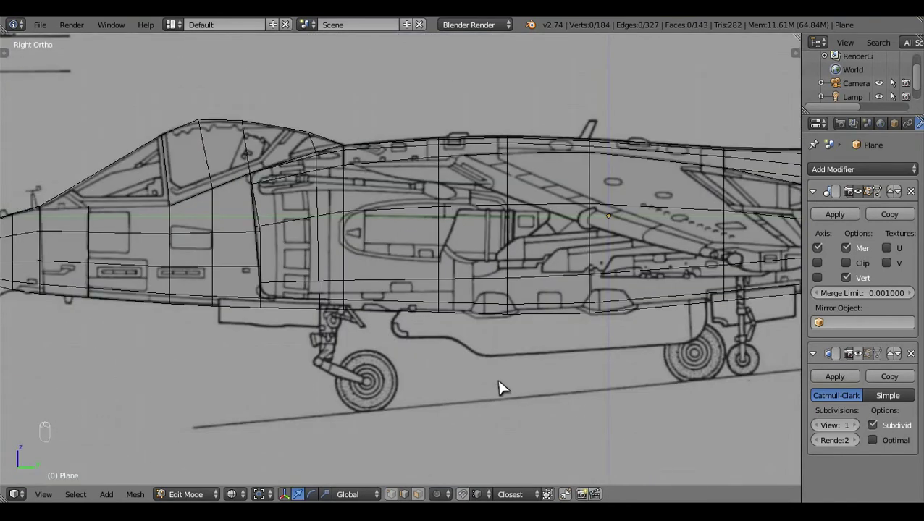
Step: In right ortho wireframe, box-select the fuselage vertices beside the side intake
left_click_drag(378, 373, 469, 261)
key("z")
middle_click(431, 259)
left_click_drag(470, 260, 473, 300)
key("KP_3")
key("z")
left_click_drag(476, 241, 477, 229)
key("b")
left_click_drag(490, 259, 354, 219)
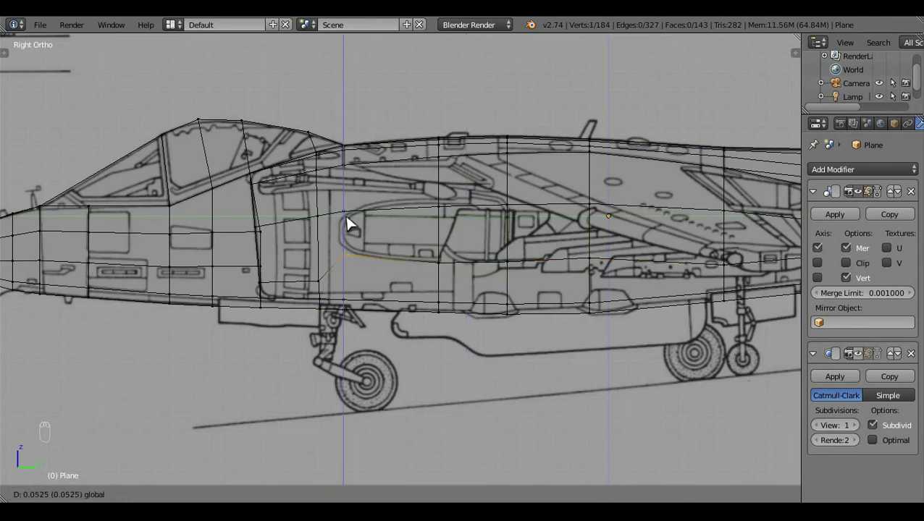
key("a")
key("z")
left_click(467, 377)
Step: Move the intake-side vertices onto the side blueprint outline, forming a small stepped notch
middle_click(458, 246)
left_click_drag(458, 246, 500, 269)
key("KP_3")
middle_click(459, 285)
key("z")
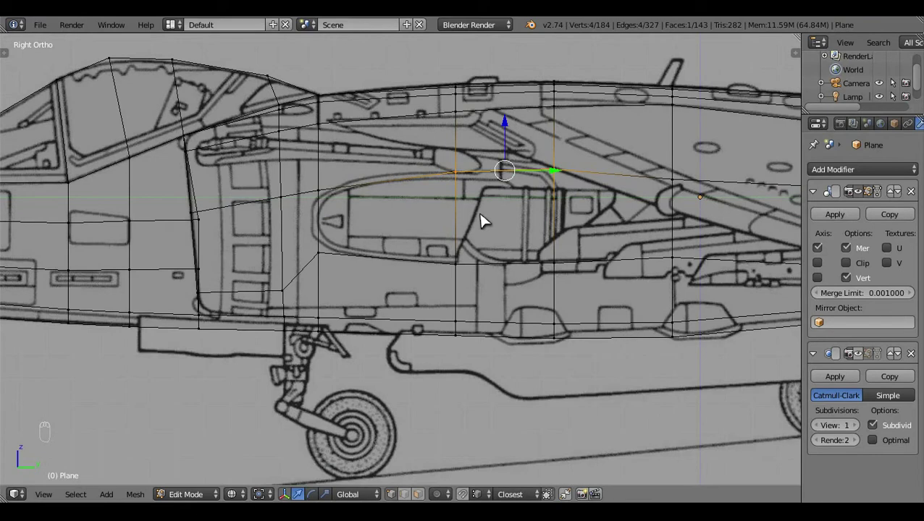
key("a")
middle_click(487, 221)
key("z")
left_click(413, 244)
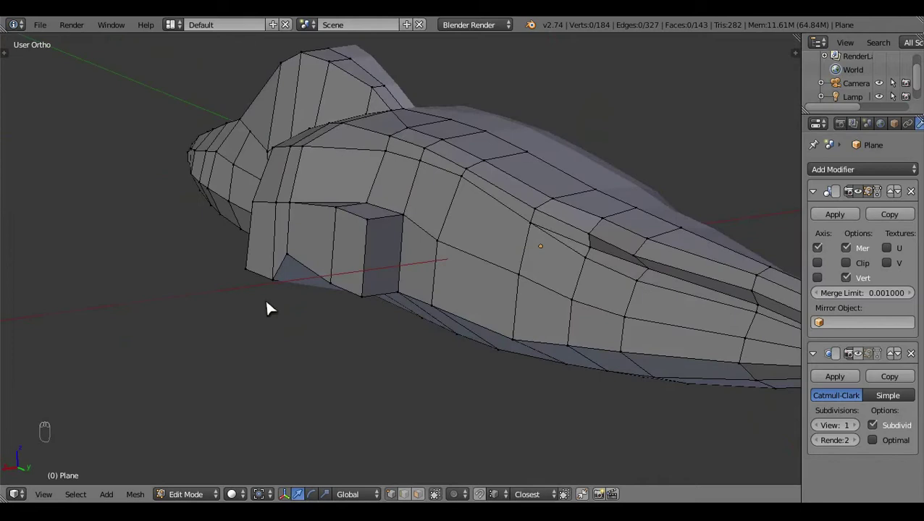
right_click(410, 216)
left_click_drag(476, 481, 324, 216)
right_click(359, 216)
key("z")
left_click(372, 269)
Step: Orbit around the intake to check the notch and reselect the affected vertices
middle_click(373, 275)
left_click_drag(338, 302, 528, 125)
key("z")
middle_click(529, 125)
left_click_drag(519, 108, 627, 66)
right_click(627, 65)
left_click_drag(642, 106, 347, 303)
right_click(618, 148)
key("a")
right_click(438, 194)
right_click(346, 303)
Step: Scale the notch vertices to tidy the step, undoing one attempt, then go to top view
key("s")
left_click(344, 317)
key("ctrl+z")
left_click_drag(264, 367, 264, 370)
key("s")
left_click_drag(289, 273, 310, 392)
key("a")
key("z")
key("z")
left_click(354, 361)
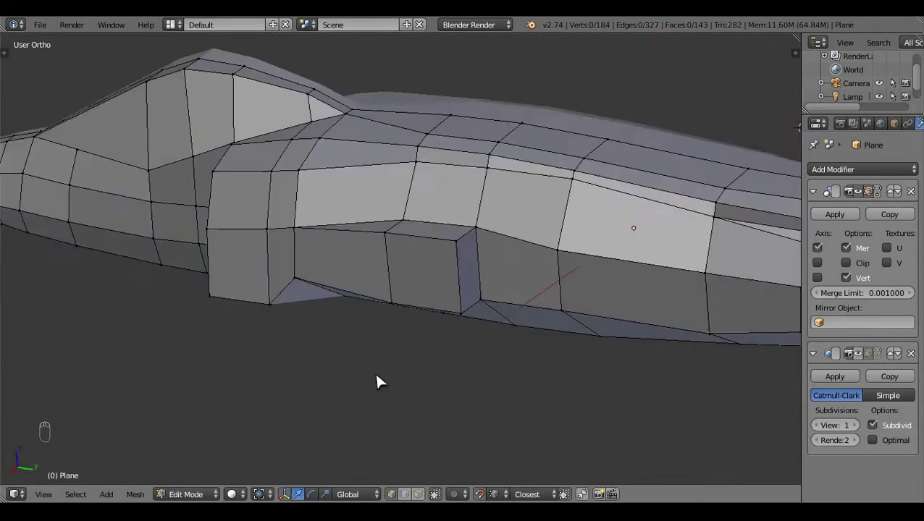
key("KP_7")
Step: In top ortho, move fuselage edge loops near the wing root onto the top blueprint lines
key("z")
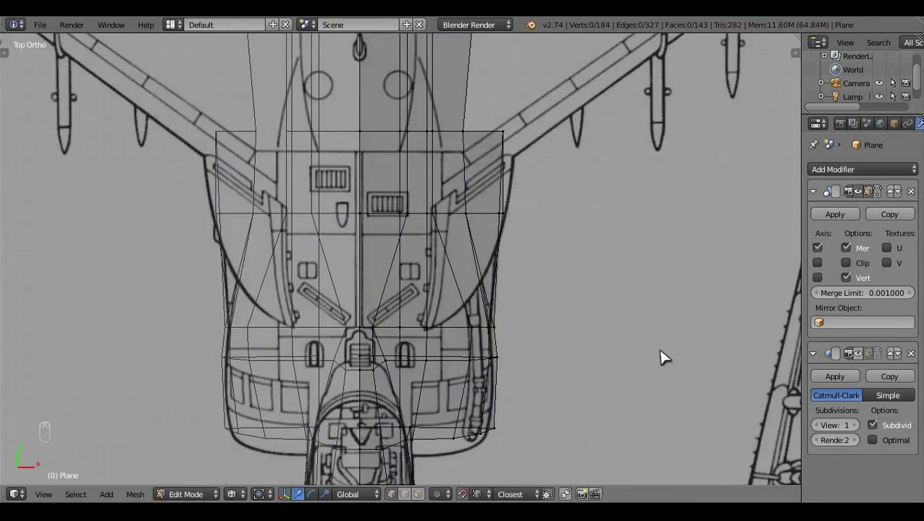
key("z")
key("z")
key("z")
left_click_drag(464, 333, 464, 333)
key("z")
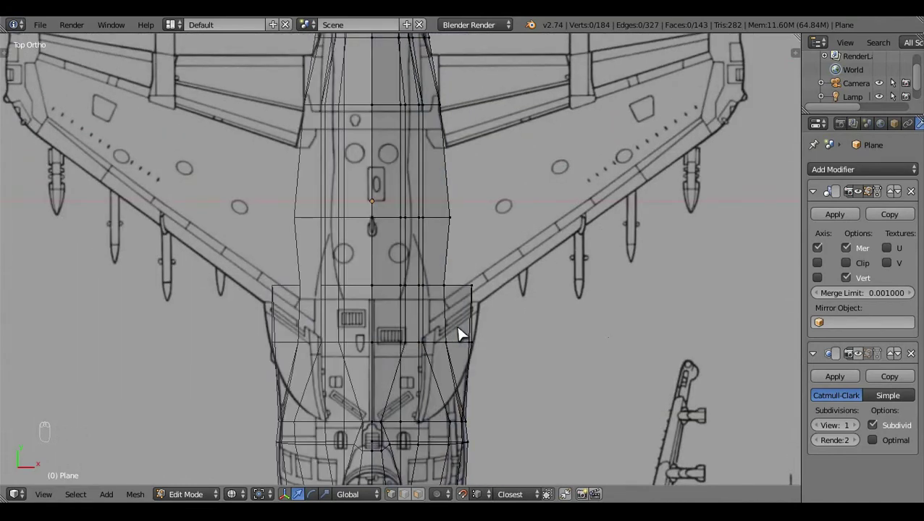
left_click_drag(464, 334, 430, 334)
key("z")
left_click_drag(430, 334, 504, 392)
left_click(504, 392)
left_click_drag(504, 392, 493, 268)
left_click(504, 393)
key("z")
left_click(493, 268)
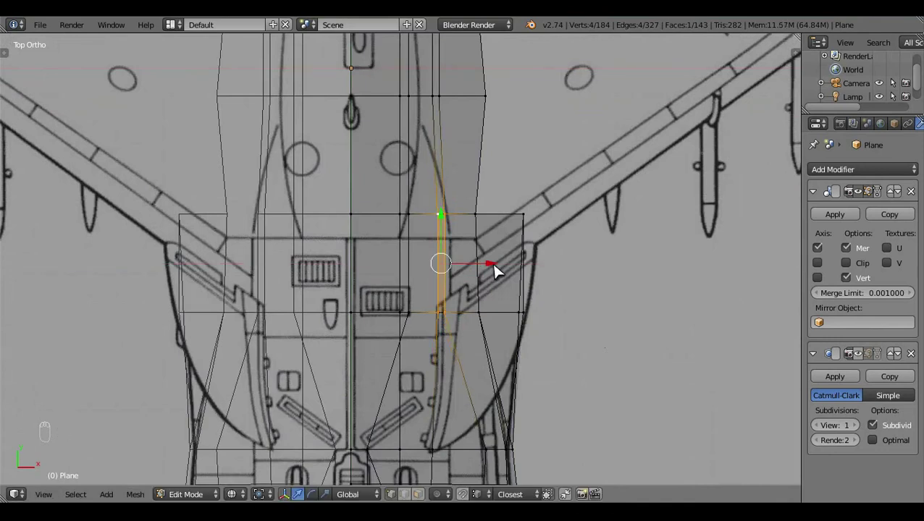
Step: Merge stray vertices with Alt+M, then pick a lengthwise run of four wing-root vertices
key("a")
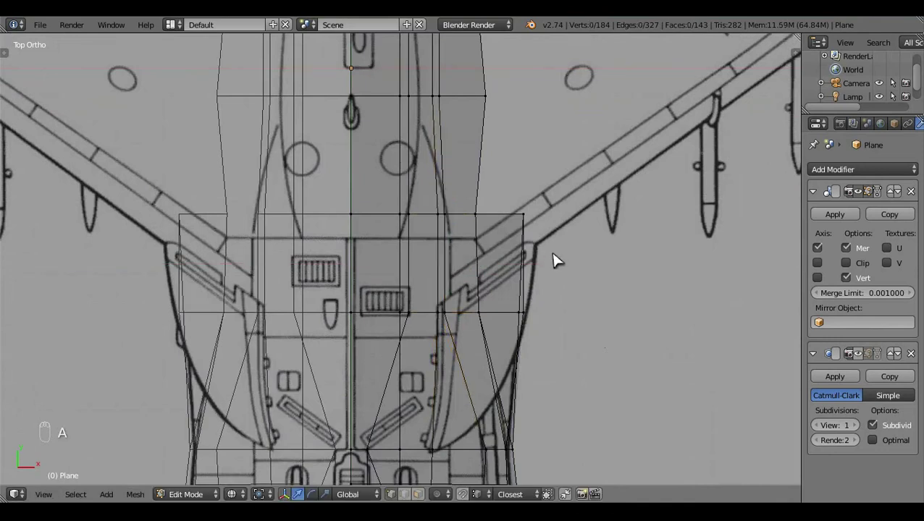
left_click_drag(558, 257, 485, 366)
key("z")
key("z")
key("z")
left_click(384, 387)
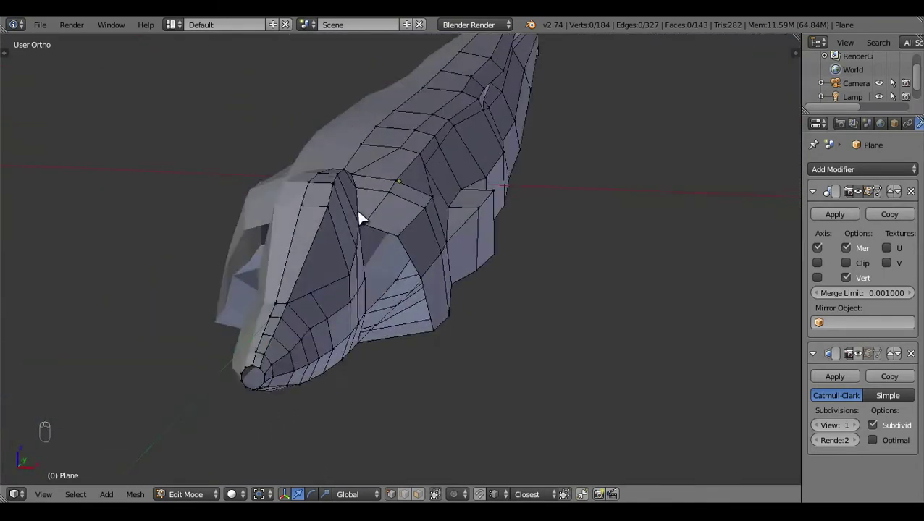
left_click(568, 92)
key("KP_7")
key("z")
left_click(571, 249)
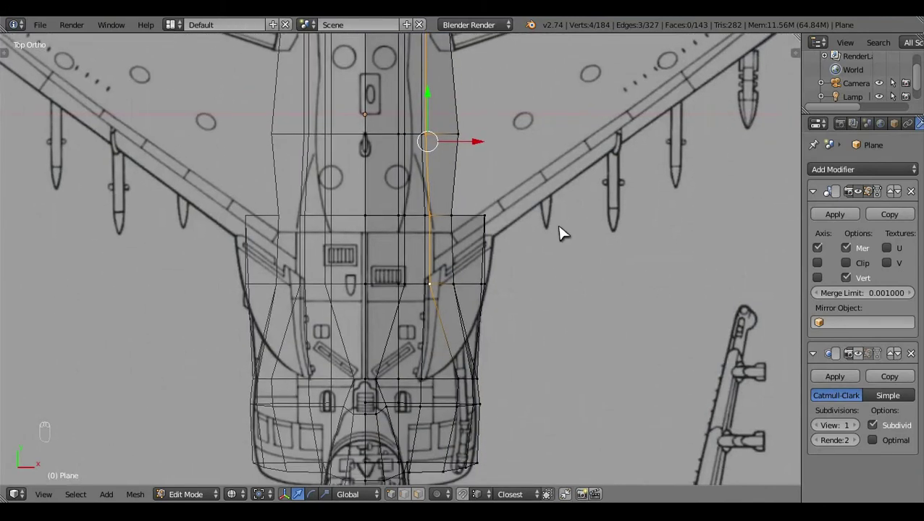
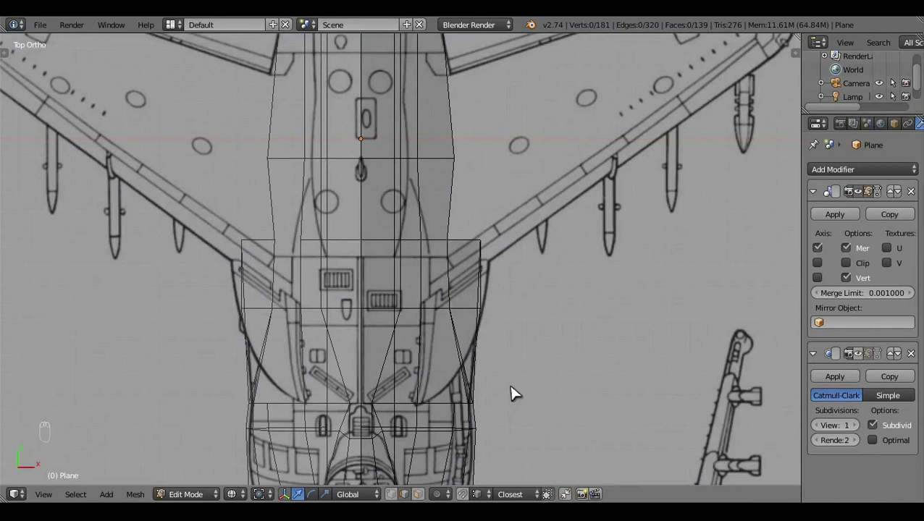
Step: Undo the previous eight edits to return the fuselage side to its earlier state
key("ctrl+z")
key("ctrl+z")
key("ctrl+z")
key("ctrl+z")
key("ctrl+z")
key("ctrl+z")
key("ctrl+z")
key("ctrl+z")
Step: Select the fuselage side faces in side and top views, toggling wireframe to check the selection
key("a")
key("z")
left_click(496, 396)
key("KP_3")
key("z")
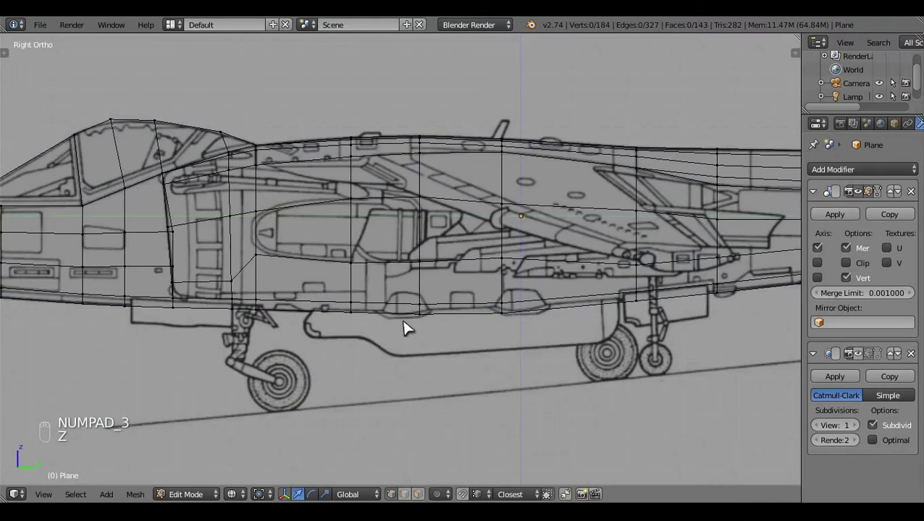
left_click_drag(294, 270, 416, 339)
key("KP_7")
key("z")
key("z")
key("z")
left_click(460, 412)
left_click_drag(457, 418, 539, 366)
left_click(538, 367)
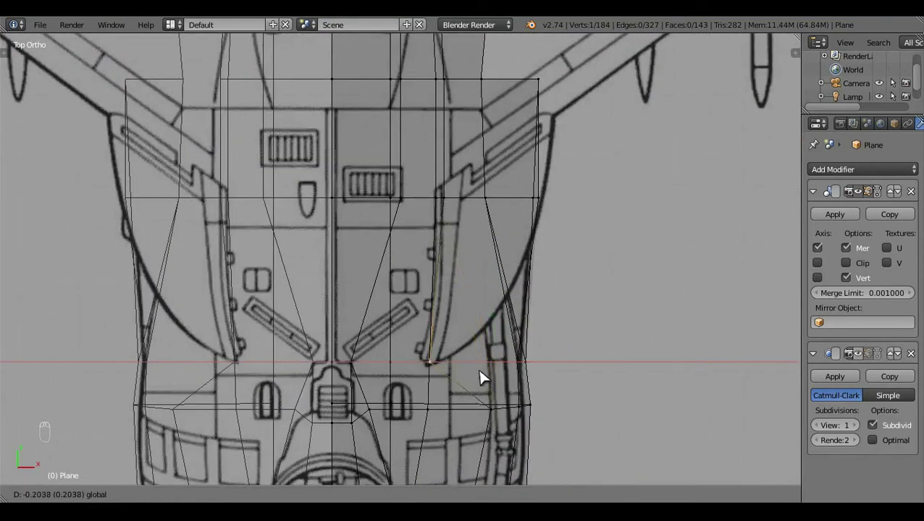
key("KP_3")
middle_click(486, 378)
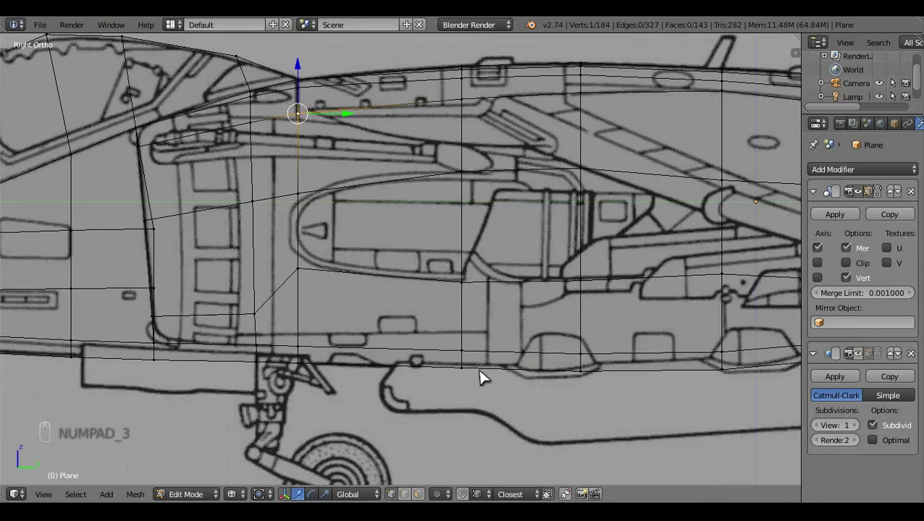
key("KP_7")
key("z")
left_click_drag(436, 397, 485, 358)
left_click(476, 360)
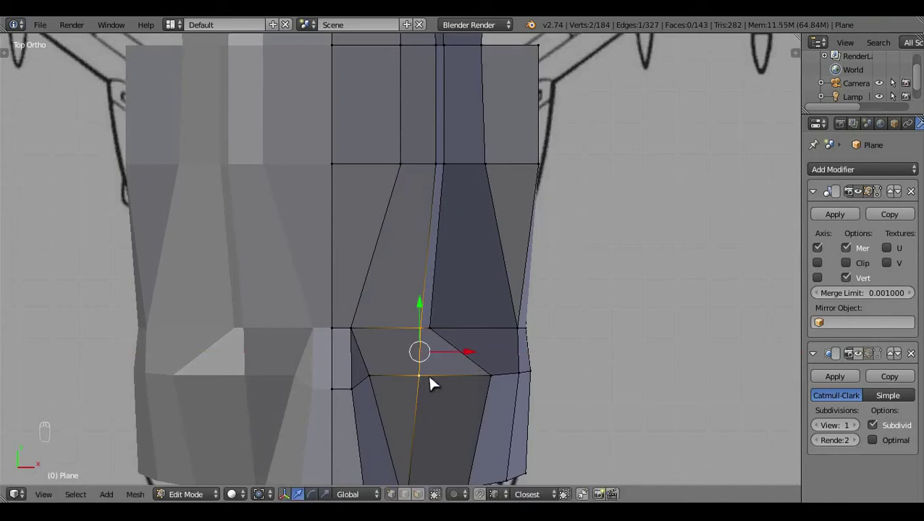
left_click_drag(462, 387, 497, 377)
middle_click(509, 373)
Step: Refine the wing-root selection from top and side views so only the root edges remain selected
key("a")
key("z")
key("z")
left_click(342, 338)
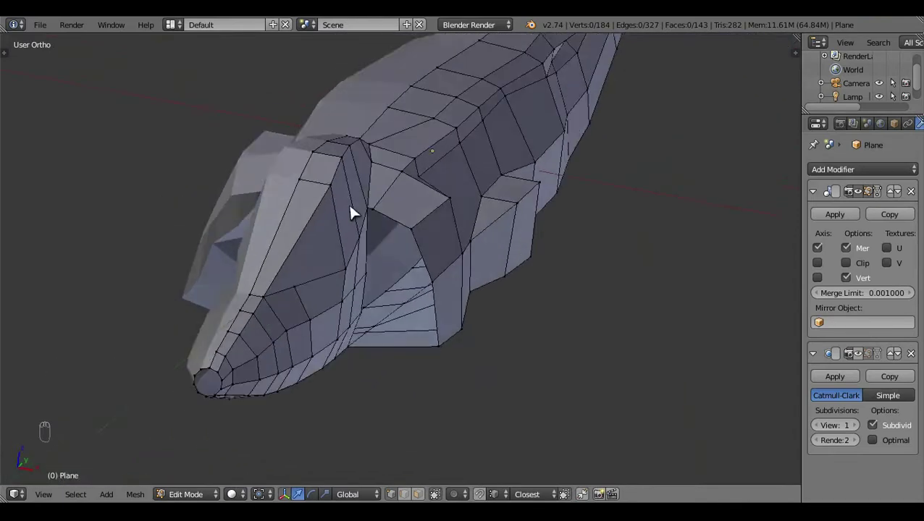
left_click_drag(524, 296, 492, 356)
left_click_drag(334, 283, 578, 265)
key("KP_7")
left_click(578, 265)
key("z")
left_click_drag(554, 302, 533, 247)
left_click(533, 246)
key("z")
right_click(417, 125)
key("KP_3")
key("z")
left_click_drag(529, 356, 529, 356)
key("z")
key("KP_7")
key("z")
Step: Extrude the wing root outward with E and scale the new edge to start the wing panel
key("e")
left_click_drag(477, 279, 607, 349)
key("s")
left_click(527, 283)
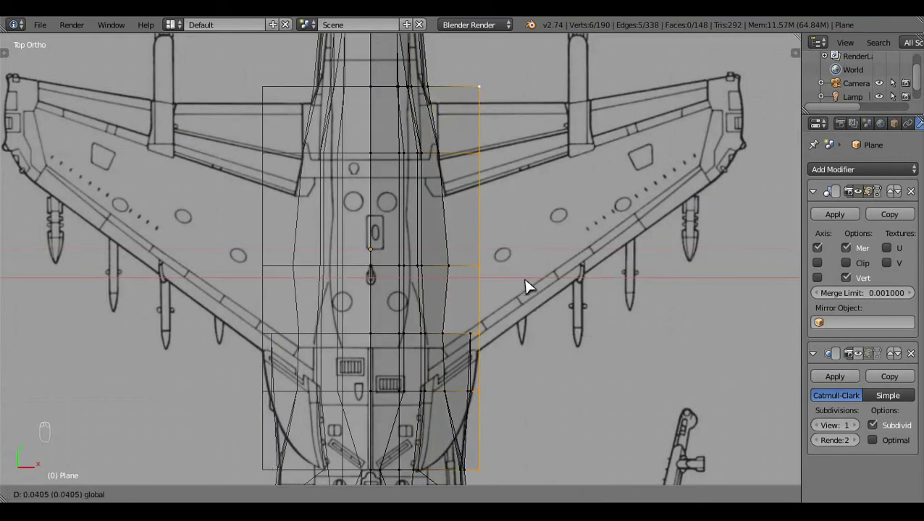
key("b")
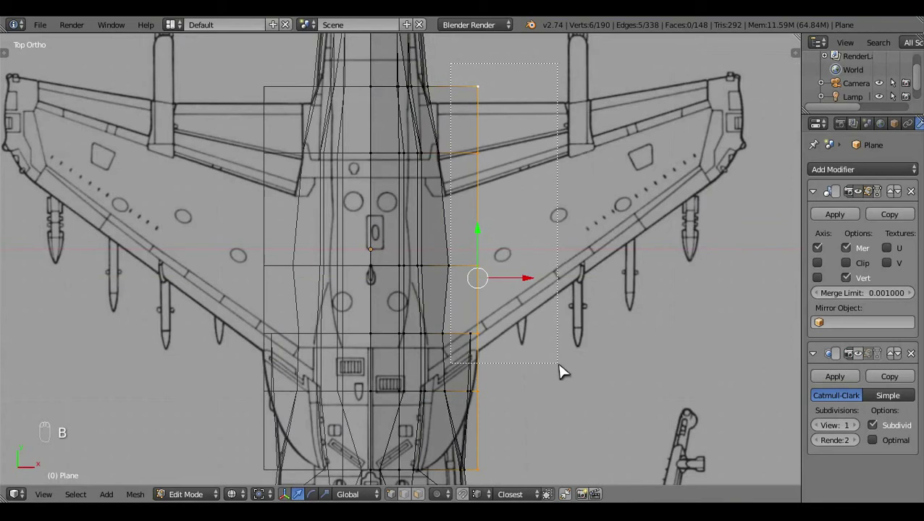
left_click_drag(484, 380, 491, 350)
key("a")
left_click_drag(538, 366, 494, 274)
key("z")
left_click_drag(494, 274, 376, 354)
key("KP_3")
left_click_drag(469, 355, 468, 355)
key("z")
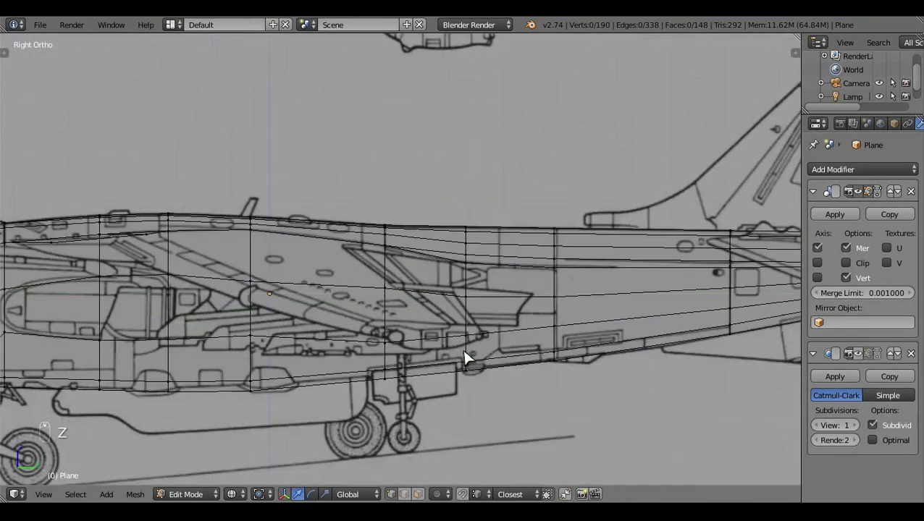
key("KP_7")
key("z")
key("z")
left_click_drag(503, 199, 495, 188)
key("z")
key("a")
Step: Add a loop cut across the wing panel with Ctrl+R and slide its edge toward the blueprint outline
key("ctrl+r")
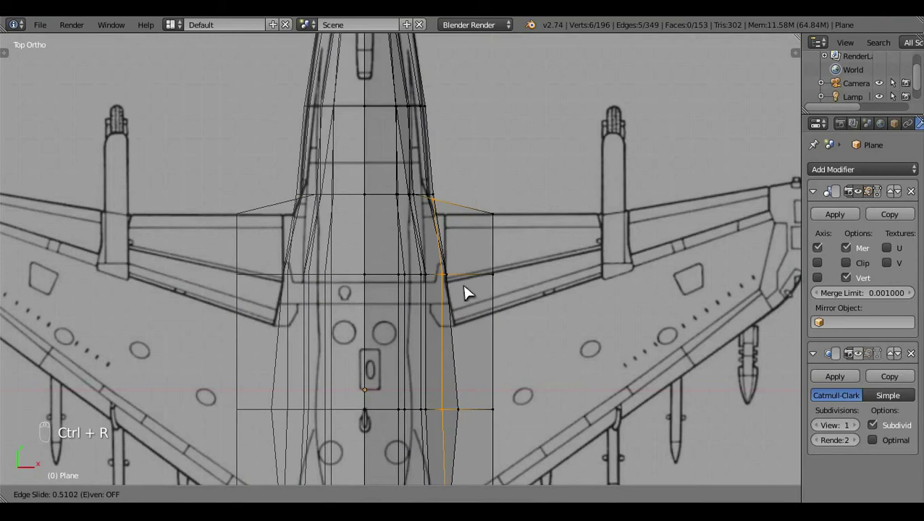
left_click(447, 204)
left_click_drag(459, 447, 531, 270)
key("a")
key("z")
key("z")
key("z")
key("z")
left_click(440, 375)
right_click(497, 376)
left_click(485, 330)
key("ctrl+z")
left_click_drag(471, 491, 536, 359)
key("ctrl+z")
Step: Reposition the wing panel's outer edge vertices to sit on the blueprint wingtip in top view
left_click(532, 383)
left_click(475, 321)
right_click(472, 410)
key("ctrl+z")
left_click(505, 464)
left_click_drag(489, 409, 491, 411)
left_click(452, 368)
key("a")
key("z")
middle_click(522, 371)
left_click(382, 376)
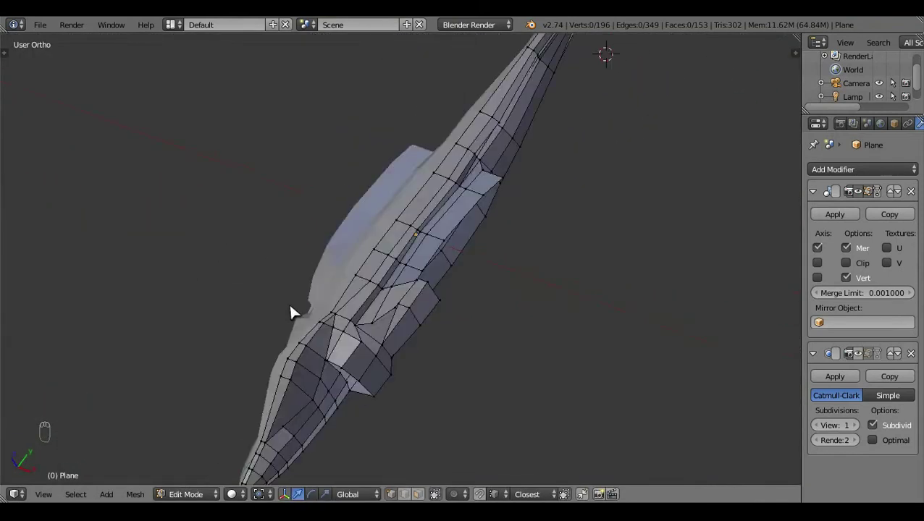
left_click_drag(453, 259, 576, 356)
key("KP_7")
Step: Extrude the wing edge out to the blueprint tip and scale and move the tip edge into shape
key("z")
key("e")
left_click(499, 212)
key("s")
left_click(575, 401)
middle_click(660, 336)
left_click(663, 306)
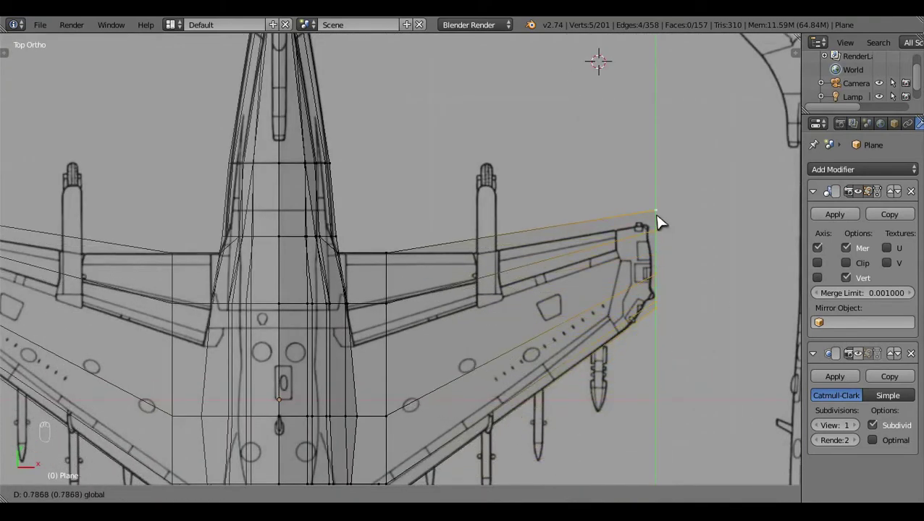
left_click_drag(704, 262, 664, 226)
left_click(657, 226)
left_click_drag(658, 323, 270, 489)
left_click(269, 490)
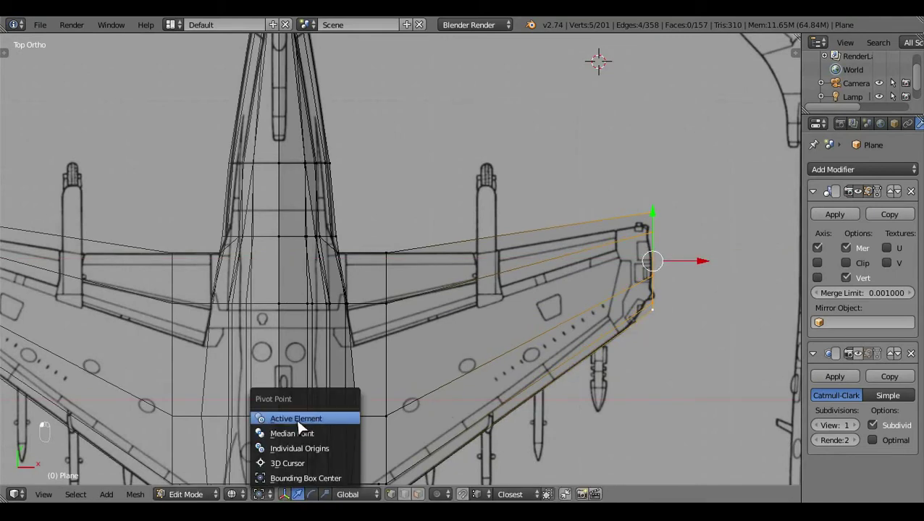
key("s")
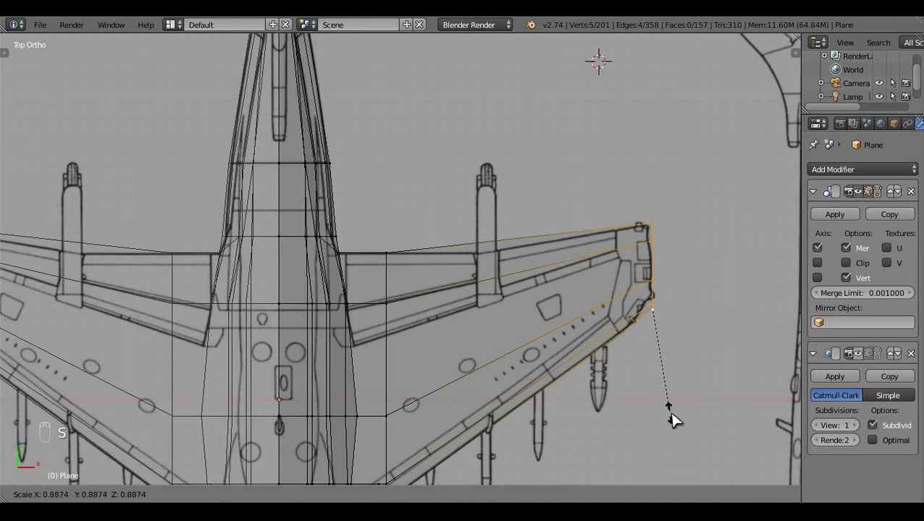
key("a")
Step: Add a loop cut along the wing with Ctrl+R and align the selected vertices to the blueprint
key("ctrl+r")
left_click_drag(490, 454, 618, 408)
key("s")
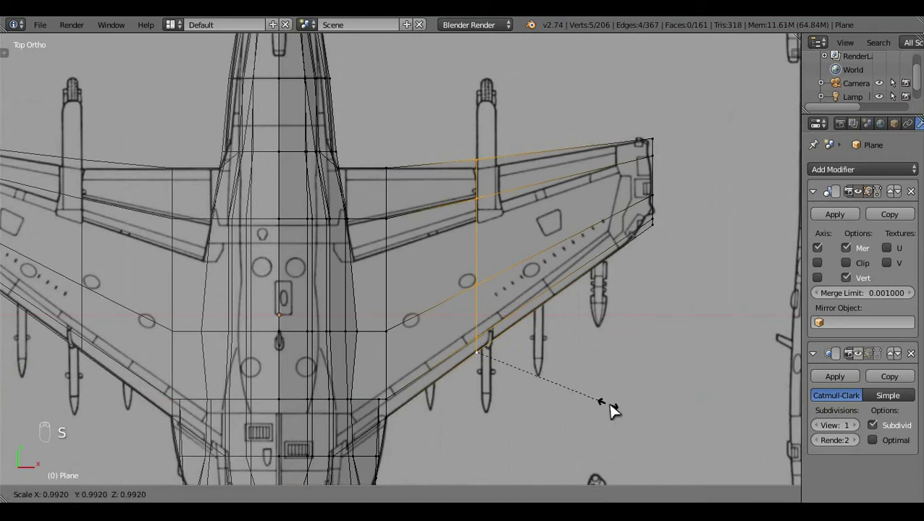
key("ctrl+z")
key("a")
key("b")
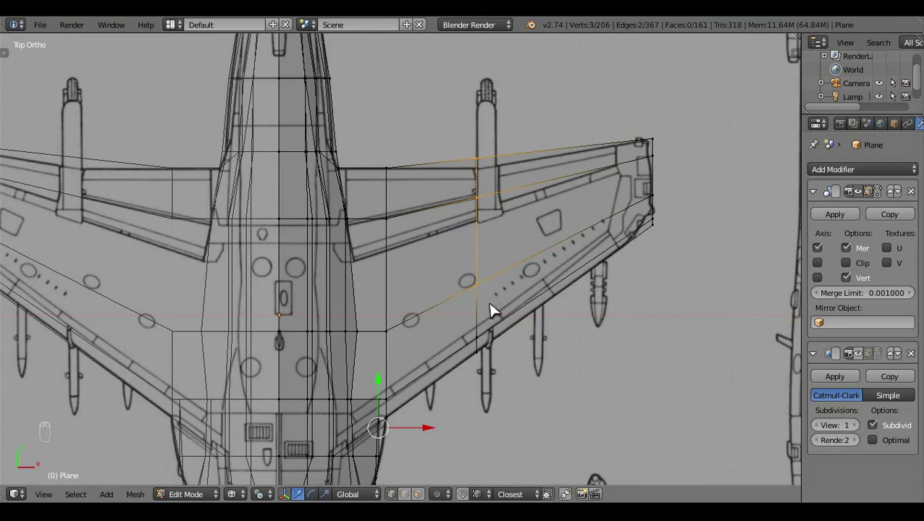
left_click(481, 156)
left_click_drag(493, 223, 540, 248)
key("a")
key("z")
key("a")
key("a")
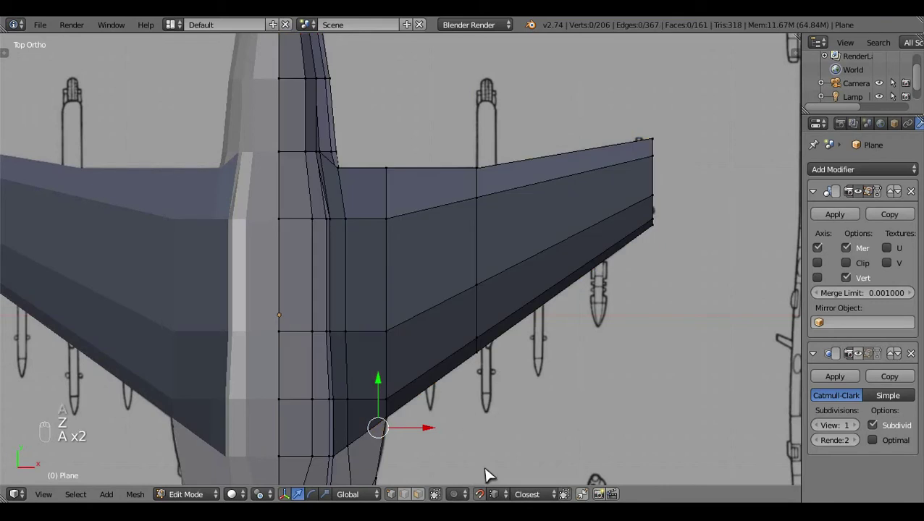
left_click_drag(263, 497, 214, 208)
Step: Leave Edit Mode and view the solid jet with both mirrored wings from the top
key("Tab")
left_click_drag(169, 217, 510, 336)
key("KP_7")
Step: In side ortho wireframe, box-select wing-root vertices and slide them along X toward the blueprint line
key("z")
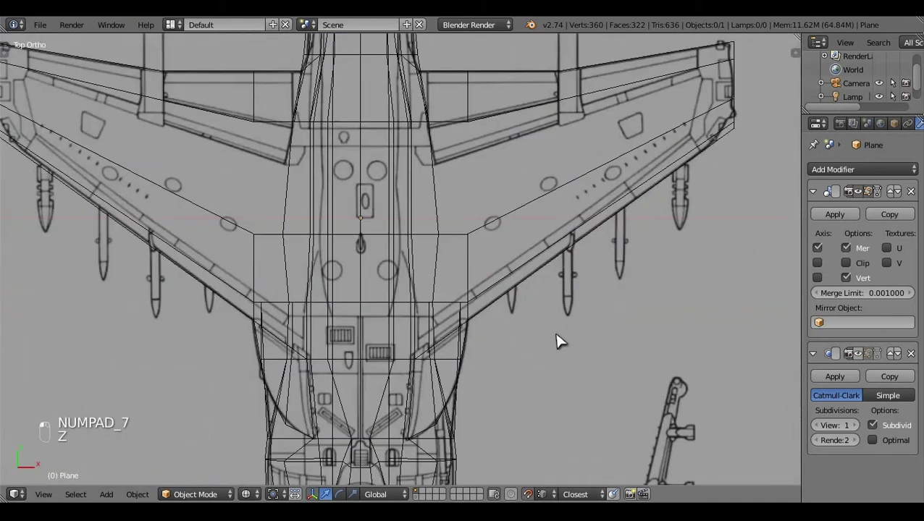
key("KP_3")
key("z")
key("Tab")
left_click_drag(416, 495, 371, 341)
left_click_drag(472, 313, 560, 387)
key("x")
left_click_drag(560, 390, 577, 273)
Step: Reselect the wing-root vertices and rotate them to follow the blueprint slope
key("KP_3")
key("z")
left_click_drag(600, 312, 587, 281)
left_click(571, 370)
left_click_drag(434, 335, 577, 365)
key("r")
left_click_drag(500, 355, 420, 256)
middle_click(420, 256)
key("a")
key("z")
middle_click(491, 312)
Step: Check the moved vertices from top and front views and confirm their position in shaded view
key("KP_7")
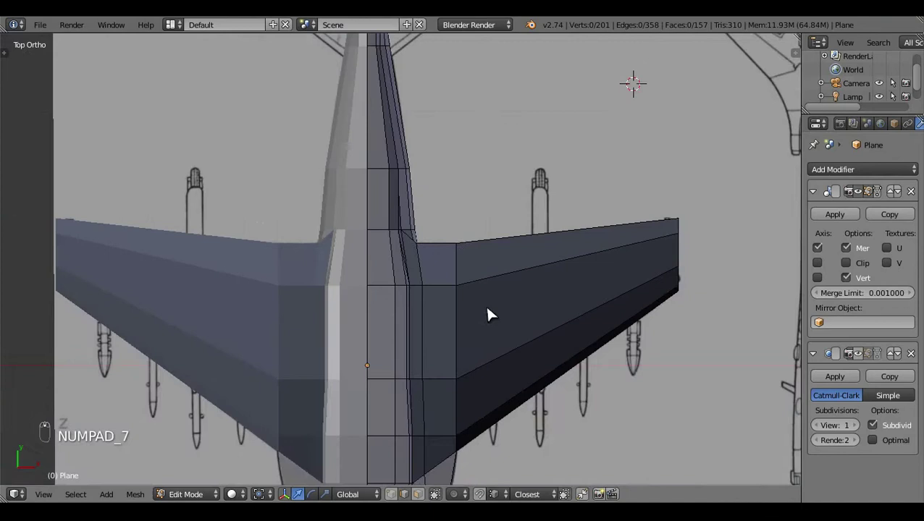
left_click_drag(433, 415, 453, 258)
right_click(454, 258)
key("KP_1")
middle_click(489, 272)
key("z")
left_click(504, 141)
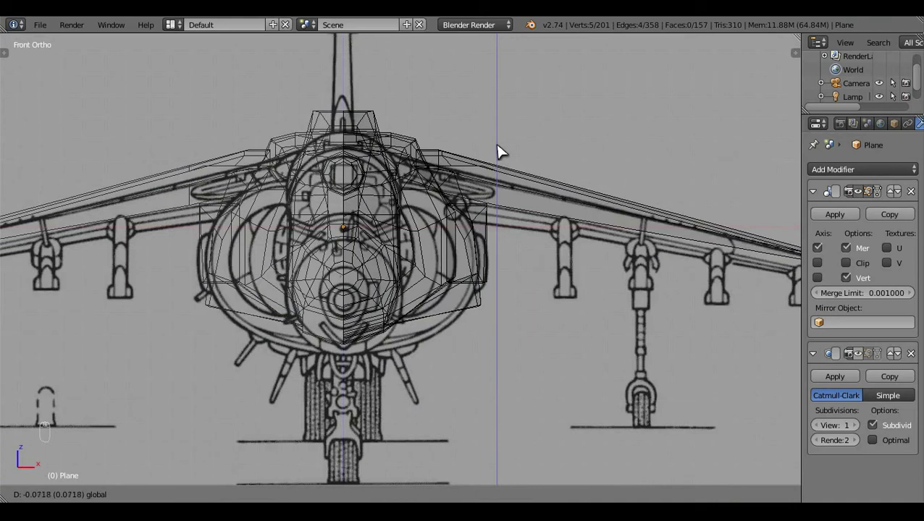
key("a")
left_click(525, 154)
key("z")
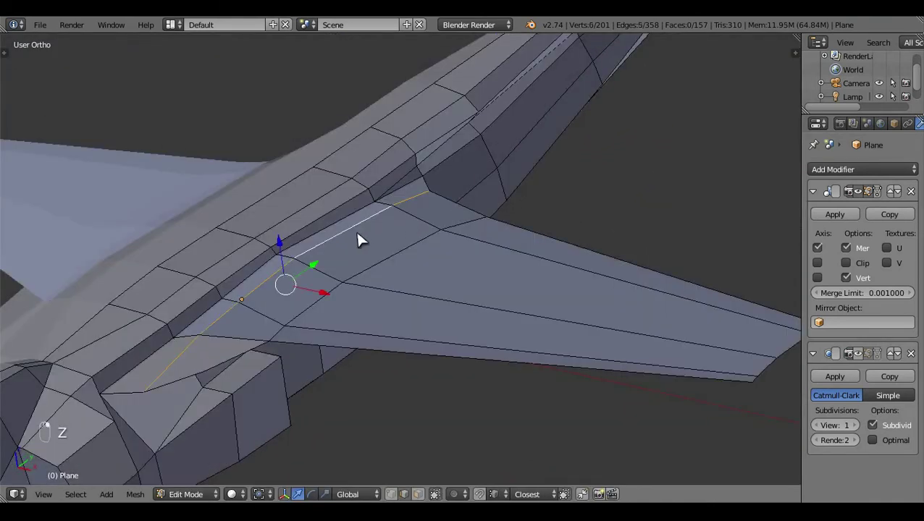
Step: In front view, move the wing and intake junction edges onto the blueprint outline
key("KP_1")
left_click_drag(482, 258, 547, 217)
left_click_drag(547, 218, 499, 174)
left_click(499, 169)
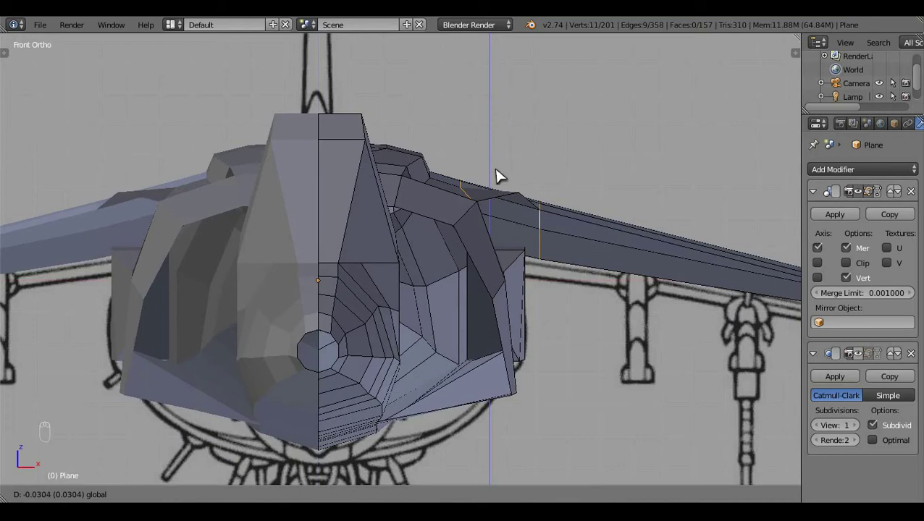
left_click(538, 299)
left_click_drag(523, 303, 521, 300)
key("z")
left_click(535, 204)
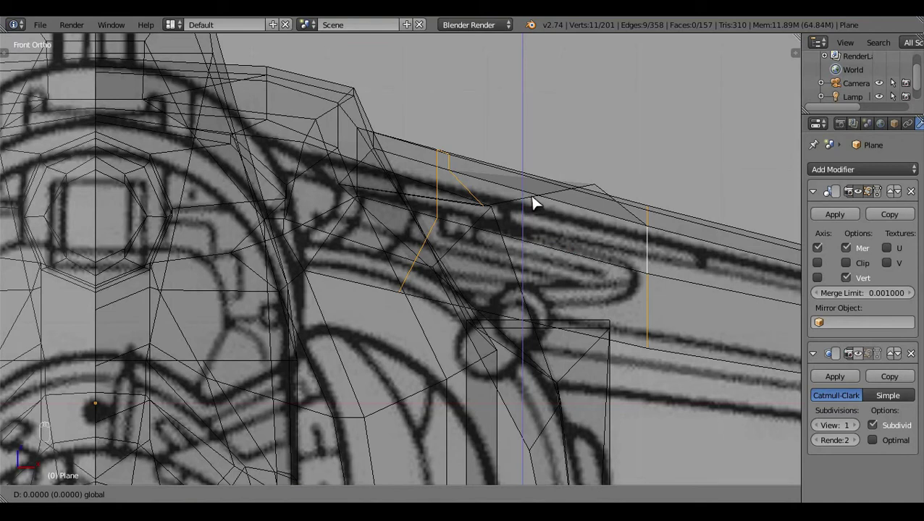
left_click_drag(609, 187, 603, 180)
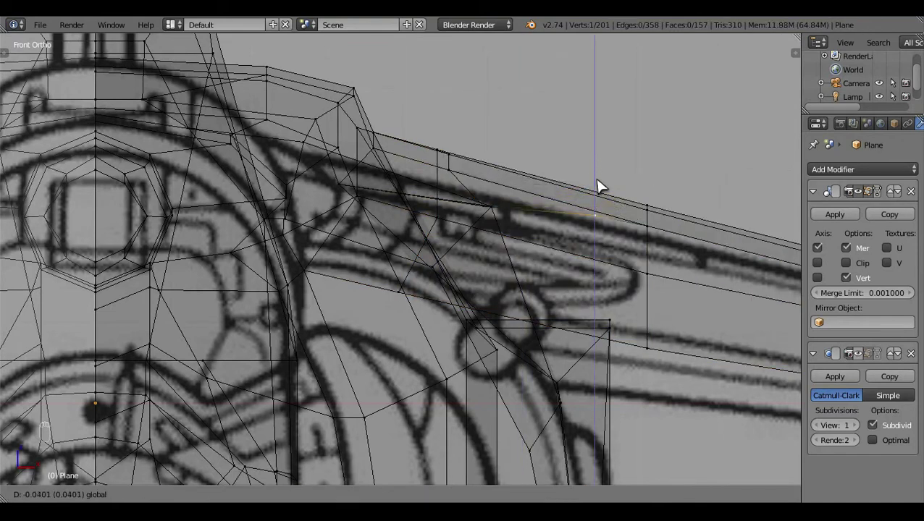
Step: Leave edit mode and orbit along the fuselage to inspect the solid jet
key("a")
key("z")
key("Tab")
middle_click(603, 187)
left_click(531, 217)
left_click_drag(431, 276, 520, 127)
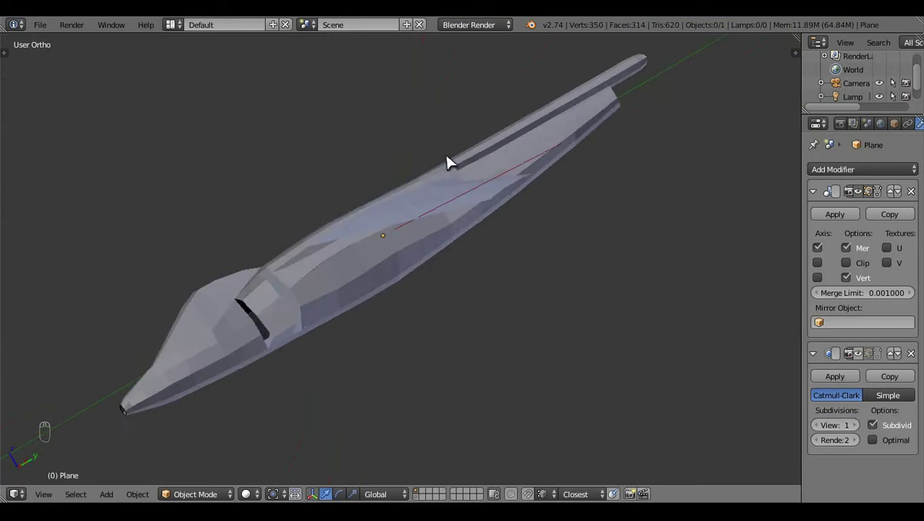
Step: Dissolve the stray run of edges on the upper fuselage
key("Tab")
left_click(471, 316)
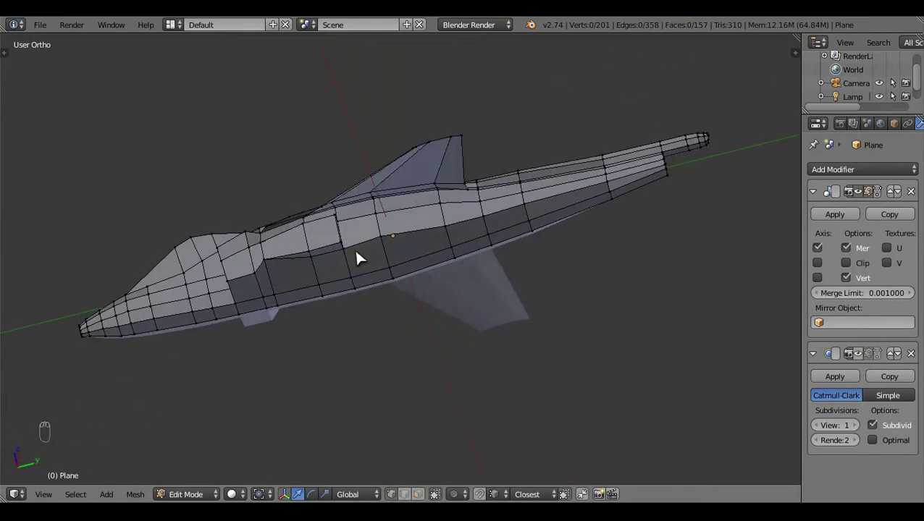
left_click(419, 313)
left_click_drag(239, 161, 479, 189)
key("x")
left_click(479, 189)
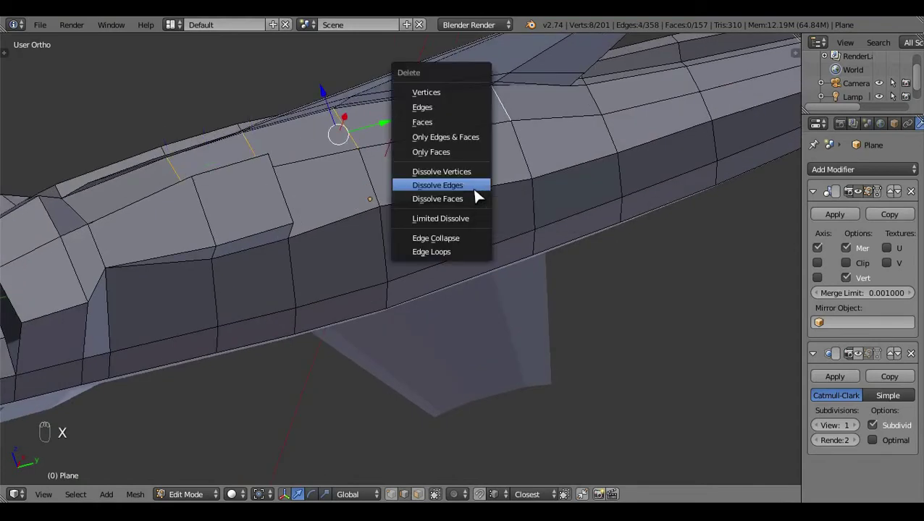
left_click_drag(508, 190, 412, 228)
key("ctrl+z")
key("x")
left_click(412, 228)
Step: In top wireframe view, add a loop cut across the swept wing and set its position
key("ctrl+l")
key("ctrl+n")
key("a")
key("KP_7")
key("z")
key("ctrl+r")
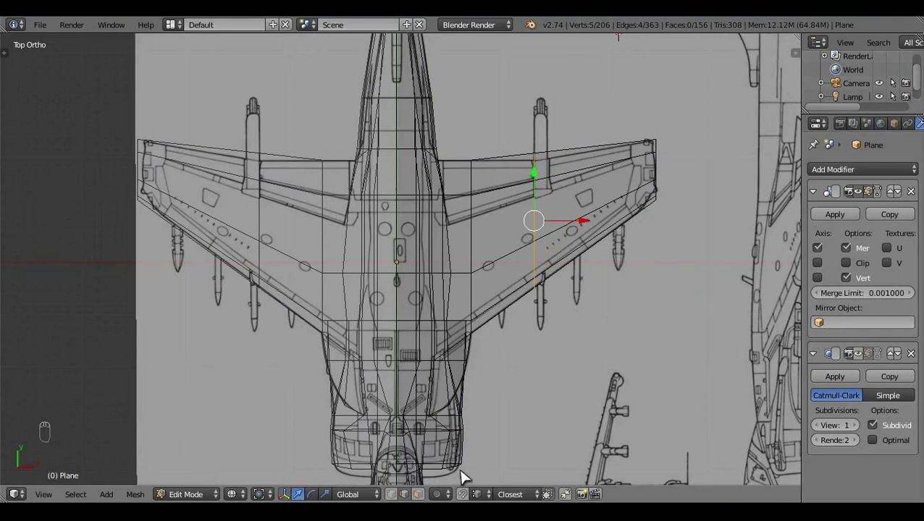
left_click(472, 347)
Step: Orbit around the jet and preview the whole model outside edit mode
middle_click(497, 406)
left_click(472, 488)
middle_click(500, 393)
left_click_drag(536, 145, 613, 276)
key("a")
key("z")
key("Tab")
left_click(359, 322)
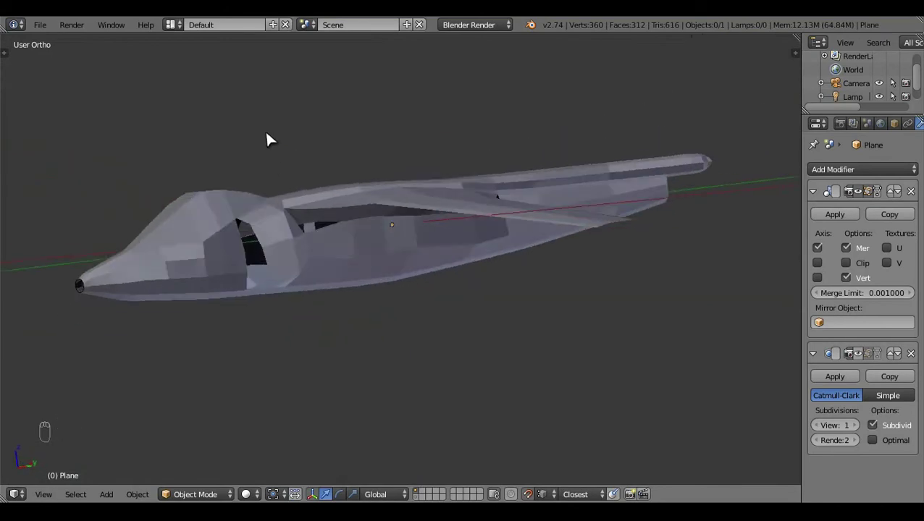
Step: Return to the side blueprint view in edit mode with wireframe shading
key("KP_3")
left_click_drag(434, 313, 494, 288)
key("z")
key("Tab")
key("z")
key("z")
left_click(416, 278)
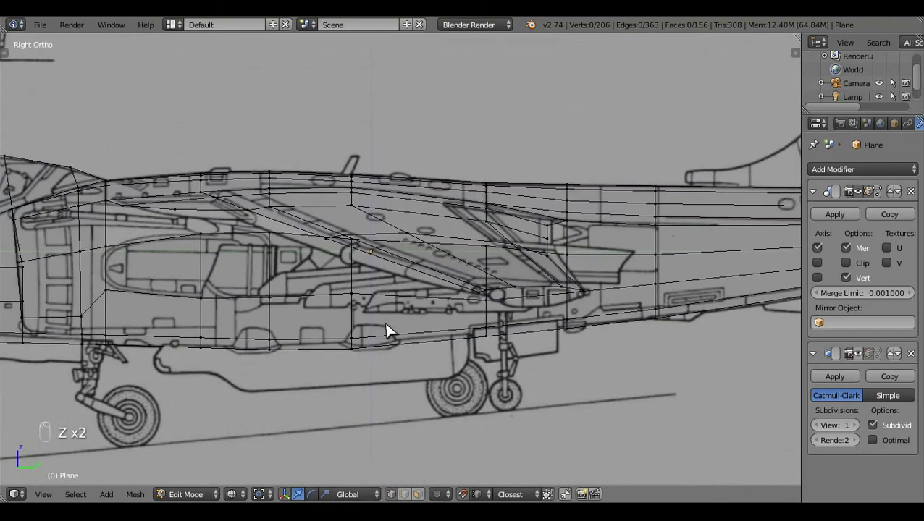
Step: Dissolve the unneeded edges under the wing and select the lower strake edges
left_click_drag(385, 315, 385, 316)
key("z")
key("z")
left_click_drag(385, 316, 347, 239)
key("z")
left_click_drag(346, 240, 284, 330)
key("x")
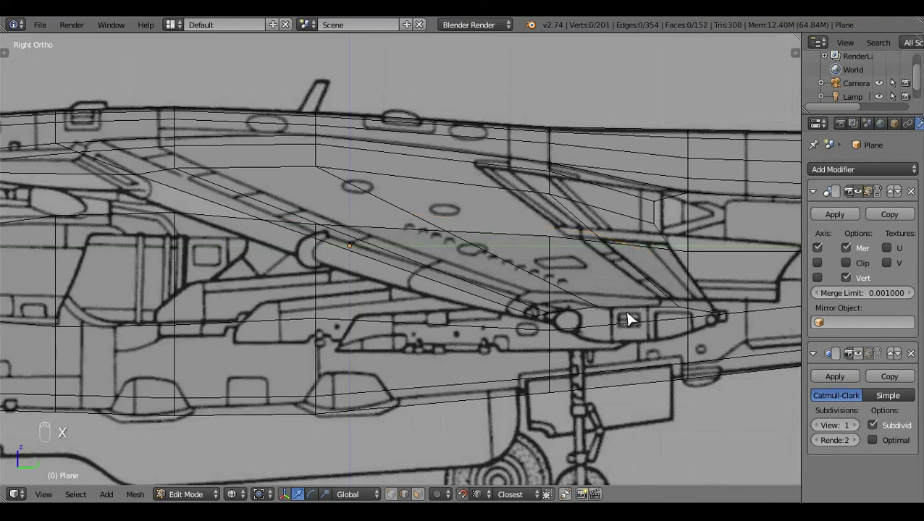
left_click(630, 313)
left_click(631, 270)
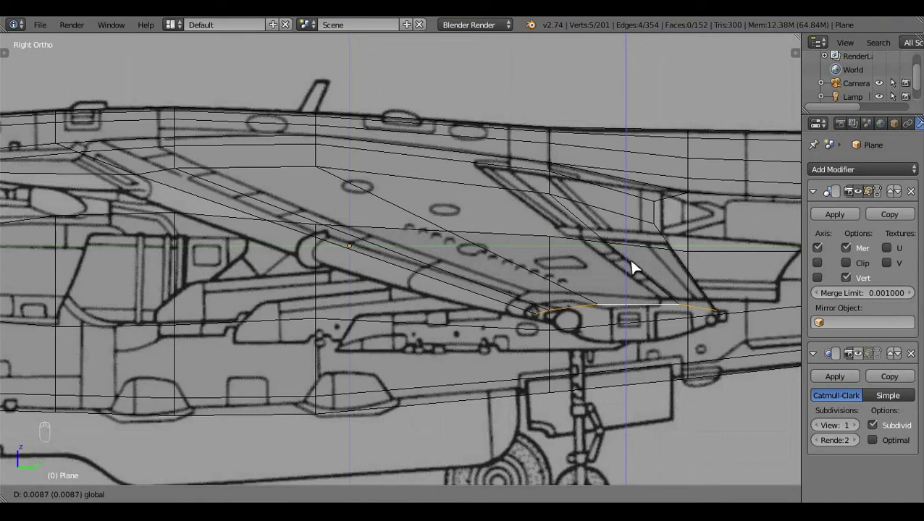
Step: Move the selected strake vertices along one axis onto the blueprint strake outline
key("a")
key("z")
middle_click(432, 300)
key("z")
left_click(326, 331)
left_click(393, 343)
key("z")
left_click_drag(500, 271, 397, 255)
middle_click(397, 255)
left_click(497, 467)
key("z")
key("z")
Step: Select the long strake edge and the short edge near the fuselage top in Right ortho
left_click(491, 200)
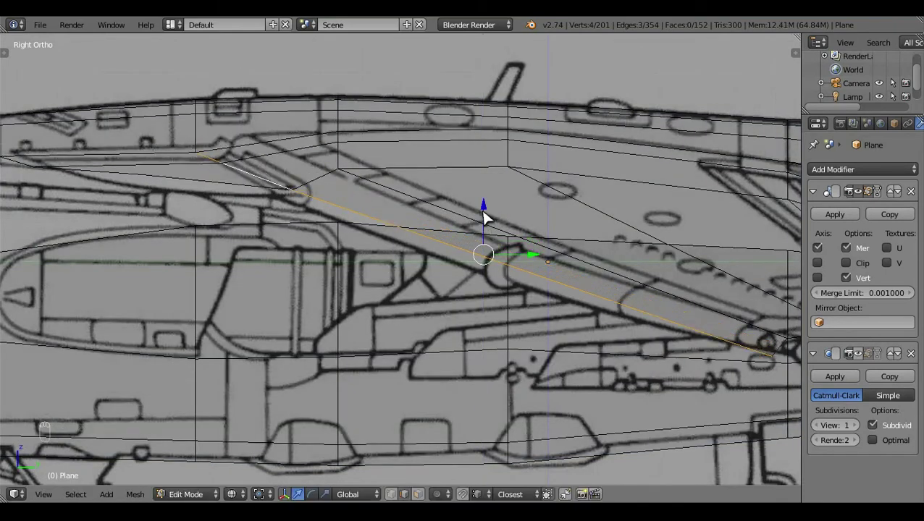
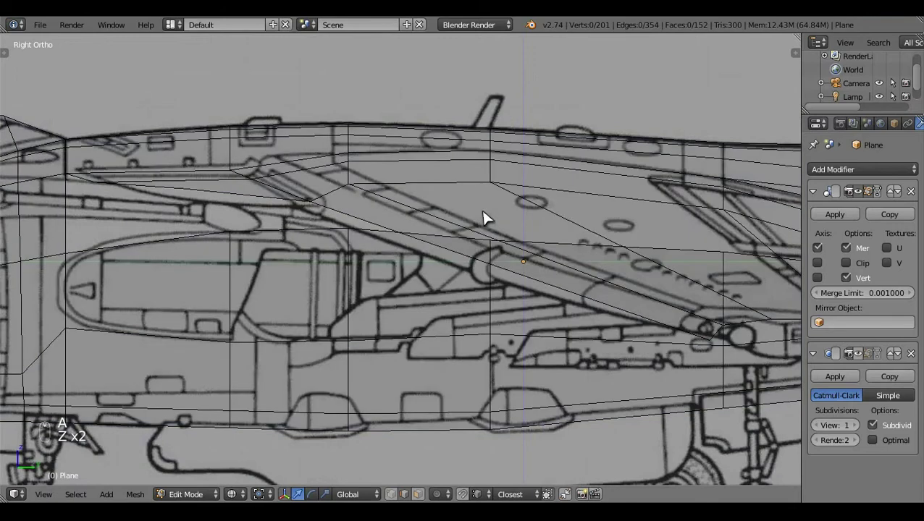
left_click_drag(488, 215, 363, 290)
left_click(363, 290)
left_click_drag(359, 290, 371, 317)
left_click(371, 317)
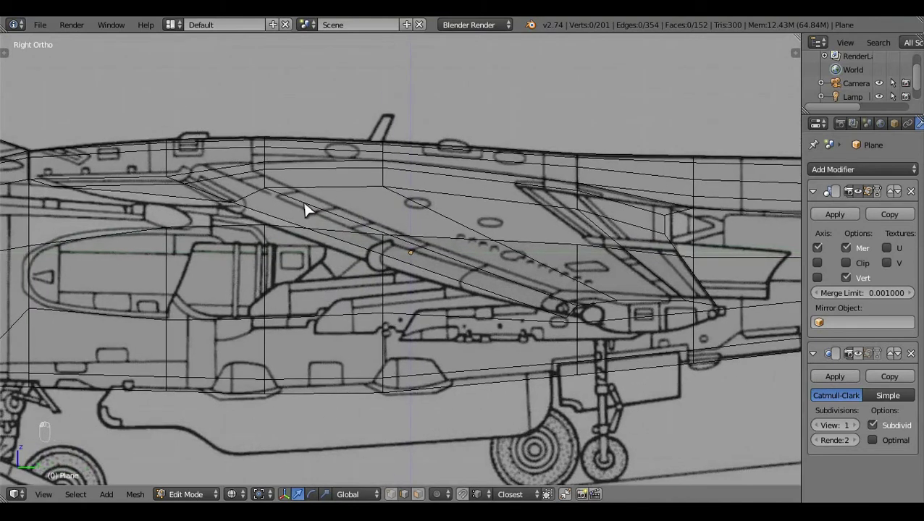
left_click(332, 161)
left_click(276, 260)
key("KP_3")
left_click(417, 277)
left_click_drag(419, 268, 336, 158)
Step: Edge-slide (G G) the fuselage-top loops toward the blueprint line and confirm their positions
key("g")
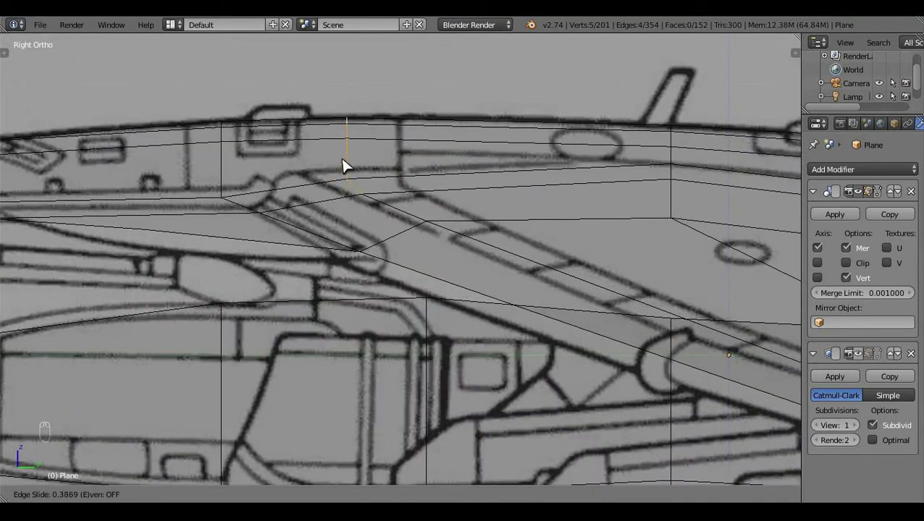
left_click_drag(361, 197, 362, 135)
key("g")
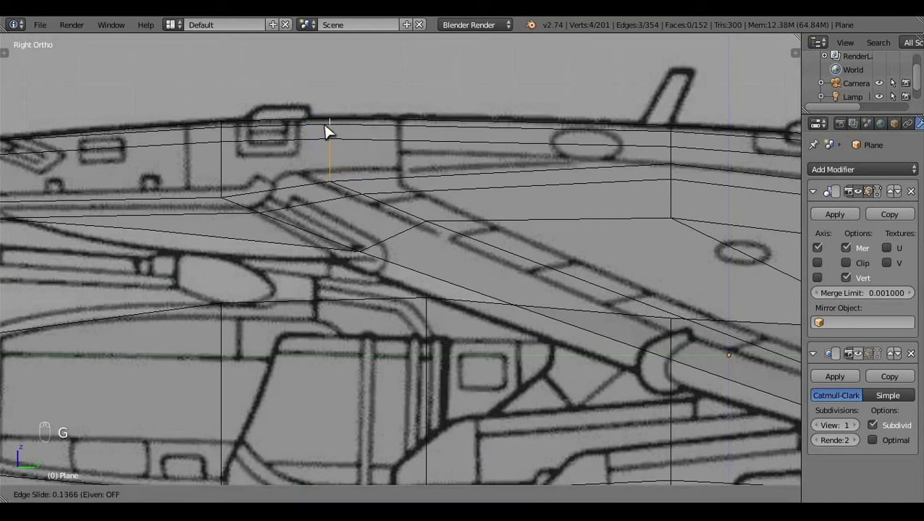
key("a")
left_click(522, 276)
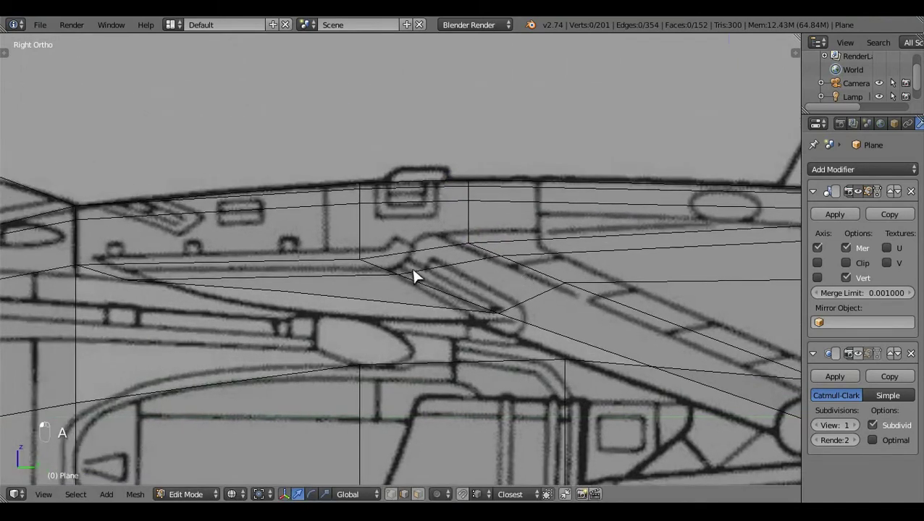
right_click(418, 223)
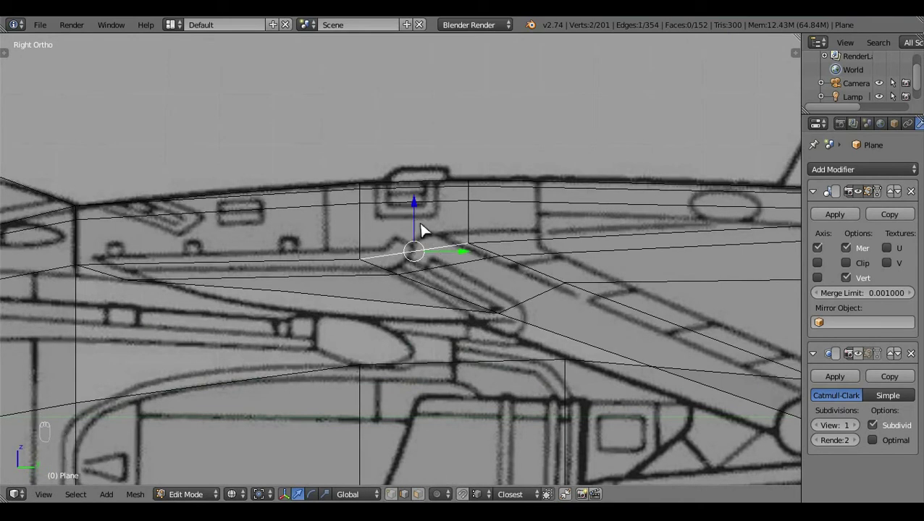
left_click(422, 219)
key("a")
right_click(512, 160)
middle_click(495, 163)
left_click_drag(465, 208, 478, 207)
key("KP_3")
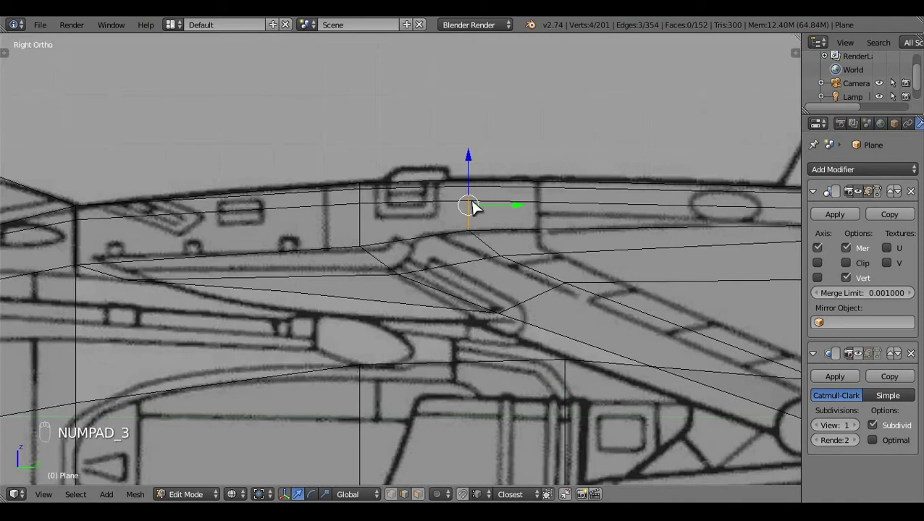
key("g")
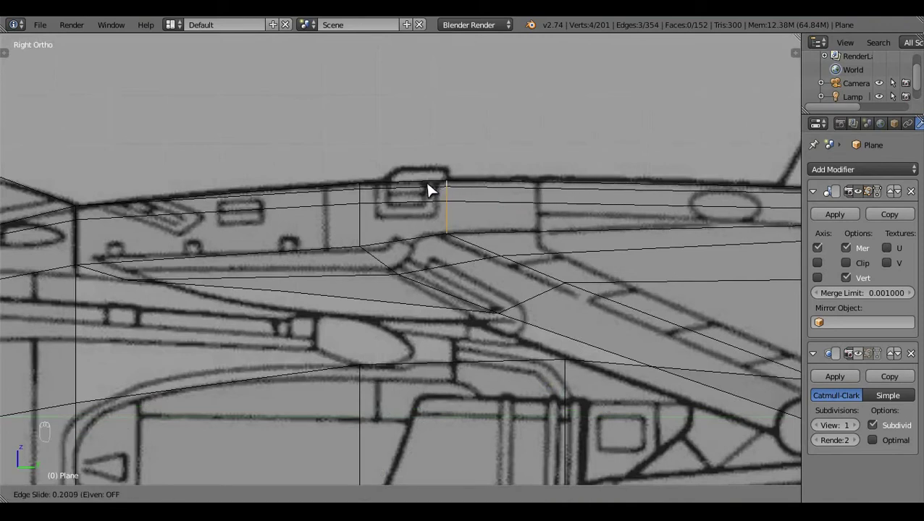
left_click(434, 191)
Step: Grab a mid-strake vertex and reposition it onto the strake outline
key("a")
key("z")
key("z")
left_click(405, 292)
right_click(444, 286)
left_click_drag(446, 286, 462, 288)
key("a")
left_click_drag(491, 300, 517, 329)
left_click(517, 329)
middle_click(362, 281)
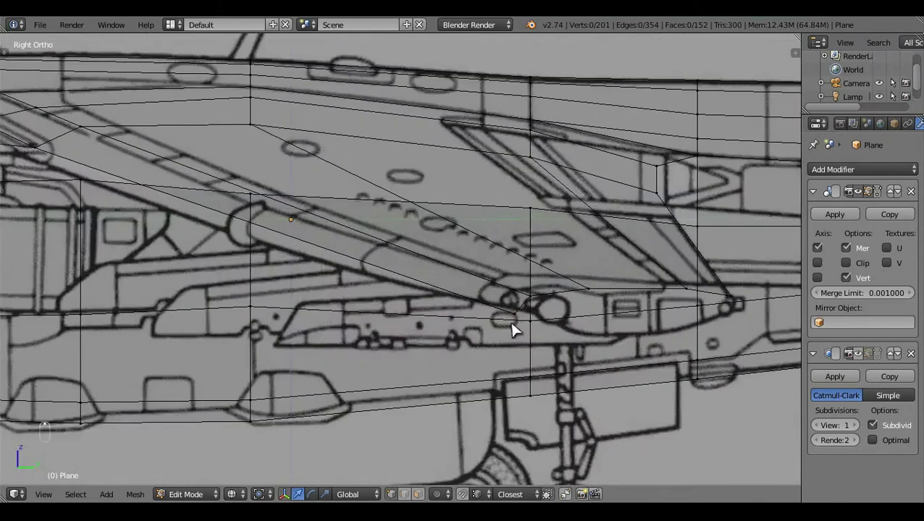
Step: Move the strake tip vertex onto the blueprint tip position
left_click_drag(519, 307, 518, 273)
right_click(518, 280)
left_click(523, 273)
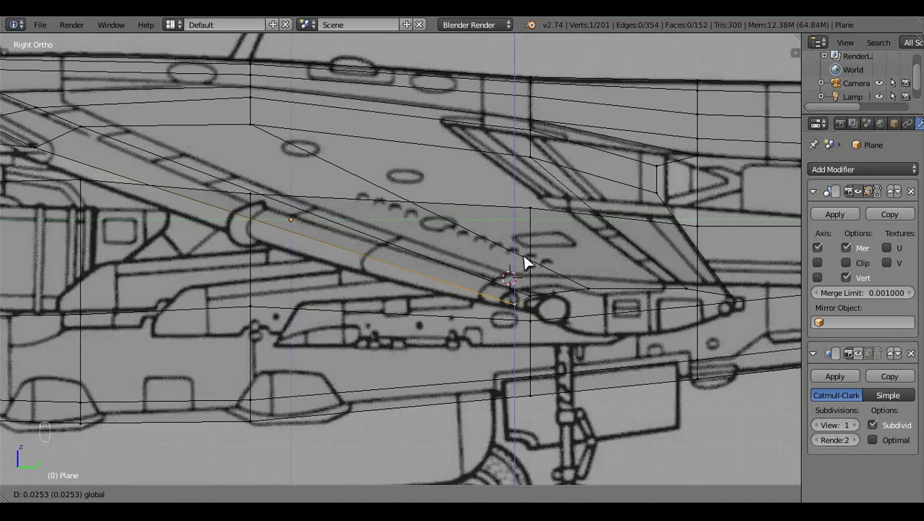
key("a")
key("z")
key("z")
left_click(329, 303)
Step: Realign the wing trailing-edge vertex and add a loop cut through the fuselage behind the wing
left_click_drag(382, 264, 486, 253)
left_click(487, 253)
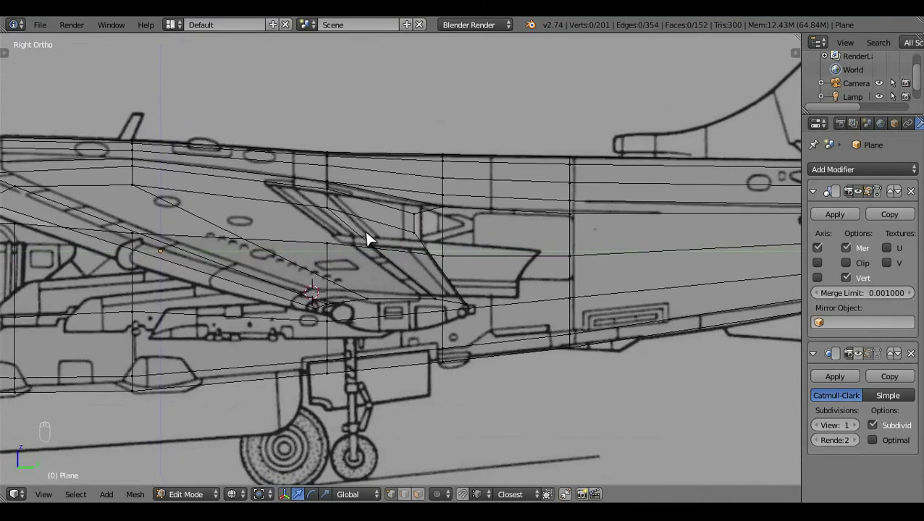
right_click(490, 204)
left_click(479, 166)
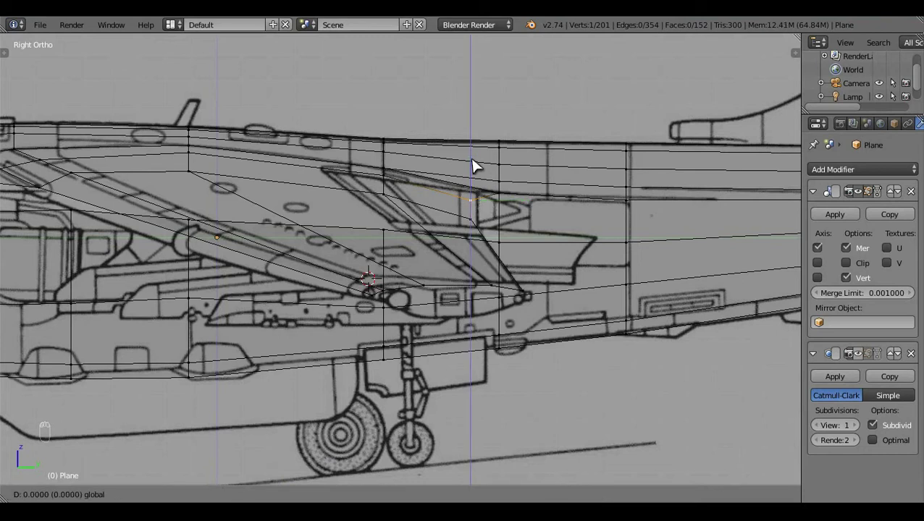
key("a")
key("ctrl+r")
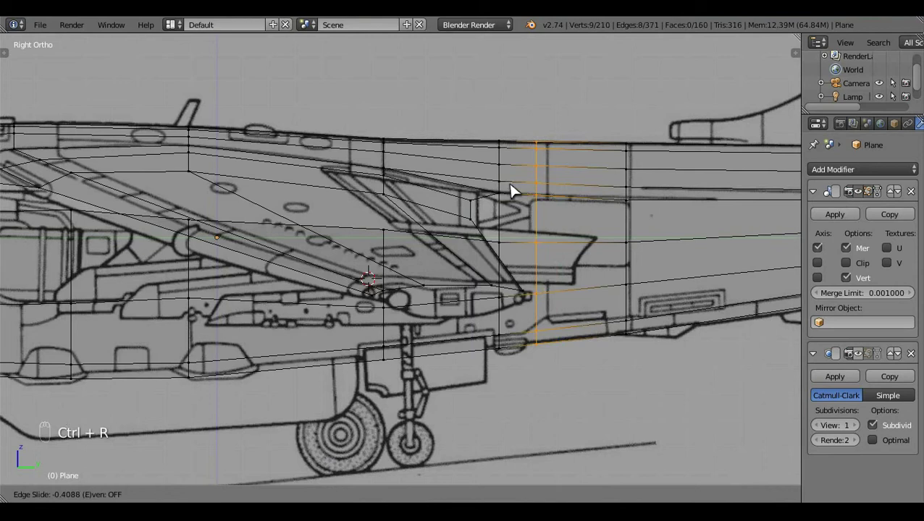
left_click(510, 189)
key("a")
key("z")
left_click(493, 286)
left_click_drag(493, 285, 493, 285)
key("z")
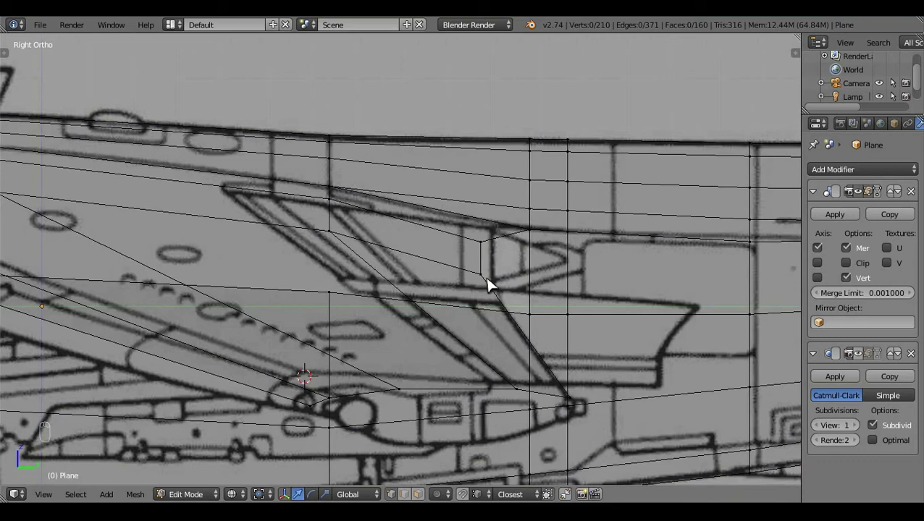
Step: Knife a cut point onto the strake edge and switch to top orthographic wireframe
key("k")
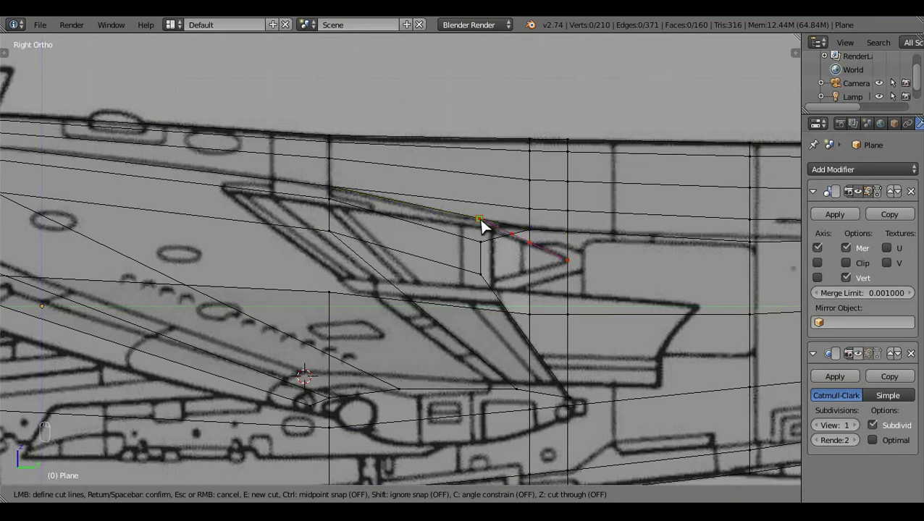
key("a")
key("z")
left_click(425, 305)
key("KP_7")
key("z")
key("z")
key("z")
Step: Select the run of rear-fuselage vertices around the tailplane root in top view
left_click(468, 300)
left_click_drag(458, 276, 518, 266)
left_click(511, 267)
right_click(513, 279)
left_click(527, 292)
right_click(502, 309)
left_click(513, 308)
right_click(474, 341)
left_click(512, 341)
left_click_drag(526, 345, 497, 368)
key("z")
left_click(380, 364)
Step: Slide the selected vertex onto the top-view blueprint line and check the fin junction
key("KP_7")
left_click_drag(495, 360, 524, 341)
key("z")
left_click(525, 341)
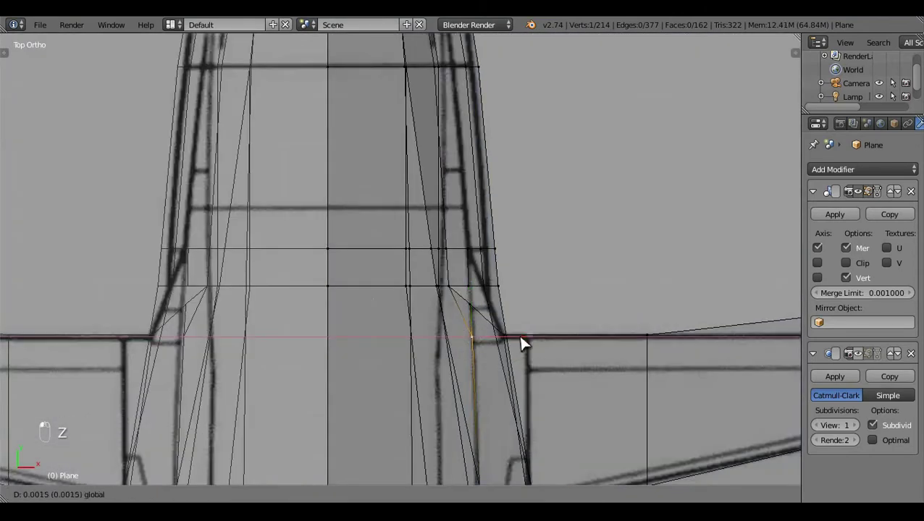
left_click_drag(477, 306, 493, 297)
key("f")
key("a")
key("z")
middle_click(455, 370)
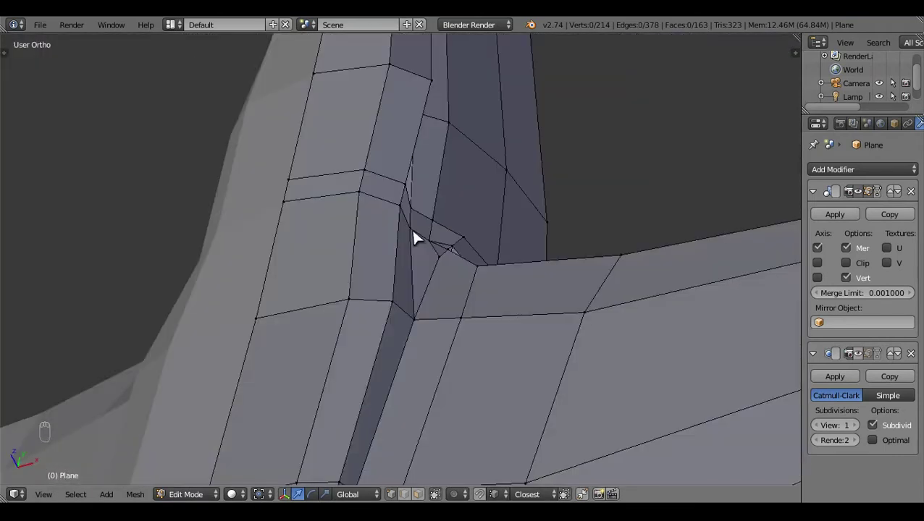
Step: Trial-move a rear vertex along X in top view, then undo the grab
key("KP_7")
key("x")
key("z")
left_click(481, 294)
key("z")
key("z")
key("z")
left_click_drag(460, 350, 528, 207)
key("g")
key("ctrl+z")
Step: Reframe the whole model in top wireframe and inspect the strake junction
key("f")
key("a")
key("KP_7")
key("z")
key("z")
key("z")
key("z")
left_click(458, 307)
middle_click(216, 315)
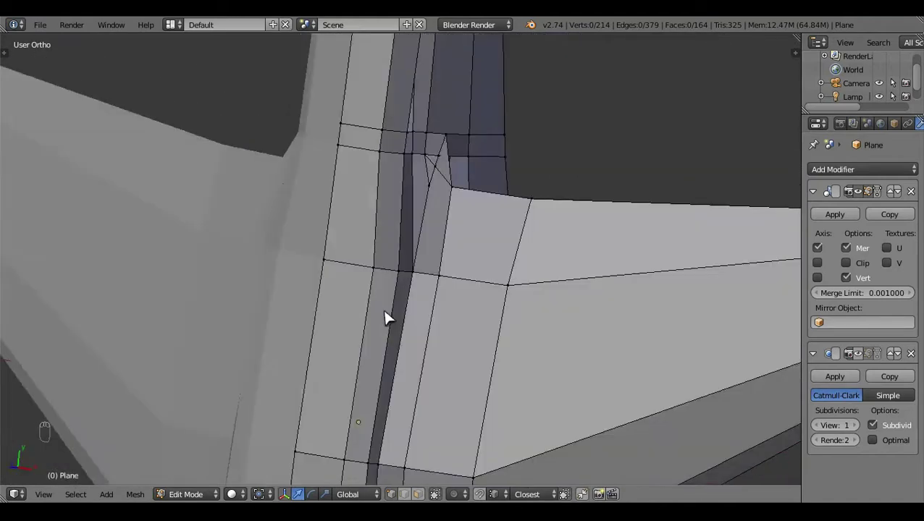
Step: Select the stray edge near the tailplane root and delete it with X > Edges
left_click(400, 243)
left_click_drag(446, 206, 390, 309)
key("x")
key("a")
left_click(439, 278)
left_click_drag(548, 180, 356, 287)
right_click(480, 197)
right_click(316, 245)
key("x")
key("a")
left_click_drag(439, 186, 323, 168)
key("x")
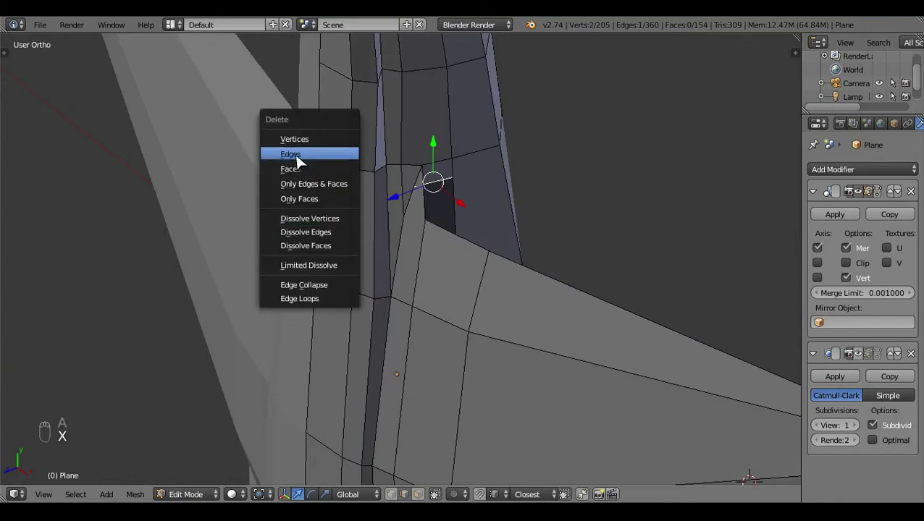
left_click(401, 373)
Step: Verify the deleted edge area in top and side wireframe views
key("KP_7")
key("z")
left_click_drag(489, 343, 488, 343)
key("z")
middle_click(488, 344)
left_click(510, 310)
key("KP_3")
key("z")
middle_click(531, 354)
key("z")
left_click(349, 312)
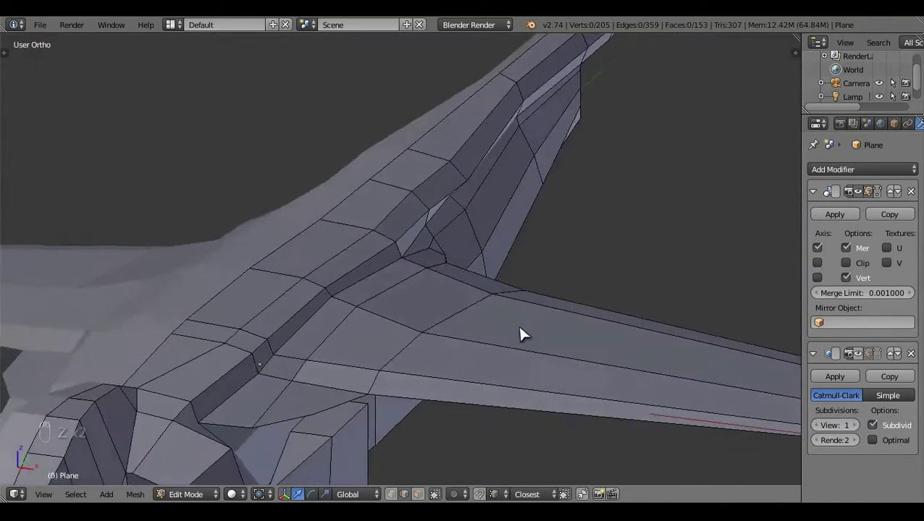
Step: Slide the tailplane-root vertex toward the blueprint outline in top view
key("KP_7")
left_click(527, 308)
key("z")
middle_click(526, 308)
key("z")
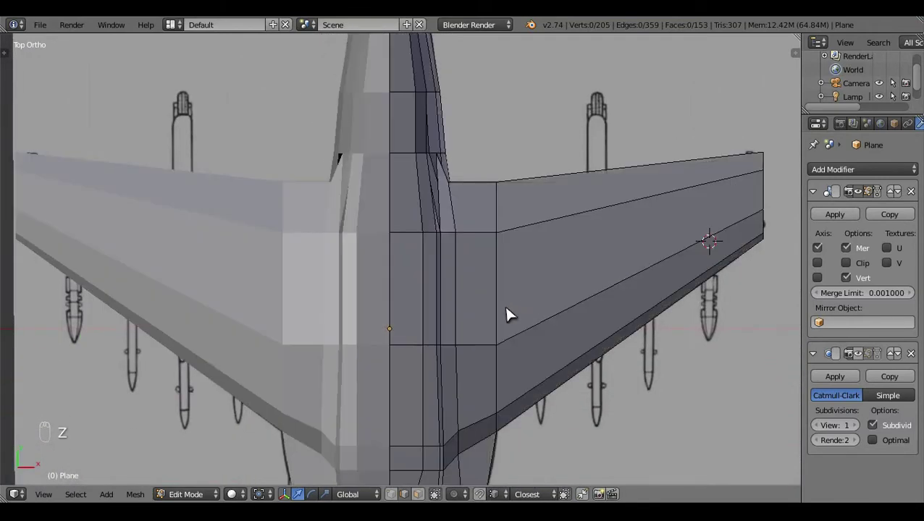
left_click(446, 360)
left_click_drag(441, 285, 462, 301)
left_click_drag(463, 301, 555, 226)
key("z")
right_click(482, 151)
Step: Nudge the next rear-fuselage vertex onto the outline, toggling wireframe to check
key("KP_7")
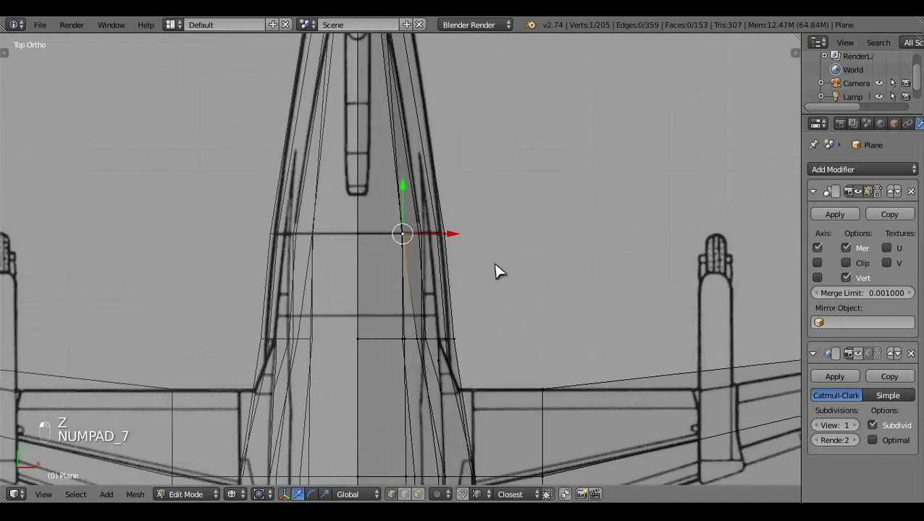
middle_click(503, 271)
key("z")
key("z")
middle_click(502, 271)
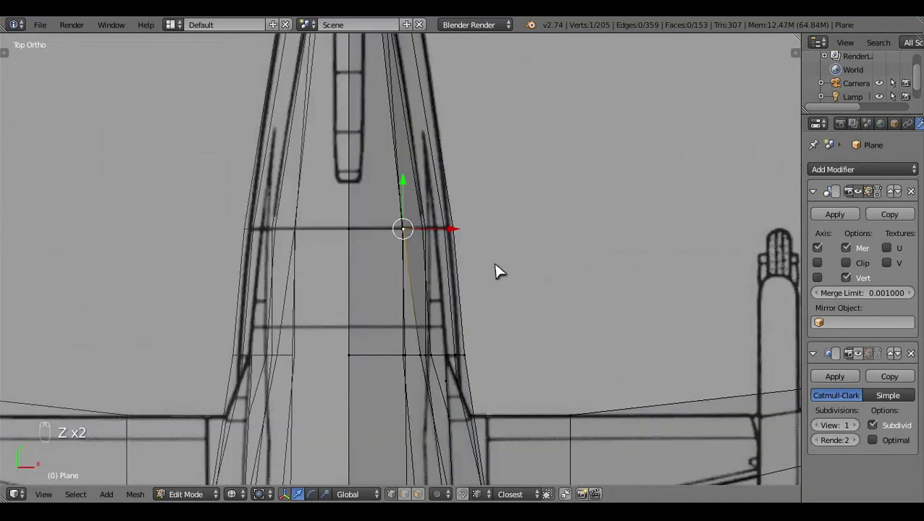
key("z")
left_click(478, 356)
left_click_drag(478, 378, 512, 328)
key("z")
key("z")
key("a")
middle_click(514, 257)
left_click(479, 257)
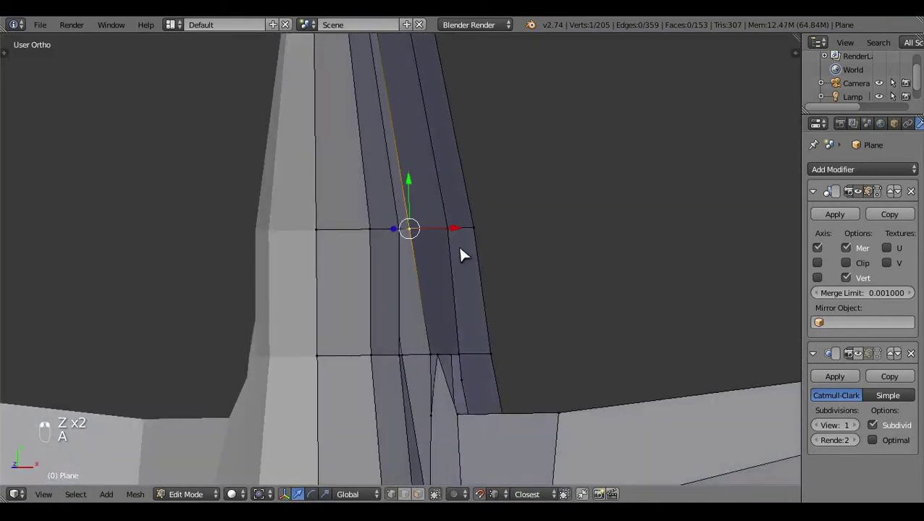
Step: Adjust another rear-fuselage vertex to follow the top-view blueprint curve
key("KP_7")
key("z")
left_click(483, 236)
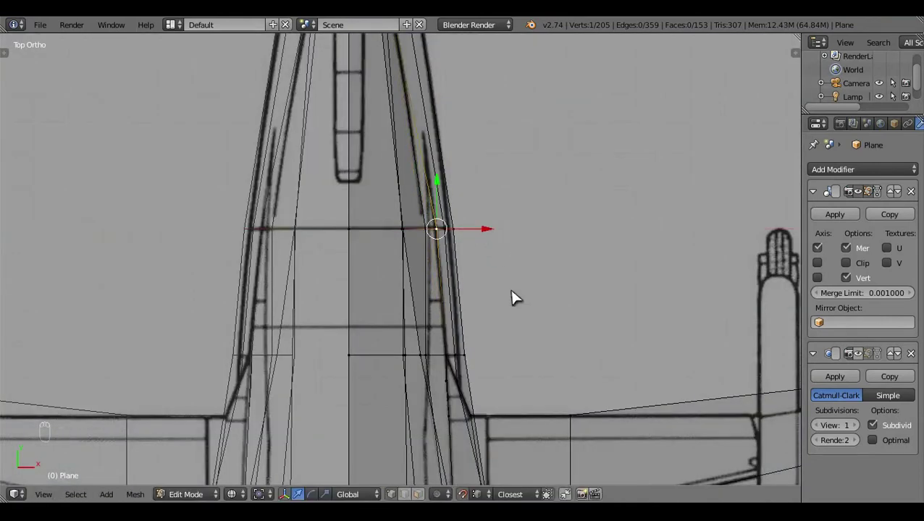
left_click_drag(517, 297, 491, 272)
key("z")
left_click_drag(491, 272, 484, 167)
right_click(484, 167)
Step: Shift the wing trailing-edge/fuselage junction vertex to match the blueprint in top view
key("KP_7")
key("z")
left_click_drag(493, 218, 475, 494)
left_click_drag(445, 164, 439, 111)
key("a")
middle_click(488, 332)
left_click_drag(488, 331, 433, 361)
key("z")
left_click_drag(433, 360, 469, 119)
left_click_drag(469, 119, 512, 219)
key("KP_7")
left_click(511, 219)
Step: Fine-tune the junction vertex position and review it in shaded and wireframe modes
key("z")
middle_click(575, 211)
left_click_drag(531, 247, 491, 257)
key("c")
left_click(486, 205)
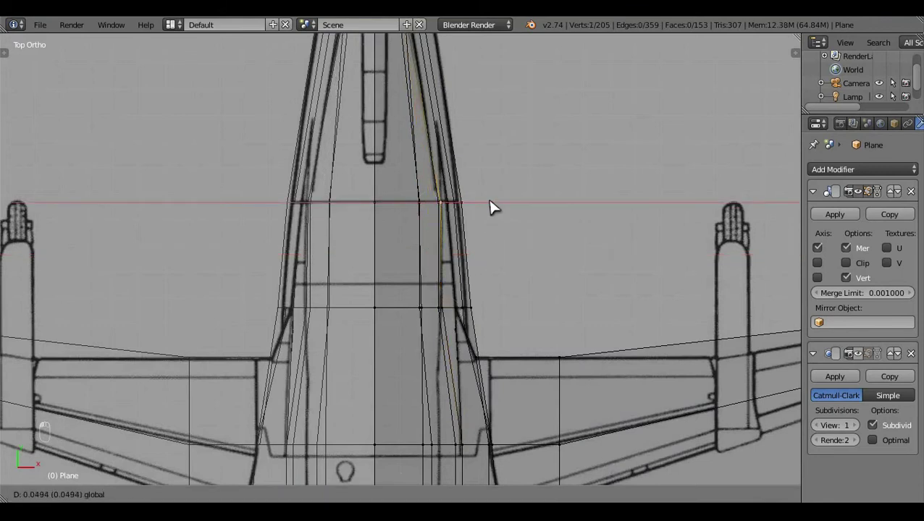
key("z")
key("a")
middle_click(537, 301)
key("z")
key("z")
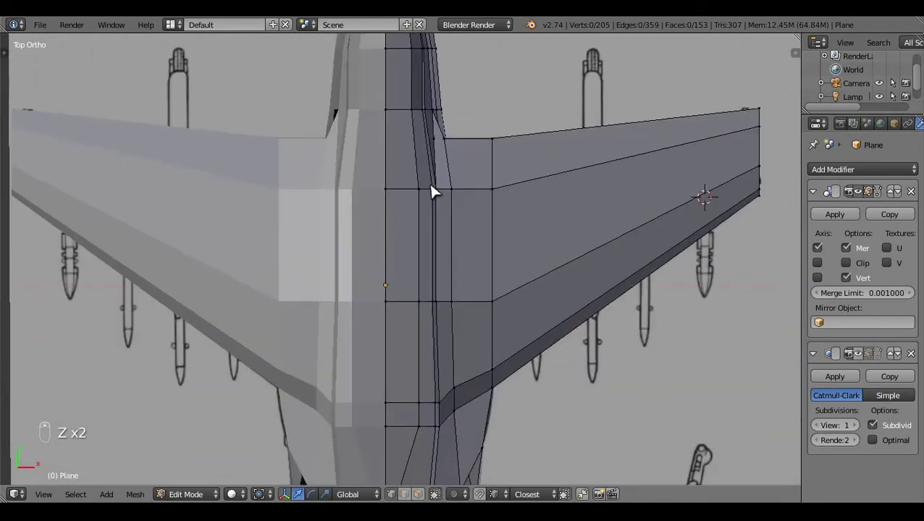
Step: Move the remaining rear vertex onto the outline and confirm alignment in top view
left_click_drag(423, 268, 531, 315)
key("z")
middle_click(532, 315)
left_click(489, 326)
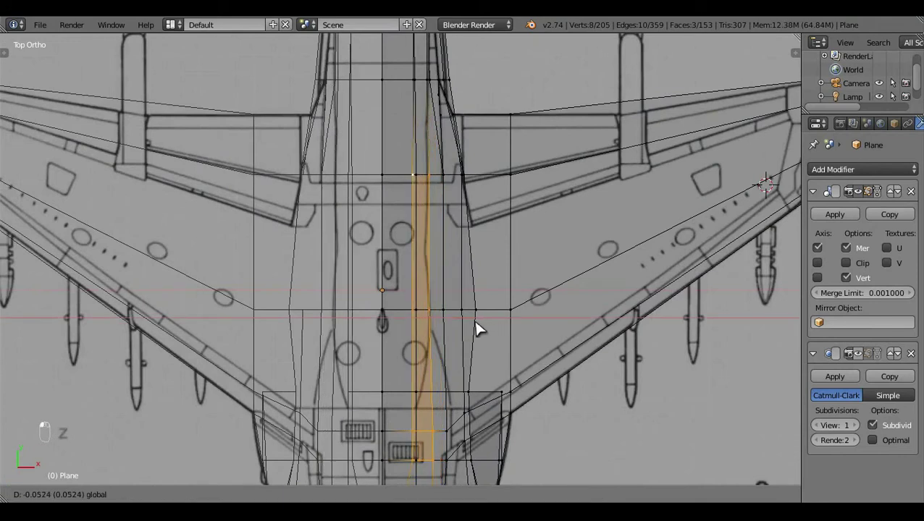
key("z")
left_click_drag(509, 281, 492, 271)
key("KP_7")
key("z")
left_click_drag(491, 271, 491, 272)
key("z")
key("z")
key("z")
Step: Cycle shading and selection to review the rear fuselage, then settle the last vertex
key("a")
key("z")
key("z")
middle_click(492, 272)
key("z")
key("z")
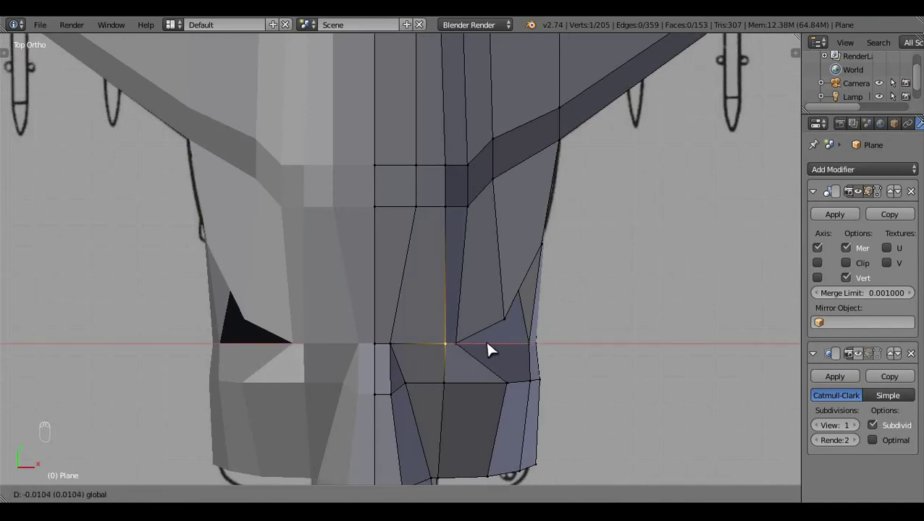
key("a")
key("z")
key("a")
key("z")
key("a")
key("z")
key("z")
key("z")
middle_click(535, 295)
left_click_drag(505, 290, 497, 237)
left_click(497, 235)
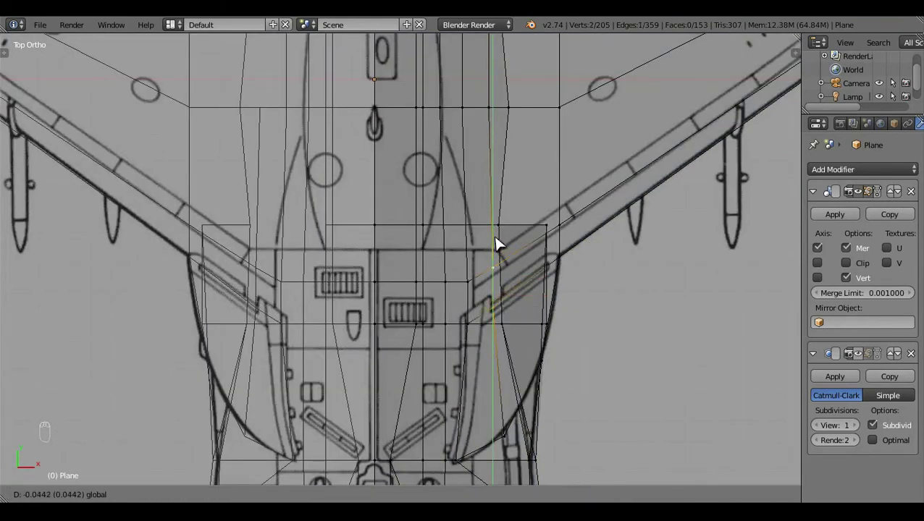
Step: Move the selected spine vertex onto the side-view blueprint line in Right Ortho wireframe
key("a")
key("z")
middle_click(501, 244)
key("KP_3")
key("z")
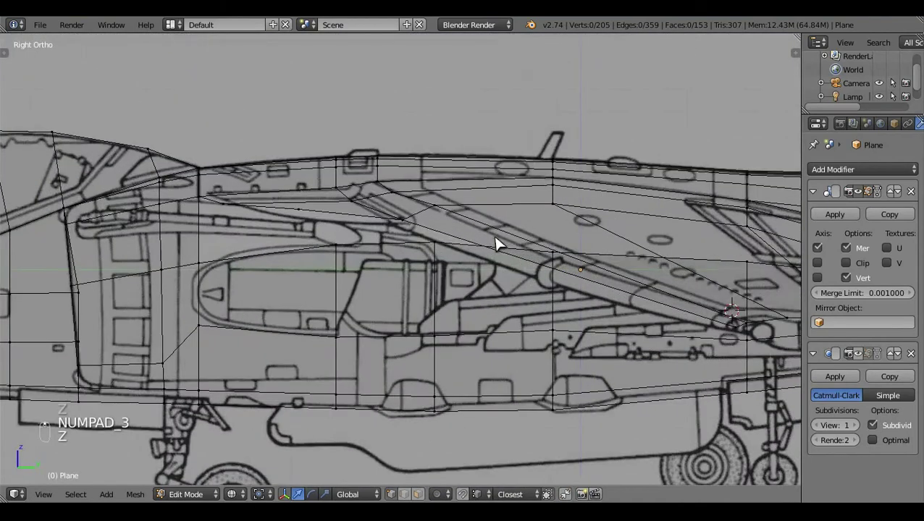
left_click_drag(437, 248, 357, 230)
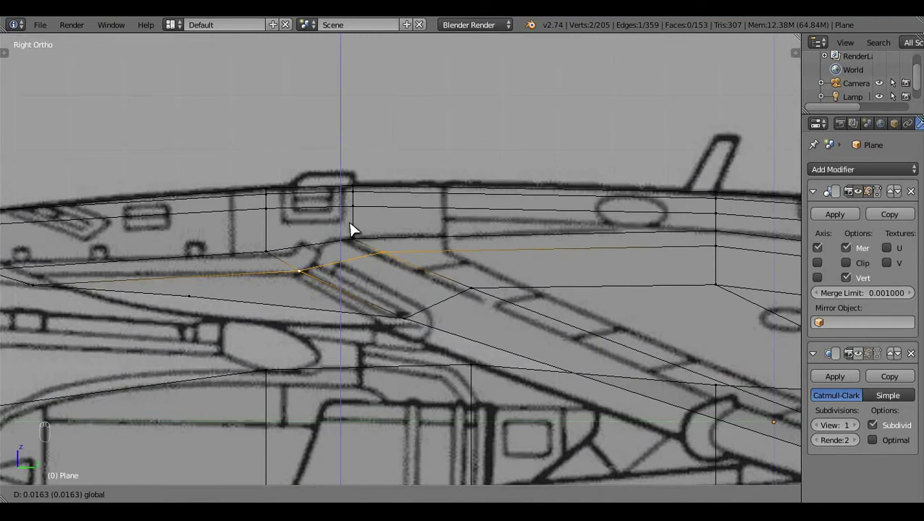
key("a")
key("z")
key("Tab")
middle_click(555, 233)
key("z")
key("Tab")
Step: Box-select the remaining spine vertices and check their fit against the blueprint
key("b")
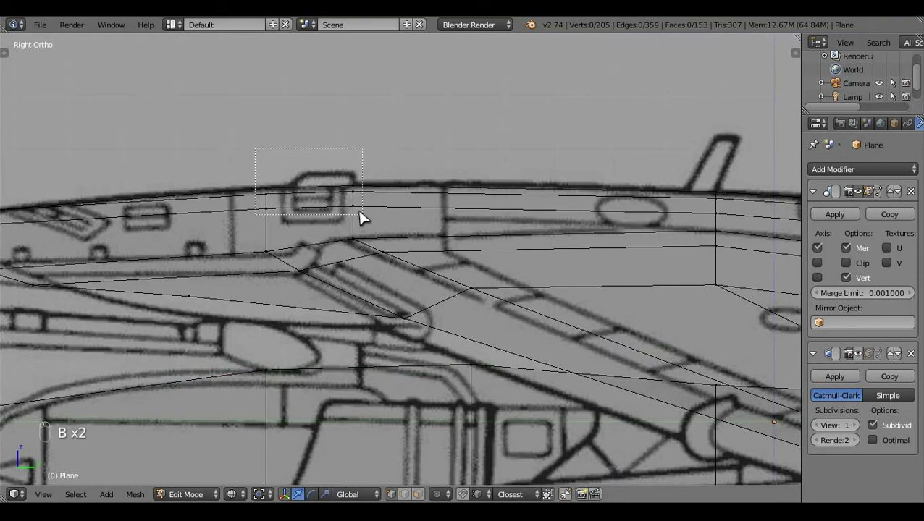
left_click(314, 154)
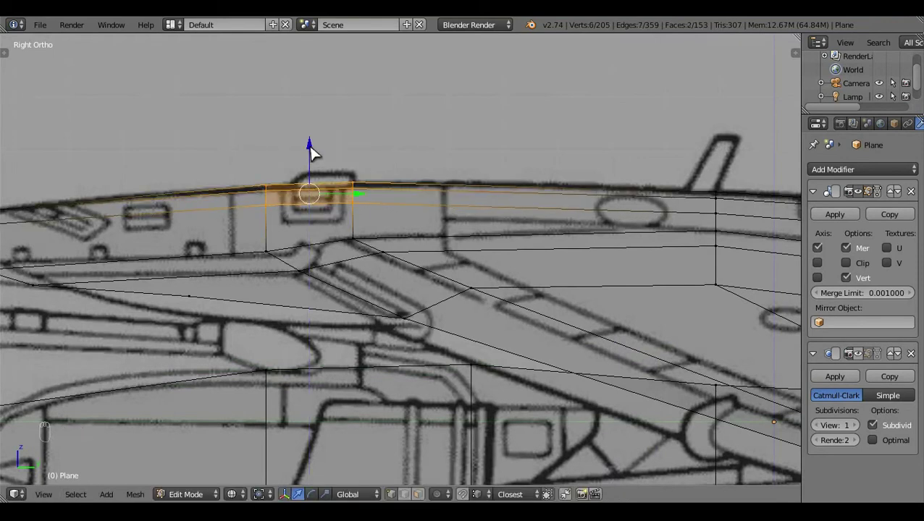
key("a")
left_click(504, 208)
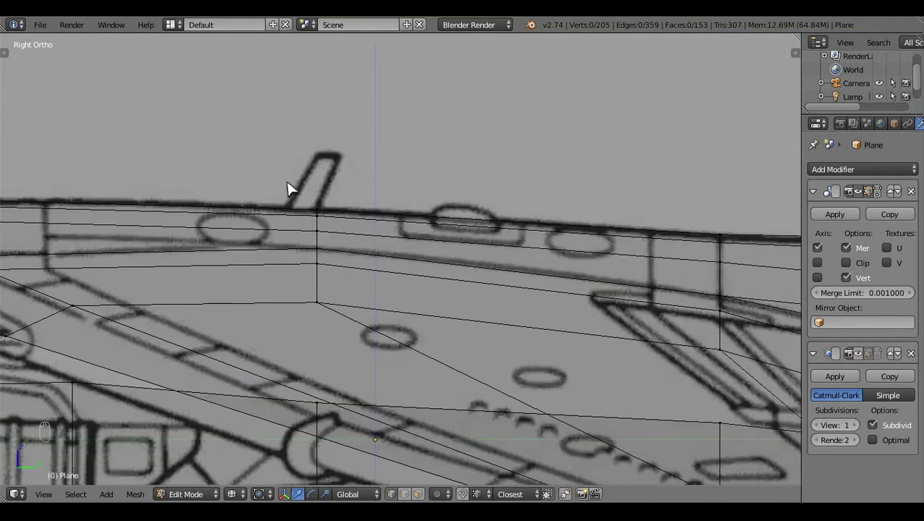
key("b")
left_click(325, 178)
key("a")
key("z")
key("z")
key("z")
key("z")
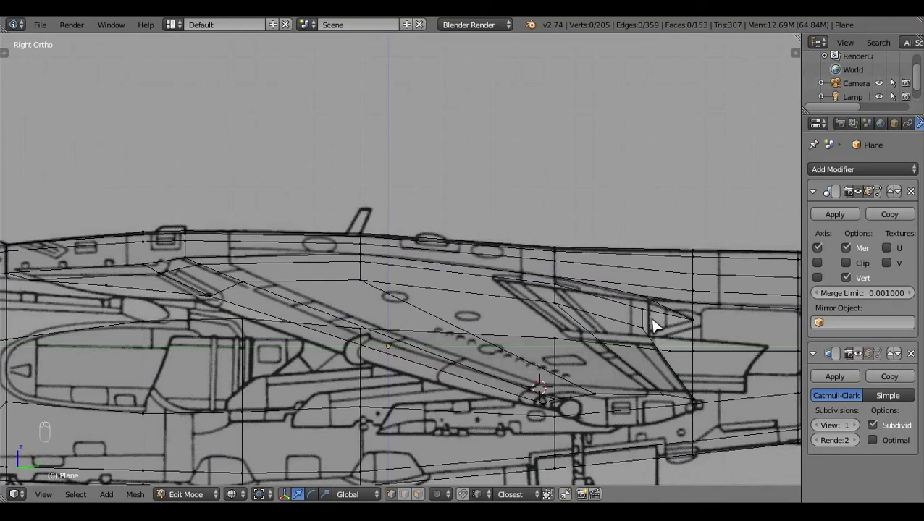
key("z")
key("z")
key("z")
Step: Merge two vertex pairs at the ventral strake junction with Alt+M, removing two vertices
middle_click(477, 244)
middle_click(565, 366)
left_click_drag(543, 321, 537, 331)
key("alt+m")
right_click(537, 330)
right_click(500, 357)
left_click(579, 334)
key("alt+m")
right_click(579, 334)
key("a")
left_click(495, 315)
Step: Knife-cut the face near the junction and dissolve the stray edge at the strake root
key("k")
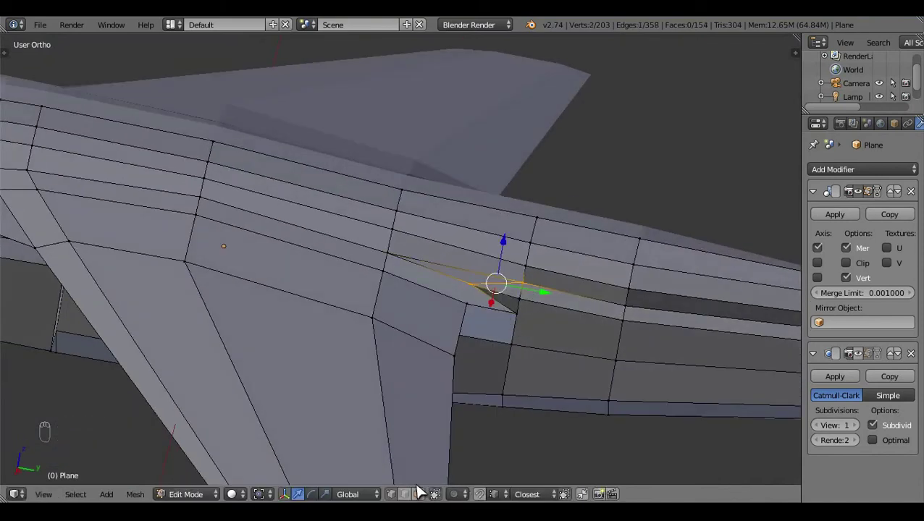
left_click(418, 497)
middle_click(462, 268)
key("x")
left_click(388, 307)
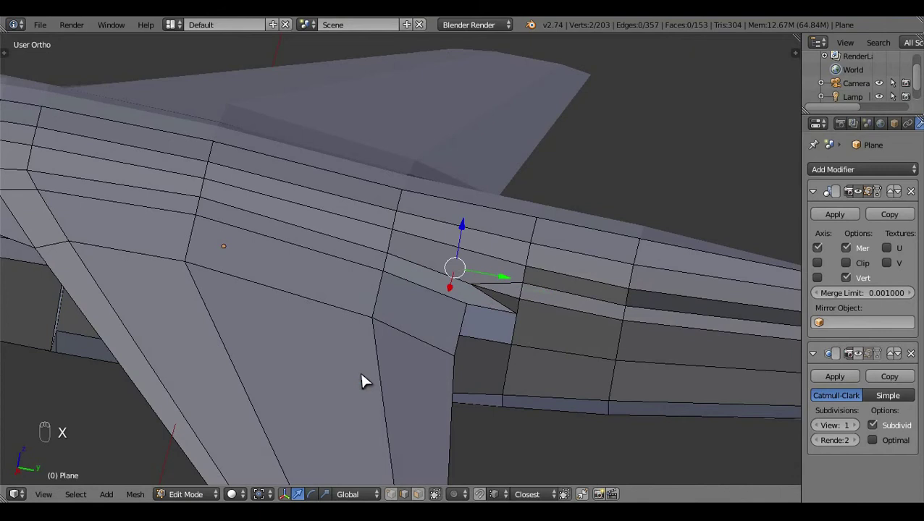
key("a")
left_click_drag(407, 286, 422, 349)
Step: Pick the strake's front vertices, checking them from side and top views in wireframe
key("KP_3")
key("z")
key("z")
middle_click(433, 342)
key("z")
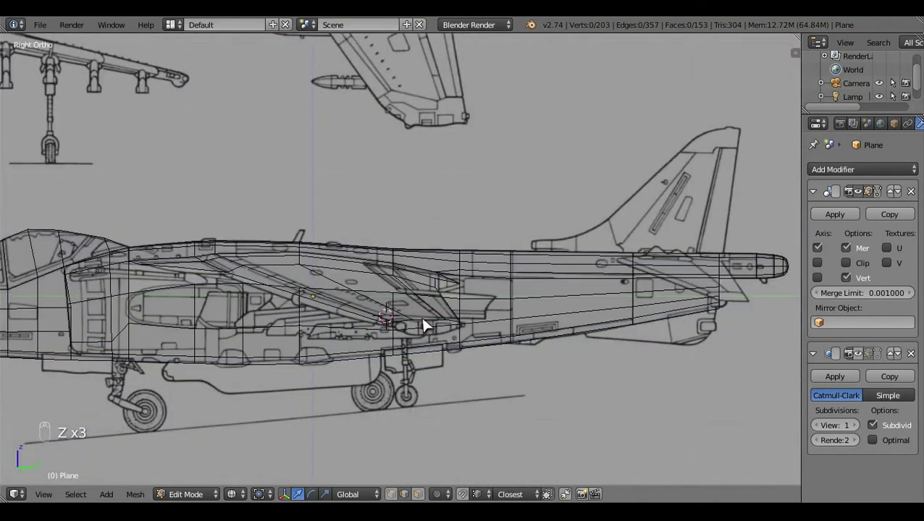
key("z")
left_click(369, 316)
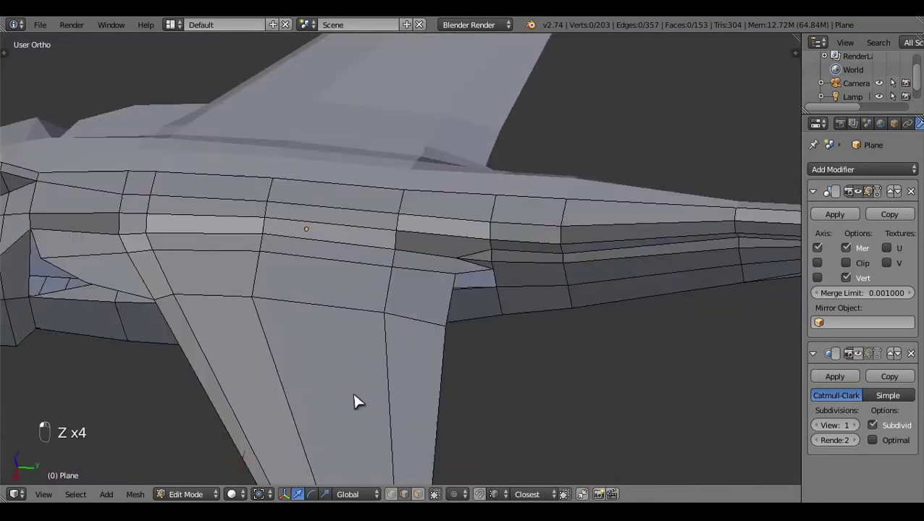
middle_click(455, 306)
key("KP_7")
key("z")
left_click_drag(453, 287, 454, 288)
key("z")
key("z")
key("z")
left_click(311, 284)
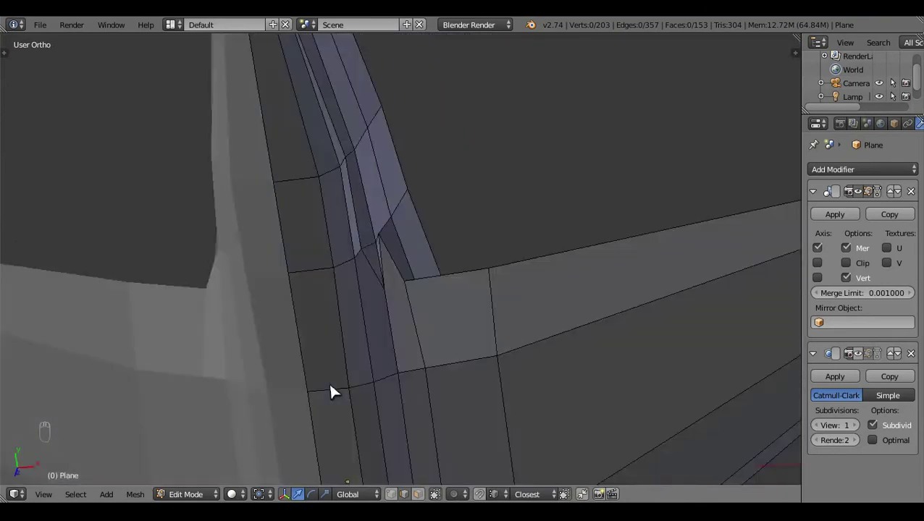
middle_click(193, 209)
middle_click(305, 152)
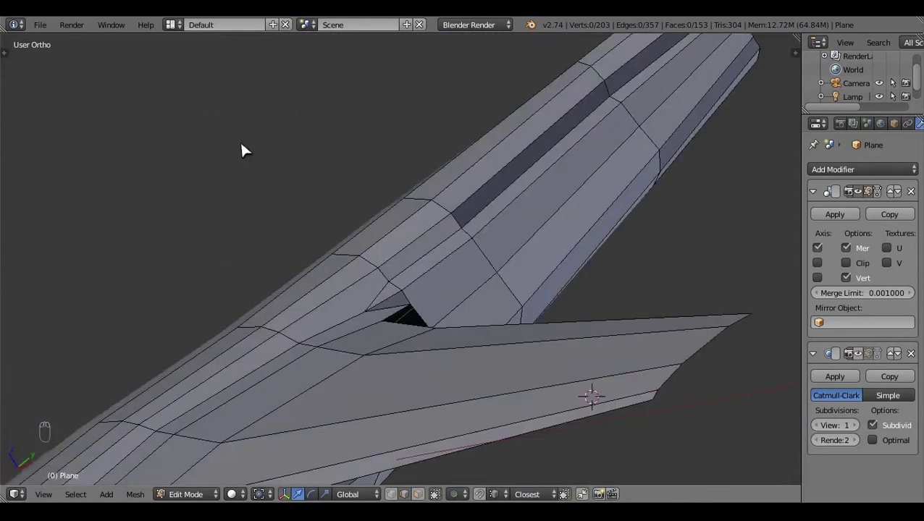
Step: Slide the strake's front corner vertex onto the side-view blueprint line
key("KP_7")
key("z")
key("z")
left_click(374, 284)
key("KP_3")
left_click(484, 348)
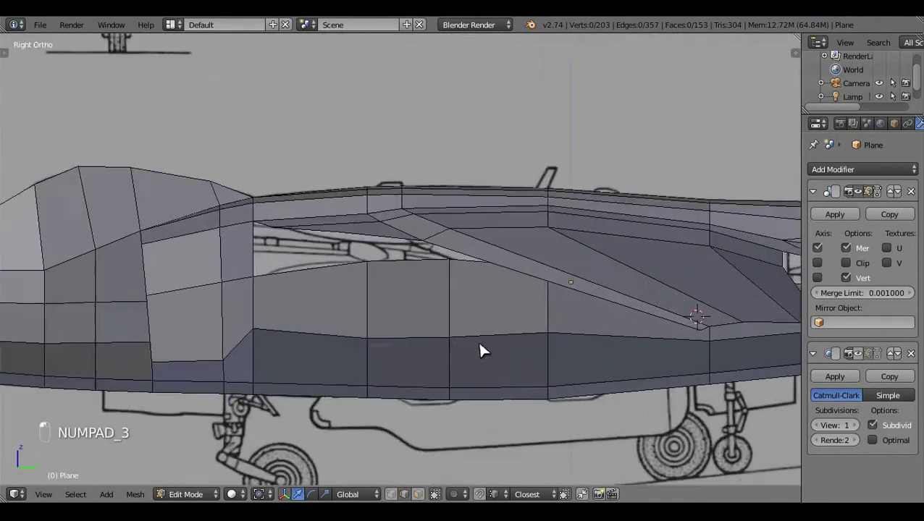
key("z")
key("z")
key("Tab")
key("z")
key("Tab")
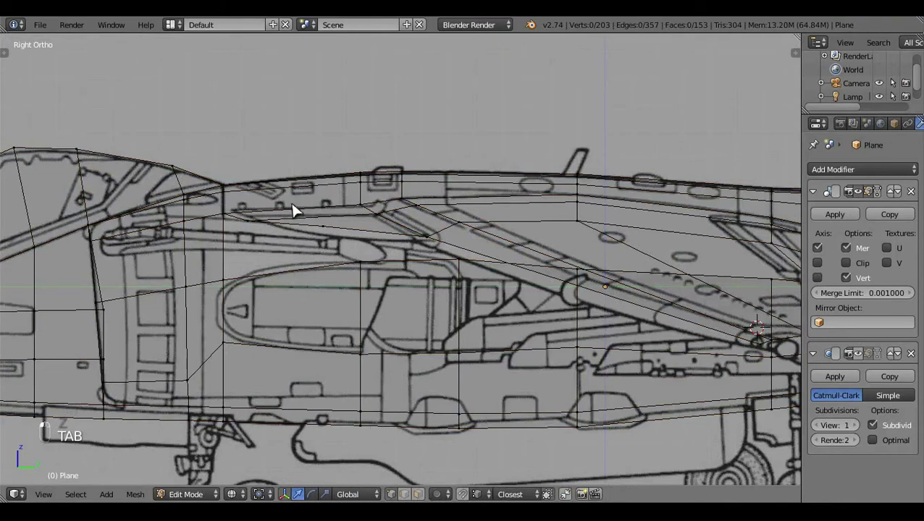
left_click_drag(328, 209, 329, 205)
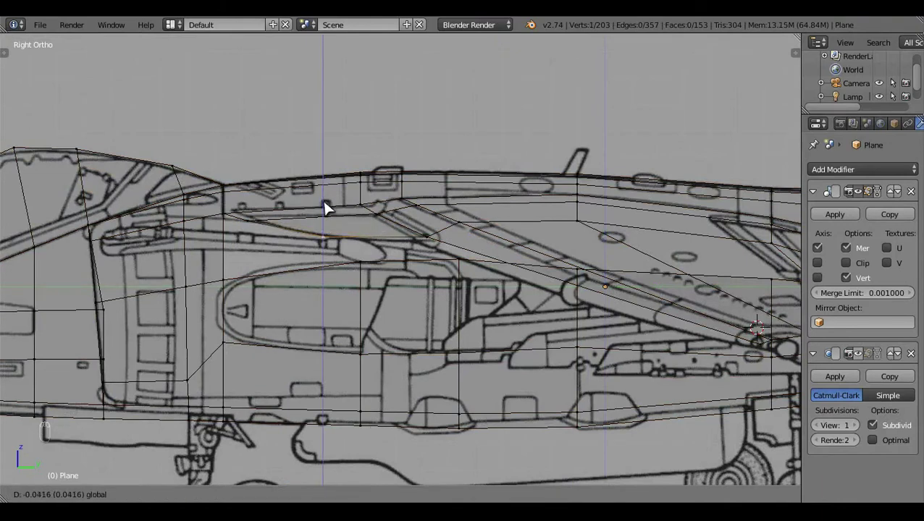
left_click_drag(235, 220, 245, 178)
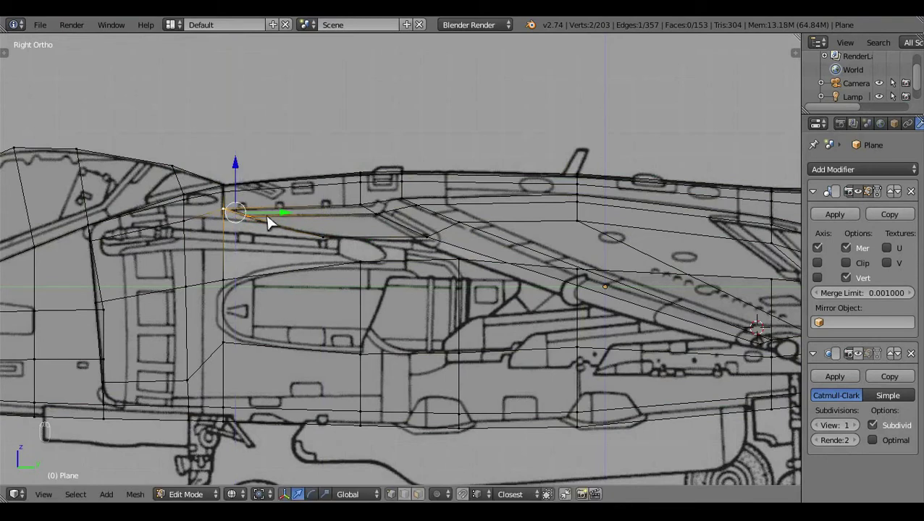
left_click_drag(241, 194, 234, 180)
Step: Nudge the vertex behind the canopy and the wing-junction vertex, undoing one misplaced move
key("a")
key("z")
left_click(418, 340)
left_click_drag(455, 355, 299, 244)
key("z")
left_click_drag(298, 244, 308, 216)
key("a")
left_click_drag(489, 269, 538, 366)
key("z")
left_click(538, 365)
middle_click(491, 329)
left_click(524, 331)
key("ctrl+z")
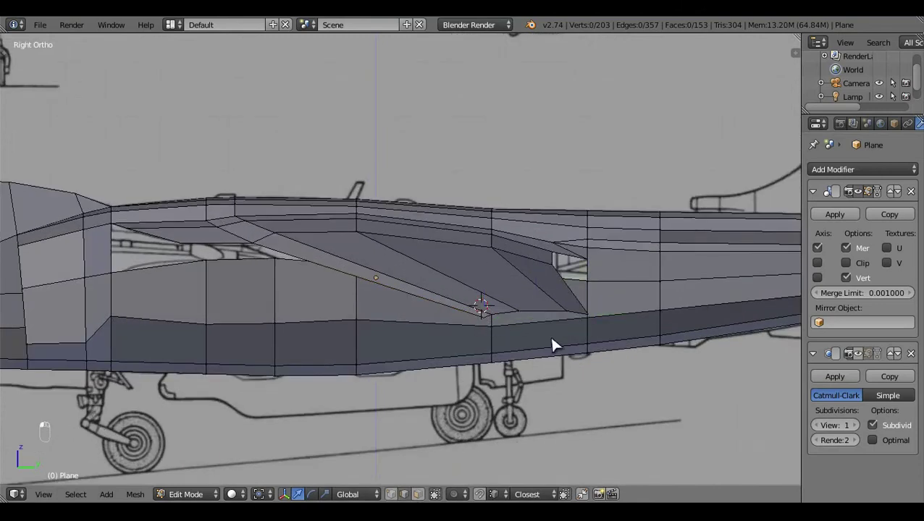
Step: Select edges under the wing root and try rotating them, then undo the rotation
key("shift+d")
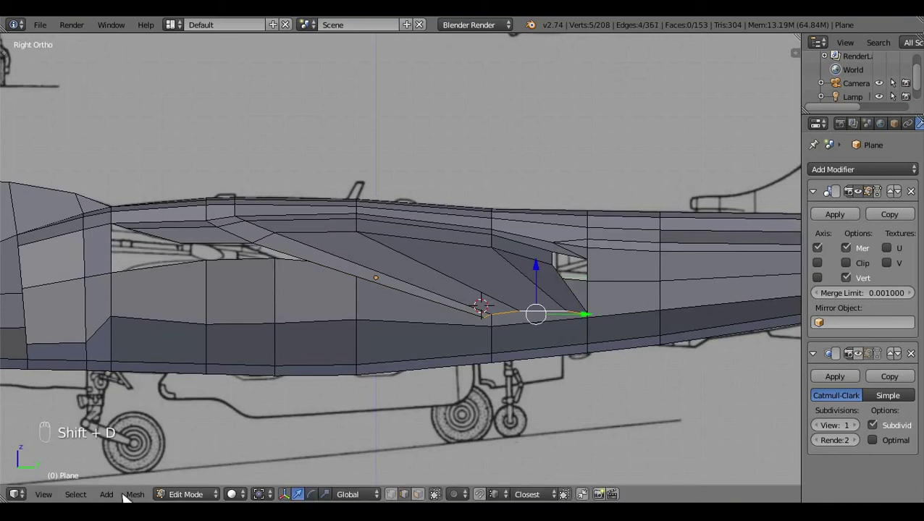
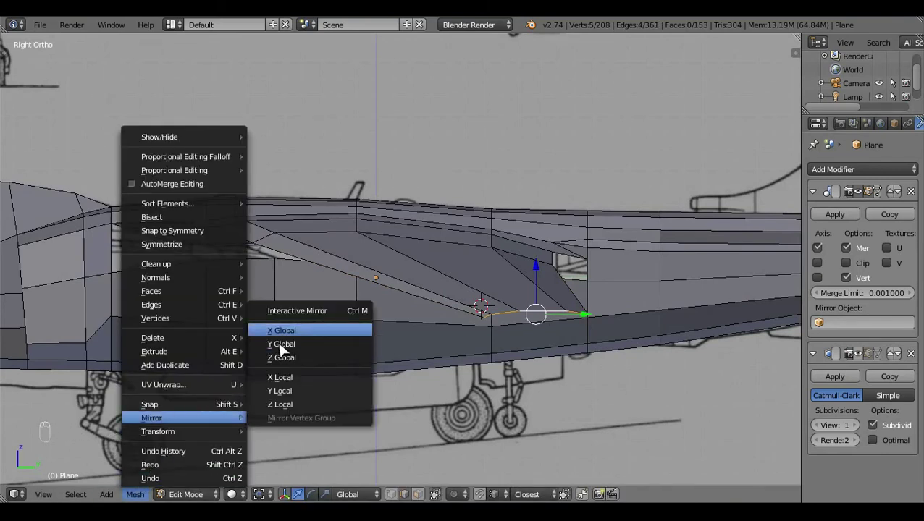
key("z")
left_click_drag(542, 275, 540, 285)
left_click(588, 374)
left_click_drag(558, 363, 489, 271)
left_click(489, 272)
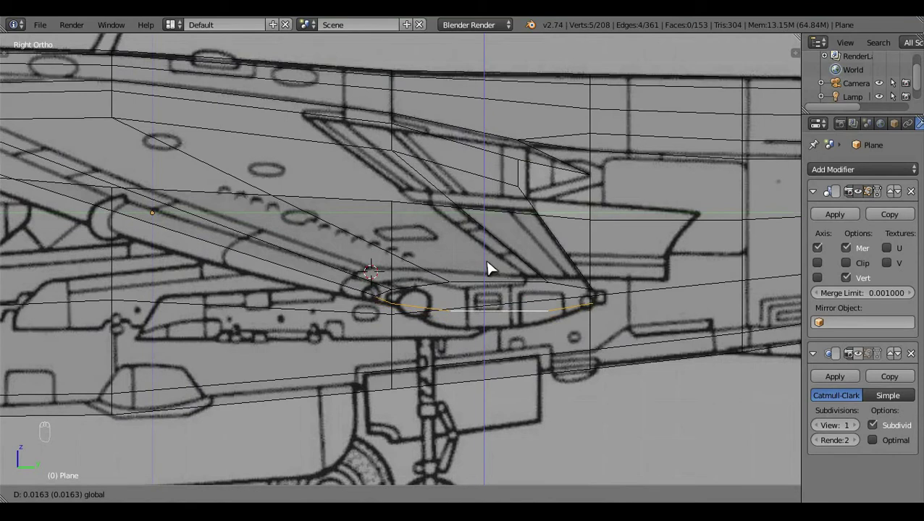
key("r")
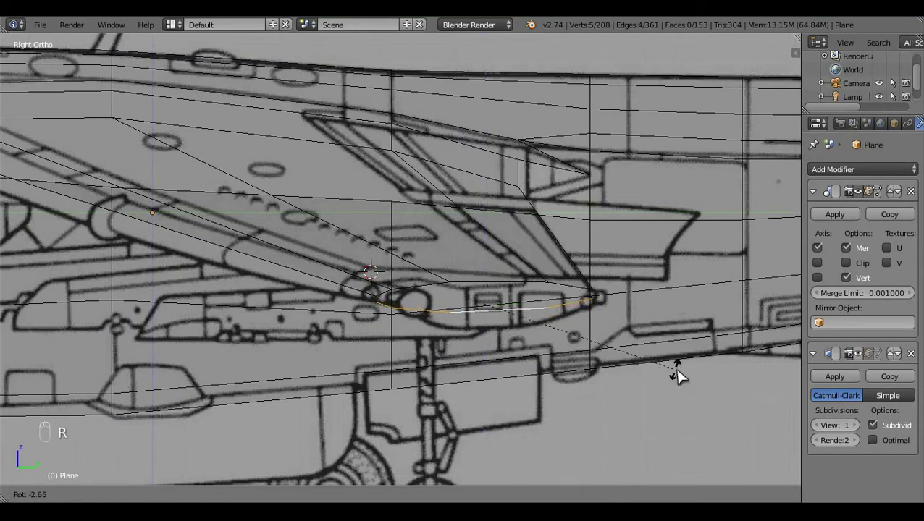
key("a")
key("z")
left_click(466, 369)
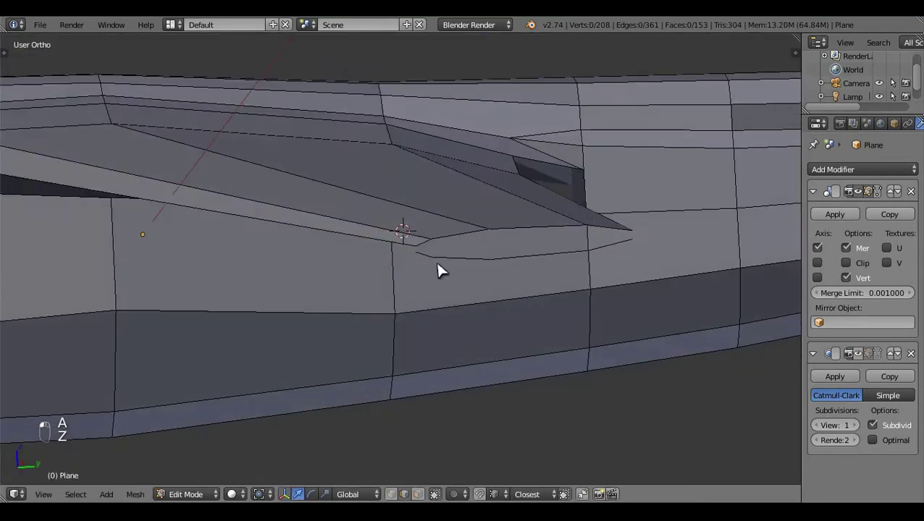
key("ctrl+z")
Step: Extrude the edge loop under the wing root downward to start the ventral strake faces
right_click(464, 238)
key("shift+q")
left_click(464, 238)
key("a")
left_click(462, 248)
left_click_drag(598, 325, 551, 368)
key("e")
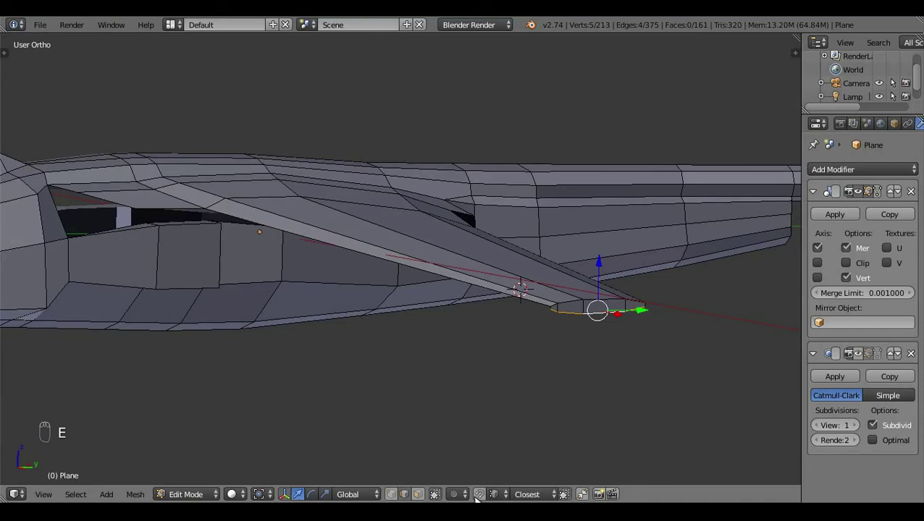
left_click_drag(515, 473, 356, 374)
left_click(405, 306)
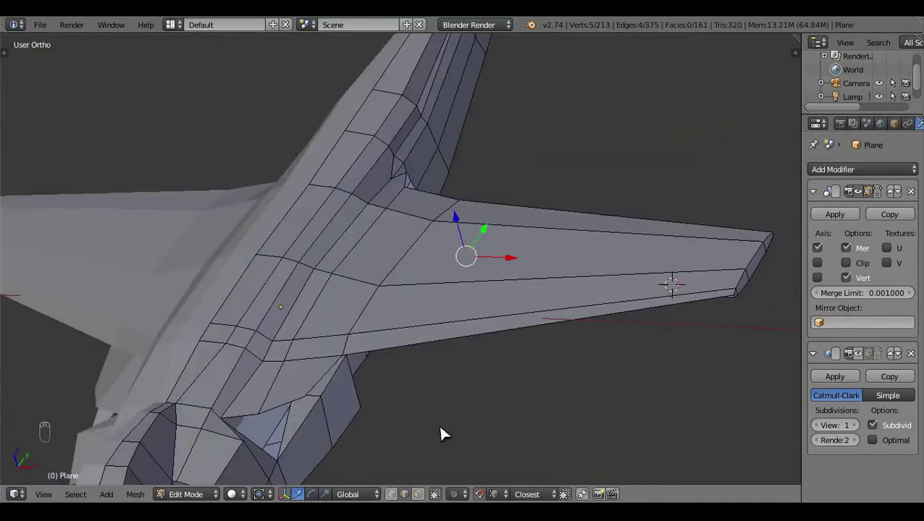
Step: Delete a leftover element at the junction and verify the new strake faces in side view
left_click_drag(370, 395, 423, 392)
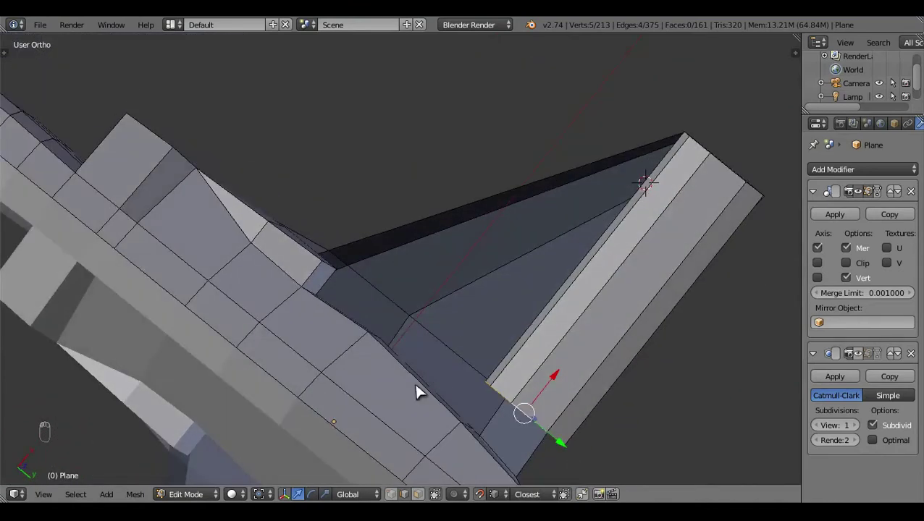
key("x")
left_click(438, 339)
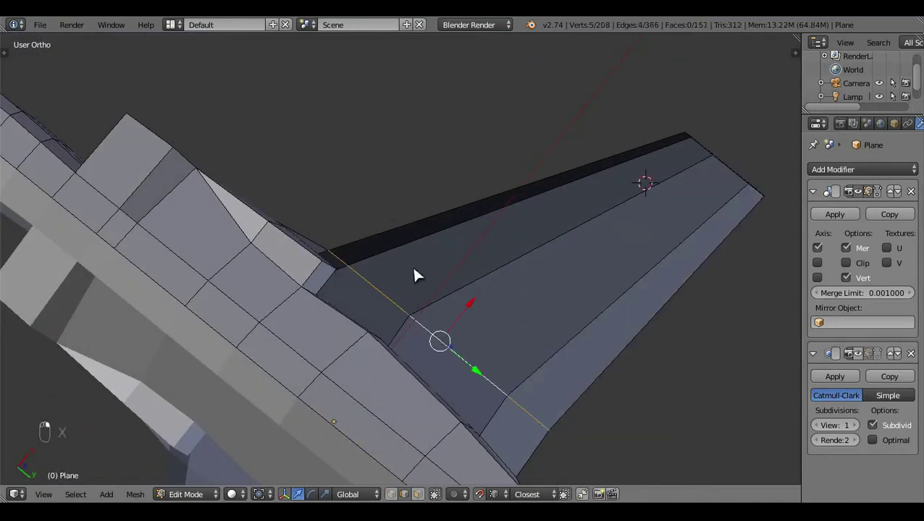
key("KP_3")
key("z")
key("shift+d")
Step: Select an underside vertex and shift it toward the blueprint outline, checking from an orbited view
left_click(154, 493)
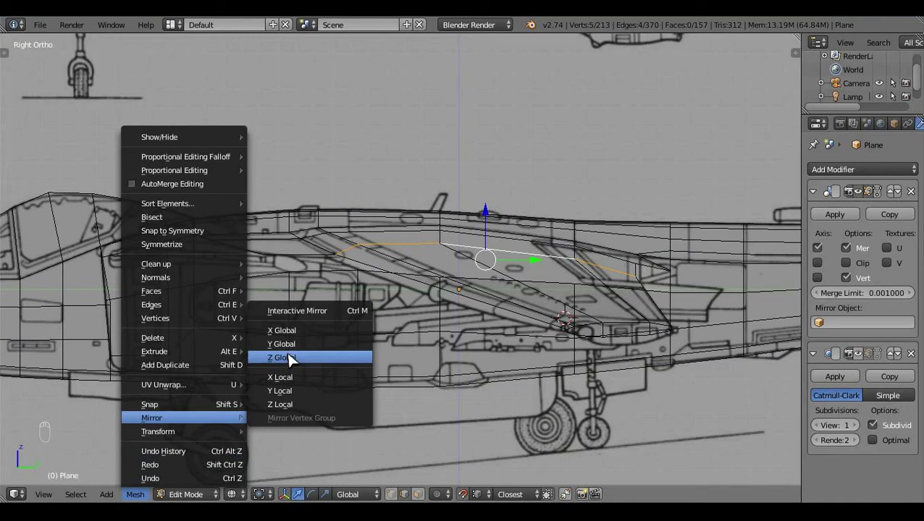
left_click_drag(475, 328, 553, 211)
left_click(553, 211)
right_click(320, 278)
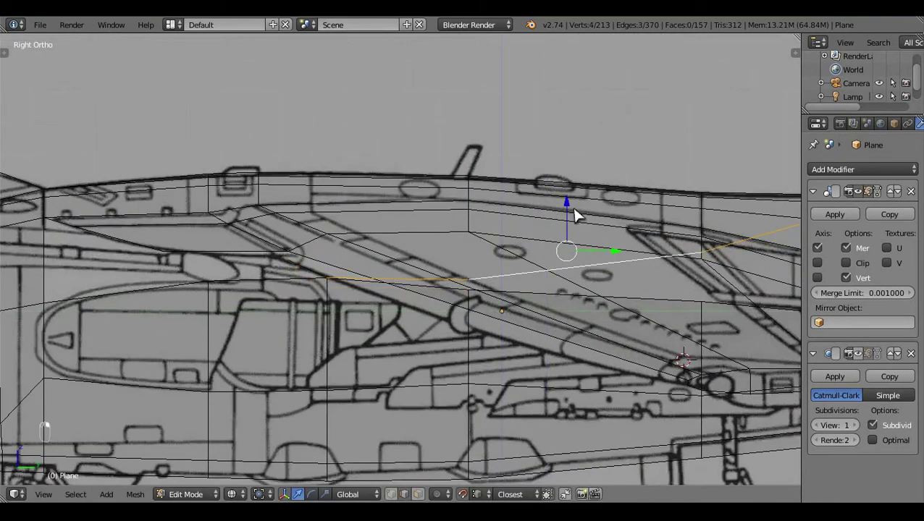
key("c")
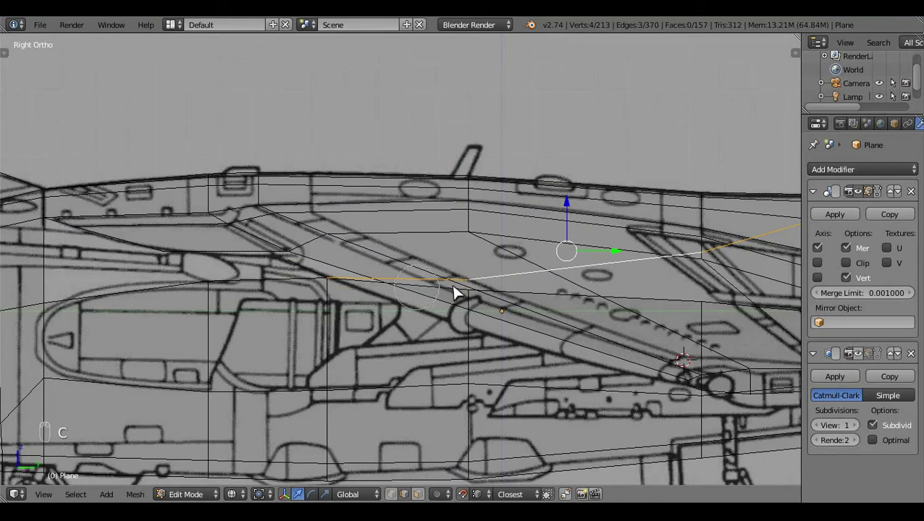
left_click_drag(599, 333, 552, 236)
middle_click(552, 236)
left_click(547, 238)
Step: Retry a vertex move on the lower fuselage, undoing the misplaced drag and nudging it upward instead
left_click_drag(559, 300, 566, 313)
left_click(504, 443)
key("c")
left_click_drag(509, 334, 501, 451)
key("ctrl+z")
left_click_drag(507, 337, 505, 292)
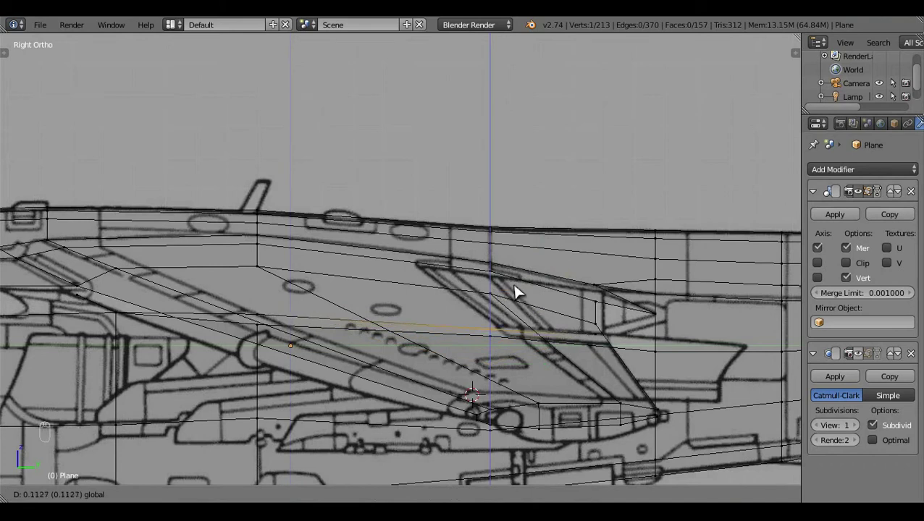
key("a")
Step: In Right Ortho wireframe, pick underside vertices and set one onto the side-view profile
right_click(604, 325)
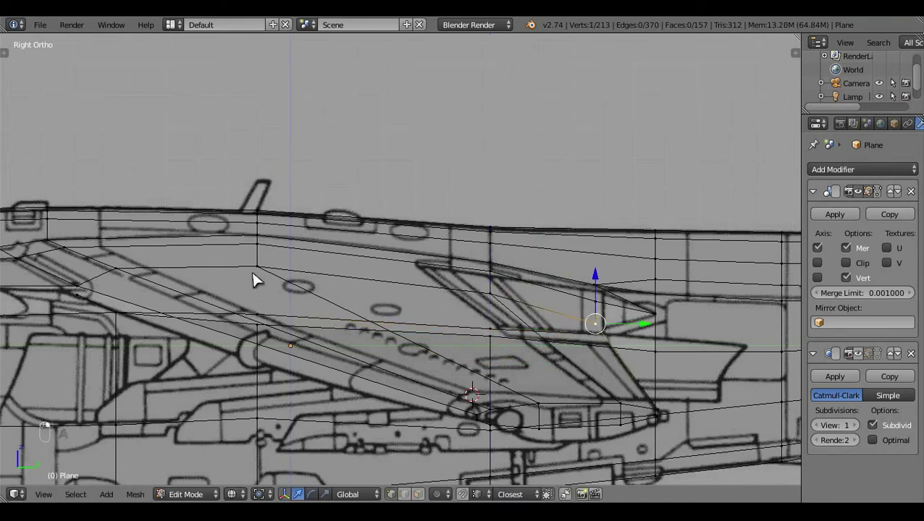
right_click(262, 272)
left_click(431, 254)
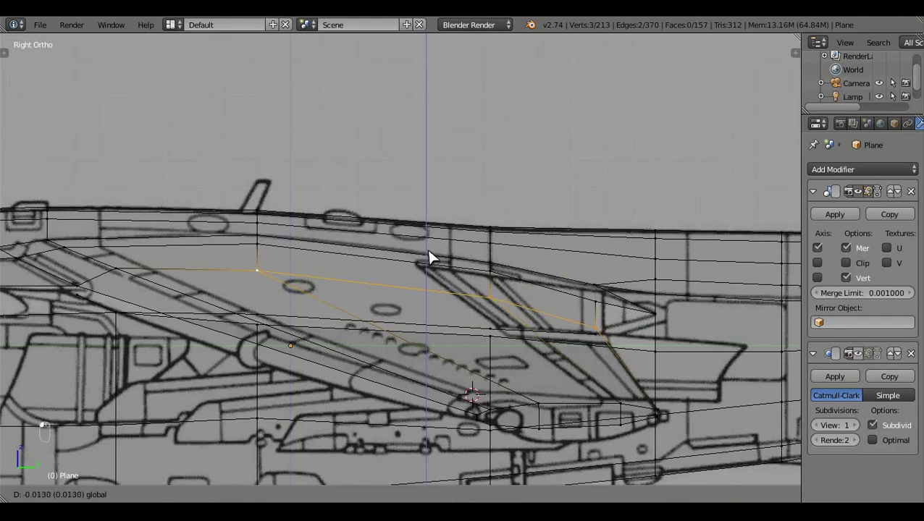
key("z")
key("a")
key("z")
middle_click(544, 269)
key("a")
key("z")
left_click(448, 320)
key("KP_3")
key("z")
left_click(441, 384)
left_click_drag(441, 384, 441, 384)
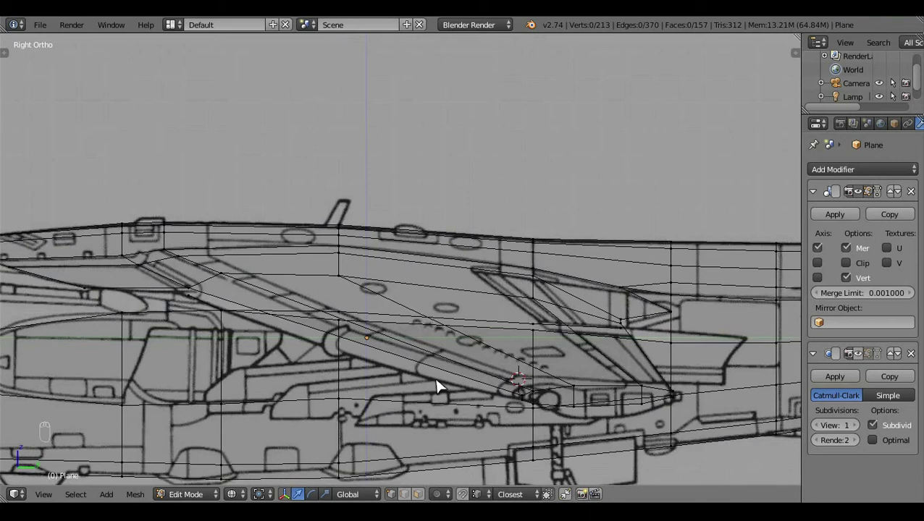
Step: Adjust the rear underside vertex, undoing a wrong pick and dragging it up to the blueprint line
right_click(629, 323)
left_click(686, 331)
key("ctrl+z")
left_click_drag(657, 333, 636, 292)
key("a")
left_click(567, 327)
key("z")
left_click(545, 365)
key("z")
left_click(420, 363)
middle_click(420, 363)
Step: Select the forward underside vertices with linked and box selection and nudge them into place
left_click(293, 299)
right_click(292, 297)
key("l")
left_click_drag(495, 348, 501, 335)
key("b")
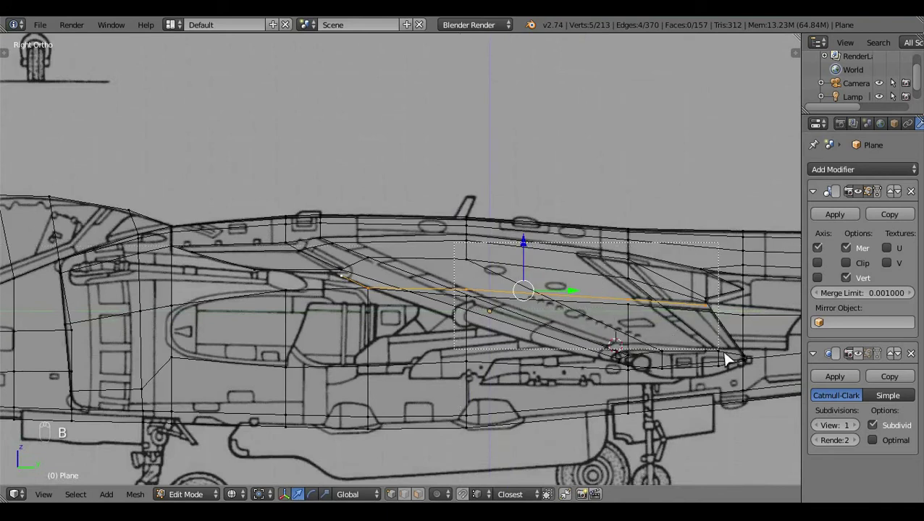
middle_click(420, 369)
key("c")
left_click_drag(352, 275, 351, 266)
right_click(351, 269)
key("a")
left_click(608, 354)
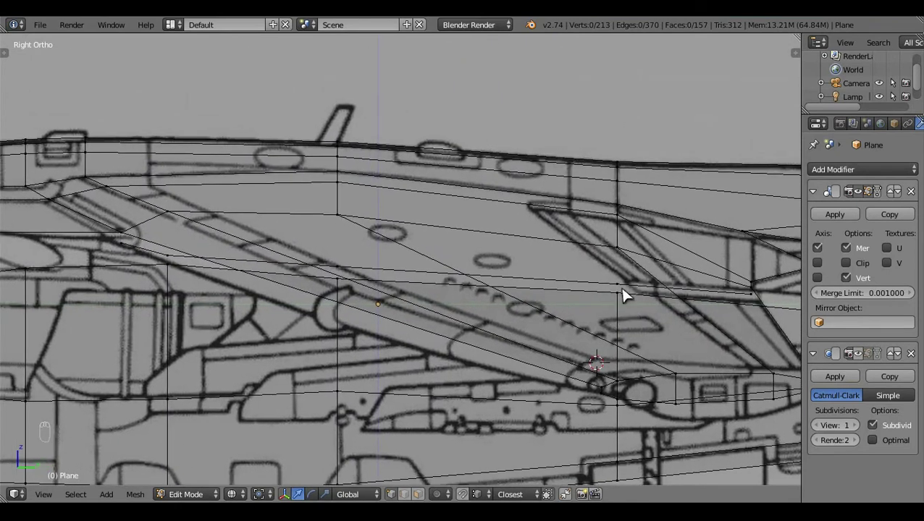
Step: Move the mid-belly vertices onto the outline and fill the first open underside face with F
left_click_drag(379, 281, 487, 244)
left_click(487, 243)
key("a")
key("z")
middle_click(488, 245)
left_click(427, 288)
left_click(664, 280)
left_click_drag(710, 240, 472, 318)
middle_click(472, 318)
right_click(472, 318)
key("shift+q")
key("a")
middle_click(414, 277)
left_click(416, 283)
right_click(411, 248)
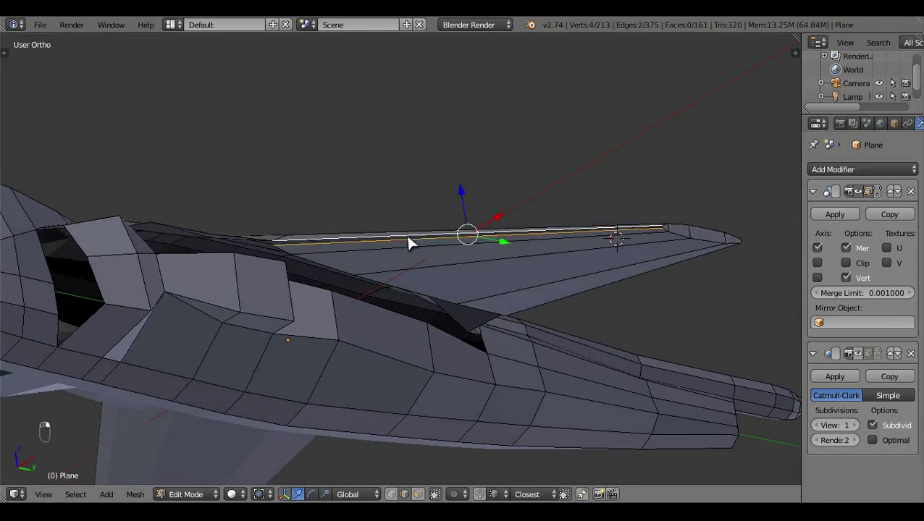
key("f")
Step: Select the neighbouring open edge loop and fill a second underside face
key("a")
middle_click(613, 209)
middle_click(497, 259)
left_click(471, 309)
left_click_drag(495, 356, 637, 391)
right_click(632, 406)
key("f")
key("a")
Step: In Right Ortho wireframe, drag the upper wing-root vertices up onto the side blueprint
key("KP_3")
key("z")
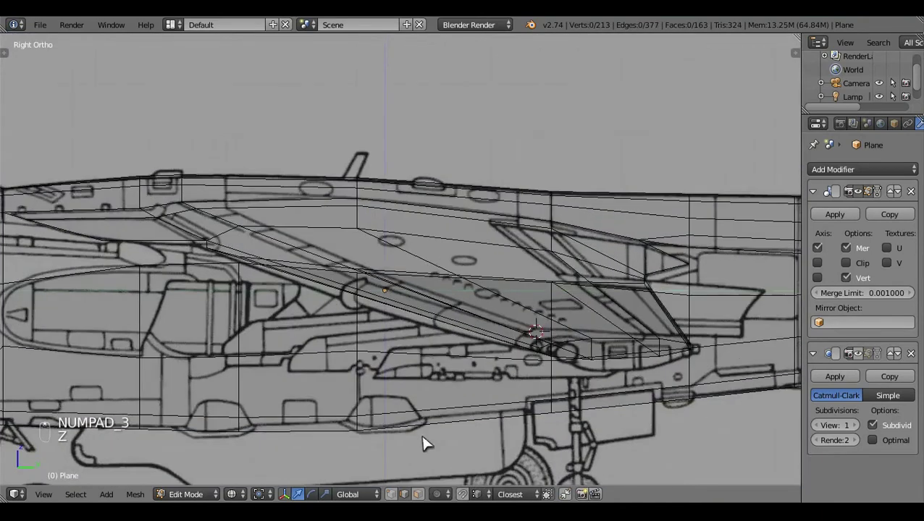
middle_click(399, 499)
left_click_drag(586, 407, 435, 341)
left_click_drag(434, 341, 394, 212)
left_click(394, 211)
right_click(394, 212)
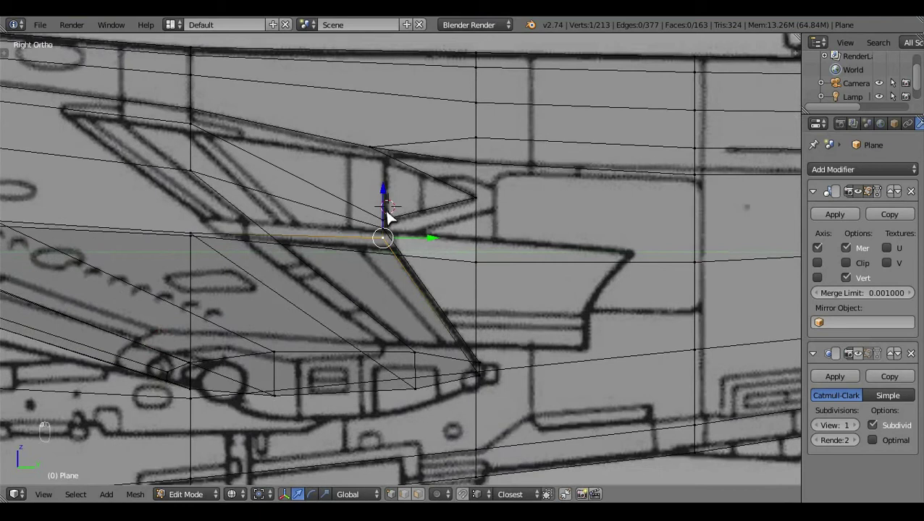
left_click(391, 200)
key("a")
key("z")
middle_click(271, 276)
Step: Toggle out and back into Edit Mode to check the shape, then reposition the lower rear vertices
key("Tab")
key("a")
left_click(499, 363)
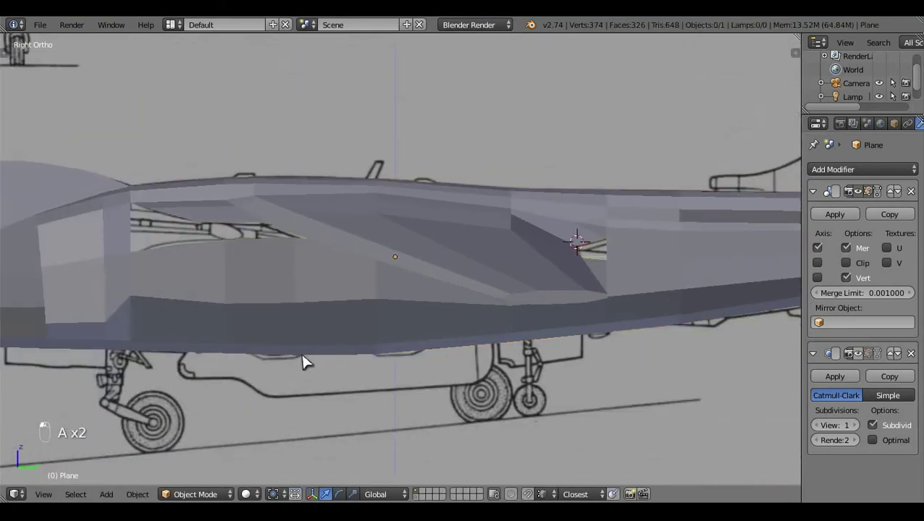
left_click(399, 212)
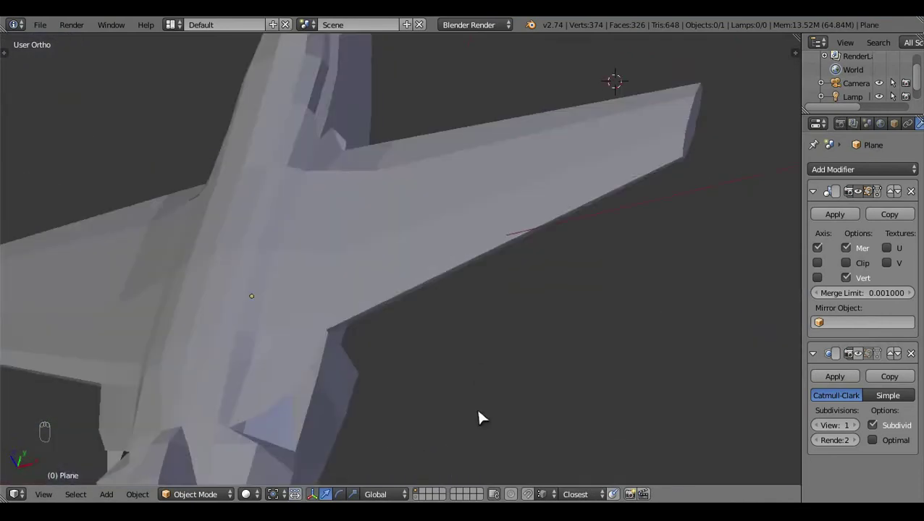
key("KP_3")
key("z")
left_click_drag(515, 418, 489, 350)
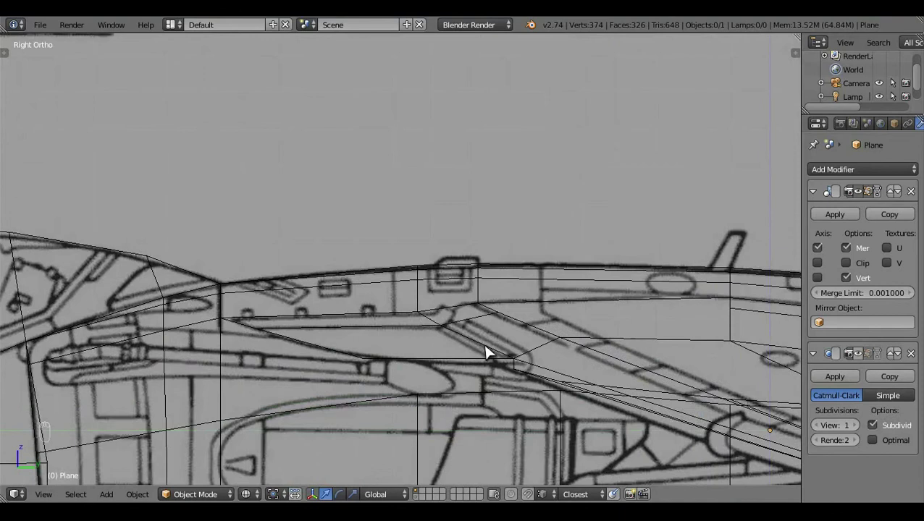
key("Tab")
left_click_drag(515, 368, 541, 398)
left_click_drag(542, 402, 531, 371)
right_click(572, 353)
Step: Align the remaining belly vertices in side view and extrude the lower edge with E
key("KP_3")
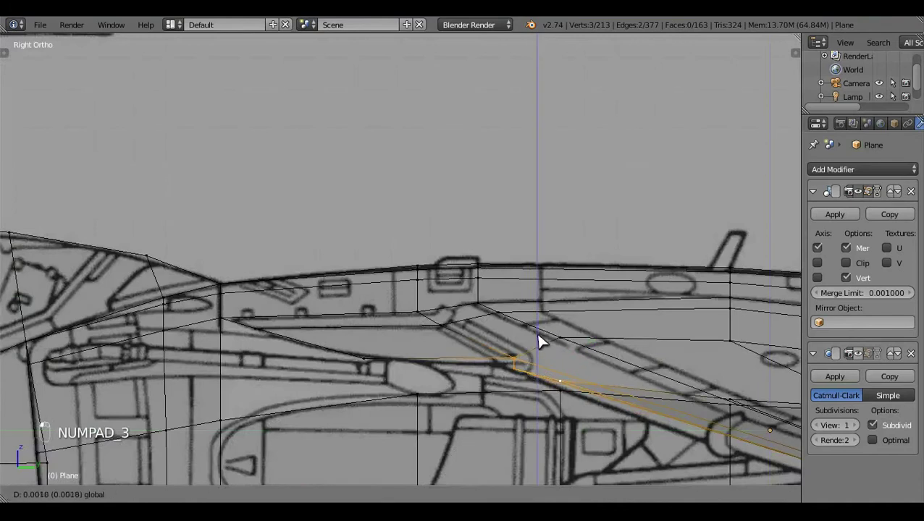
key("z")
left_click_drag(629, 423, 602, 427)
key("z")
key("a")
key("z")
middle_click(511, 389)
key("z")
left_click(415, 344)
key("z")
middle_click(486, 374)
middle_click(498, 383)
left_click_drag(567, 393, 547, 356)
left_click(547, 356)
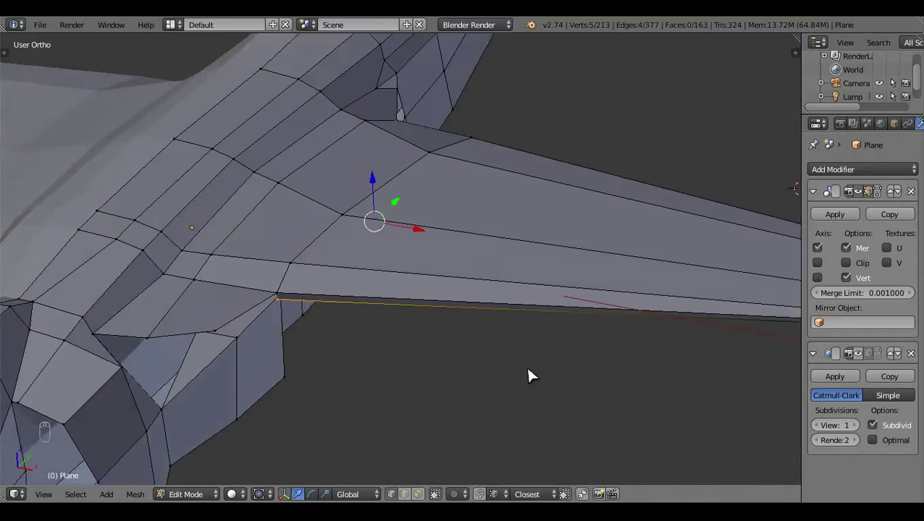
key("e")
left_click(479, 363)
Step: In Bottom Ortho, shift the wing-root edge column onto the fuselage outline and inspect from angled views
key("KP_7")
key("KP_7")
key("KP_7")
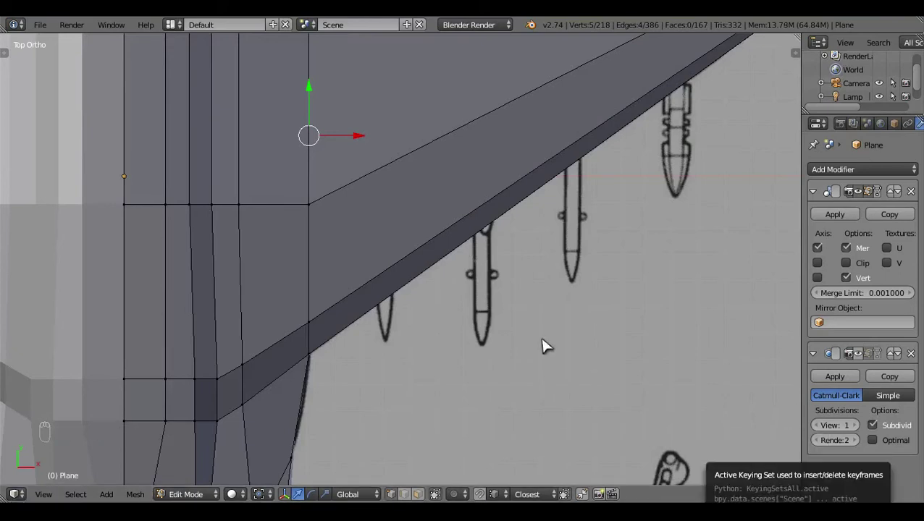
key("ctrl+KP_7")
key("z")
left_click_drag(525, 275, 433, 334)
left_click(432, 334)
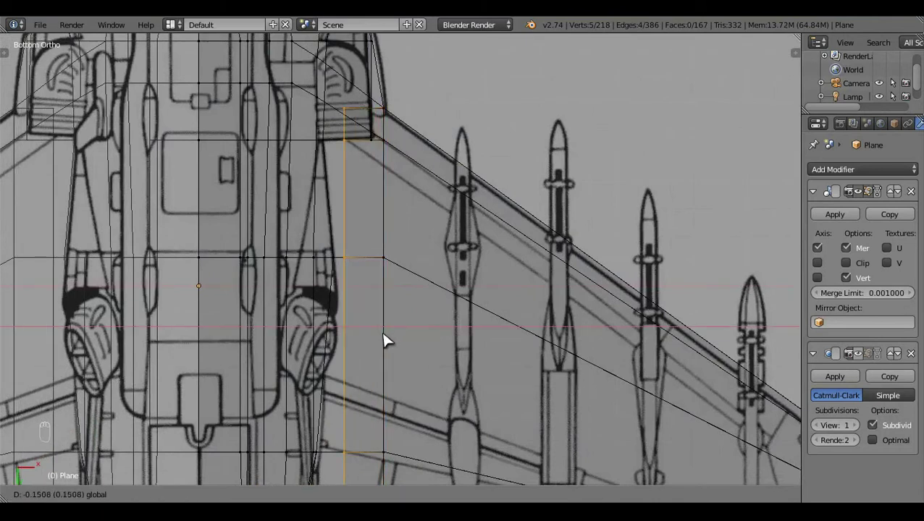
middle_click(378, 340)
left_click(454, 292)
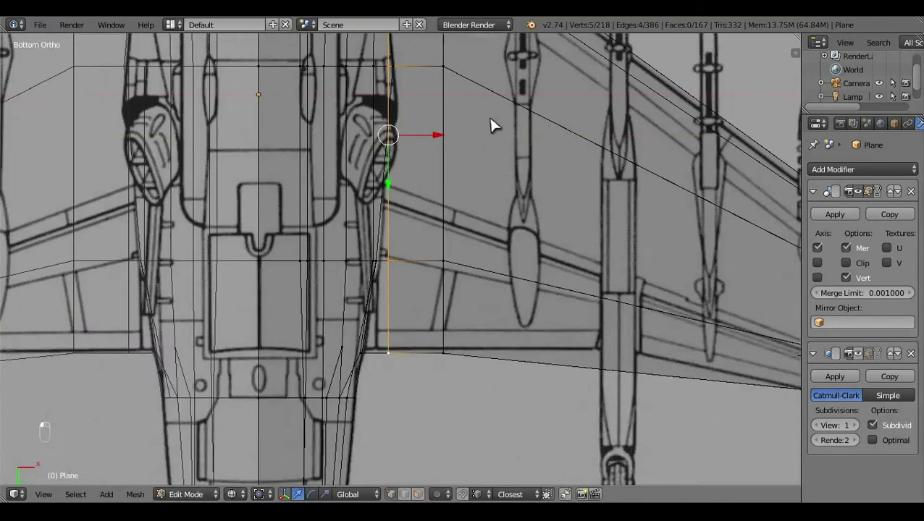
left_click_drag(444, 178, 428, 184)
key("z")
left_click(475, 223)
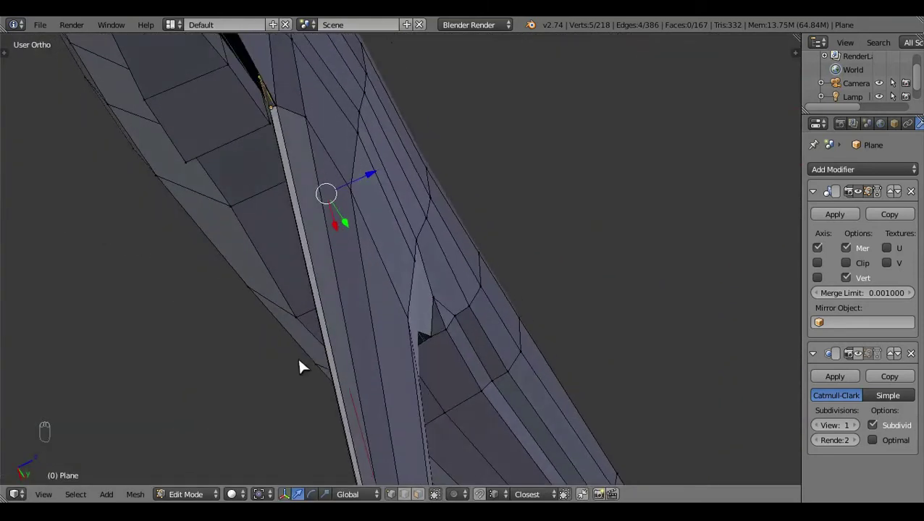
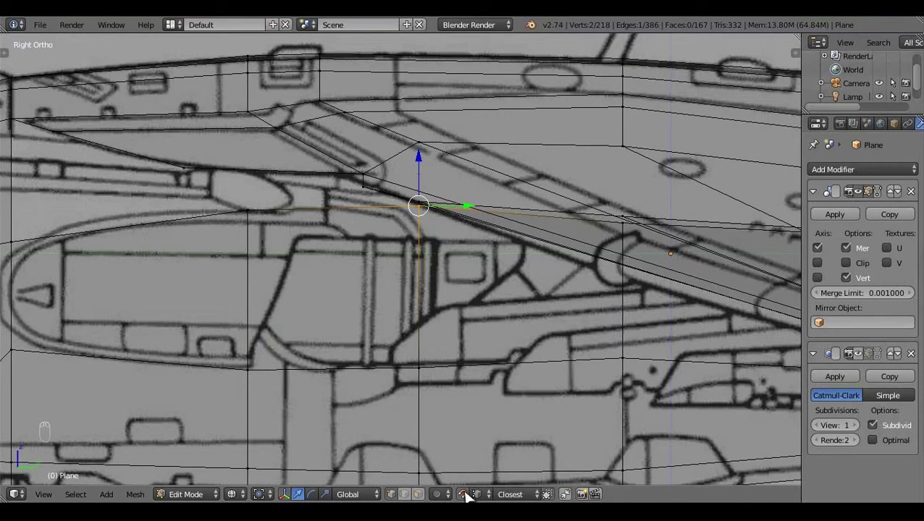
Step: Select the open edges under the fuselage behind the wing root and fill them with new faces
left_click_drag(475, 474, 428, 164)
left_click(429, 172)
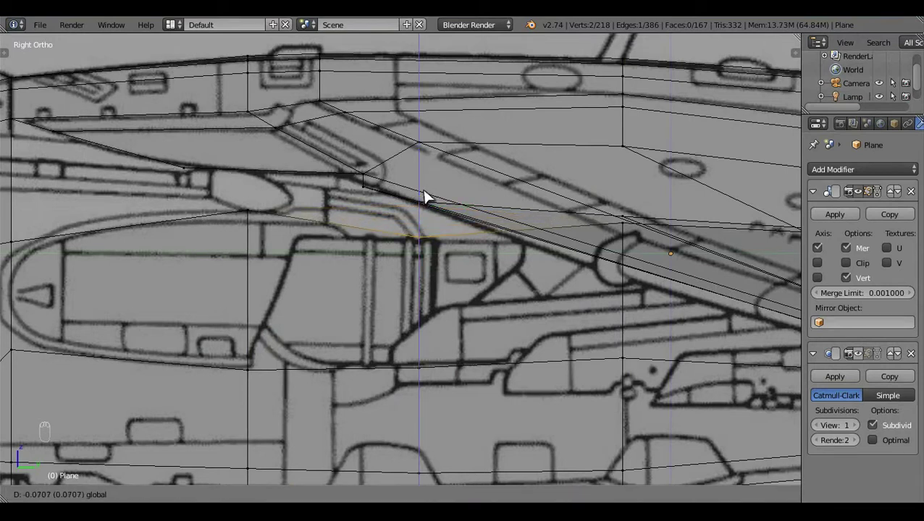
key("ctrl+z")
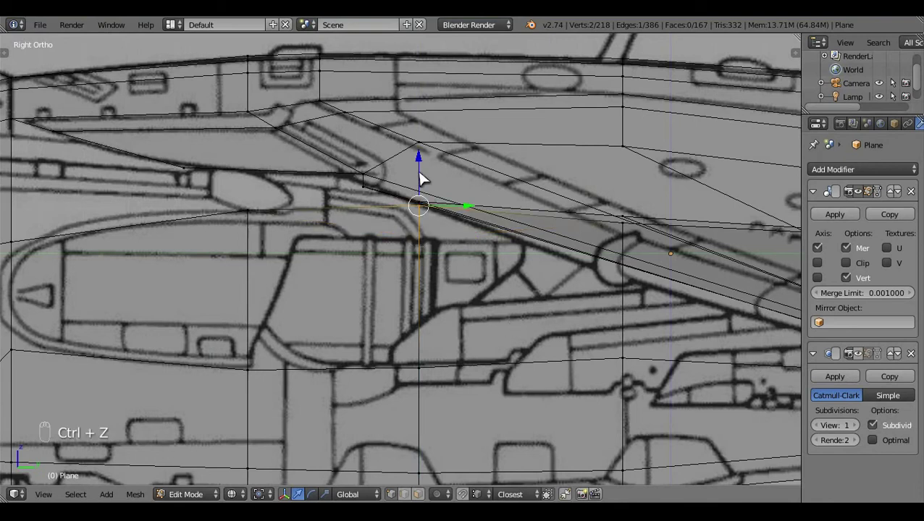
left_click_drag(423, 180, 655, 277)
key("a")
left_click(527, 281)
key("c")
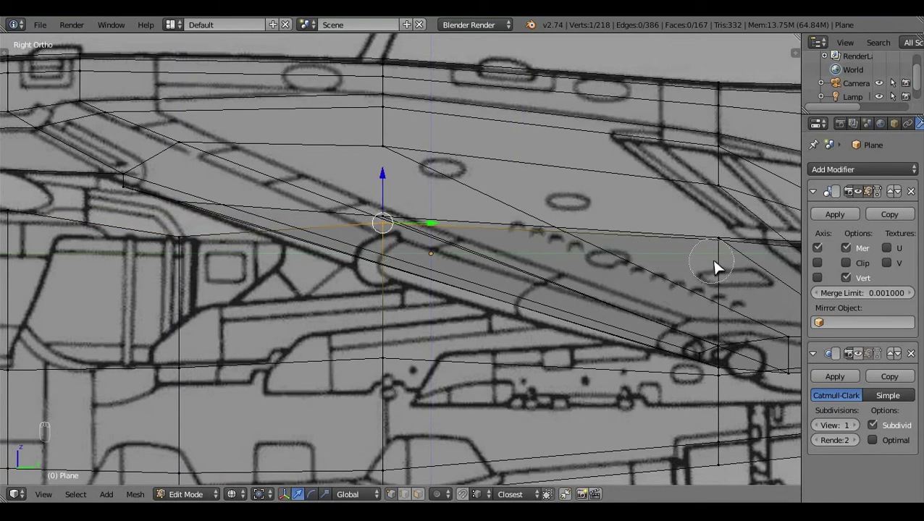
left_click(701, 274)
left_click(574, 260)
Step: In wireframe shading, select the vertices of the new underside faces for adjustment
middle_click(481, 169)
left_click(460, 188)
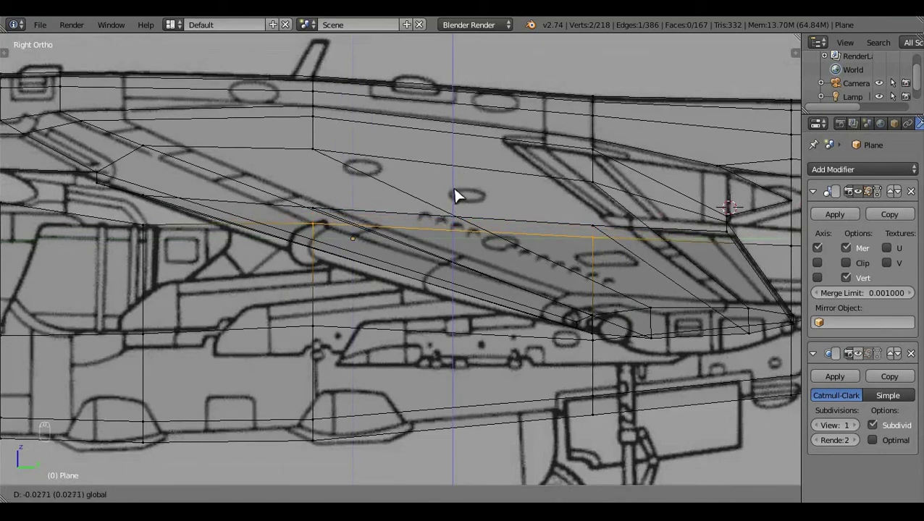
key("a")
middle_click(461, 196)
key("z")
left_click(359, 304)
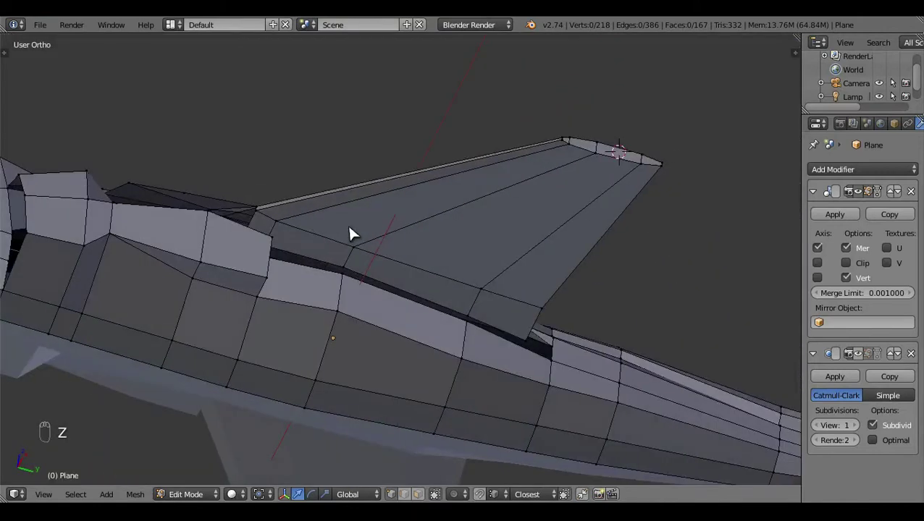
left_click_drag(408, 492, 332, 169)
right_click(415, 307)
key("shift+q")
key("a")
left_click_drag(307, 172, 378, 191)
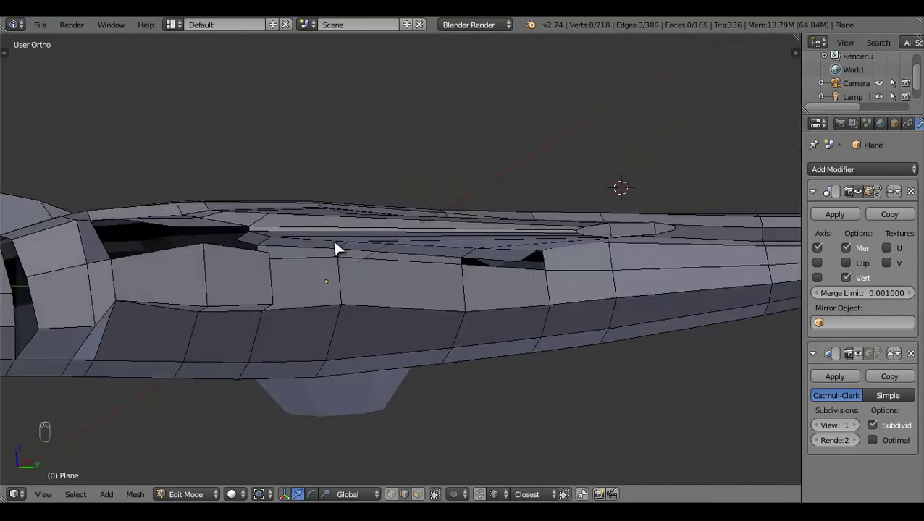
Step: In the right side view, move the underside vertices onto the blueprint's fuselage profile
key("KP_3")
key("z")
left_click(435, 336)
middle_click(435, 336)
middle_click(448, 289)
key("z")
left_click_drag(448, 383, 394, 450)
left_click_drag(394, 450, 385, 304)
right_click(369, 310)
key("KP_3")
key("z")
left_click_drag(429, 277, 289, 188)
left_click_drag(347, 205, 311, 328)
key("z")
left_click(311, 327)
Step: In the bottom view, align the same vertices to the blueprint's fuselage underside outline
key("ctrl+KP_7")
key("z")
middle_click(393, 229)
left_click_drag(391, 227, 225, 186)
left_click_drag(384, 401, 225, 187)
left_click(225, 188)
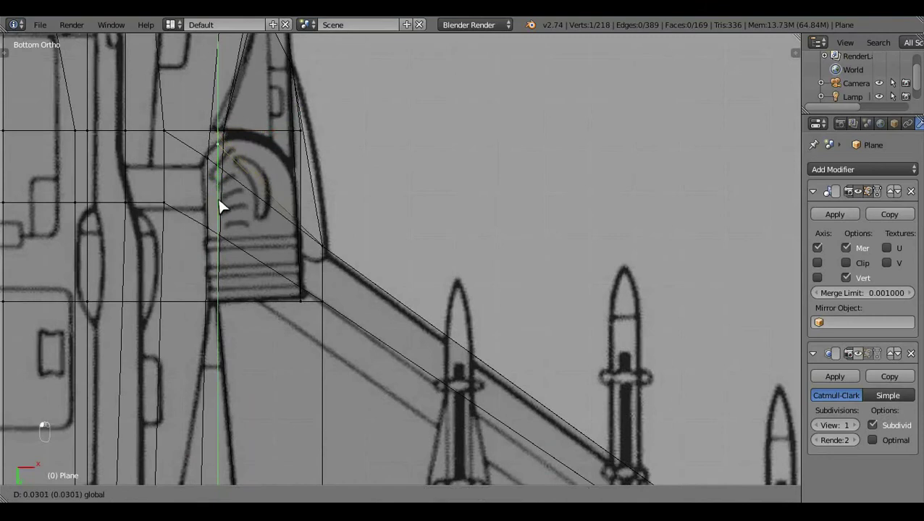
left_click_drag(468, 184, 271, 240)
Step: Shift the longer wing-root edge run slightly in side view and inspect the junction in solid shading
key("KP_3")
middle_click(604, 313)
middle_click(512, 250)
left_click(488, 253)
right_click(783, 291)
key("KP_3")
left_click(512, 326)
left_click(456, 211)
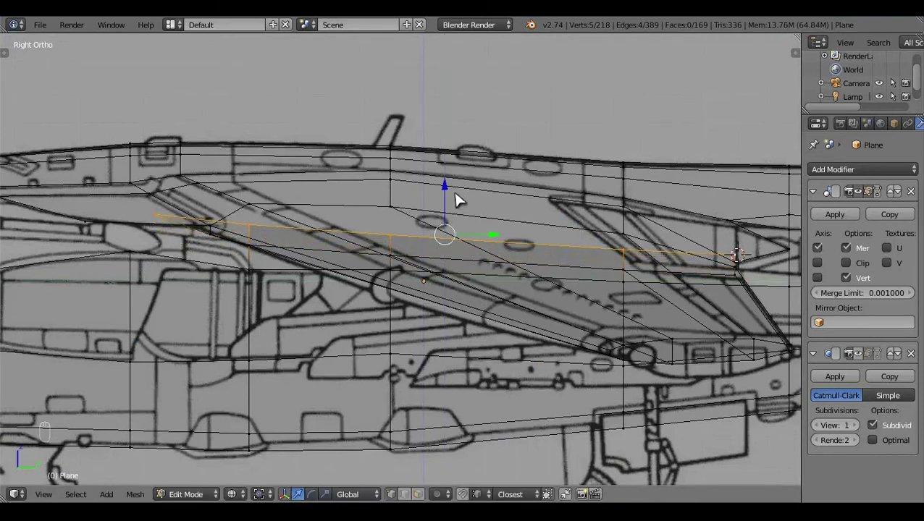
key("a")
key("z")
left_click(328, 339)
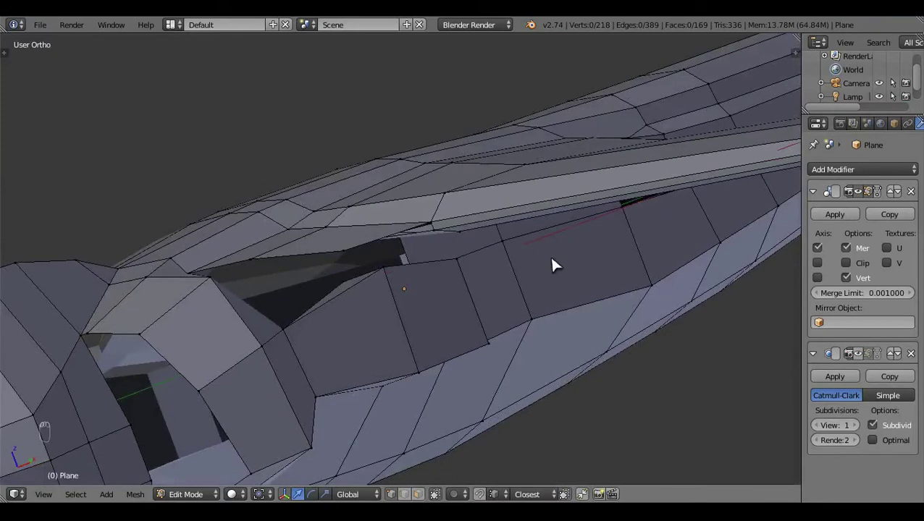
middle_click(557, 262)
left_click(496, 189)
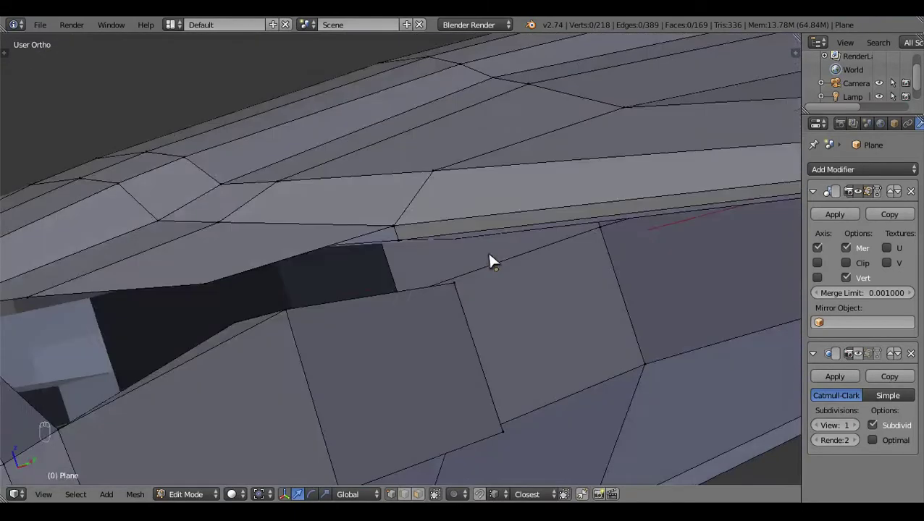
Step: In wireframe Right Ortho, zoom onto the ventral strake and select its edge vertex
key("z")
left_click_drag(459, 300, 618, 227)
left_click(305, 329)
key("KP_3")
left_click(491, 366)
key("c")
left_click_drag(374, 238, 373, 245)
middle_click(373, 245)
left_click_drag(413, 377, 439, 310)
middle_click(439, 310)
right_click(470, 183)
Step: Extrude a new vertex from the strake edge and place it in side view
key("e")
middle_click(492, 457)
left_click_drag(467, 455, 475, 374)
key("KP_3")
middle_click(475, 374)
left_click(423, 382)
key("a")
left_click_drag(497, 252, 425, 344)
Step: Fill two new faces around the extruded vertex with F
key("f")
key("a")
key("f")
key("a")
left_click_drag(425, 344, 495, 444)
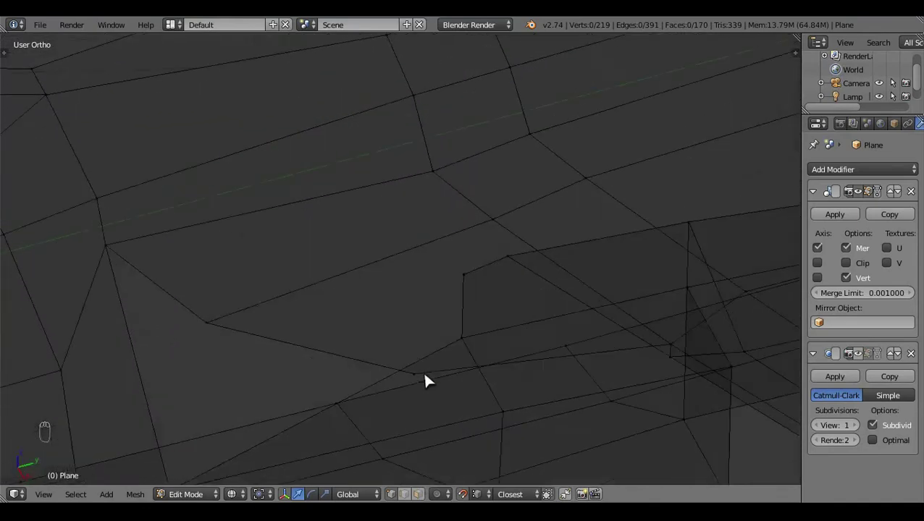
left_click(479, 346)
Step: In Top Ortho, move the new vertex onto the blueprint outline, undoing a wrong grab
key("KP_7")
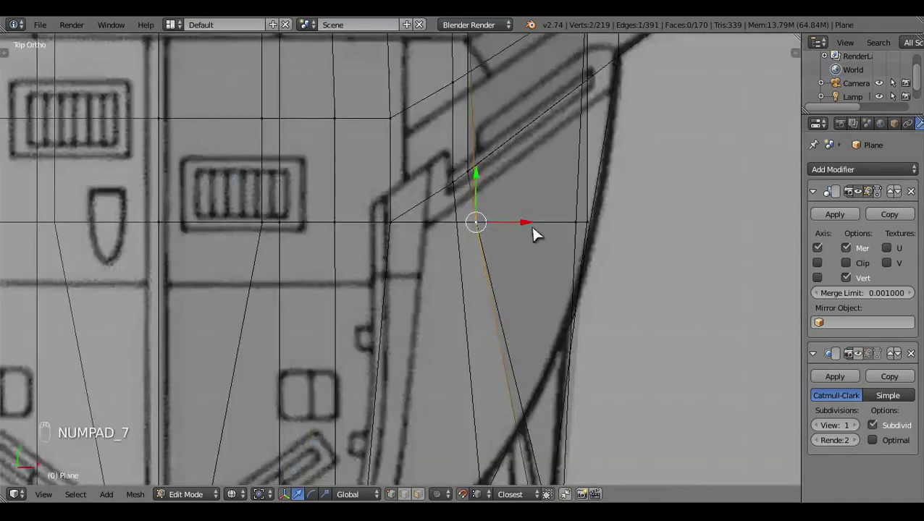
middle_click(534, 233)
left_click(511, 241)
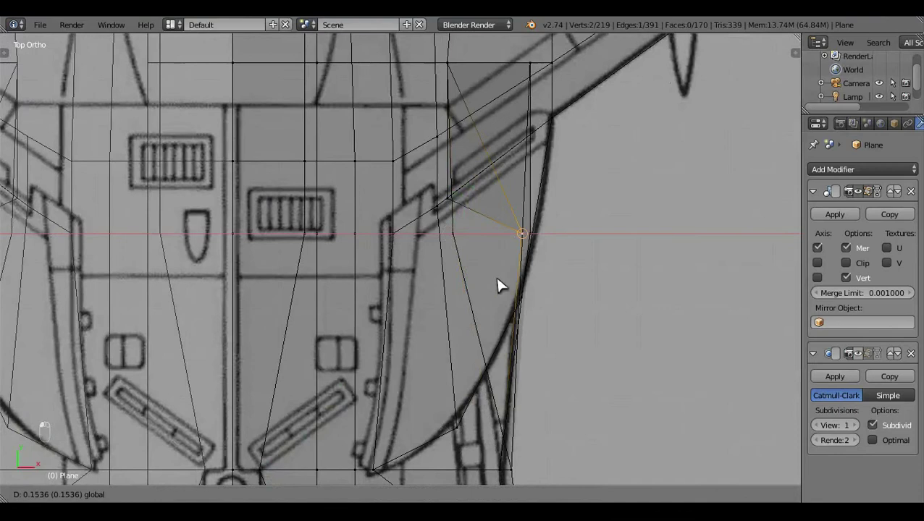
key("ctrl+z")
left_click_drag(475, 217, 459, 203)
left_click_drag(459, 202, 525, 123)
key("z")
left_click(525, 124)
key("a")
middle_click(662, 253)
left_click_drag(657, 315, 514, 247)
left_click(567, 331)
Step: Drag the strake vertices in Top Ortho to follow the curved blueprint outline
key("KP_7")
key("z")
key("z")
key("z")
key("z")
left_click(349, 179)
left_click(294, 302)
middle_click(428, 346)
key("z")
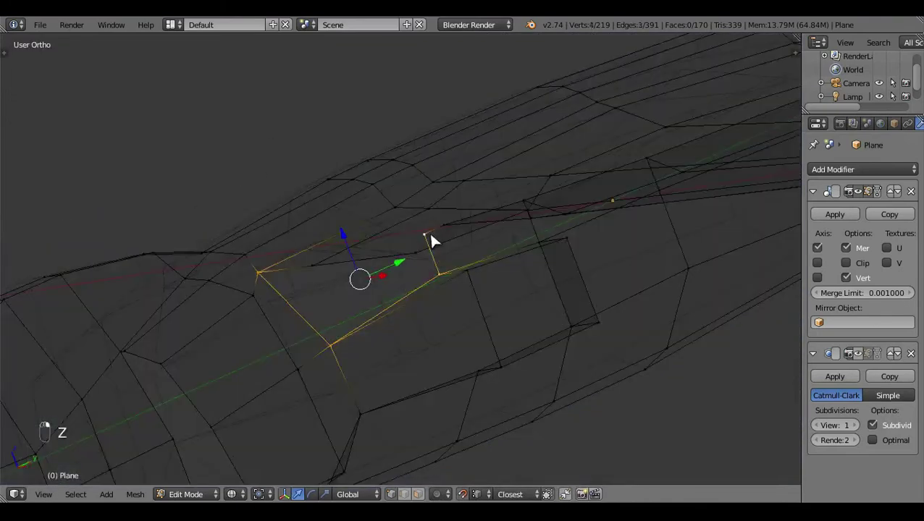
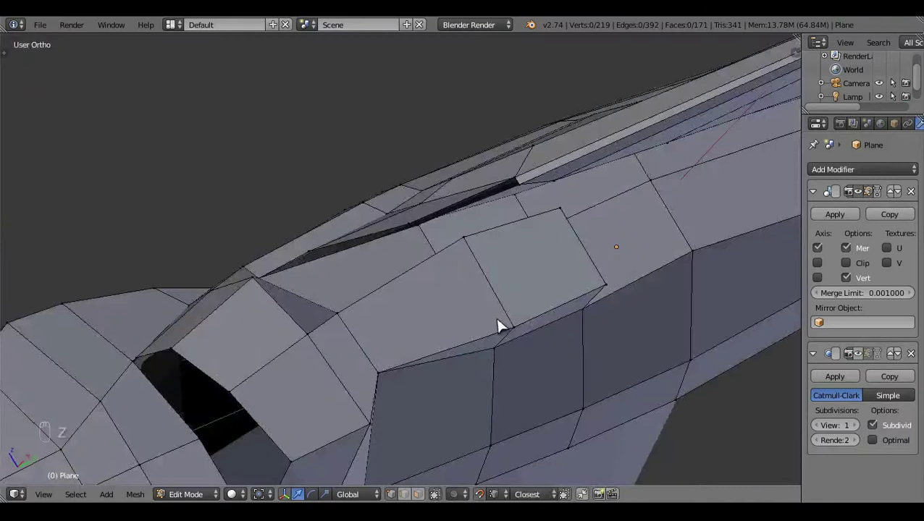
left_click_drag(376, 308, 448, 348)
key("z")
left_click_drag(421, 330, 440, 385)
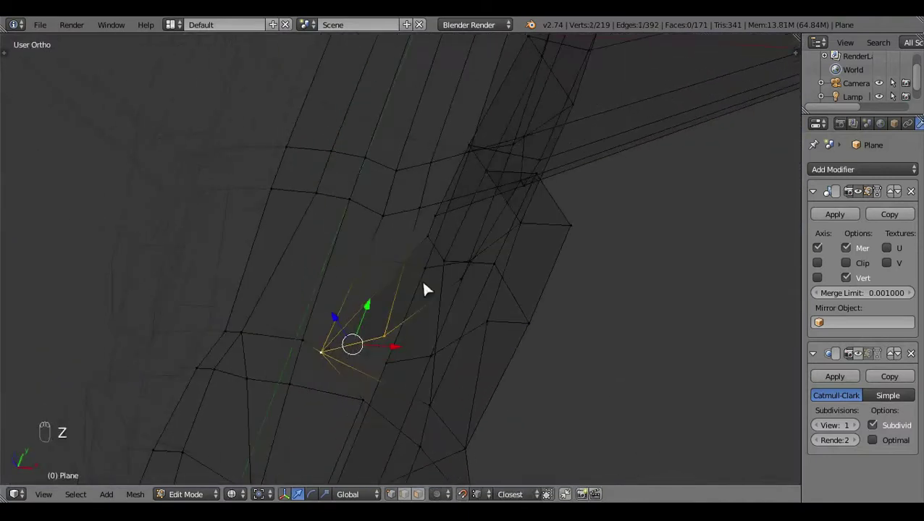
Step: Fill the face closing the gap along the strake
right_click(437, 255)
key("f")
left_click(446, 305)
key("a")
key("z")
left_click(413, 369)
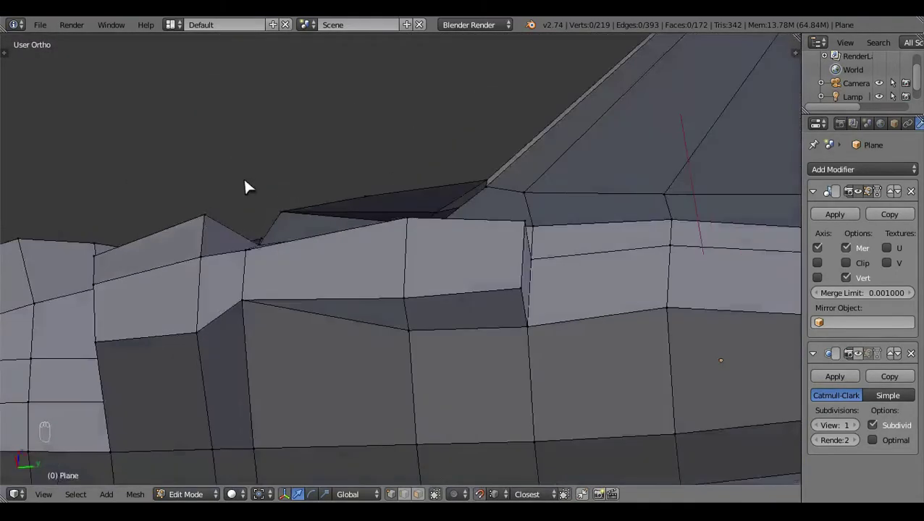
Step: Check the new strake vertices from Right Ortho in wireframe and solid shading
key("KP_3")
middle_click(383, 321)
key("z")
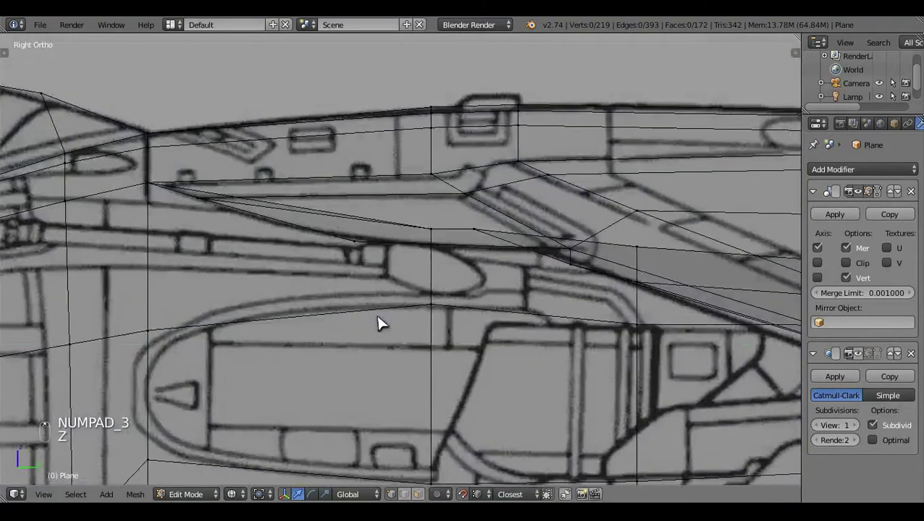
left_click_drag(492, 230, 520, 229)
left_click(441, 218)
middle_click(439, 205)
key("z")
key("z")
key("a")
key("z")
Step: Nudge two strake vertices into line in side view
middle_click(417, 277)
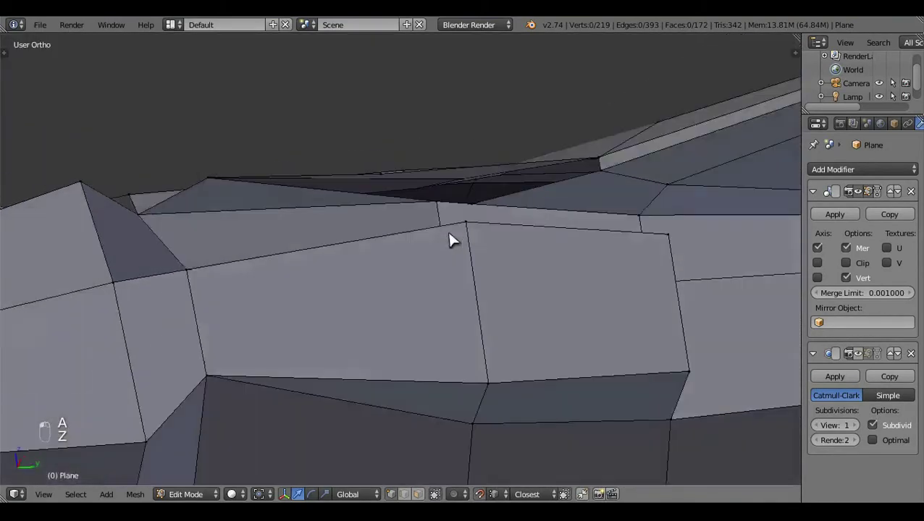
left_click_drag(457, 221, 444, 264)
left_click(441, 258)
middle_click(444, 264)
left_click(458, 241)
middle_click(459, 240)
key("z")
left_click(401, 274)
Step: Fill the remaining faces at the wing-root junction
right_click(402, 274)
key("f")
key("a")
left_click(447, 333)
left_click_drag(499, 386, 478, 247)
left_click_drag(514, 311, 481, 250)
key("f")
key("a")
key("z")
left_click_drag(649, 372, 442, 218)
Step: Review the strake from an orbited view in Object Mode and back in Edit Mode
key("Tab")
left_click_drag(442, 218, 718, 330)
key("Tab")
left_click_drag(719, 330, 634, 298)
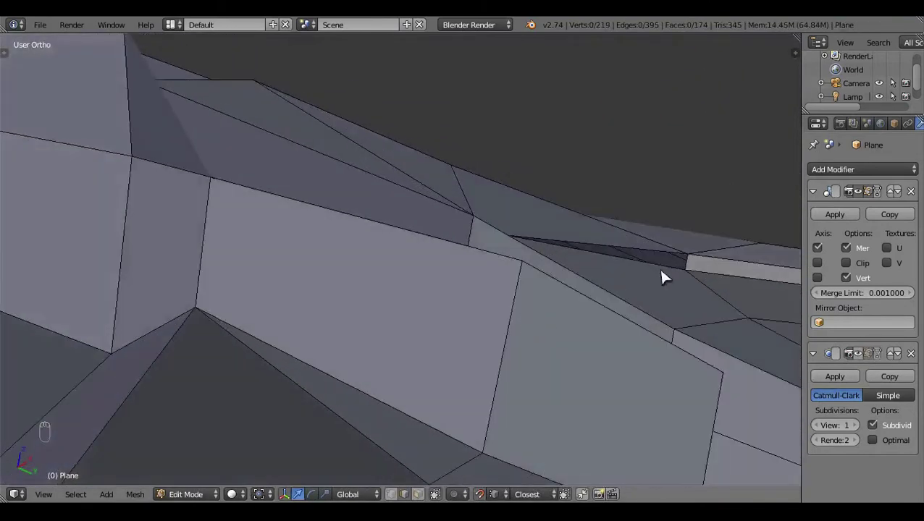
right_click(667, 276)
Step: Fill the last face closing the dark gap and realign its corner vertex in Right Ortho
key("KP_3")
key("z")
key("z")
key("z")
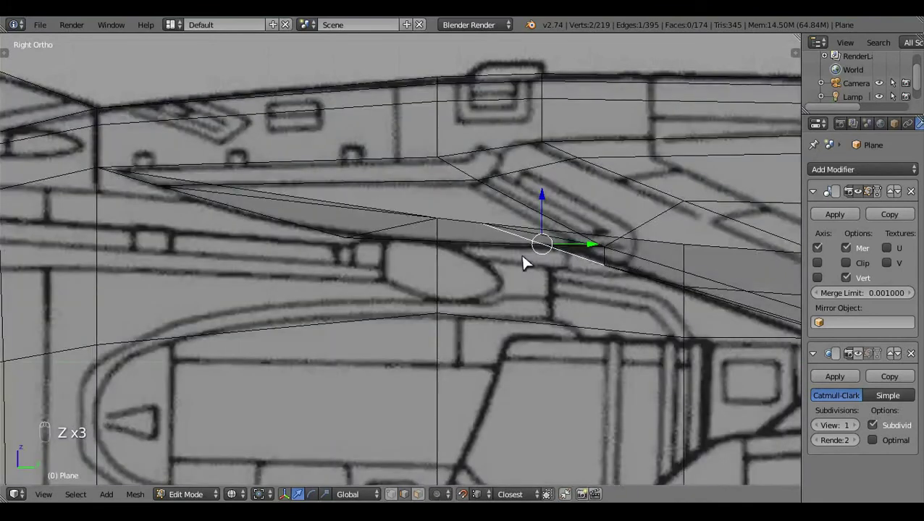
key("f")
key("a")
key("z")
left_click_drag(493, 320, 529, 255)
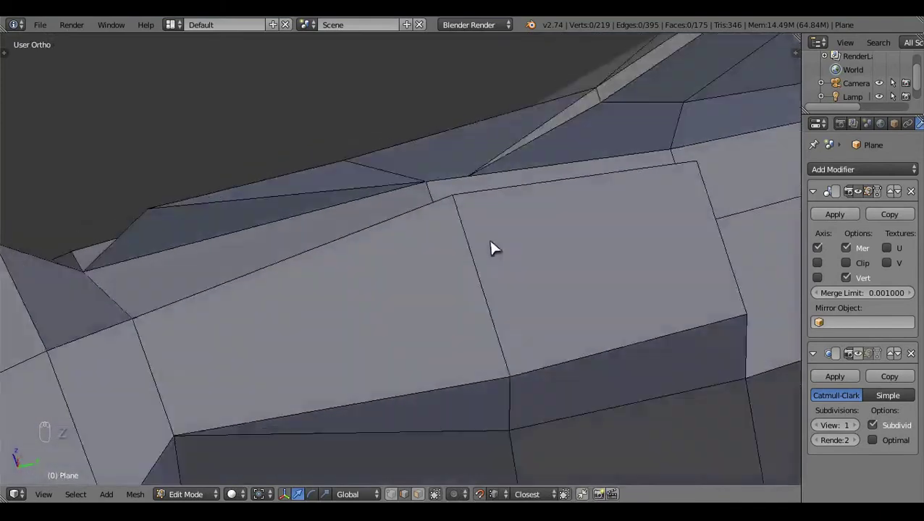
key("KP_3")
key("z")
left_click_drag(550, 371, 547, 371)
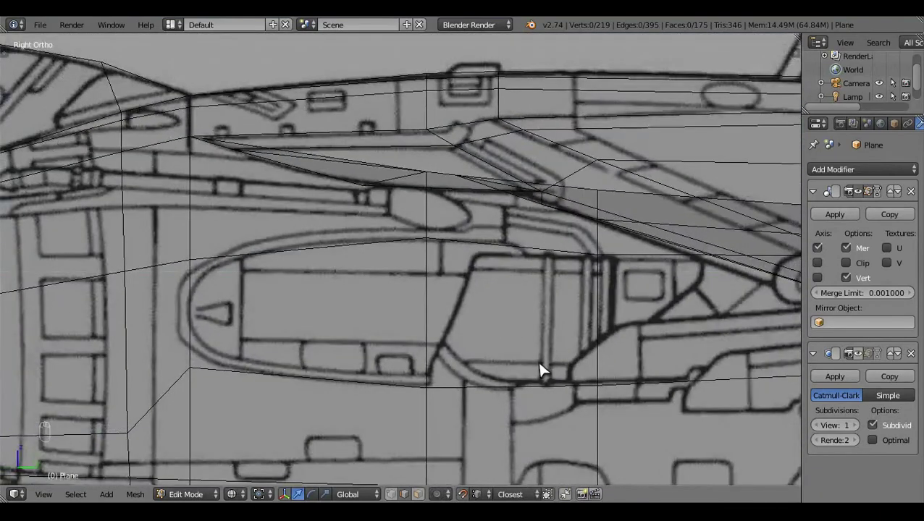
Step: Add an edge loop along the strake with Loop Cut and Slide and check it from an angle
key("ctrl+r")
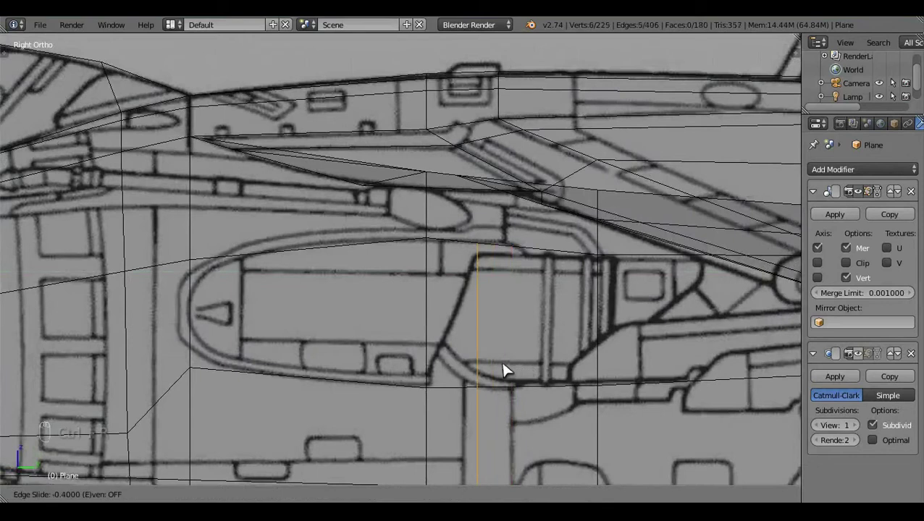
left_click(424, 489)
key("a")
key("c")
left_click_drag(493, 282, 526, 297)
key("a")
key("z")
left_click_drag(470, 332, 581, 357)
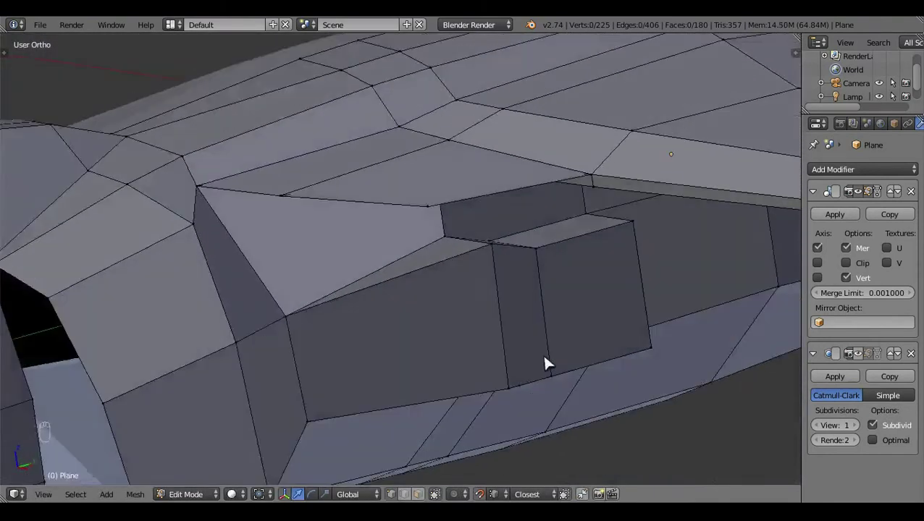
middle_click(537, 344)
key("z")
Step: Cut across the strake face with the Knife tool and confirm the cut
left_click(407, 356)
left_click_drag(422, 497, 298, 186)
key("t")
right_click(298, 185)
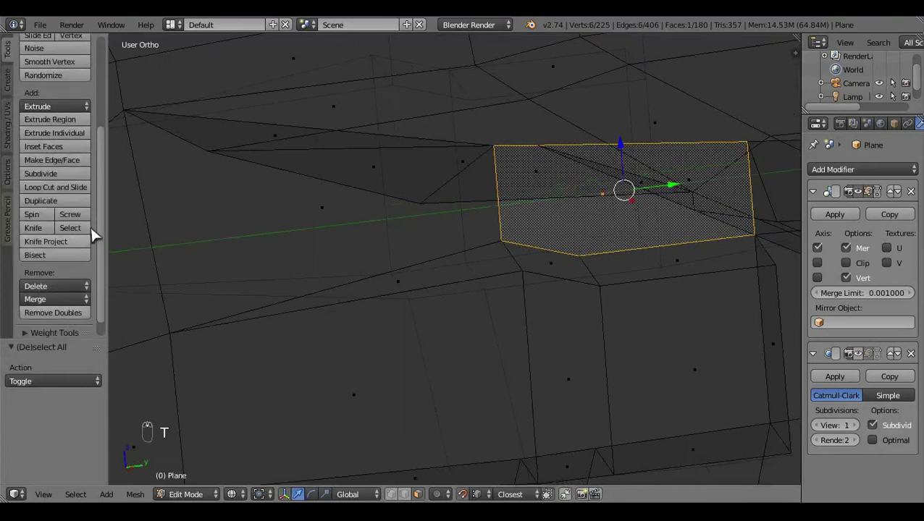
left_click(96, 232)
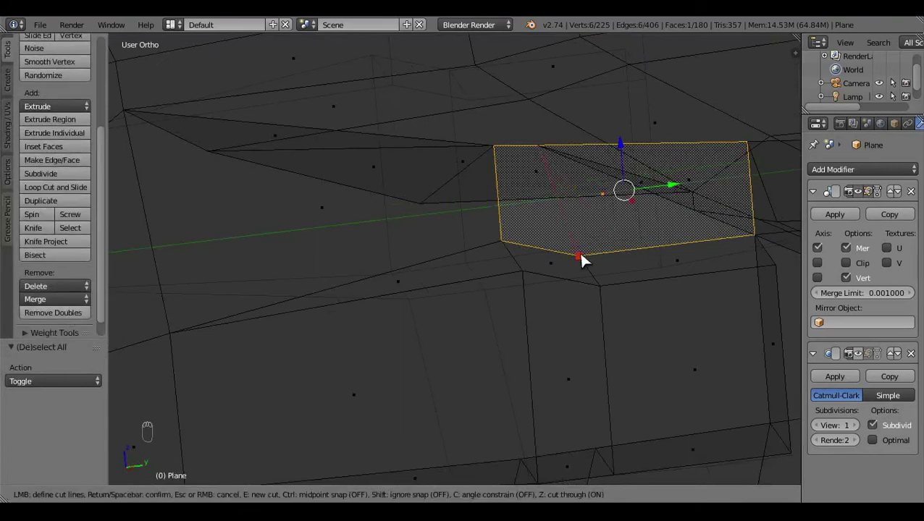
key("t")
key("a")
key("z")
Step: Inspect the cut strake in Top Ortho, toggling Edit Mode and wireframe
key("Tab")
left_click(446, 360)
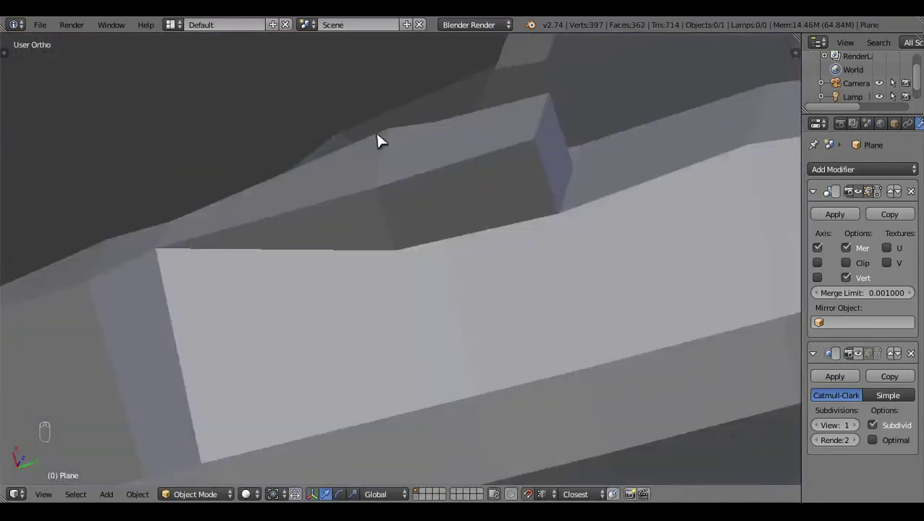
key("KP_7")
key("z")
key("Tab")
key("z")
key("a")
key("z")
key("z")
middle_click(444, 289)
Step: Nudge the curved-edge vertex sideways onto the blueprint outline in Top Ortho, then view it from angles
key("KP_7")
key("z")
left_click(573, 302)
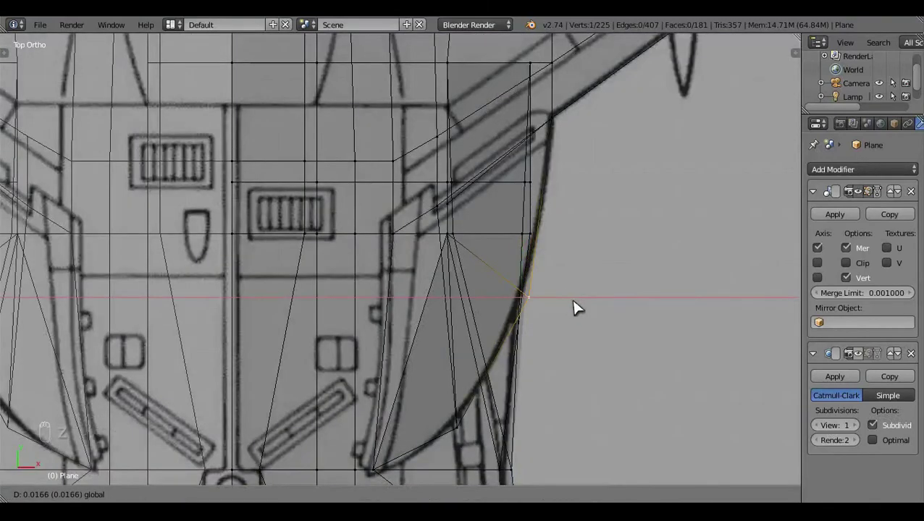
left_click(584, 302)
key("z")
key("a")
left_click(451, 235)
middle_click(367, 135)
middle_click(369, 206)
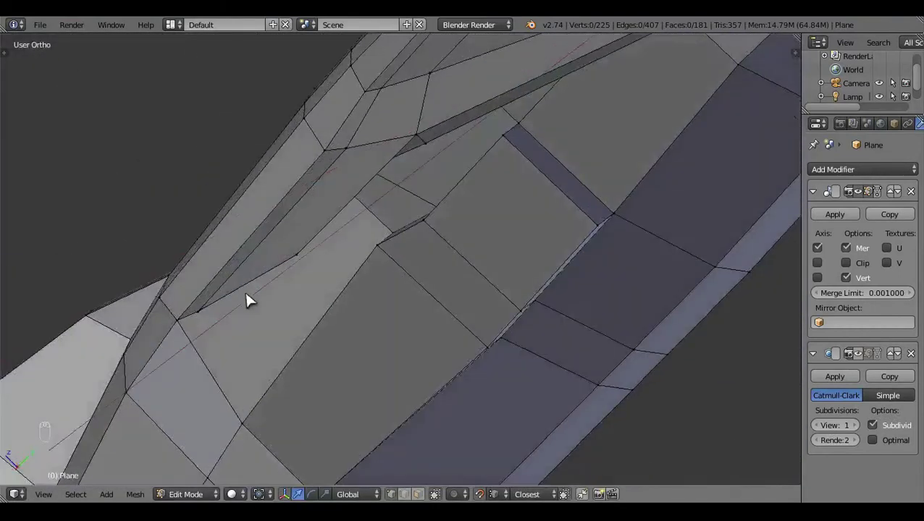
Step: Nudge a selected wing vertex into place from the top orthographic view
middle_click(389, 224)
left_click(477, 187)
right_click(476, 187)
key("z")
left_click(353, 143)
key("KP_7")
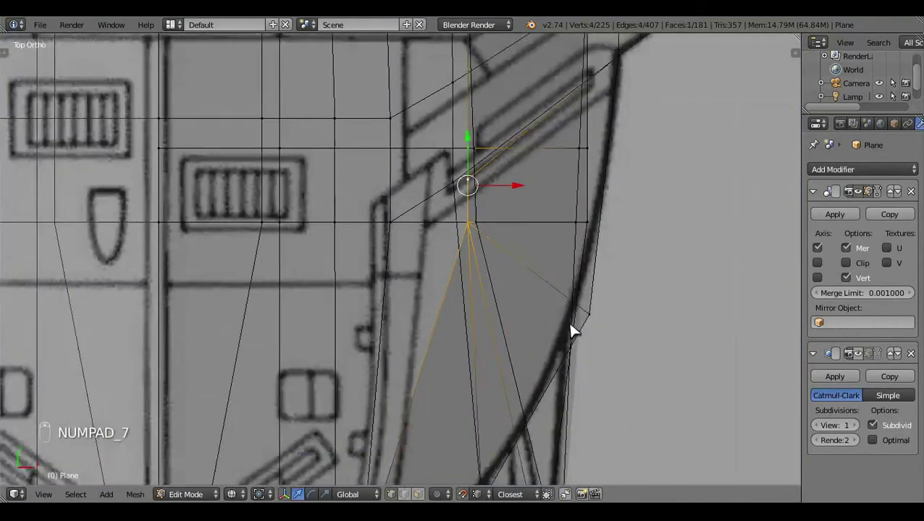
left_click_drag(574, 328, 645, 238)
left_click(645, 238)
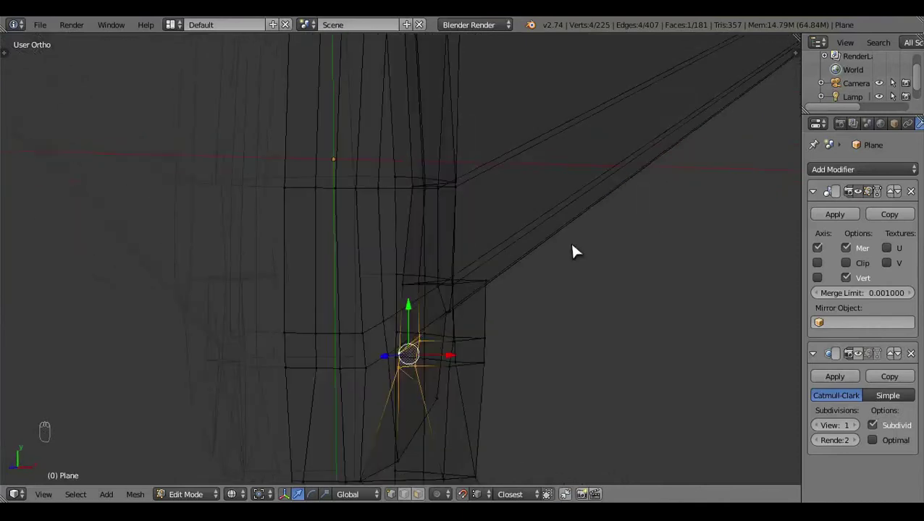
Step: Circle-select and shift neighbouring wing vertices in top view, undoing one stray move
key("KP_7")
middle_click(567, 338)
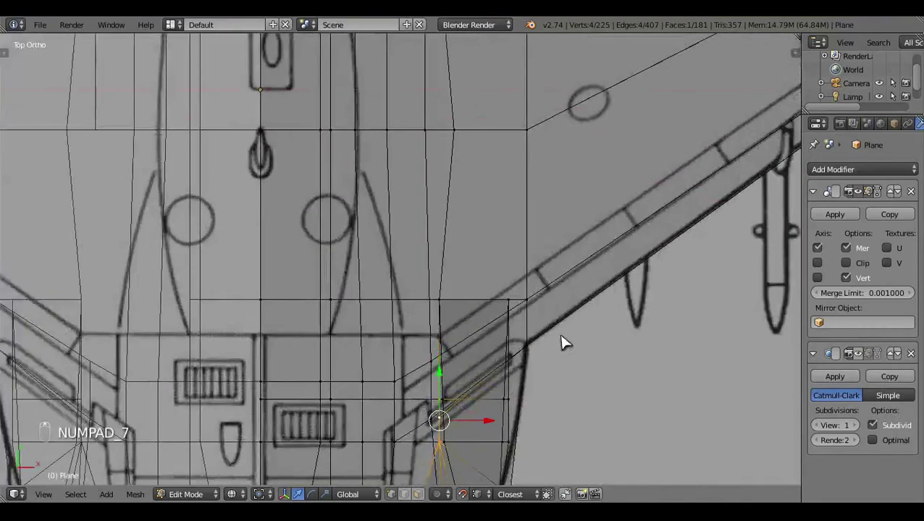
left_click_drag(566, 340, 497, 291)
left_click(488, 294)
key("c")
right_click(474, 312)
middle_click(466, 311)
left_click(462, 313)
key("ctrl+z")
left_click_drag(471, 382, 466, 318)
left_click_drag(465, 318, 466, 319)
Step: Review the adjusted wing surface in shaded view and again from the top
key("z")
key("z")
key("a")
left_click(442, 349)
middle_click(339, 236)
left_click(411, 170)
key("KP_7")
middle_click(465, 283)
left_click_drag(485, 240, 500, 248)
Step: Briefly leave and re-enter Edit Mode while orbiting around the wing
key("a")
key("z")
key("Tab")
left_click_drag(374, 312, 477, 294)
key("Tab")
left_click_drag(477, 294, 303, 312)
Step: Move a wing-edge vertex onto the blueprint outline in Right Ortho wireframe
right_click(500, 183)
key("KP_3")
left_click(537, 250)
key("z")
left_click(501, 360)
right_click(468, 353)
left_click_drag(468, 353, 742, 283)
left_click(740, 301)
key("z")
middle_click(725, 320)
left_click(603, 250)
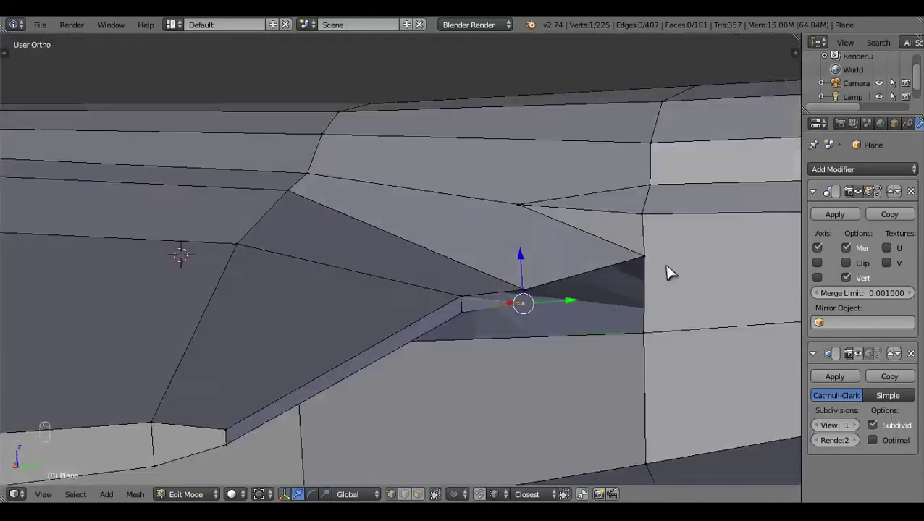
Step: Circle-select further wing vertices in side view and confirm their placement on the outline
right_click(539, 301)
key("KP_3")
key("z")
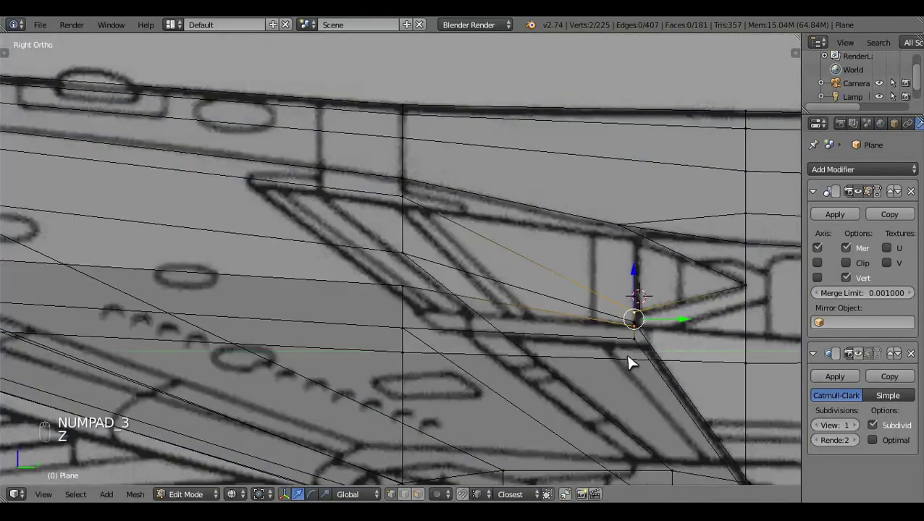
key("c")
left_click(644, 297)
middle_click(587, 327)
left_click(482, 376)
right_click(592, 263)
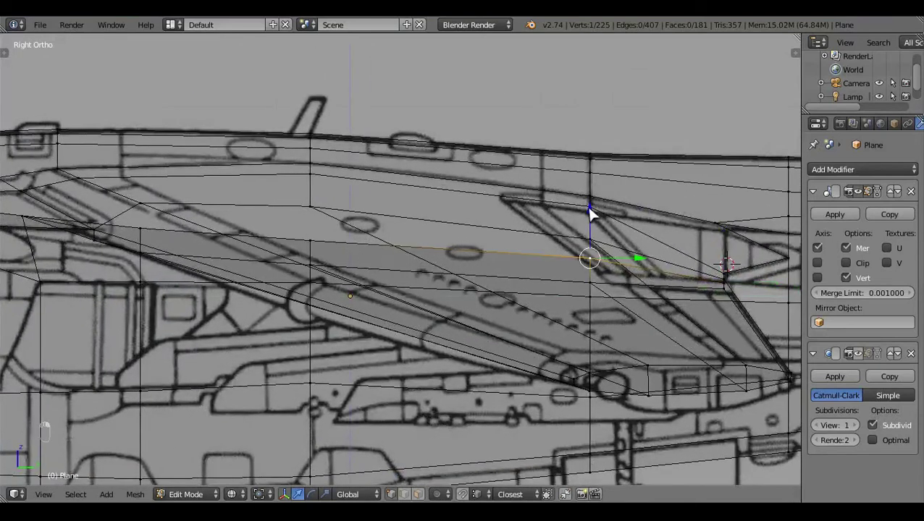
left_click(597, 220)
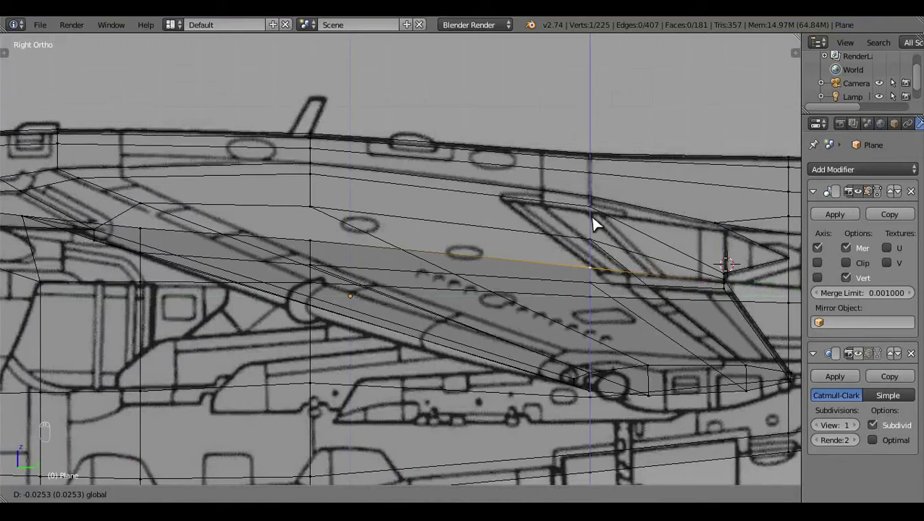
Step: Shift two more wing-edge vertices onto the blueprint line, bringing the wing rear into view
right_click(319, 247)
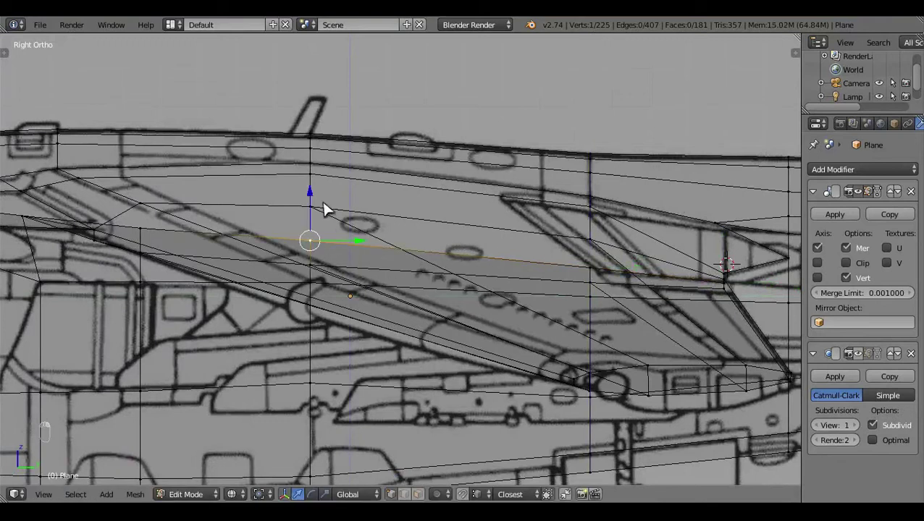
right_click(537, 236)
left_click(457, 226)
key("a")
left_click(447, 350)
left_click_drag(380, 259, 374, 225)
left_click(374, 221)
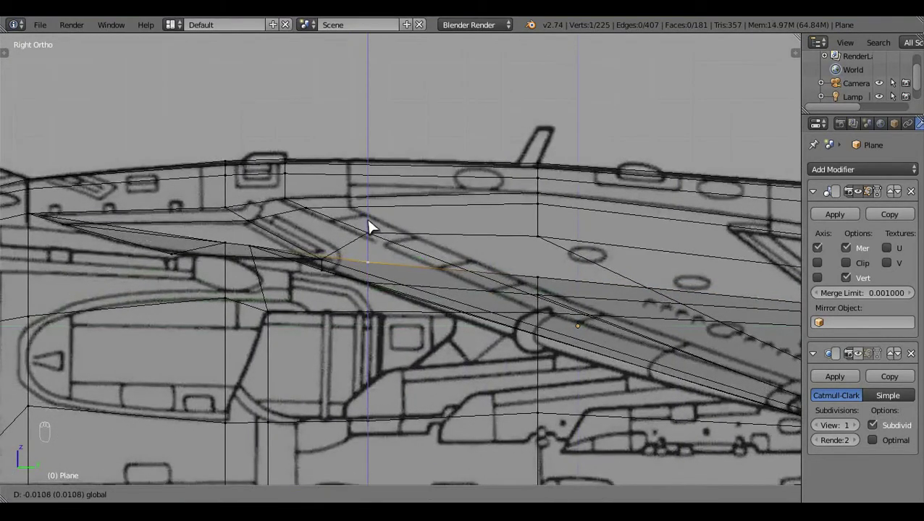
Step: Place the next wing vertex on the outline, check it solid-shaded, and return to side wireframe
right_click(548, 269)
left_click(543, 243)
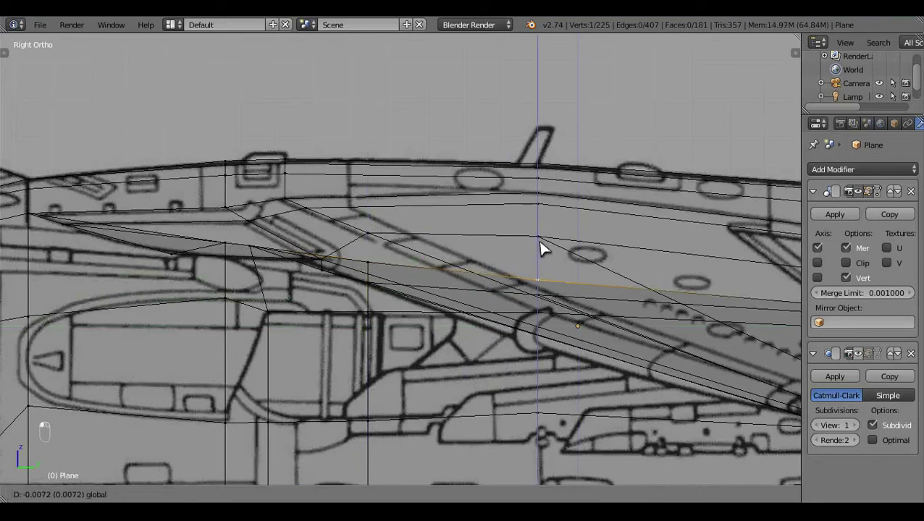
key("a")
middle_click(601, 267)
key("z")
left_click(541, 374)
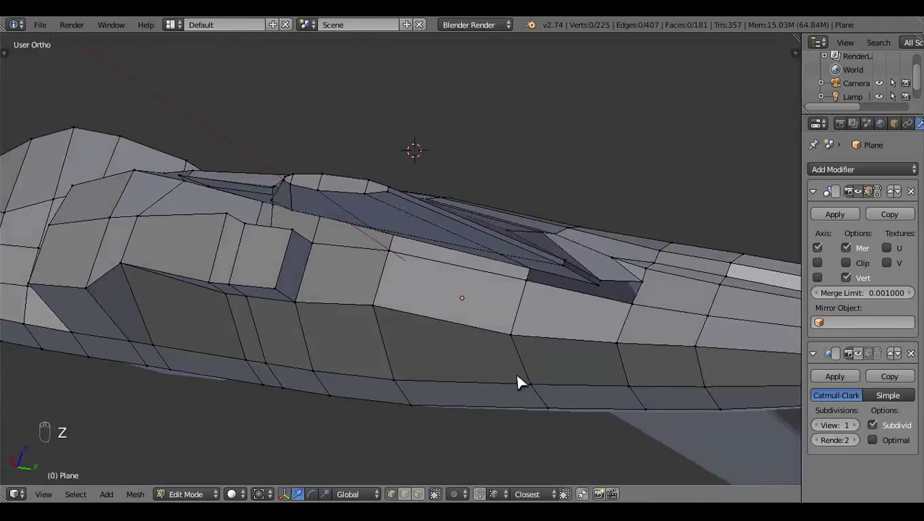
key("KP_3")
key("z")
left_click(477, 401)
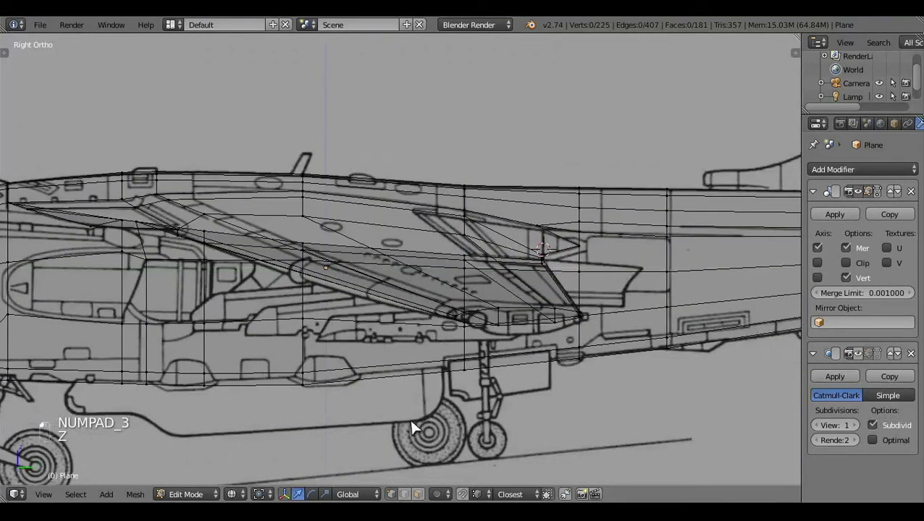
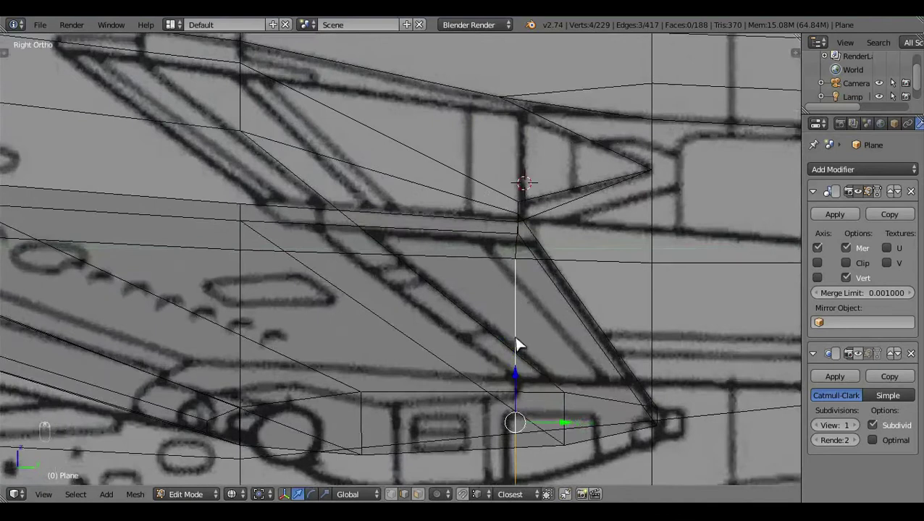
Step: Slide the new wing edge loop along to the blueprint line and confirm its position
key("g")
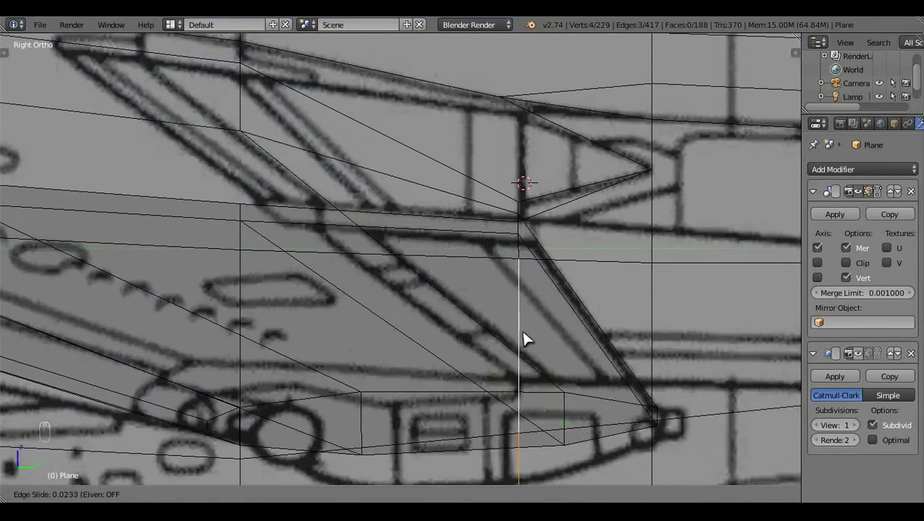
left_click(529, 338)
left_click_drag(529, 338, 613, 323)
key("g")
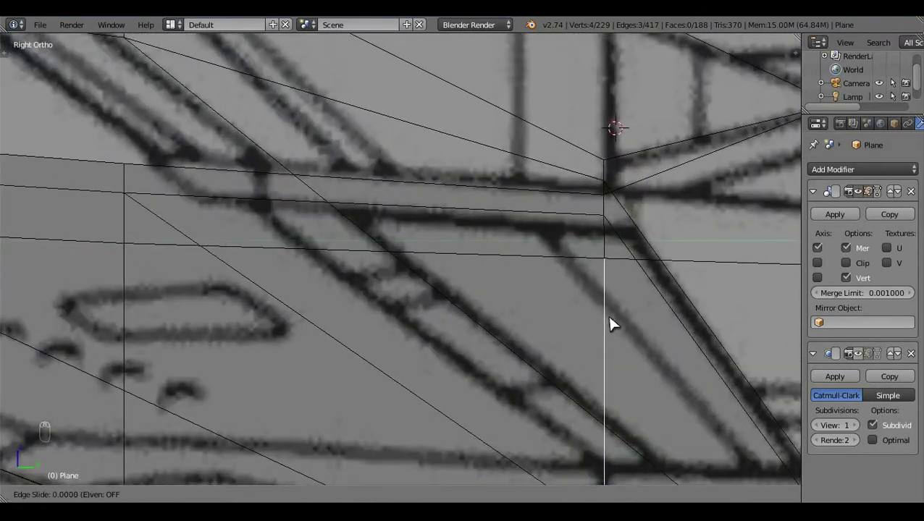
left_click(615, 322)
key("a")
left_click_drag(613, 321, 608, 321)
key("z")
key("Tab")
left_click(604, 372)
Step: Orbit around the whole jet in Object Mode to inspect the wing
middle_click(639, 365)
left_click_drag(474, 213, 537, 220)
key("KP_3")
middle_click(539, 270)
left_click_drag(426, 299, 543, 315)
key("Tab")
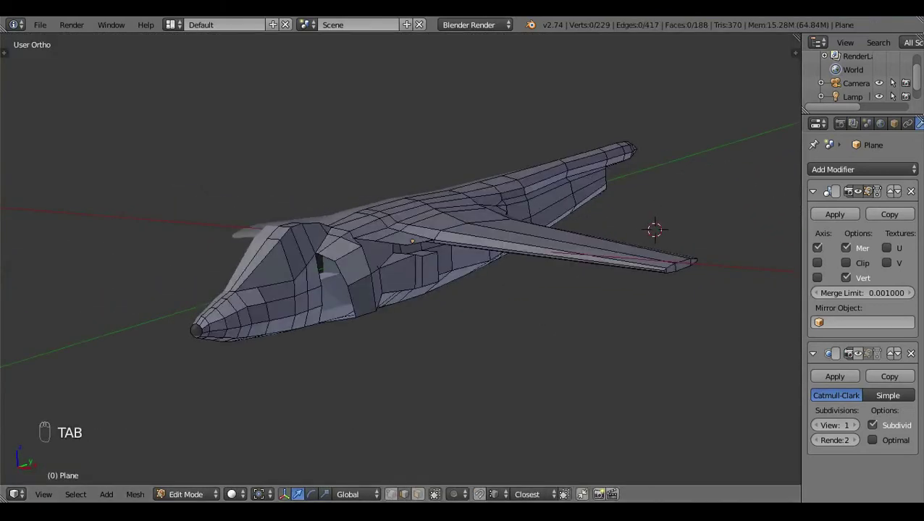
Step: Review the jet as a shaded solid, bring the tail into view and return to side view
key("KP_3")
key("z")
left_click(591, 341)
left_click_drag(491, 376, 475, 289)
left_click(476, 289)
middle_click(484, 343)
key("z")
left_click(401, 345)
Step: Add a new edge at the fin base and stretch it along the blueprint's fin root
key("z")
left_click(392, 339)
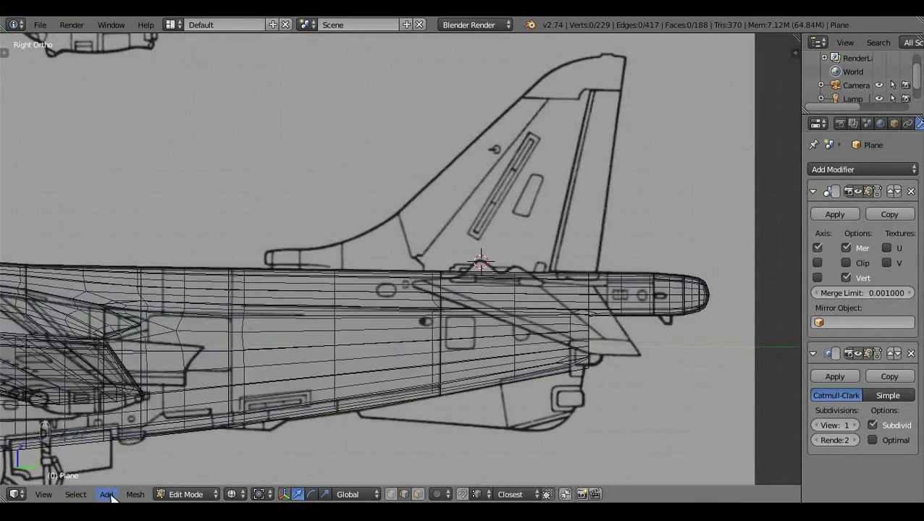
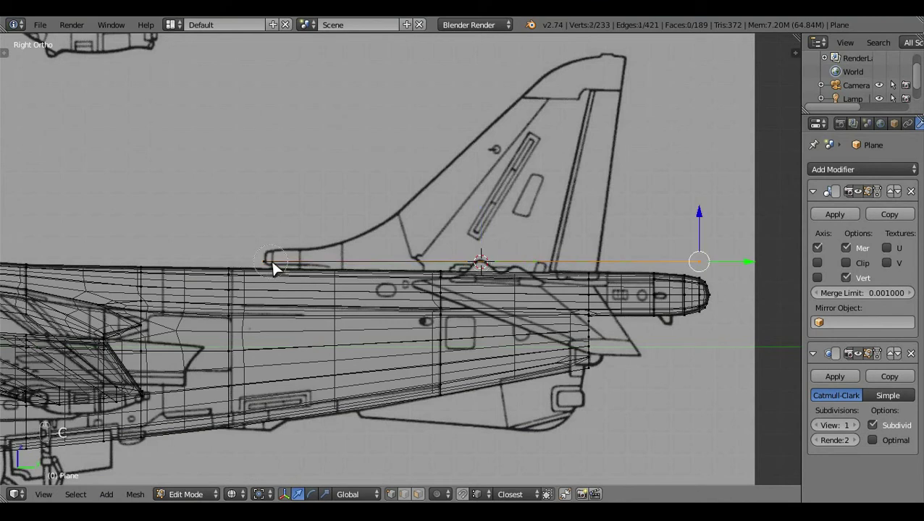
left_click_drag(747, 270, 651, 269)
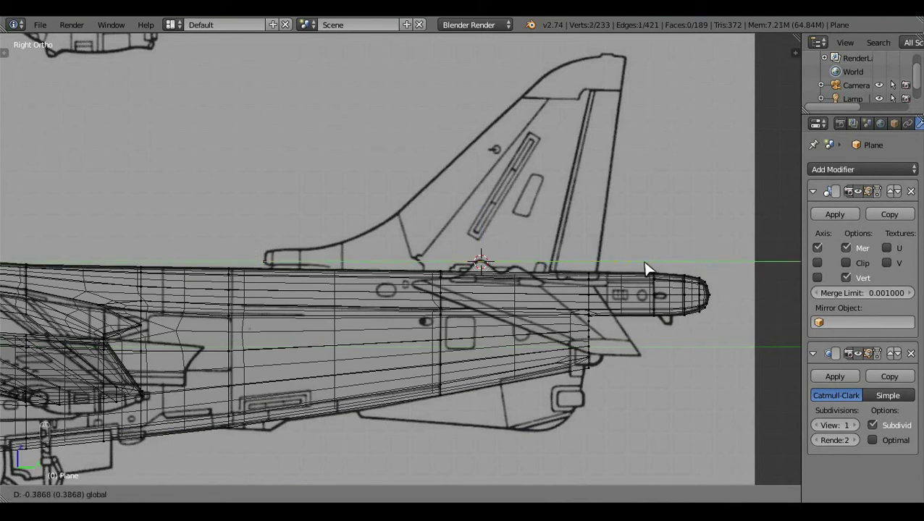
key("ctrl+l")
left_click(431, 226)
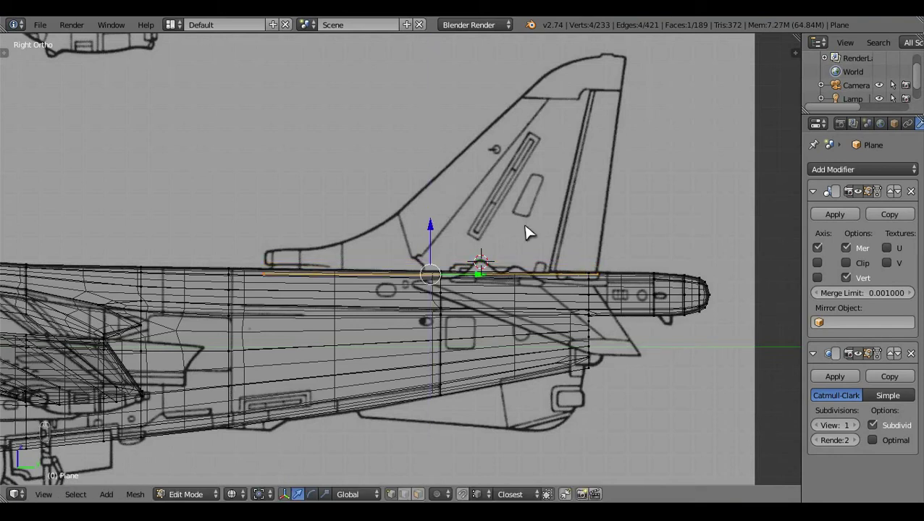
Step: Fill the fin-base edges into a face and extrude it upward into a boxy block
key("e")
left_click(457, 248)
left_click(437, 222)
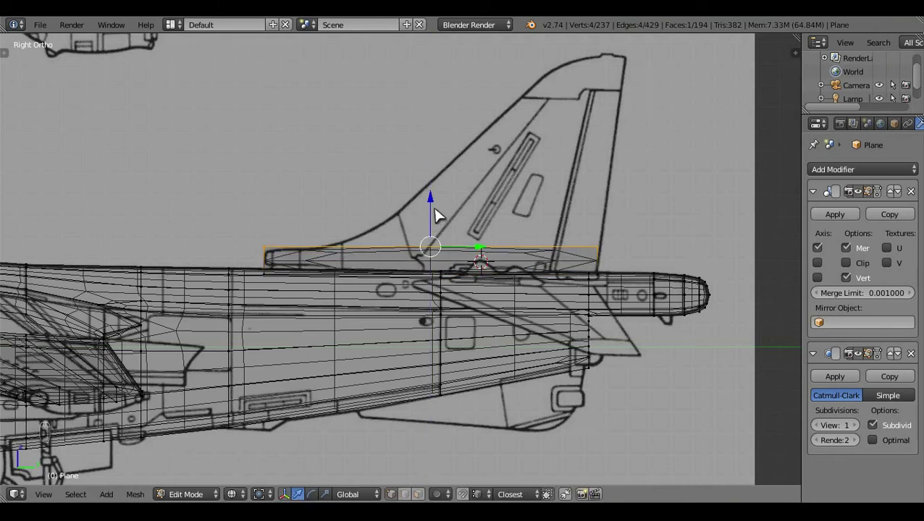
key("c")
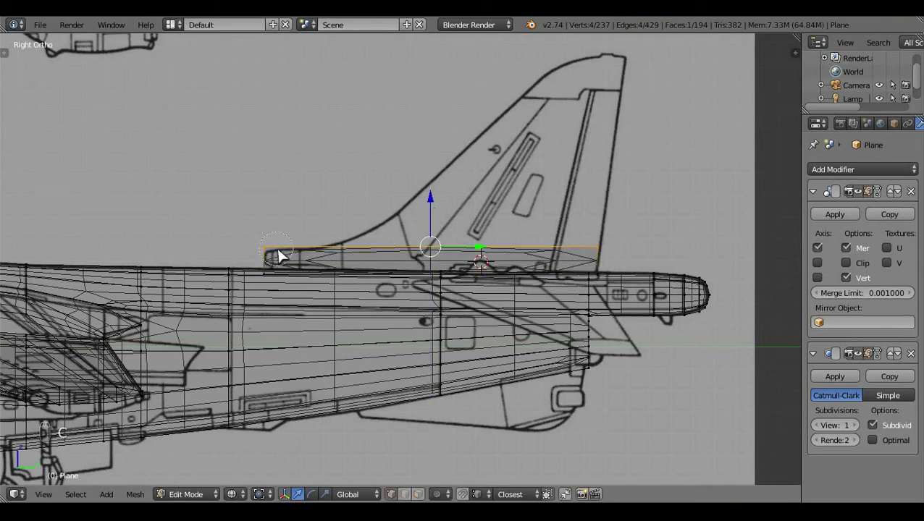
left_click(282, 253)
left_click(658, 251)
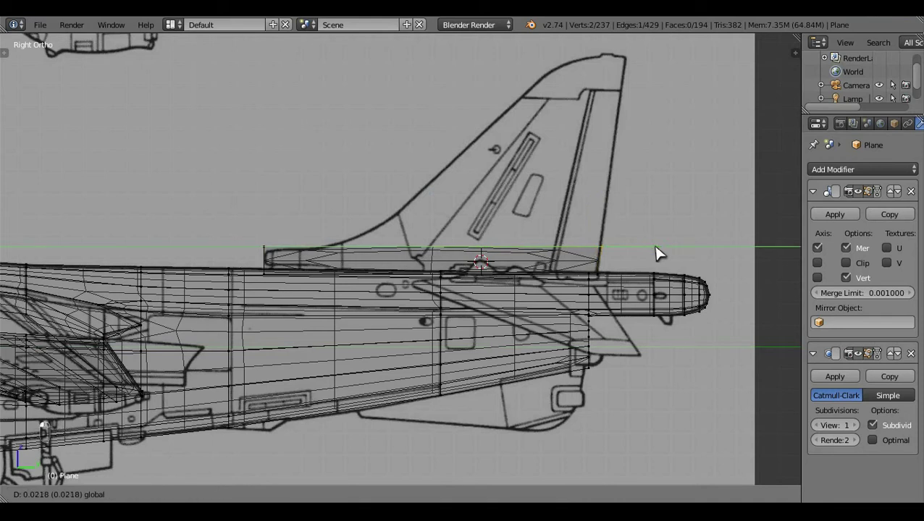
left_click_drag(659, 249, 658, 250)
key("a")
Step: Loop-cut the fin block and extrude its top higher toward the blueprint's fin tip
key("ctrl+r")
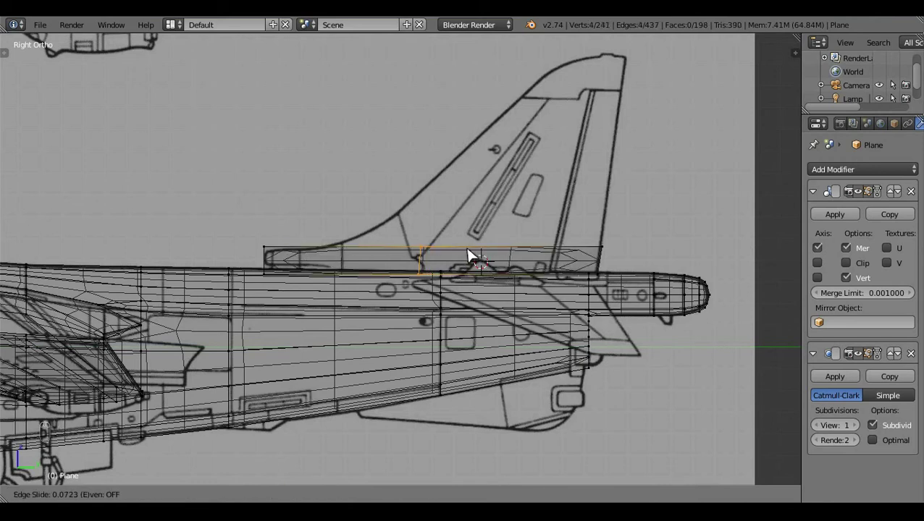
key("a")
key("c")
left_click_drag(667, 231, 618, 252)
key("e")
right_click(666, 231)
left_click_drag(617, 251, 544, 100)
Step: Move the fin top, trailing edge and top front corner onto the blueprint's swept outline
left_click_drag(647, 278, 492, 170)
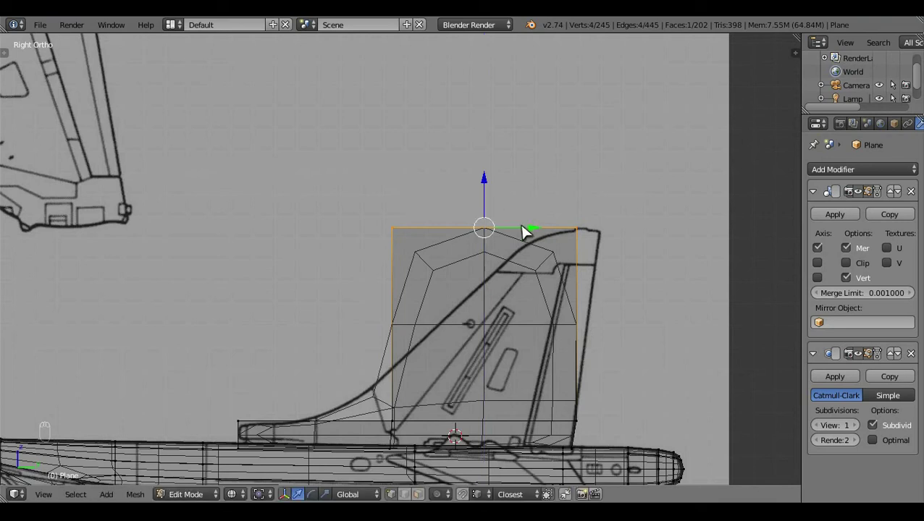
left_click_drag(538, 234, 547, 233)
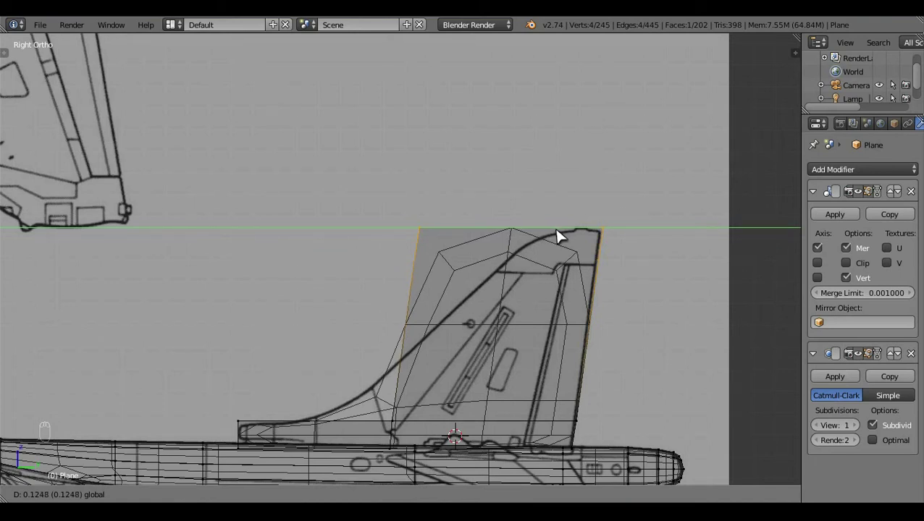
key("a")
key("c")
left_click(669, 365)
left_click_drag(669, 365, 692, 315)
key("c")
left_click_drag(692, 316, 669, 281)
right_click(669, 282)
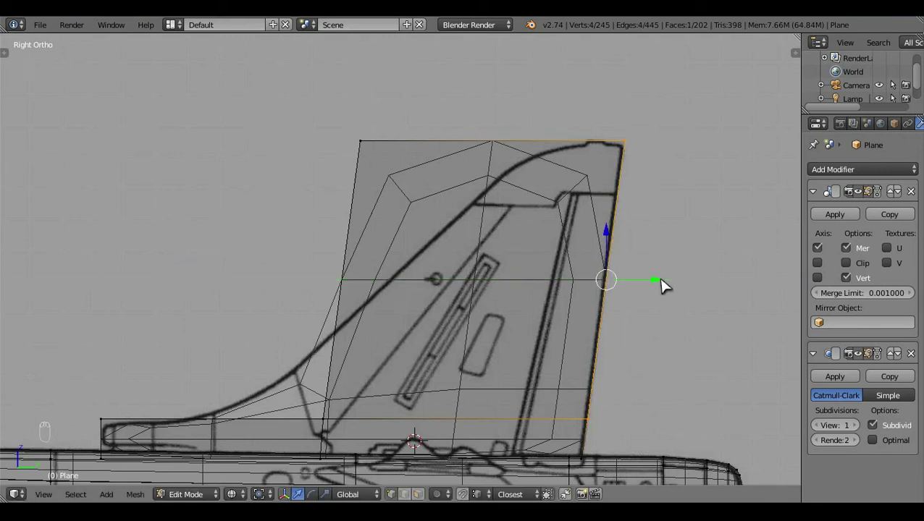
key("a")
key("c")
left_click_drag(408, 151, 470, 158)
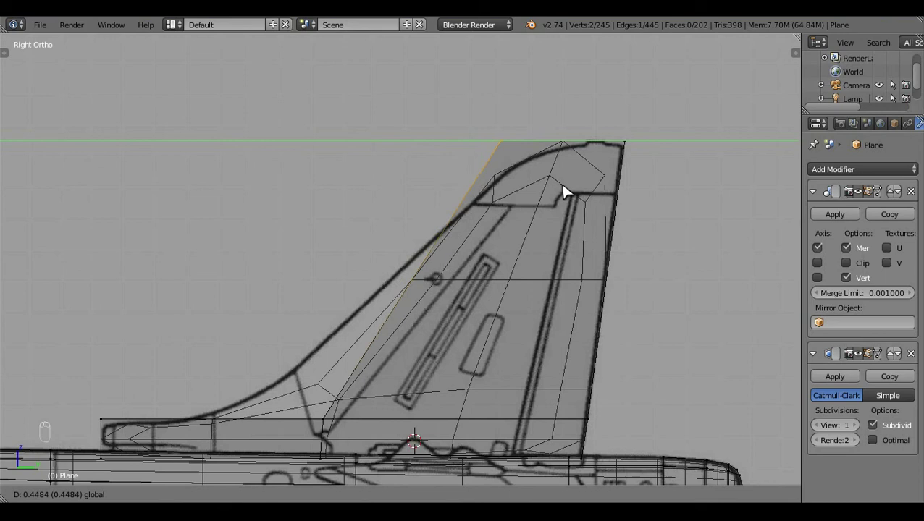
Step: Add an edge loop across the fin and pull its leading-edge vertex onto the outline
key("a")
key("ctrl+r")
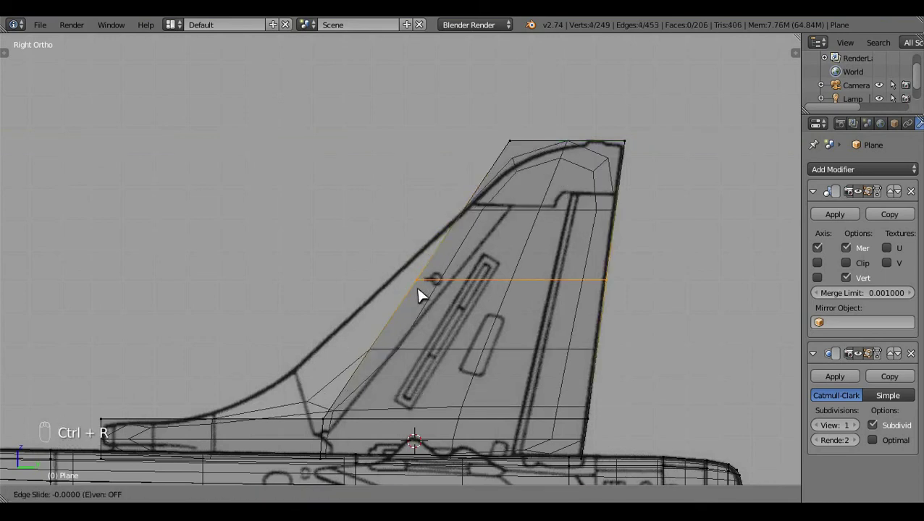
key("a")
key("c")
left_click(423, 294)
right_click(468, 286)
left_click(437, 287)
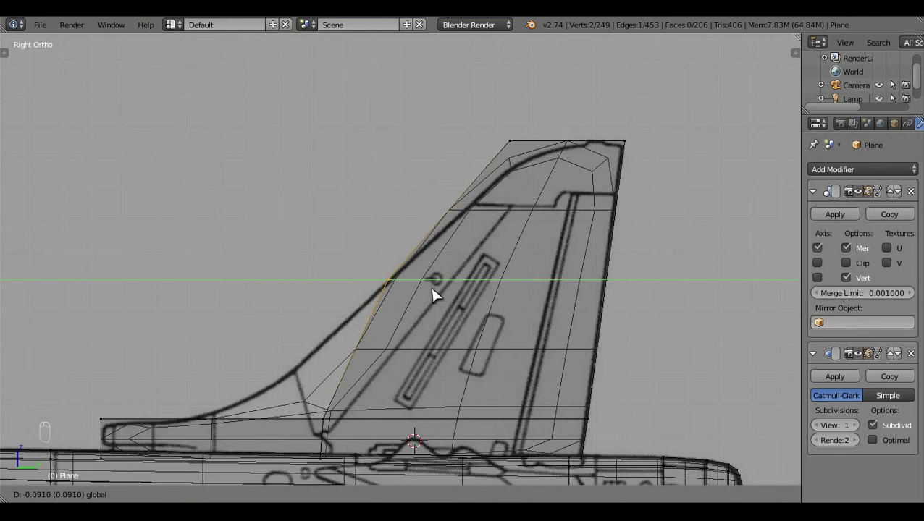
key("a")
left_click(571, 270)
key("c")
Step: Add a second crosswise loop near the fin base and align its leading-edge vertex to the blueprint
right_click(548, 331)
left_click(505, 329)
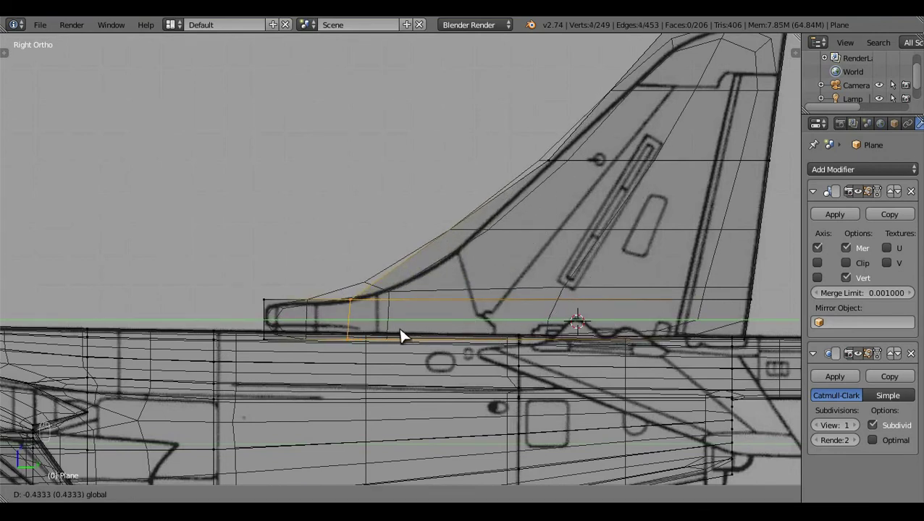
key("a")
key("ctrl+r")
key("a")
left_click(415, 318)
key("c")
left_click(414, 292)
middle_click(430, 296)
left_click(443, 302)
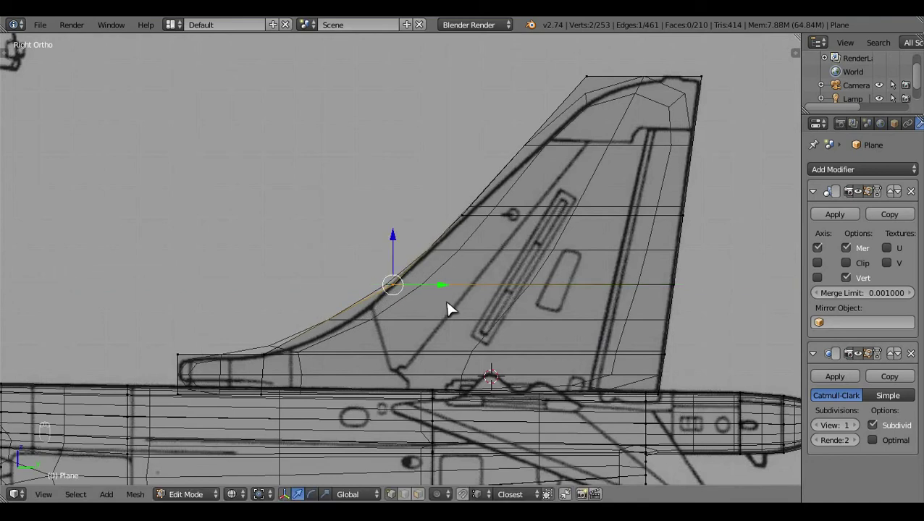
key("a")
left_click(579, 298)
key("c")
Step: Move the fin tip vertex to the blueprint tip and check the fin in solid shading
right_click(509, 180)
left_click(522, 173)
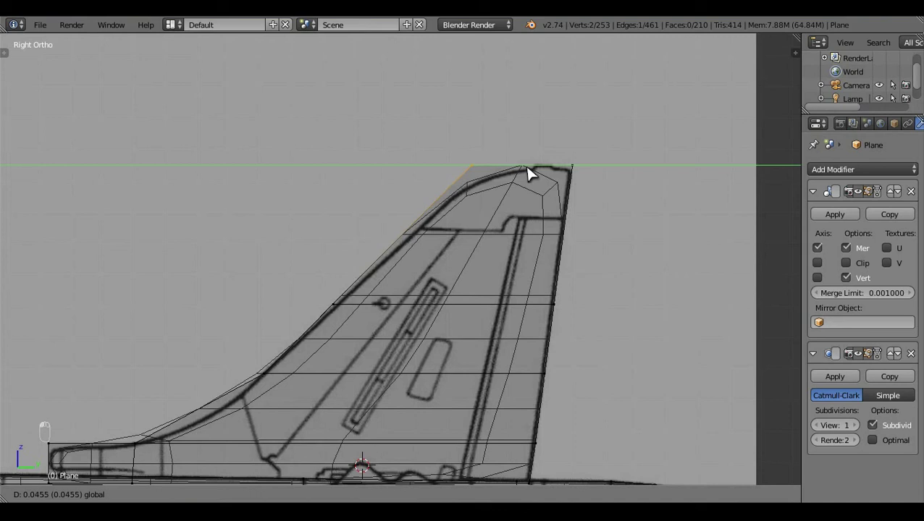
key("a")
key("z")
middle_click(526, 217)
left_click(500, 299)
left_click(459, 326)
Step: Select the whole fin and orbit around to view its base
left_click(454, 380)
key("ctrl+l")
key("n")
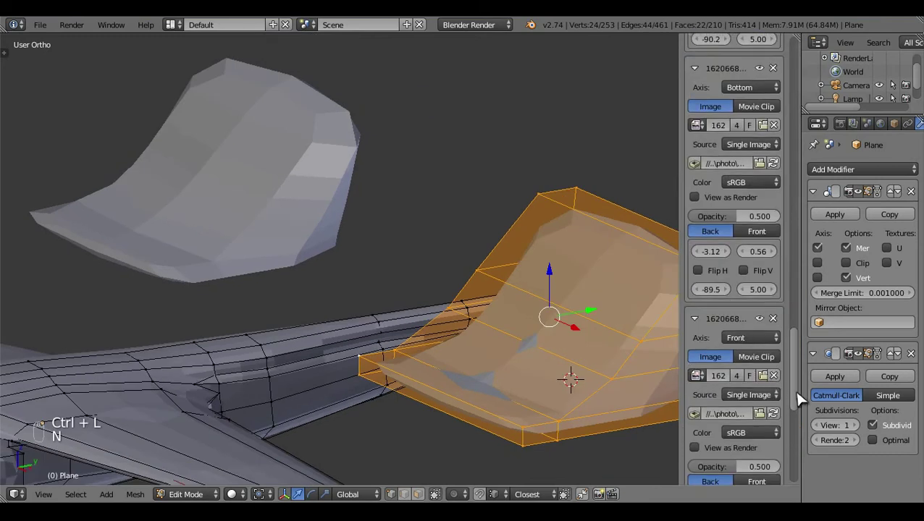
left_click_drag(807, 333, 763, 79)
left_click_drag(763, 79, 479, 234)
Step: Dissolve the fin's lower front faces into fewer faces
key("a")
key("ctrl+r")
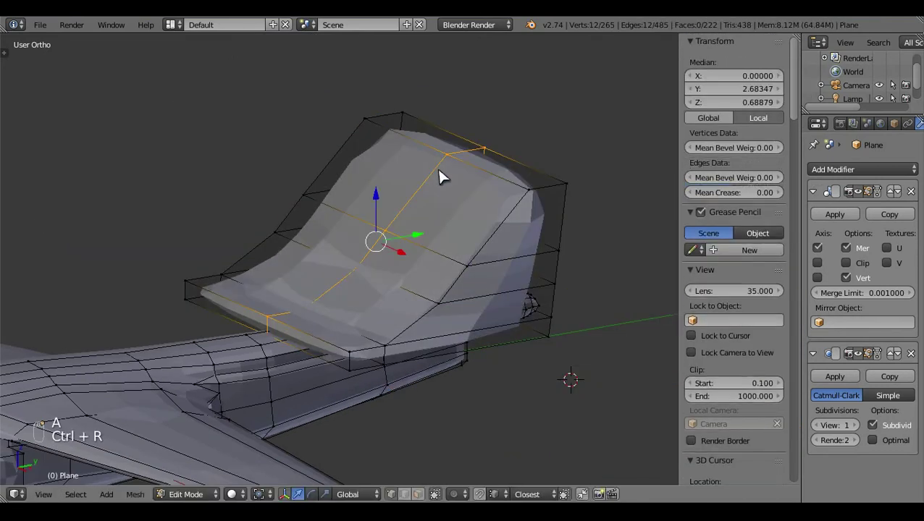
key("z")
key("a")
left_click(414, 489)
left_click_drag(275, 260, 166, 294)
key("x")
key("z")
left_click(443, 416)
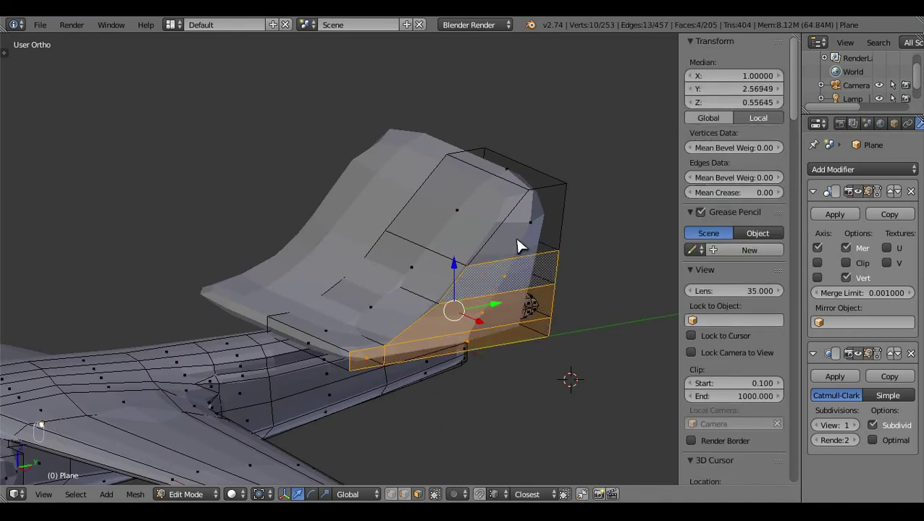
Step: Switch to top view with the fin faces selected over the tailplane blueprint
key("KP_7")
key("n")
key("z")
left_click(644, 226)
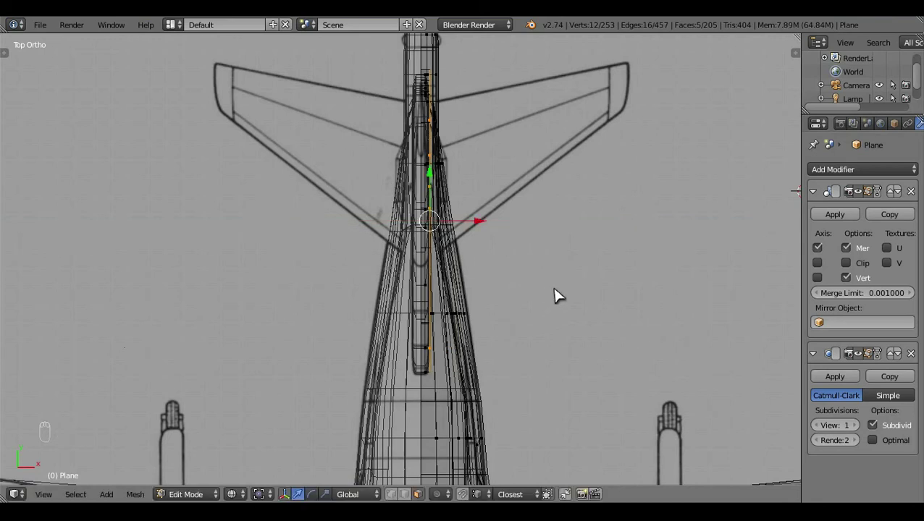
Step: Slide the fin's edge loop in side view so it follows the blueprint outline
key("a")
key("z")
left_click(526, 323)
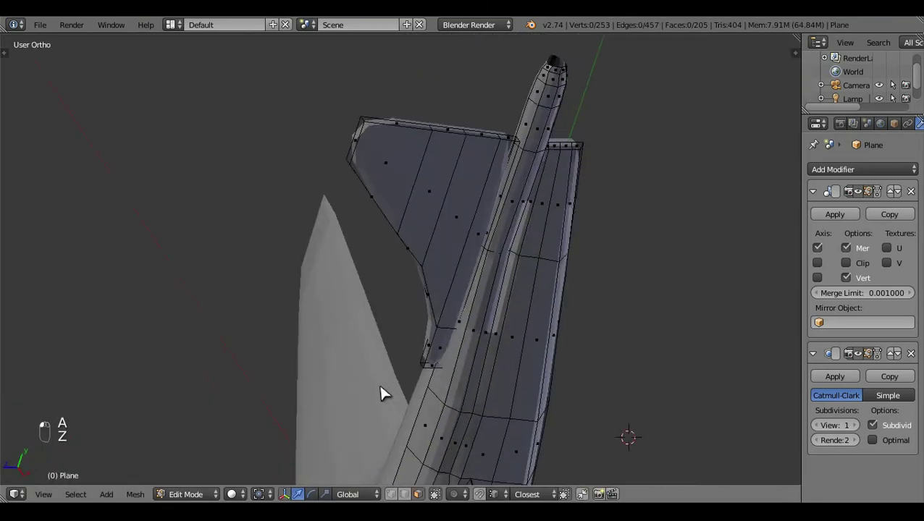
left_click_drag(548, 257, 548, 270)
key("KP_3")
key("z")
key("ctrl+r")
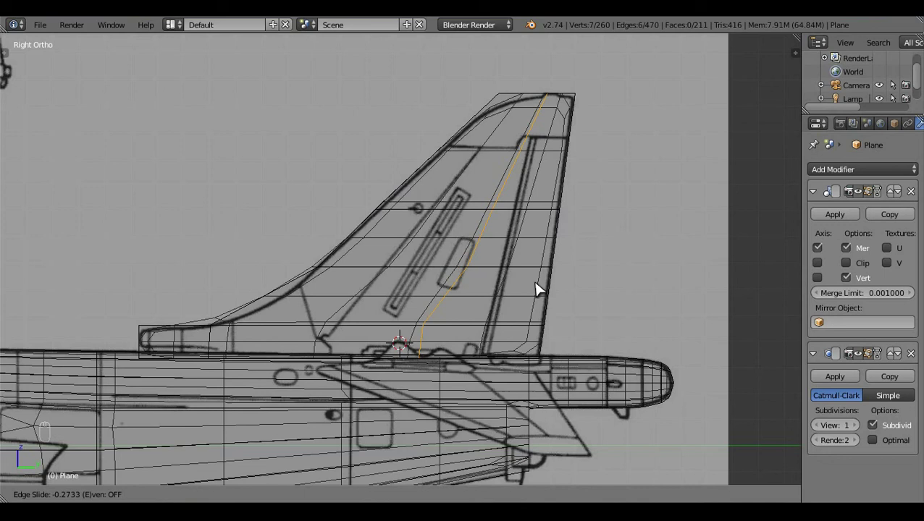
left_click(542, 289)
key("a")
key("z")
middle_click(473, 239)
left_click_drag(456, 265, 499, 346)
Step: Grab the fin tip vertices in top view to match the blueprint, then return to side view
key("KP_7")
left_click_drag(499, 346, 656, 349)
key("z")
left_click(657, 349)
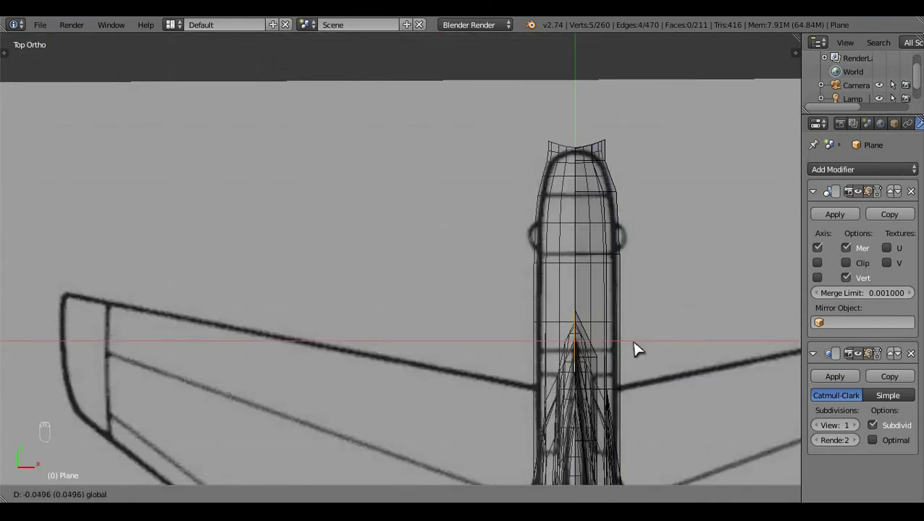
key("a")
key("z")
left_click_drag(628, 312, 525, 312)
left_click_drag(525, 311, 511, 345)
key("KP_3")
left_click(511, 344)
Step: Check the tip vertices against side and top blueprints, undoing a misplaced move
middle_click(510, 344)
key("z")
key("z")
left_click(389, 318)
left_click(342, 405)
middle_click(344, 404)
key("KP_7")
middle_click(534, 370)
left_click(497, 281)
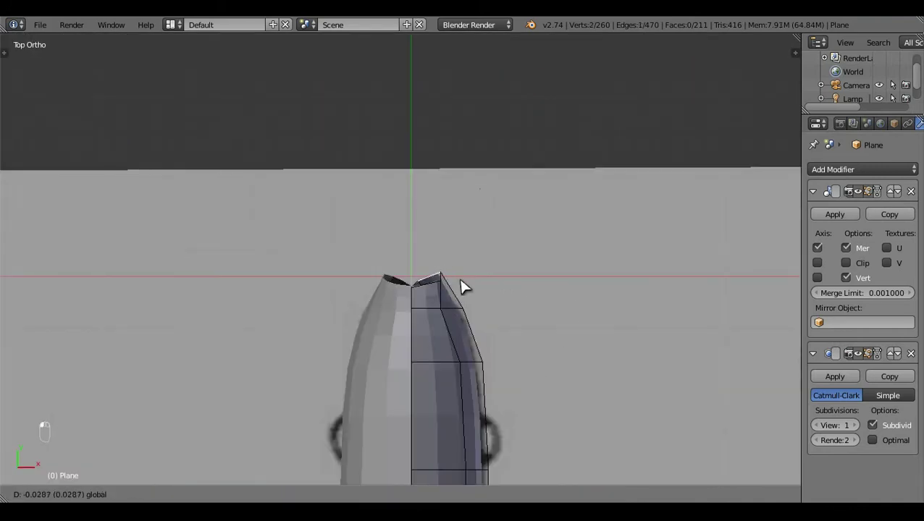
key("ctrl+z")
middle_click(485, 286)
left_click(427, 367)
Step: Scale and nudge the fin tip vertices so the outline matches in both top and side views
key("s")
left_click_drag(519, 338, 537, 291)
key("a")
middle_click(538, 291)
key("KP_7")
key("a")
key("a")
left_click(467, 361)
key("KP_3")
left_click_drag(428, 282, 434, 256)
key("z")
key("c")
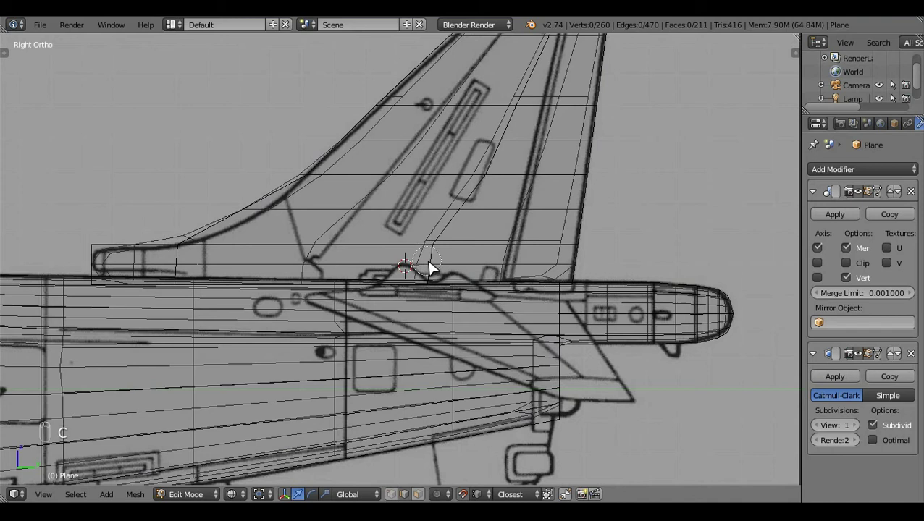
Step: Move the fin's front vertices to follow the blueprint's curved leading edge
left_click_drag(451, 486, 436, 298)
key("c")
left_click_drag(483, 399, 513, 290)
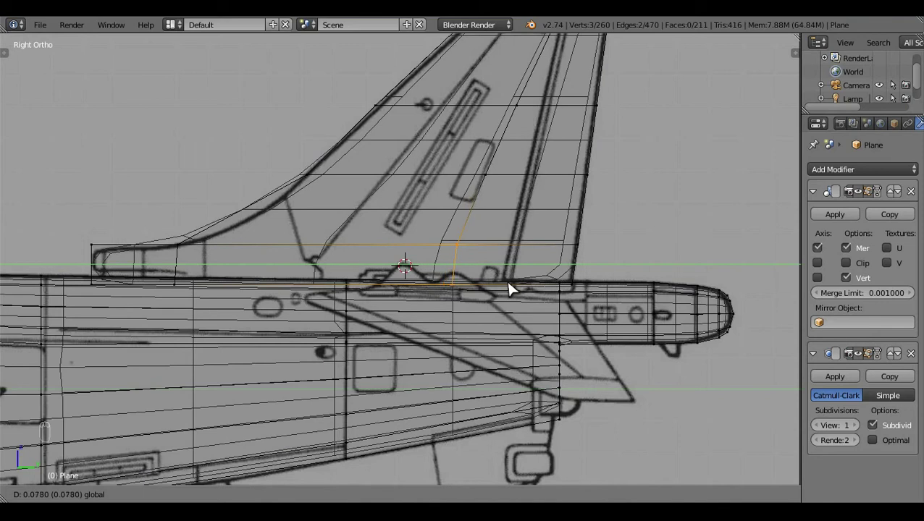
key("a")
middle_click(516, 289)
key("z")
left_click(584, 228)
key("z")
key("c")
left_click(590, 302)
middle_click(547, 264)
left_click(546, 263)
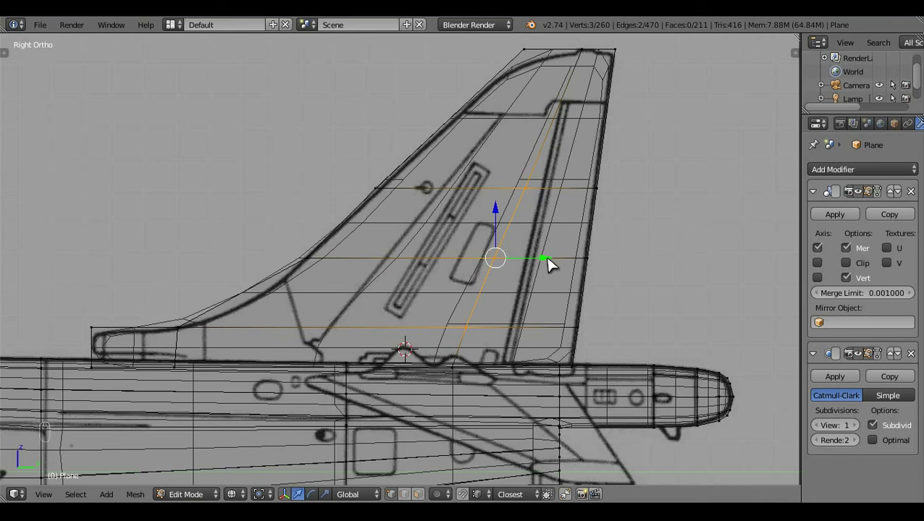
left_click(555, 265)
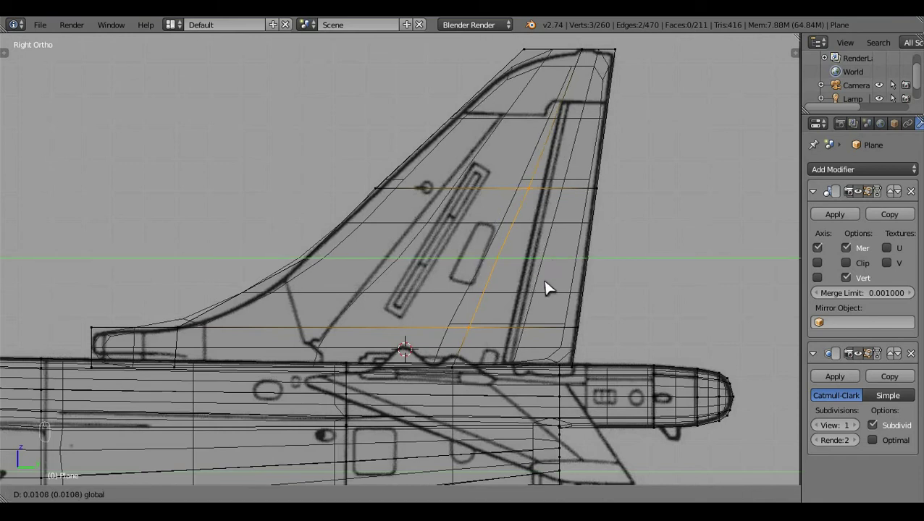
Step: Adjust the upper fin vertices toward the leading-edge curve near the tip
key("c")
left_click(572, 227)
right_click(573, 226)
key("c")
left_click(584, 191)
middle_click(585, 189)
left_click(583, 190)
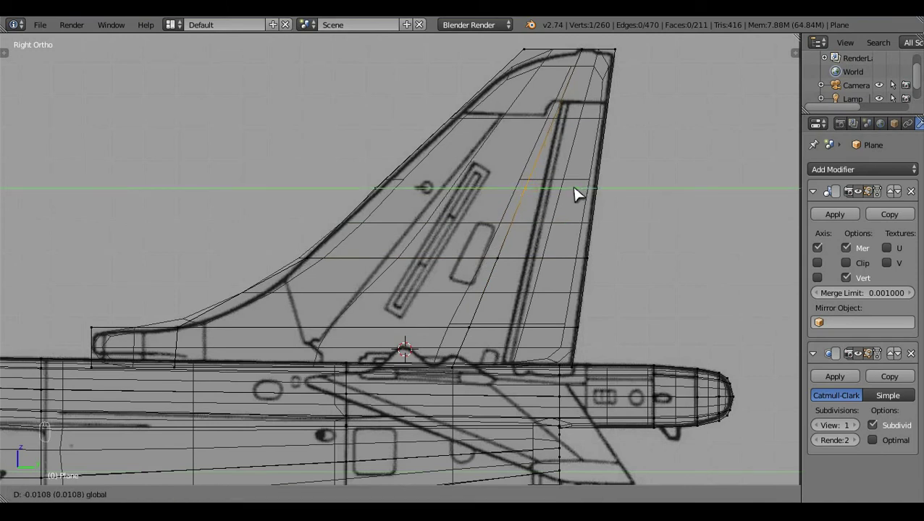
key("a")
key("z")
Step: Check the fin shape in object mode, then box-select the root vertices for cutting
key("Tab")
key("z")
key("Tab")
key("b")
left_click(502, 375)
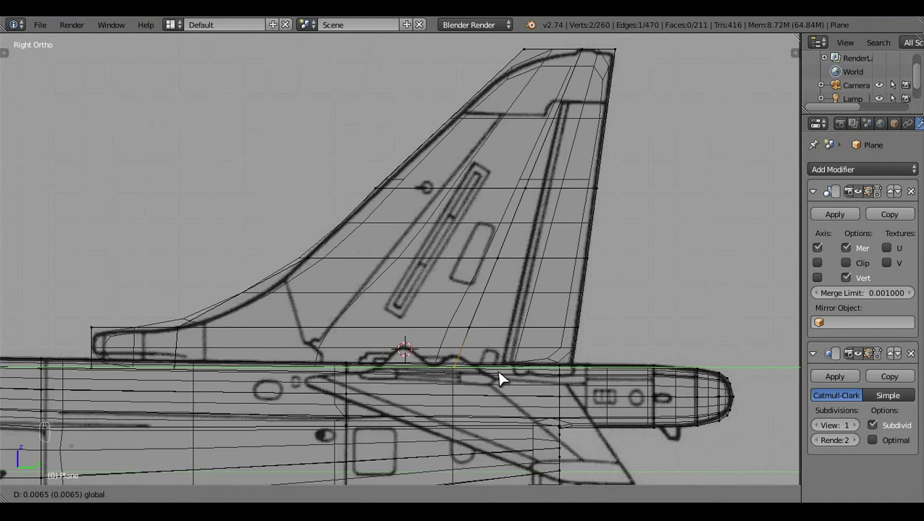
key("a")
key("z")
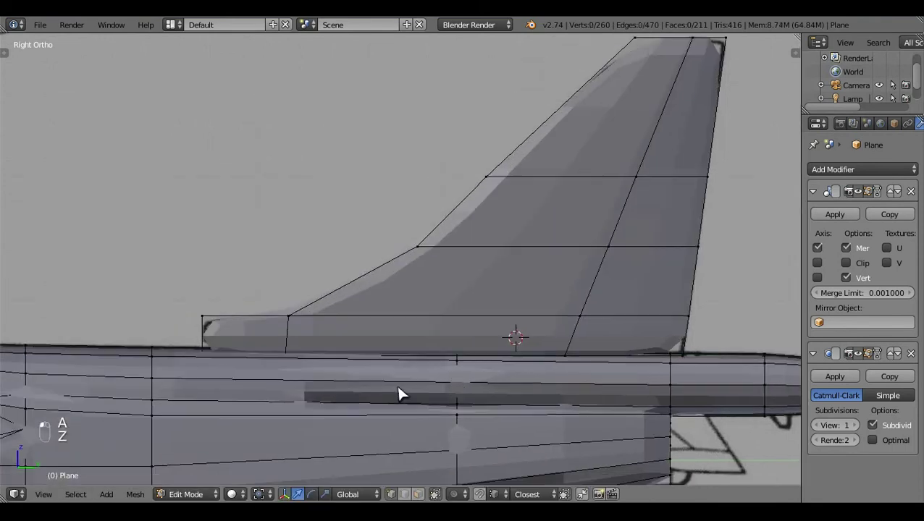
key("z")
Step: Add a Ctrl+R edge loop across the fin and position it on the blueprint
key("ctrl+r")
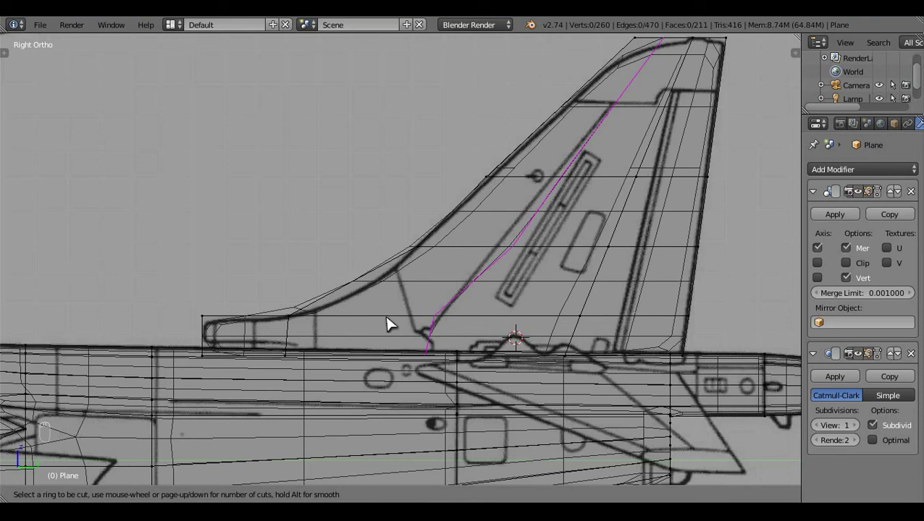
key("a")
key("z")
key("z")
key("c")
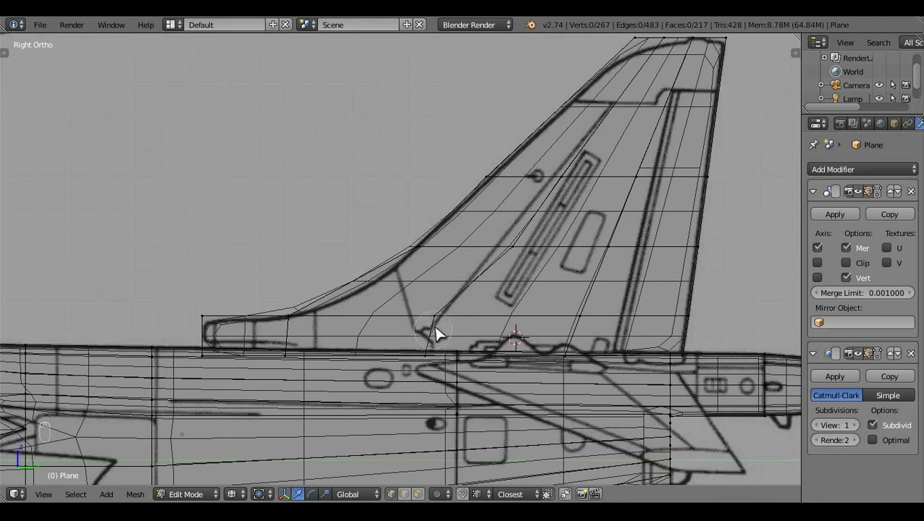
left_click_drag(478, 344, 575, 254)
key("a")
left_click(573, 242)
Step: Edge-slide the new loop's vertices to match the fin root curve
key("c")
left_click_drag(577, 254, 568, 255)
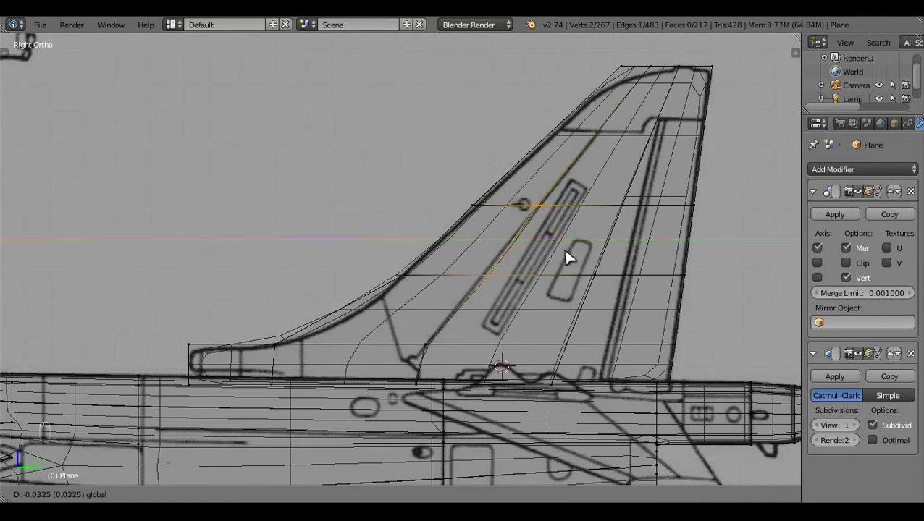
key("c")
left_click_drag(562, 274, 541, 289)
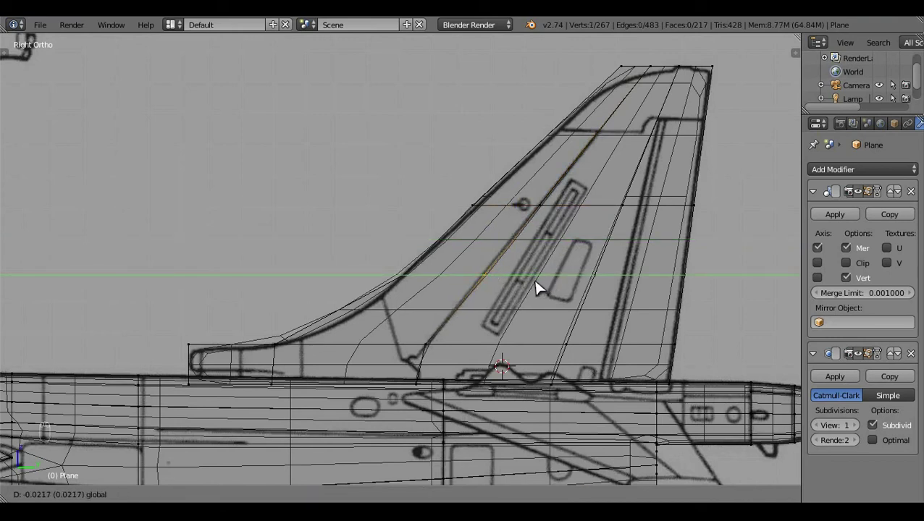
key("a")
key("z")
left_click(554, 298)
key("z")
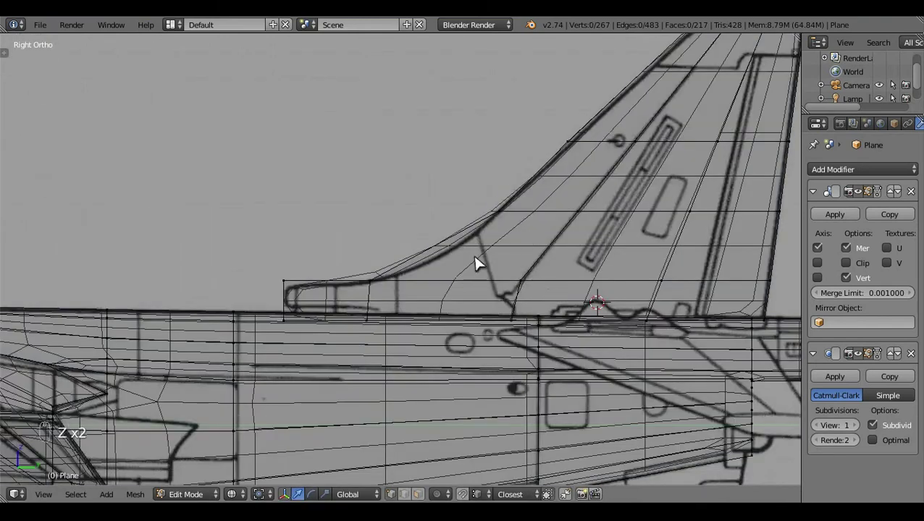
Step: Add a lengthwise loop through the fin's low front extension and review it in side view
key("ctrl+r")
left_click_drag(456, 256, 436, 254)
key("a")
key("c")
left_click_drag(494, 258, 503, 256)
right_click(496, 258)
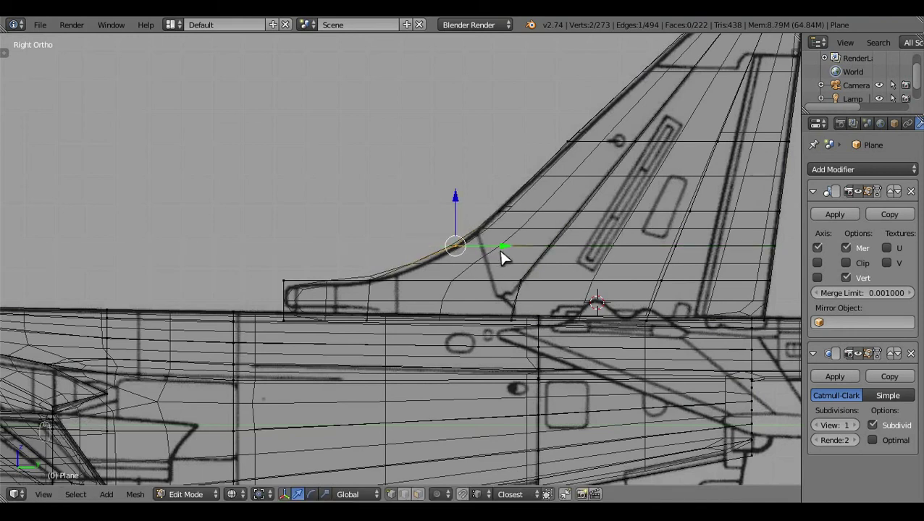
key("a")
key("z")
key("Tab")
middle_click(500, 261)
left_click(395, 349)
key("KP_3")
middle_click(392, 307)
Step: Add a loop cut through the fin root extension and slide it into place
key("z")
left_click_drag(438, 329, 469, 279)
key("Tab")
key("ctrl+r")
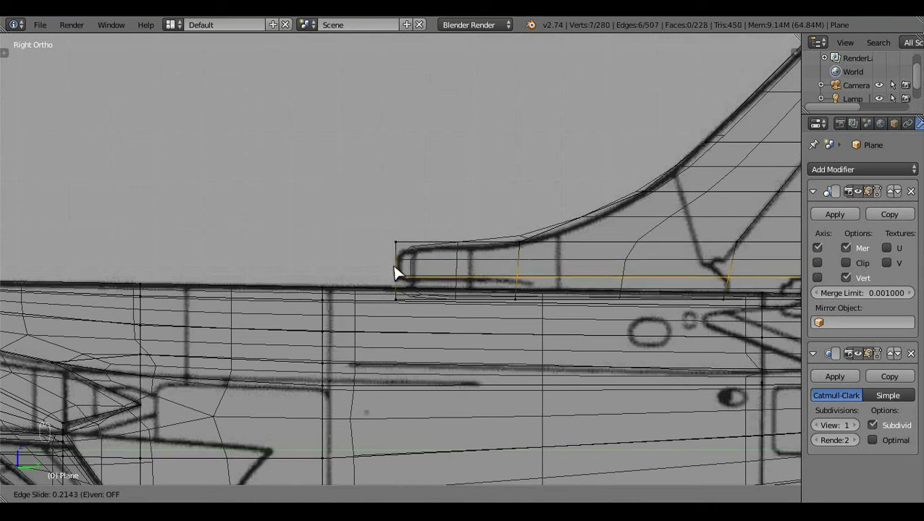
key("a")
key("c")
left_click(499, 211)
key("s")
left_click_drag(496, 355, 551, 280)
left_click(536, 256)
key("c")
left_click_drag(582, 272, 583, 277)
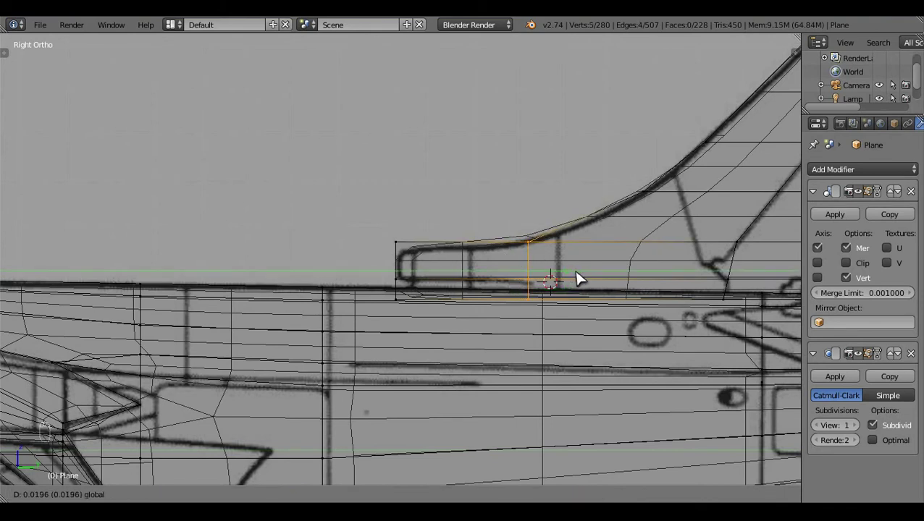
Step: Add a second loop cut and move its vertices along X toward the blueprint outline
key("a")
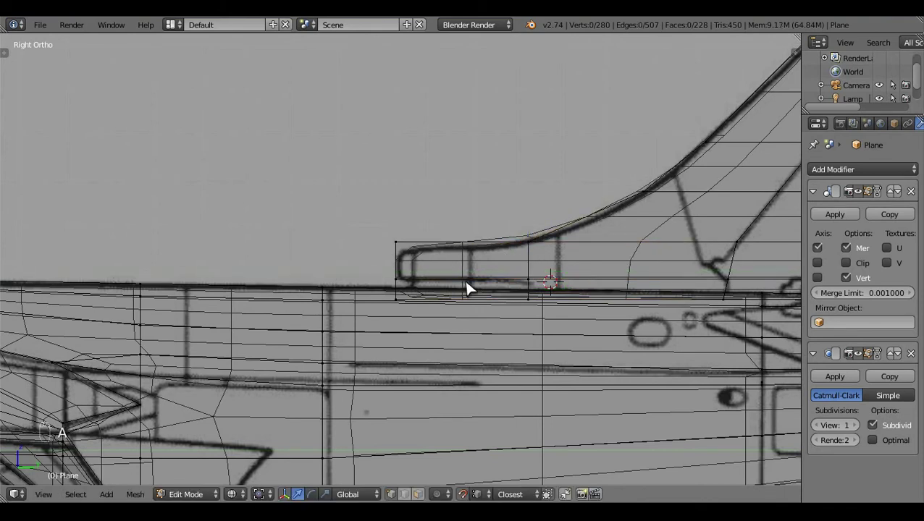
key("ctrl+r")
left_click_drag(419, 301, 464, 280)
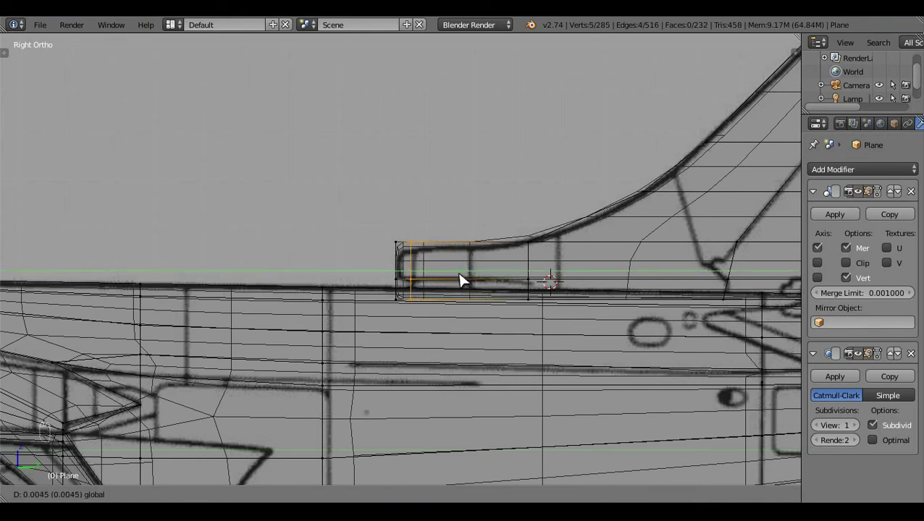
key("a")
key("c")
left_click(329, 300)
key("x")
left_click_drag(394, 253, 422, 201)
Step: Realign the extension's corner vertex with the blueprint in side view
key("c")
left_click_drag(421, 201, 432, 230)
right_click(413, 199)
middle_click(432, 230)
key("c")
left_click_drag(402, 199, 395, 202)
right_click(397, 200)
Step: Shift the vertical edge at the extension, undoing a misplaced vertex slide
key("a")
key("z")
key("z")
key("z")
left_click(513, 293)
left_click_drag(520, 303, 534, 281)
key("z")
key("v")
key("ctrl+z")
left_click(521, 396)
Step: Merge stray vertices with Alt+M and delete leftover geometry at the extension base
key("v")
left_click(562, 323)
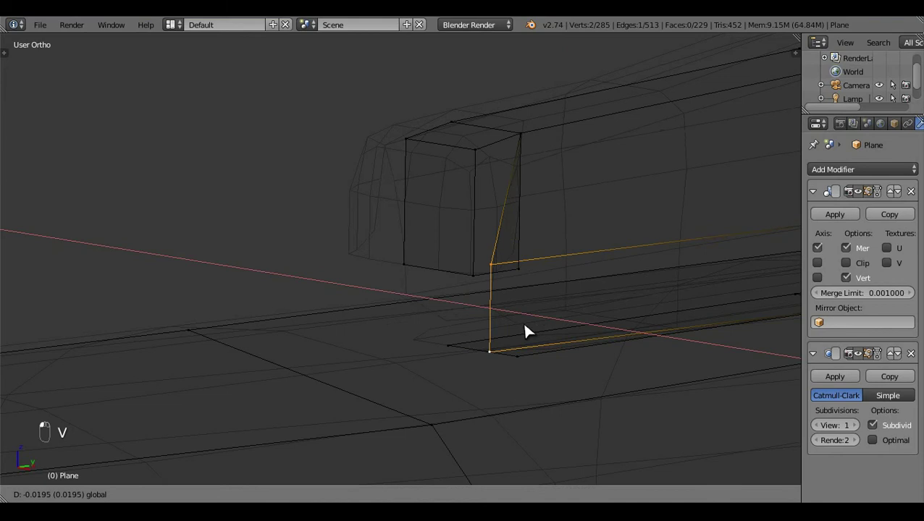
left_click_drag(515, 370, 589, 377)
key("alt+m")
key("a")
left_click_drag(455, 387, 355, 314)
right_click(384, 293)
key("x")
left_click_drag(537, 242, 490, 253)
Step: Fill and extrude three new faces joining the fin extension to the fuselage below
key("f")
left_click_drag(483, 259, 472, 260)
key("f")
key("a")
left_click(378, 344)
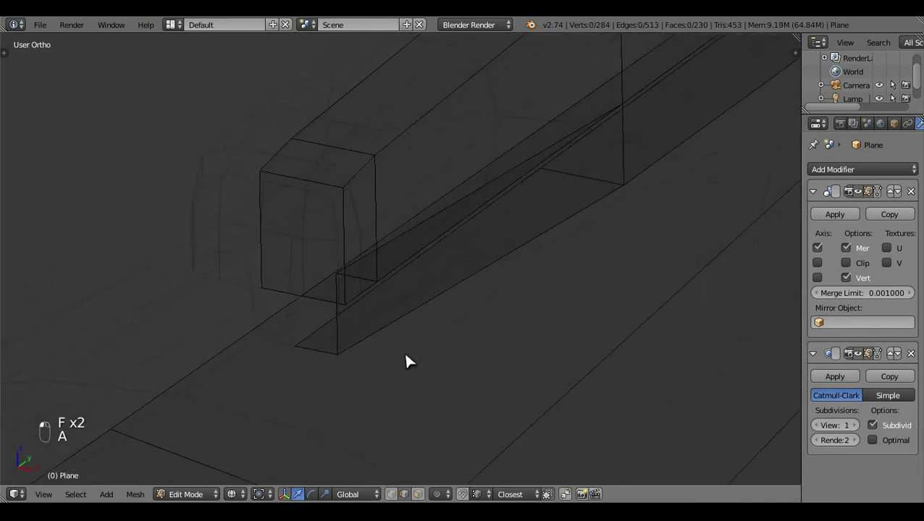
left_click(329, 271)
right_click(334, 273)
key("e")
left_click_drag(384, 287, 346, 296)
left_click_drag(302, 343, 465, 324)
key("f")
Step: Select the extension's lower front corner edges to rework them
key("a")
key("z")
left_click(460, 294)
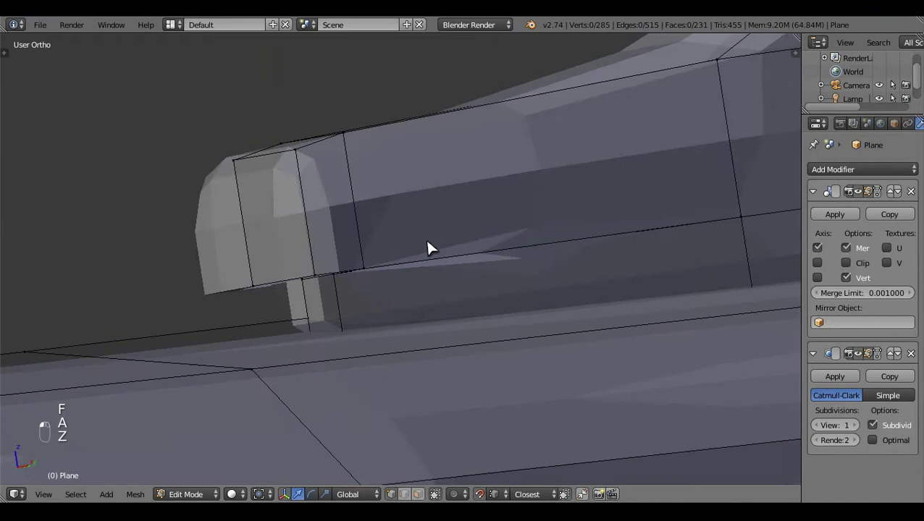
left_click_drag(415, 491, 319, 308)
key("z")
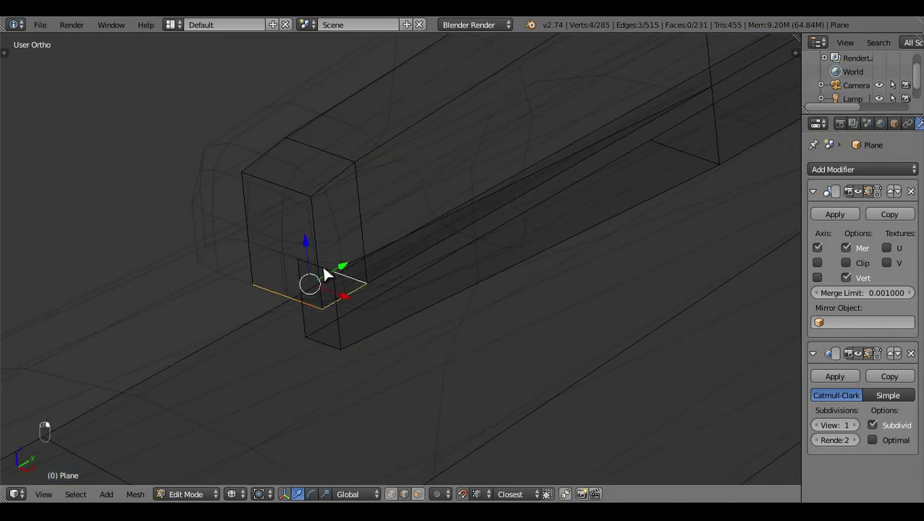
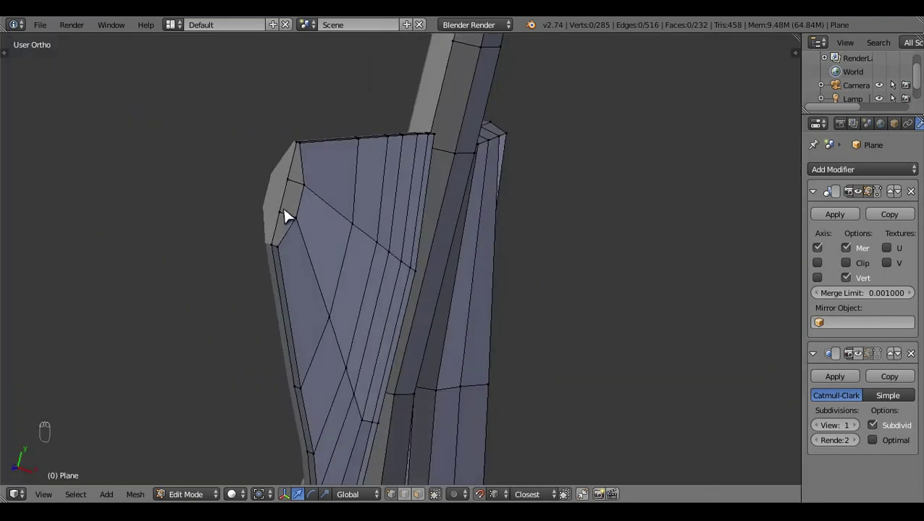
Step: Scale and move selected fin faces in Top view, then undo the adjustments
right_click(310, 223)
key("KP_7")
left_click(459, 209)
key("z")
left_click_drag(556, 235, 503, 165)
key("z")
left_click_drag(489, 212, 397, 281)
key("a")
left_click(398, 281)
key("ctrl+z")
key("ctrl+z")
Step: Keep undoing while checking the fin in Top view until the extra loops are gone
middle_click(467, 377)
left_click_drag(355, 216, 520, 266)
key("KP_7")
left_click_drag(497, 327, 495, 326)
key("z")
key("z")
left_click(549, 281)
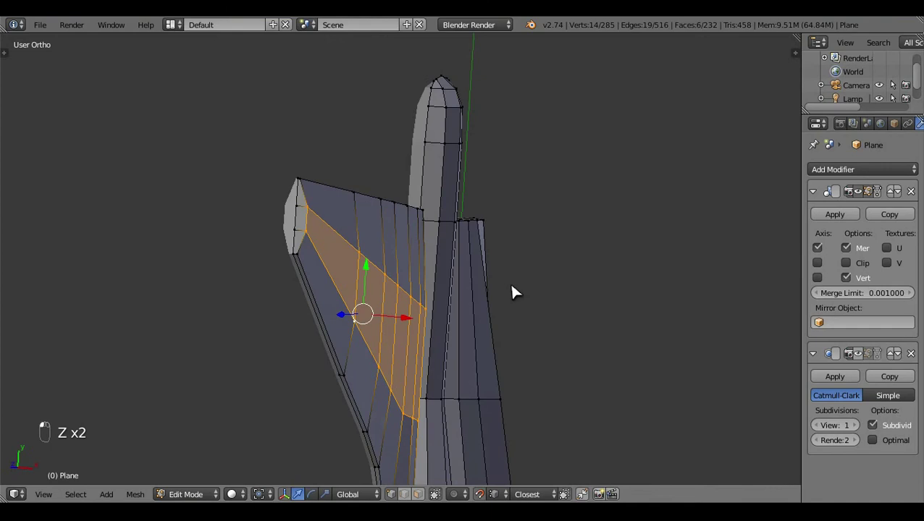
left_click_drag(318, 236, 472, 220)
key("KP_7")
key("z")
right_click(469, 220)
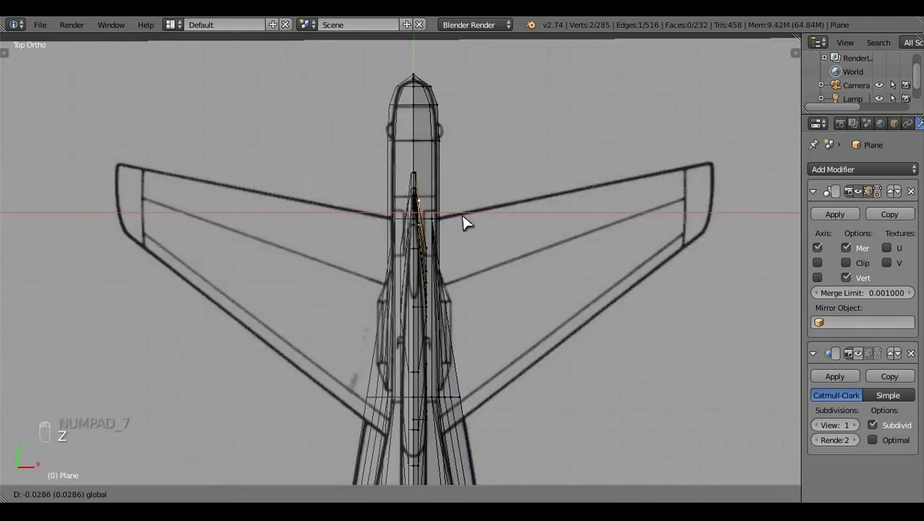
Step: Remove three crosswise loops near the fin top and leave one new loop across the upper fin
key("z")
left_click_drag(509, 288, 512, 225)
left_click_drag(513, 225, 540, 308)
key("a")
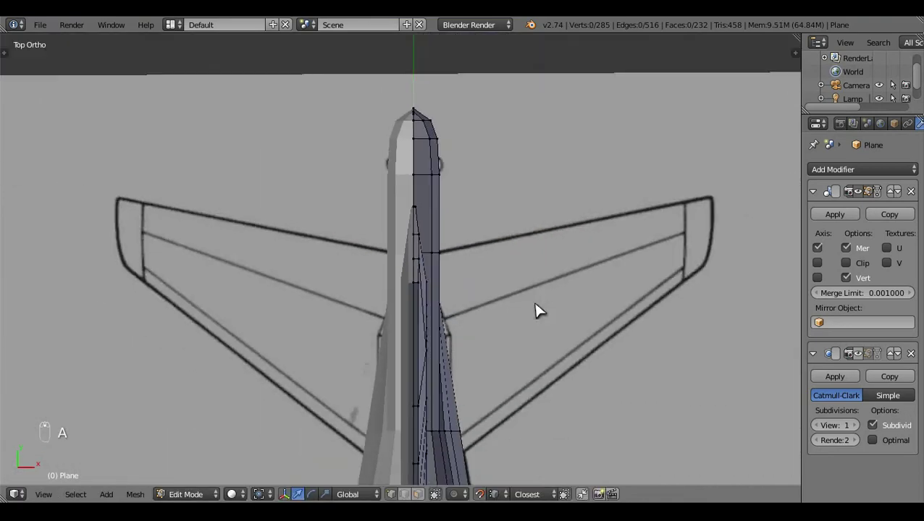
left_click(407, 348)
key("KP_3")
key("z")
left_click(602, 283)
middle_click(420, 374)
key("x")
left_click_drag(351, 376, 404, 244)
Step: Add edge loops along the fin's curved leading edge and slide them into place
key("ctrl+r")
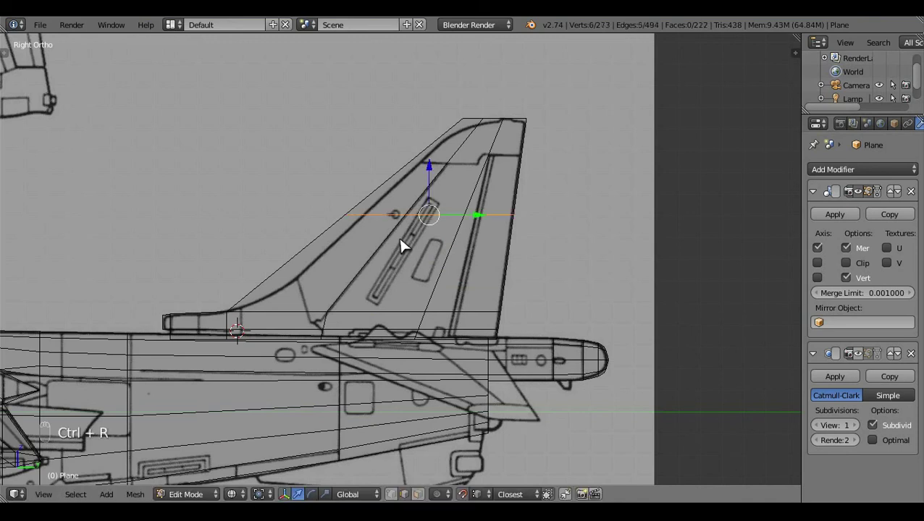
left_click(409, 251)
key("g")
left_click(439, 159)
key("a")
key("ctrl+r")
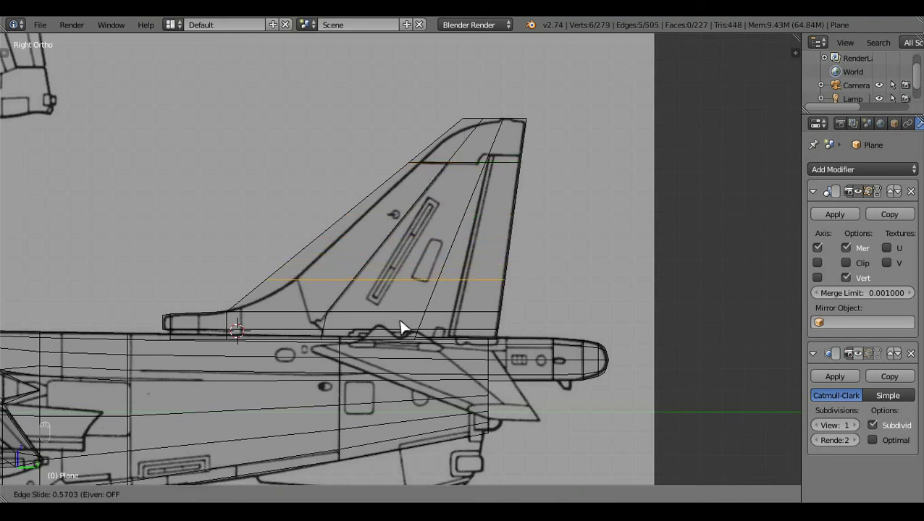
key("g")
key("a")
left_click(371, 189)
Step: Reposition fin vertices against the blueprint outline from side and top views
key("c")
left_click_drag(591, 256, 617, 293)
middle_click(616, 293)
left_click(472, 268)
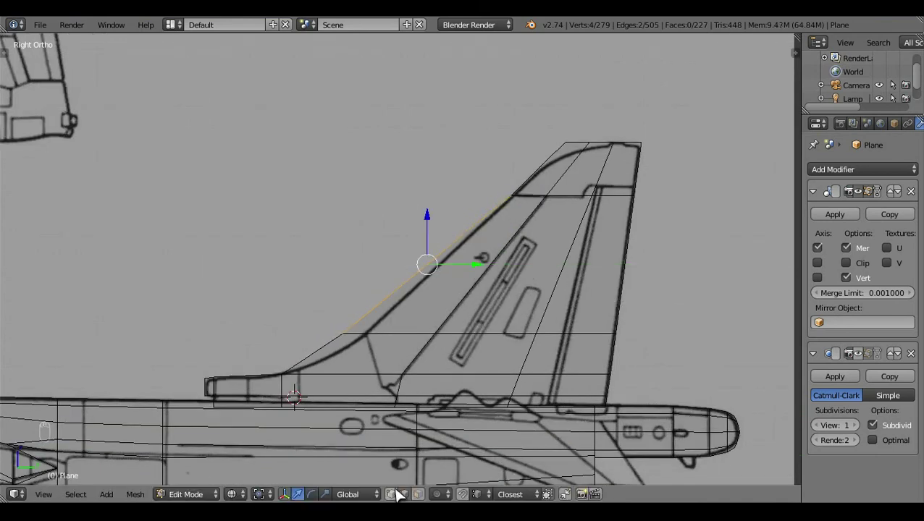
left_click(495, 243)
key("c")
left_click_drag(396, 341, 416, 345)
right_click(401, 341)
key("a")
left_click(673, 221)
left_click(751, 368)
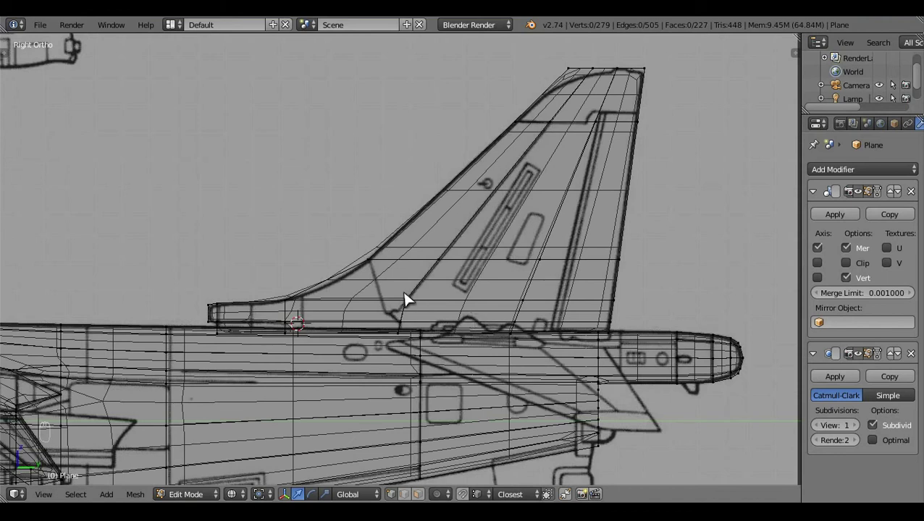
Step: Add another loop cut and nudge the fin edge onto the blueprint line, framing the fin tip
key("ctrl+r")
left_click(361, 282)
key("a")
key("c")
left_click_drag(379, 292, 390, 284)
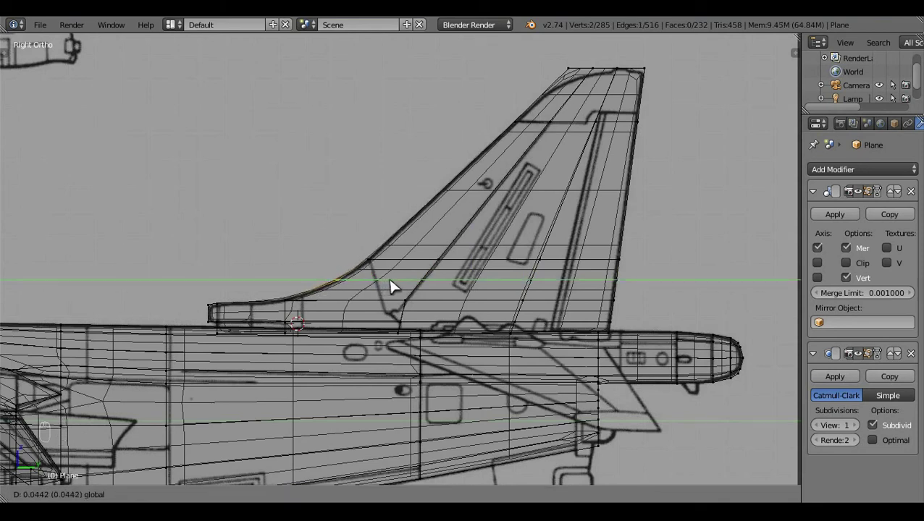
key("a")
left_click_drag(654, 199, 544, 263)
left_click_drag(544, 263, 410, 276)
Step: Knife-cut new edges across the fin tip faces following the curved tip outline
left_click(410, 276)
key("b")
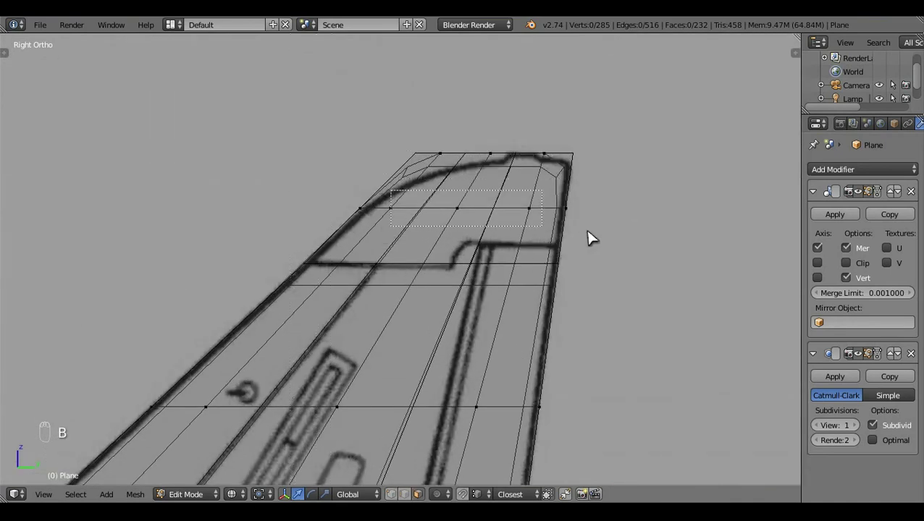
key("b")
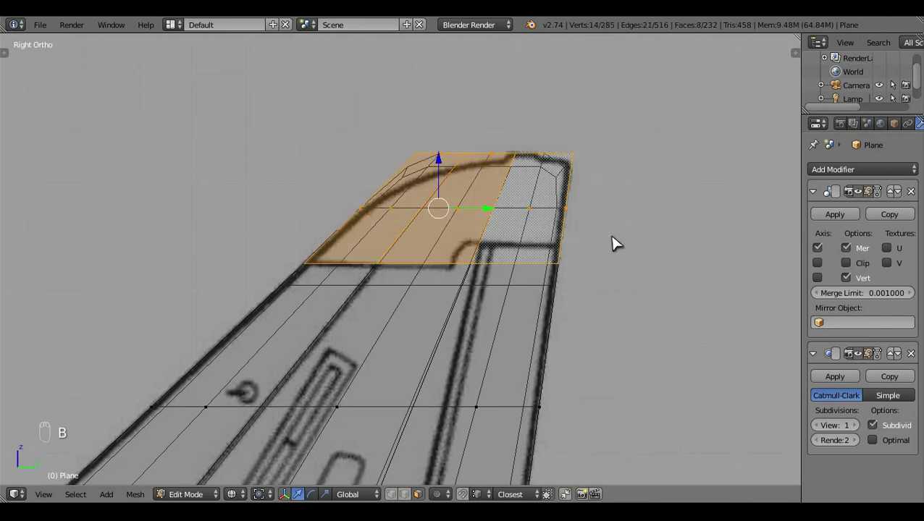
key("t")
left_click(189, 237)
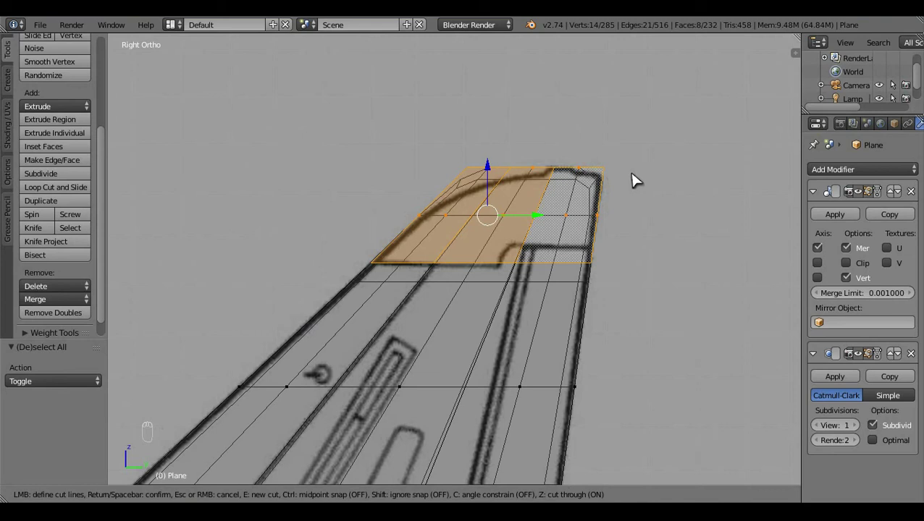
left_click_drag(636, 177, 568, 165)
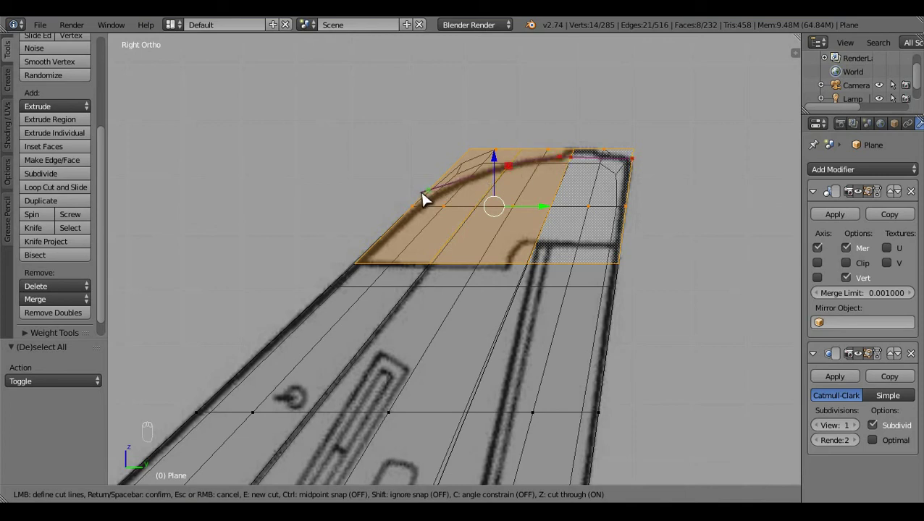
left_click(445, 183)
key("t")
key("c")
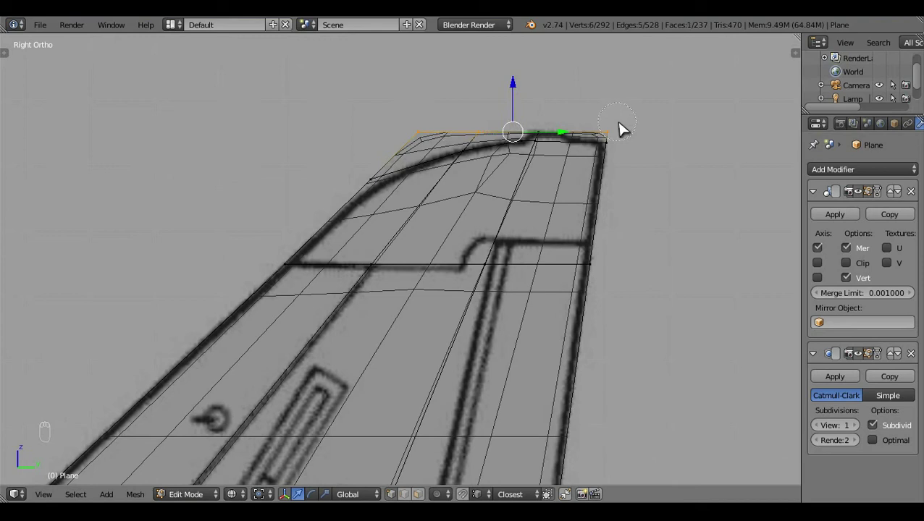
Step: Move a fin-tip vertex onto the tip curve and zoom out to the whole fin
right_click(383, 244)
key("a")
middle_click(571, 188)
left_click_drag(570, 188, 687, 122)
left_click(687, 121)
left_click_drag(696, 114, 371, 466)
left_click(371, 466)
key("c")
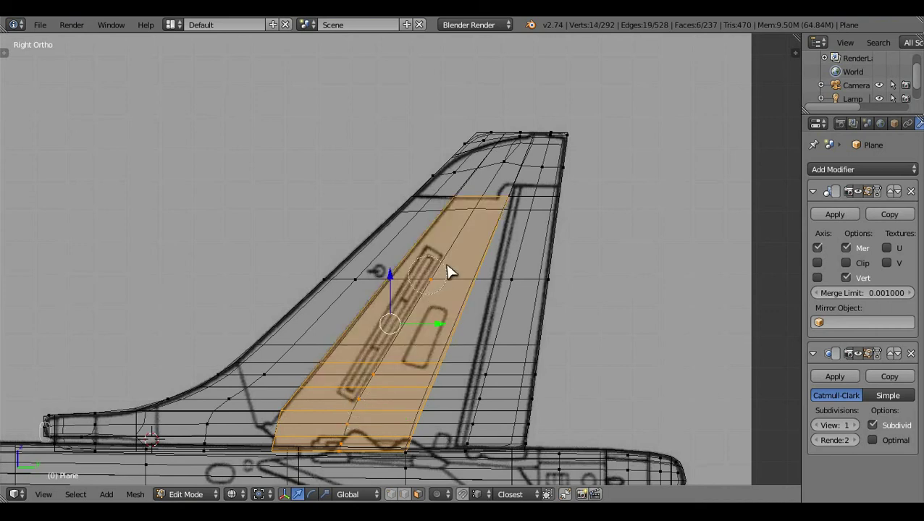
Step: Knife-cut a long lengthwise edge down the fin panel from tip to root
left_click(628, 214)
left_click(682, 217)
middle_click(688, 213)
left_click(693, 212)
key("t")
left_click(148, 239)
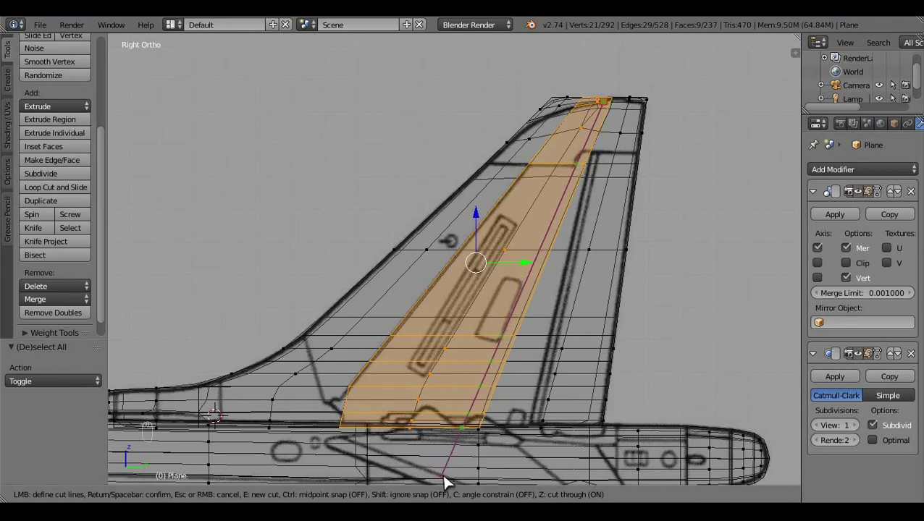
key("t")
left_click(512, 318)
key("z")
right_click(507, 300)
Step: Adjust the small fin-tip faces and check them in solid shading before returning to wireframe
key("a")
key("z")
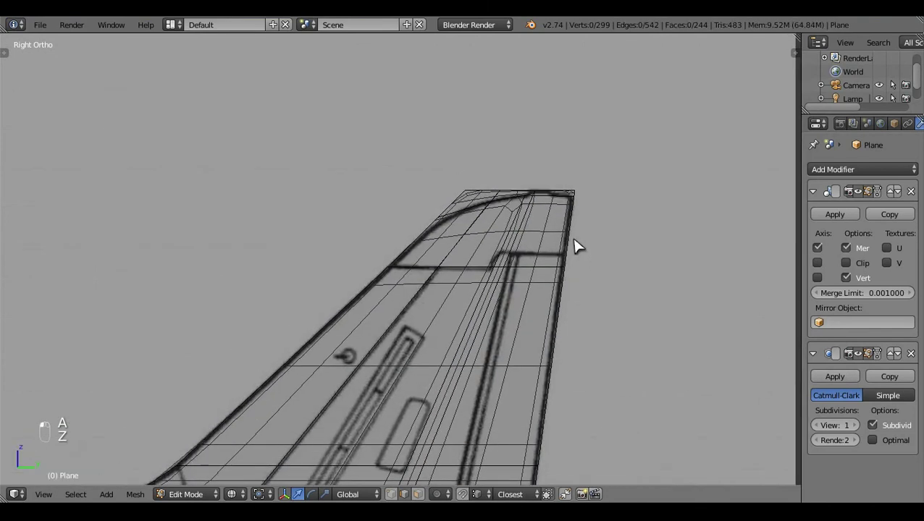
middle_click(571, 214)
left_click_drag(580, 196, 421, 186)
key("c")
right_click(421, 185)
key("t")
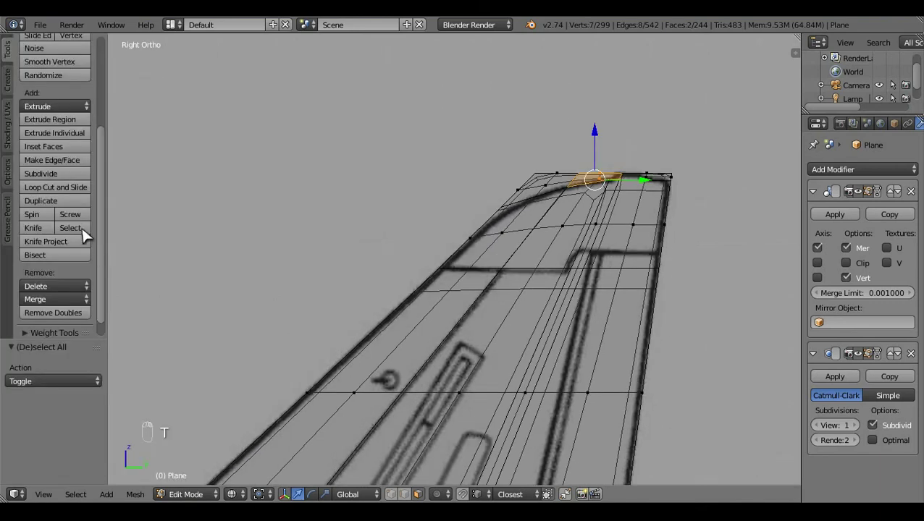
left_click_drag(615, 195, 623, 141)
key("t")
key("z")
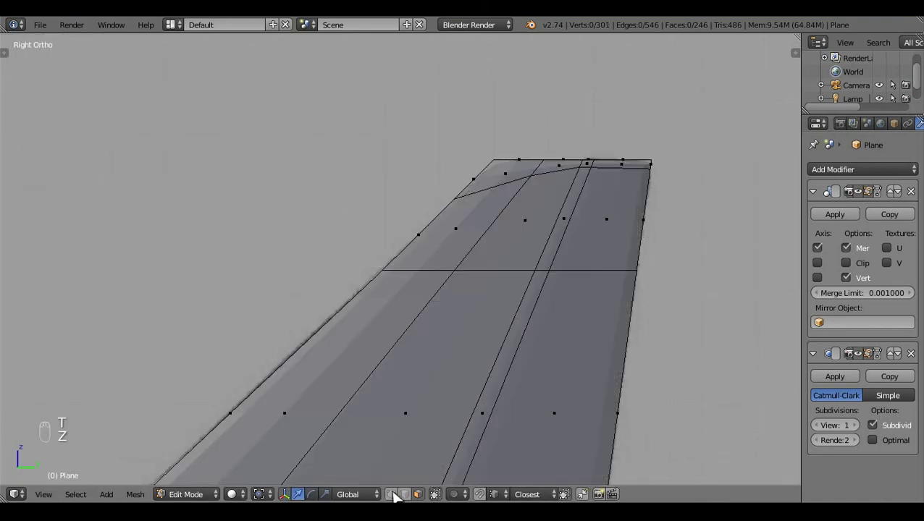
key("z")
left_click(496, 165)
key("z")
Step: Place a tip vertex on the curved outline and remove a surplus tip edge
key("c")
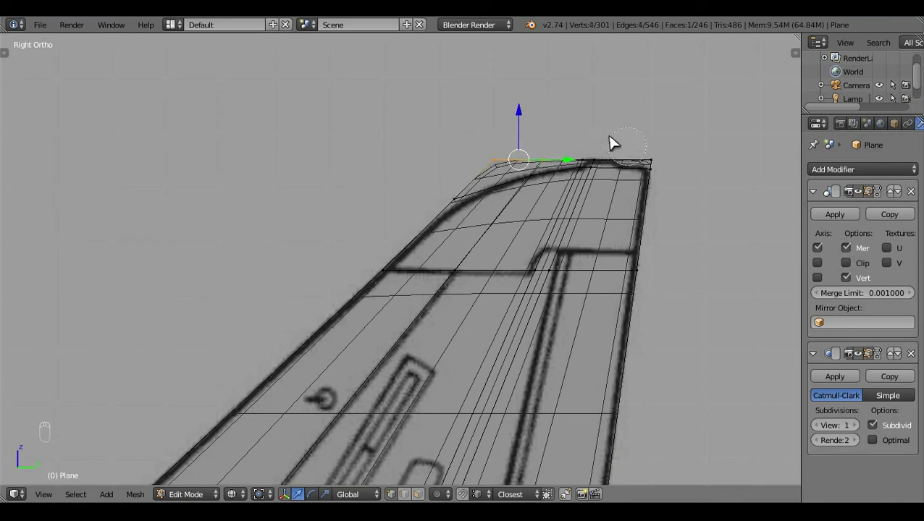
left_click_drag(383, 291, 376, 281)
key("c")
right_click(365, 163)
key("x")
key("ctrl+r")
key("a")
key("c")
Step: Dissolve the remaining surplus edges at the fin tip
right_click(514, 196)
key("x")
left_click(577, 238)
right_click(583, 213)
middle_click(583, 213)
key("x")
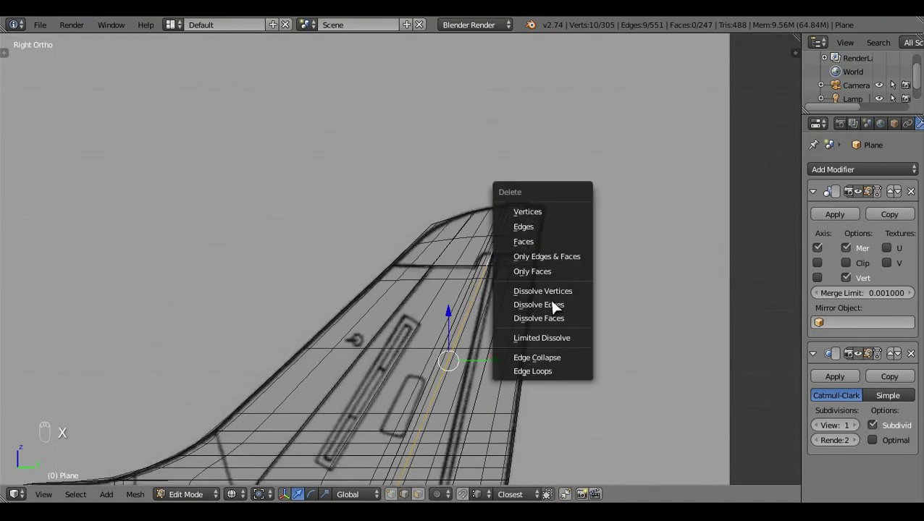
key("z")
left_click_drag(568, 289, 527, 274)
key("z")
Step: Slide a vertex along the tip curve, leave Edit Mode and zoom out to the whole jet
left_click(547, 139)
key("c")
left_click_drag(569, 123, 623, 166)
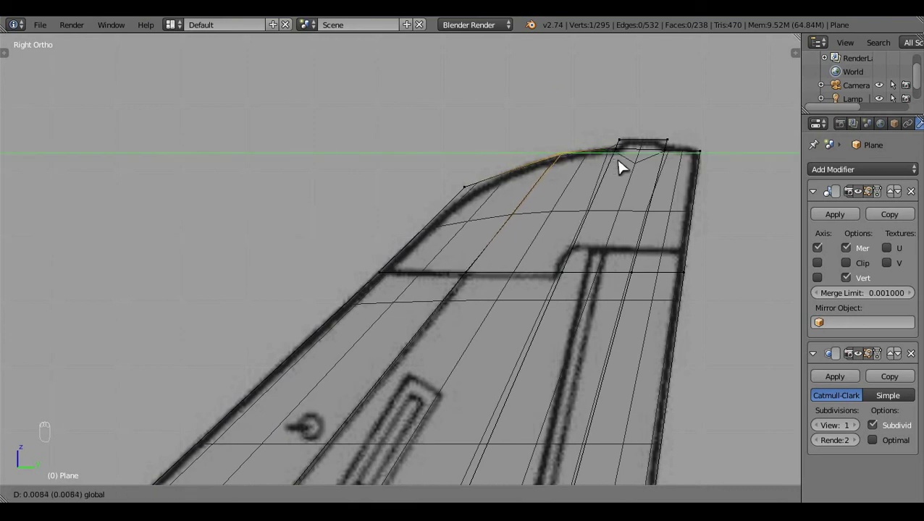
key("a")
key("z")
key("Tab")
middle_click(571, 196)
left_click(603, 228)
middle_click(606, 223)
left_click(472, 367)
key("z")
left_click_drag(604, 296, 593, 232)
Step: Zoom in on the fuselage under the fin in wireframe and enter Edit Mode
left_click(593, 232)
key("z")
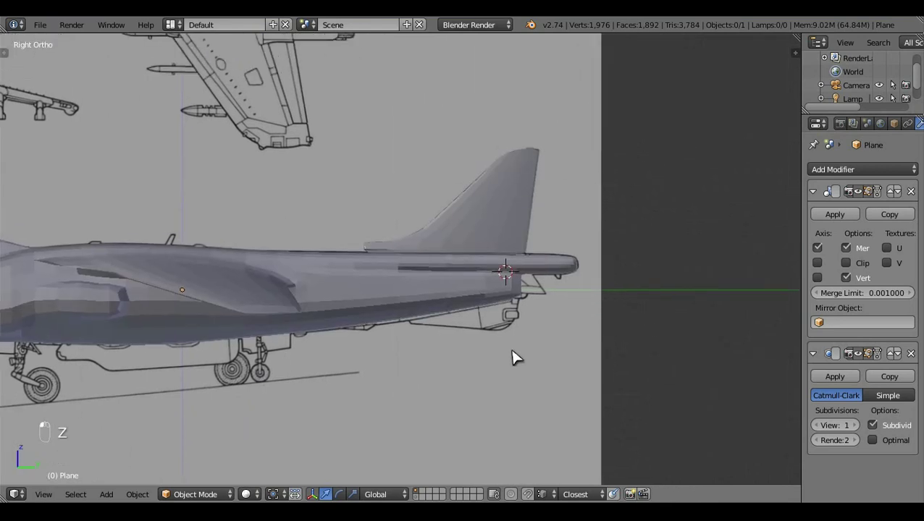
middle_click(570, 323)
key("z")
left_click(587, 406)
middle_click(514, 398)
left_click_drag(514, 397, 250, 354)
key("Tab")
Step: Slide the edge below the fin onto the ventral strake outline, then inspect it in solid shading
key("s")
key("s")
left_click(564, 252)
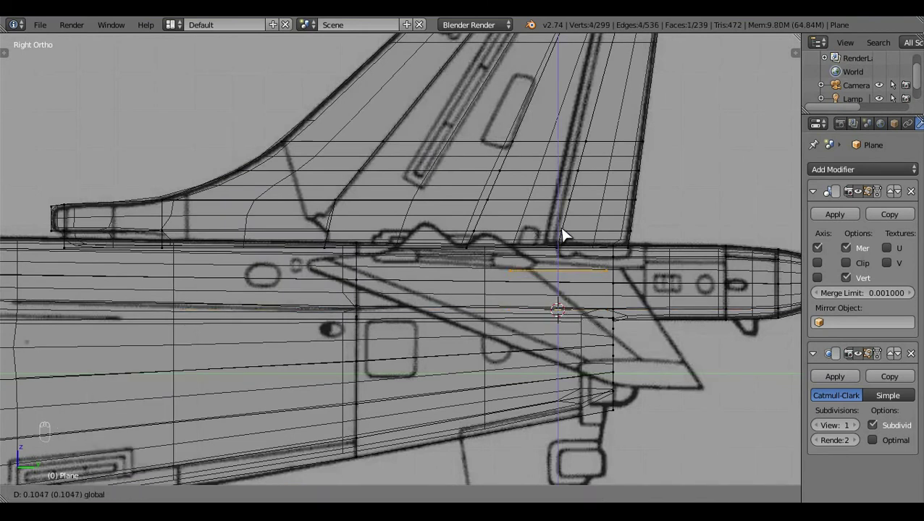
left_click(627, 290)
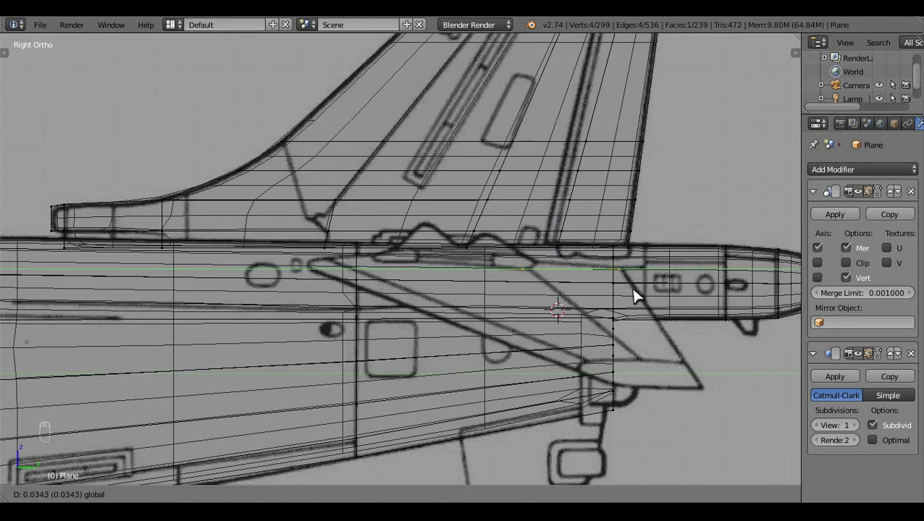
key("c")
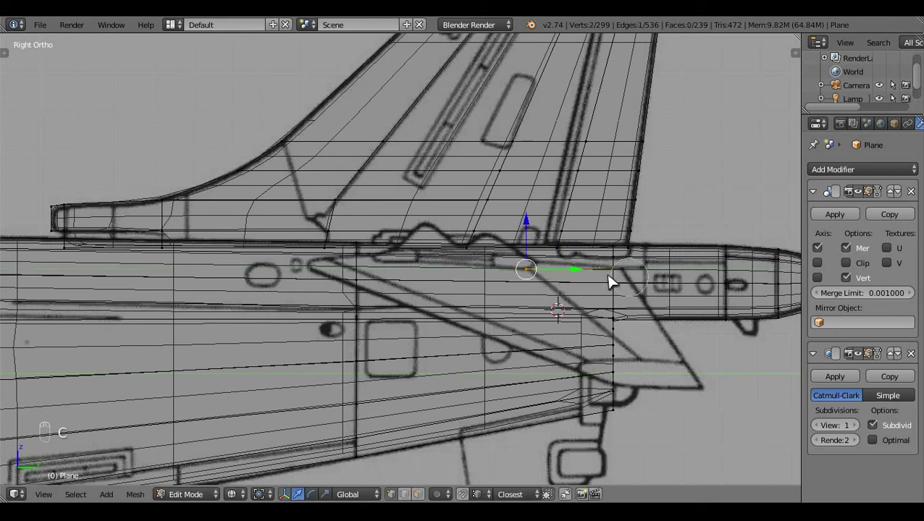
left_click_drag(583, 277, 394, 301)
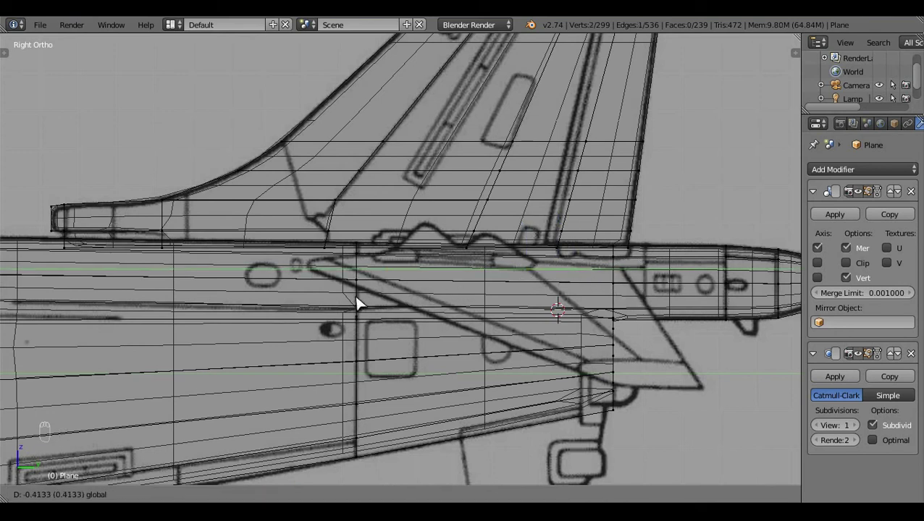
left_click(337, 223)
left_click(382, 266)
key("a")
key("z")
left_click(415, 335)
Step: Add a two-cut edge loop across the fuselage strip under the fin
key("ctrl+r")
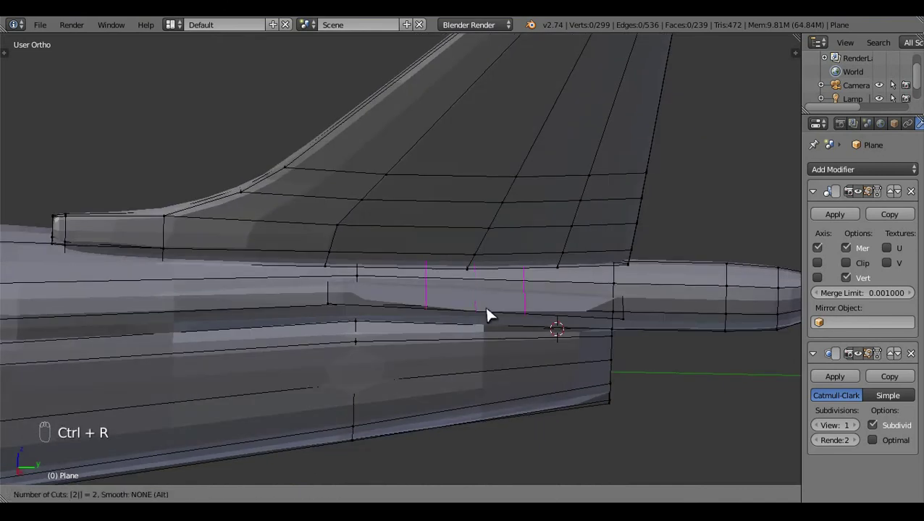
key("KP_3")
key("z")
middle_click(520, 311)
left_click(514, 231)
key("c")
Step: Slide an edge along the strake and move a vertex onto the strake's front point
left_click(447, 214)
middle_click(444, 209)
left_click(444, 209)
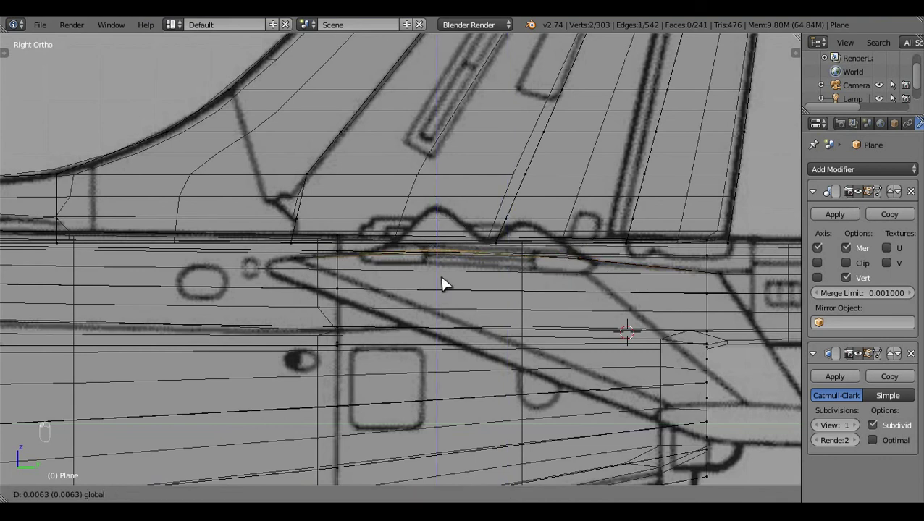
key("a")
key("c")
left_click(294, 273)
key("e")
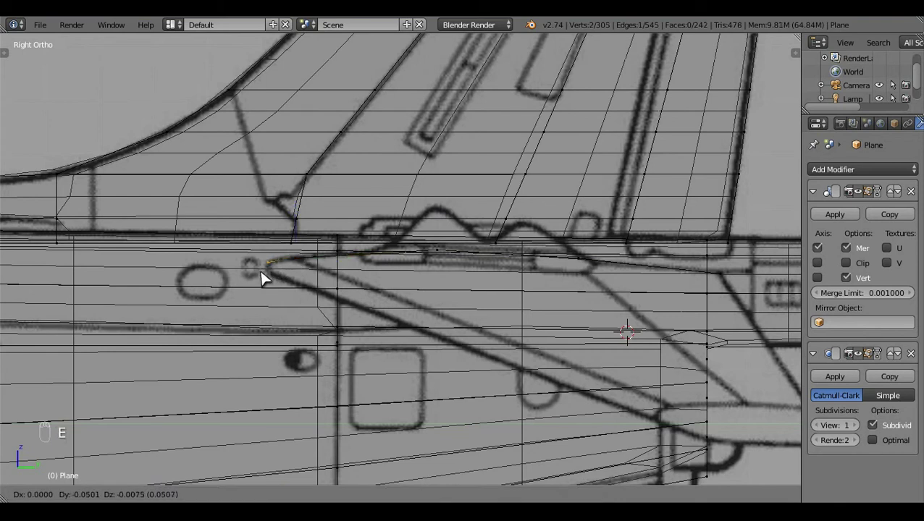
middle_click(426, 296)
left_click_drag(459, 356, 517, 390)
key("ctrl+l")
Step: Toggle the sidebar and begin another loop cut around the strake area
key("n")
left_click(734, 80)
middle_click(454, 362)
key("n")
key("a")
key("ctrl+r")
key("z")
Step: Adjust the selection along X and return to side wireframe view of the strake
left_click(361, 334)
left_click_drag(398, 316, 247, 144)
key("x")
left_click_drag(591, 357, 594, 365)
key("KP_3")
middle_click(594, 365)
key("z")
Step: Scale the strake's lower edge vertices so the edge lines up with the blueprint strake tip
left_click(481, 260)
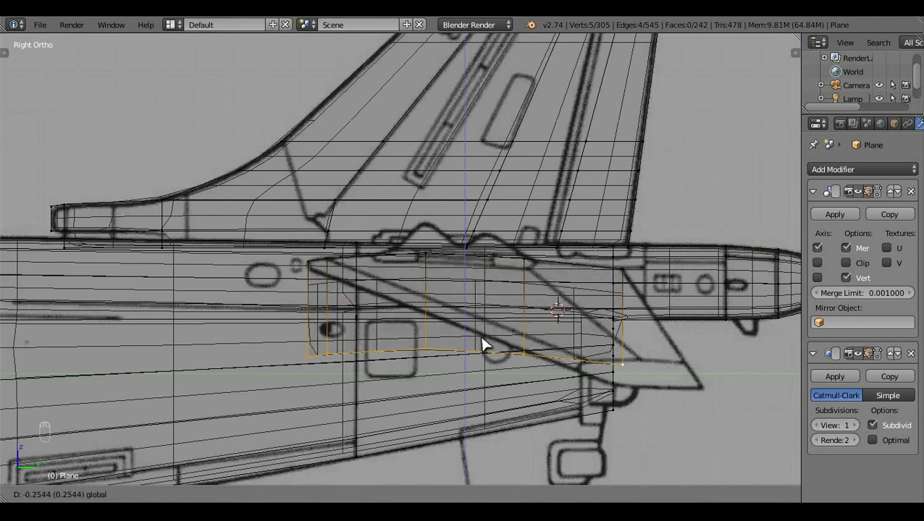
key("s")
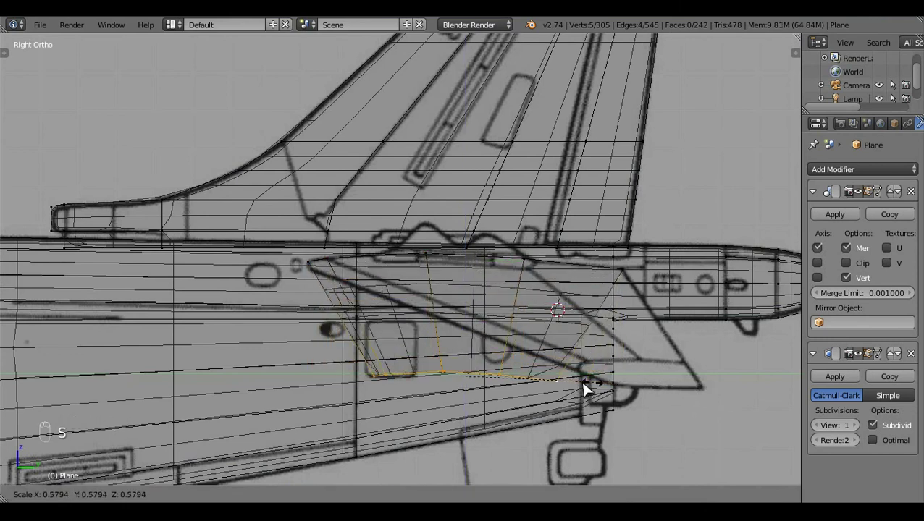
left_click_drag(584, 420, 347, 310)
left_click(403, 316)
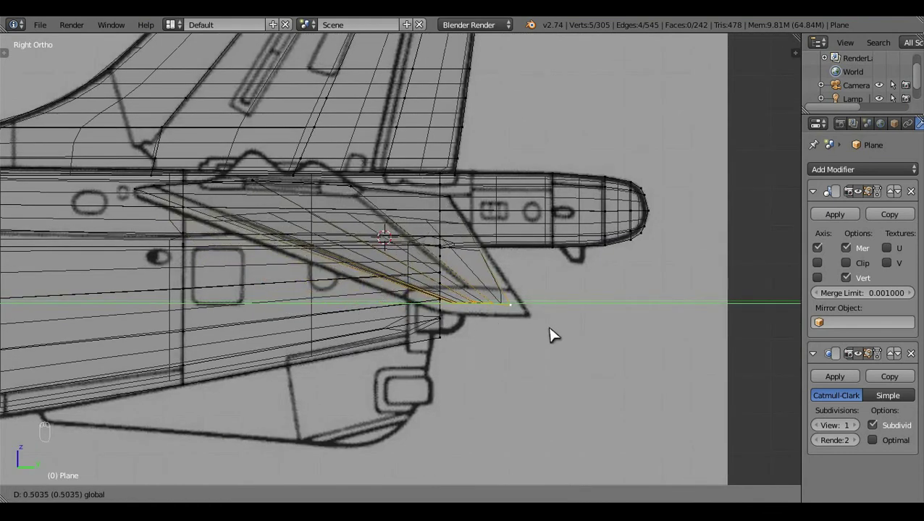
middle_click(561, 333)
left_click(574, 306)
key("s")
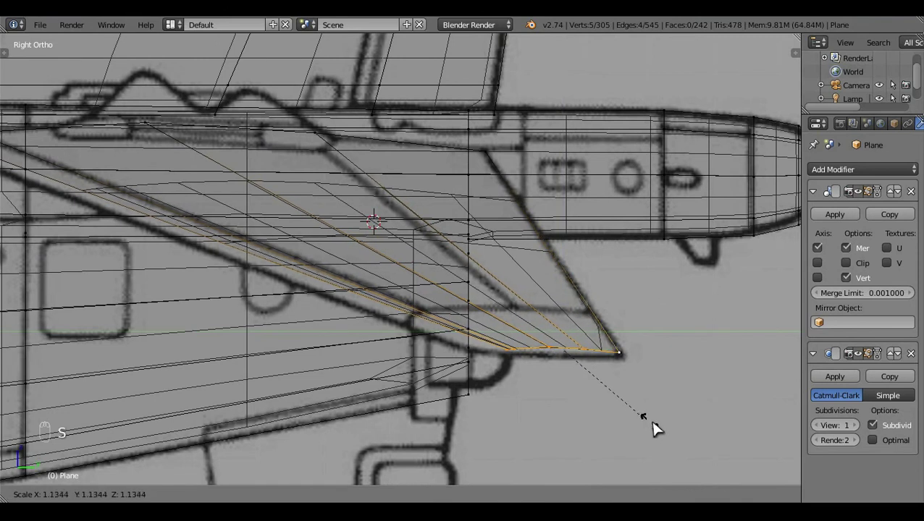
left_click_drag(633, 370, 617, 356)
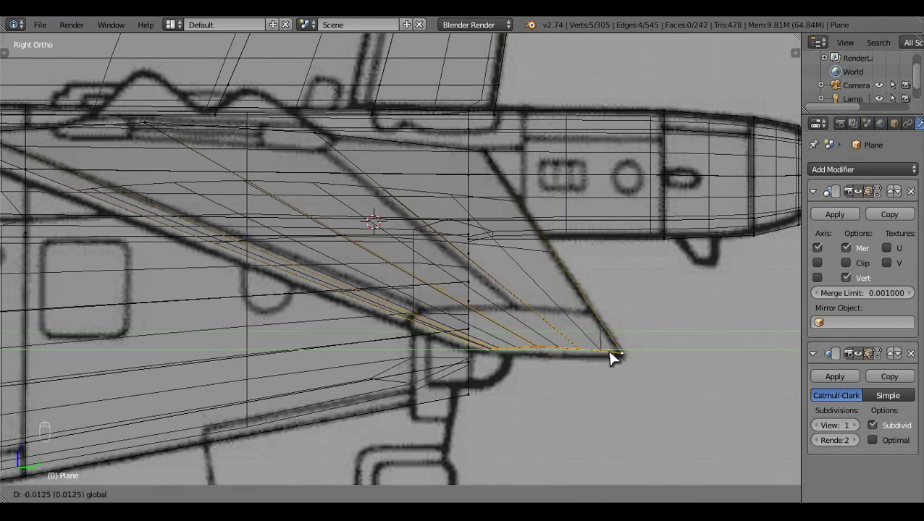
left_click_drag(623, 423, 622, 423)
key("ctrl+l")
Step: Mirror the selected strake faces across global X and move vertices toward the tailplane tip in top view
key("shift+d")
left_click(501, 416)
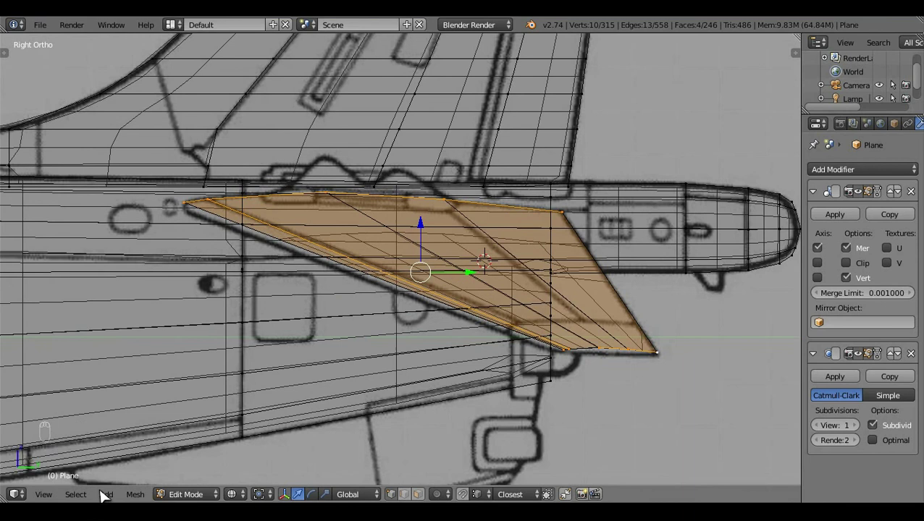
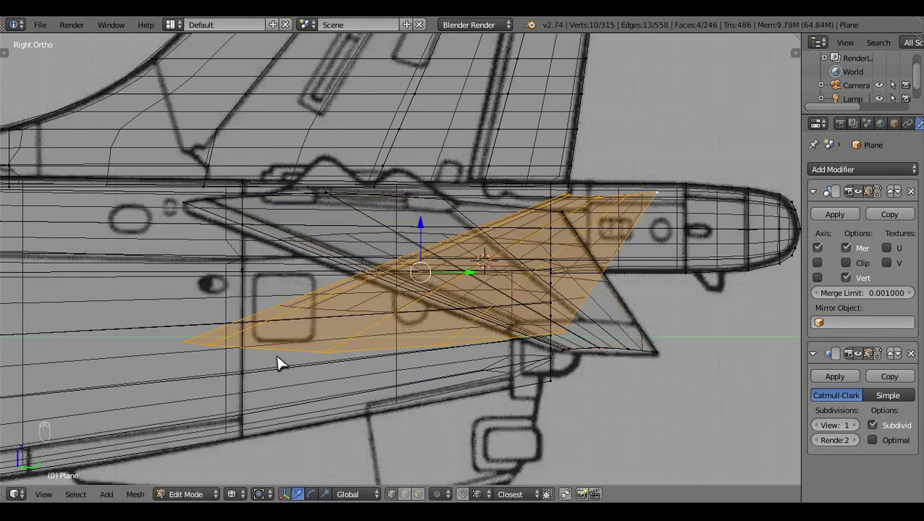
key("z")
left_click(500, 396)
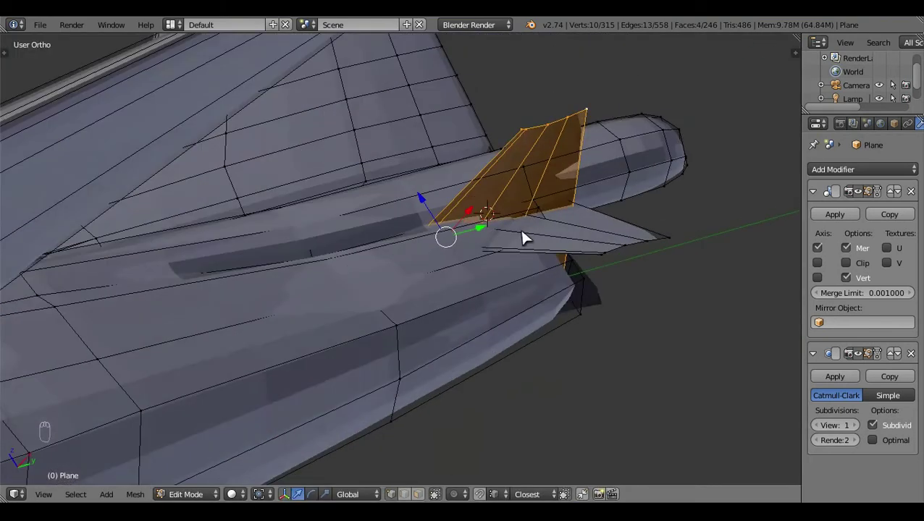
key("x")
left_click_drag(599, 239, 582, 225)
key("KP_7")
key("z")
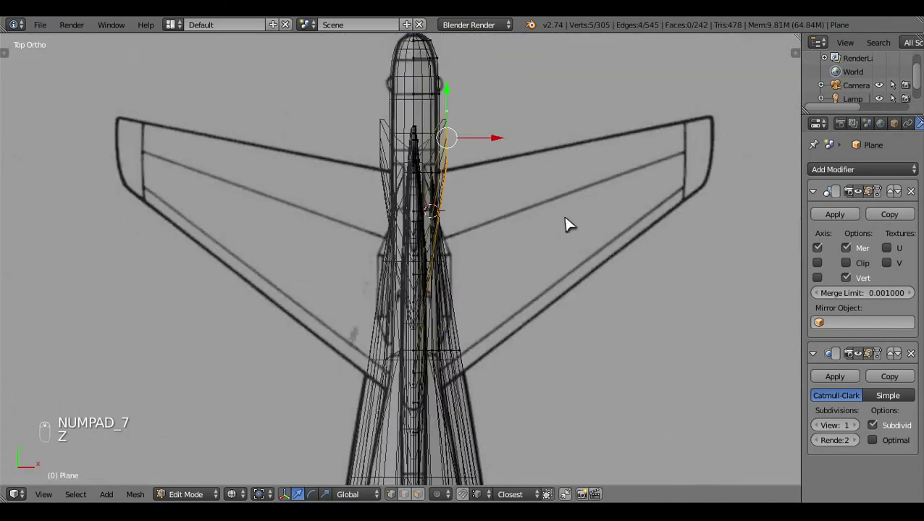
left_click_drag(572, 223, 660, 213)
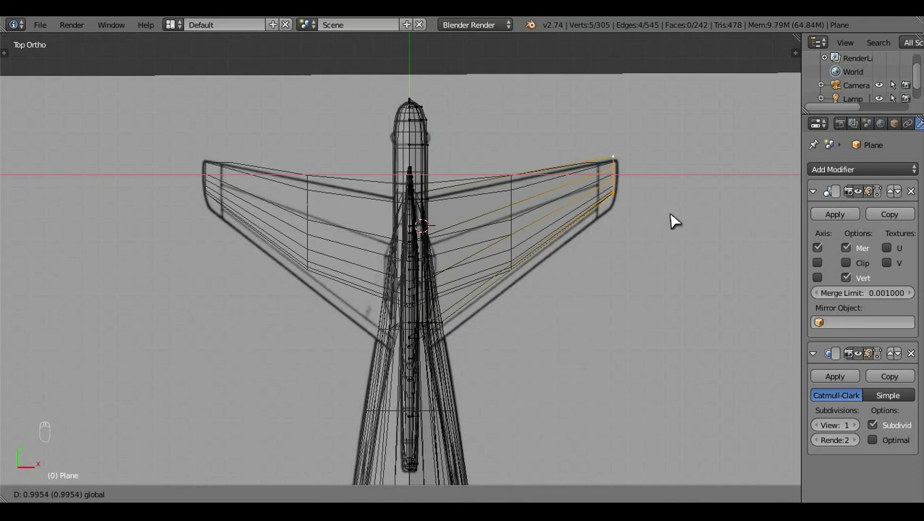
key("z")
Step: Select the linked strake panel in side view and pull it back toward the blueprint outline
left_click(352, 335)
key("KP_3")
left_click_drag(388, 321, 360, 345)
key("z")
key("ctrl+l")
key("shift+d")
left_click_drag(126, 477, 293, 373)
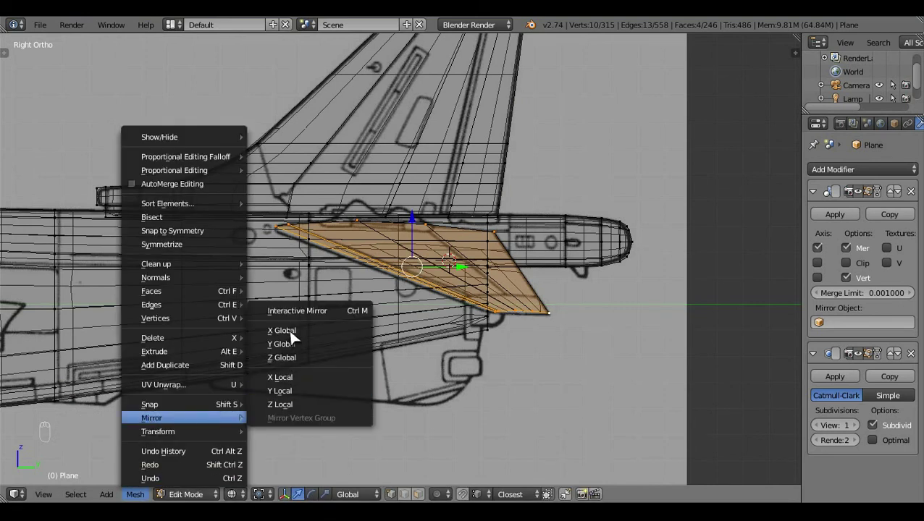
key("z")
Step: Select the tailplane's five-vertex edge in side view and start lowering it onto the sloping outline
left_click(478, 329)
left_click_drag(579, 347, 462, 368)
key("KP_3")
middle_click(463, 368)
key("z")
left_click(427, 213)
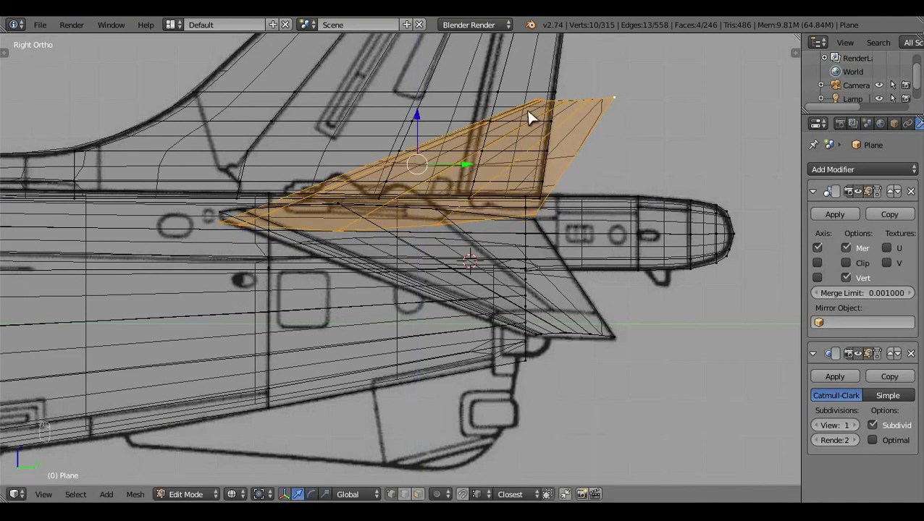
left_click_drag(537, 105, 604, 159)
middle_click(604, 159)
left_click(609, 201)
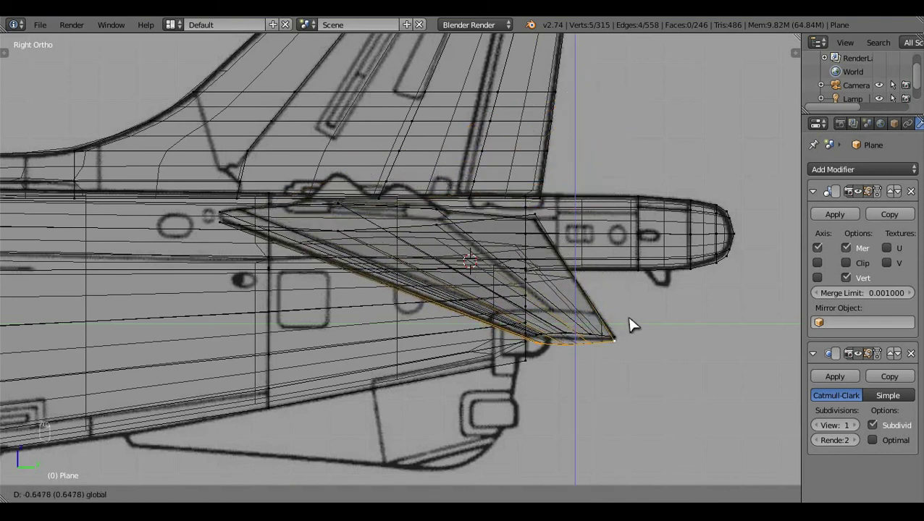
Step: Select the strake edges beneath the rear fuselage in side view
left_click_drag(542, 215, 548, 281)
left_click_drag(548, 281, 375, 181)
left_click(375, 181)
key("a")
left_click_drag(619, 392, 660, 338)
middle_click(661, 338)
right_click(661, 338)
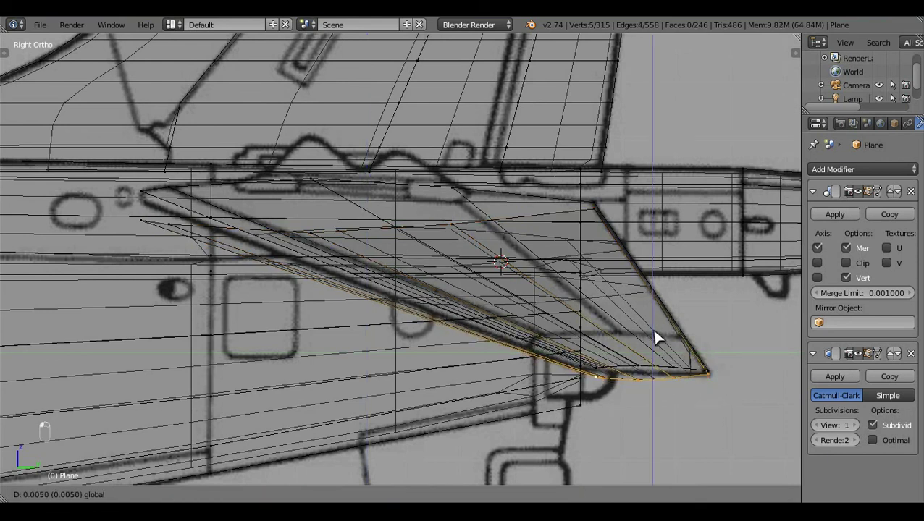
key("a")
right_click(722, 382)
Step: Rotate the strake edges toward the blueprint angle, undoing a misplaced attempt and repositioning
left_click_drag(599, 391, 604, 220)
left_click_drag(604, 220, 266, 492)
left_click(272, 472)
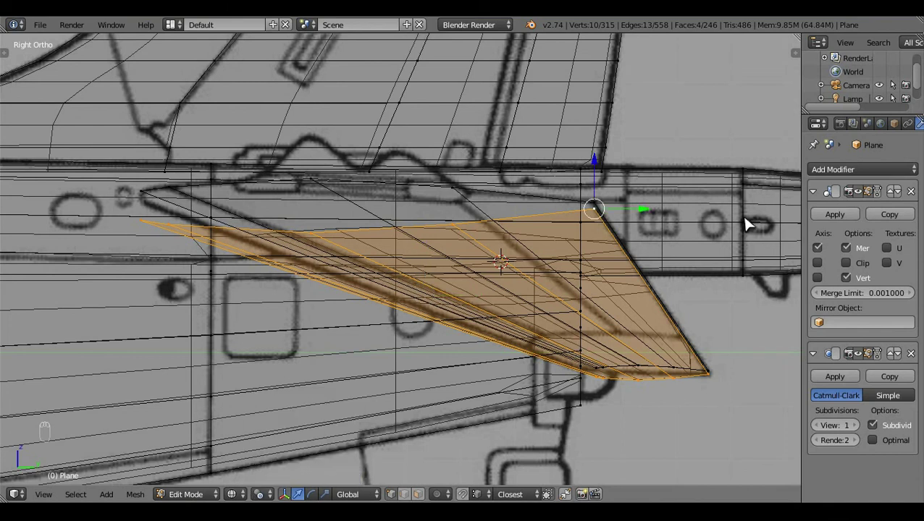
key("r")
left_click(756, 234)
key("ctrl+z")
right_click(740, 317)
key("ctrl+z")
left_click_drag(721, 384, 629, 371)
left_click(628, 372)
Step: Re-rotate the strake edges in side wireframe until they follow the blueprint outline
key("a")
key("z")
key("KP_3")
key("z")
left_click_drag(301, 245, 709, 220)
key("r")
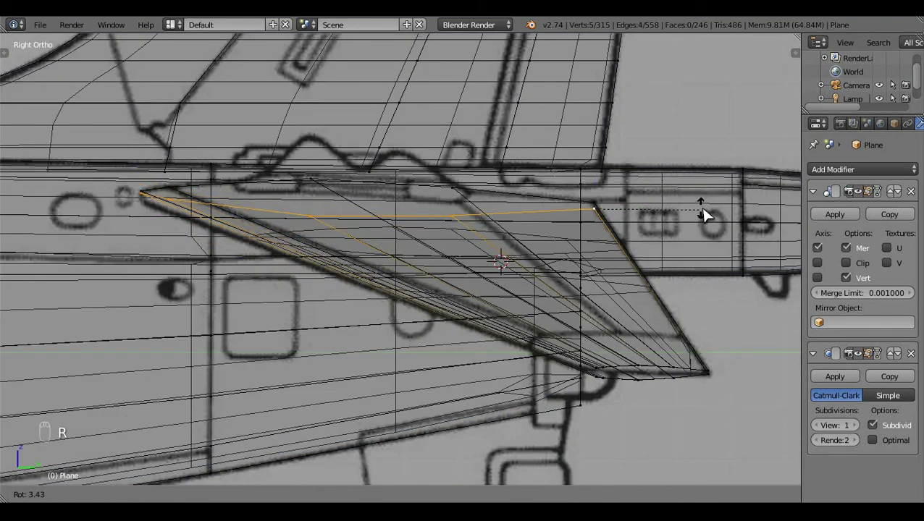
left_click_drag(698, 397, 753, 359)
key("r")
key("ctrl+z")
left_click_drag(723, 394, 562, 377)
left_click(562, 377)
Step: Check the strake in solid shading and return to side wireframe view
key("z")
middle_click(447, 194)
left_click(553, 155)
middle_click(535, 235)
key("KP_3")
key("z")
middle_click(590, 353)
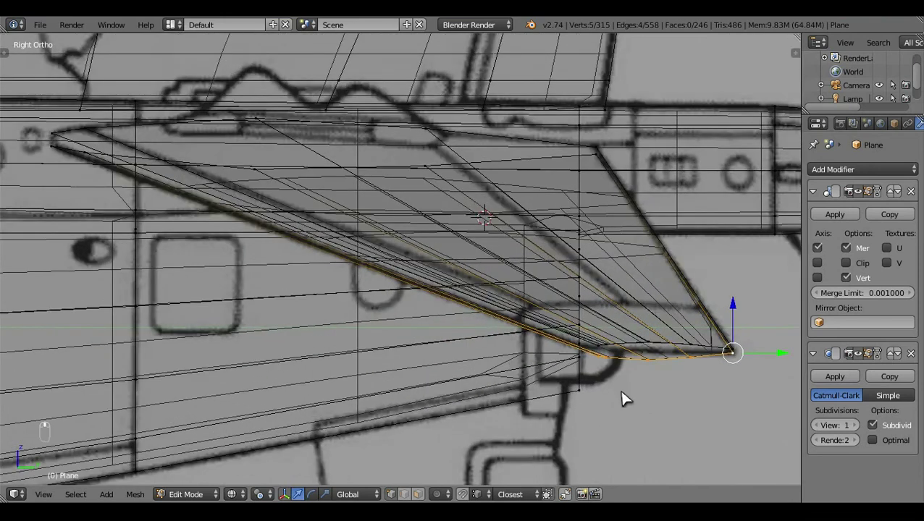
Step: Rotate and nudge the strake tip so it sits on the blueprint's tip point
left_click(488, 369)
key("r")
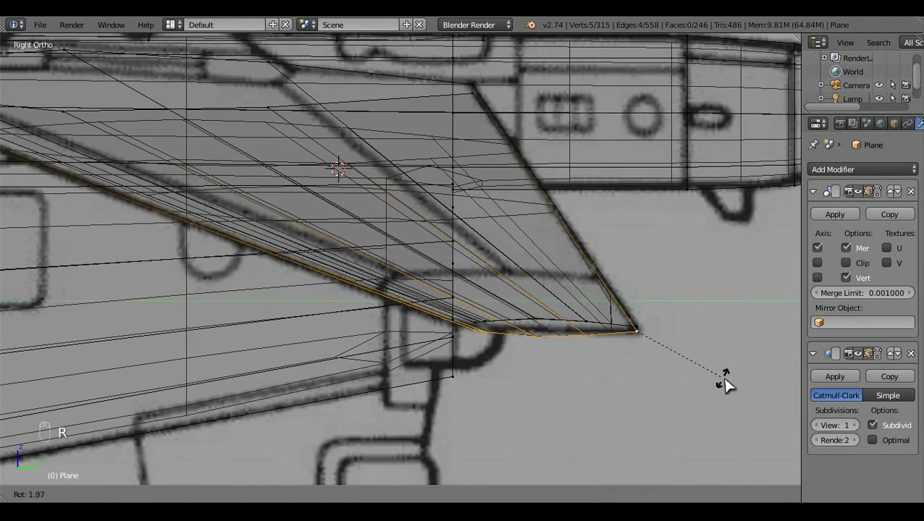
left_click(571, 389)
key("a")
key("z")
middle_click(571, 389)
left_click(427, 302)
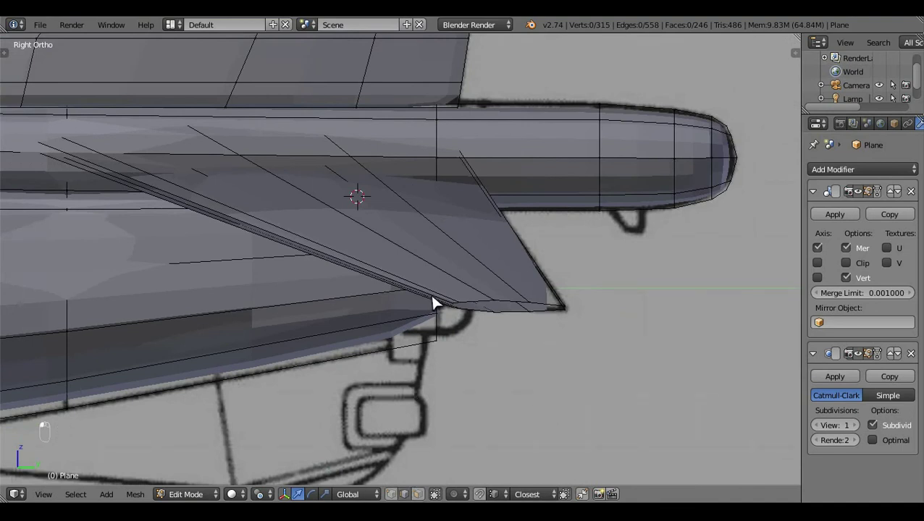
right_click(437, 301)
Step: Frame the tail in wireframe edit mode and position the tailplane faces over the top-view blueprint
left_click_drag(454, 304, 418, 325)
left_click_drag(418, 325, 737, 339)
key("f")
left_click_drag(728, 340, 729, 361)
key("z")
key("f")
key("a")
left_click(725, 360)
key("f")
key("a")
key("z")
key("Tab")
left_click_drag(569, 321, 392, 319)
left_click(393, 318)
key("Tab")
key("a")
key("a")
key("q")
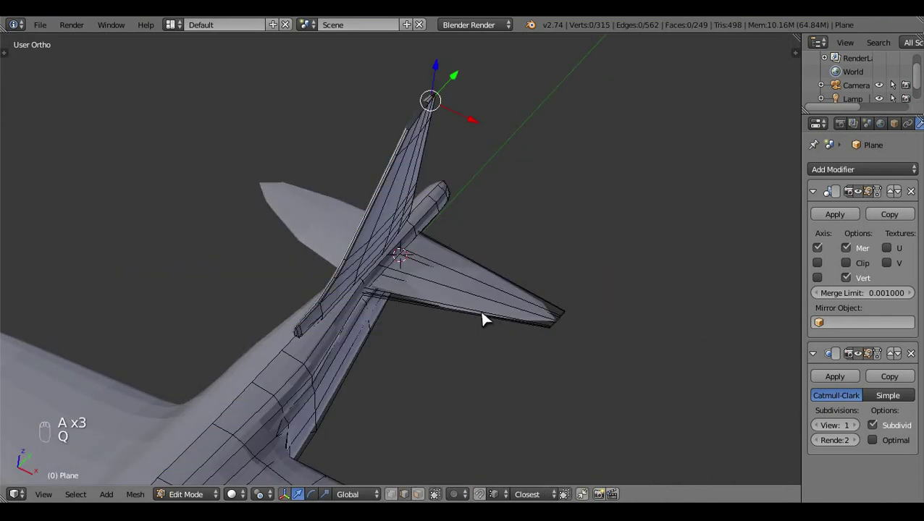
Step: Add two crosswise loop cuts along the tailplane span, bringing the mesh to 279 faces
key("ctrl+r")
key("a")
key("ctrl+r")
key("a")
key("ctrl+r")
key("z")
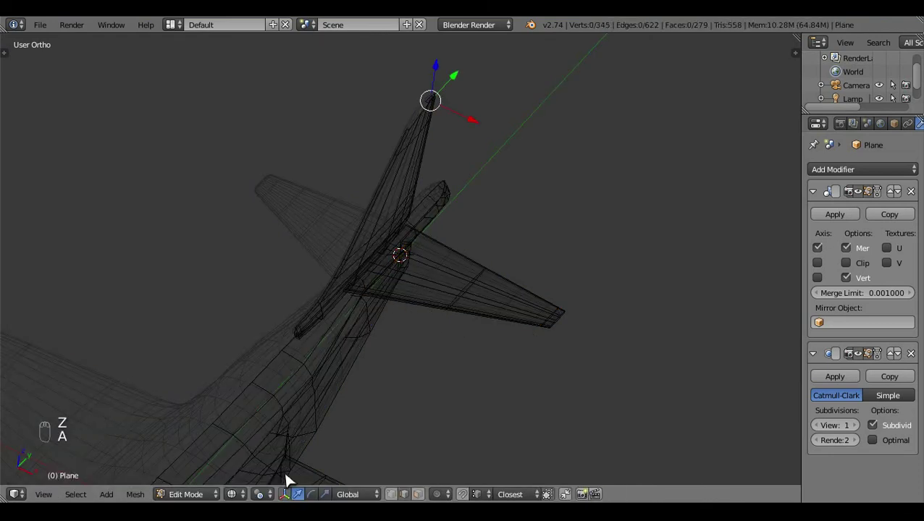
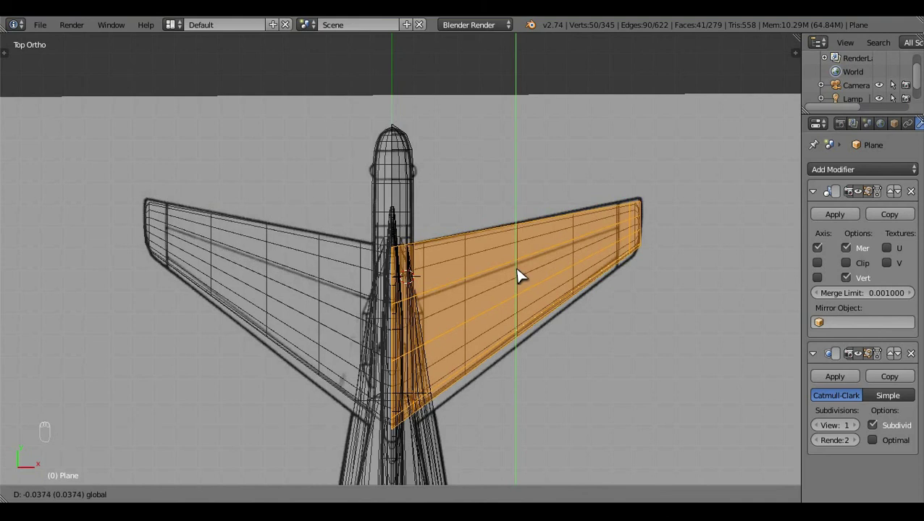
Step: Dissolve the surplus tailplane loops, leaving a single crosswise loop at 249 faces
key("z")
key("a")
left_click_drag(476, 307, 436, 407)
key("x")
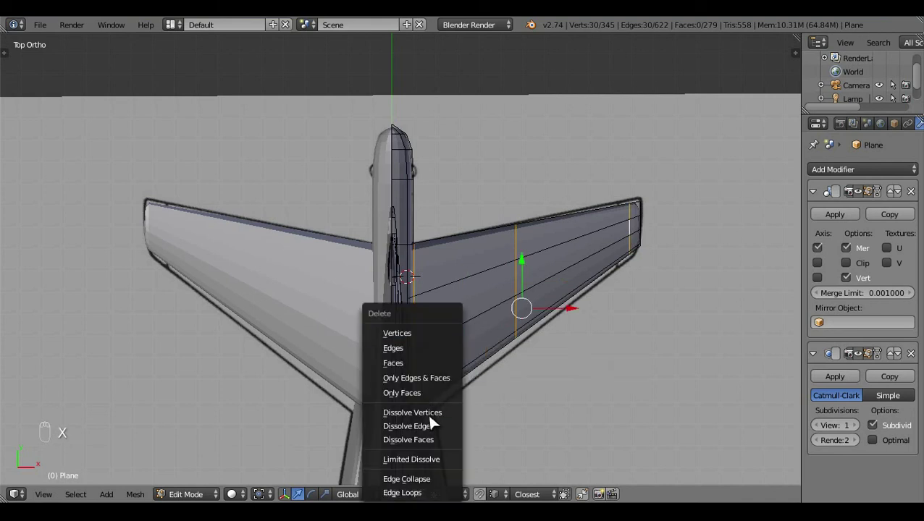
left_click(511, 442)
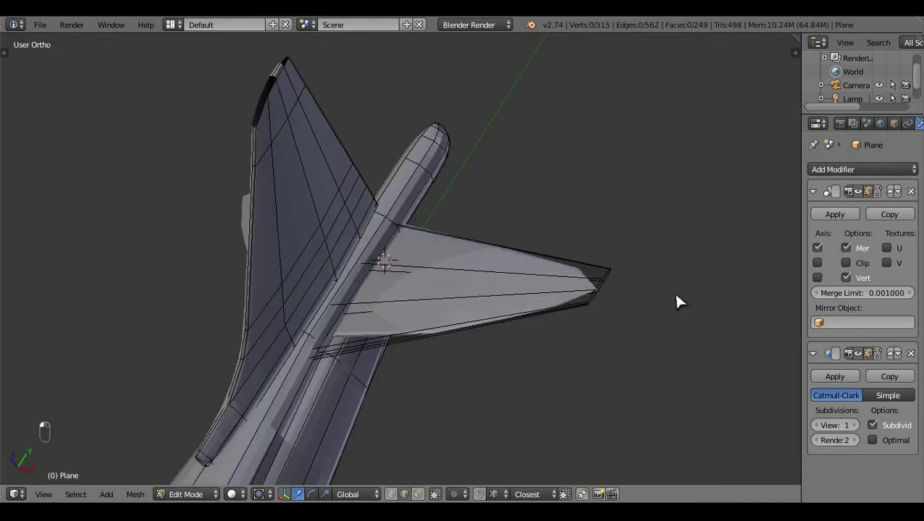
left_click(314, 273)
left_click_drag(411, 288, 504, 218)
left_click(524, 203)
Step: From top view, add one new loop cut on the tailplane and slide it toward the tip
key("KP_7")
left_click_drag(544, 294, 445, 336)
key("z")
left_click(445, 336)
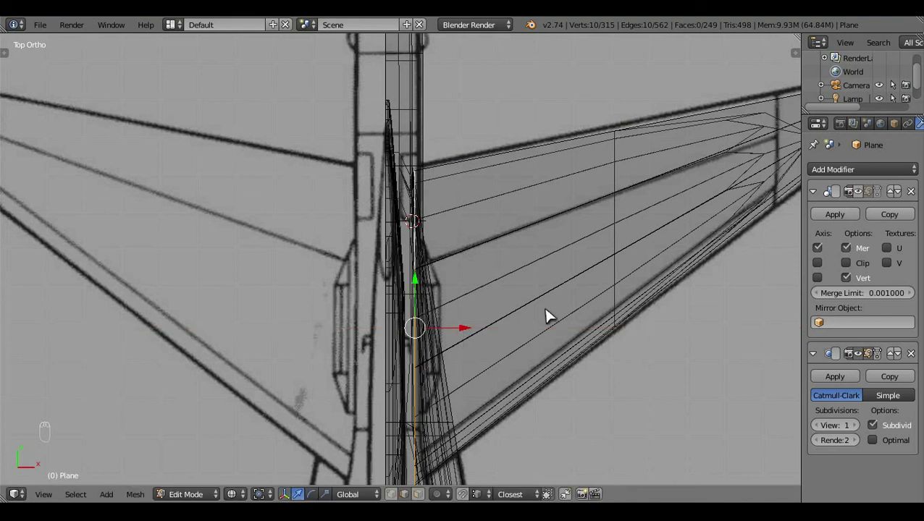
key("l")
left_click(557, 232)
key("a")
key("KP_3")
key("KP_7")
left_click(508, 302)
left_click_drag(543, 292, 425, 305)
key("ctrl+r")
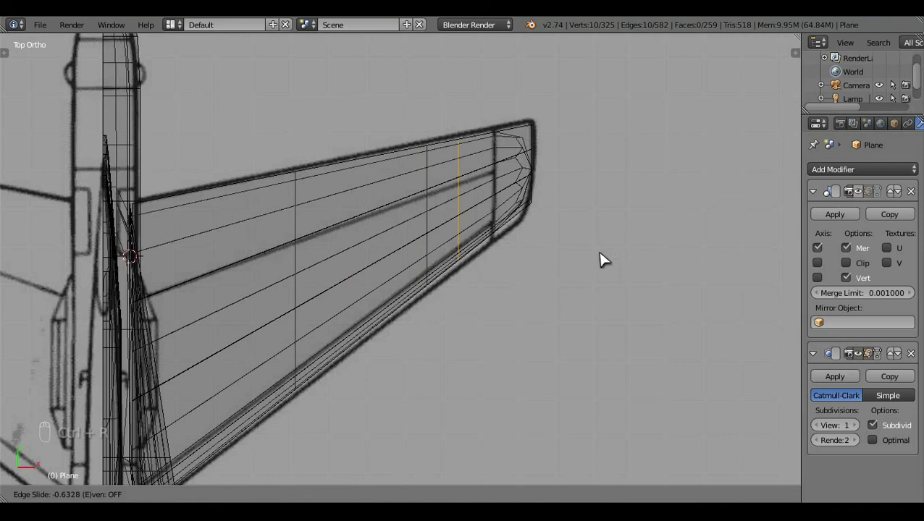
left_click(640, 256)
Step: Square off the tailplane tip vertices along X to match the blueprint outline
key("ctrl+z")
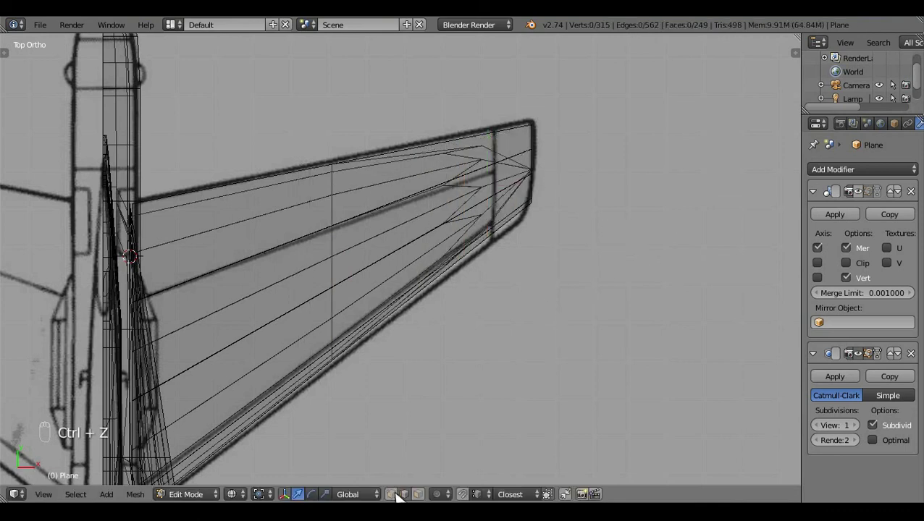
left_click(570, 201)
key("b")
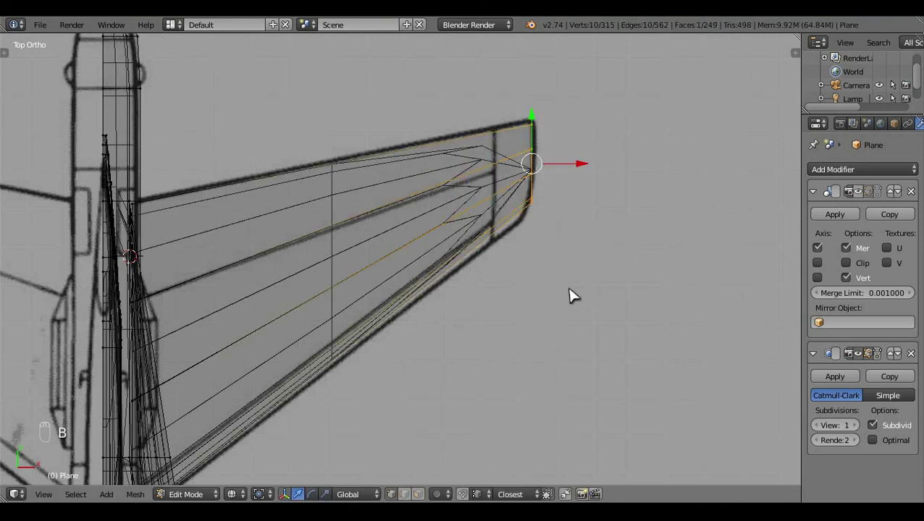
key("s")
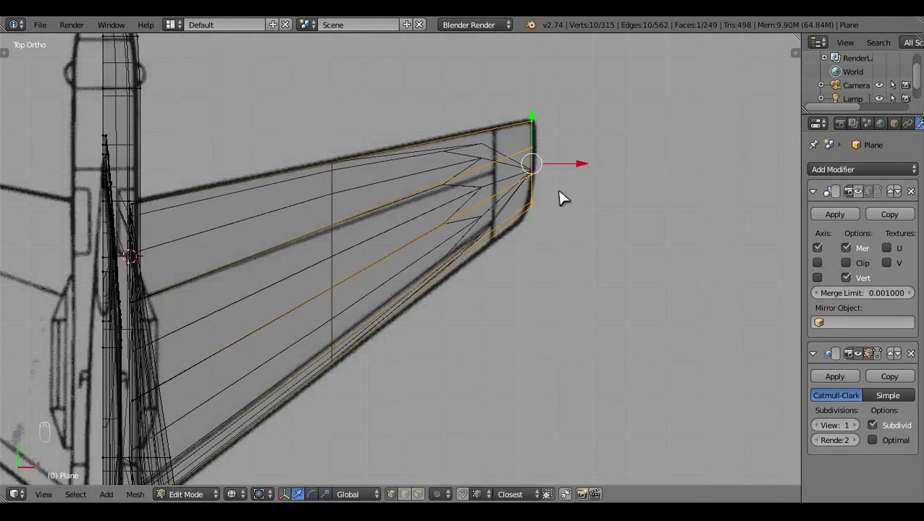
left_click(582, 173)
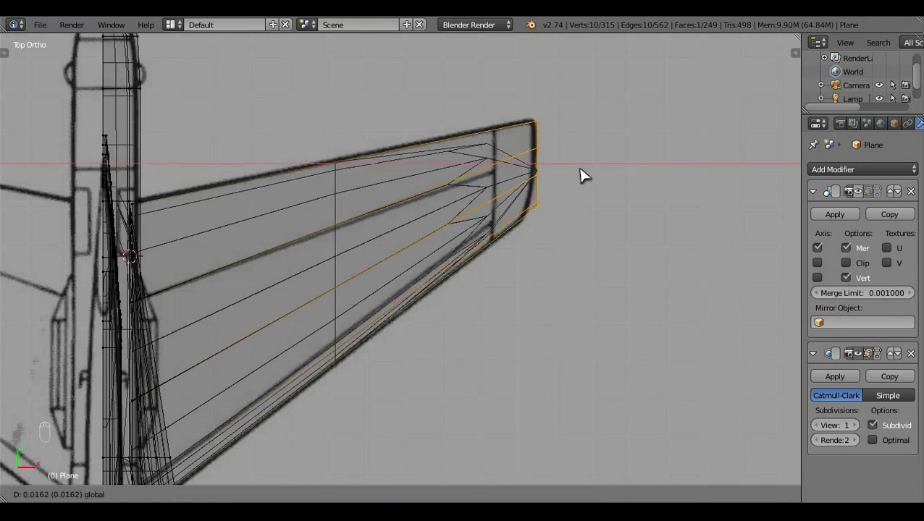
key("a")
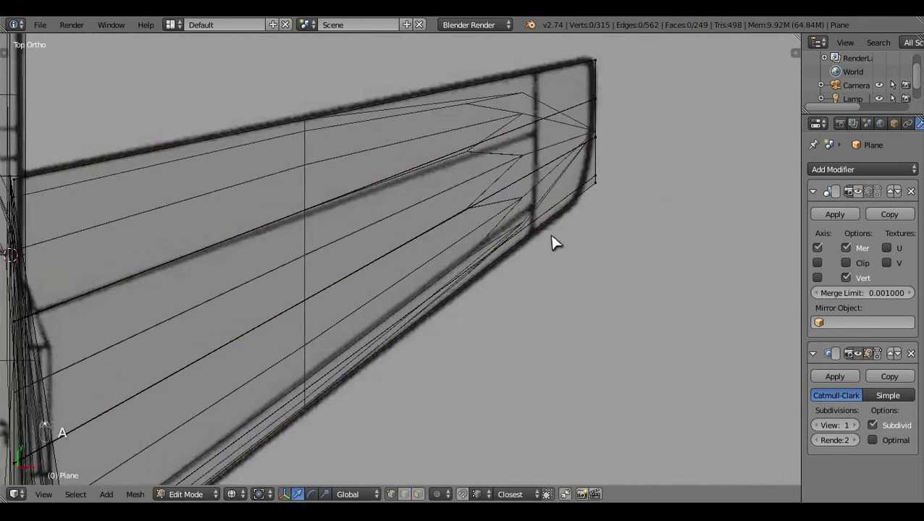
key("b")
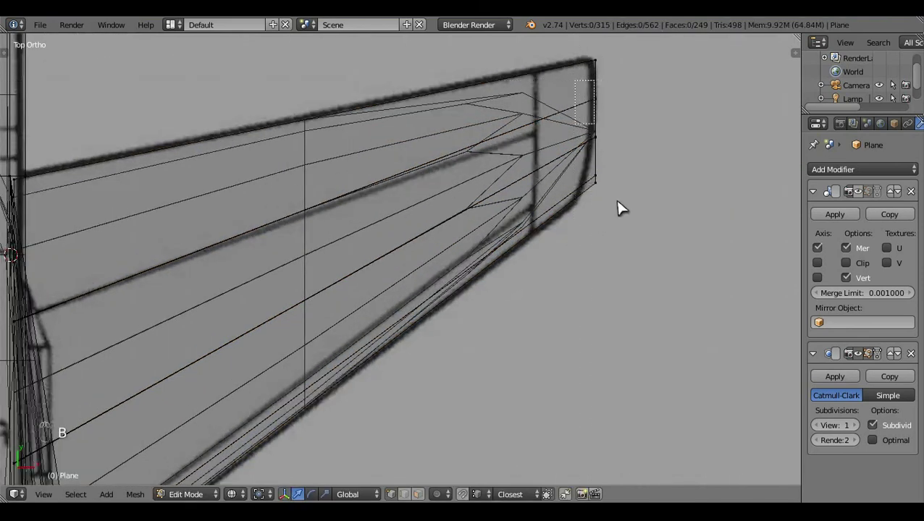
left_click(599, 108)
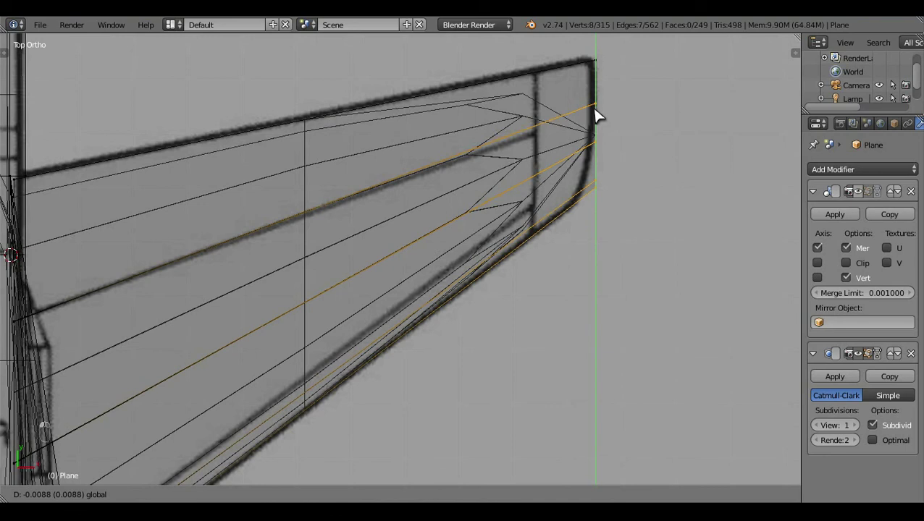
key("a")
Step: Add a loop cut near the tailplane tip and nudge its vertices to round the tip
key("ctrl+r")
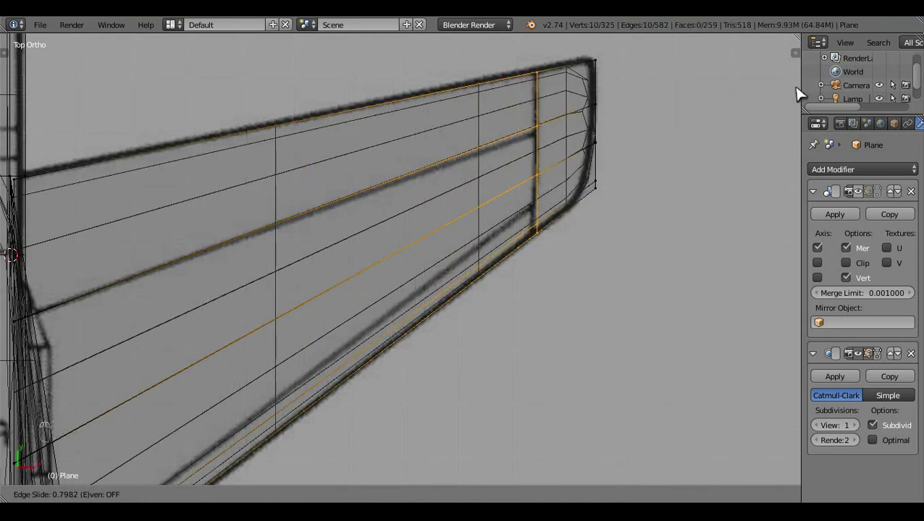
left_click_drag(691, 181, 610, 242)
key("a")
left_click_drag(610, 242, 608, 219)
key("c")
right_click(609, 219)
middle_click(608, 220)
key("c")
right_click(574, 271)
key("g")
middle_click(656, 240)
left_click(641, 218)
Step: Add a second tightening loop at the tip, then start a vertex at the fin's leading-edge top
key("c")
left_click(651, 279)
key("g")
left_click(627, 256)
key("a")
left_click(646, 197)
middle_click(646, 197)
key("ctrl+r")
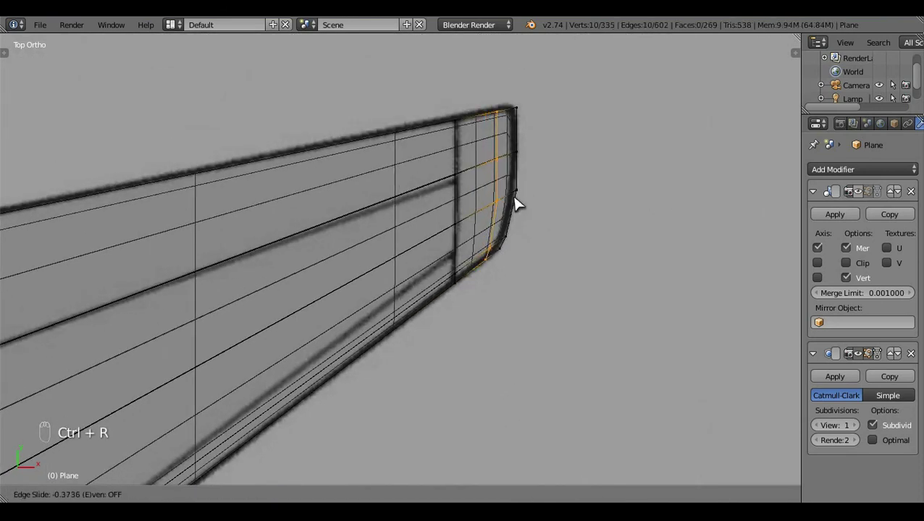
key("a")
key("z")
key("Tab")
left_click(518, 289)
left_click_drag(828, 211, 485, 154)
Step: Extrude and scale the fin-tip vertices and fill a new face closing the top corner
key("Tab")
left_click_drag(486, 153, 579, 118)
key("e")
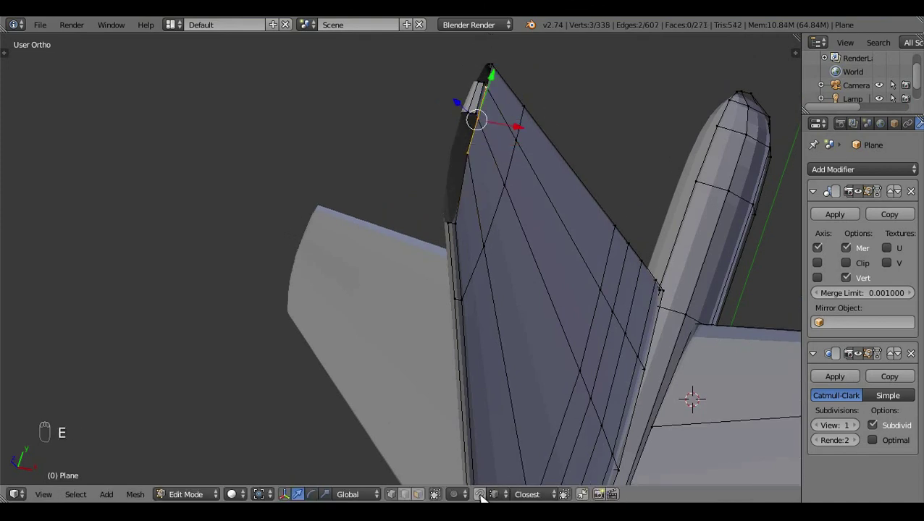
left_click(496, 487)
key("s")
left_click_drag(450, 237, 460, 235)
left_click_drag(462, 166, 574, 127)
key("f")
key("a")
left_click_drag(466, 251, 481, 136)
key("z")
Step: Fill the remaining fin-tip faces and delete a stray edge to clean the corner
middle_click(481, 136)
left_click(498, 120)
right_click(514, 212)
key("f")
key("a")
left_click_drag(451, 357, 411, 218)
right_click(459, 177)
key("x")
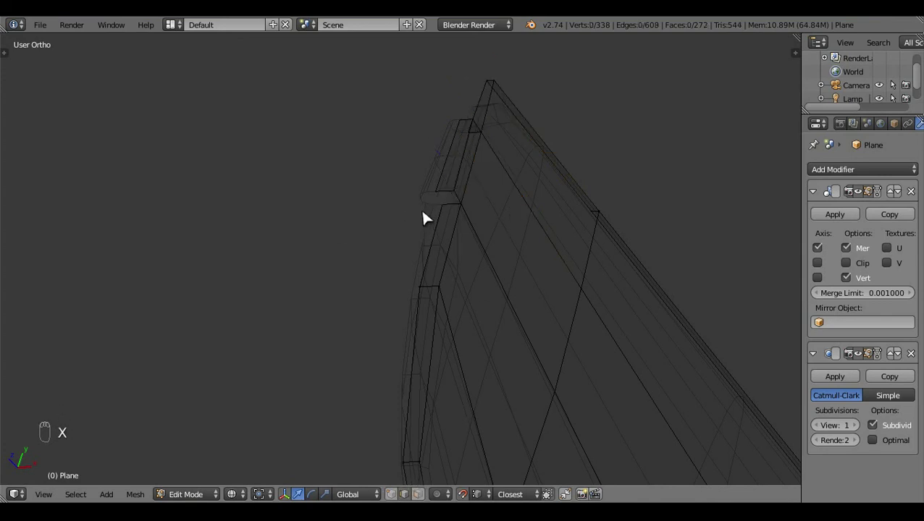
left_click(454, 207)
key("f")
left_click_drag(485, 145, 528, 203)
Step: Review the whole smoothed jet from angled views in solid and wireframe, ending back in edit mode at 274 faces
key("f")
key("a")
key("z")
key("Tab")
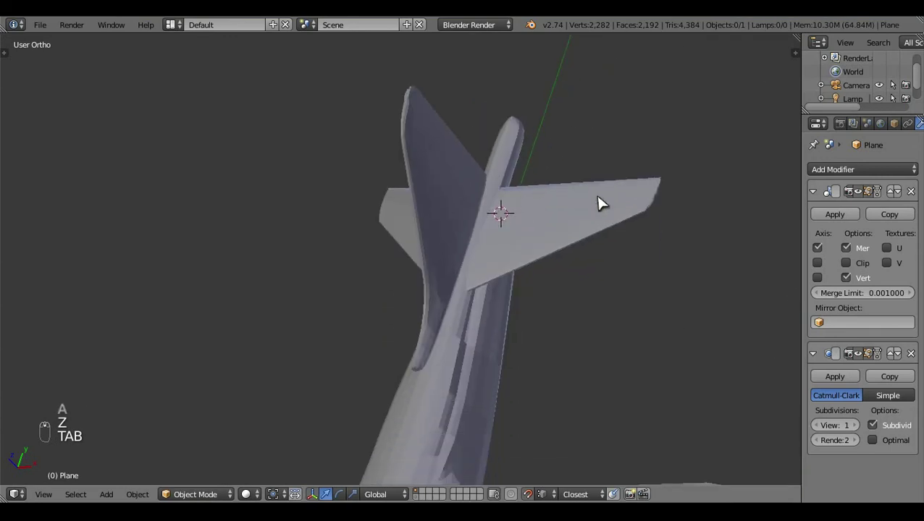
left_click_drag(653, 255, 637, 226)
left_click_drag(670, 228, 533, 373)
key("Tab")
key("z")
key("z")
key("Tab")
key("Tab")
key("z")
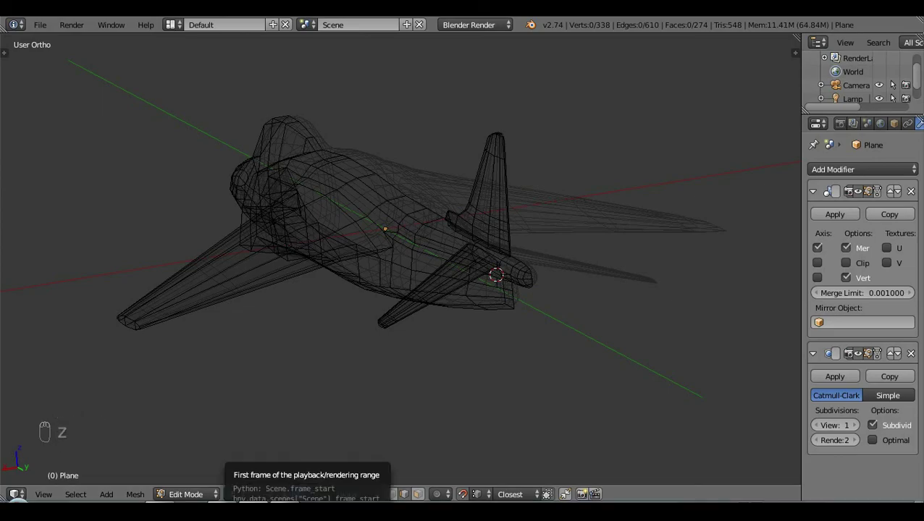